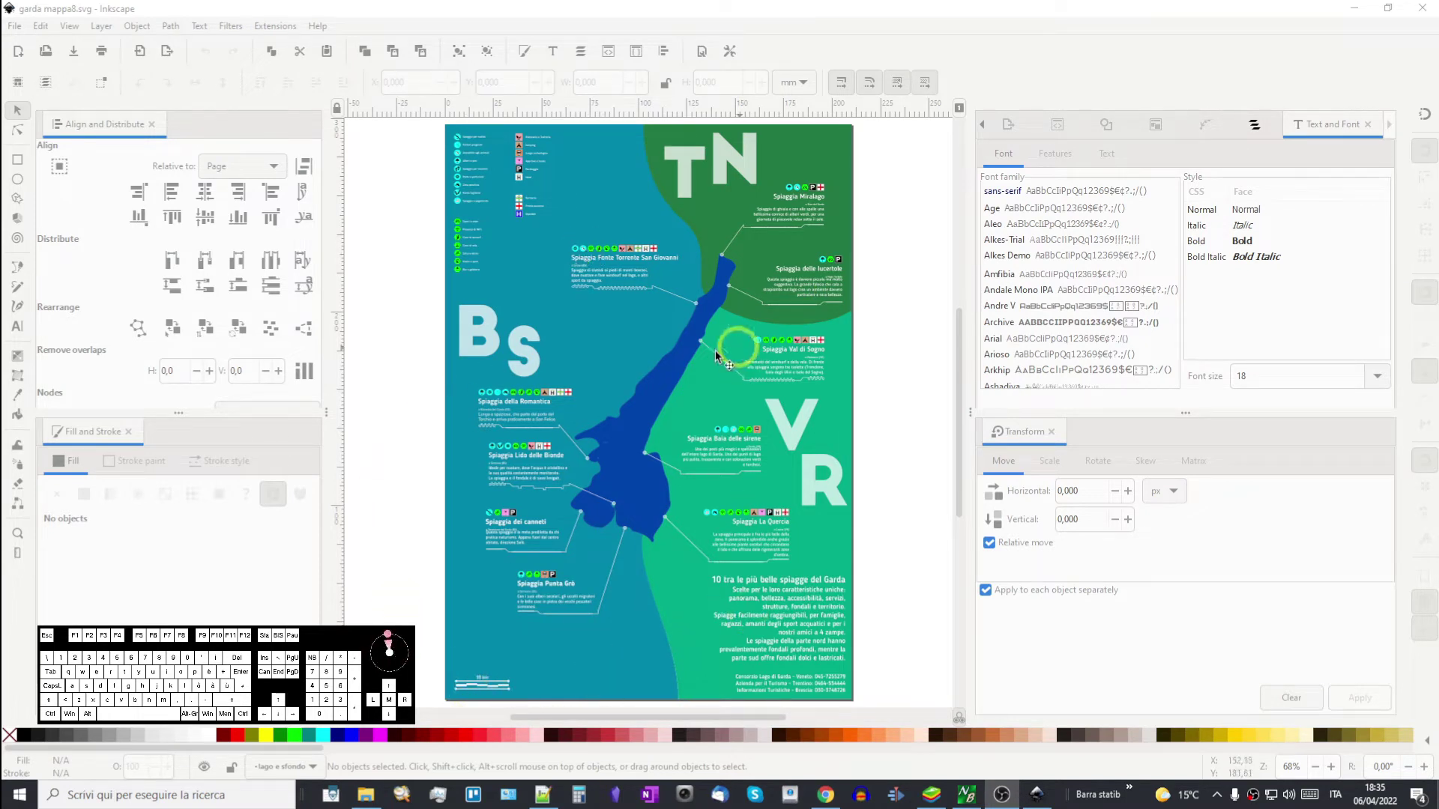
# - Pan to the poster's lower-left corner and zoom in on the 10 km scale bar
pyautogui.scroll(3)
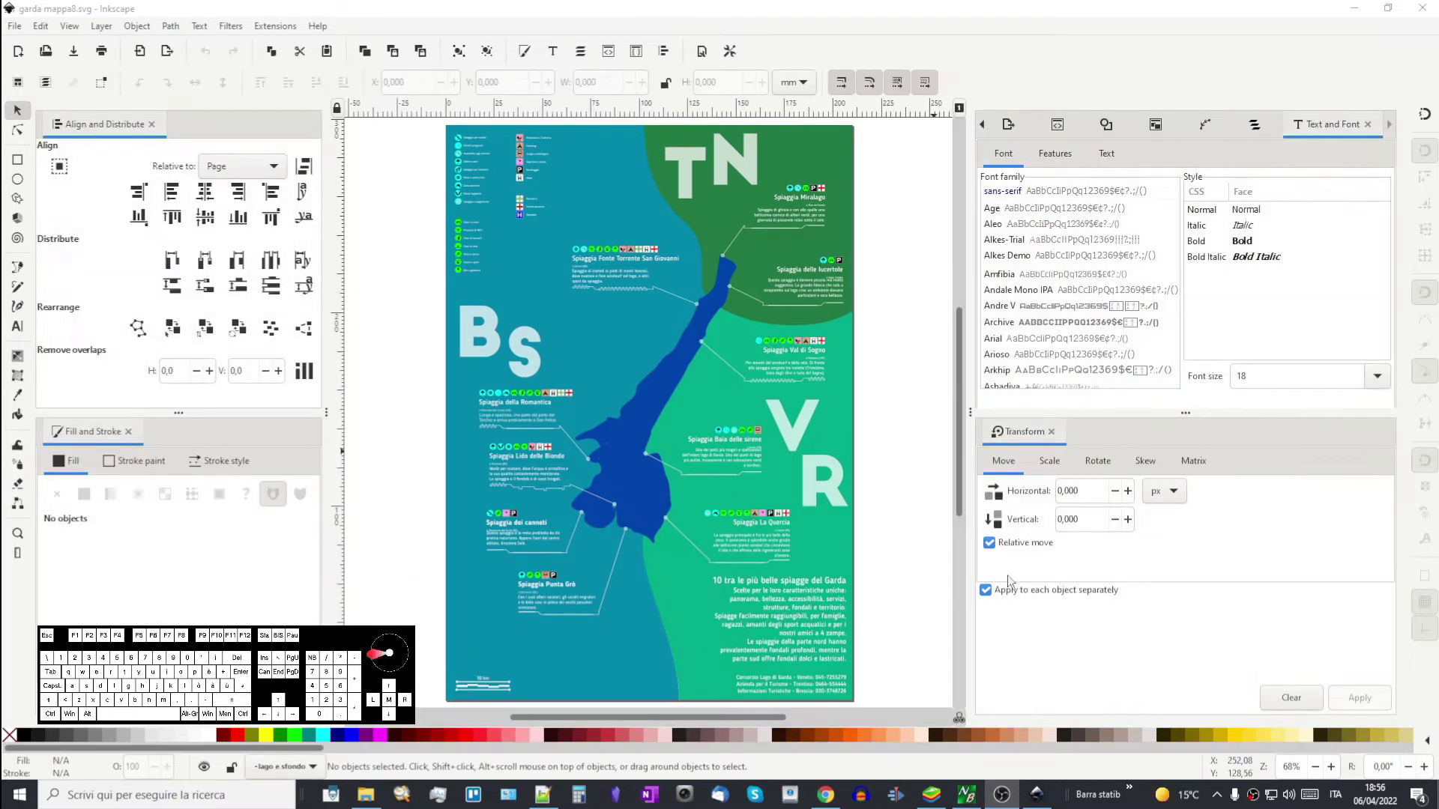
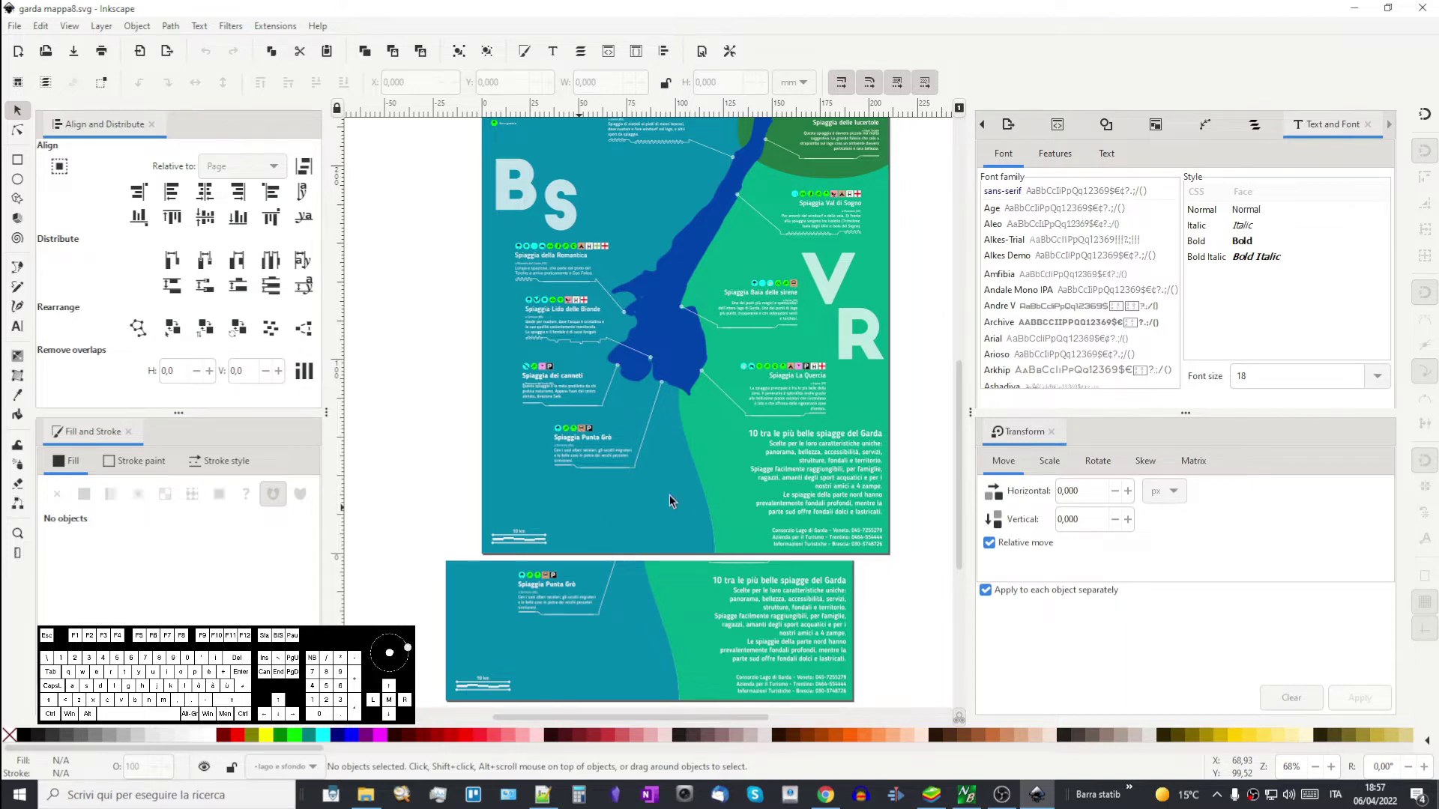
pyautogui.scroll(-3)
pyautogui.scroll(-3)
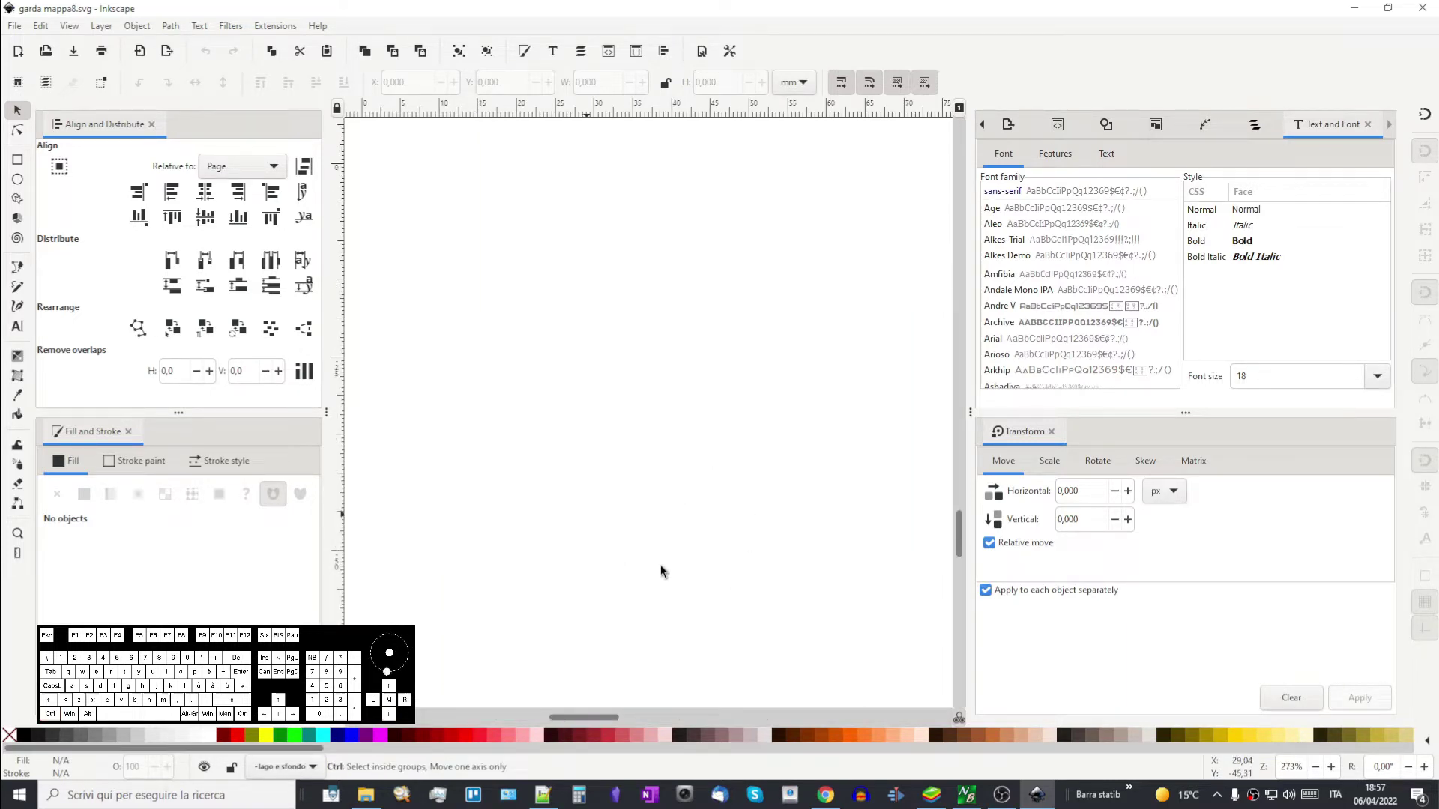
pyautogui.middleClick(703, 570)
pyautogui.middleClick(437, 510)
pyautogui.scroll(3)
pyautogui.scroll(3)
pyautogui.scroll(3)
pyautogui.scroll(3)
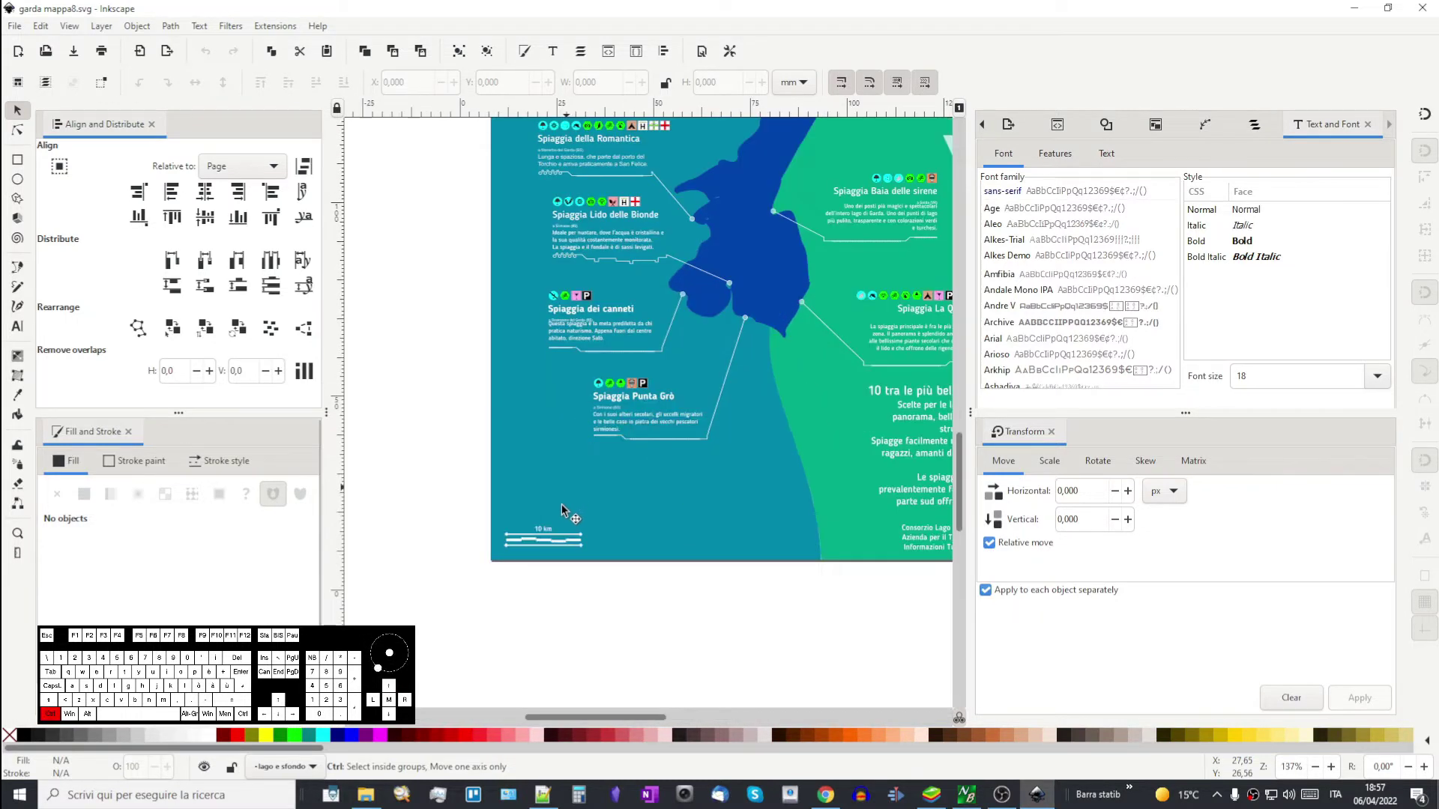
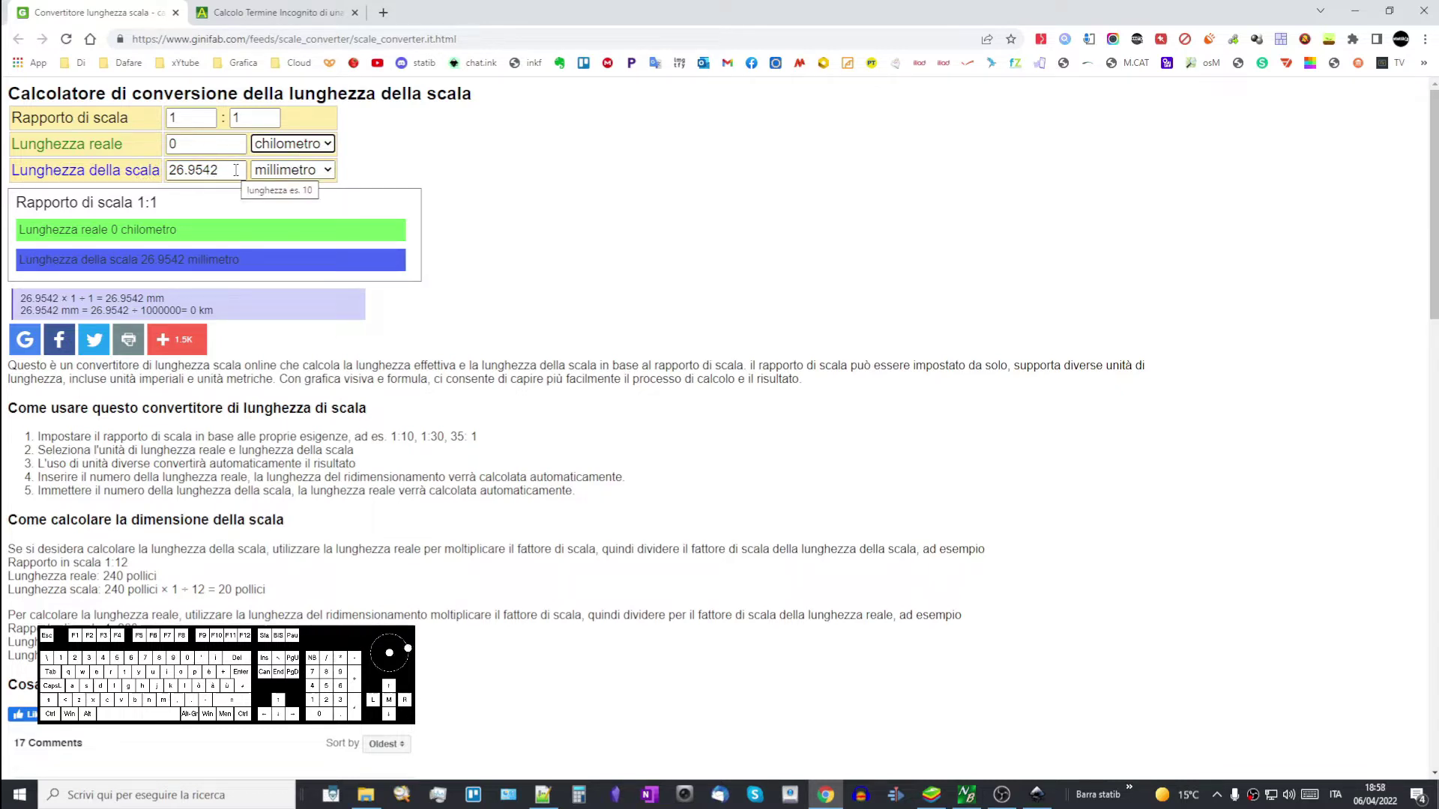
# - Inspect the 26.9542 mm scale length value and its unit in the converter
pyautogui.click(312, 175)
pyautogui.click(313, 176)
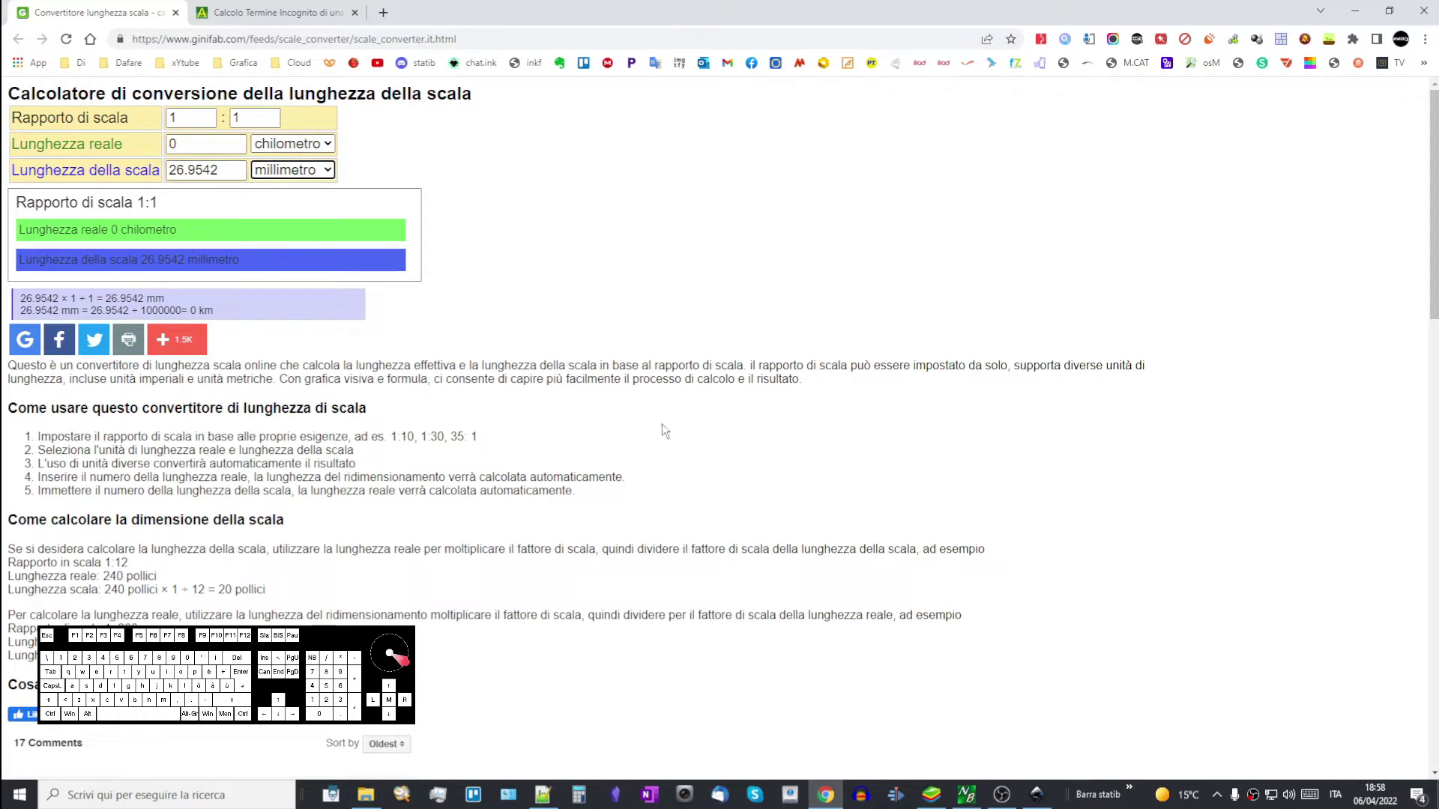
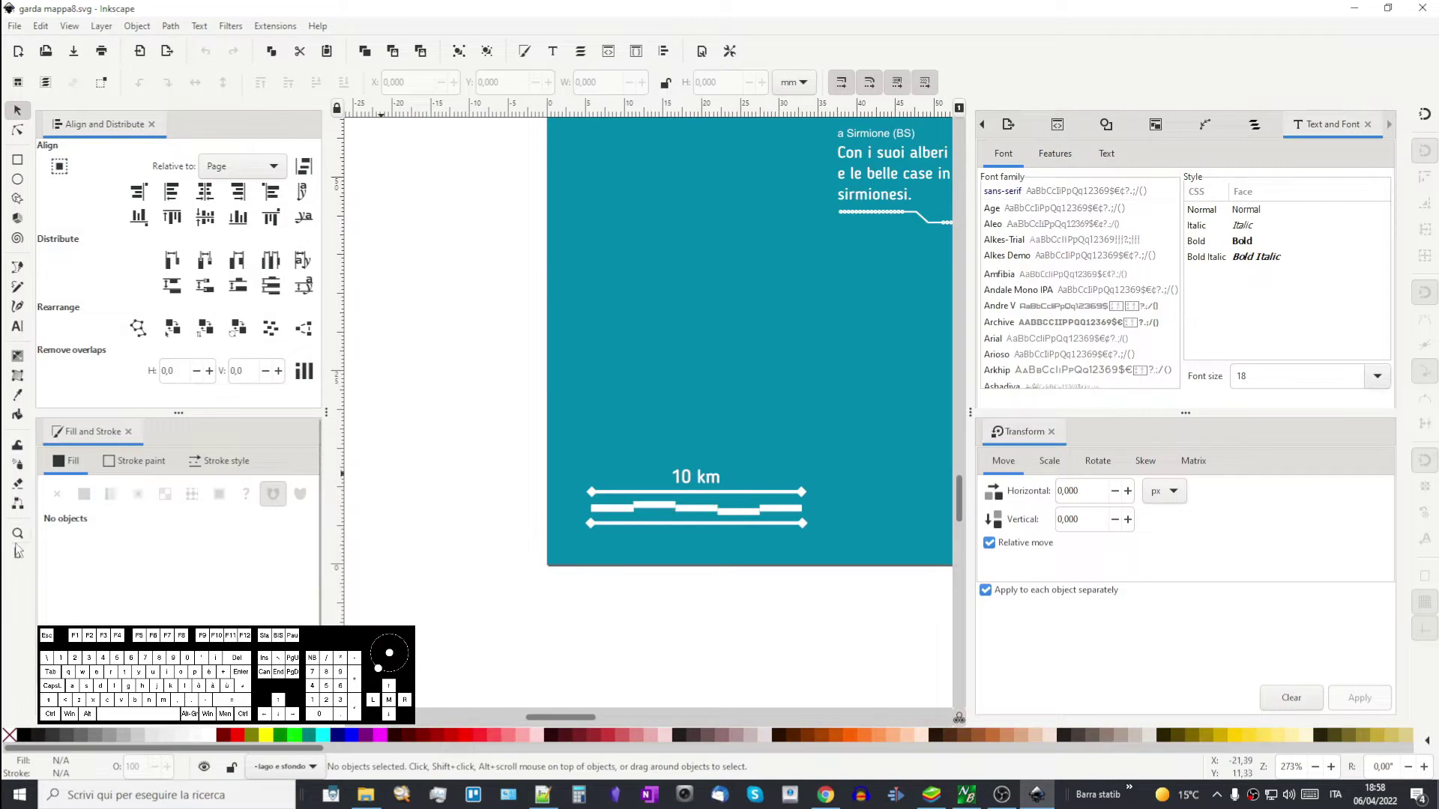
# - Measure the 10 km scale bar with the Measure tool, reading about 33 mm wide
pyautogui.click(18, 554)
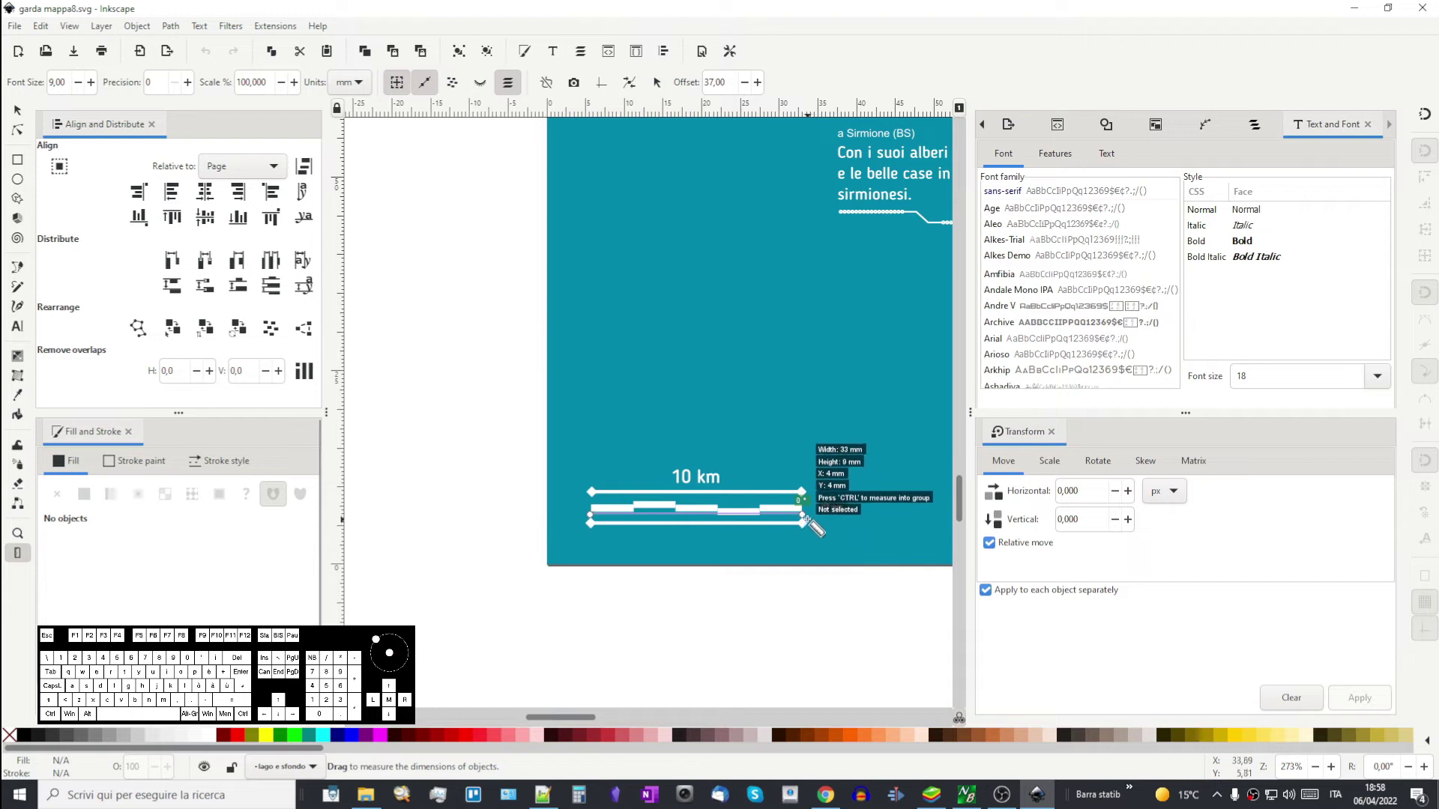
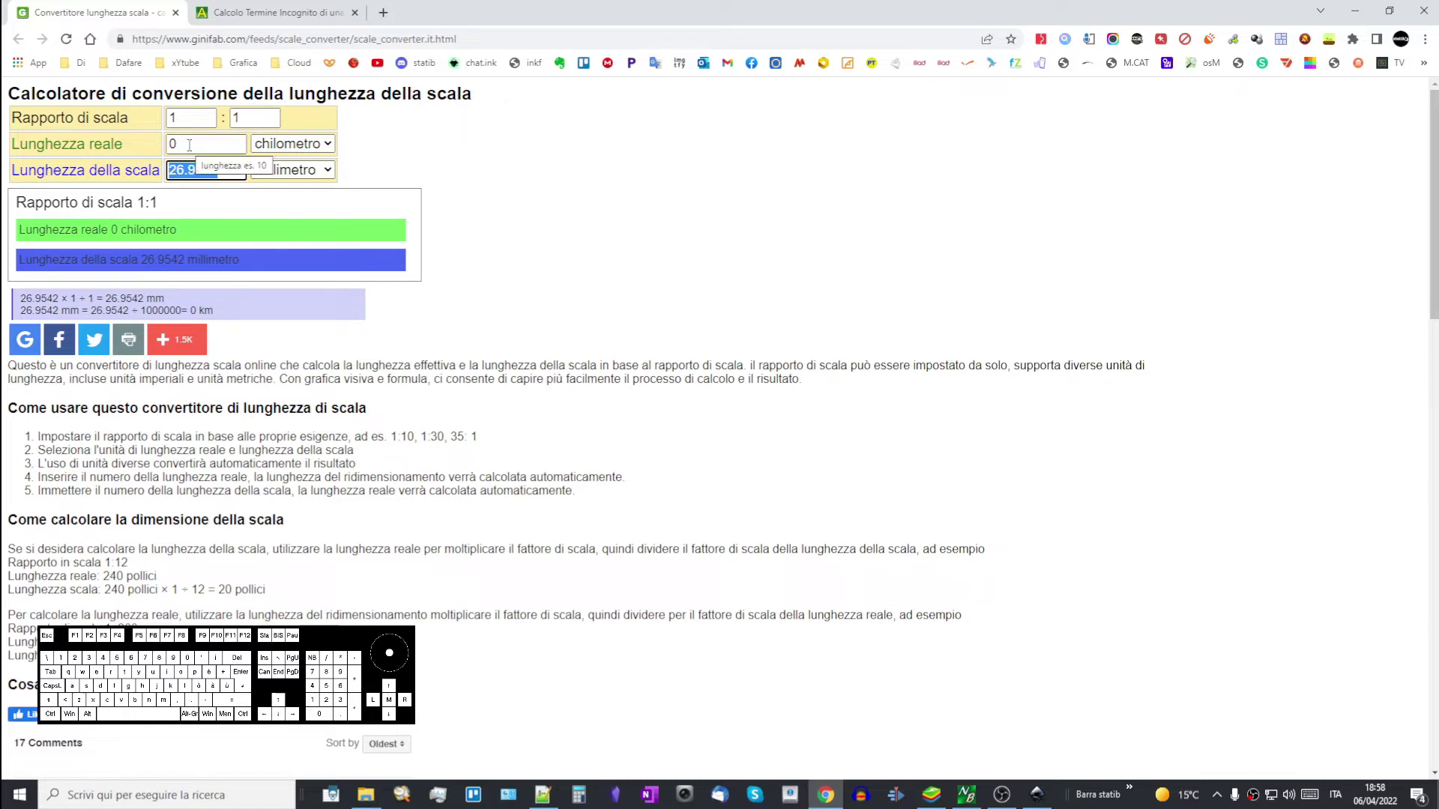
# - Clear the scale length, enter 10 km real length and raise the ratio to 1:10
pyautogui.press("'")
pyautogui.press('KP_Enter')
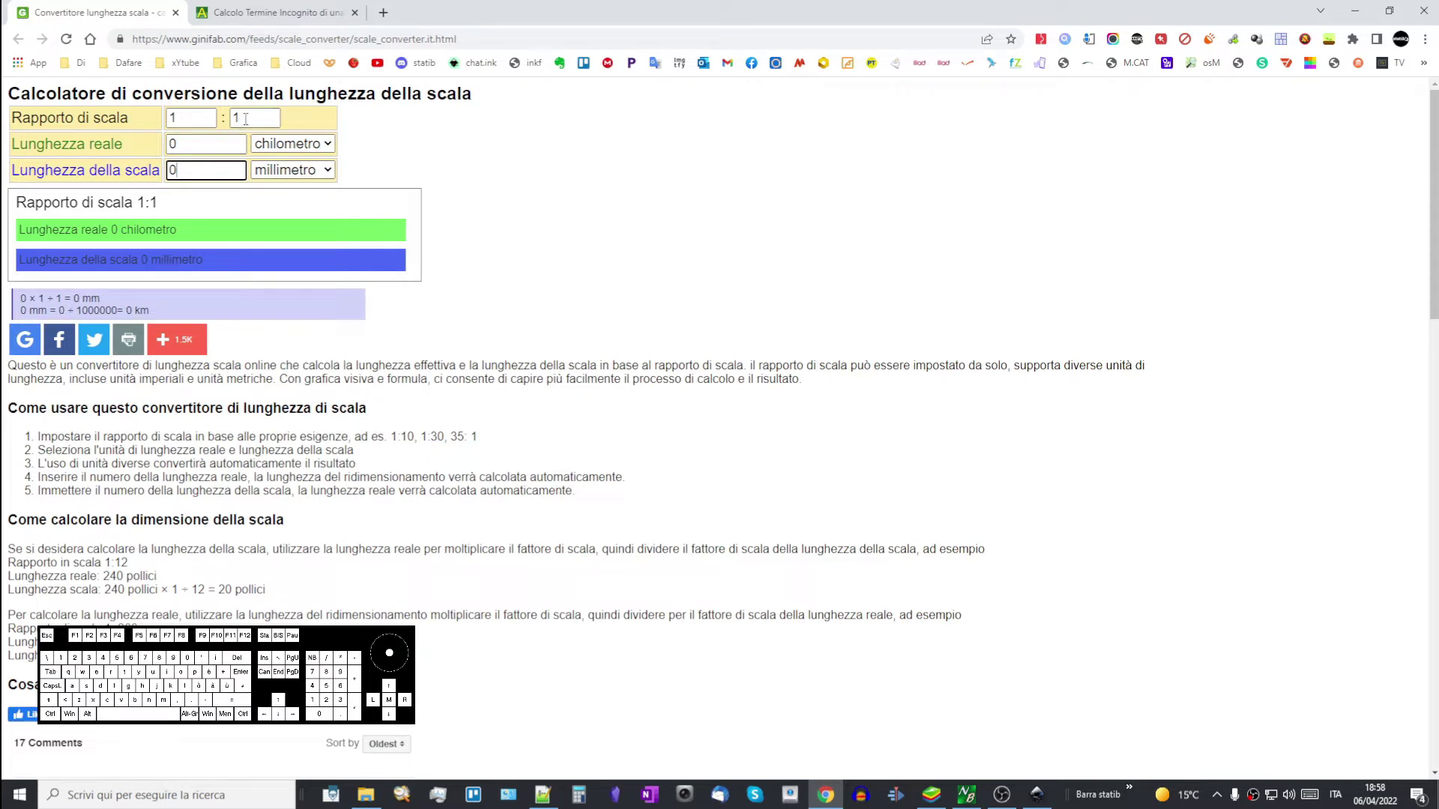
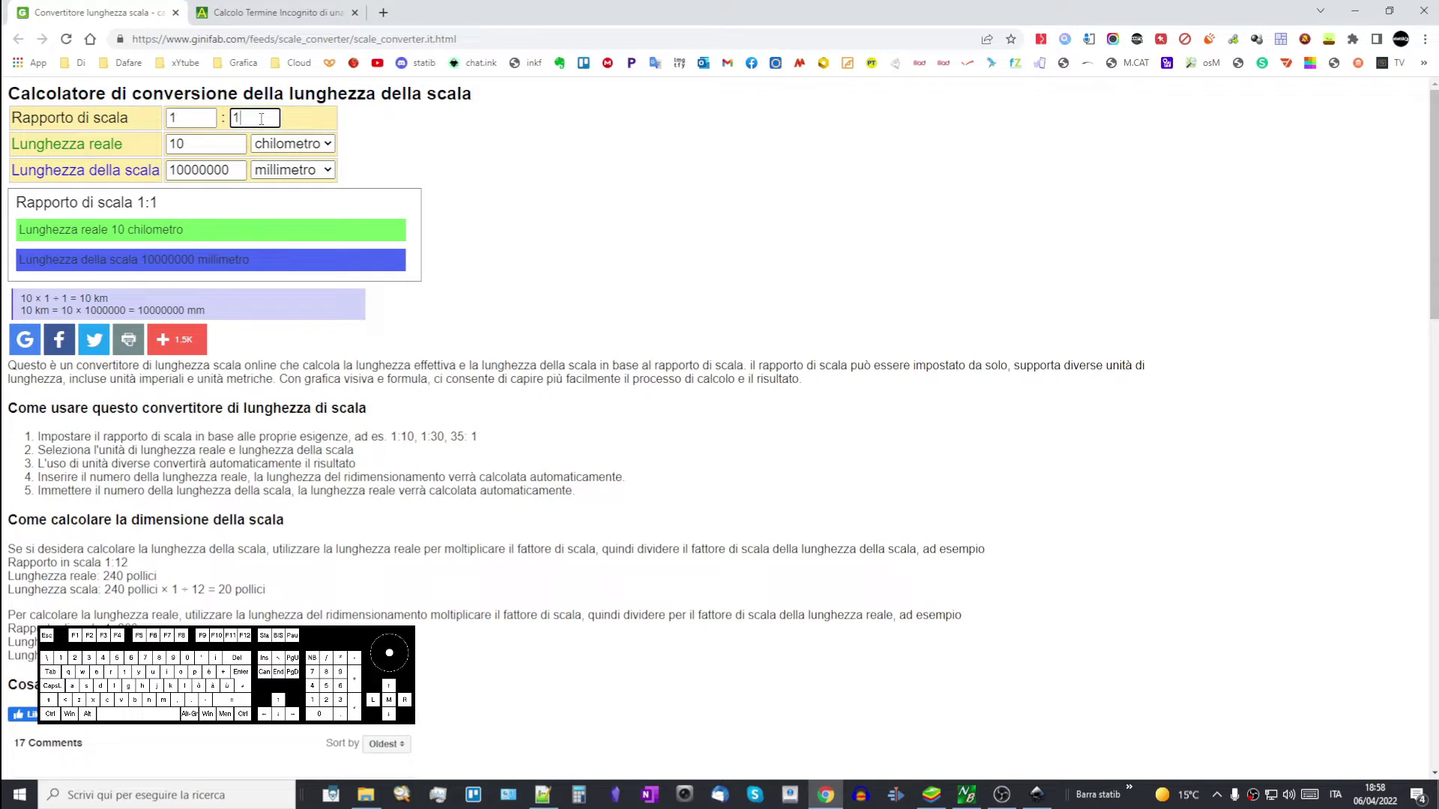
pyautogui.press('0')
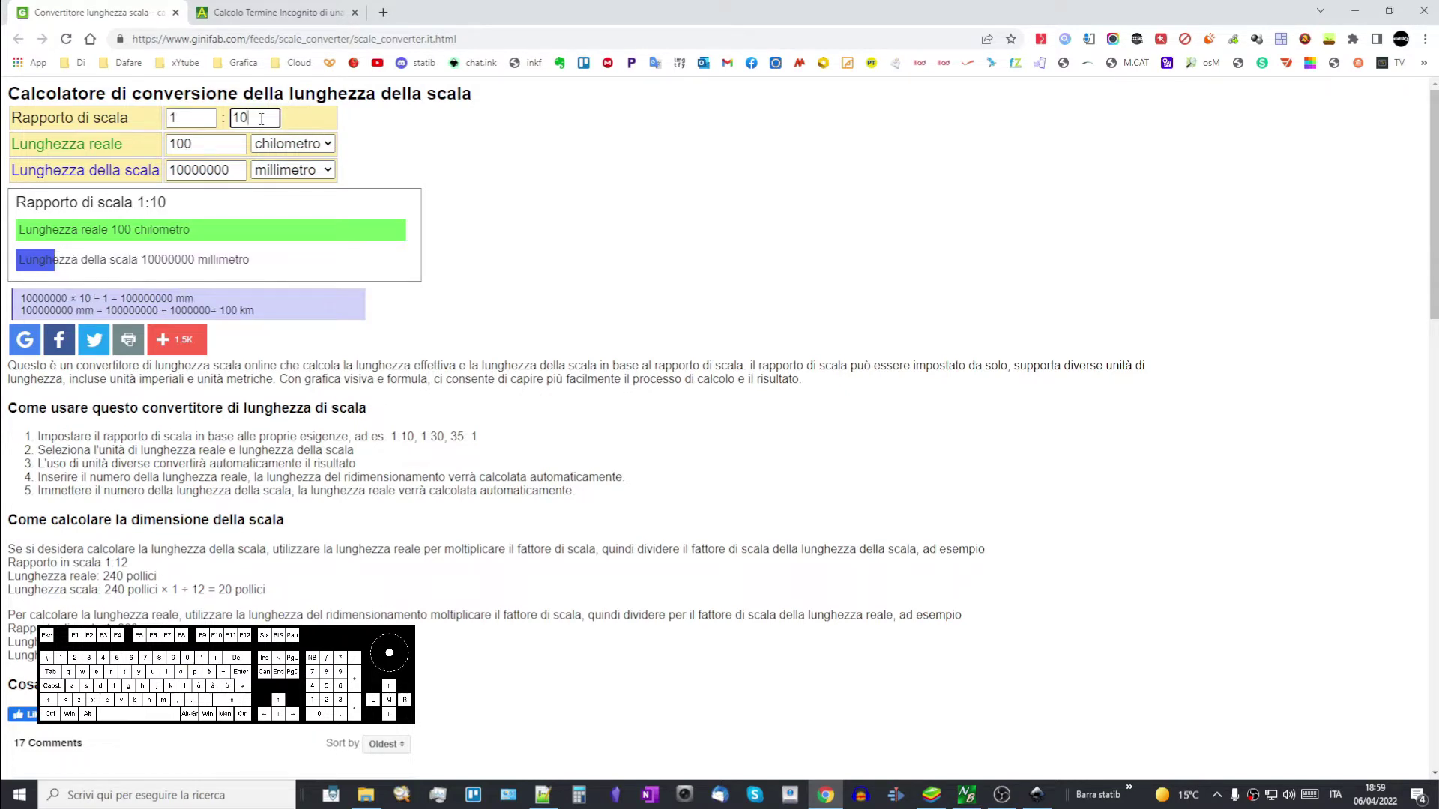
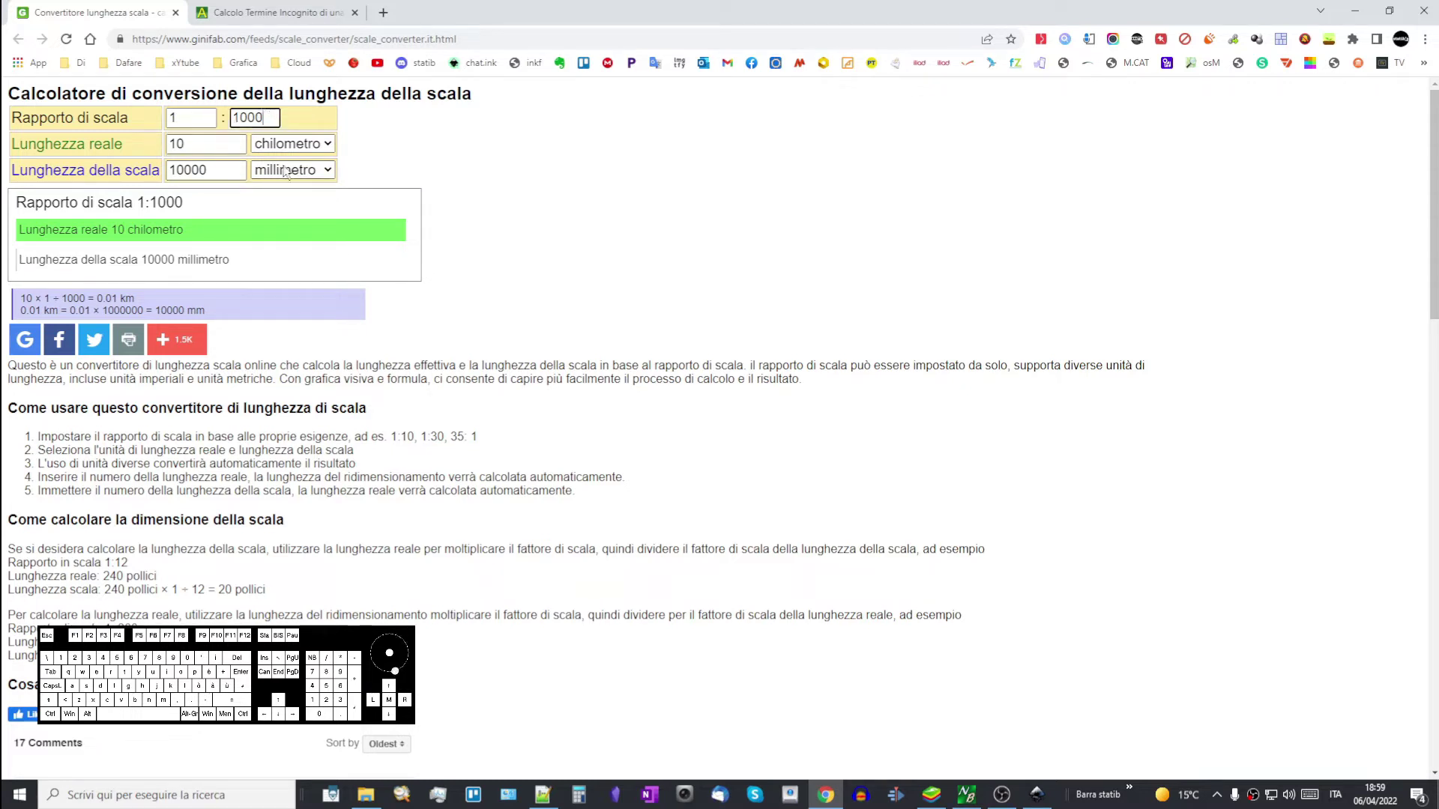
# - Try scale ratios 1:10000 then 1:350000 with the real length reset to 10 km
pyautogui.press('0')
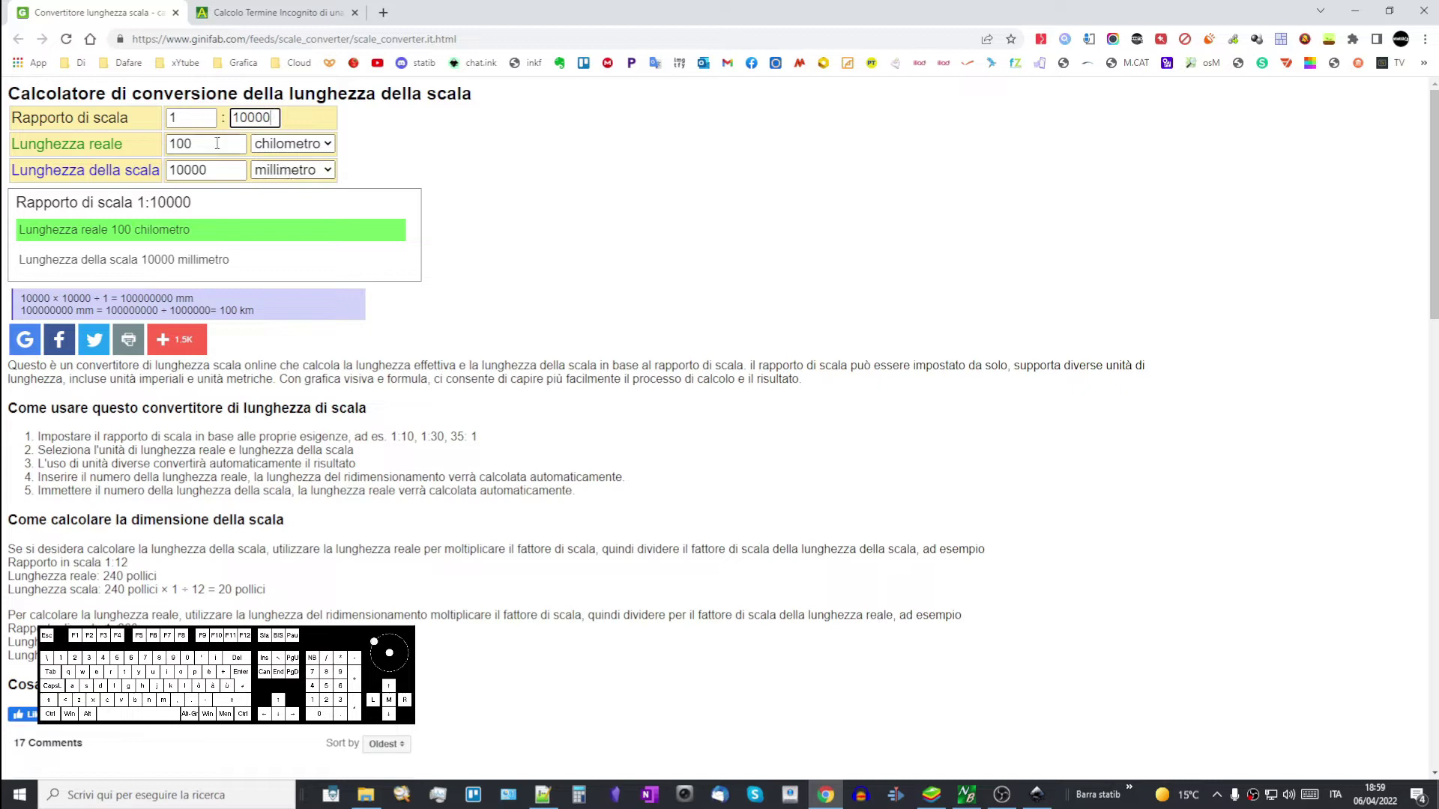
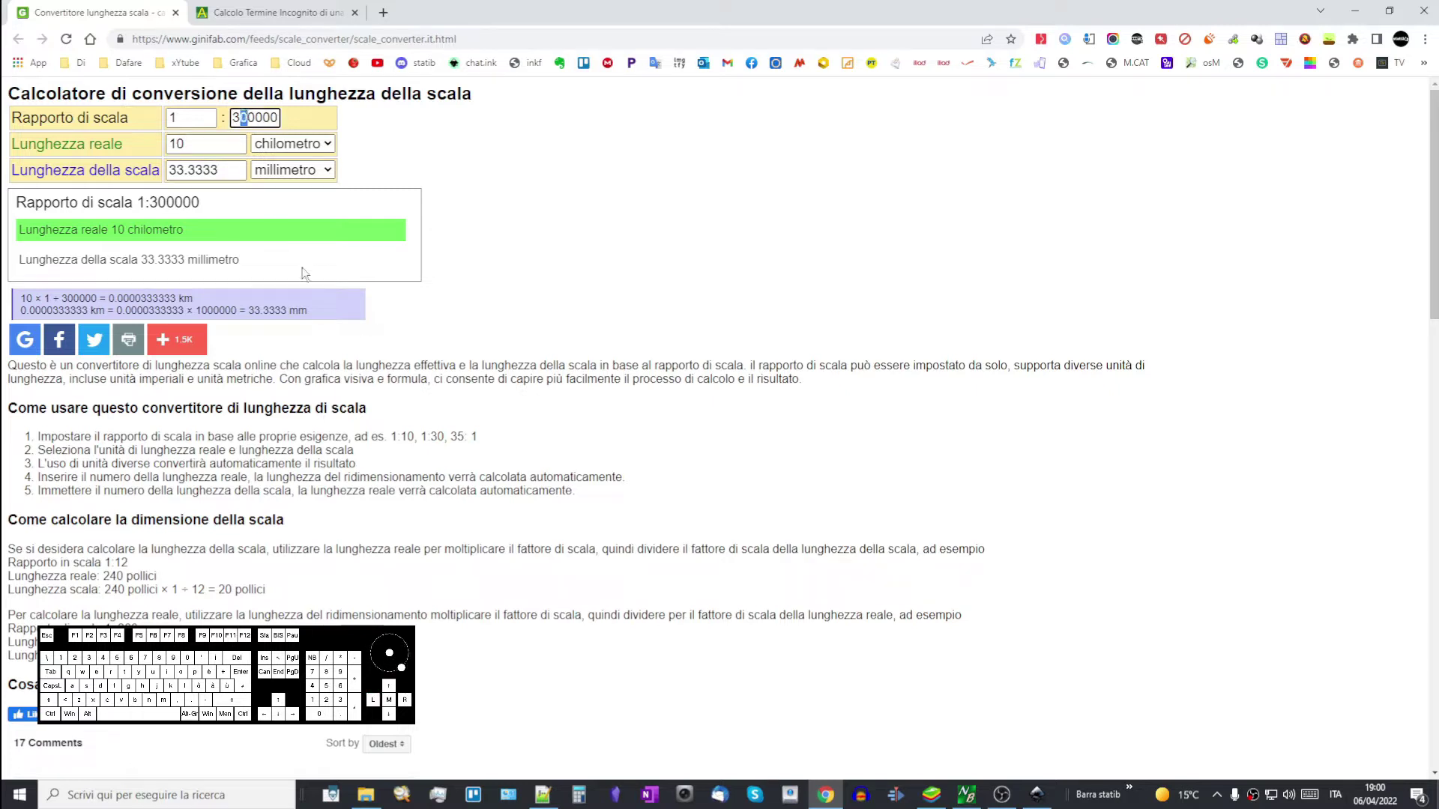
pyautogui.press('5')
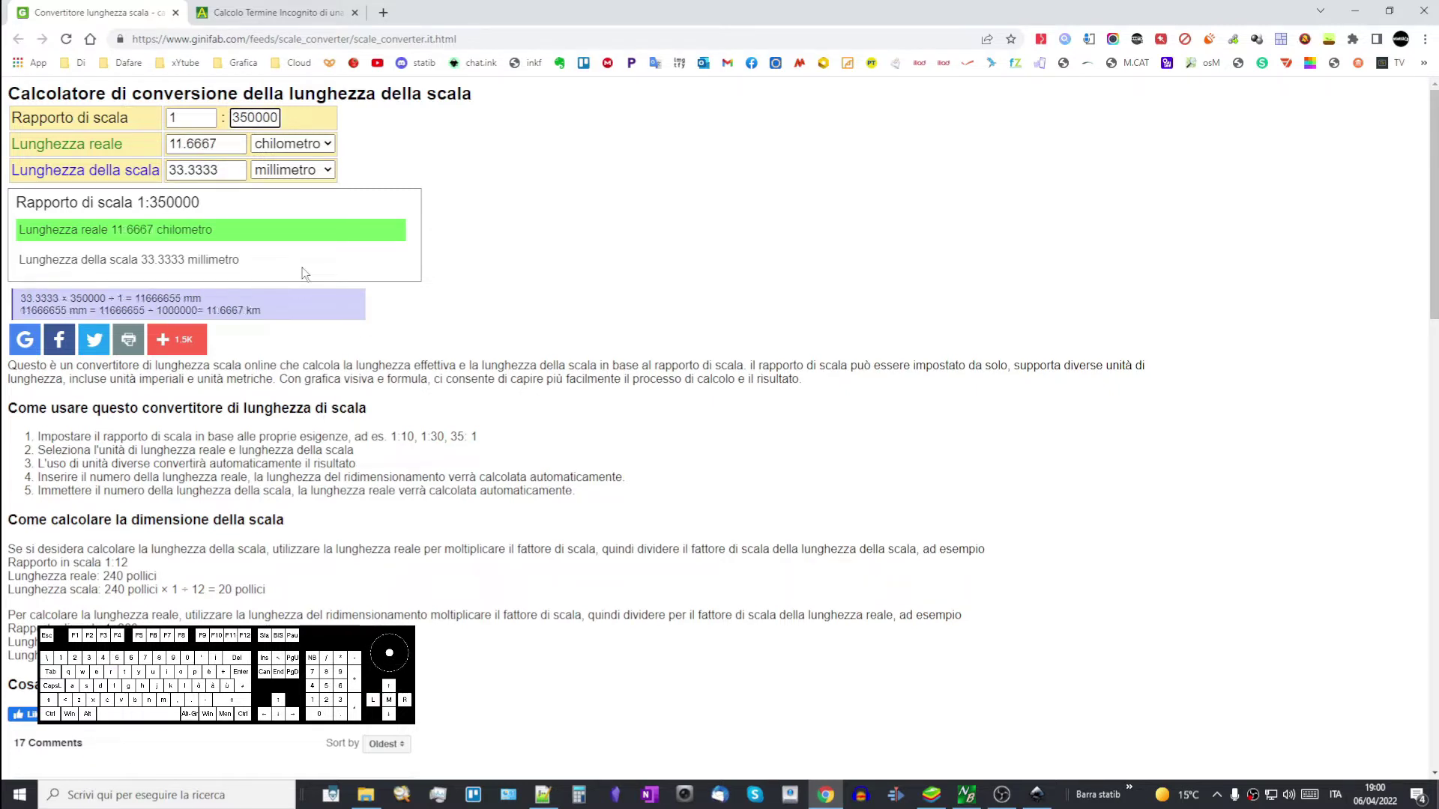
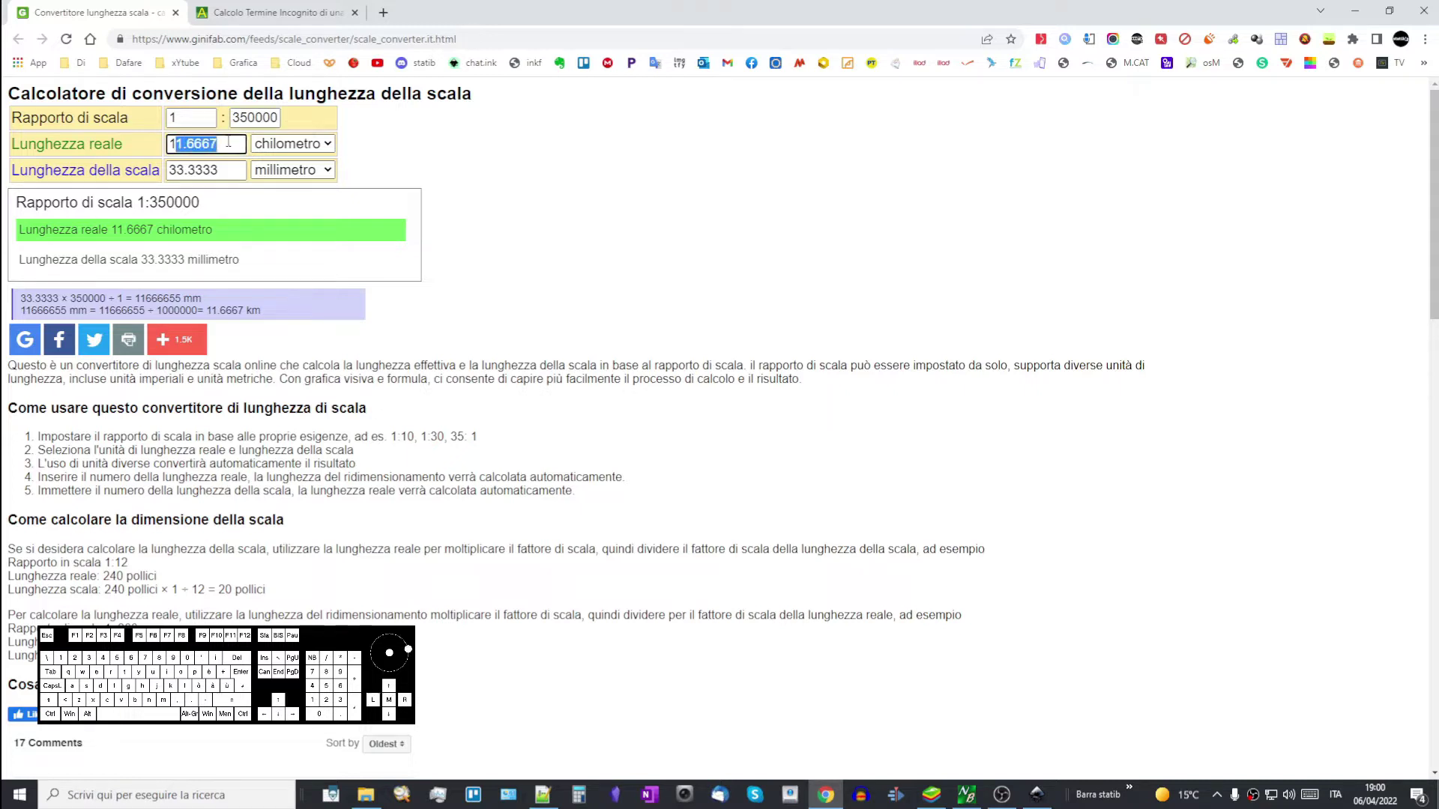
pyautogui.press('0')
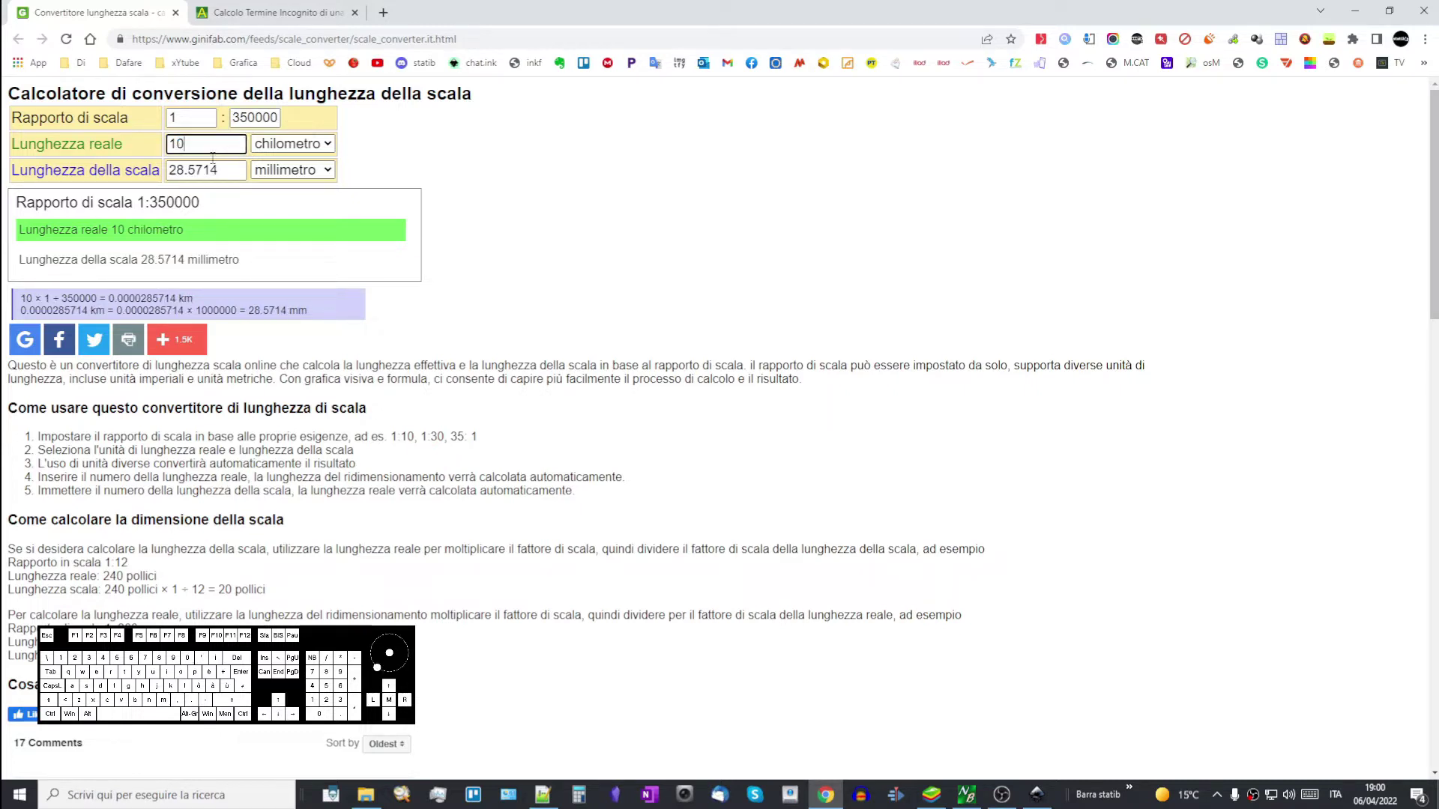
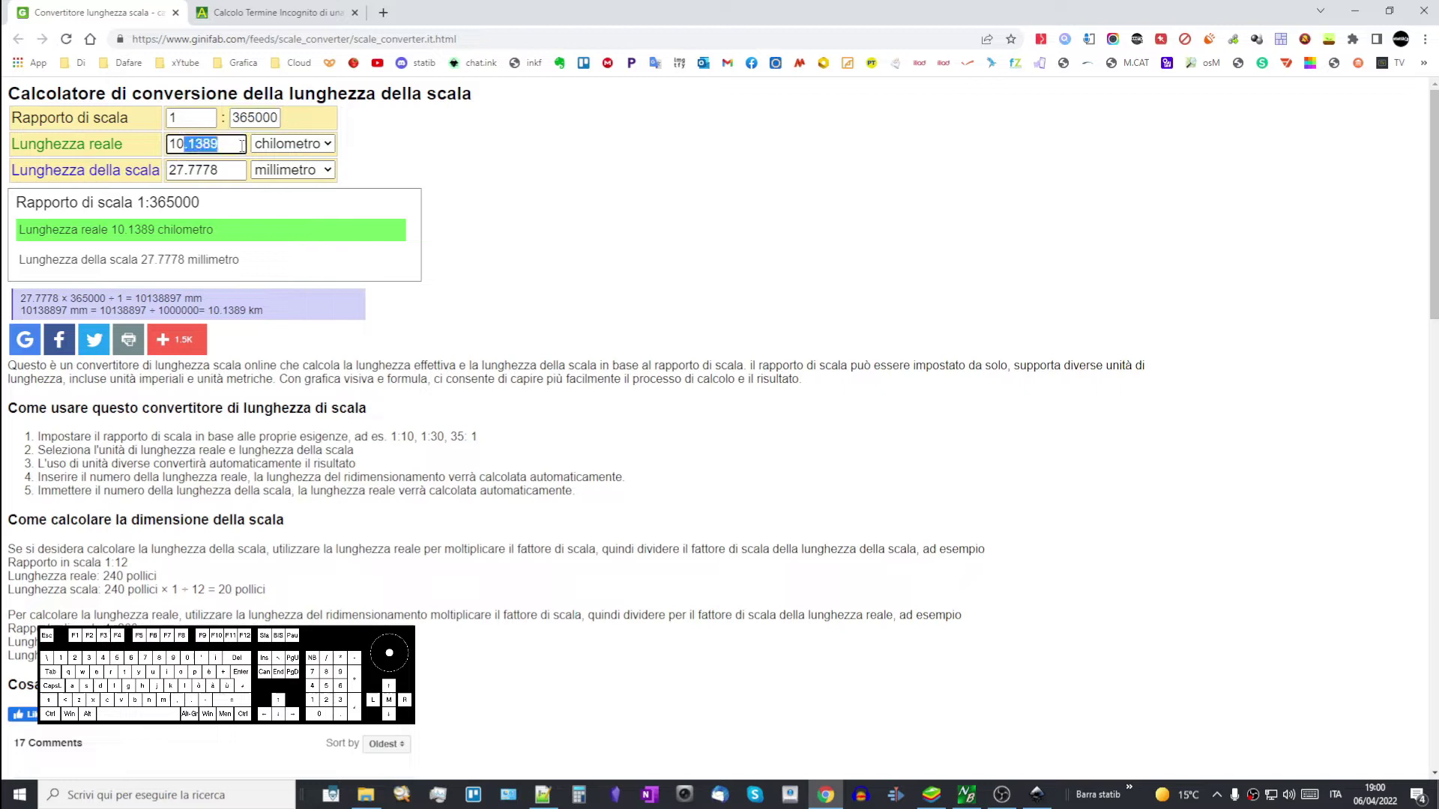
# - Refine the ratio through 1:365500, 365800, 367000 to 1:369000 for a 10 km real length
pyautogui.press('BackSpace')
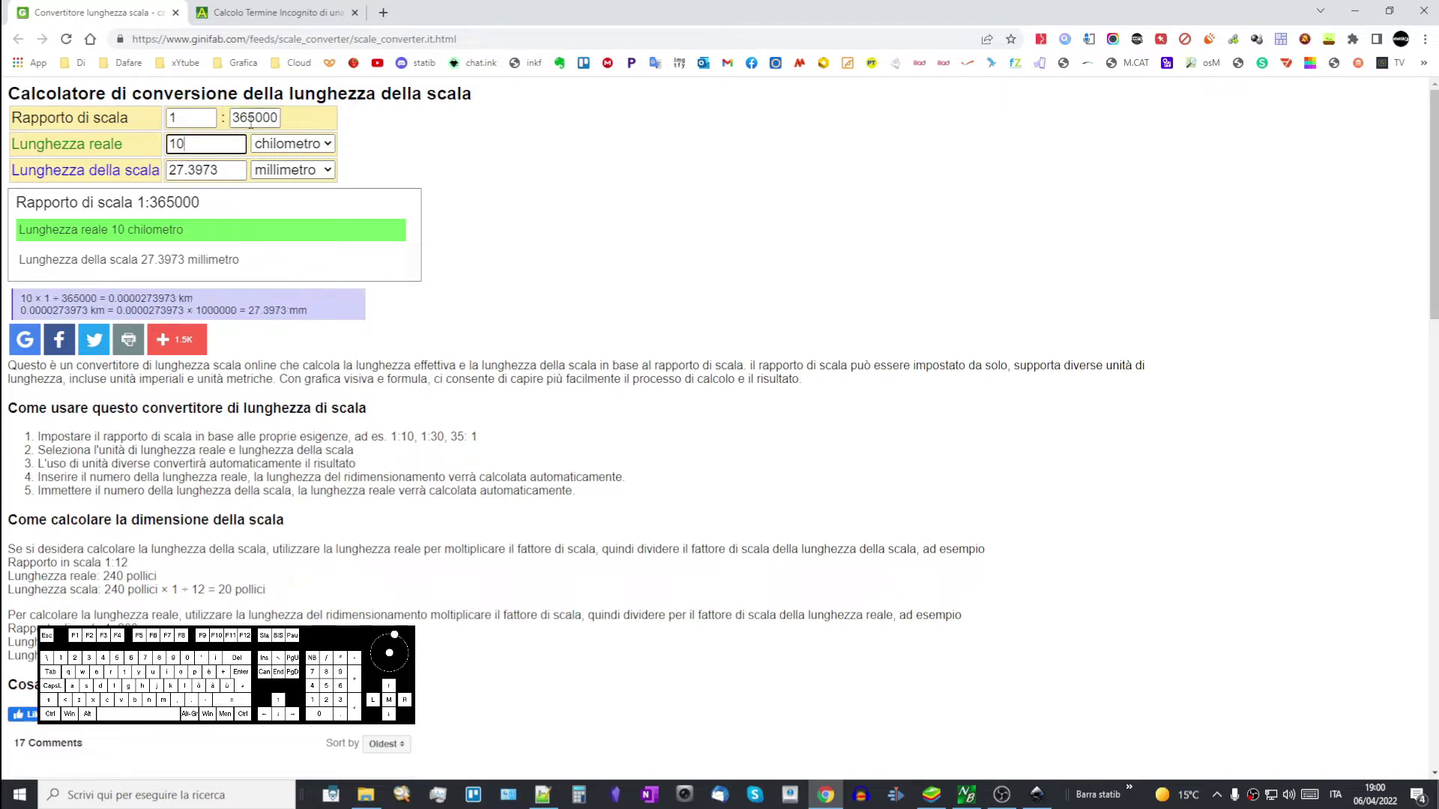
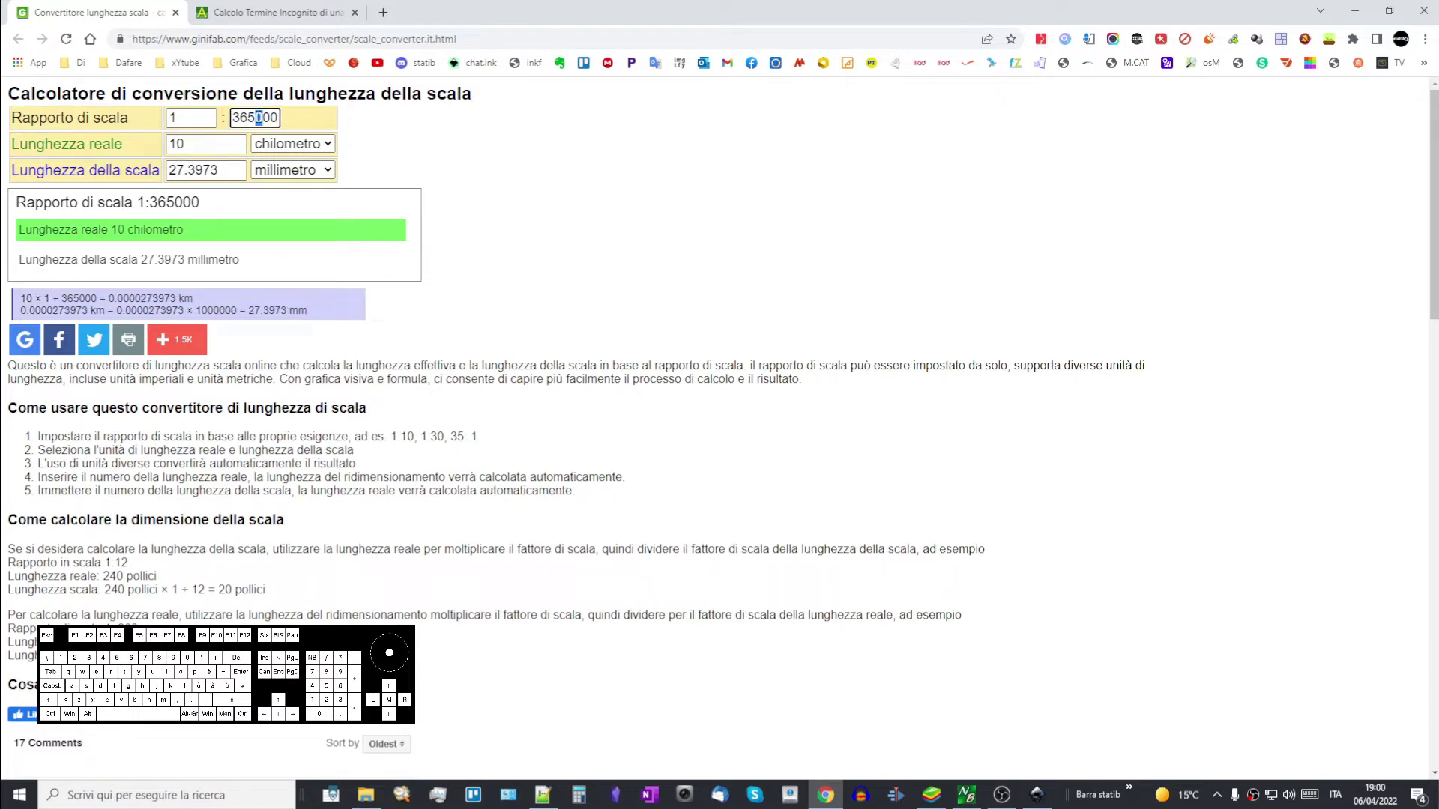
pyautogui.press('5')
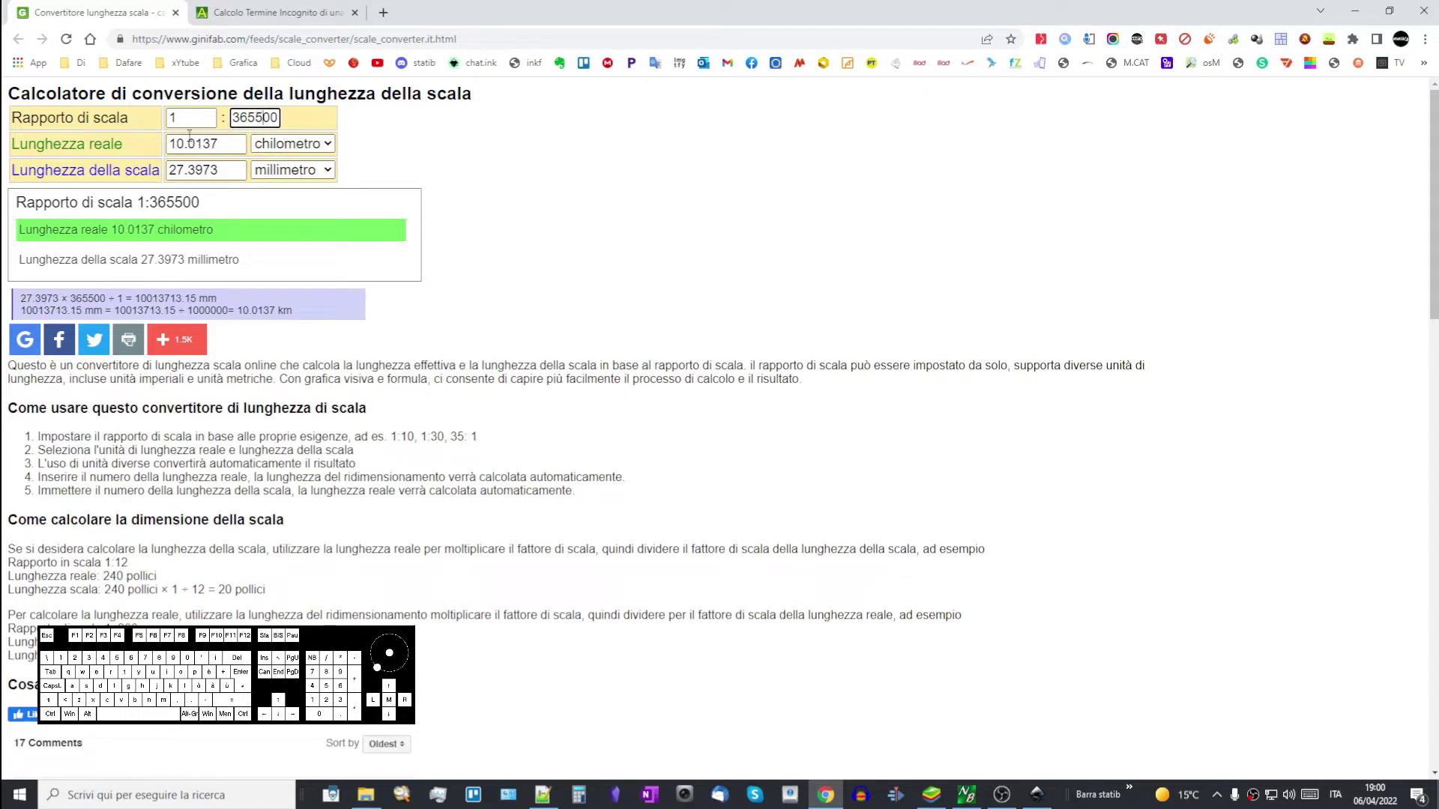
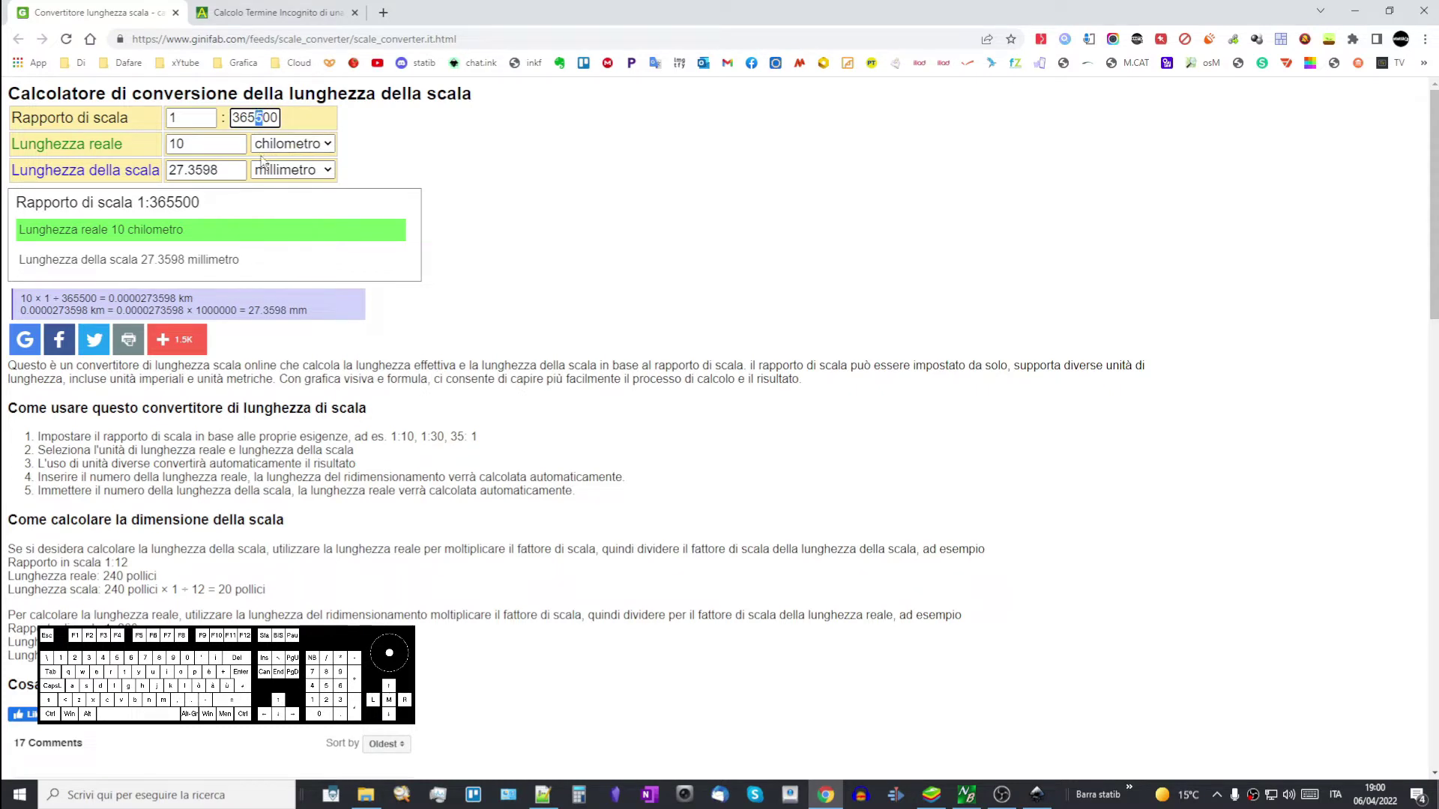
pyautogui.press('8')
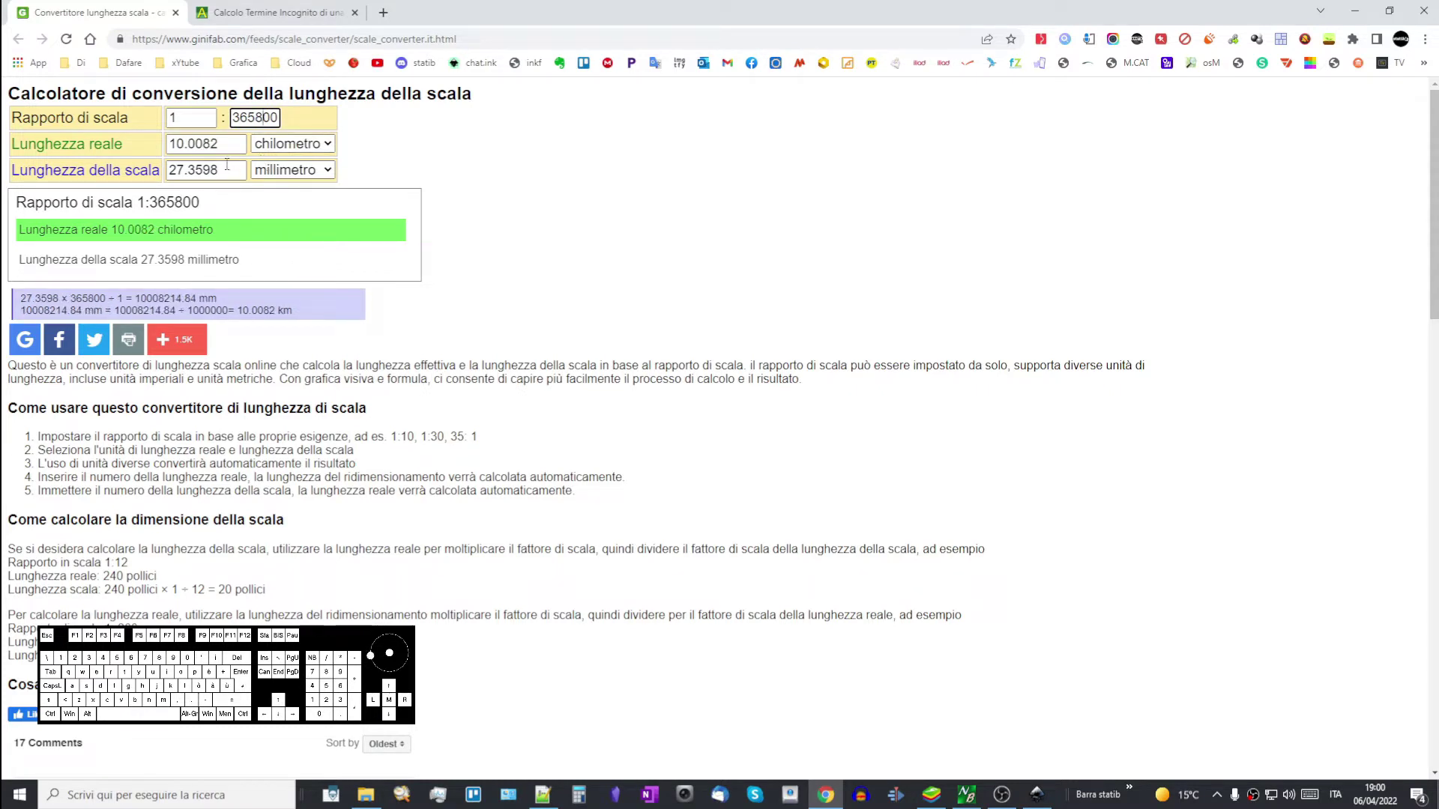
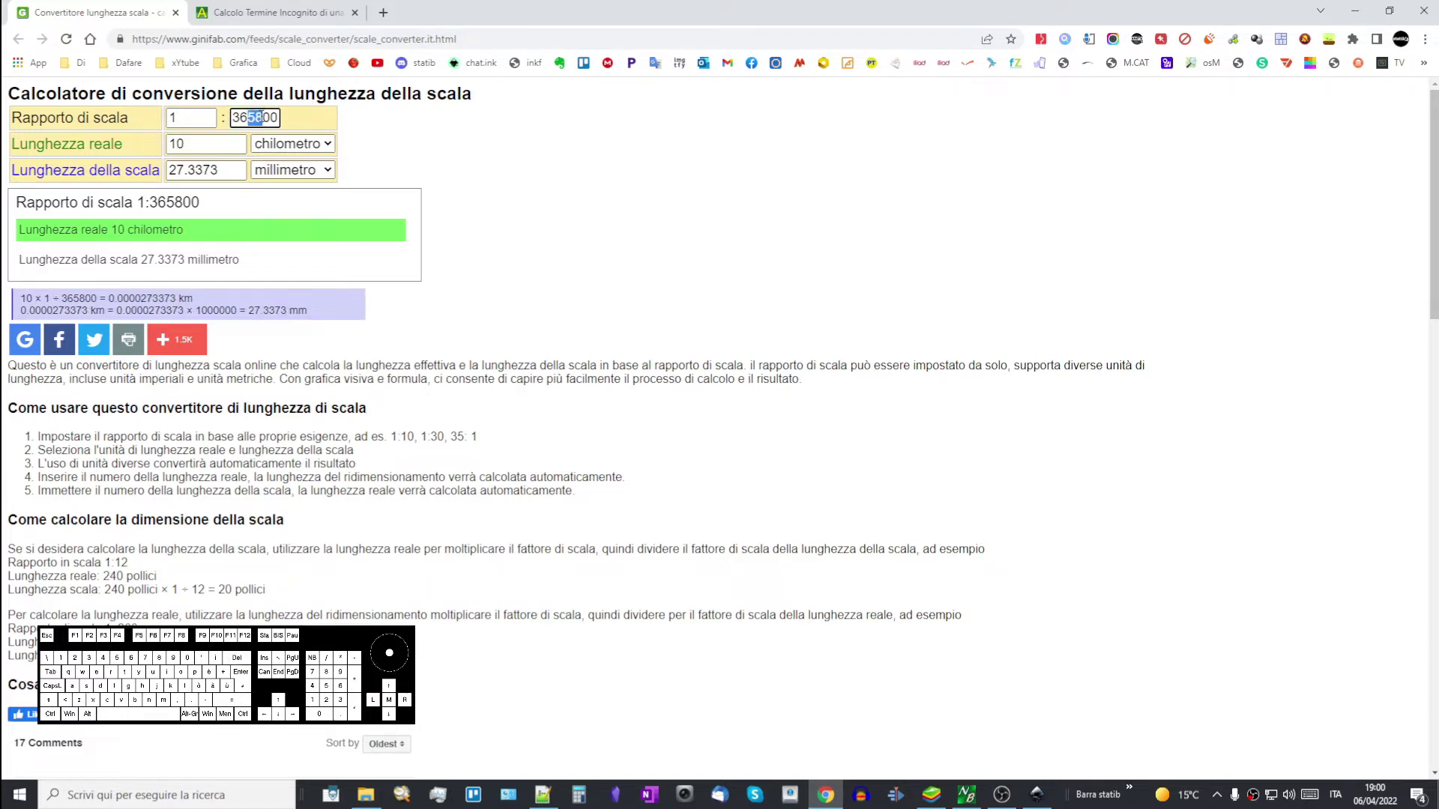
pyautogui.press('7')
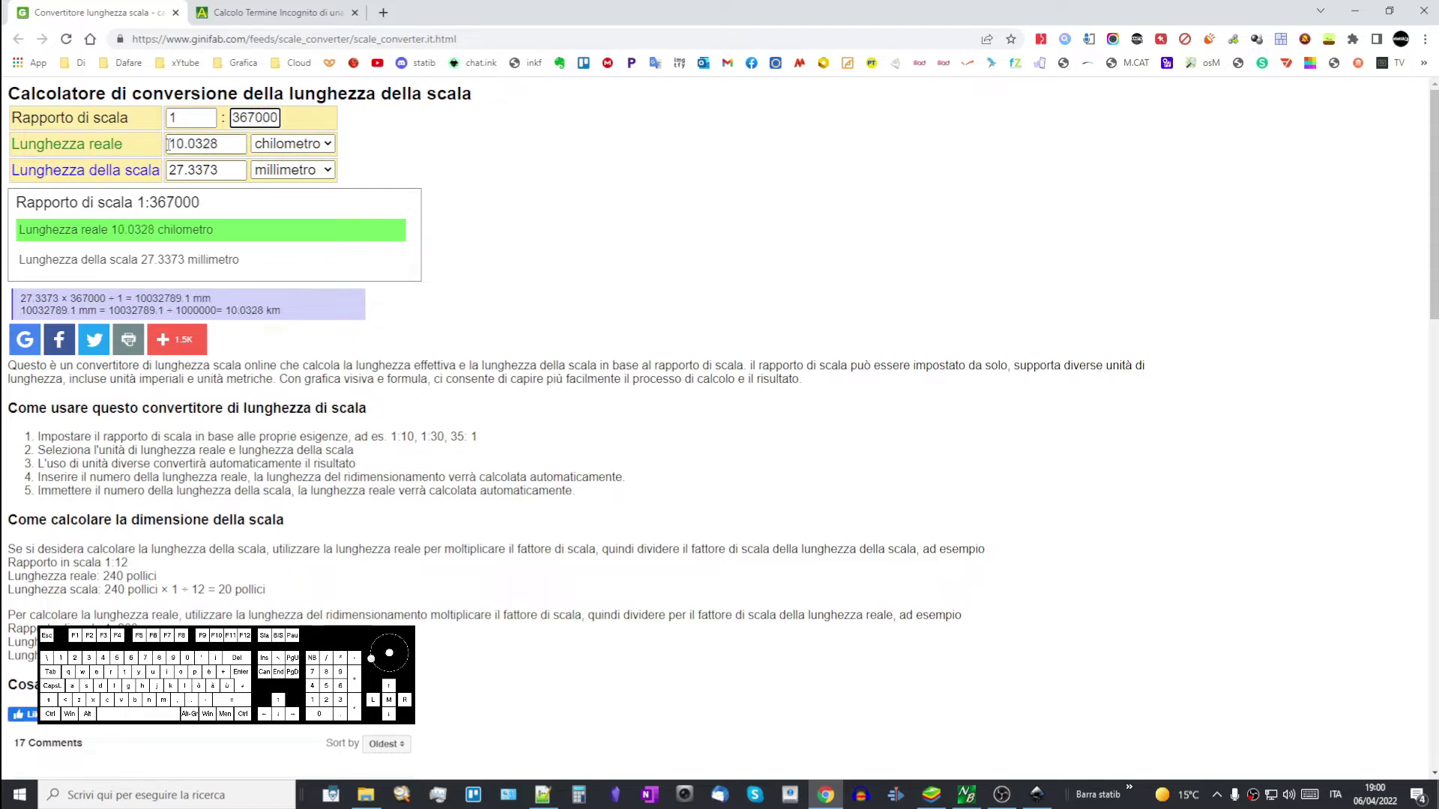
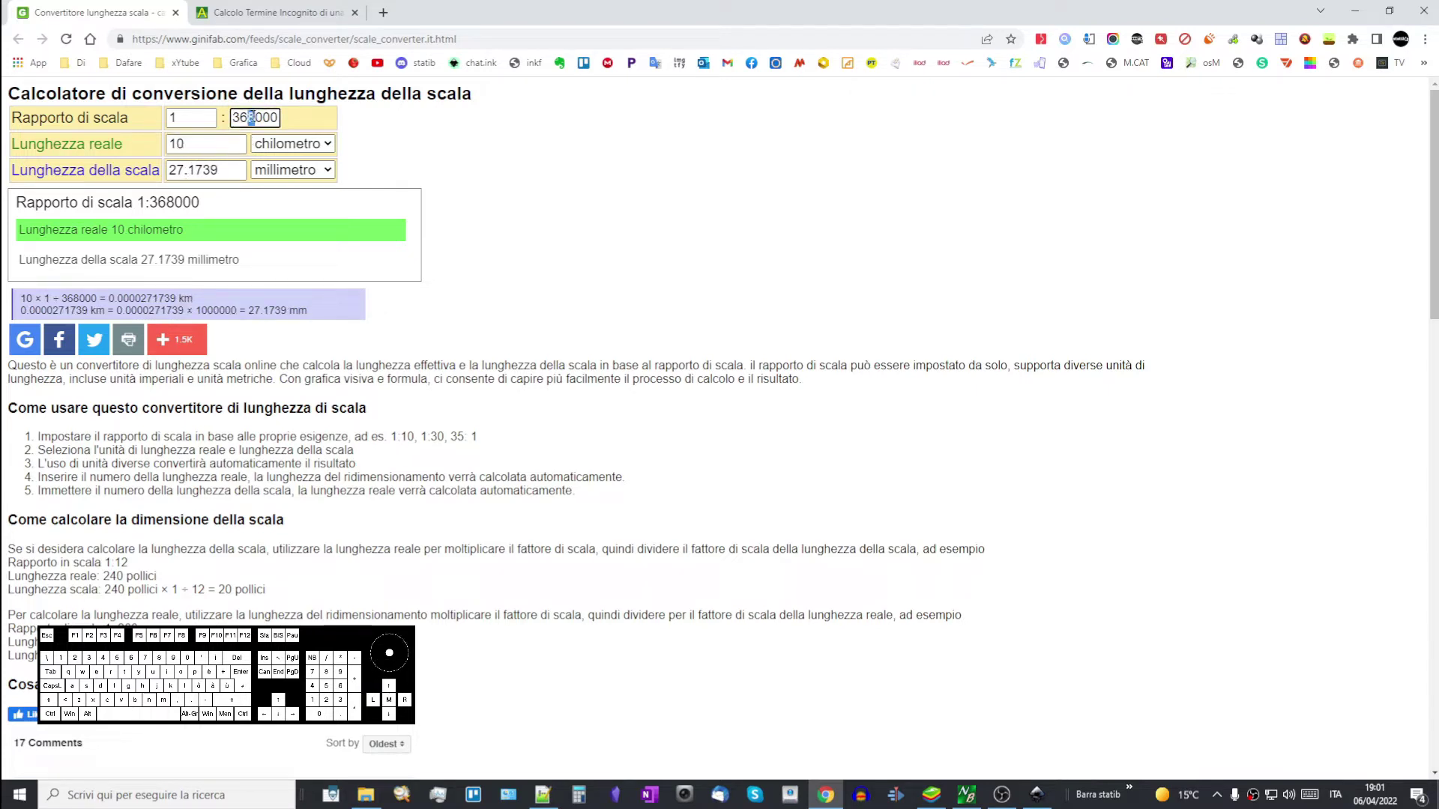
pyautogui.press('9')
pyautogui.press('KP_Enter')
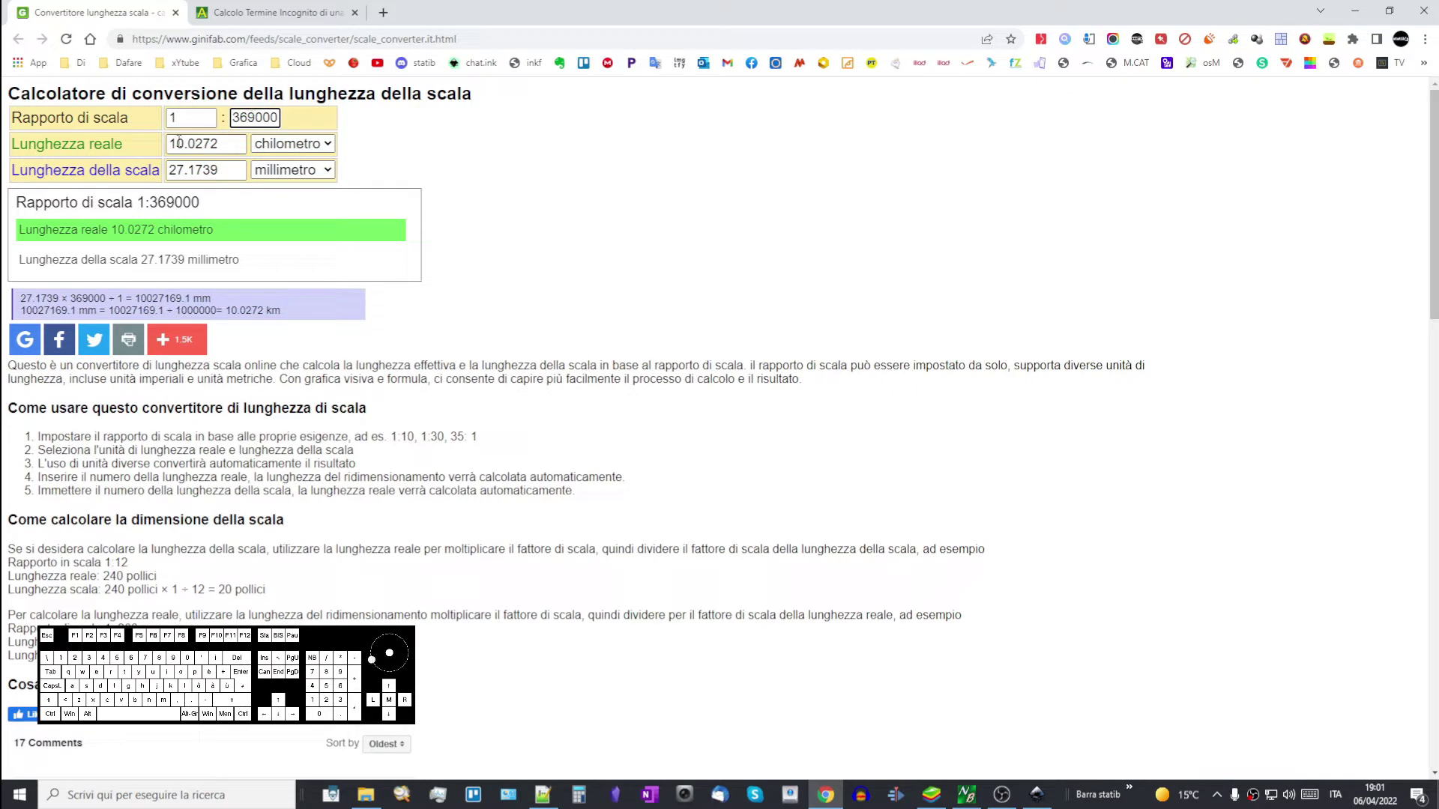
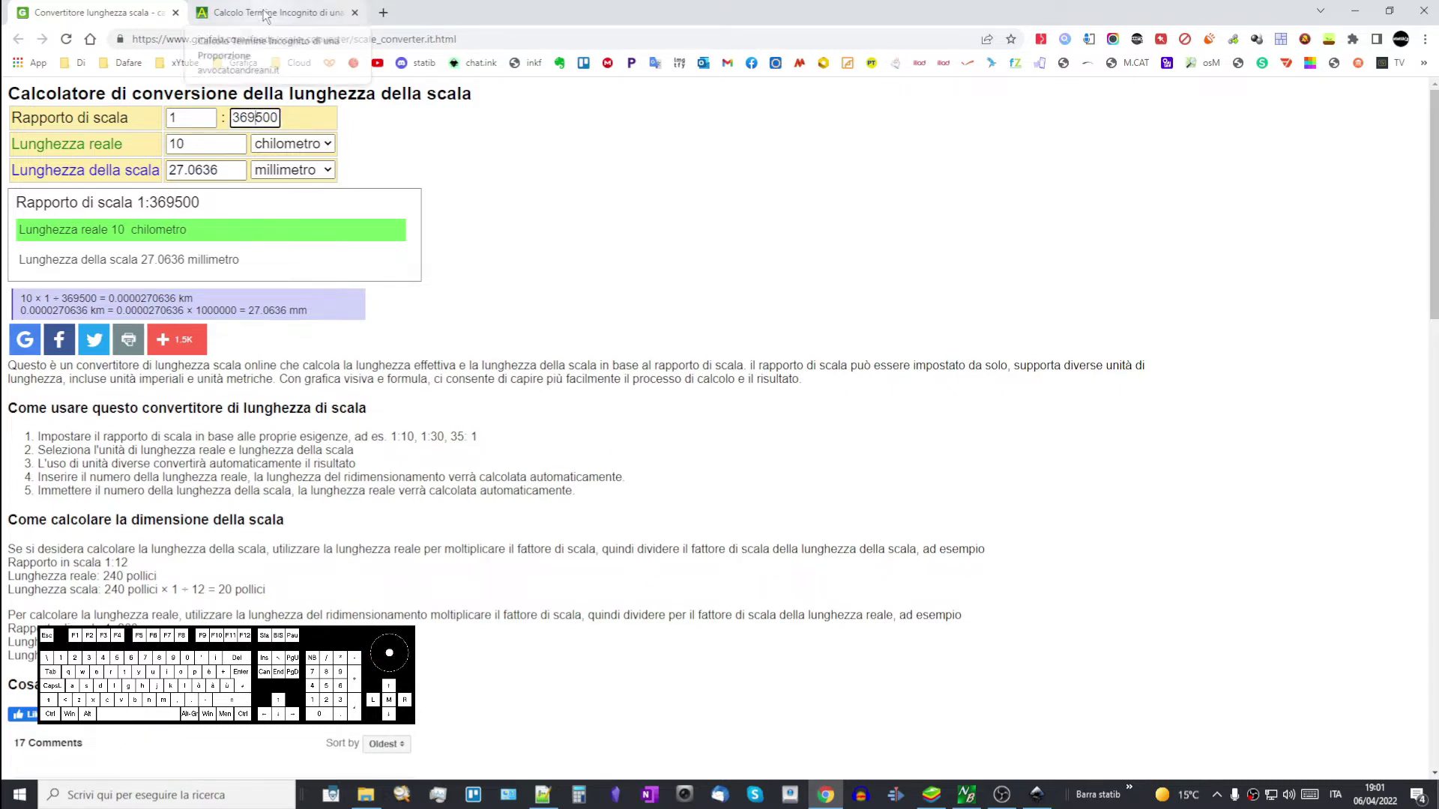
# - Enter the proportion 27 : 1000000 = 1 : D in the AvvocatoAndreani calculator, leaving D unknown
pyautogui.click(270, 13)
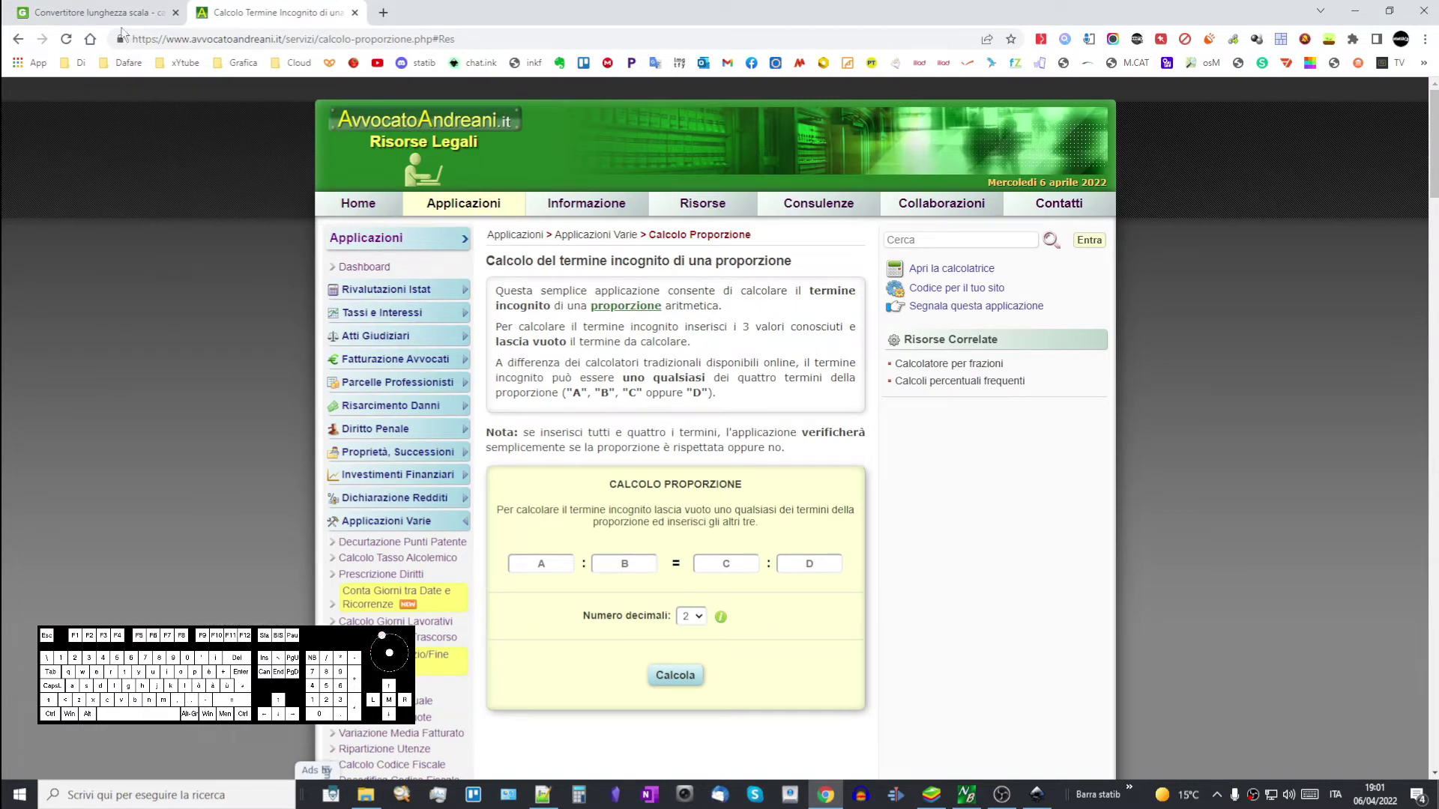
pyautogui.click(124, 11)
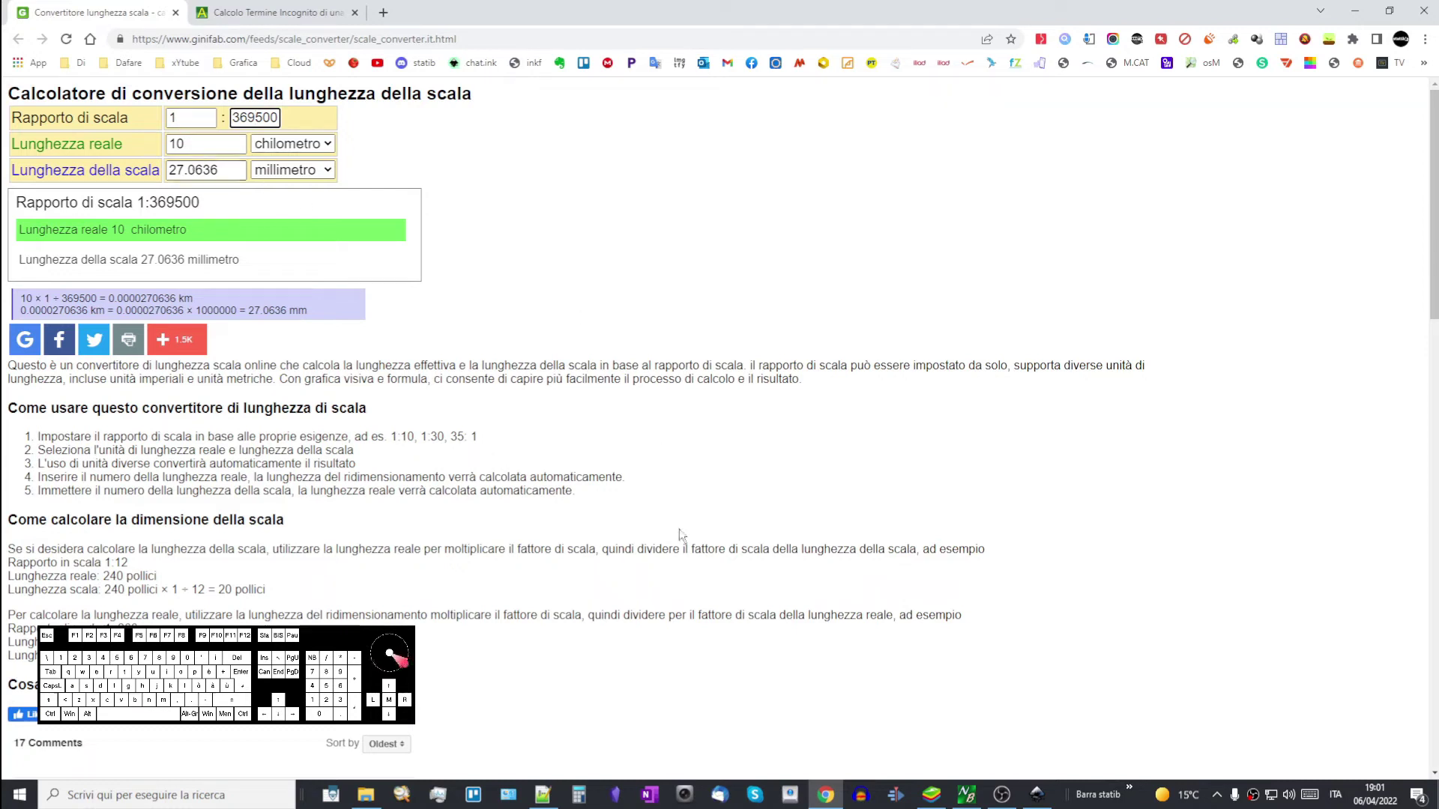
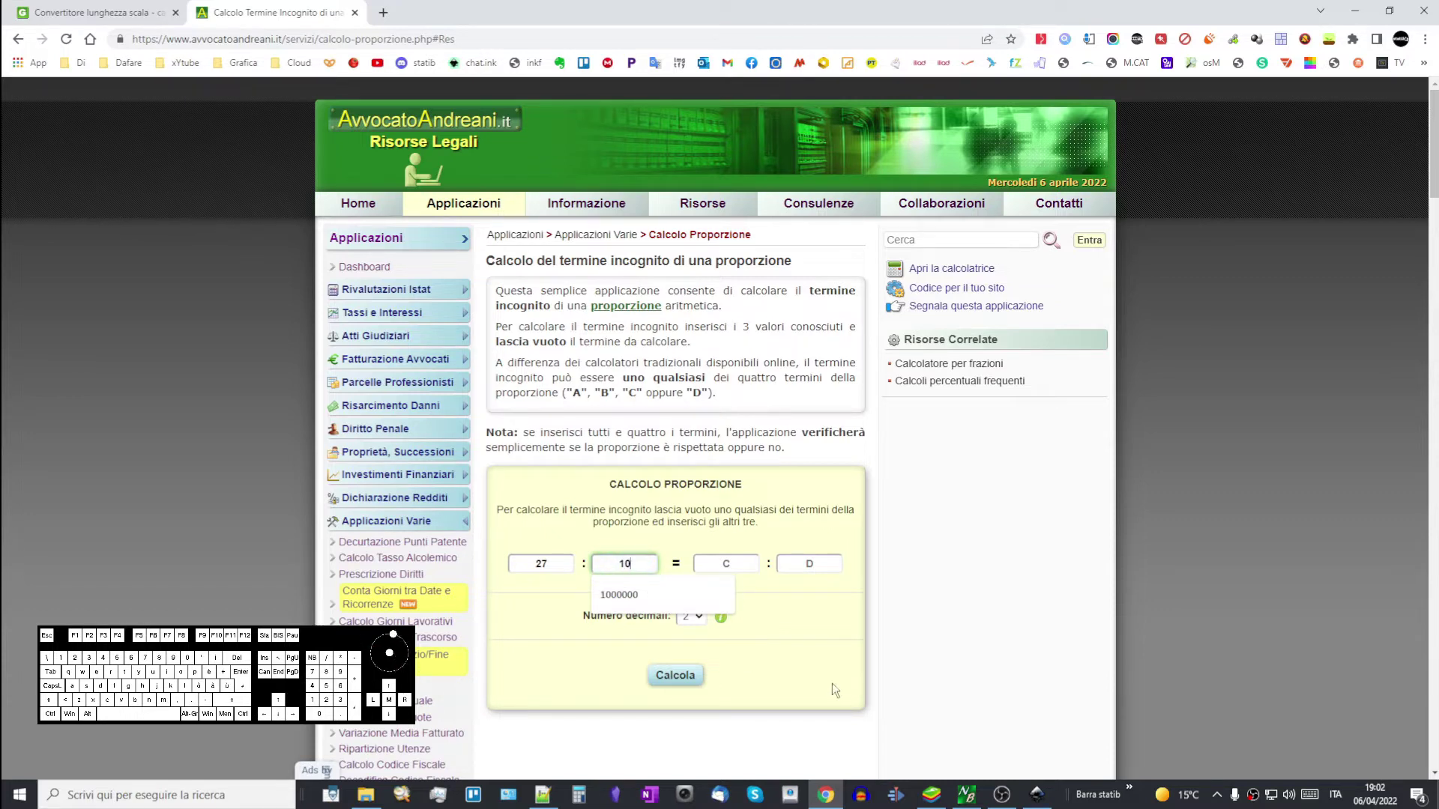
pyautogui.press('0')
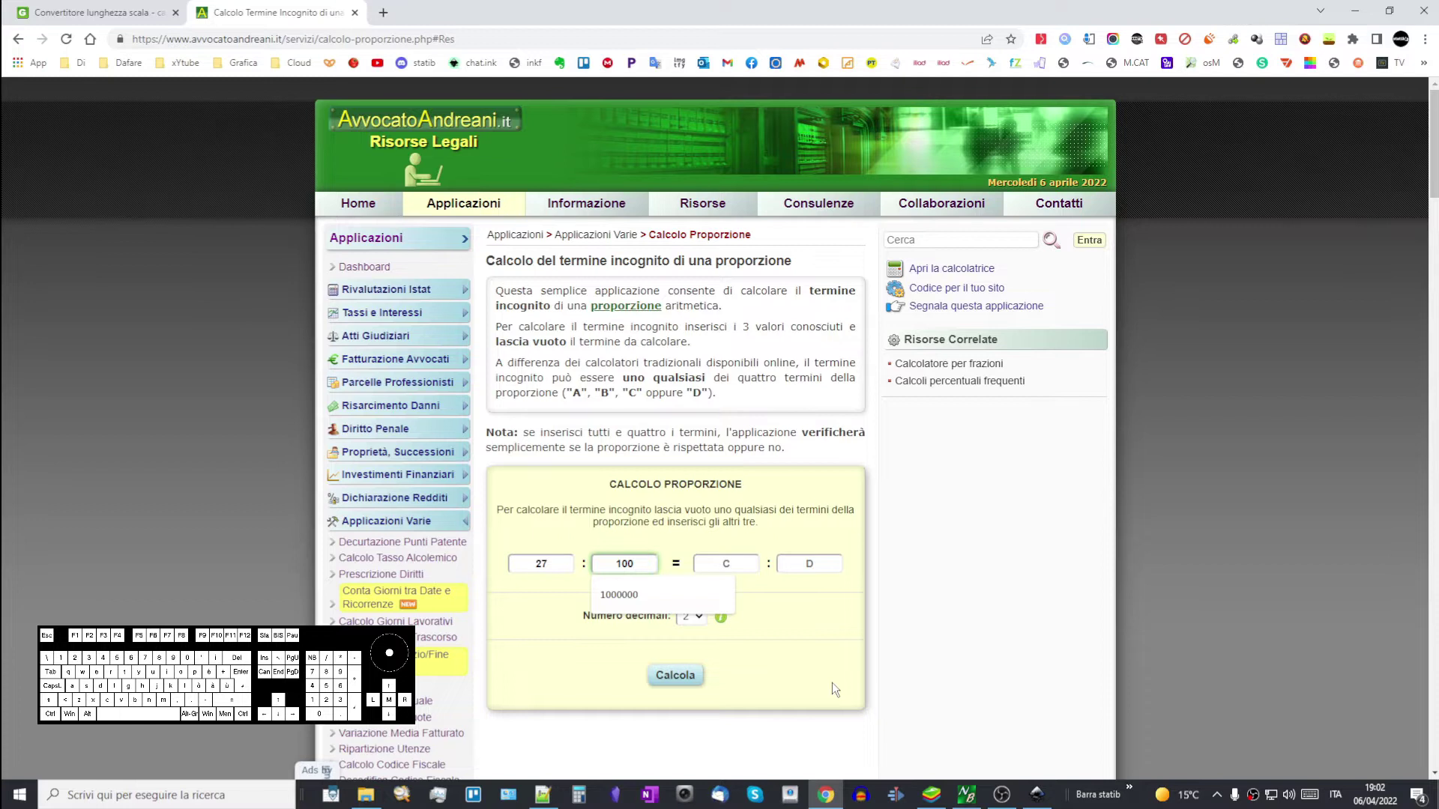
pyautogui.press('0')
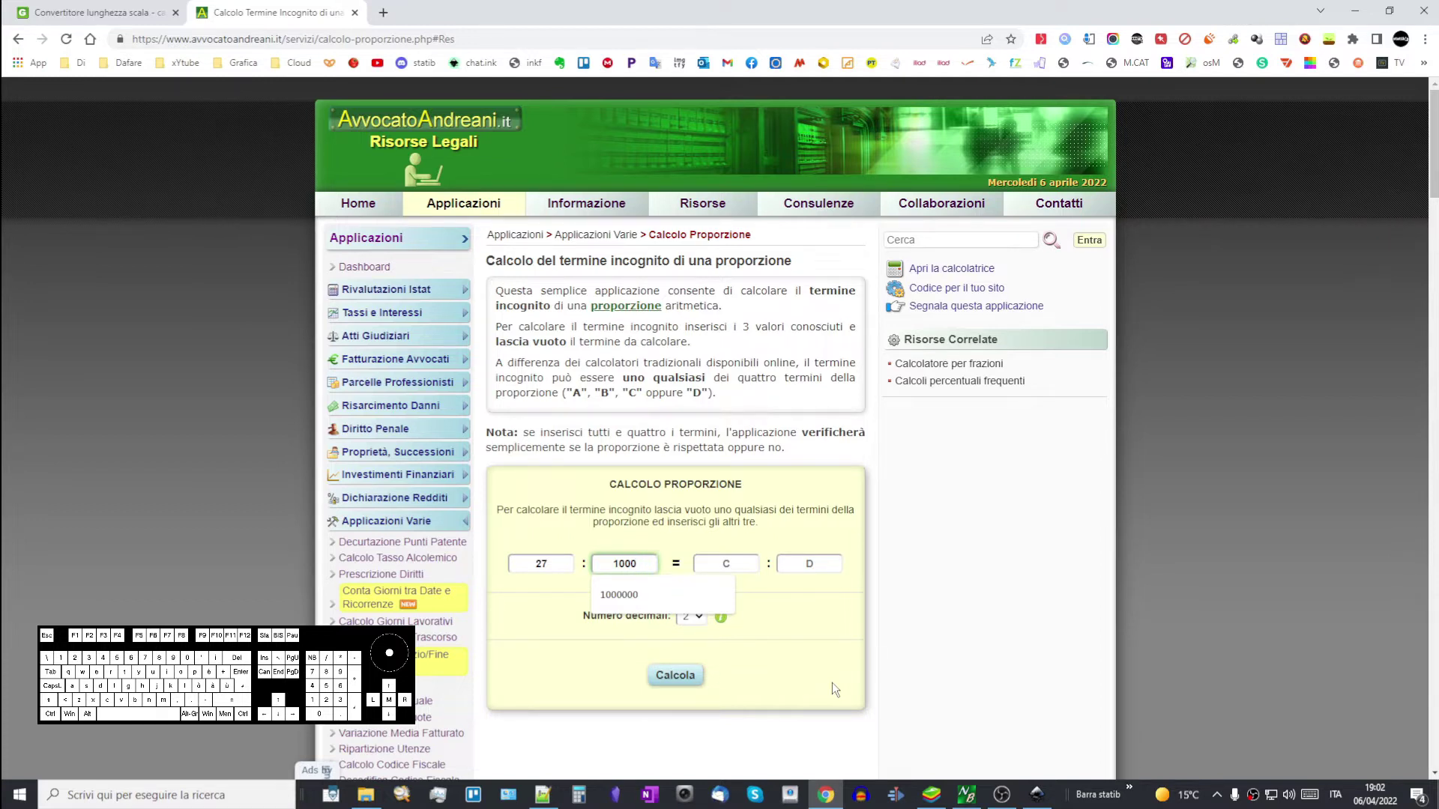
pyautogui.press('0')
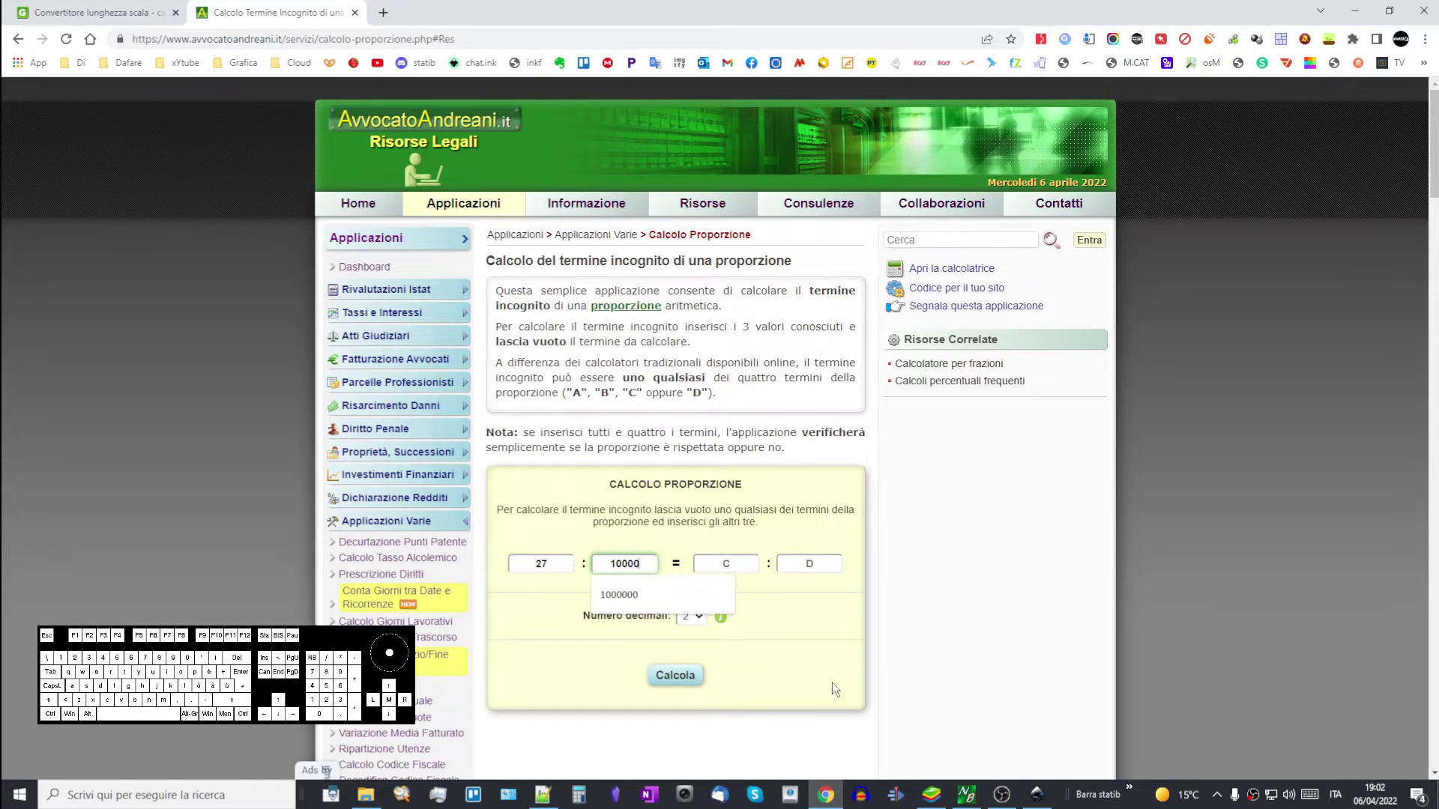
pyautogui.press('0')
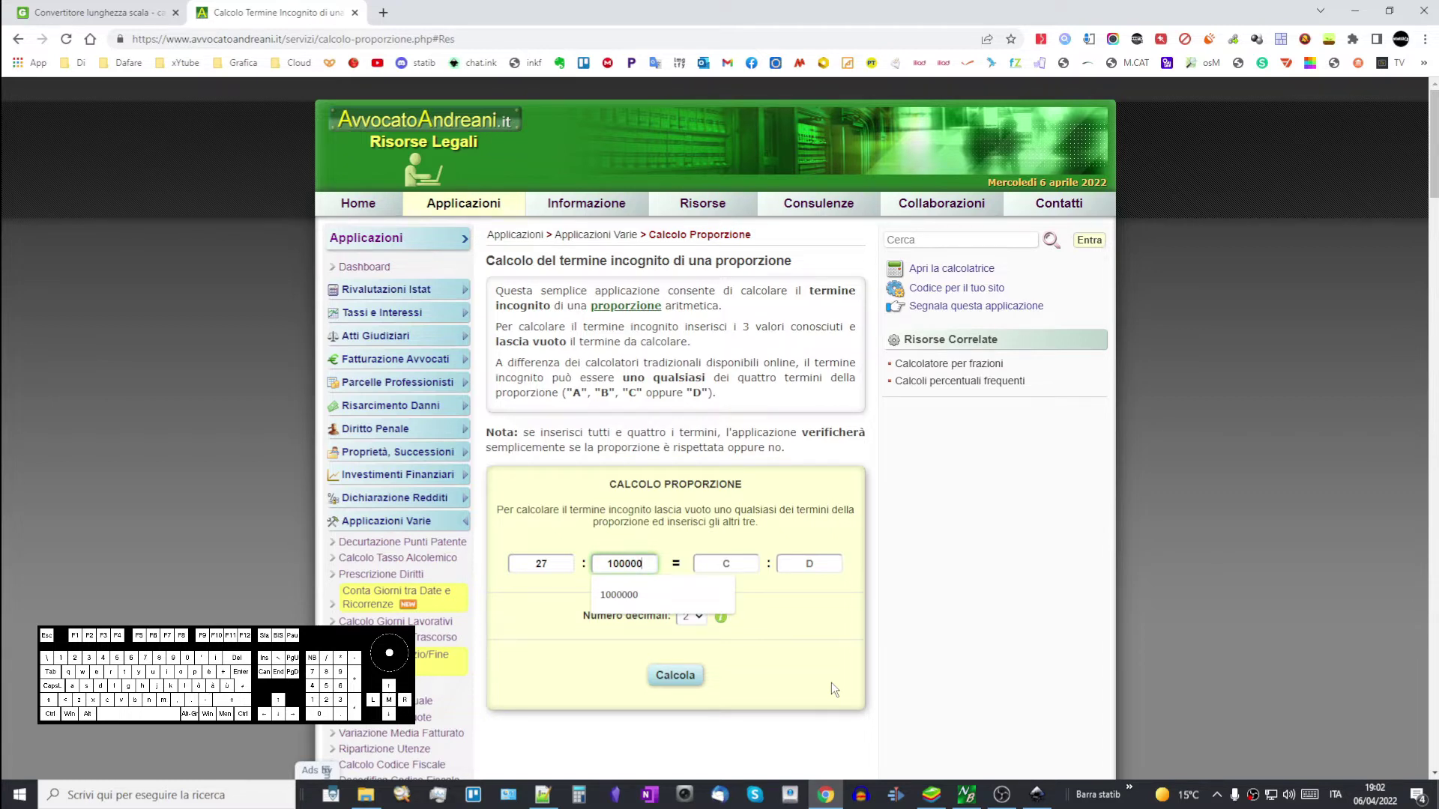
pyautogui.press('0')
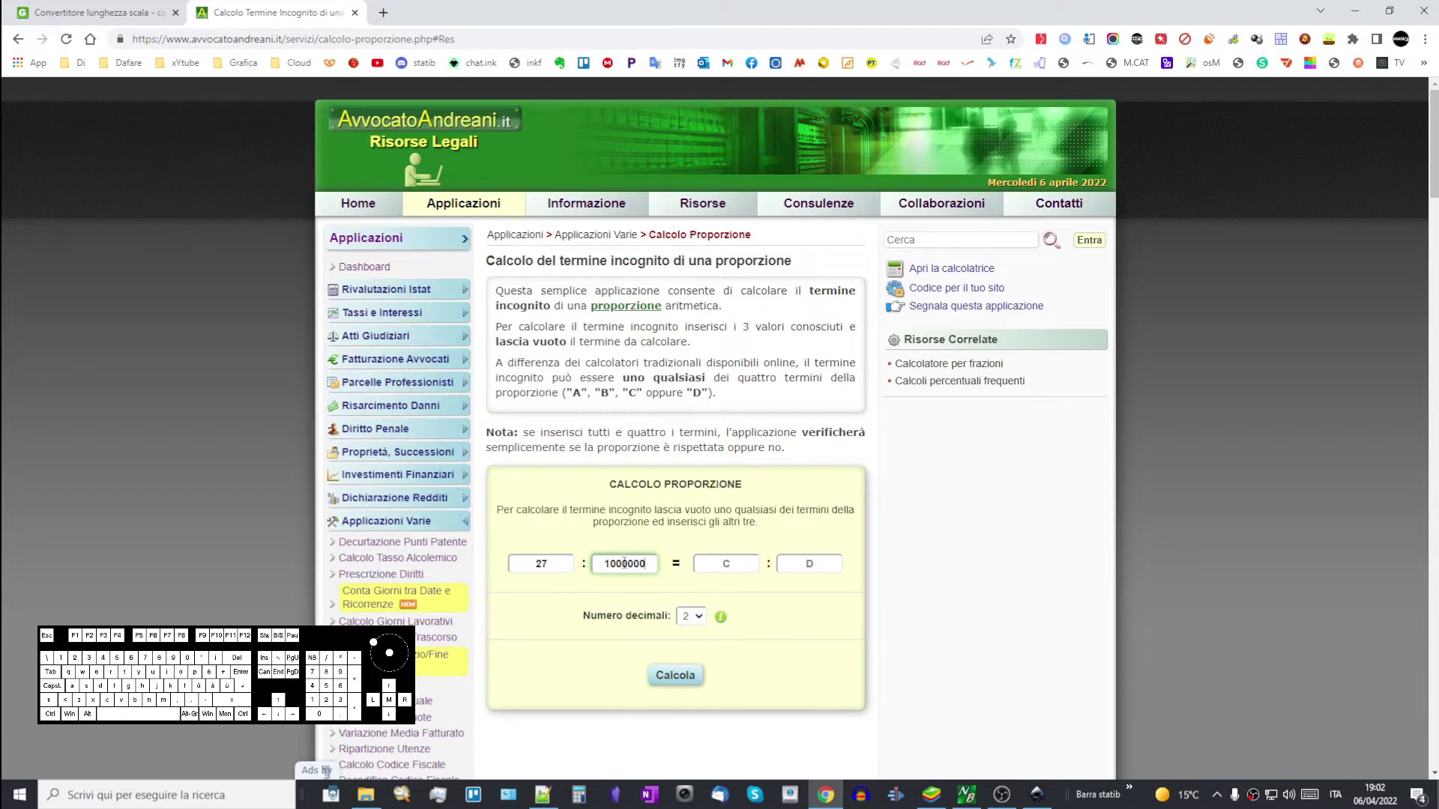
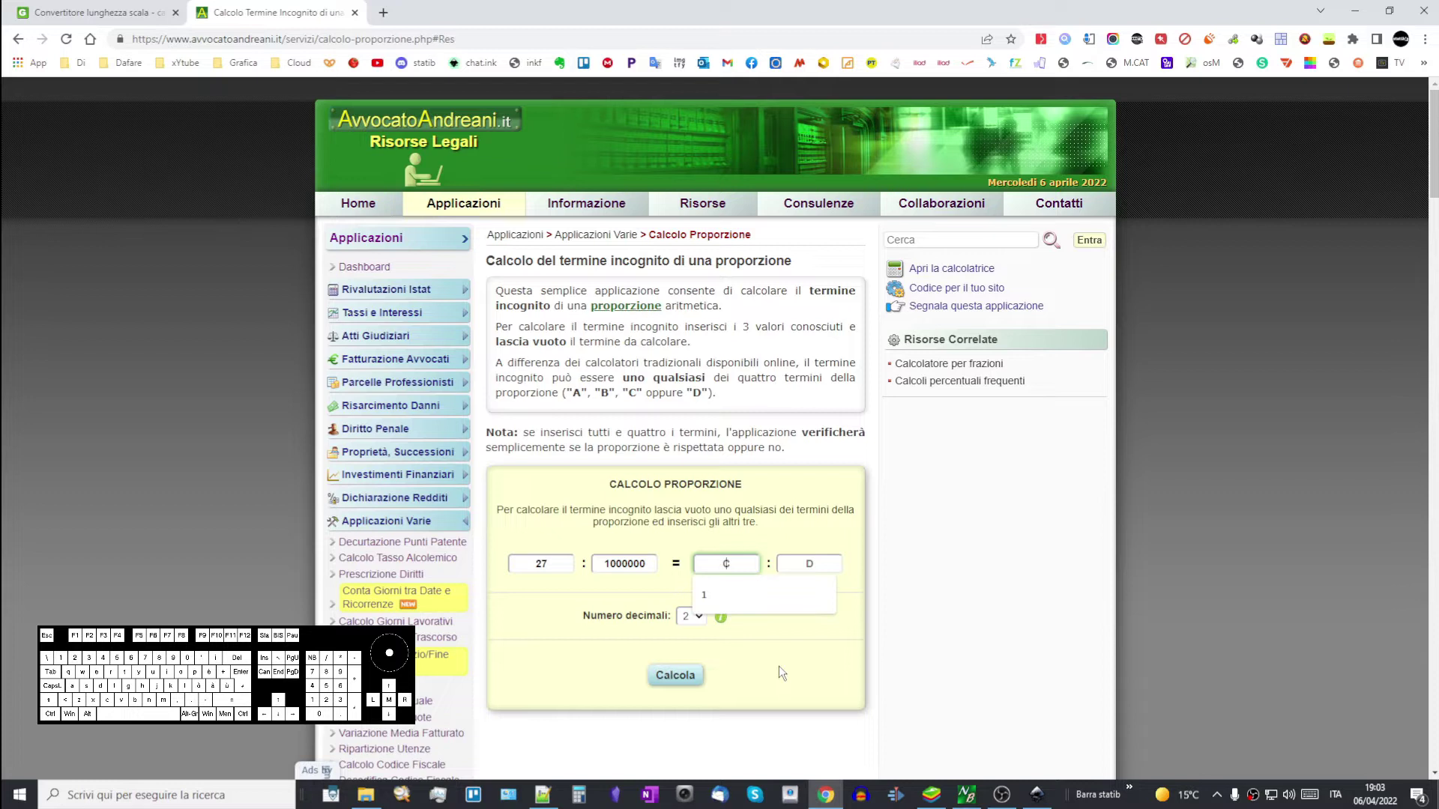
pyautogui.press('1')
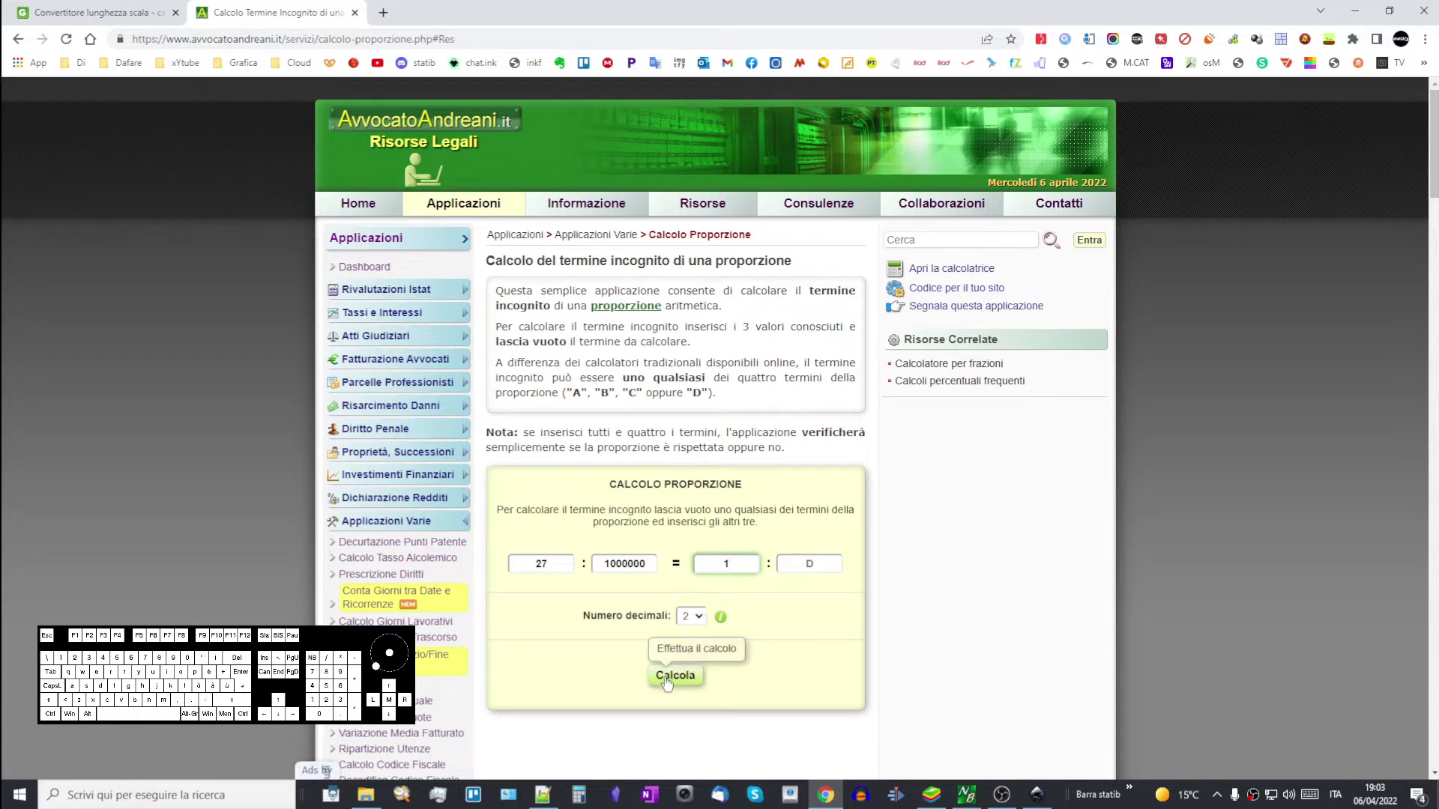
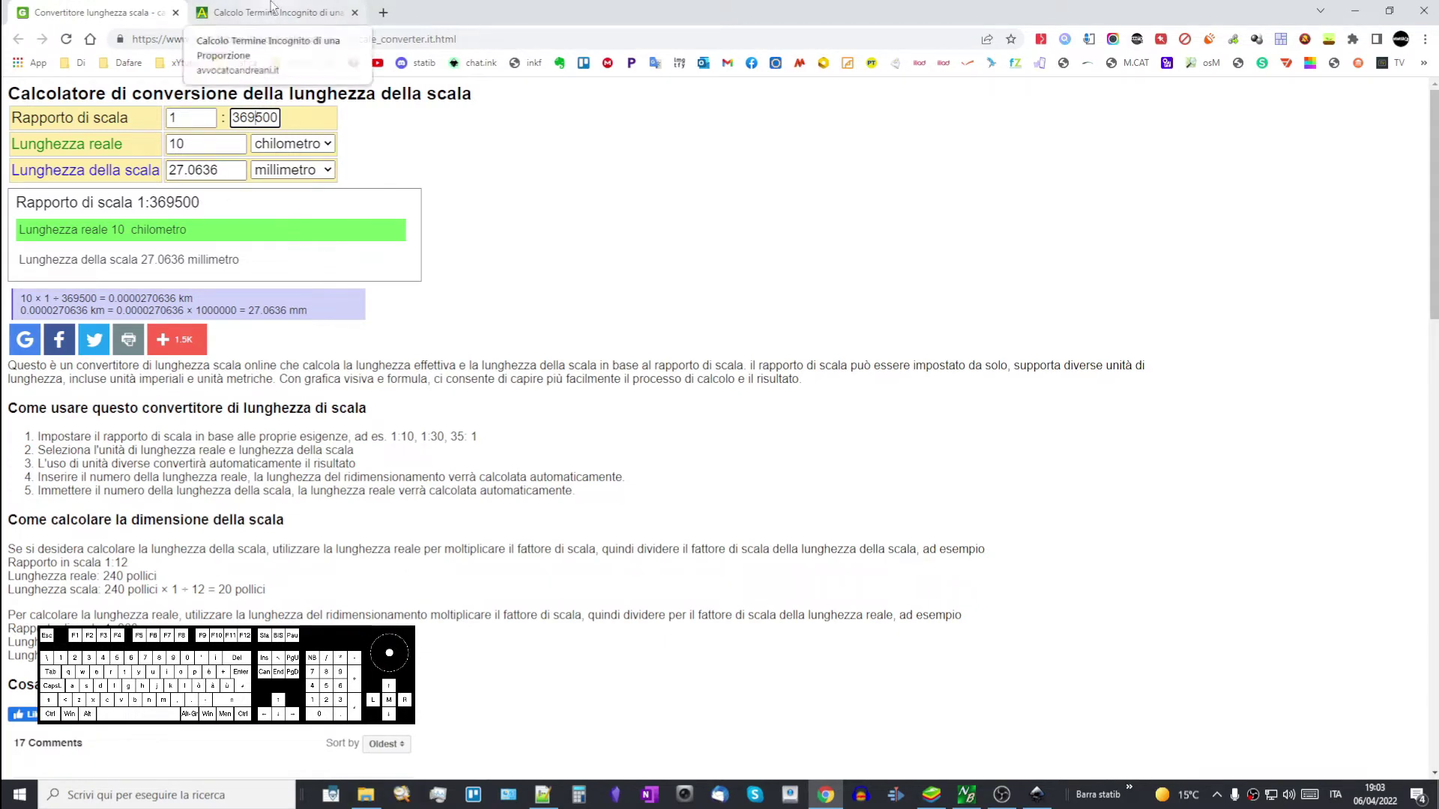
# - View the result D = 37037,04, then recalculate 27.0636 mm at 1:369500 as 10 km in the converter
pyautogui.click(278, 10)
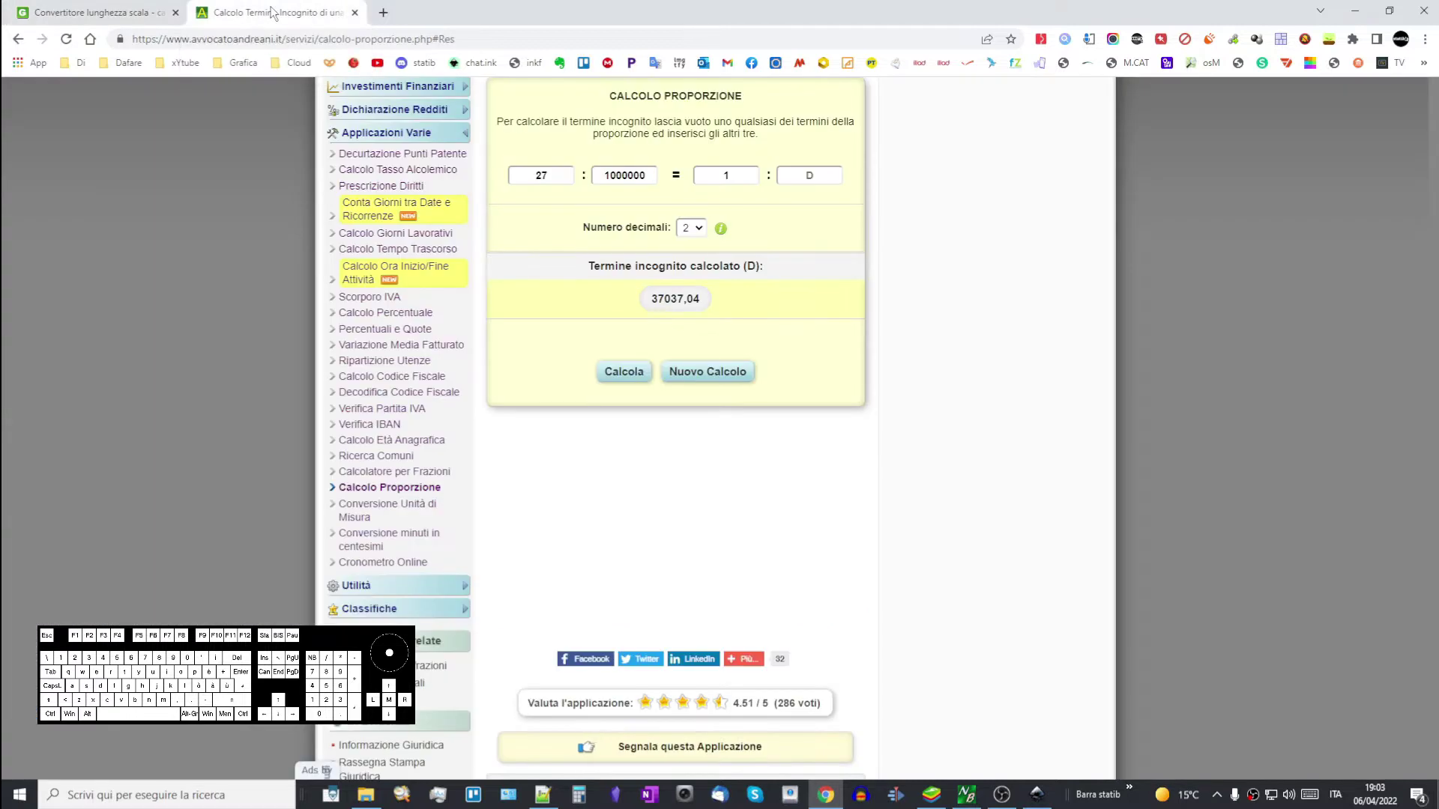
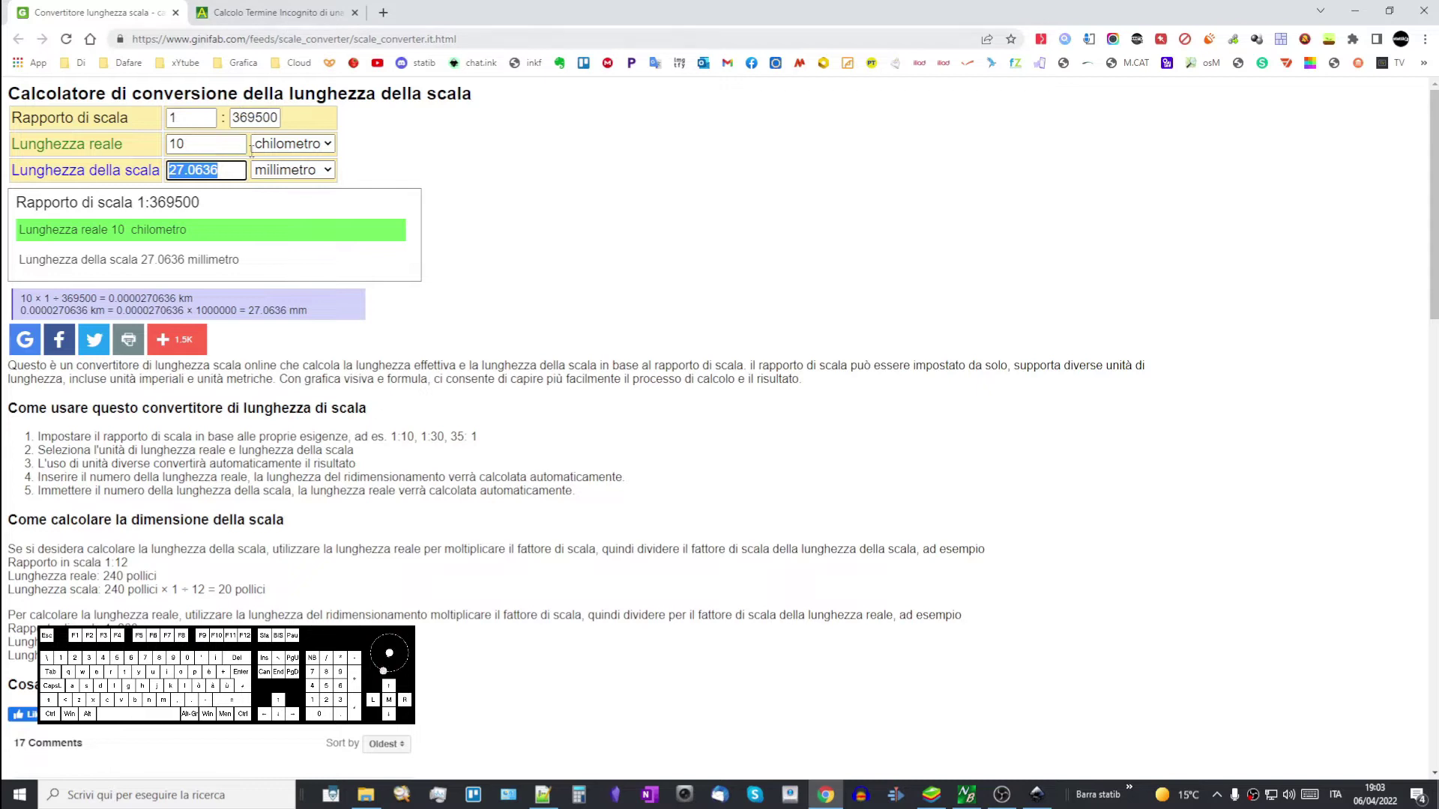
pyautogui.press('ctrl+c')
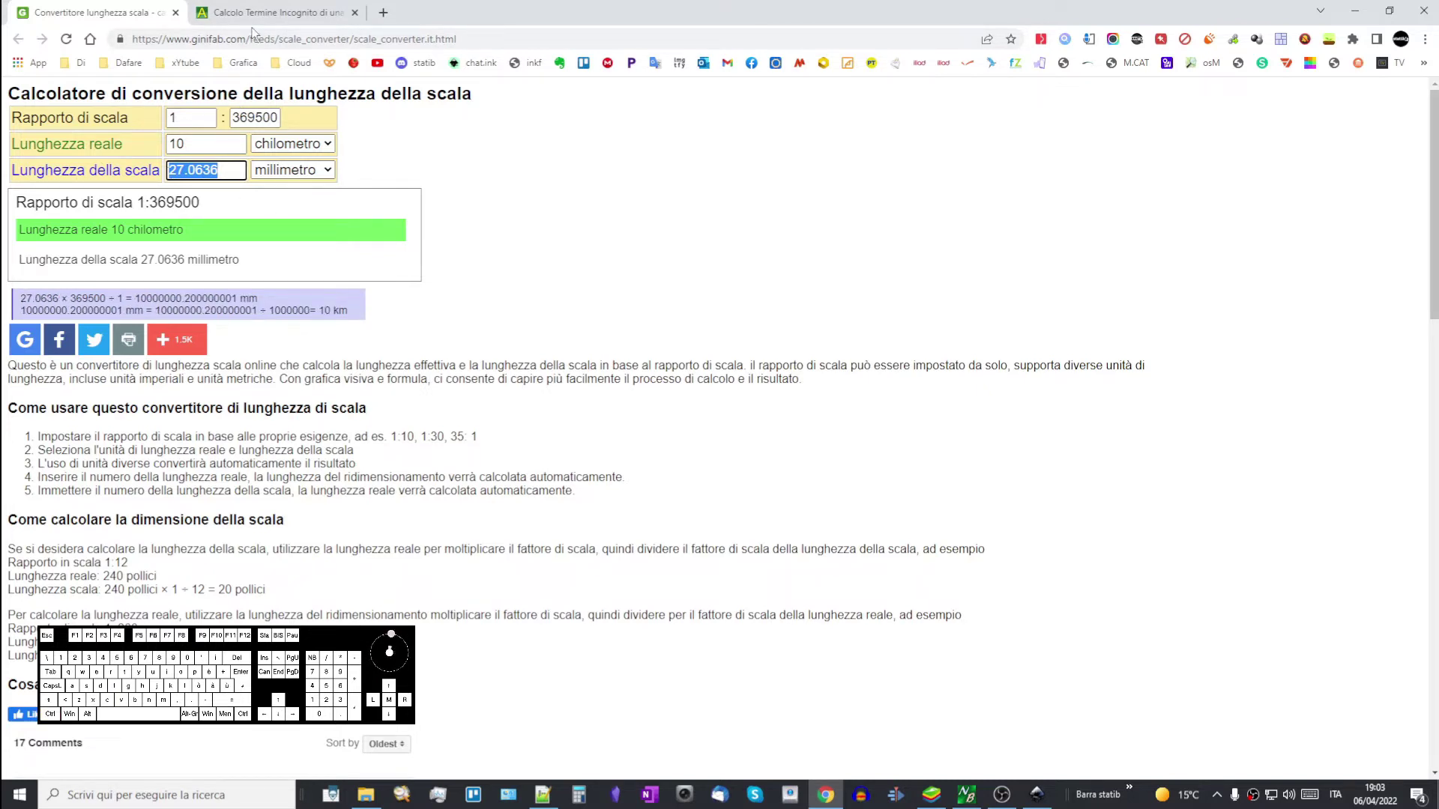
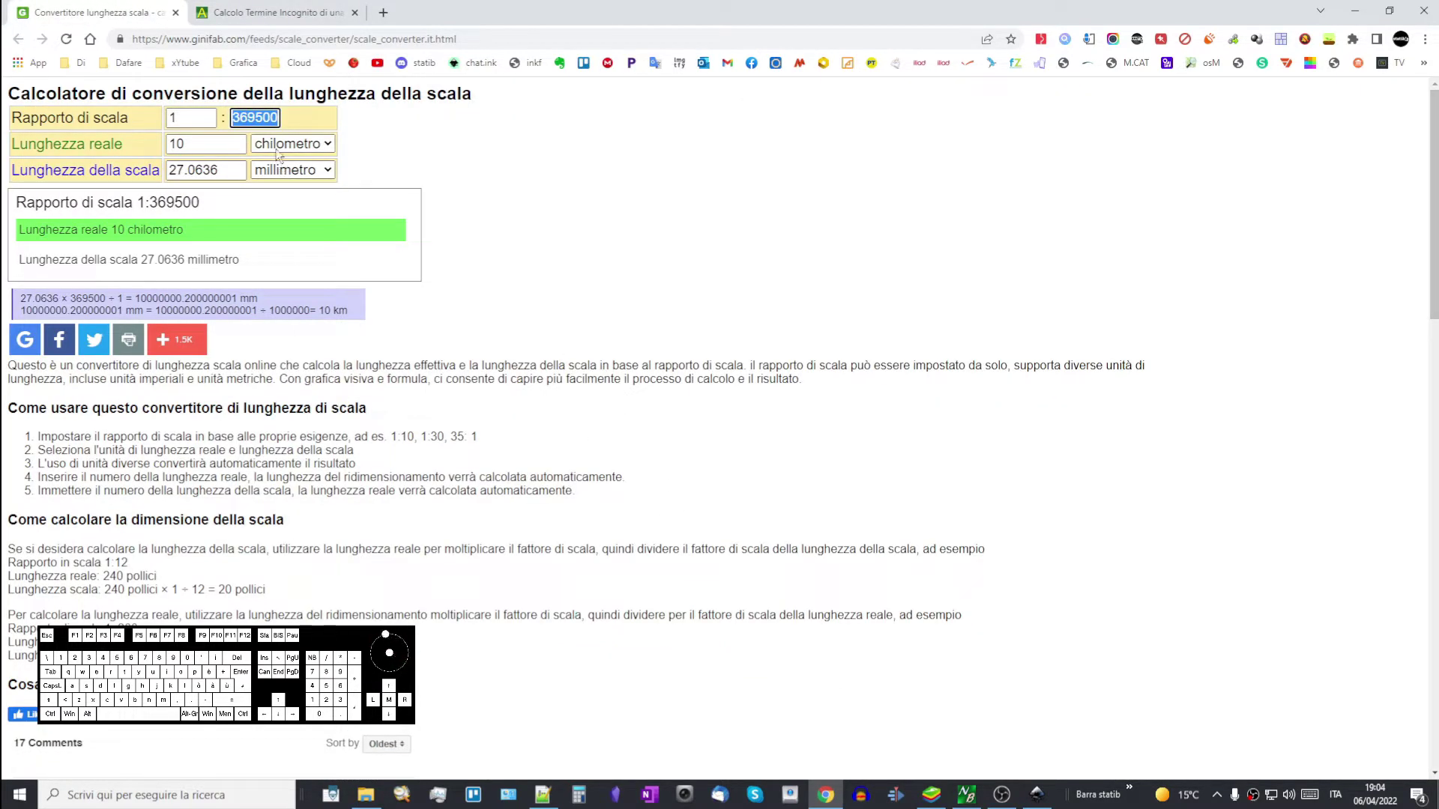
# - Copy 369500 and extend the scale bar label to read '10 km - scala 1:369500'
pyautogui.press('ctrl+c')
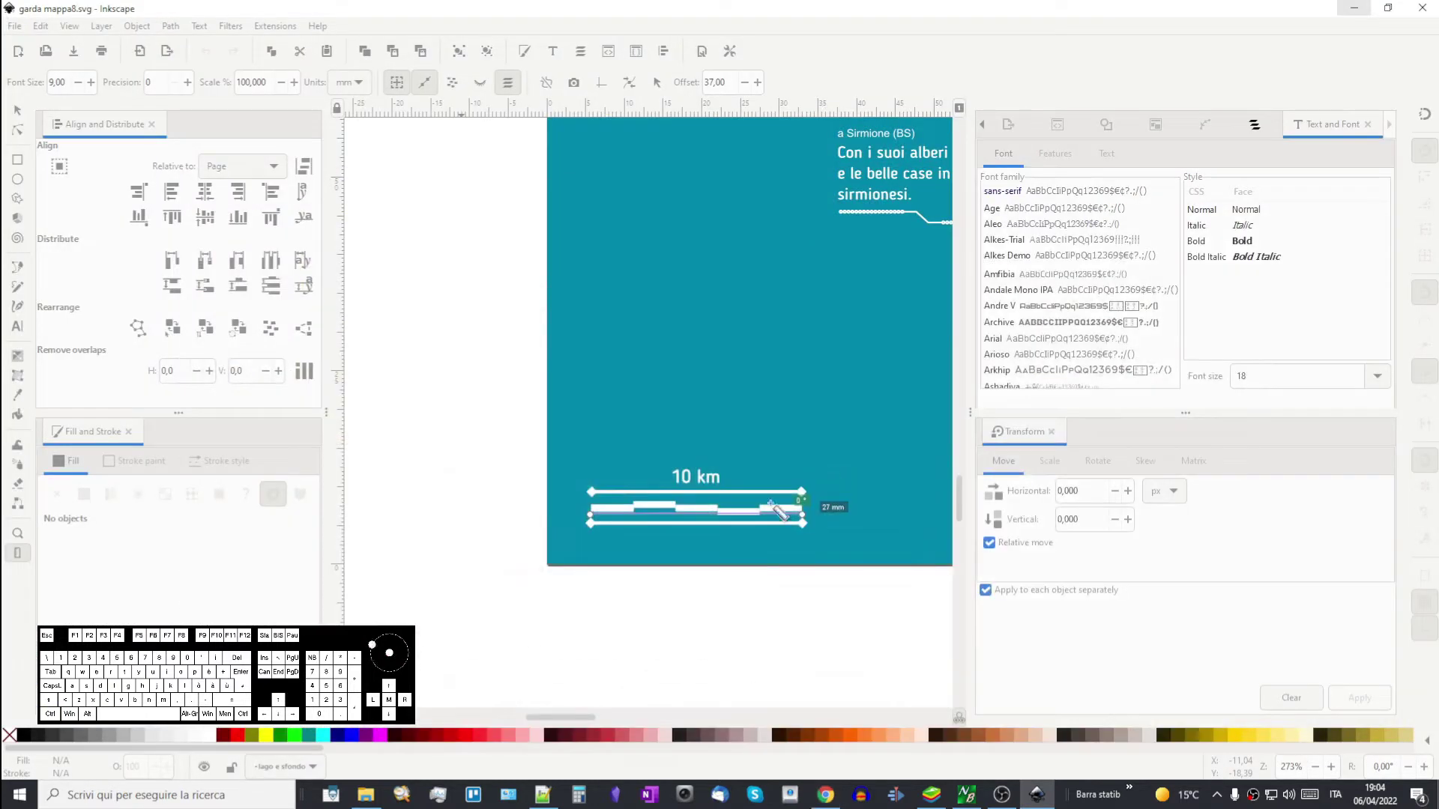
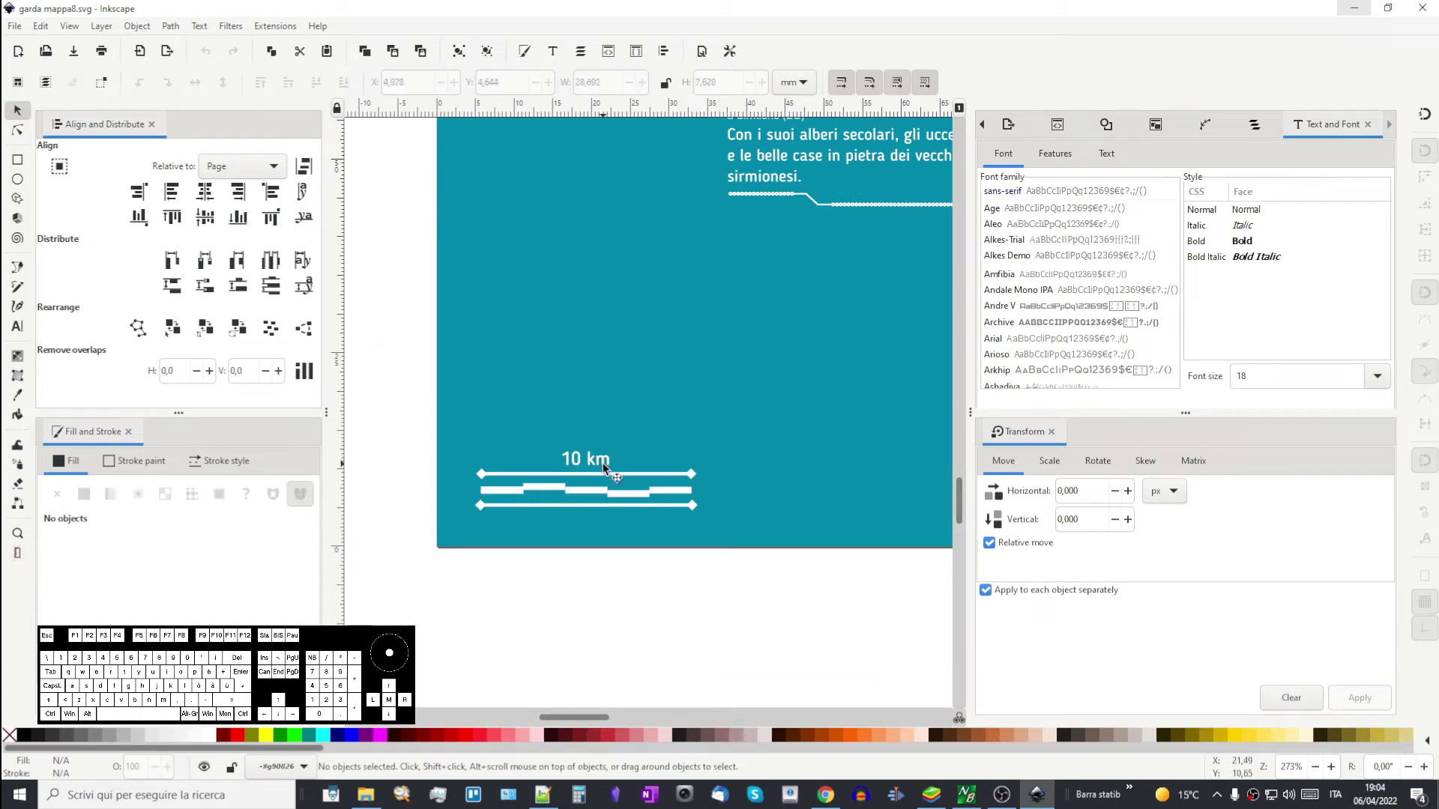
pyautogui.doubleClick(607, 469)
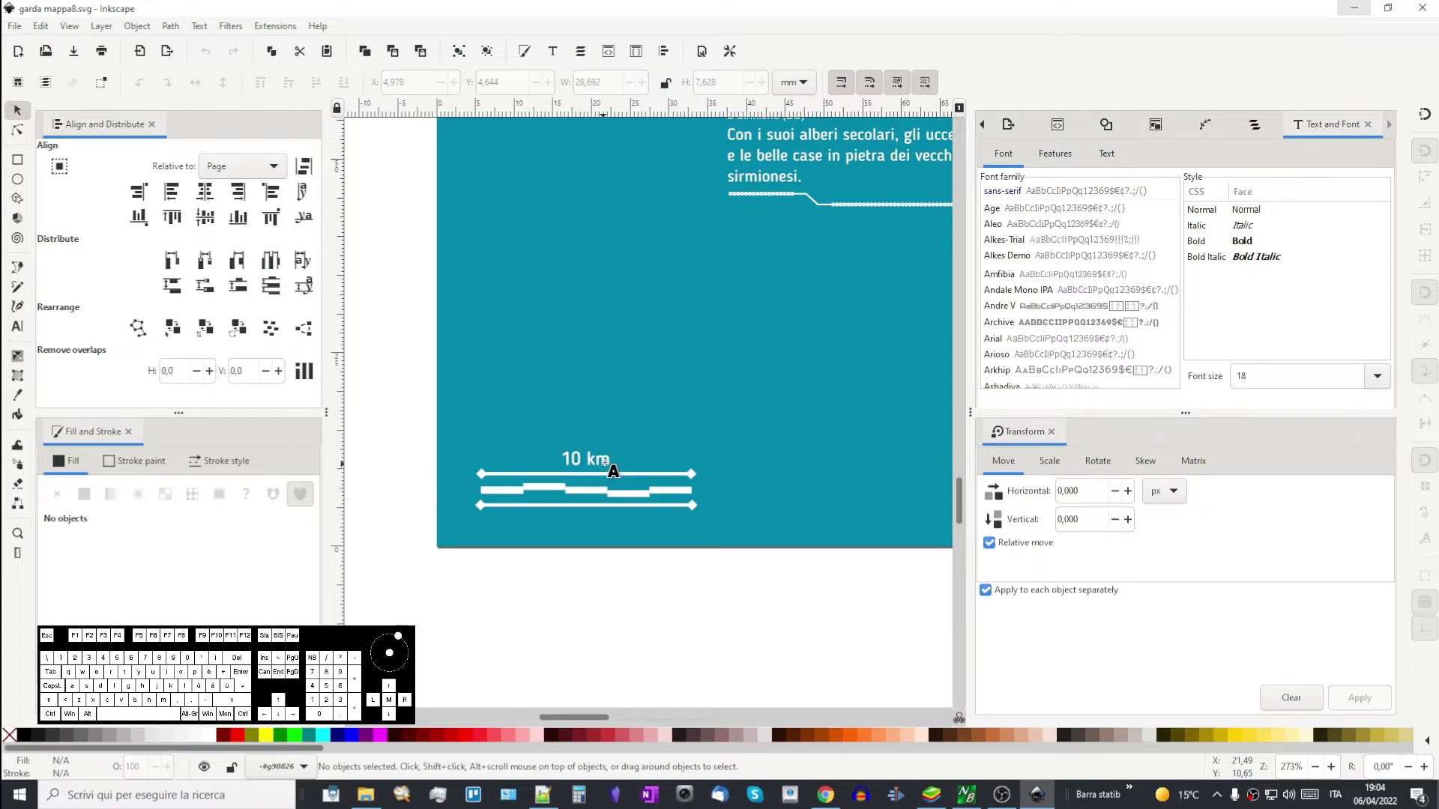
pyautogui.press('space')
pyautogui.press('.')
pyautogui.press('space')
pyautogui.press('s')
pyautogui.press('c')
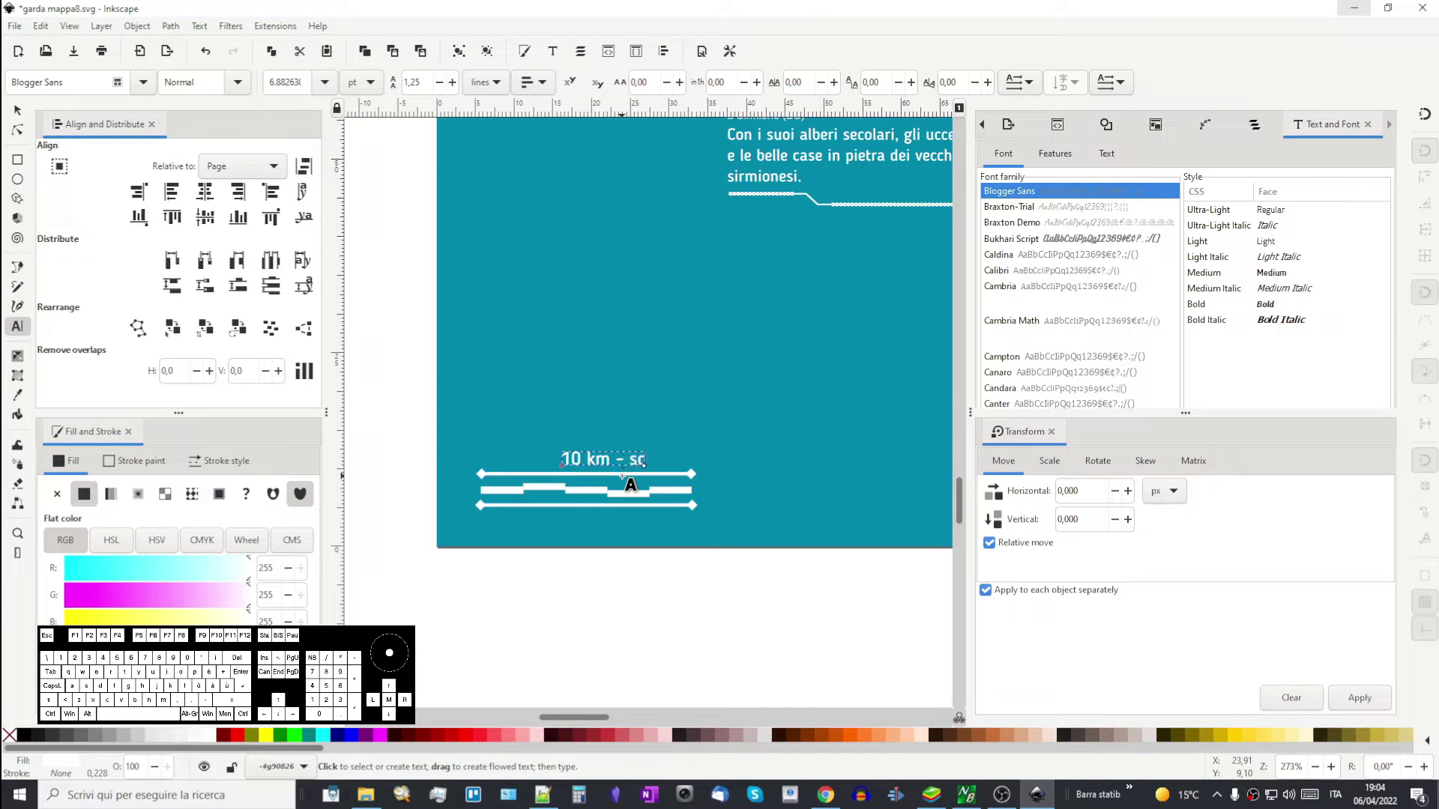
pyautogui.press('l')
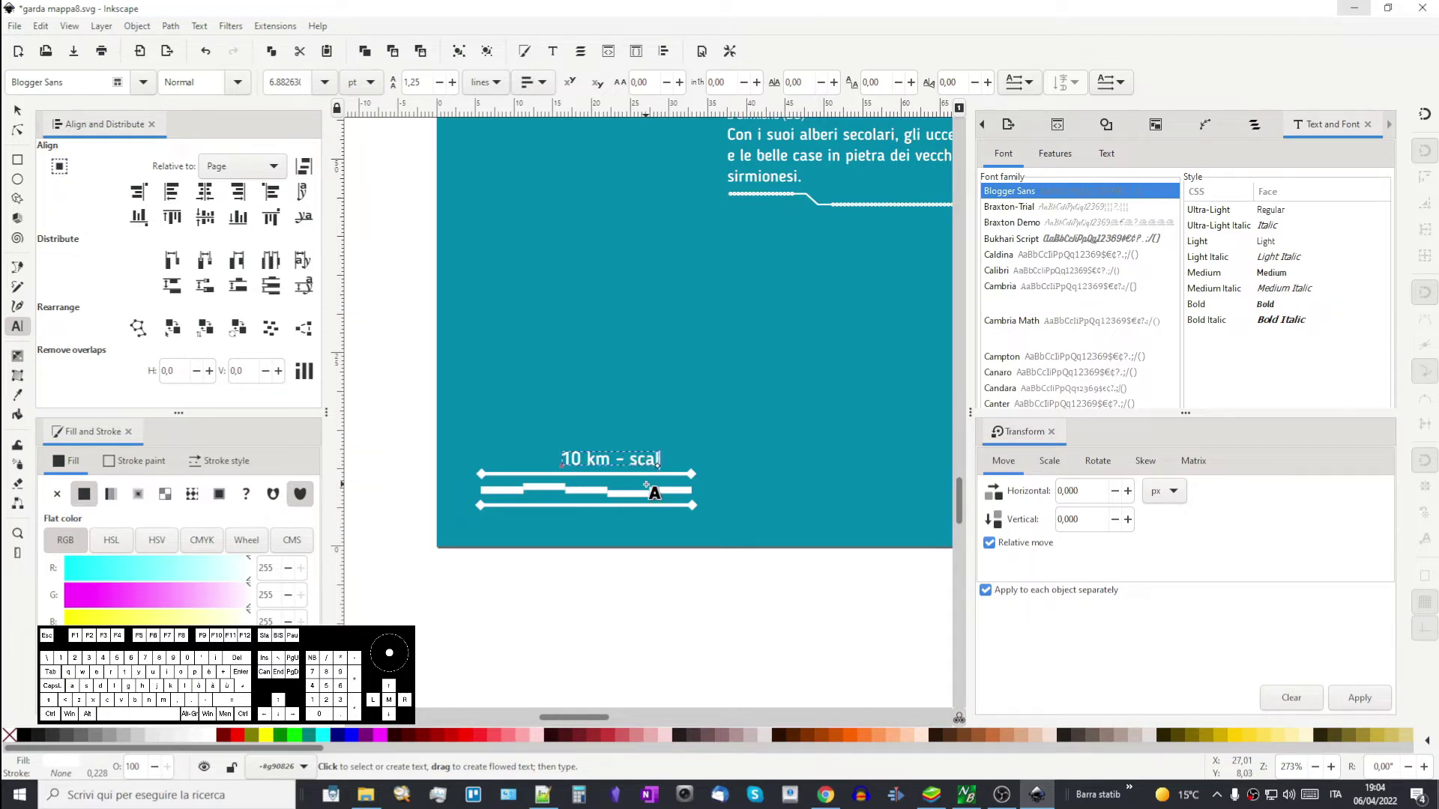
pyautogui.press('space')
pyautogui.press('1')
pyautogui.press('shift+.')
pyautogui.press('ctrl+v')
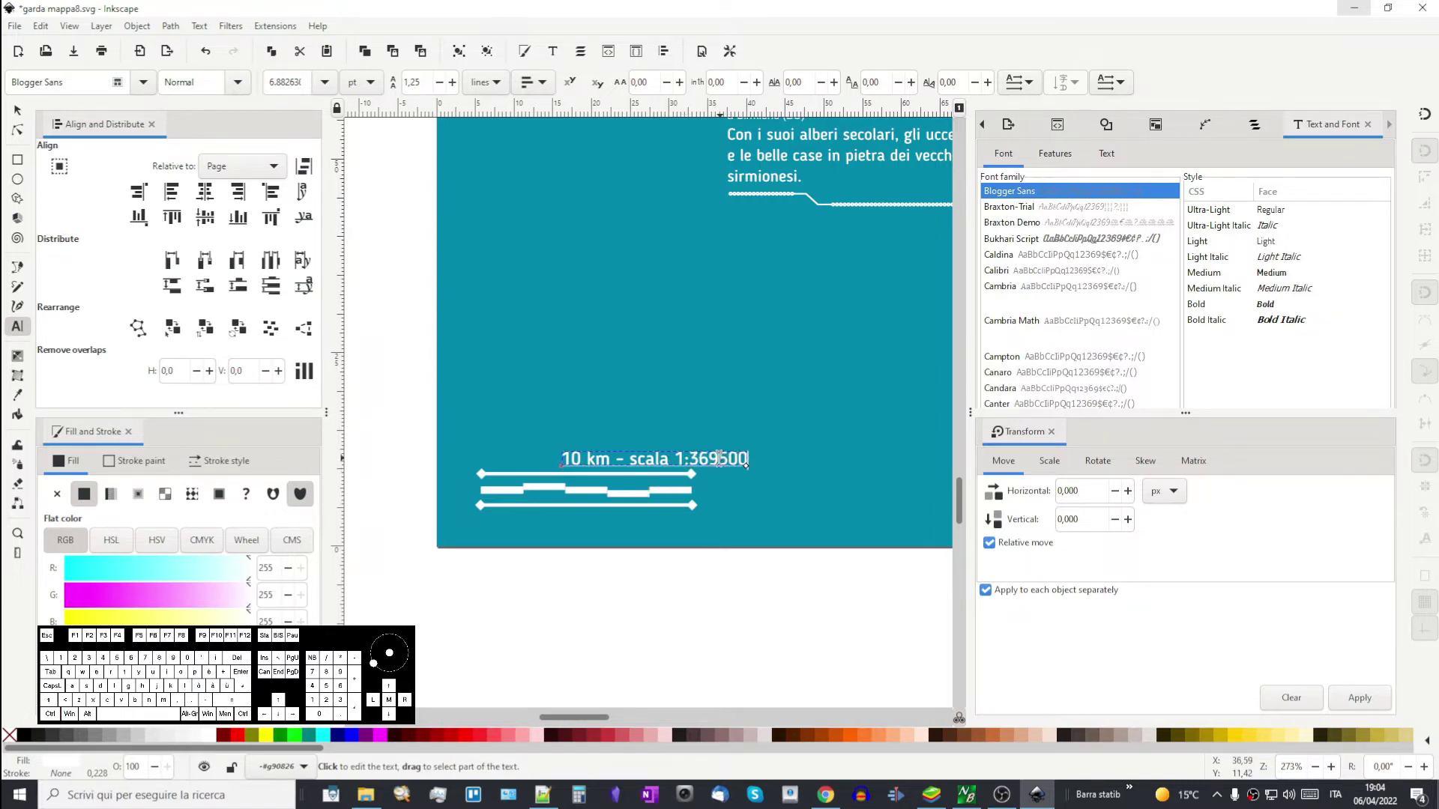
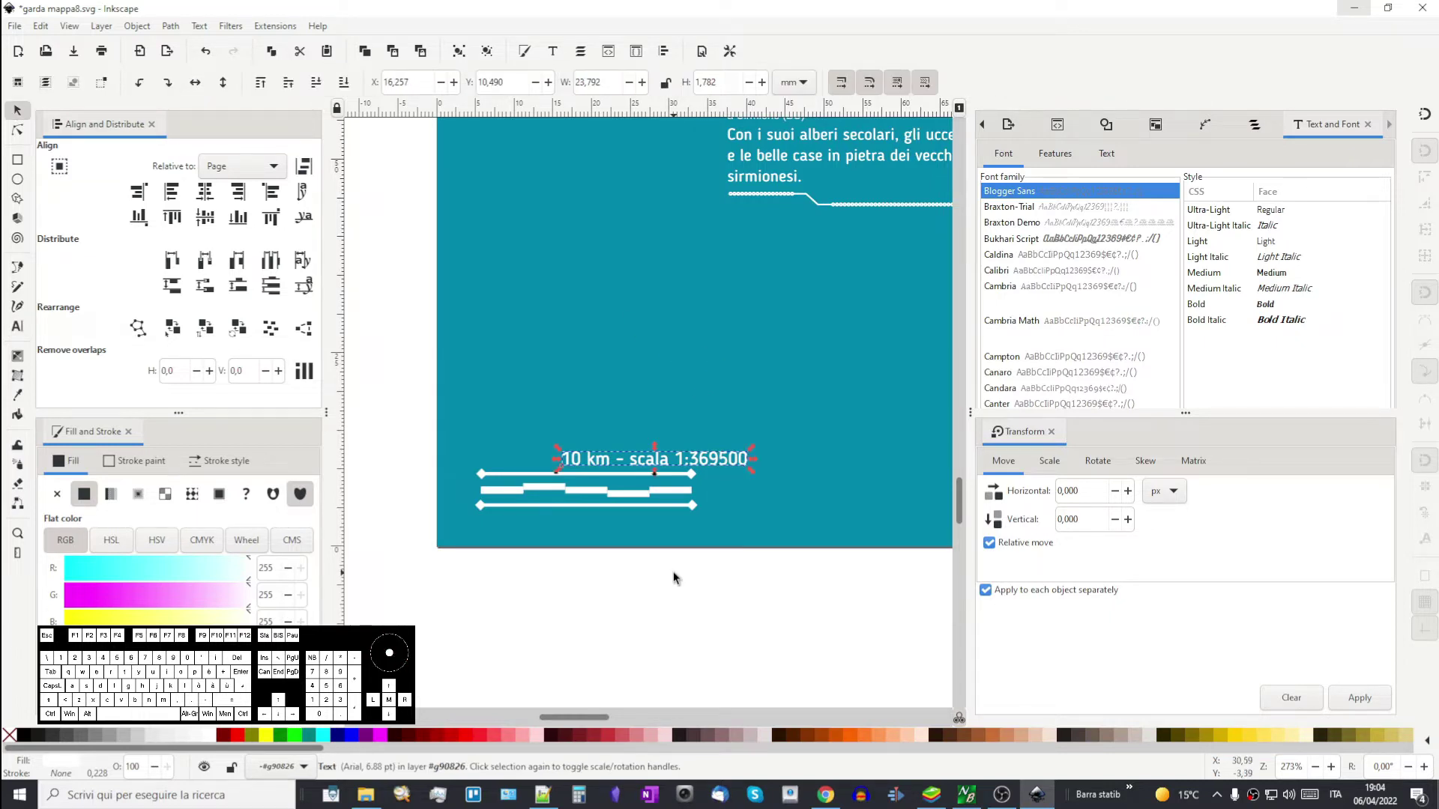
pyautogui.press('Left')
pyautogui.press('Left')
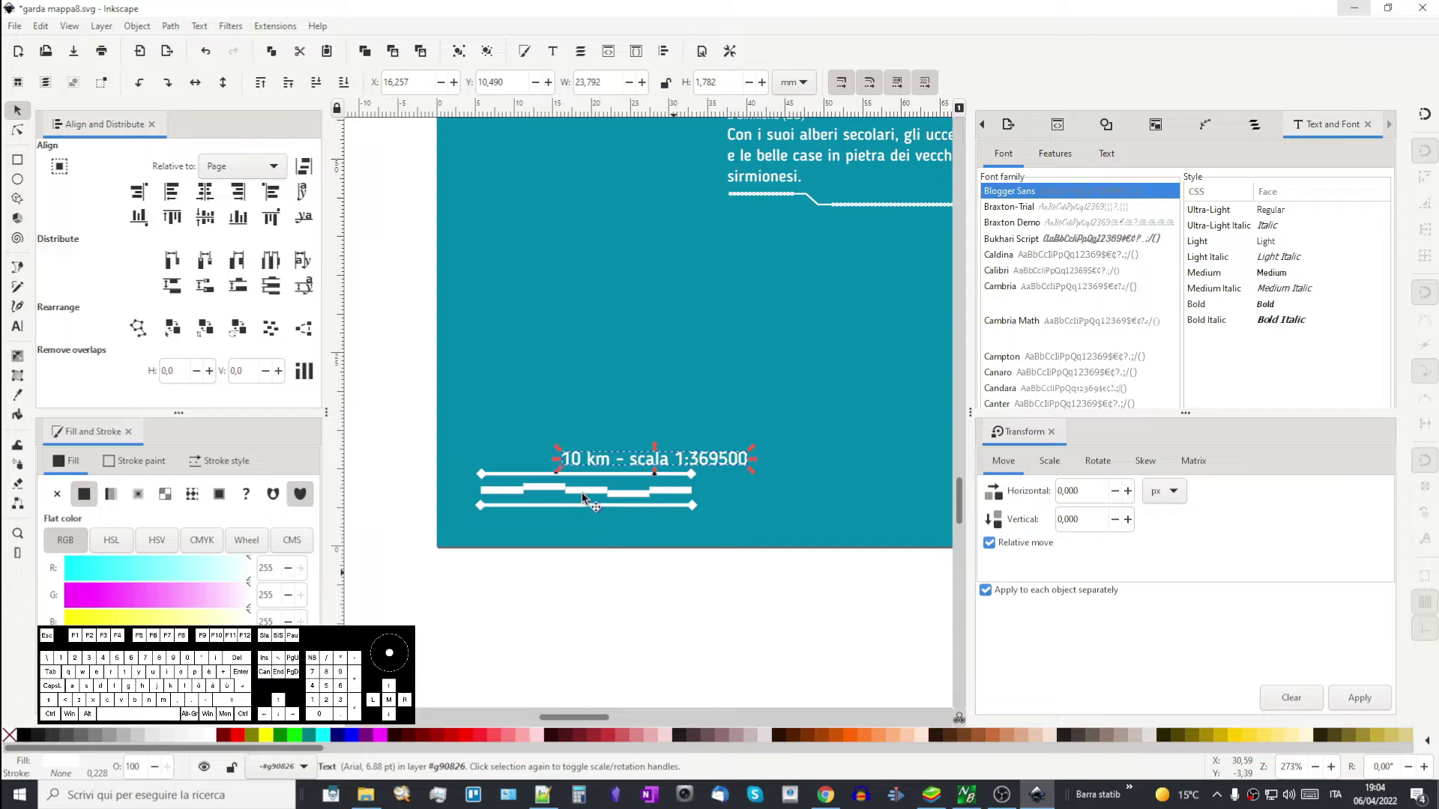
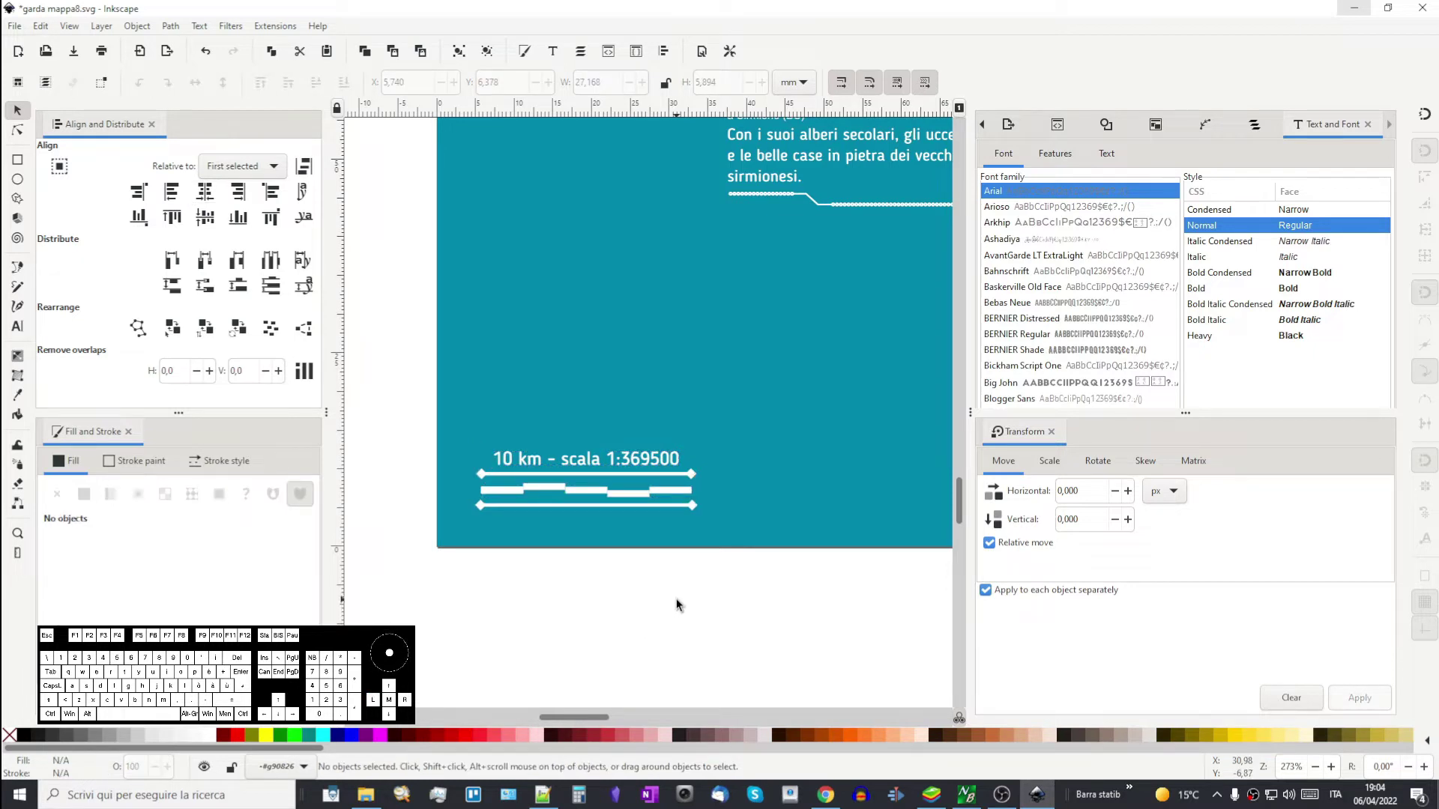
pyautogui.scroll(-3)
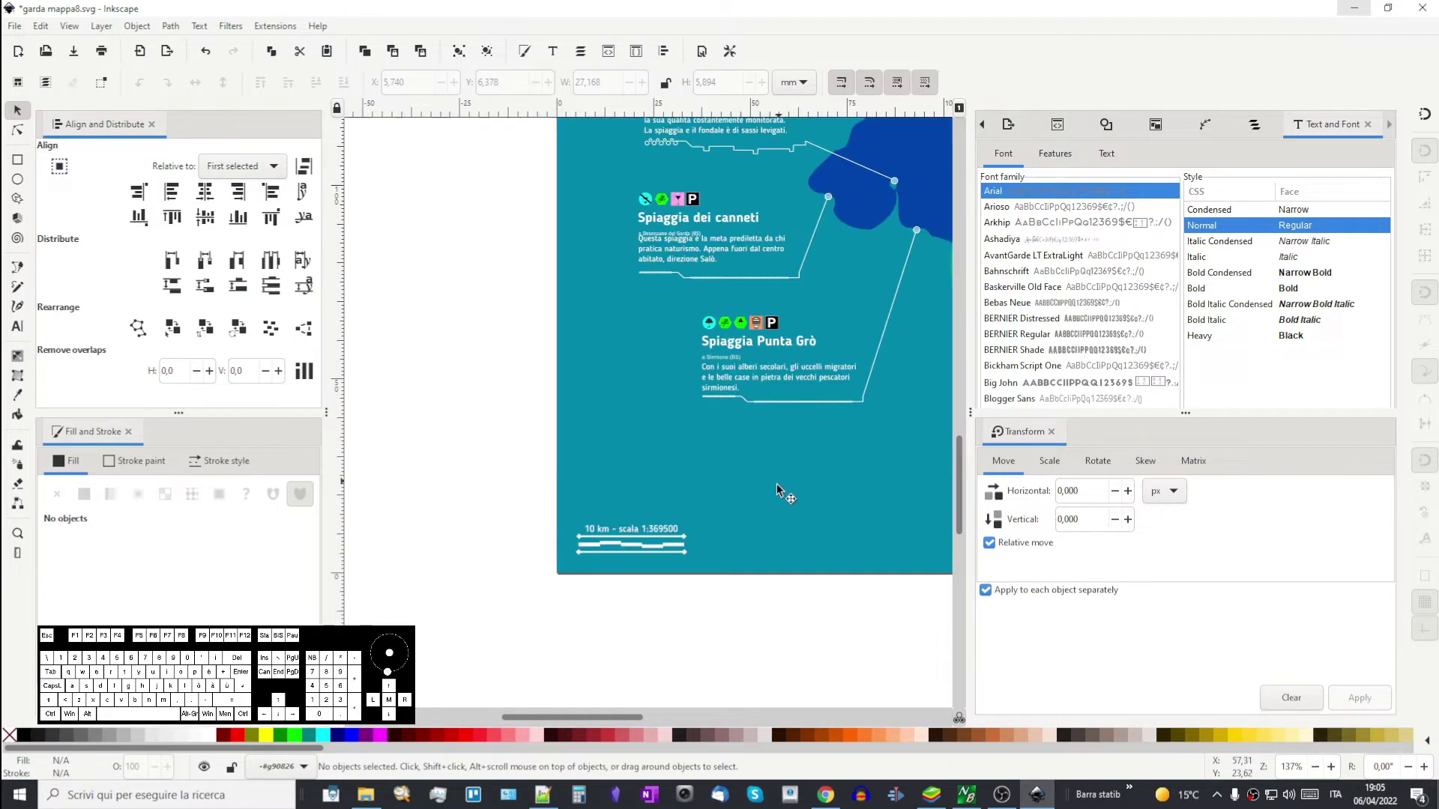
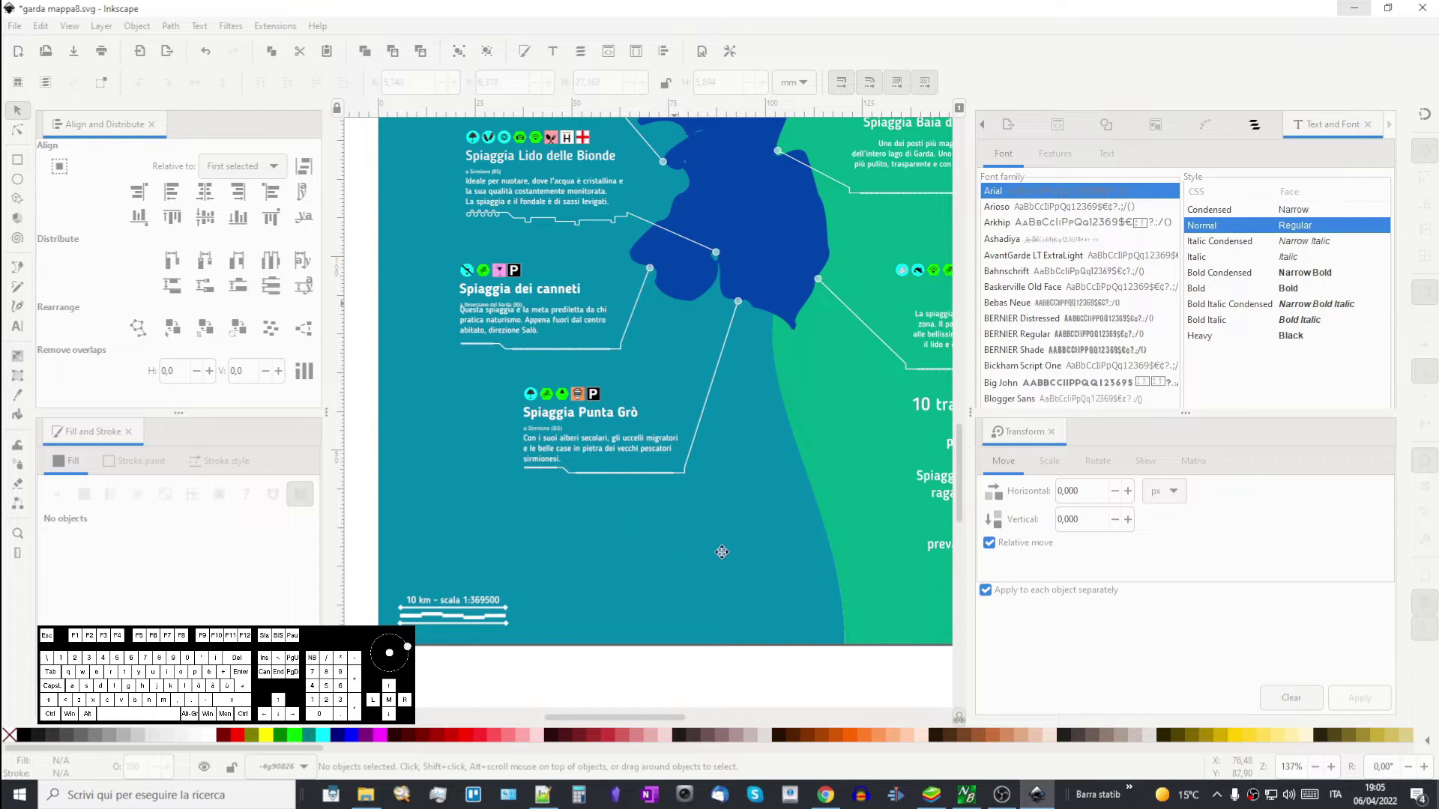
pyautogui.moveTo(690, 577); pyautogui.dragTo(694, 506)
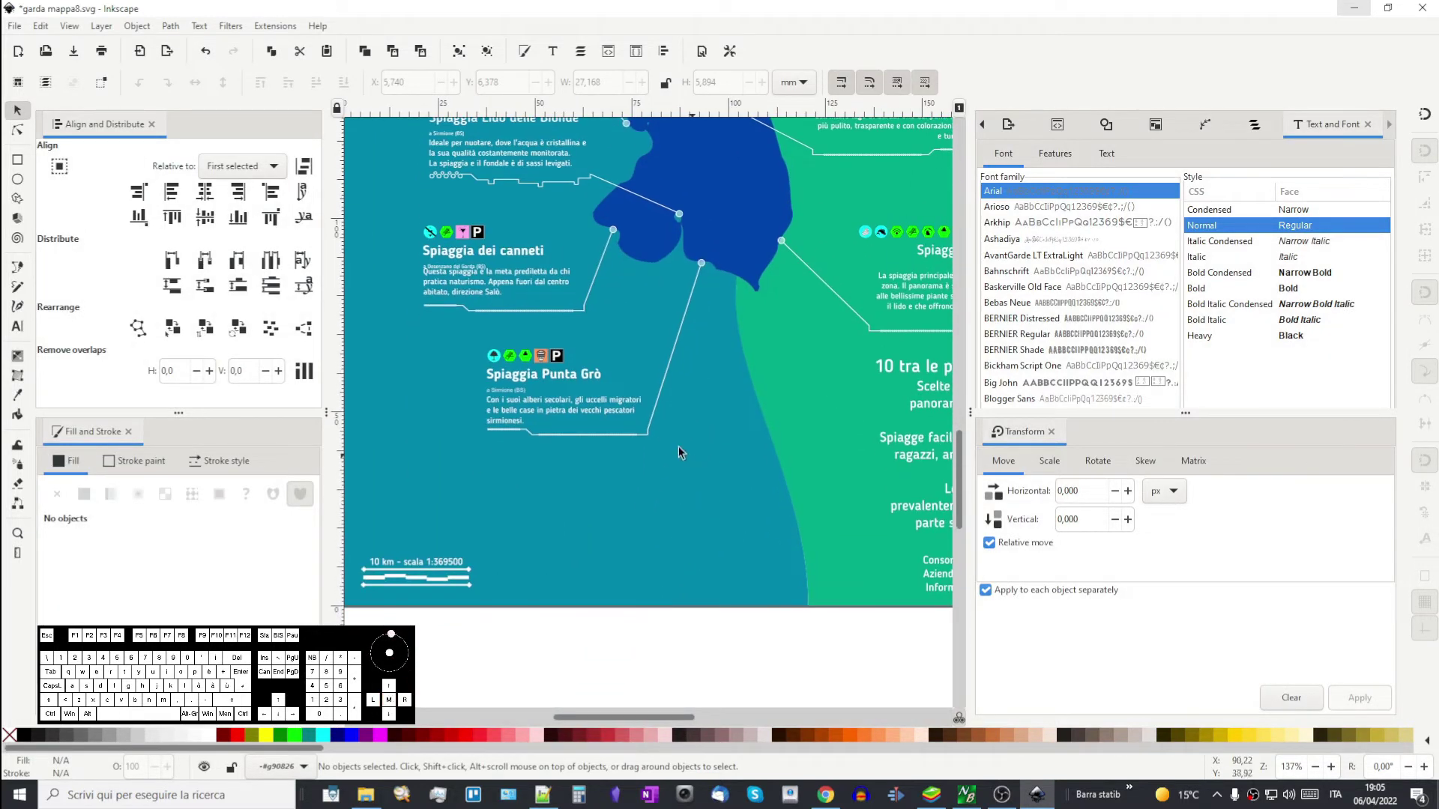
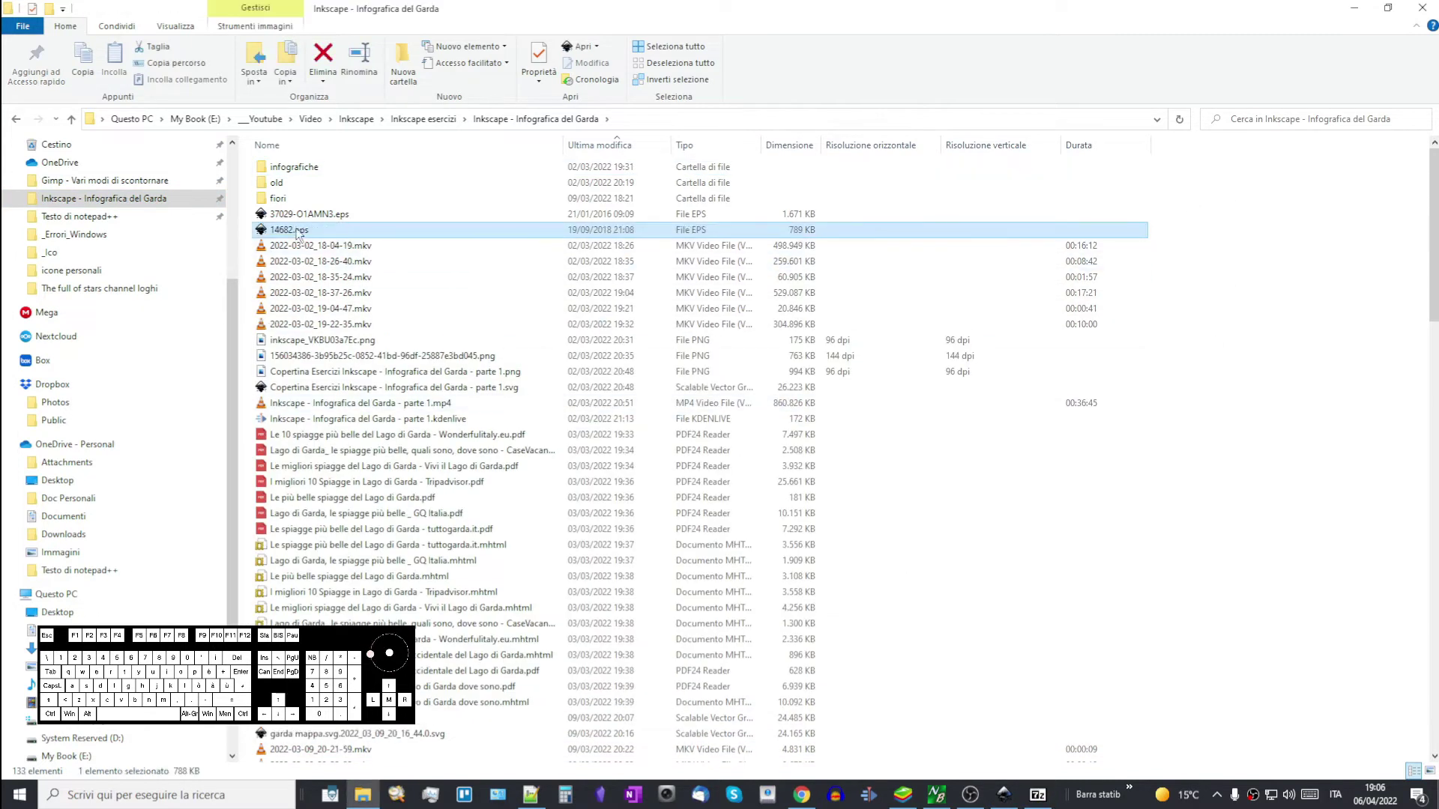
# - Drag 14682.eps from the Infografica del Garda folder onto the Inkscape canvas to import it
pyautogui.moveTo(302, 231); pyautogui.dragTo(605, 609)
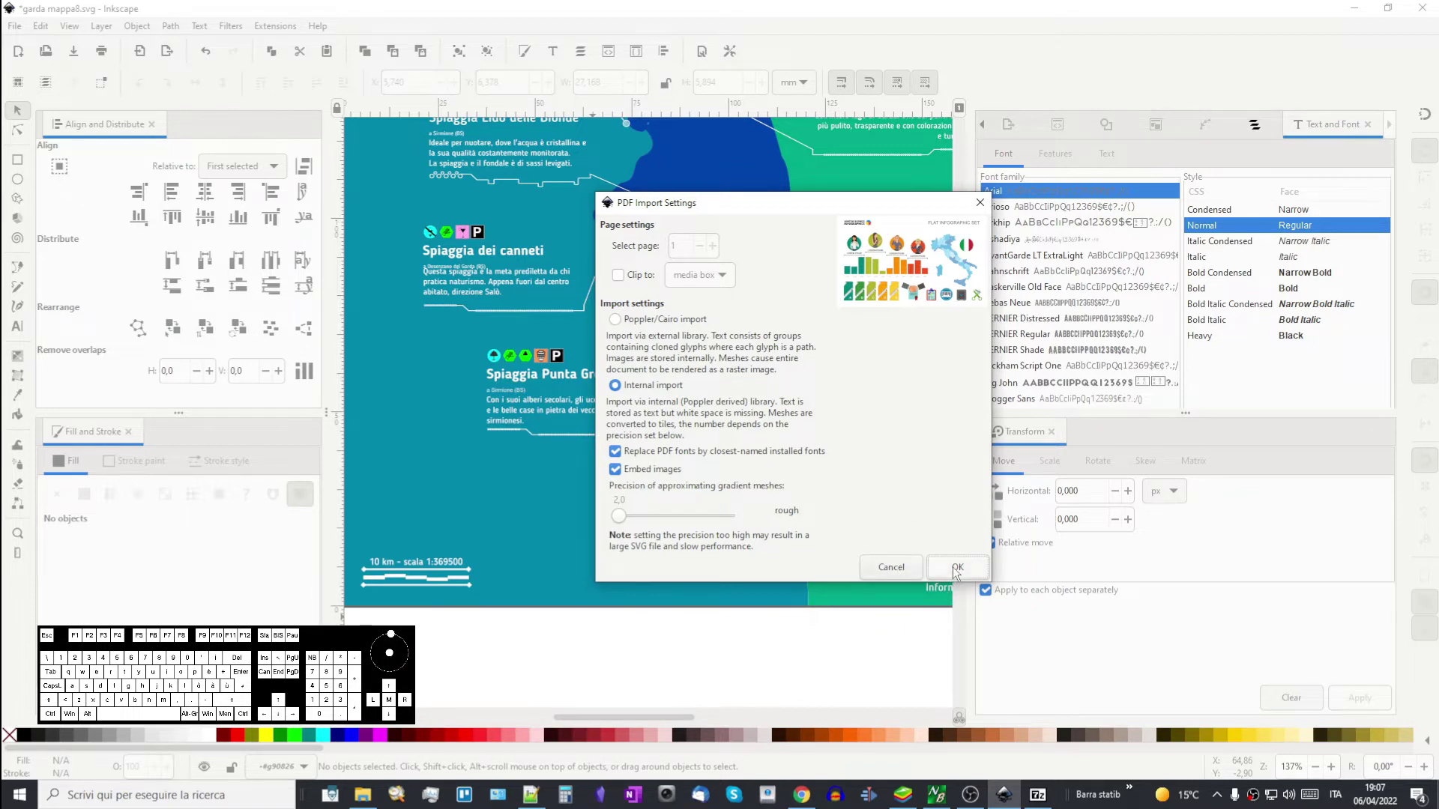
# - Confirm the icon file import and draw out the infographic set on the canvas
pyautogui.click(961, 571)
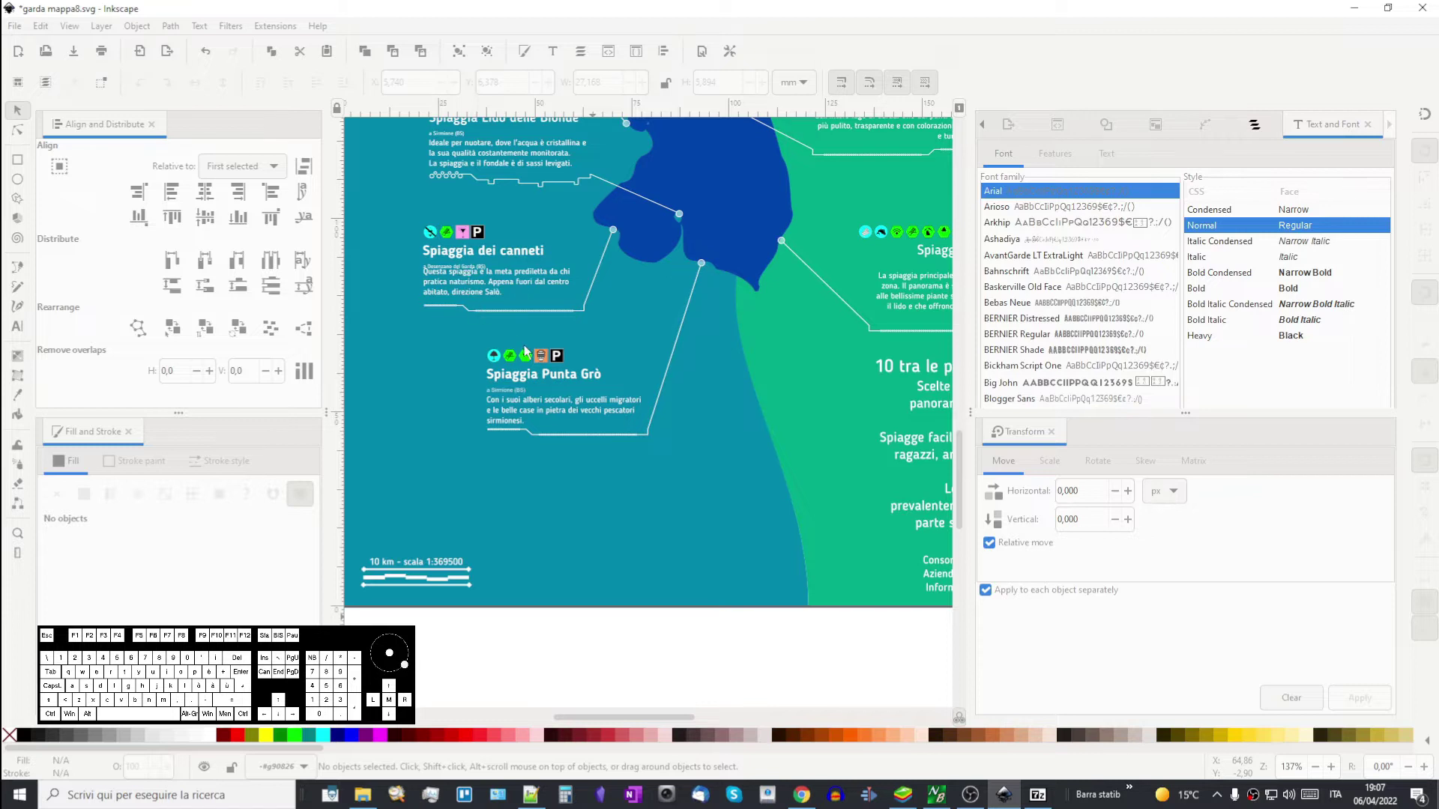
pyautogui.moveTo(478, 273); pyautogui.dragTo(548, 398)
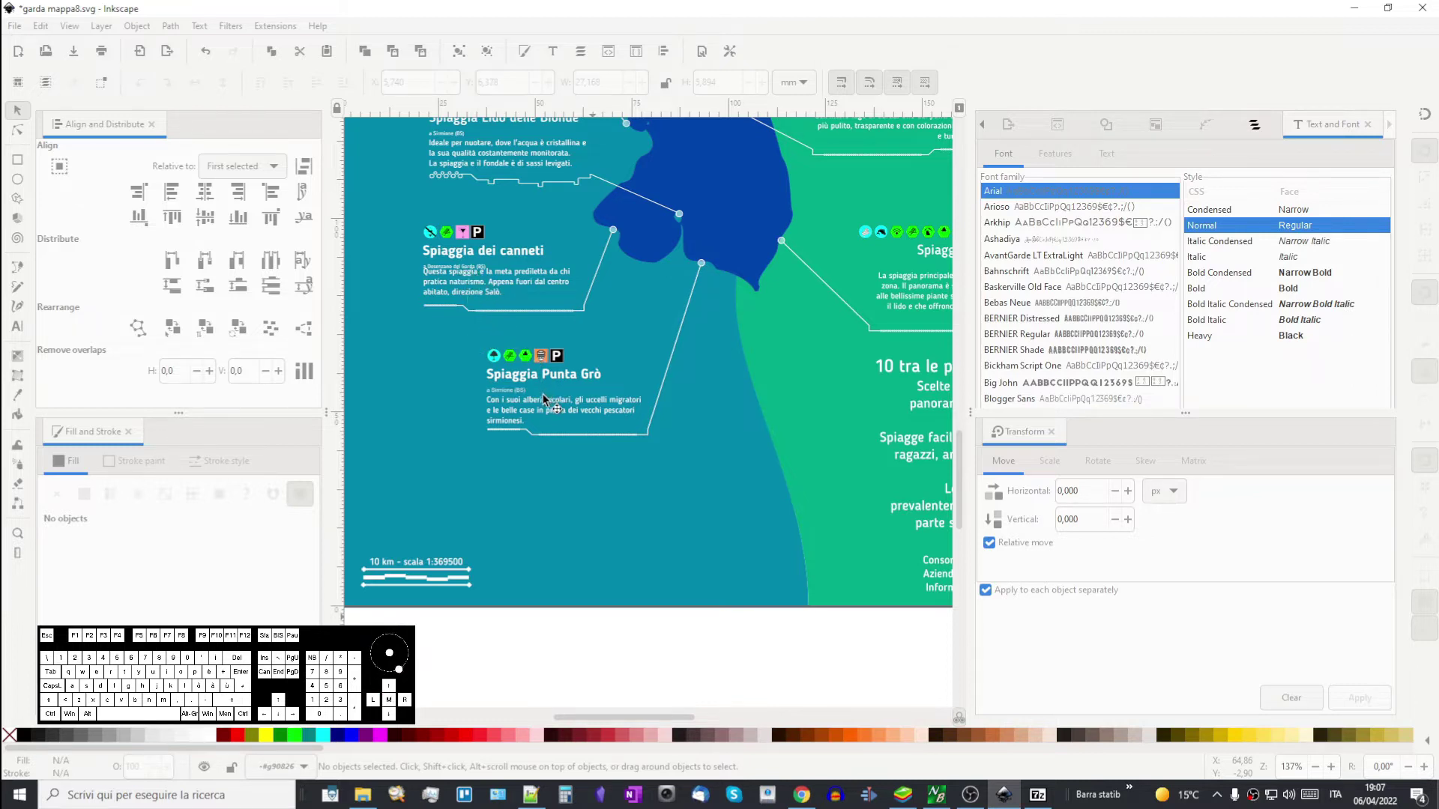
pyautogui.scroll(-3)
pyautogui.scroll(3)
pyautogui.scroll(-3)
pyautogui.scroll(-3)
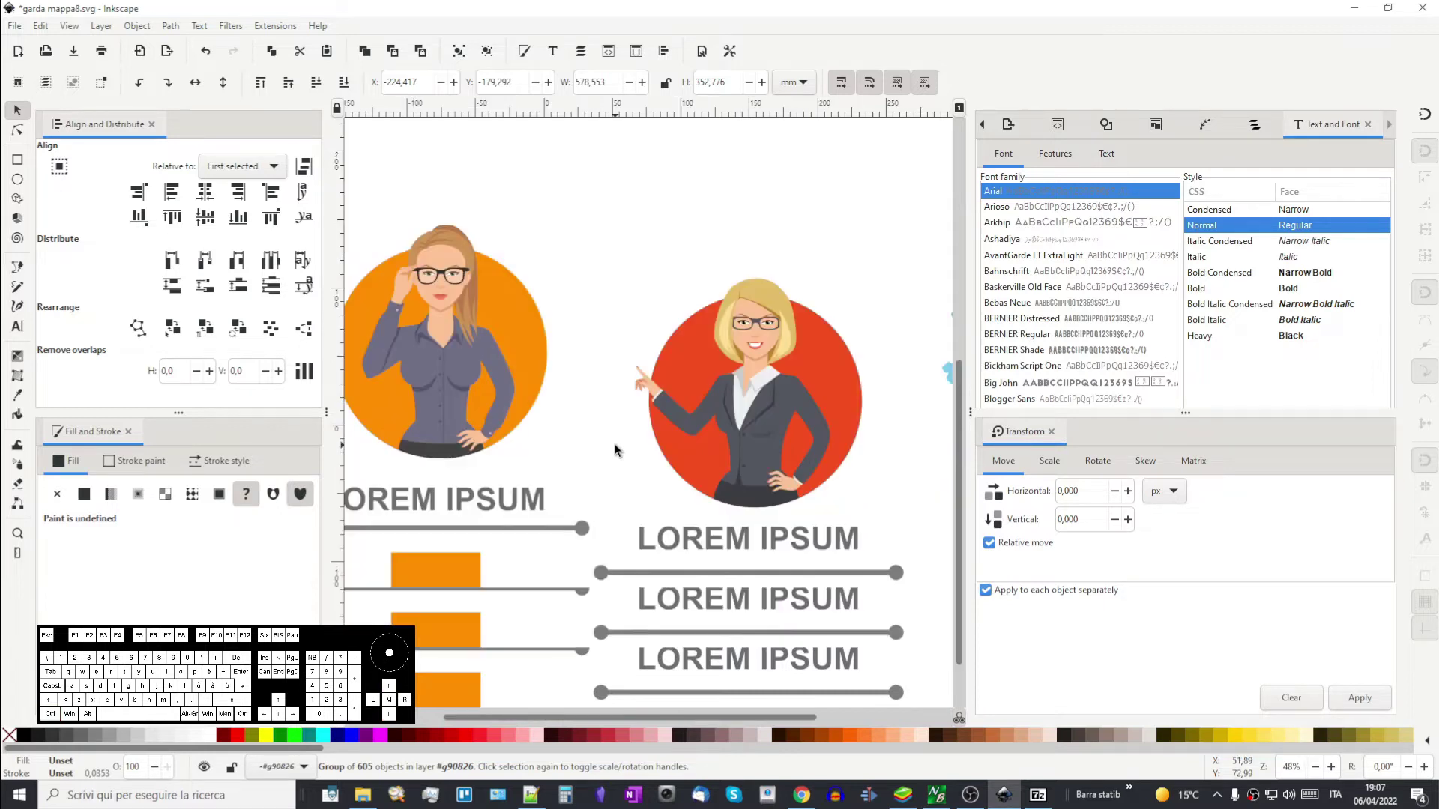
pyautogui.scroll(-3)
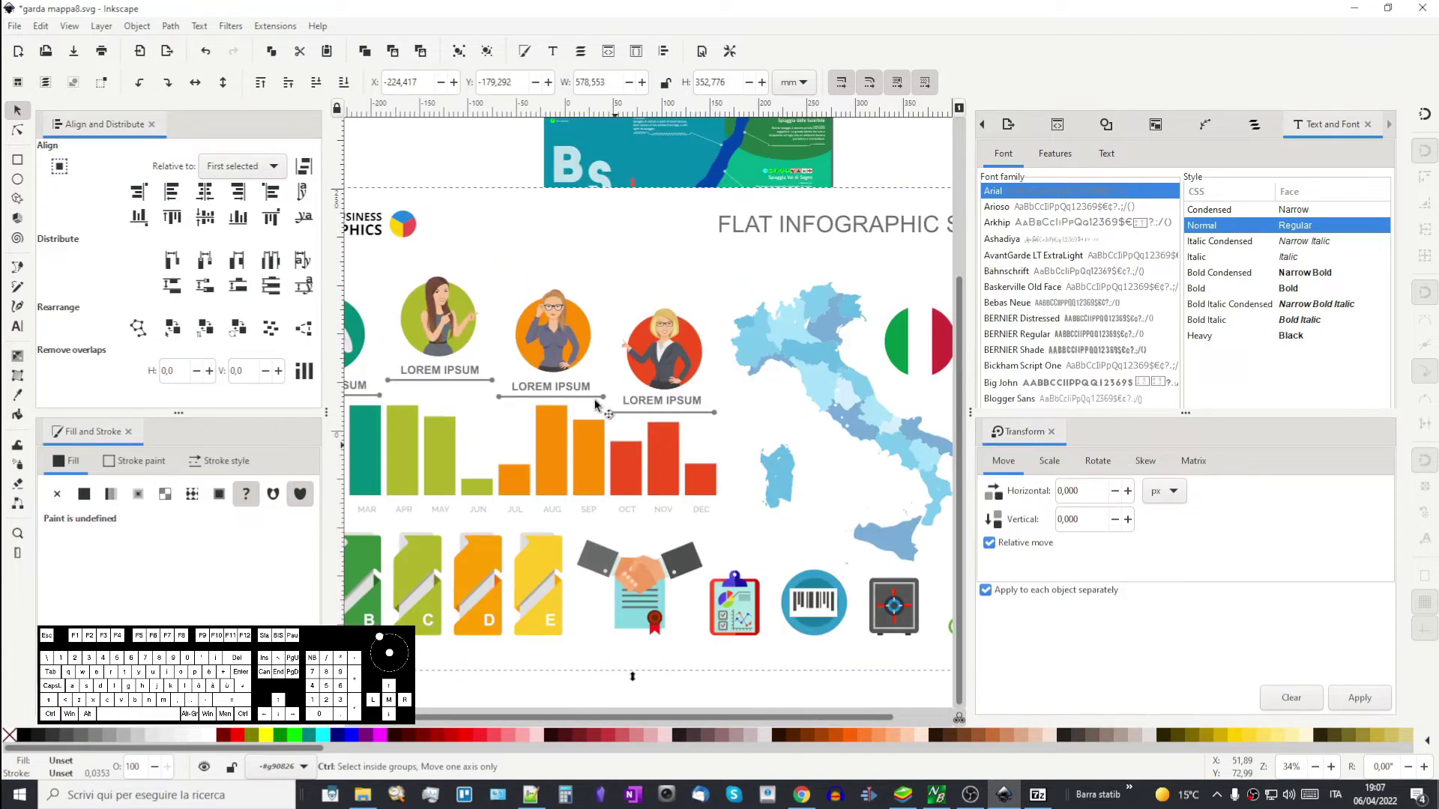
# - Drag the imported infographic group down beneath the poster page and zoom in
pyautogui.moveTo(491, 222); pyautogui.dragTo(498, 303)
pyautogui.click(498, 293)
pyautogui.moveTo(515, 300); pyautogui.dragTo(512, 558)
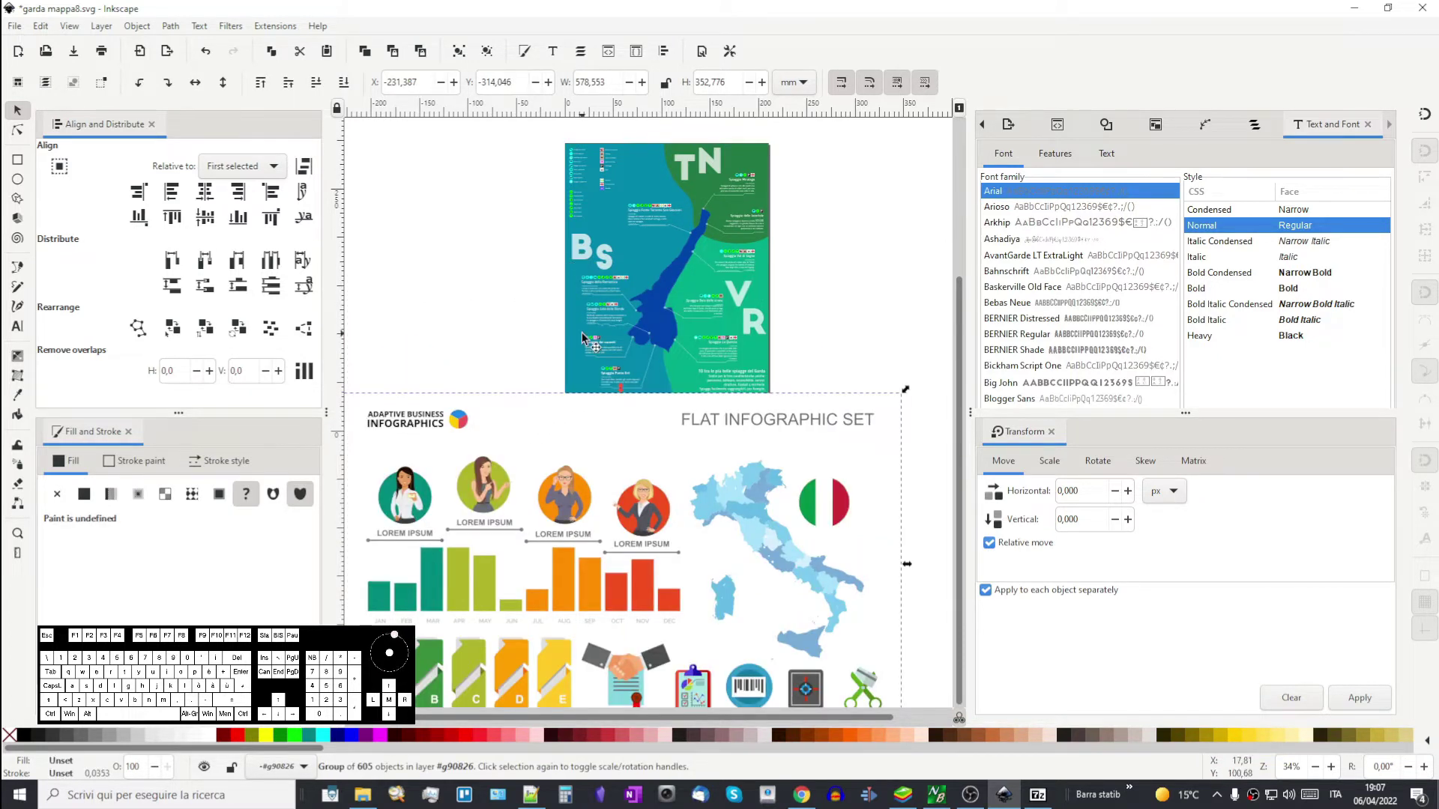
pyautogui.scroll(3)
pyautogui.scroll(3)
pyautogui.scroll(3)
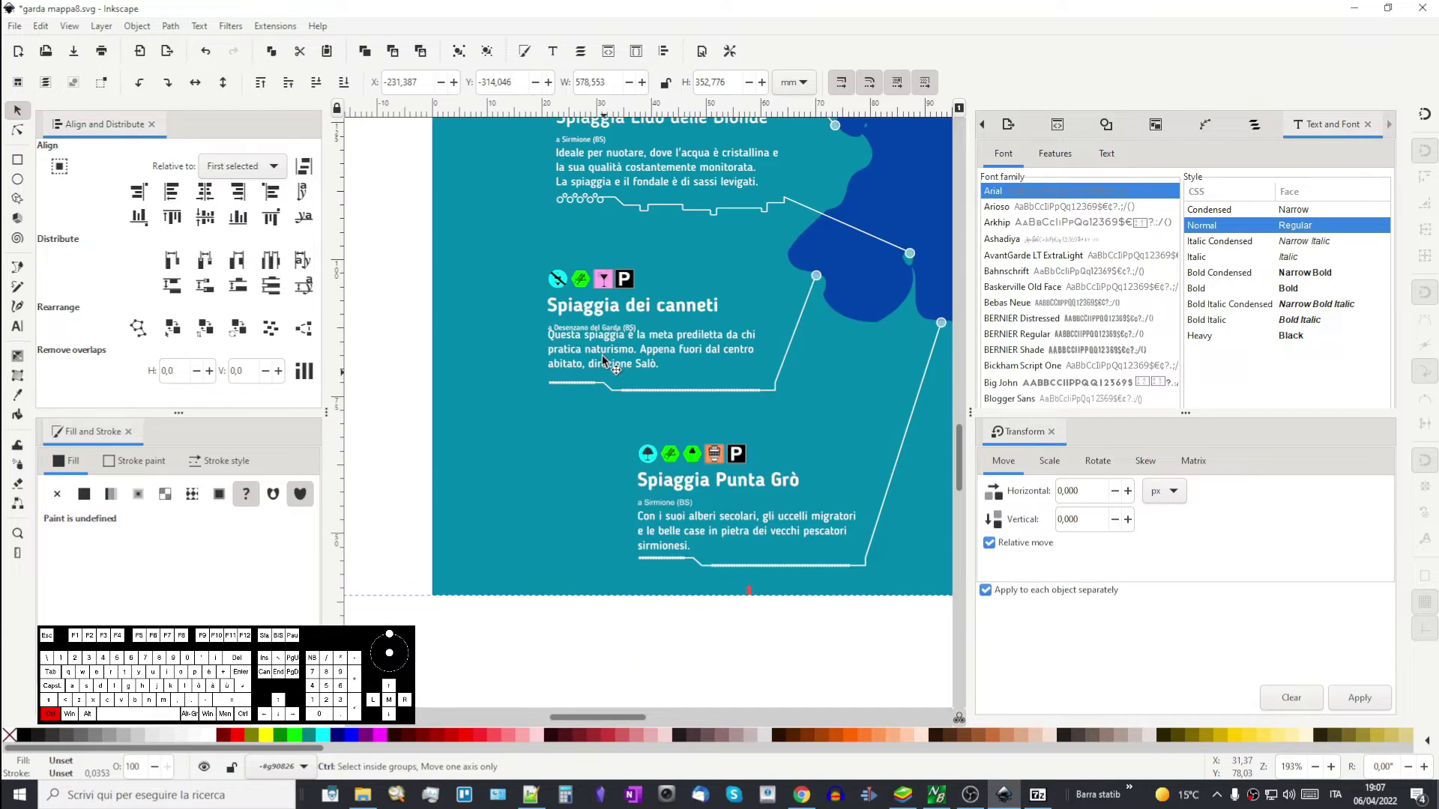
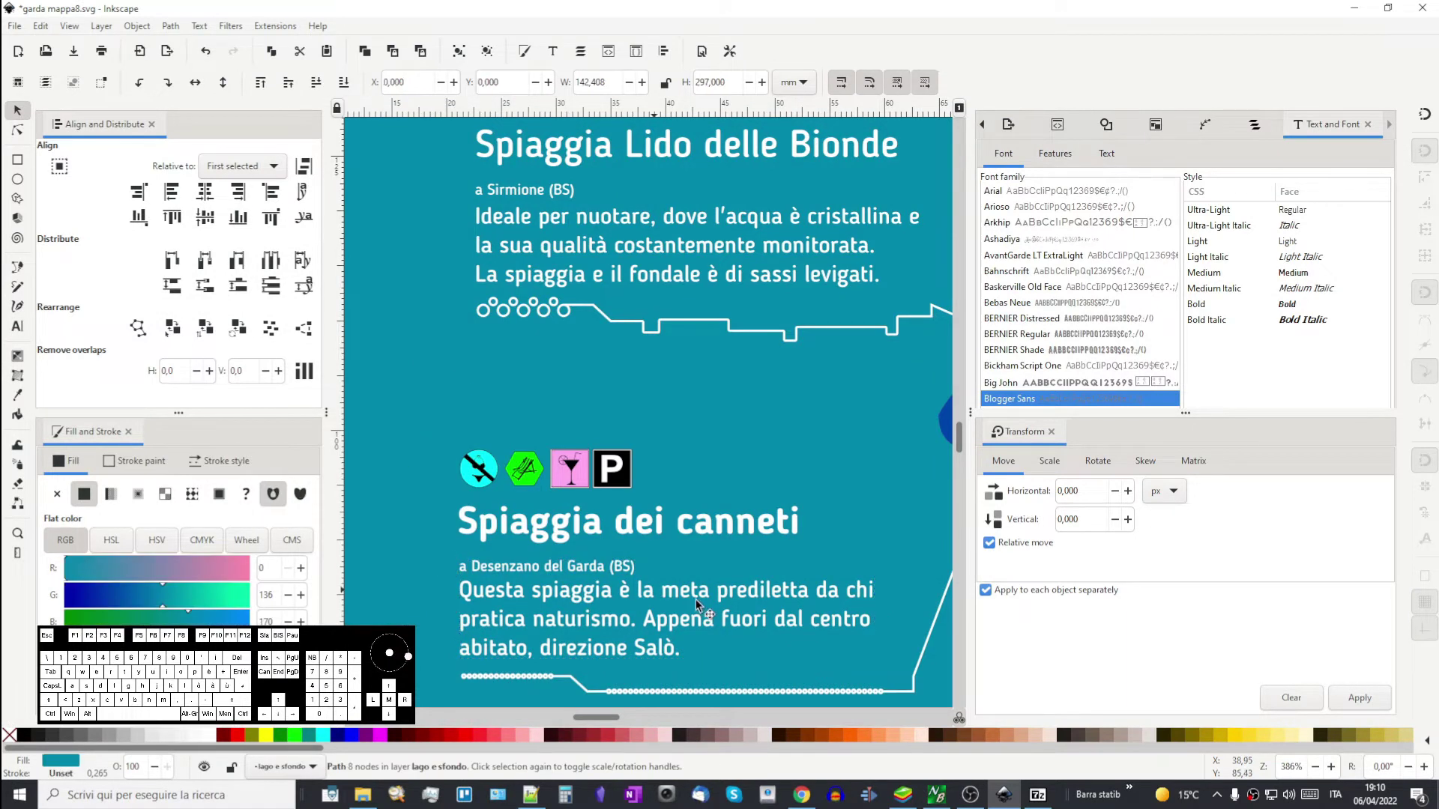
# - Pan down over the infographic's characters and bar charts and reach the File menu for Save As
pyautogui.scroll(-3)
pyautogui.scroll(-3)
pyautogui.middleClick(728, 649)
pyautogui.scroll(-3)
pyautogui.middleClick(614, 486)
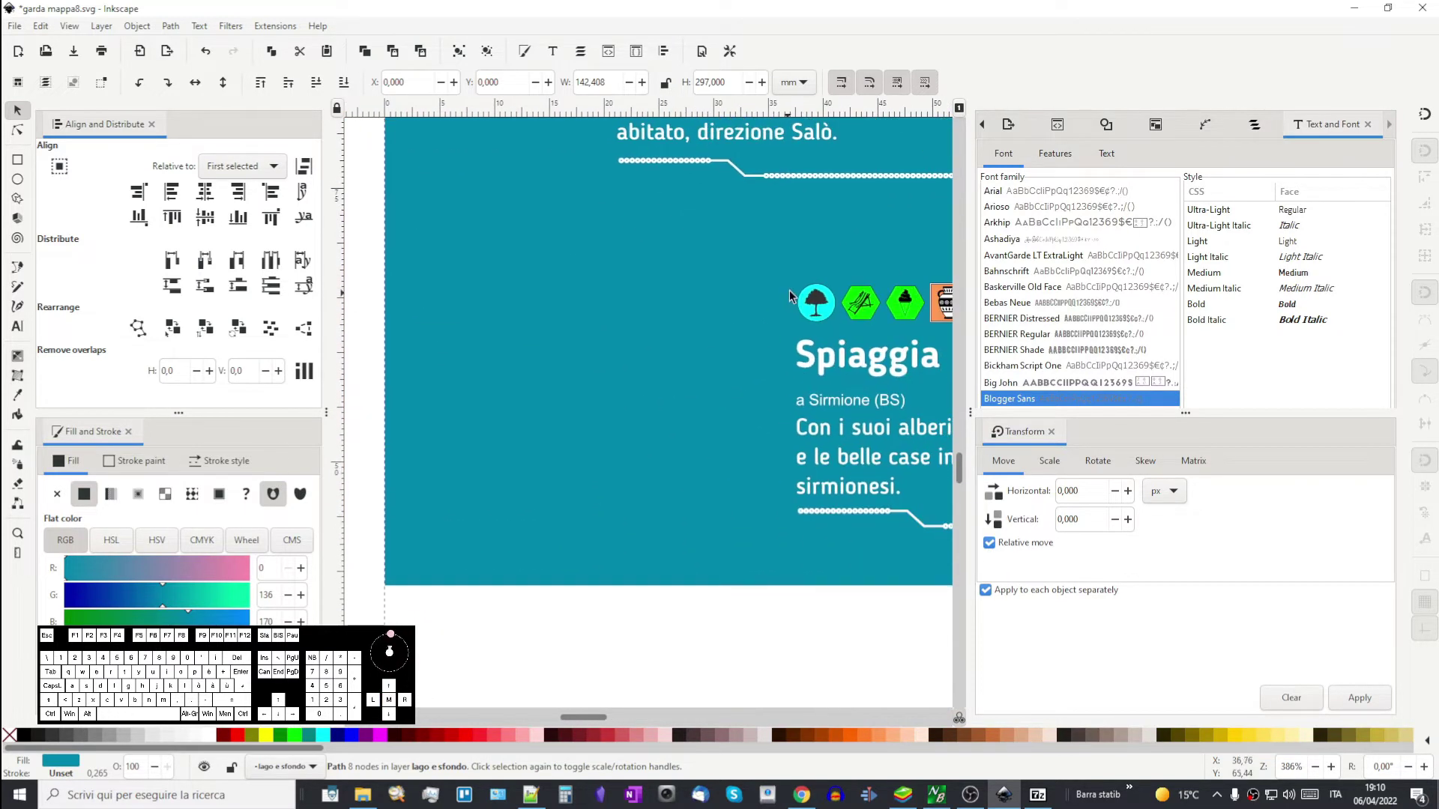
pyautogui.scroll(-3)
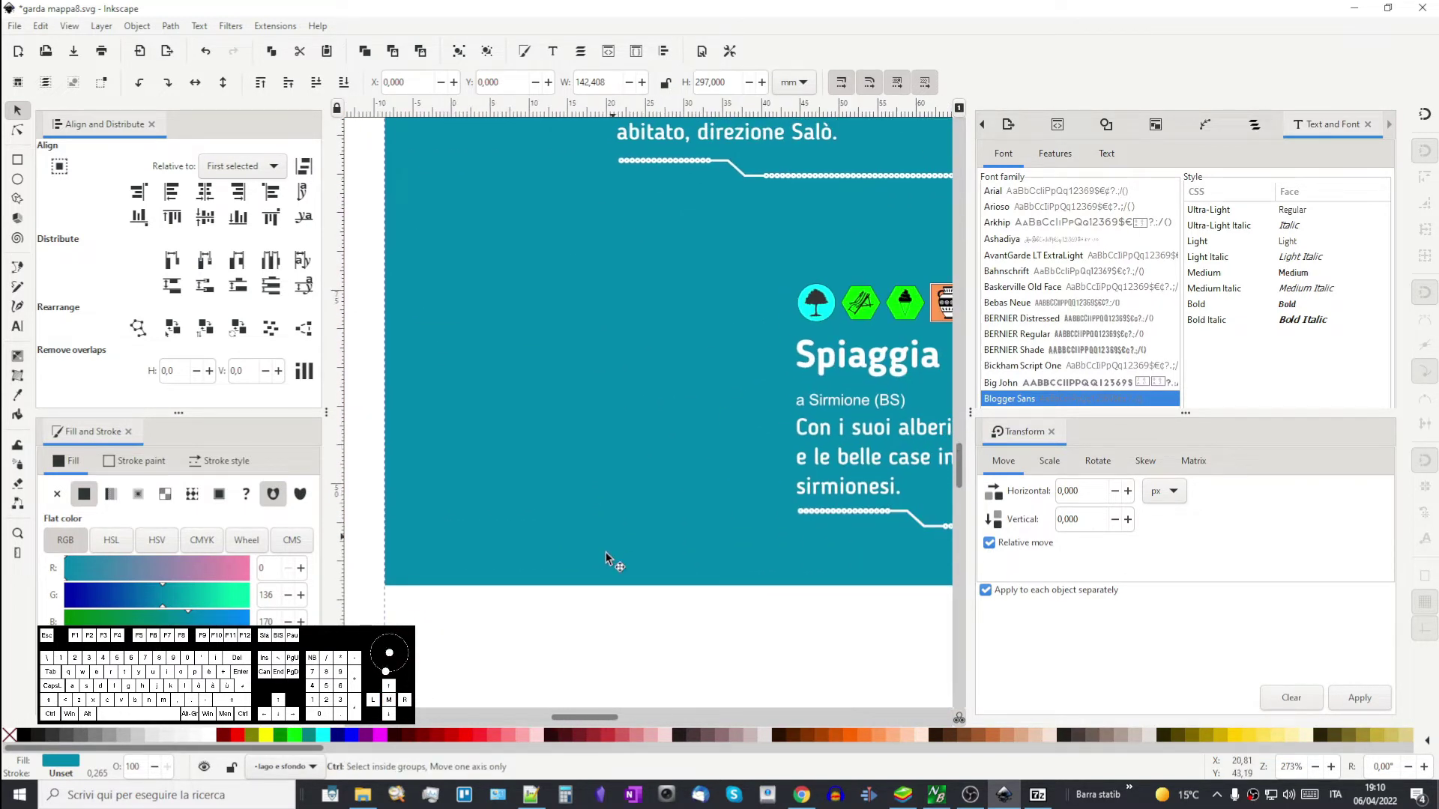
pyautogui.scroll(-3)
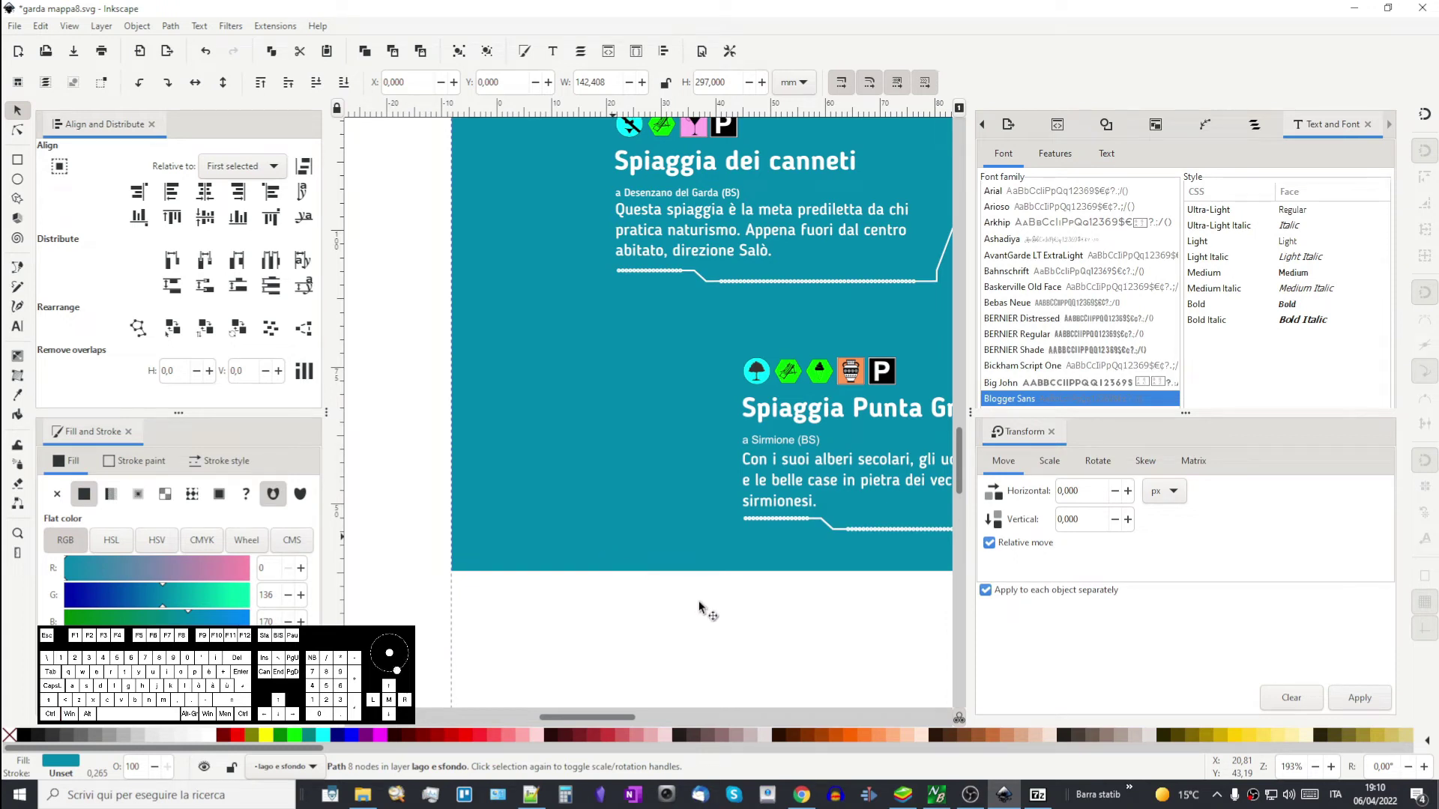
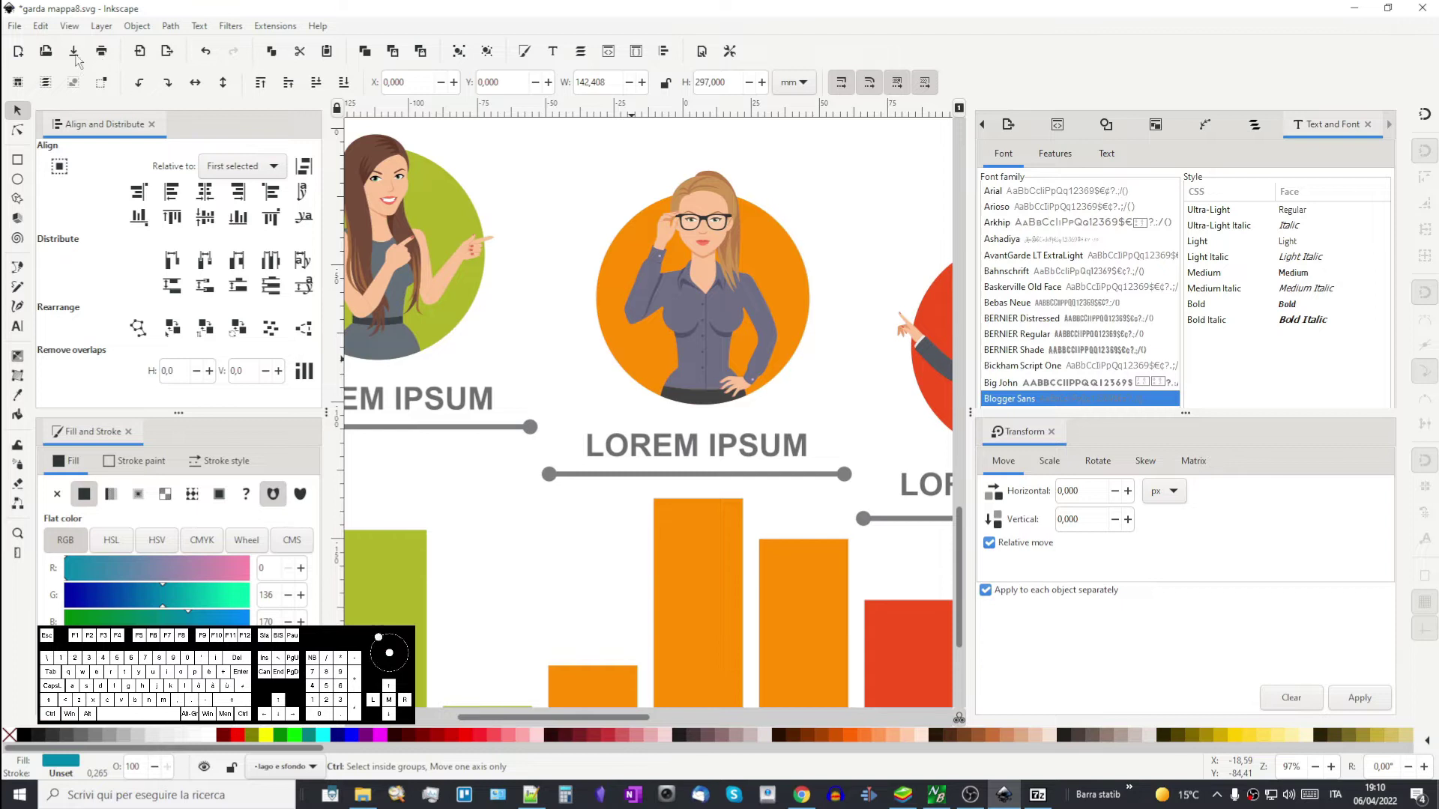
pyautogui.click(20, 31)
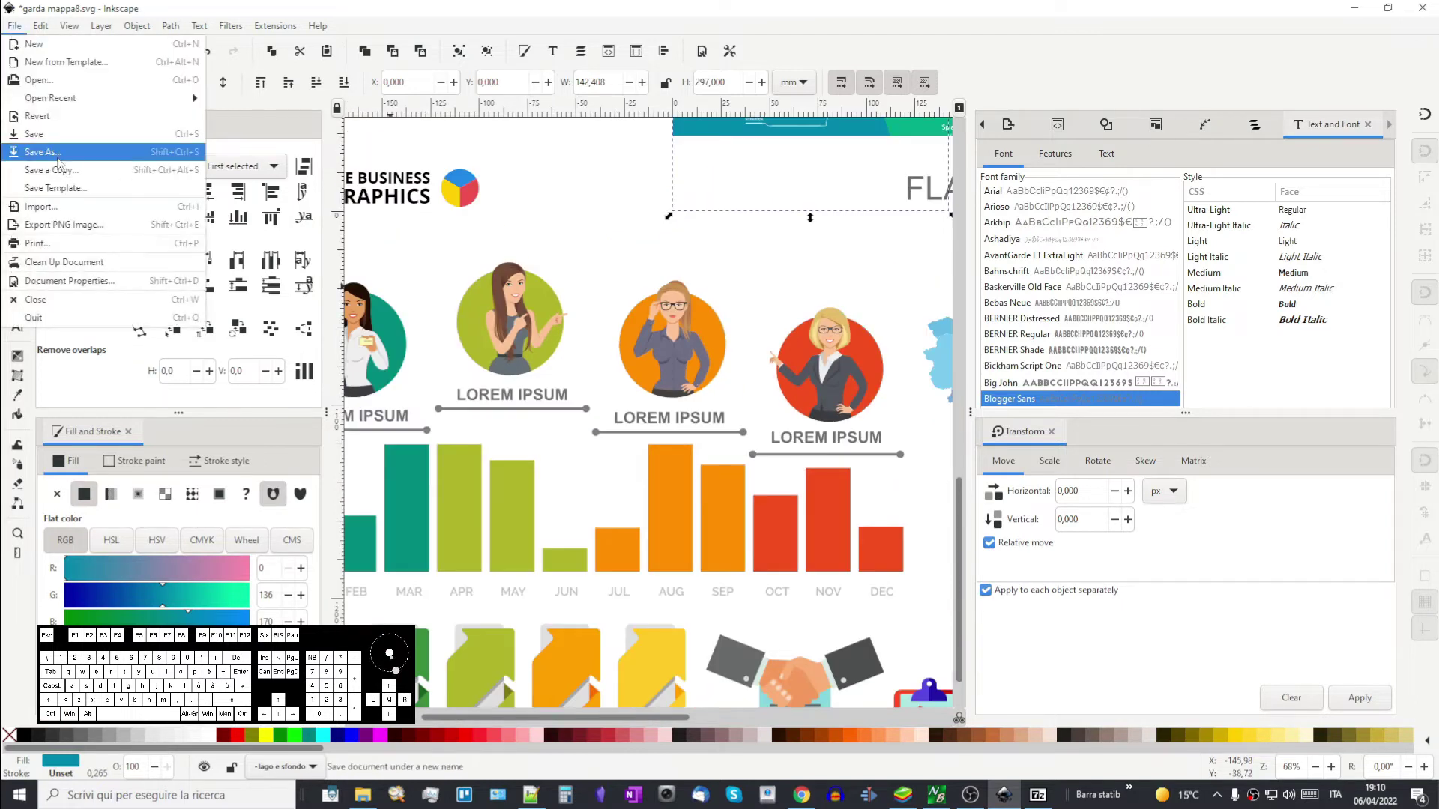
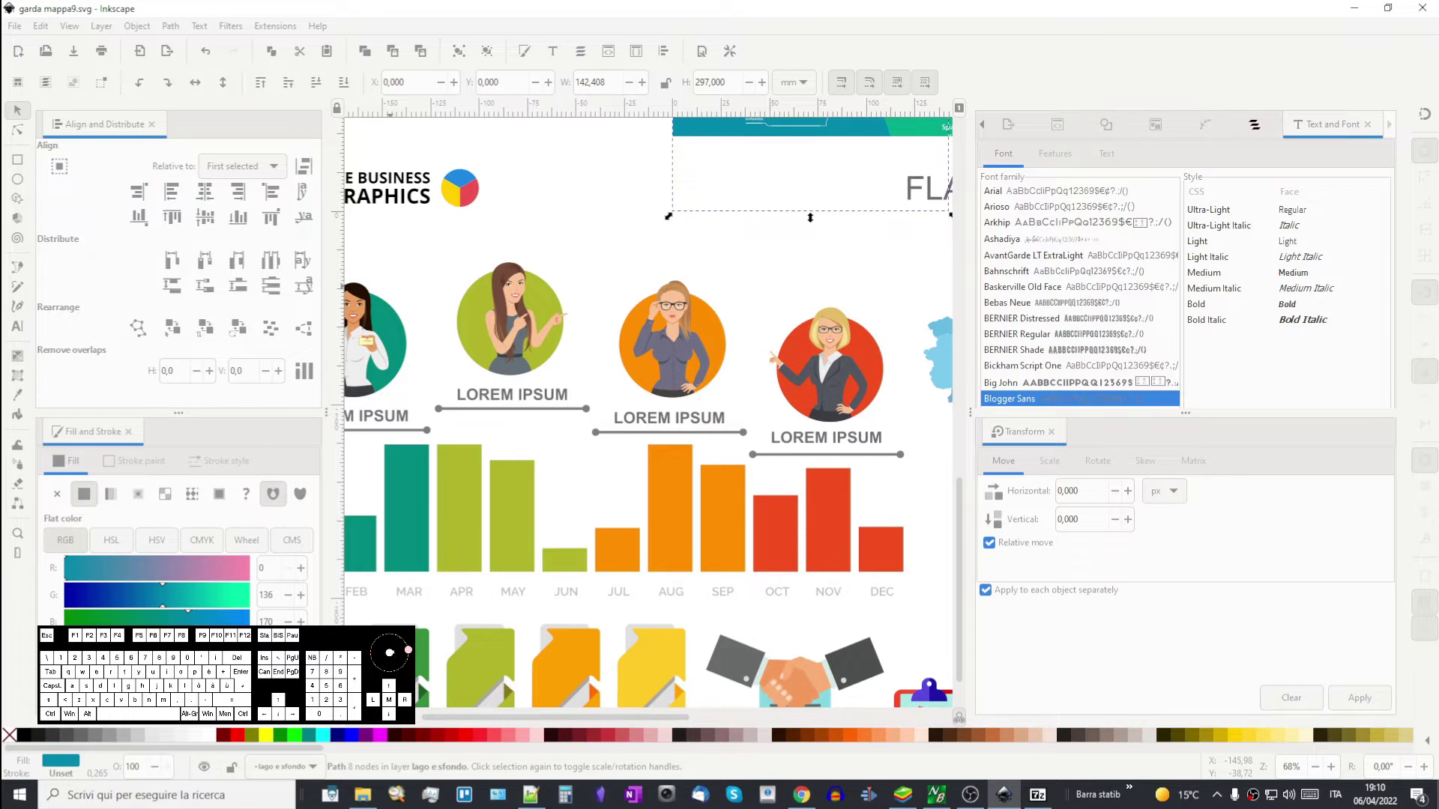
# - Select the whole infographic group and bring up its context actions
pyautogui.click(717, 679)
pyautogui.click(642, 562)
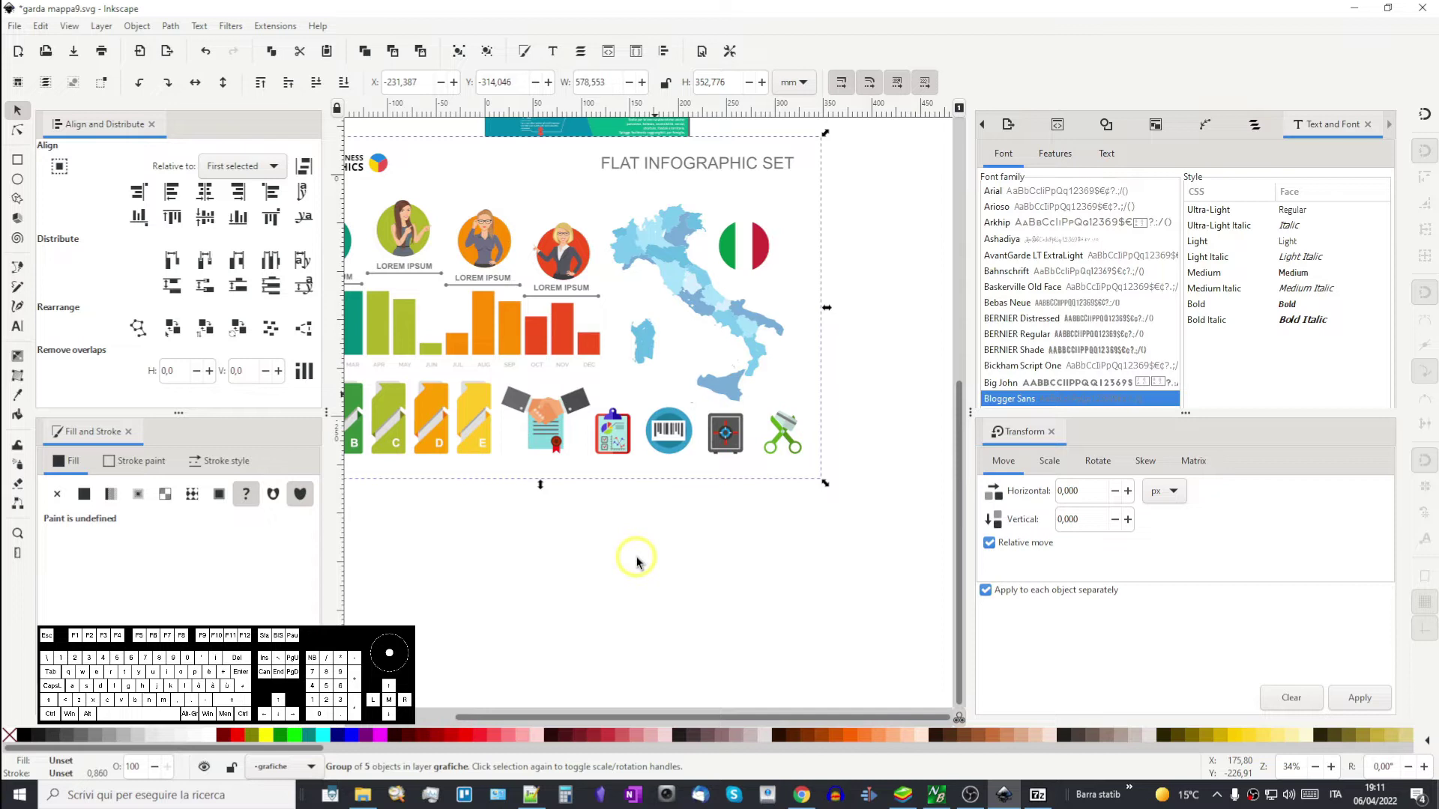
pyautogui.click(680, 383)
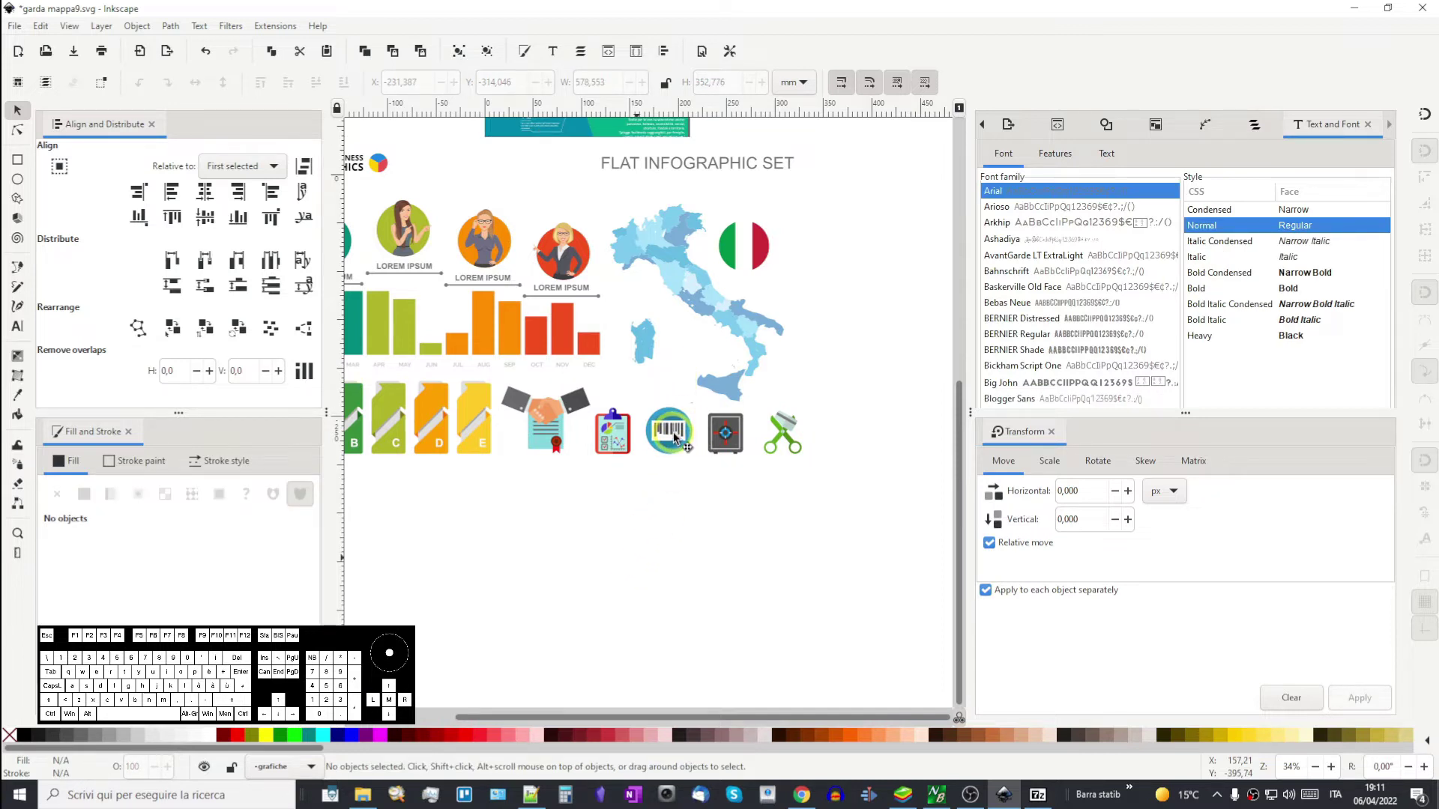
pyautogui.click(677, 438)
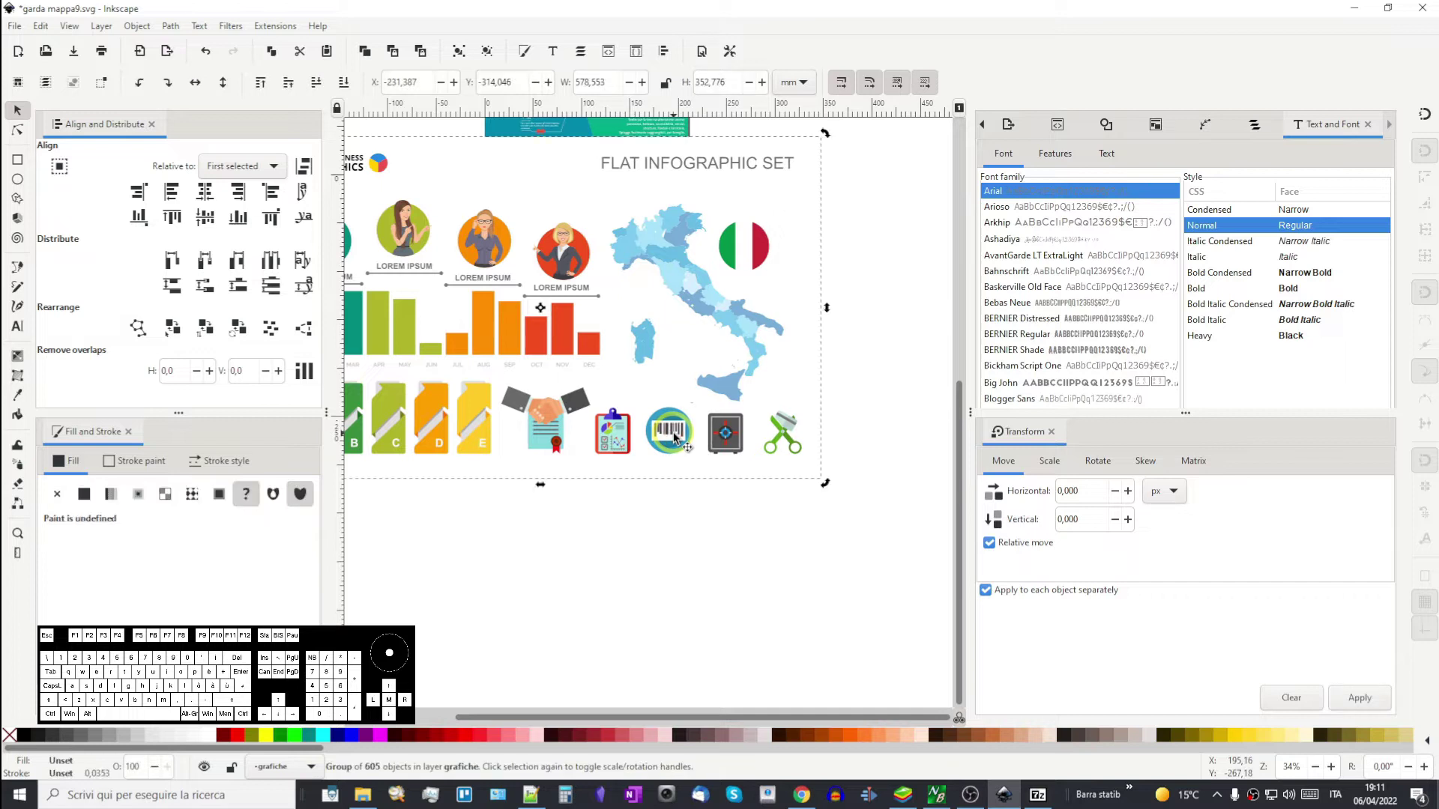
pyautogui.rightClick(676, 438)
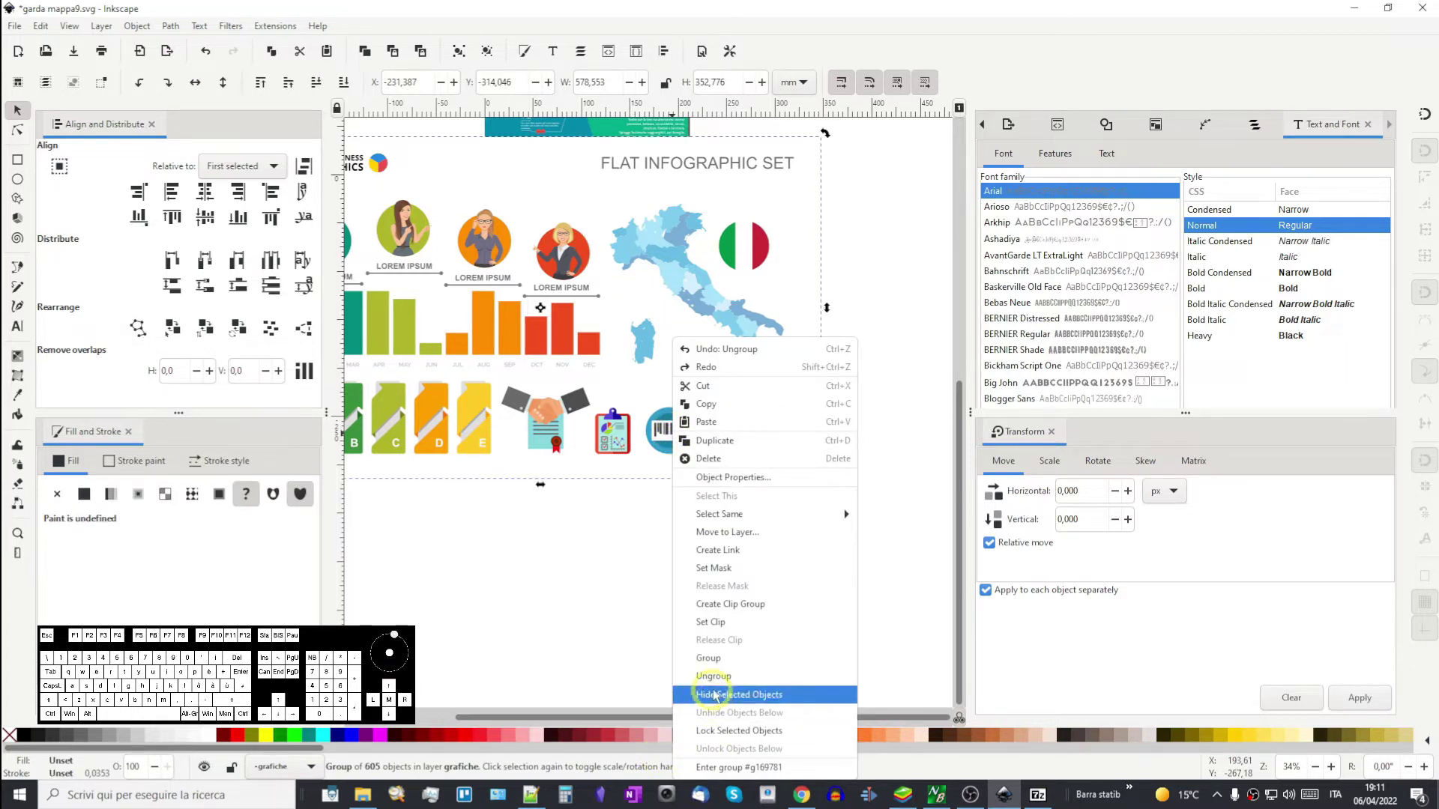
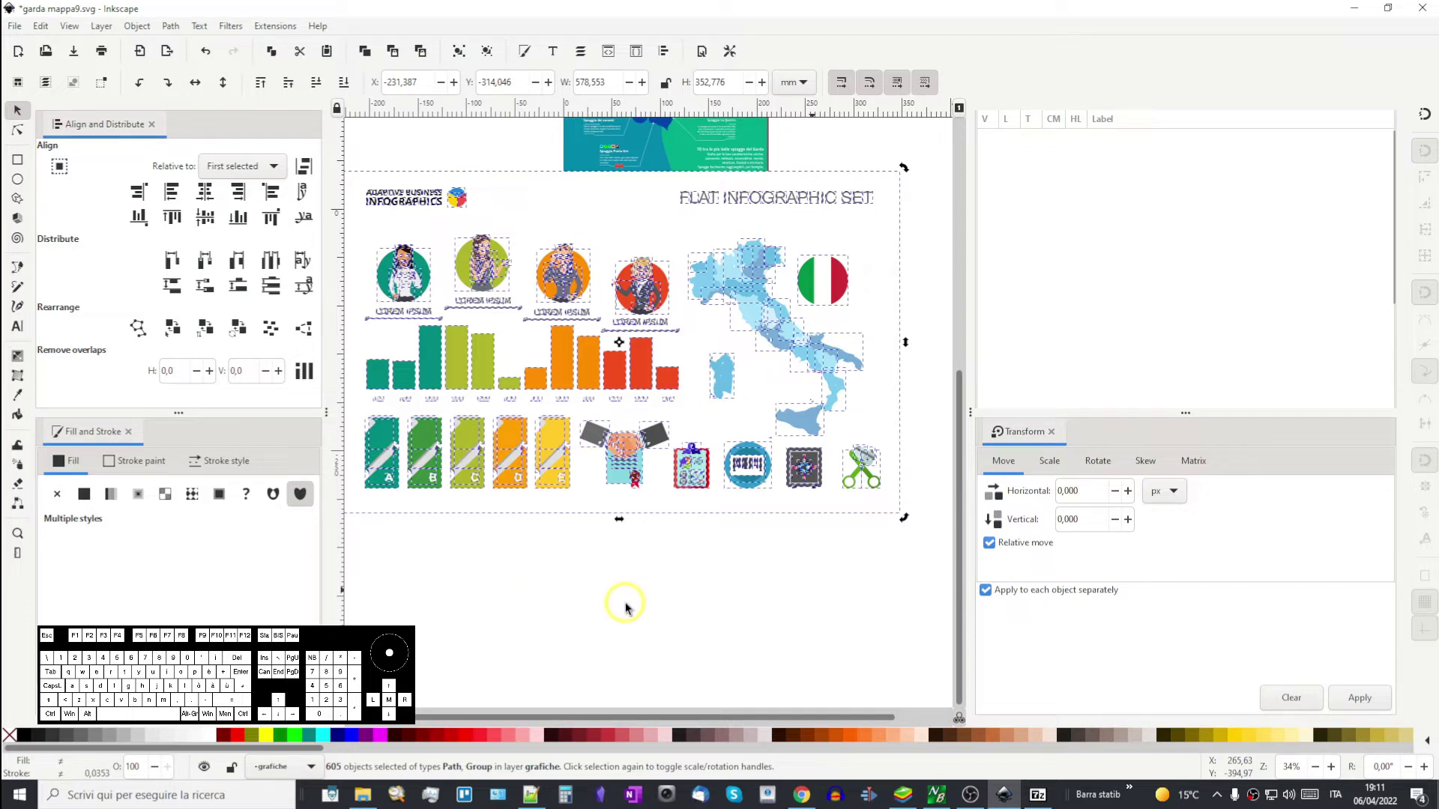
# - Ungroup the set into its 605 separate objects and clear the selection
pyautogui.click(629, 608)
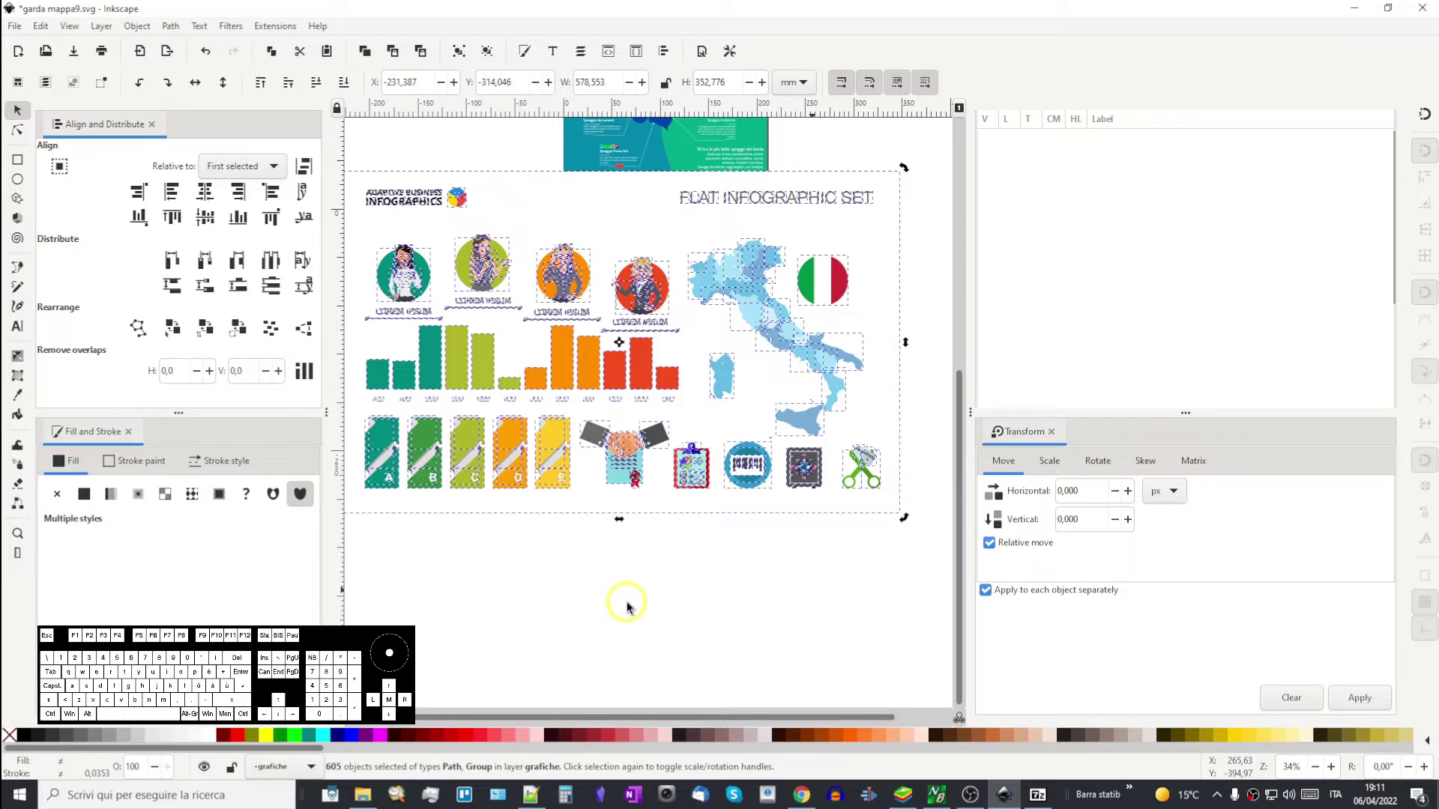
pyautogui.click(615, 625)
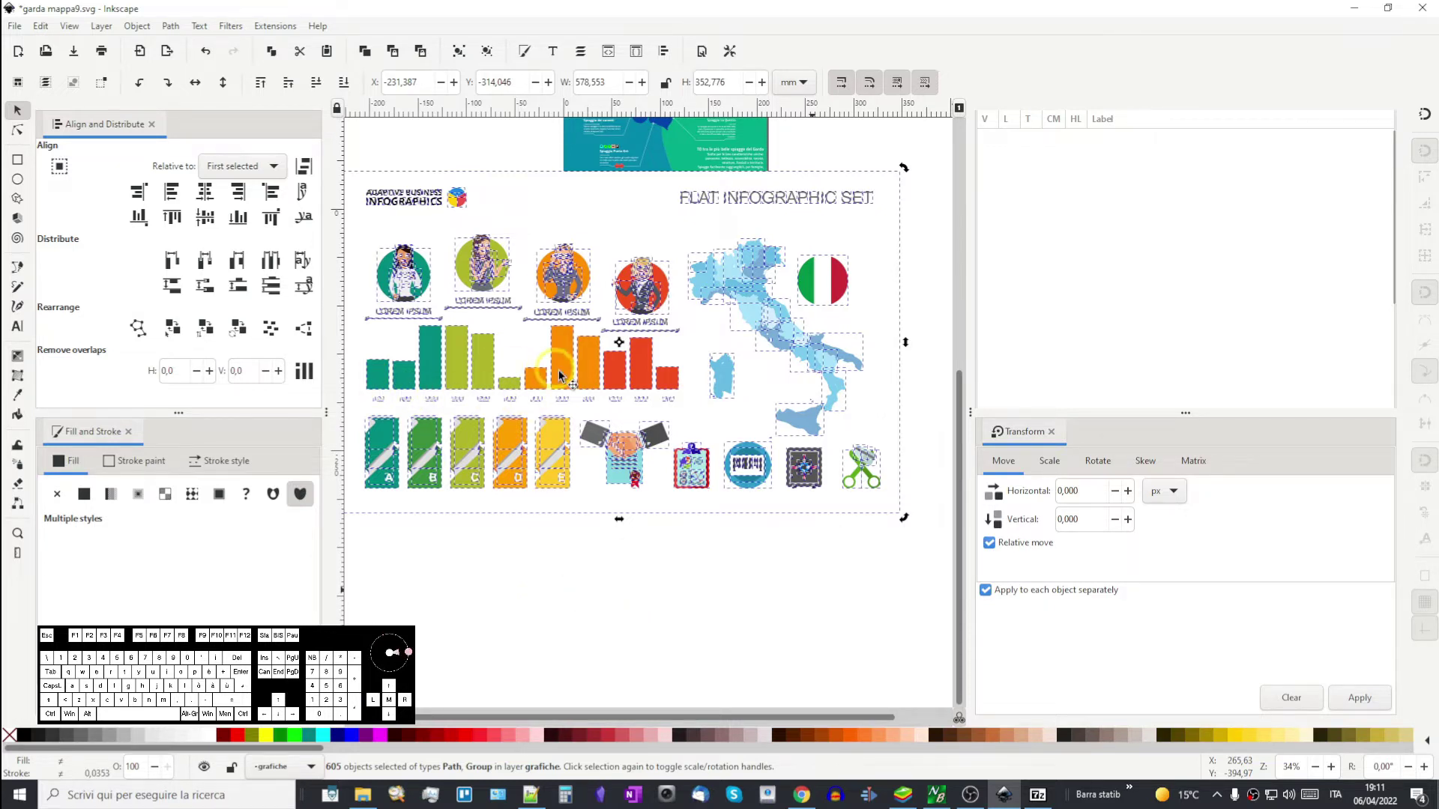
pyautogui.click(634, 547)
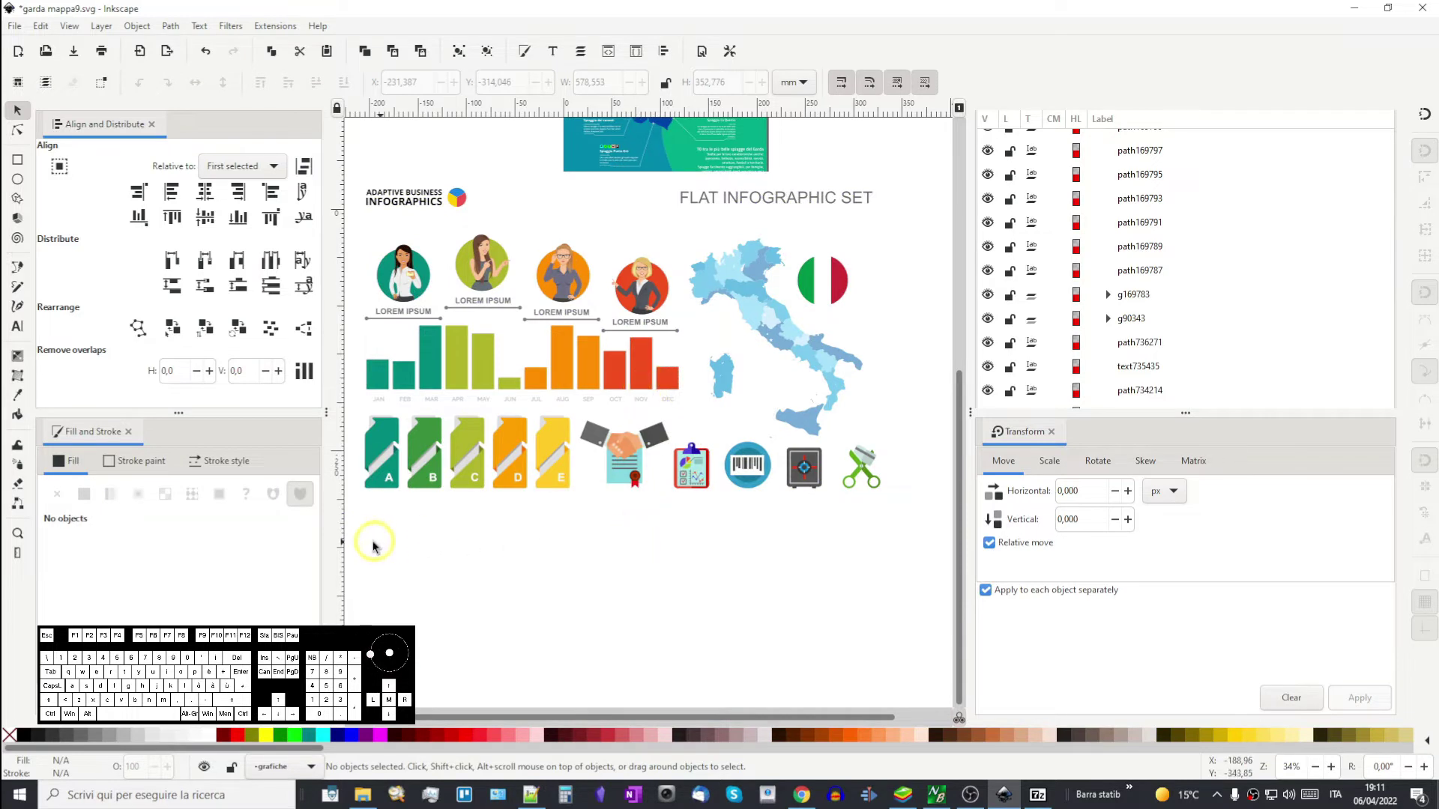
# - Delete the row of lettered tabs and icons from the infographic set
pyautogui.moveTo(363, 529); pyautogui.dragTo(779, 413)
pyautogui.press('Delete')
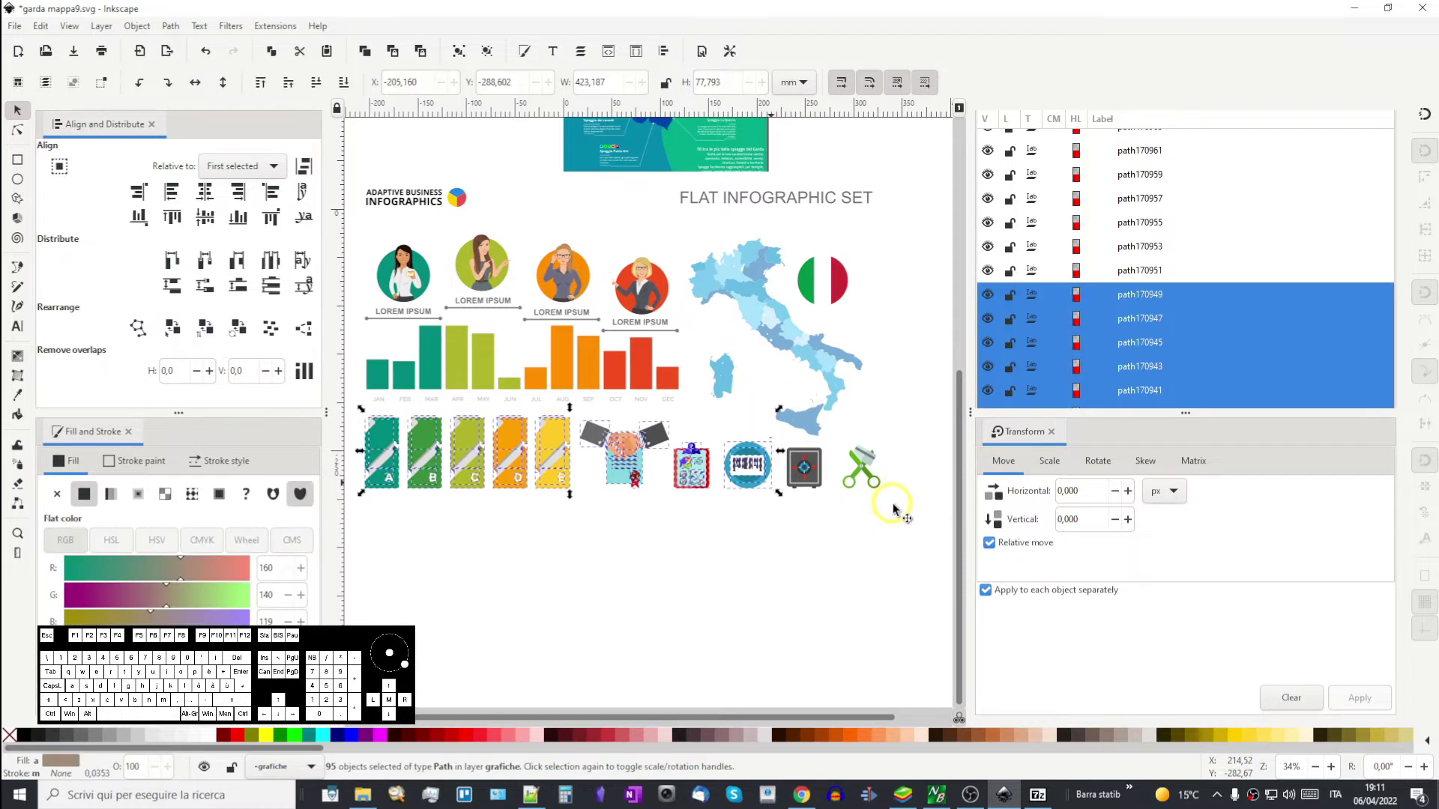
pyautogui.moveTo(911, 520); pyautogui.dragTo(760, 442)
pyautogui.press('Delete')
pyautogui.moveTo(877, 262); pyautogui.dragTo(747, 581)
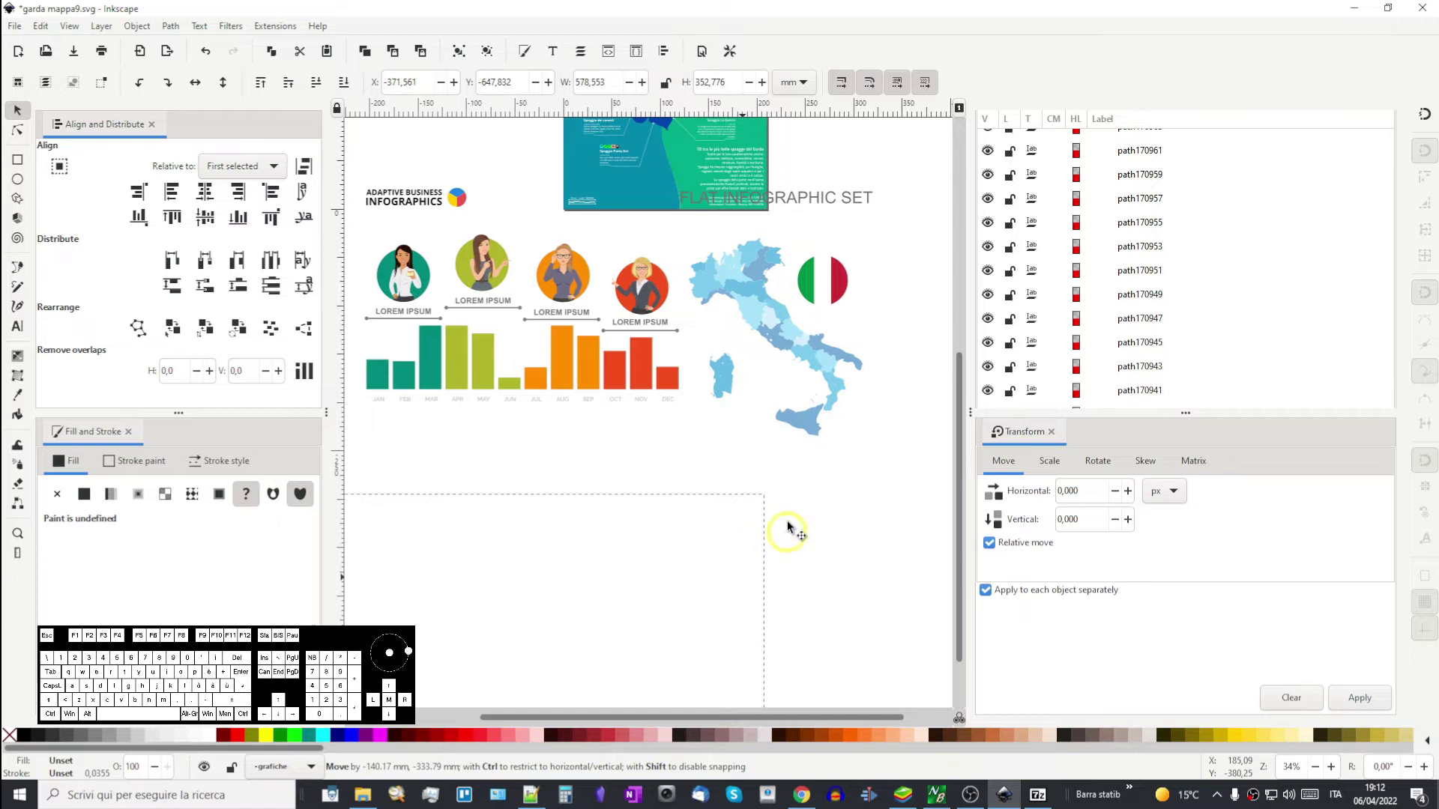
pyautogui.press('Delete')
pyautogui.click(826, 202)
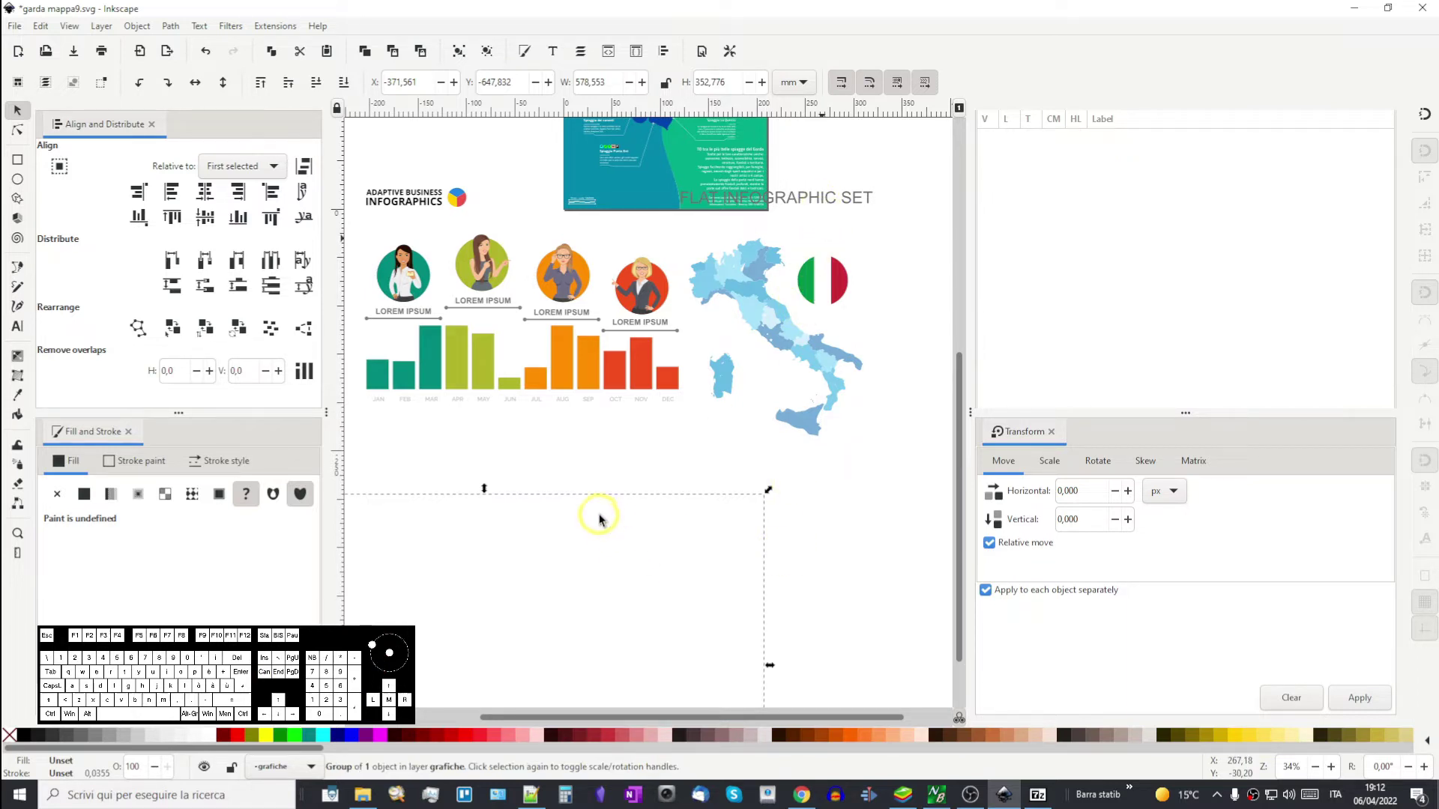
# - Delete the small burst icon beside the title
pyautogui.moveTo(637, 513); pyautogui.dragTo(728, 550)
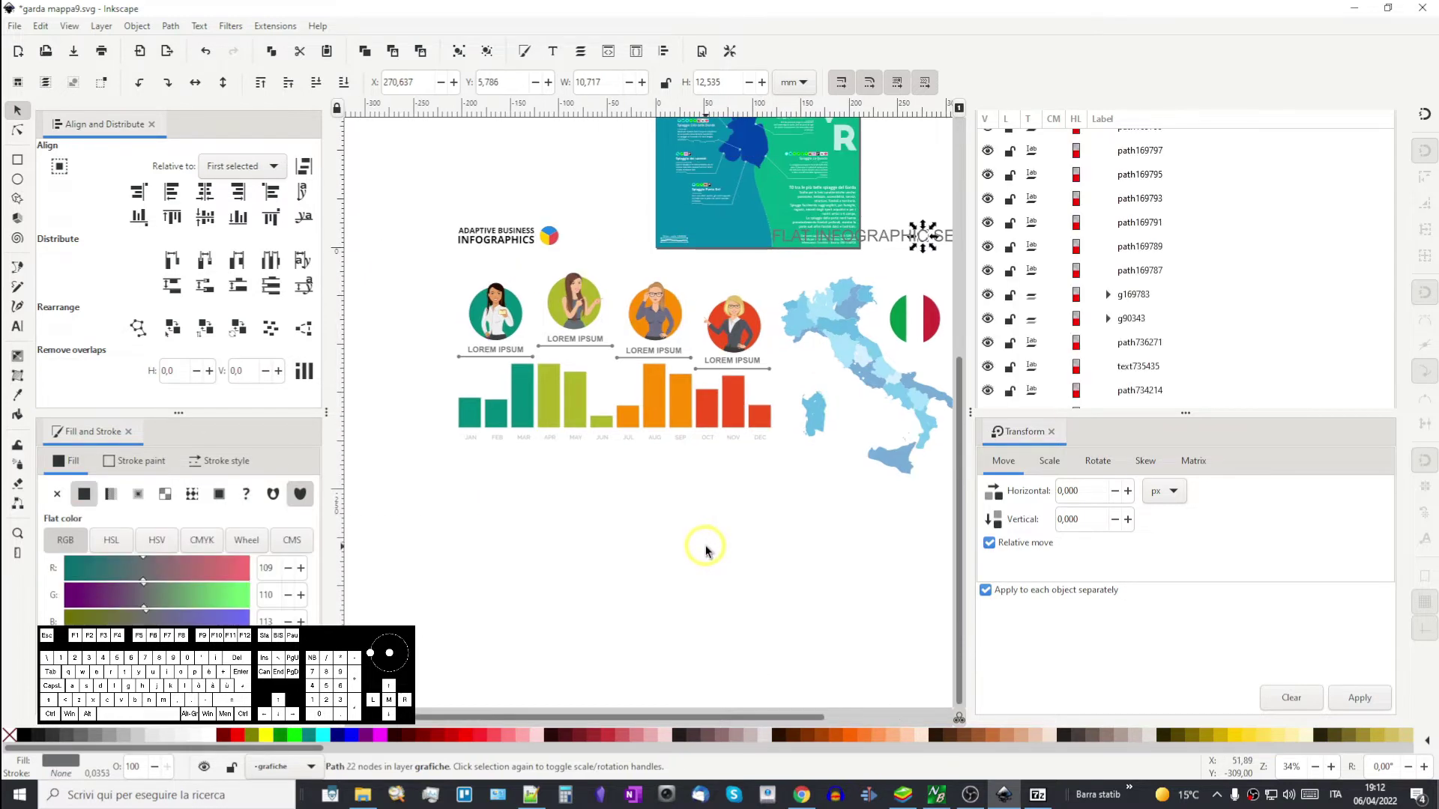
pyautogui.moveTo(756, 552); pyautogui.dragTo(612, 579)
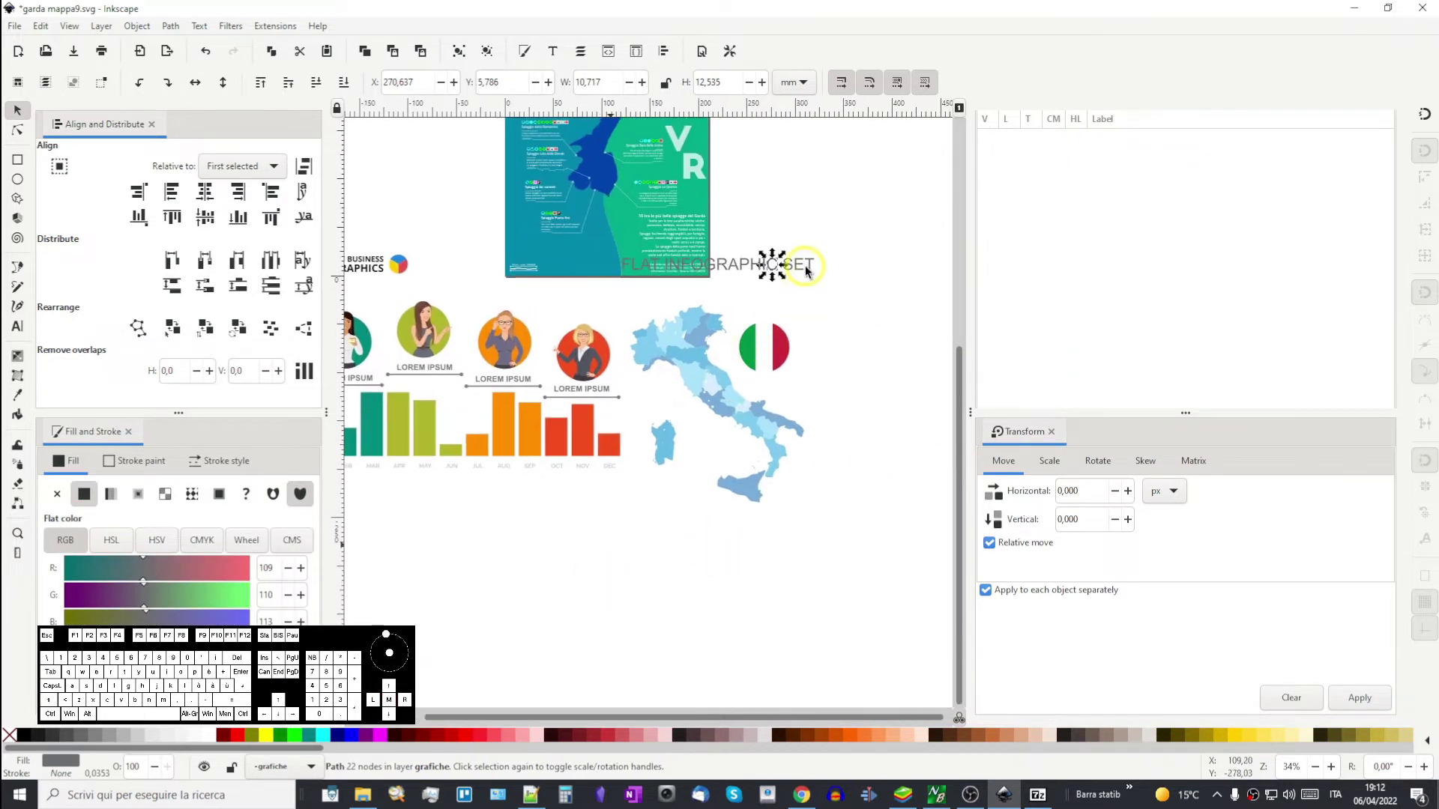
pyautogui.press('Delete')
pyautogui.click(812, 269)
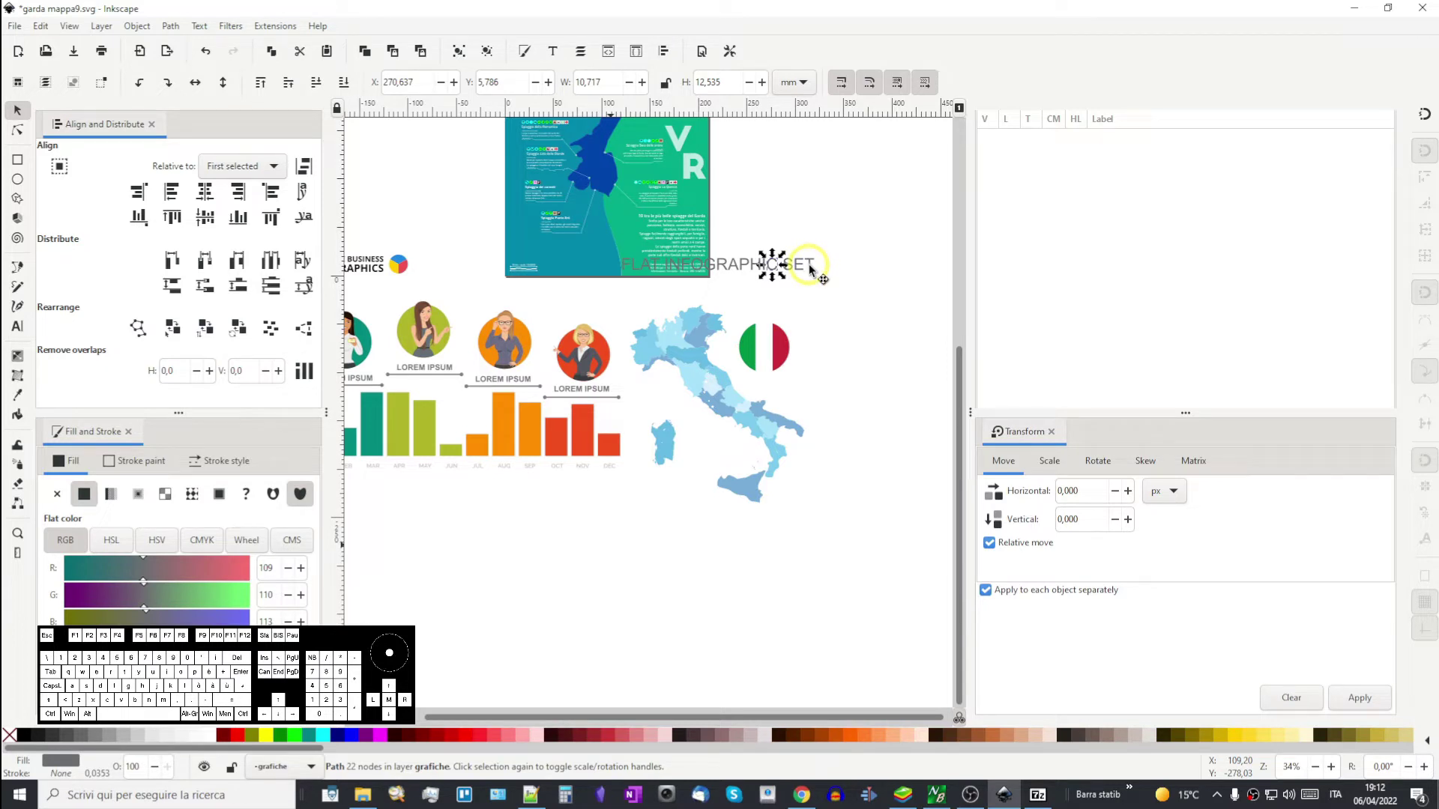
# - Delete all the FLAT INFOGRAPHIC SET title lettering
pyautogui.moveTo(843, 232); pyautogui.dragTo(687, 283)
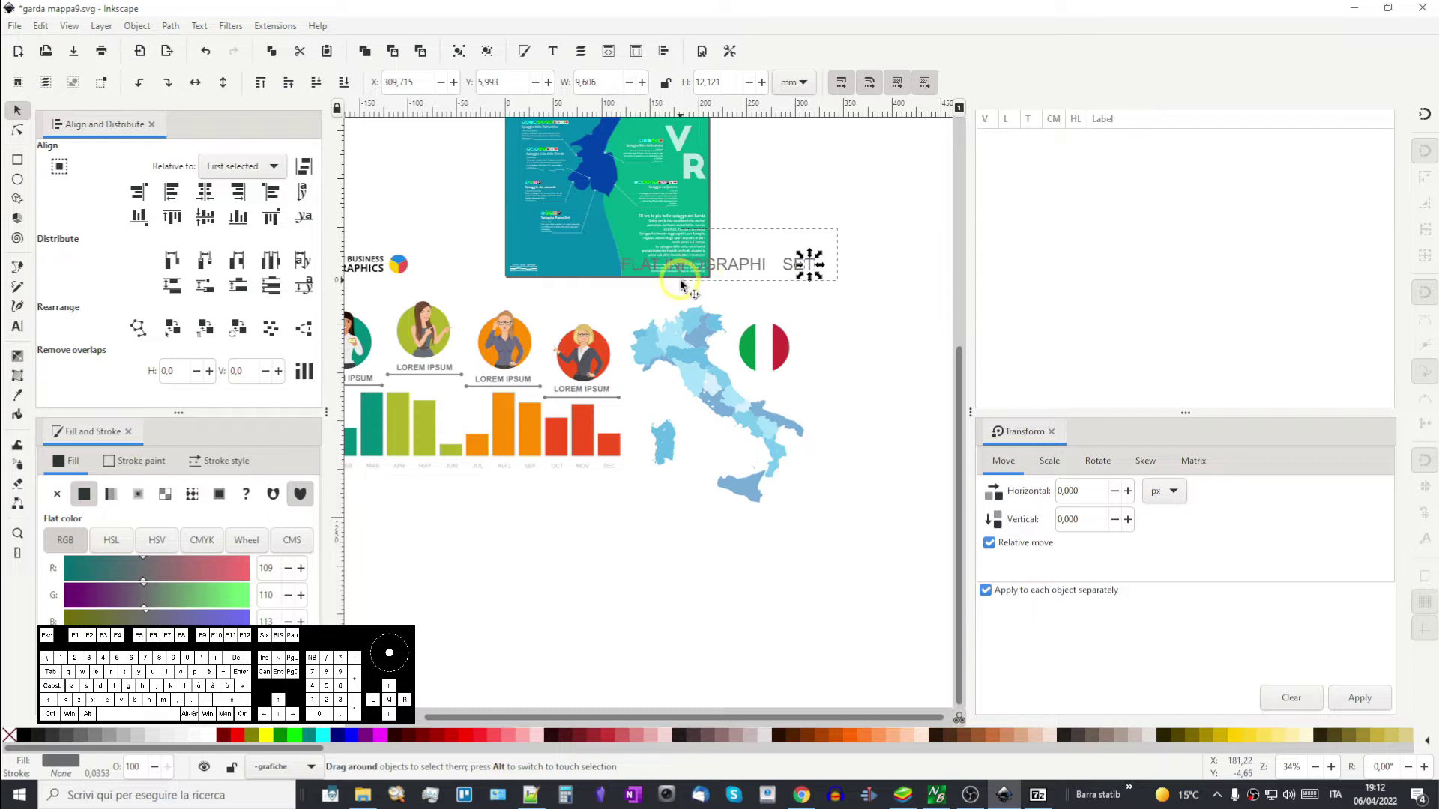
pyautogui.press('Delete')
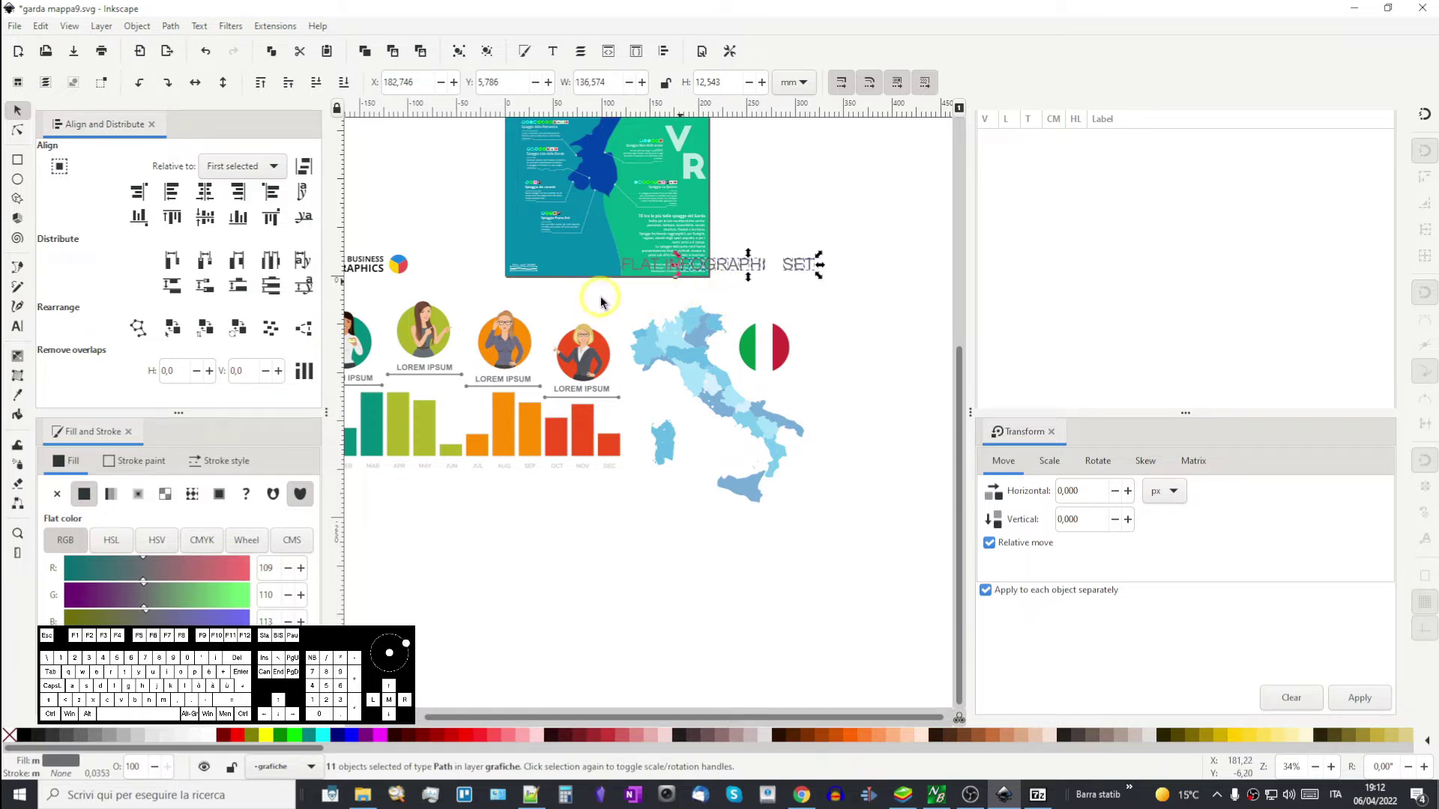
pyautogui.moveTo(609, 299); pyautogui.dragTo(697, 245)
pyautogui.press('Delete')
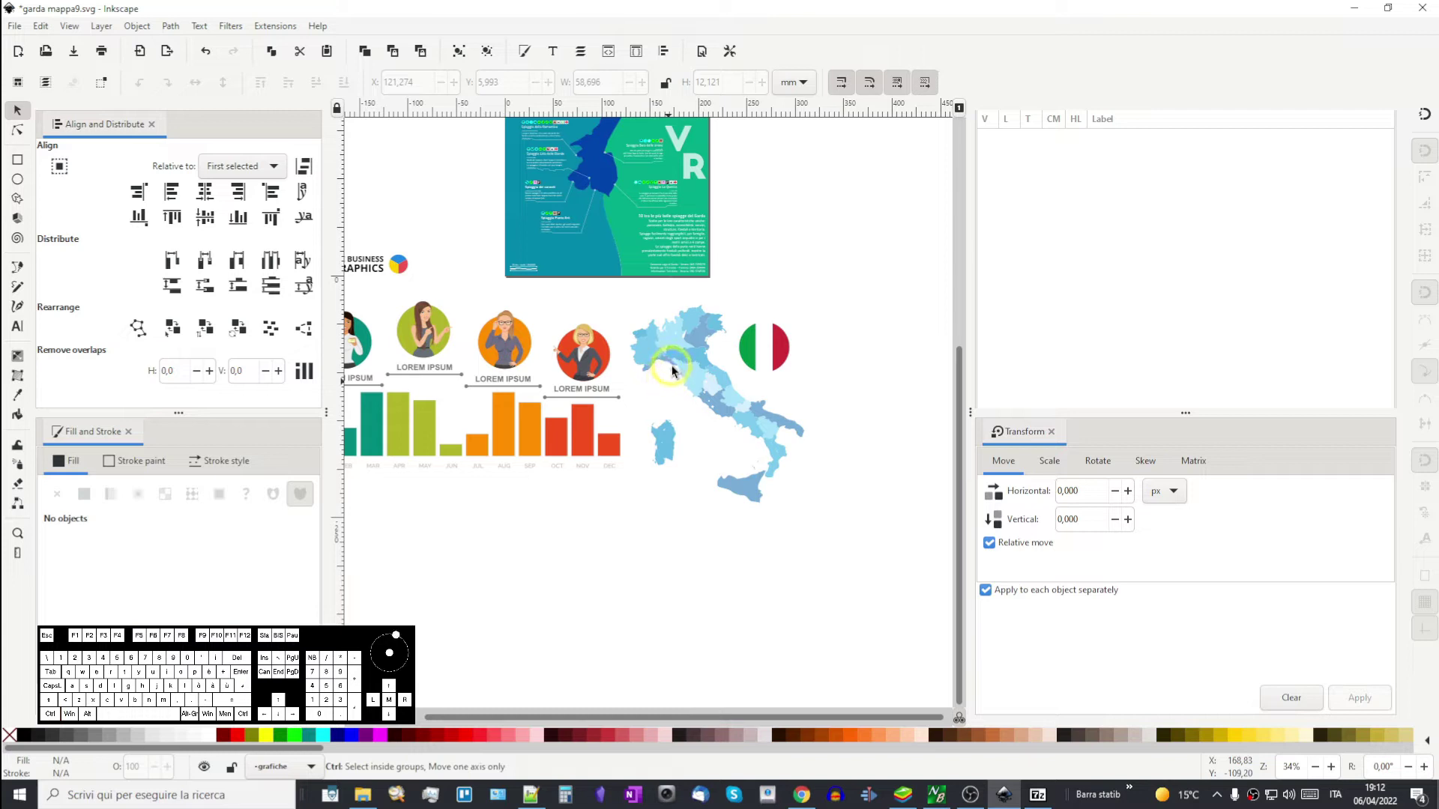
pyautogui.scroll(3)
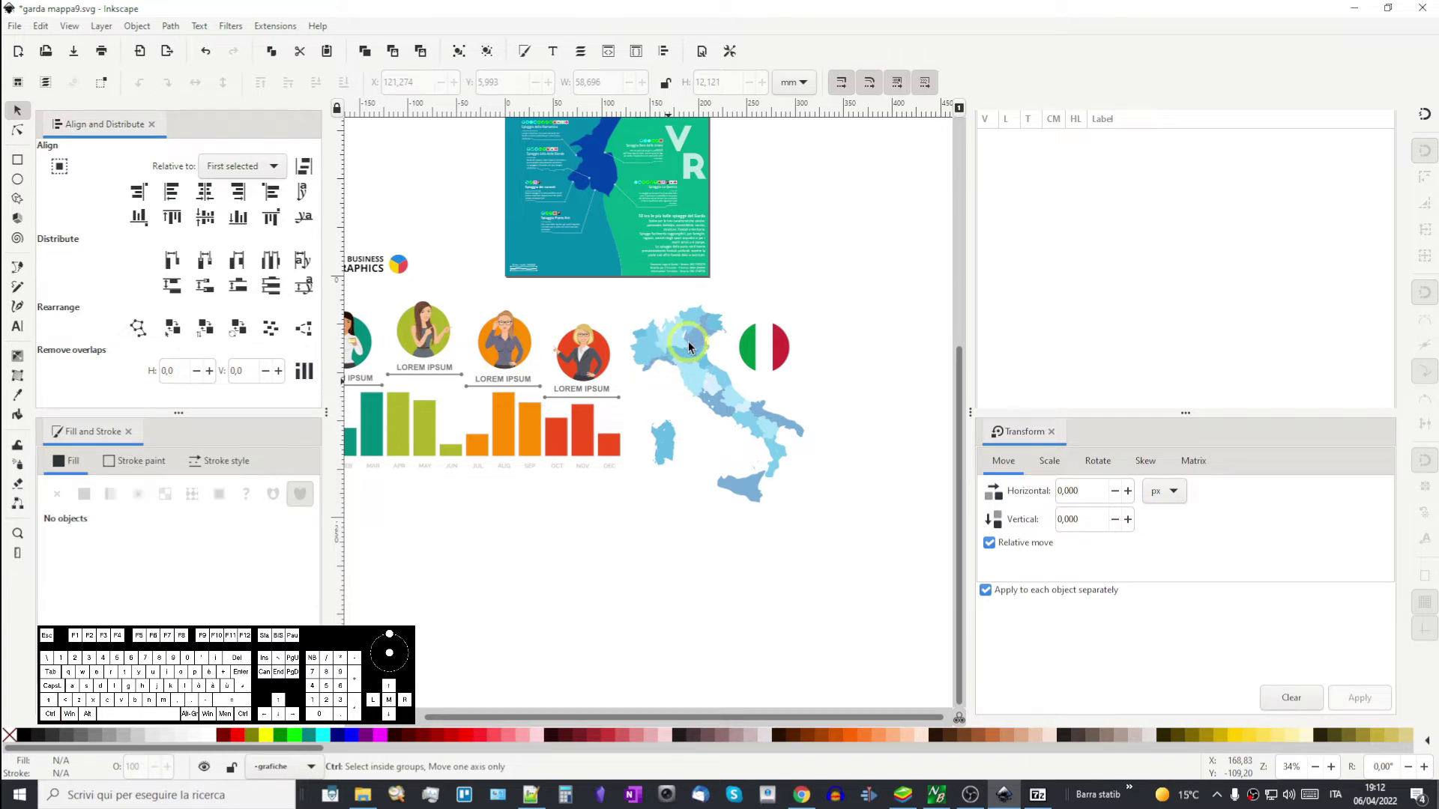
# - Select the three northern regions around Lake Garda together on the Italy map
pyautogui.moveTo(693, 353); pyautogui.dragTo(673, 465)
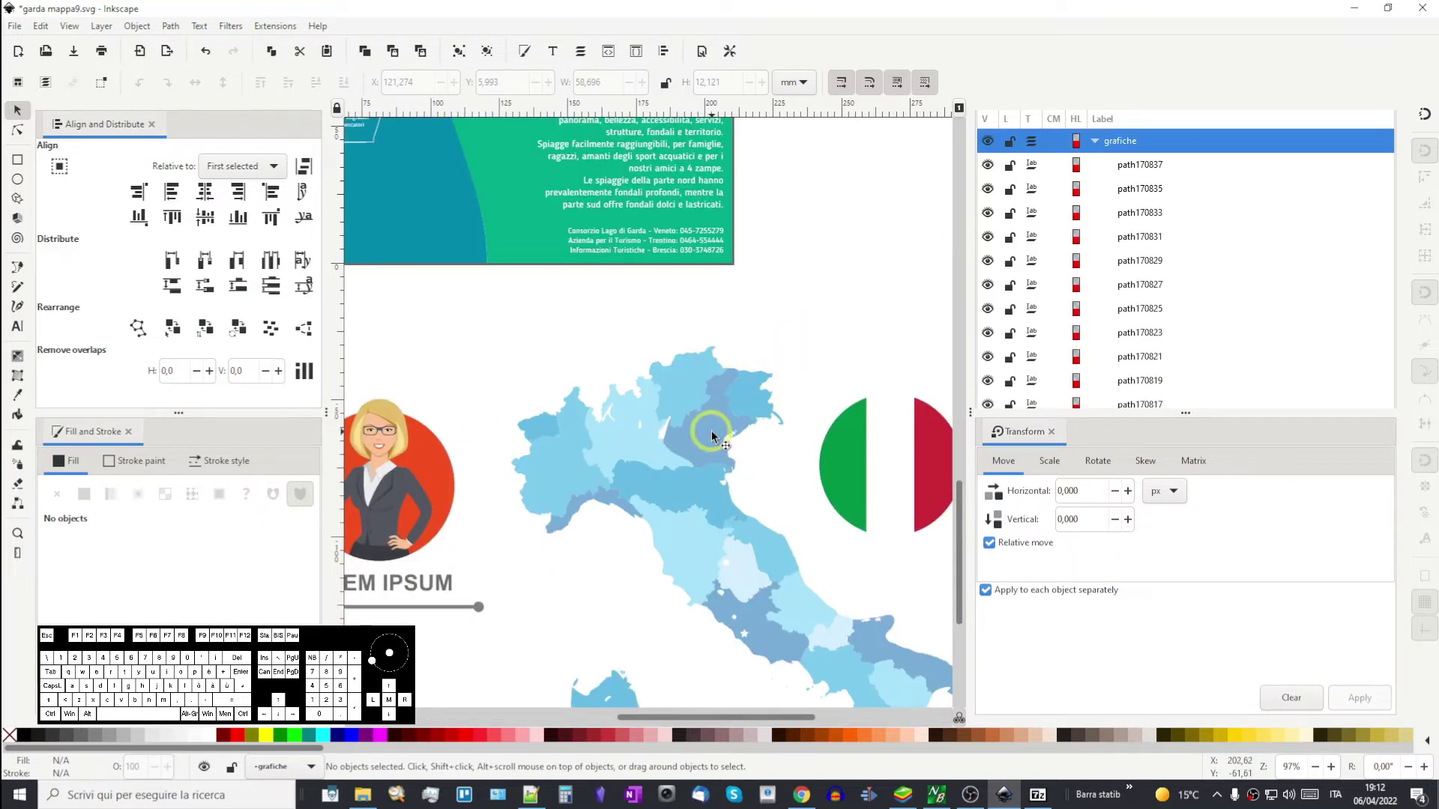
pyautogui.click(705, 441)
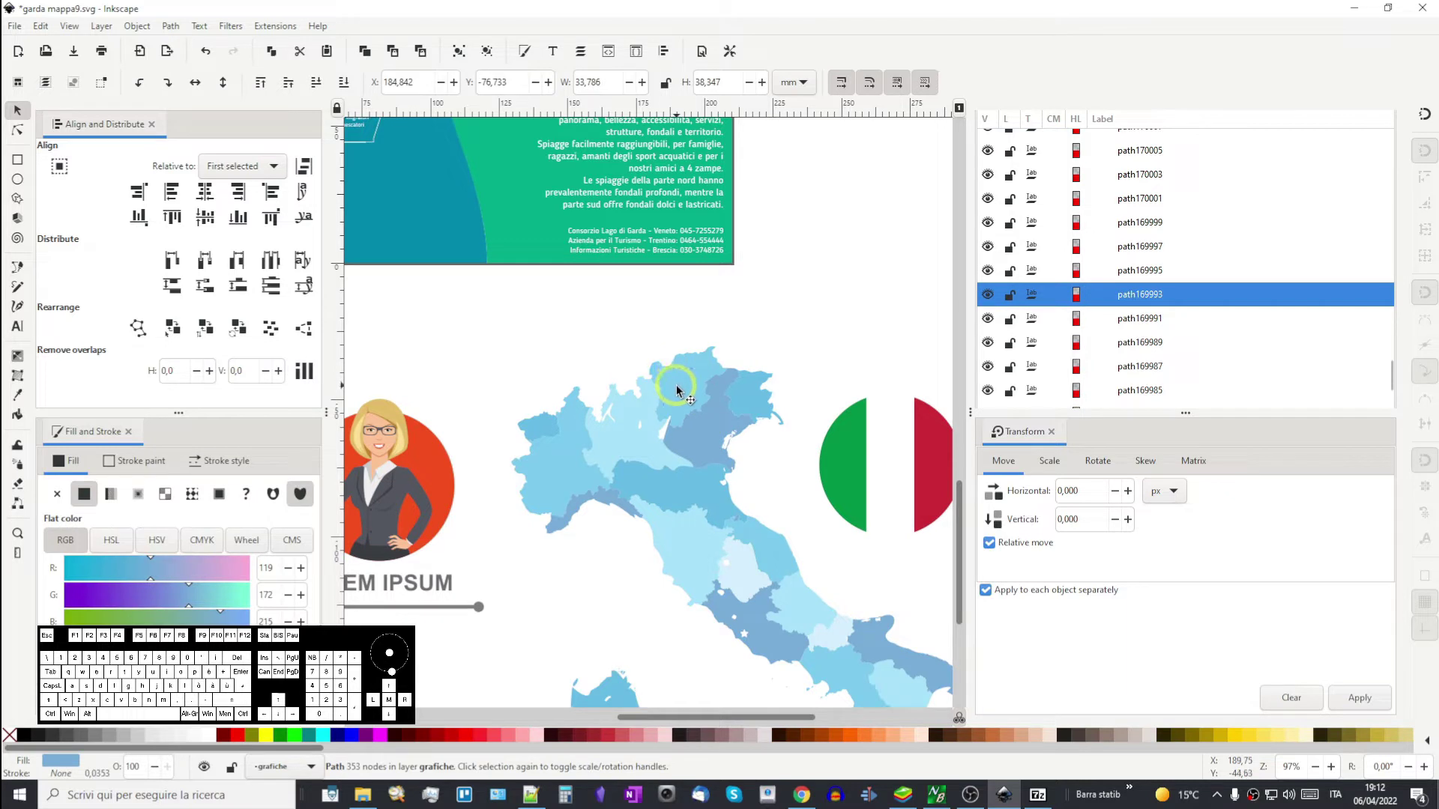
pyautogui.click(684, 386)
pyautogui.click(634, 429)
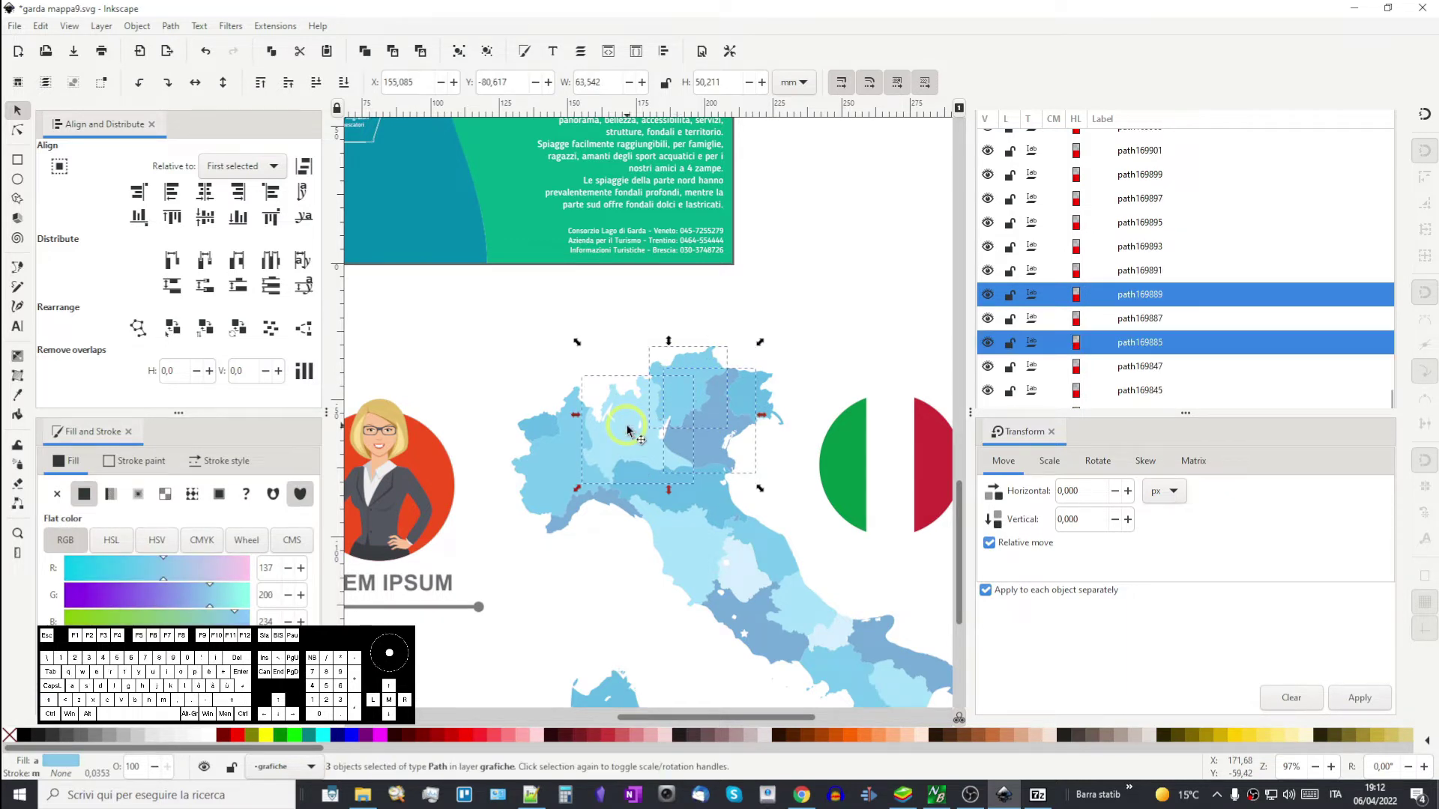
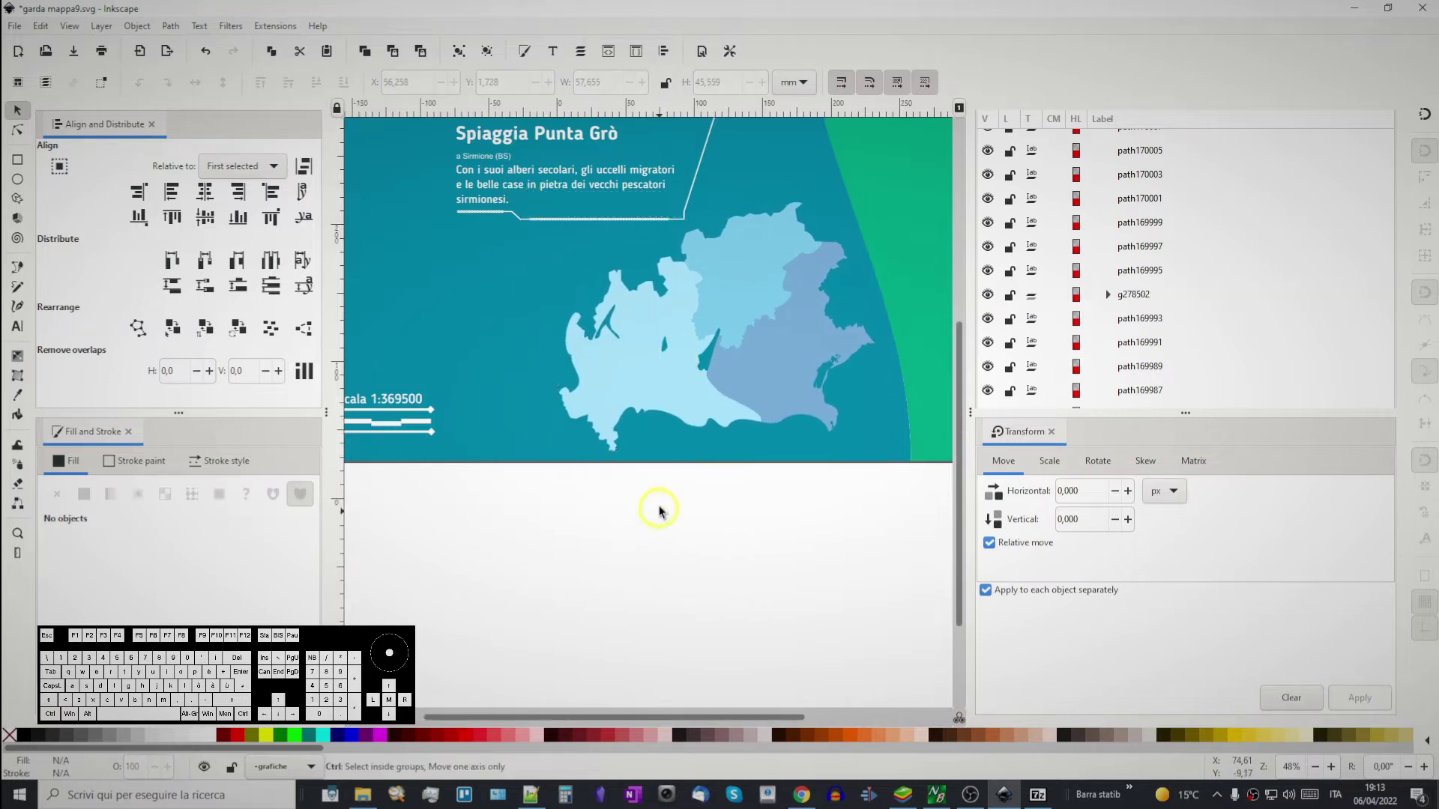
# - Zoom in on the poster bottom near the Punta Grò callout where the inset goes
pyautogui.moveTo(744, 460); pyautogui.dragTo(728, 390)
pyautogui.scroll(3)
pyautogui.middleClick(598, 355)
pyautogui.click(636, 394)
pyautogui.click(565, 358)
pyautogui.click(585, 366)
pyautogui.scroll(3)
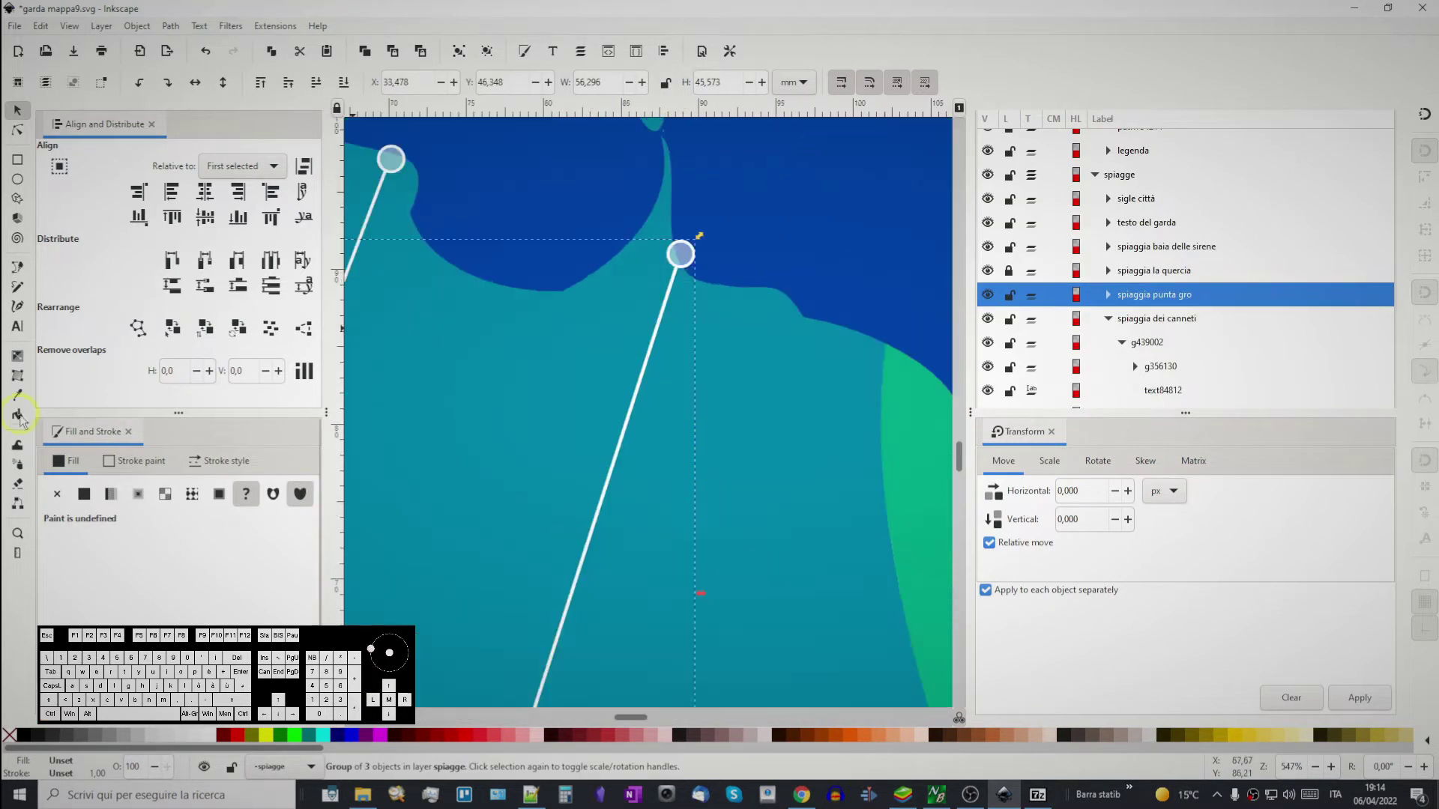
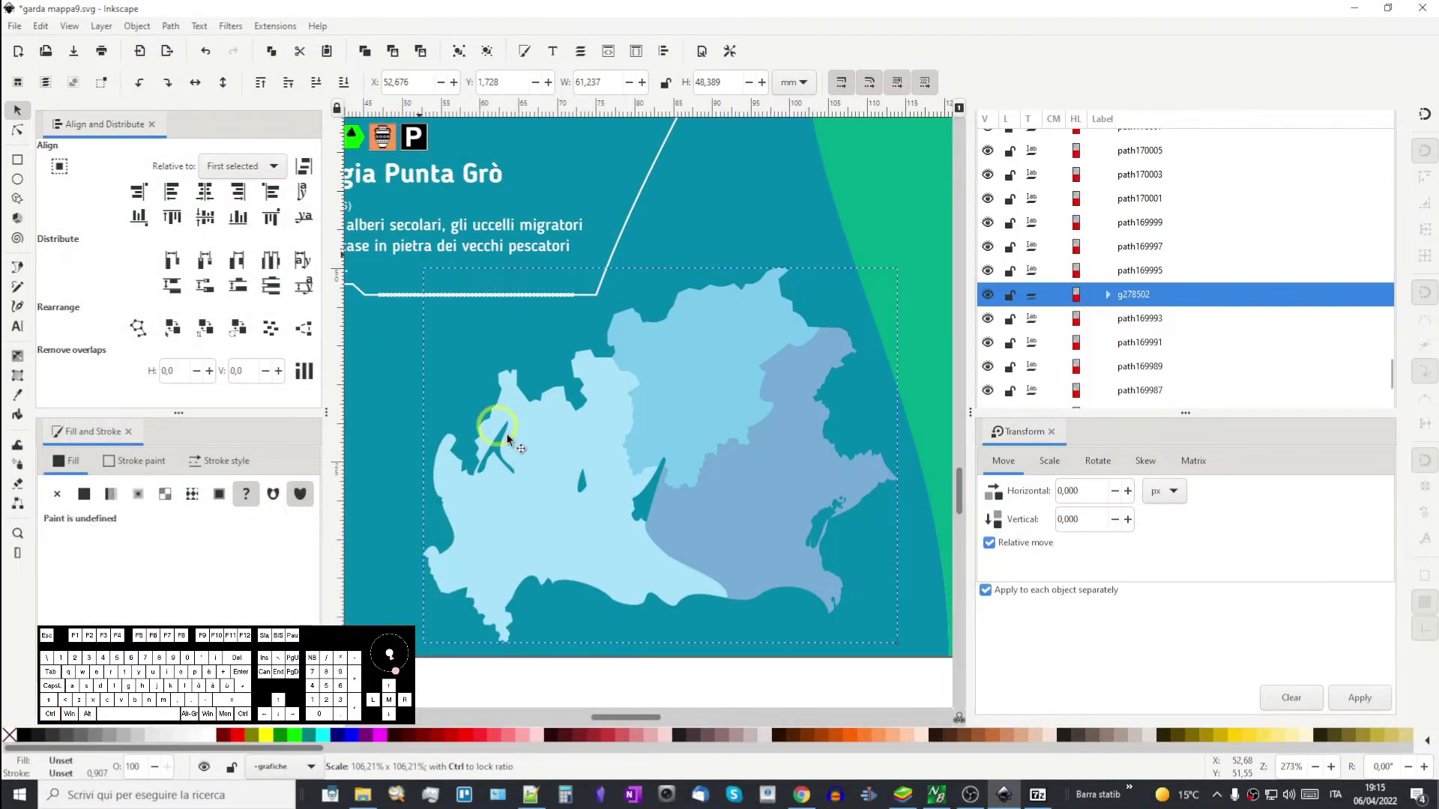
# - Reposition the three-region inset within the poster after checking city positions
pyautogui.moveTo(678, 522); pyautogui.dragTo(679, 436)
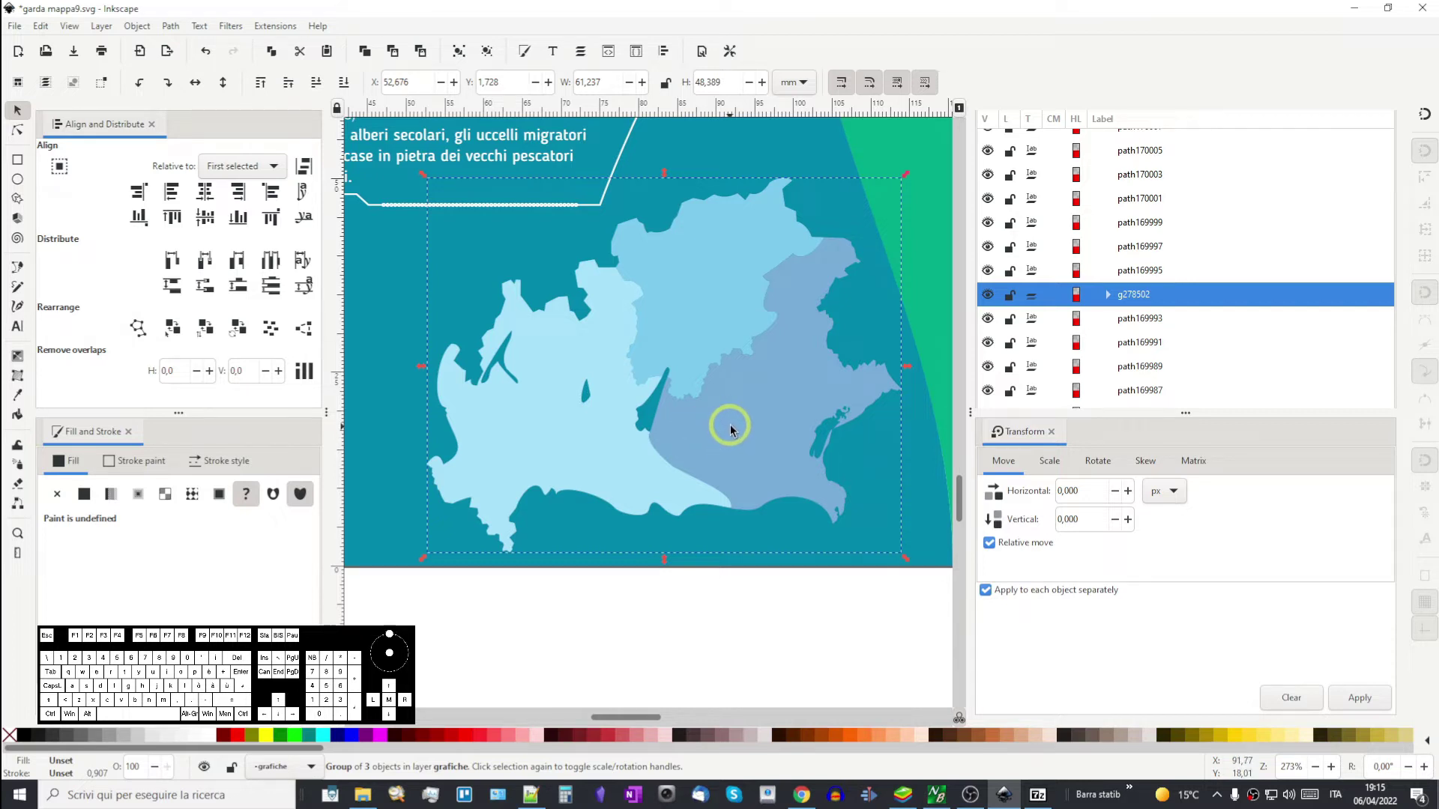
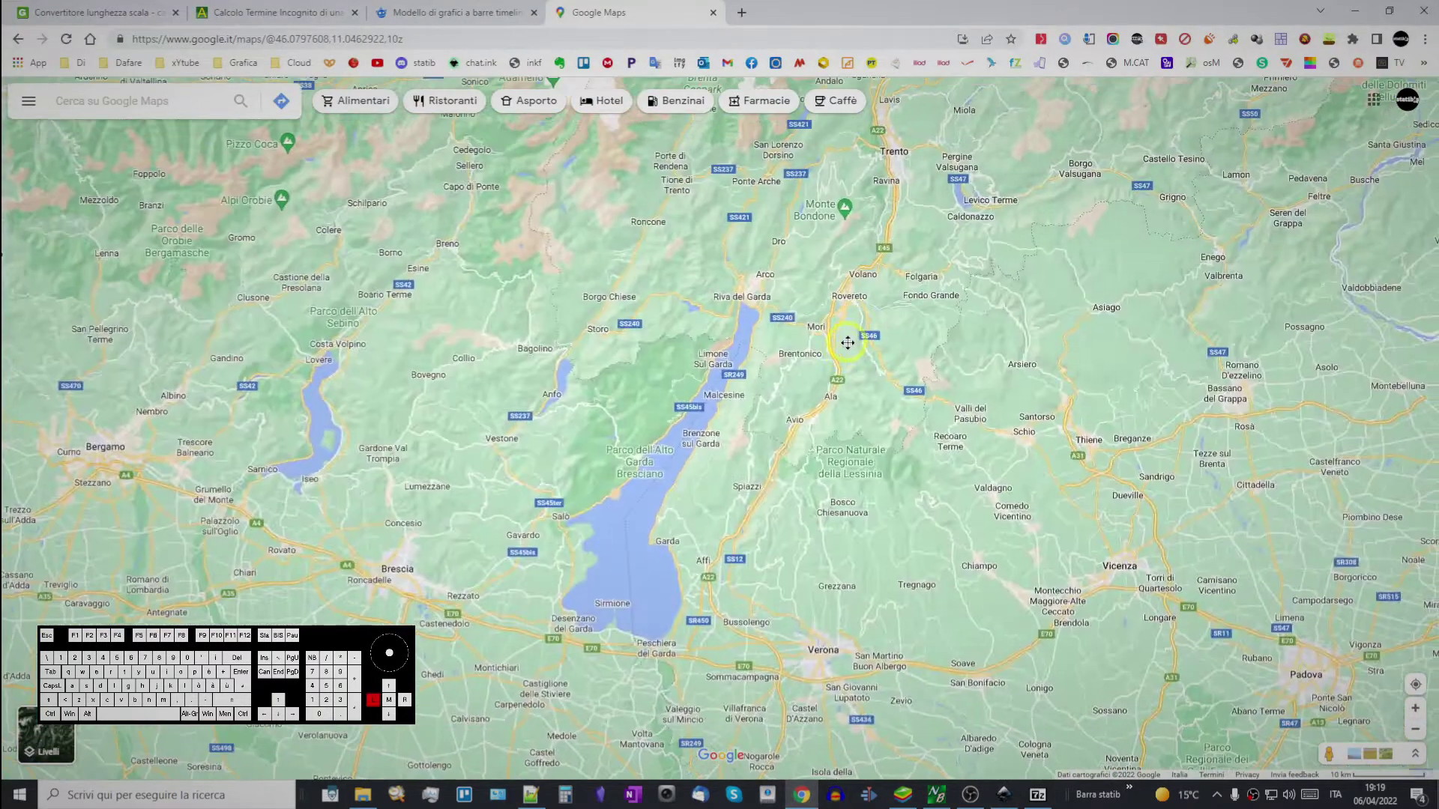
pyautogui.click(595, 499)
pyautogui.middleClick(515, 362)
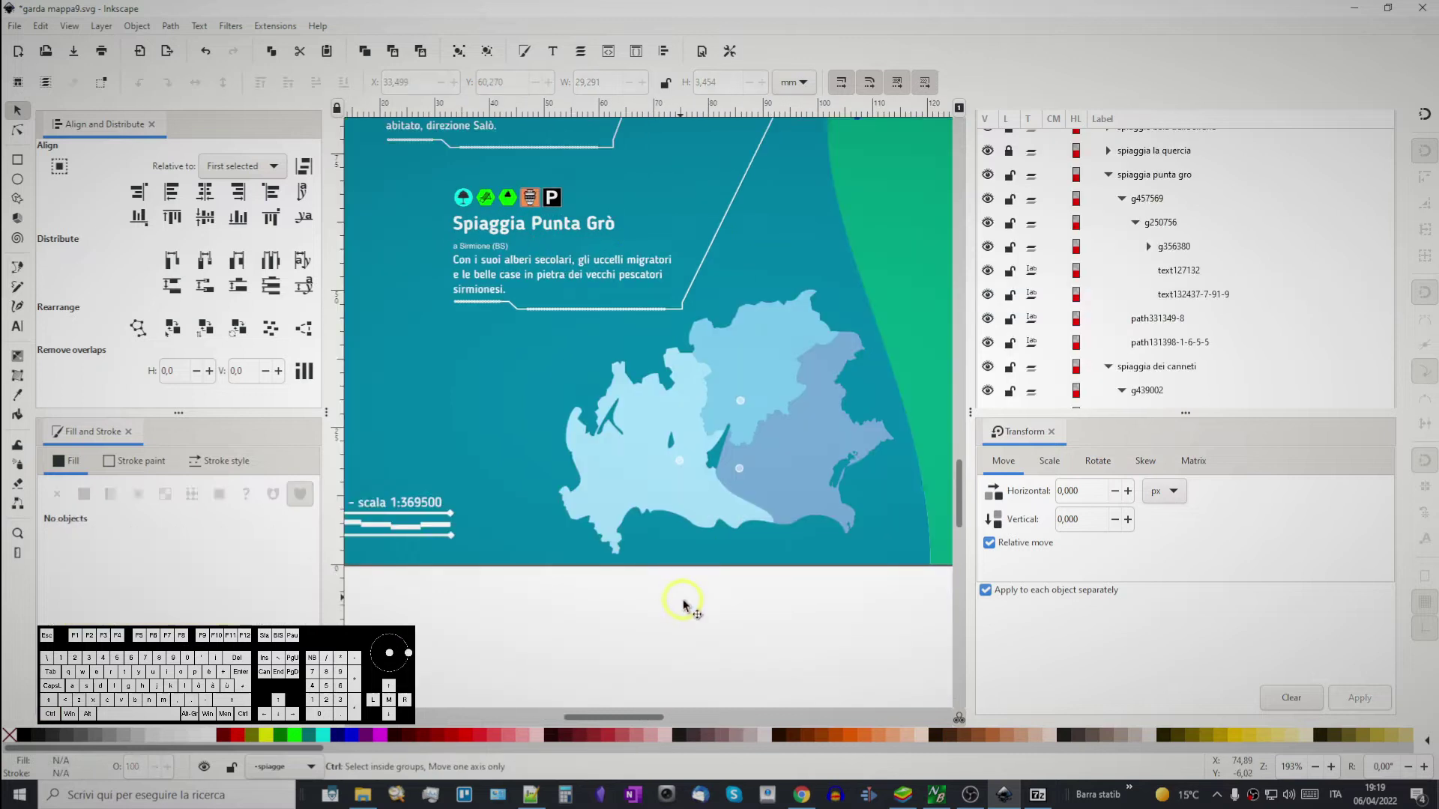
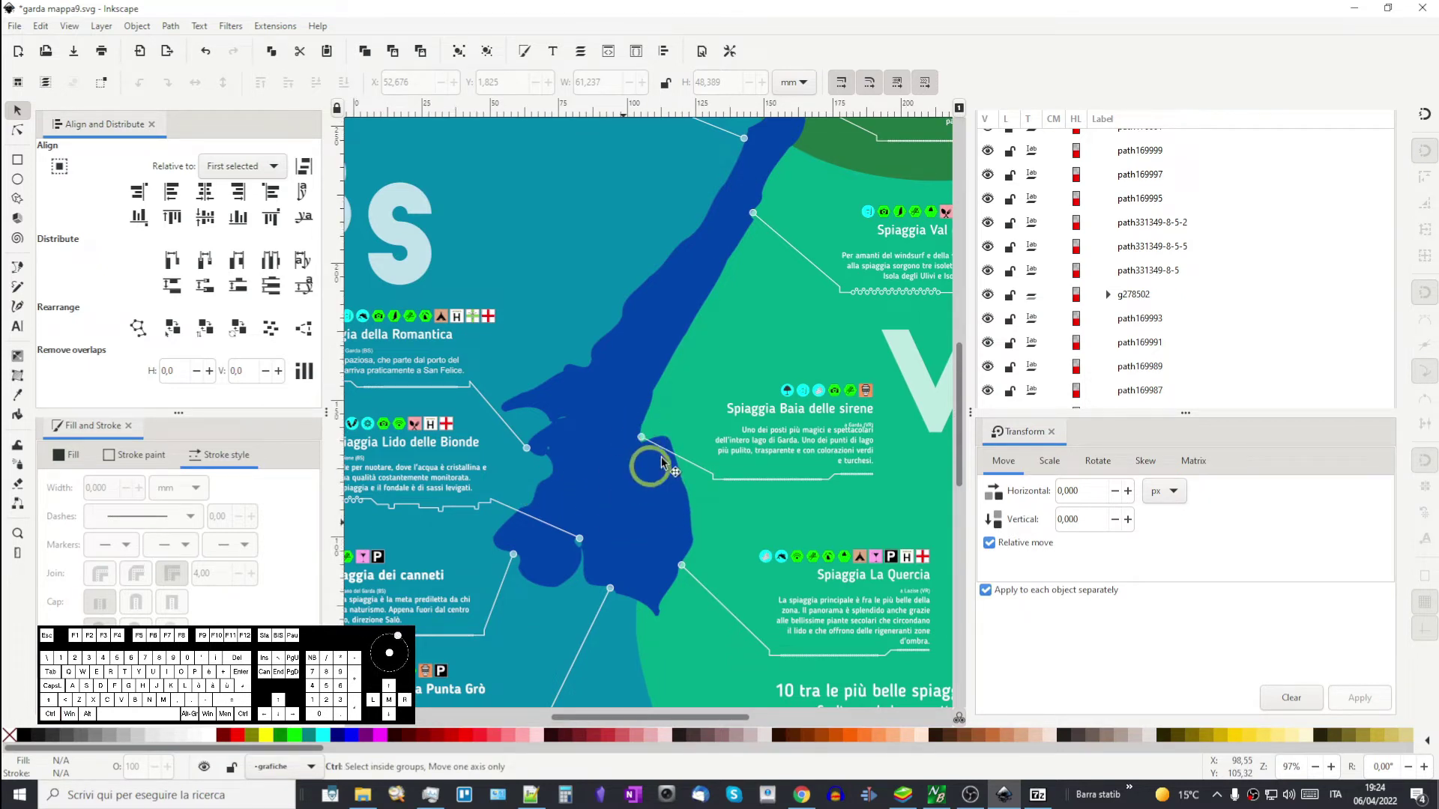
# - Zoom out until the whole poster and spare graphics are in view
pyautogui.scroll(-3)
pyautogui.scroll(3)
pyautogui.scroll(-3)
pyautogui.scroll(-3)
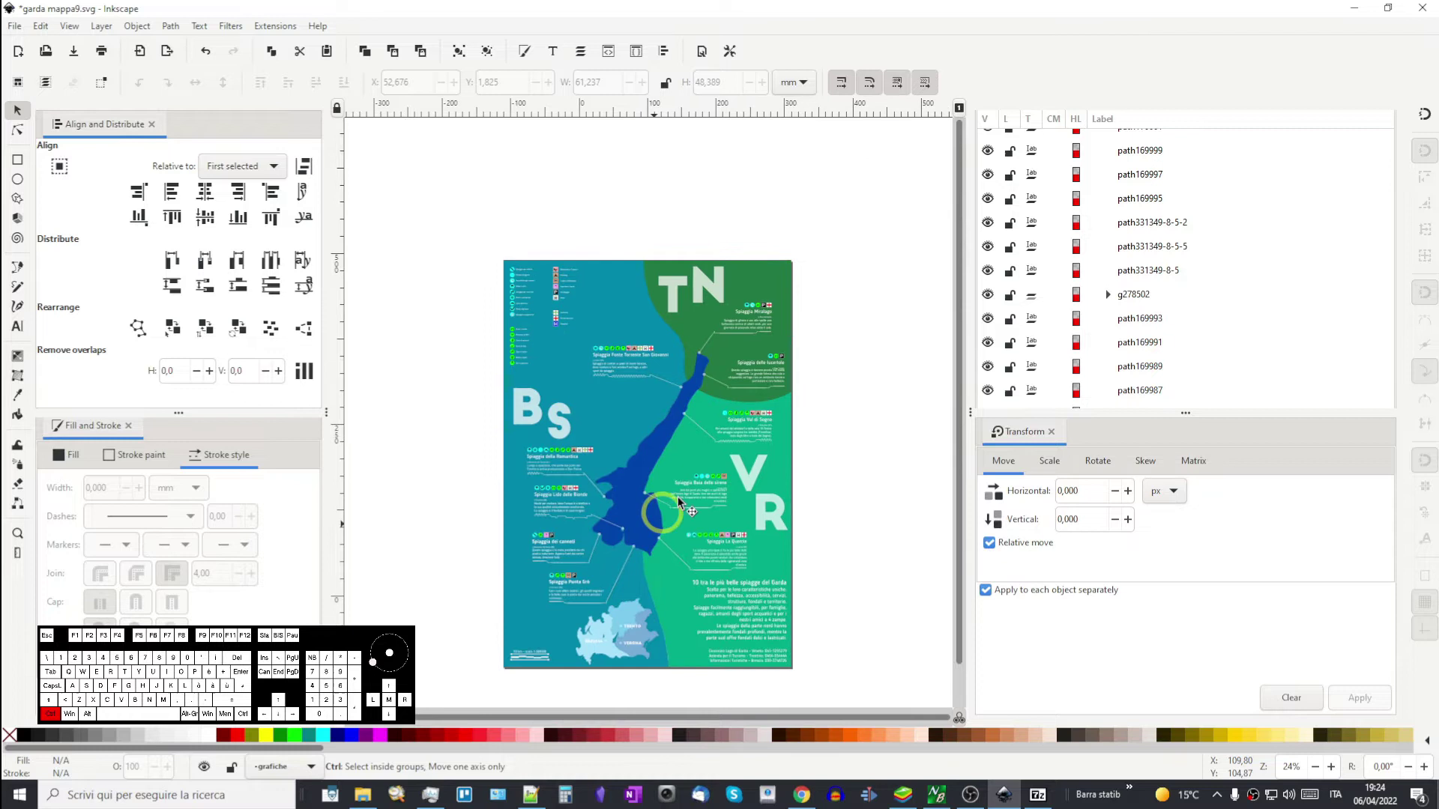
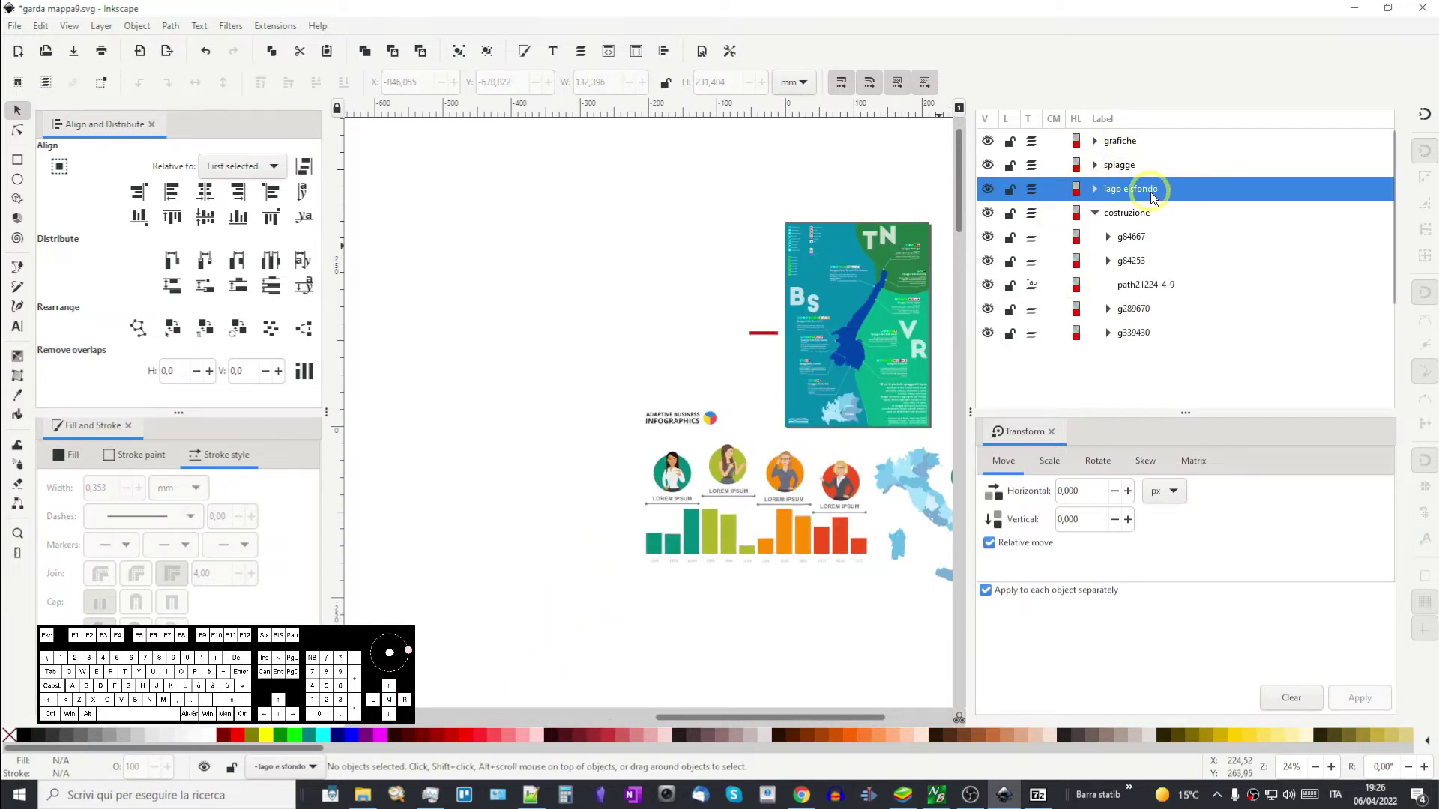
# - Paste the cyan lake outline and drag it onto the poster over the dark blue lake
pyautogui.press('ctrl+v')
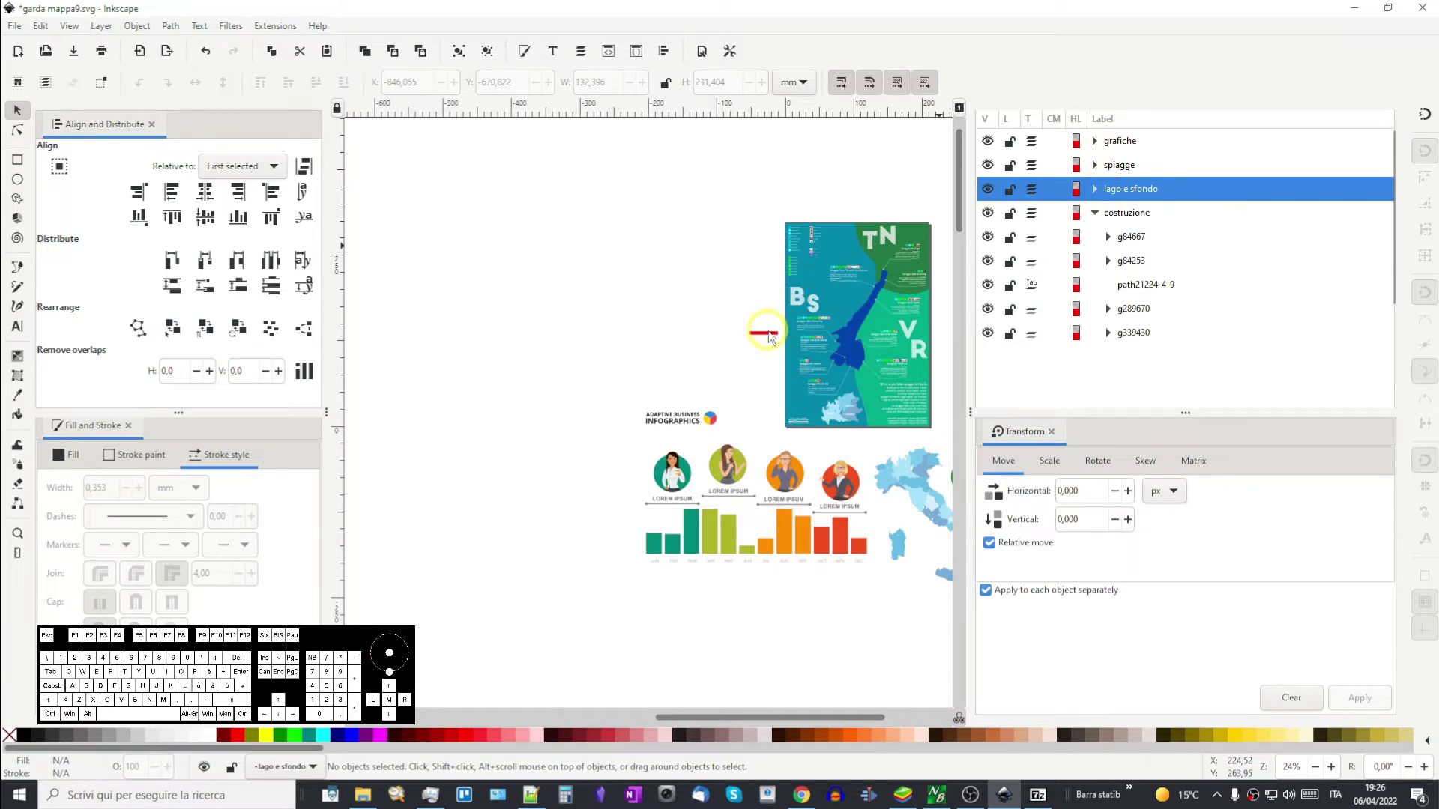
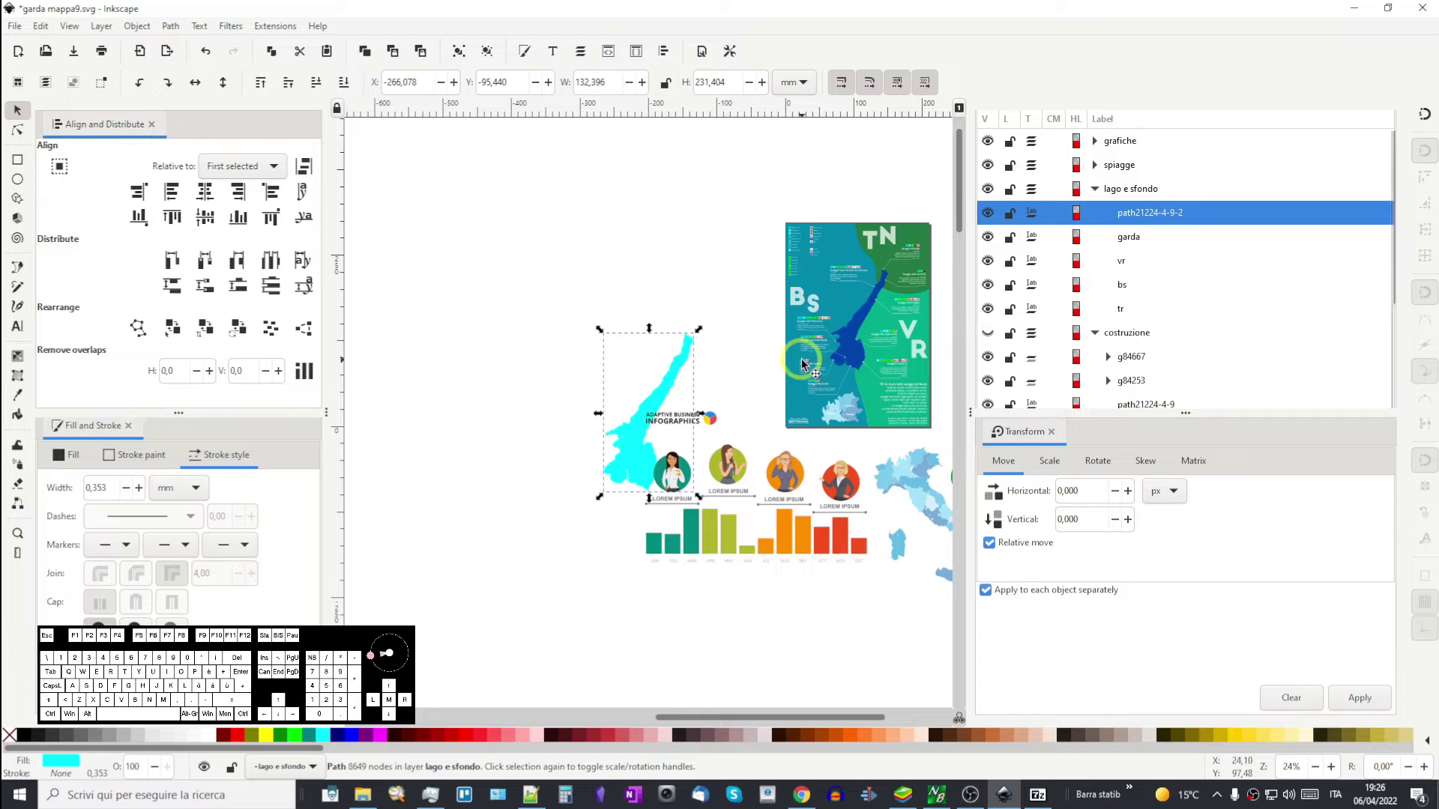
pyautogui.moveTo(666, 395); pyautogui.dragTo(885, 306)
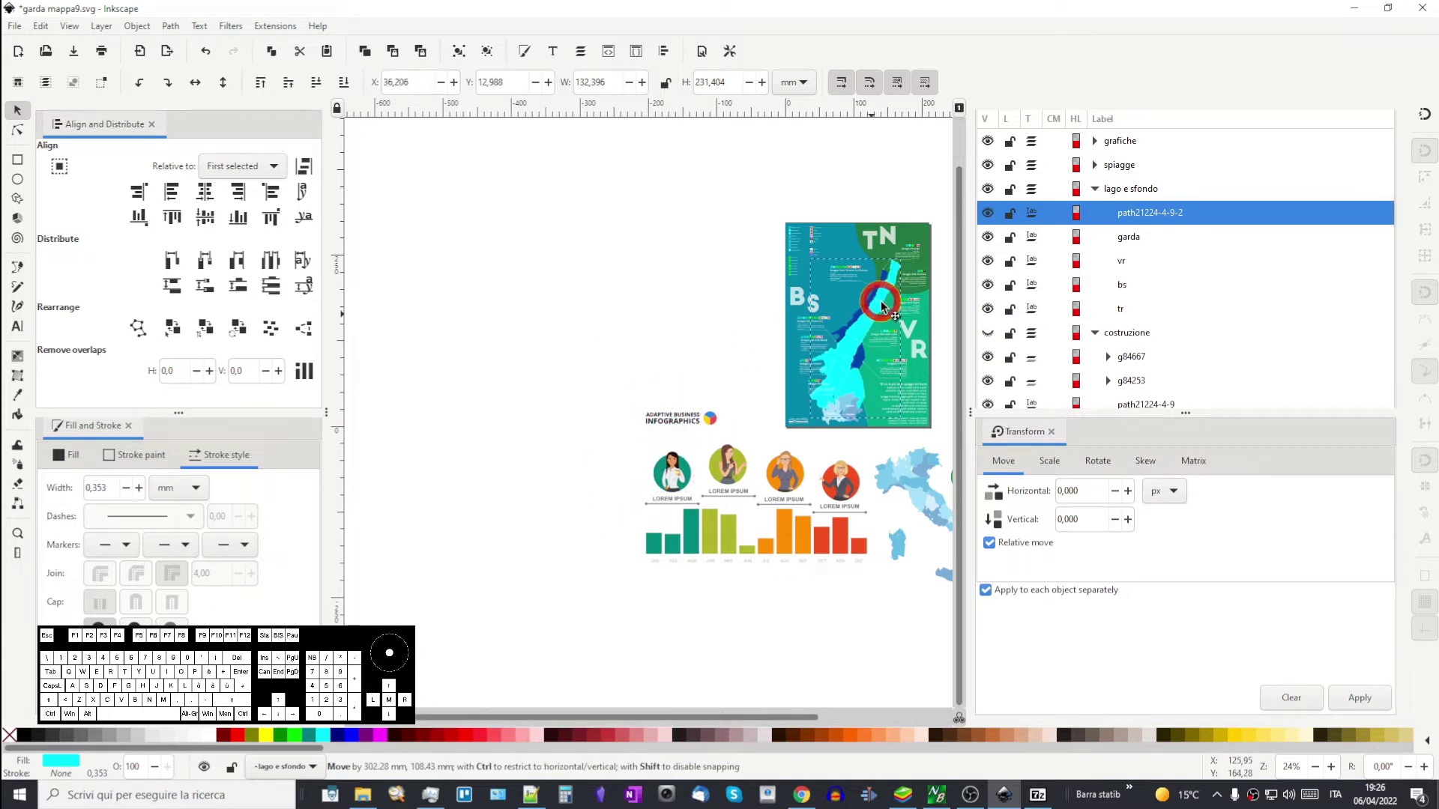
pyautogui.moveTo(863, 365); pyautogui.dragTo(654, 415)
# - Zoom in and inspect the lake's southern shore near the inset map
pyautogui.scroll(3)
pyautogui.scroll(3)
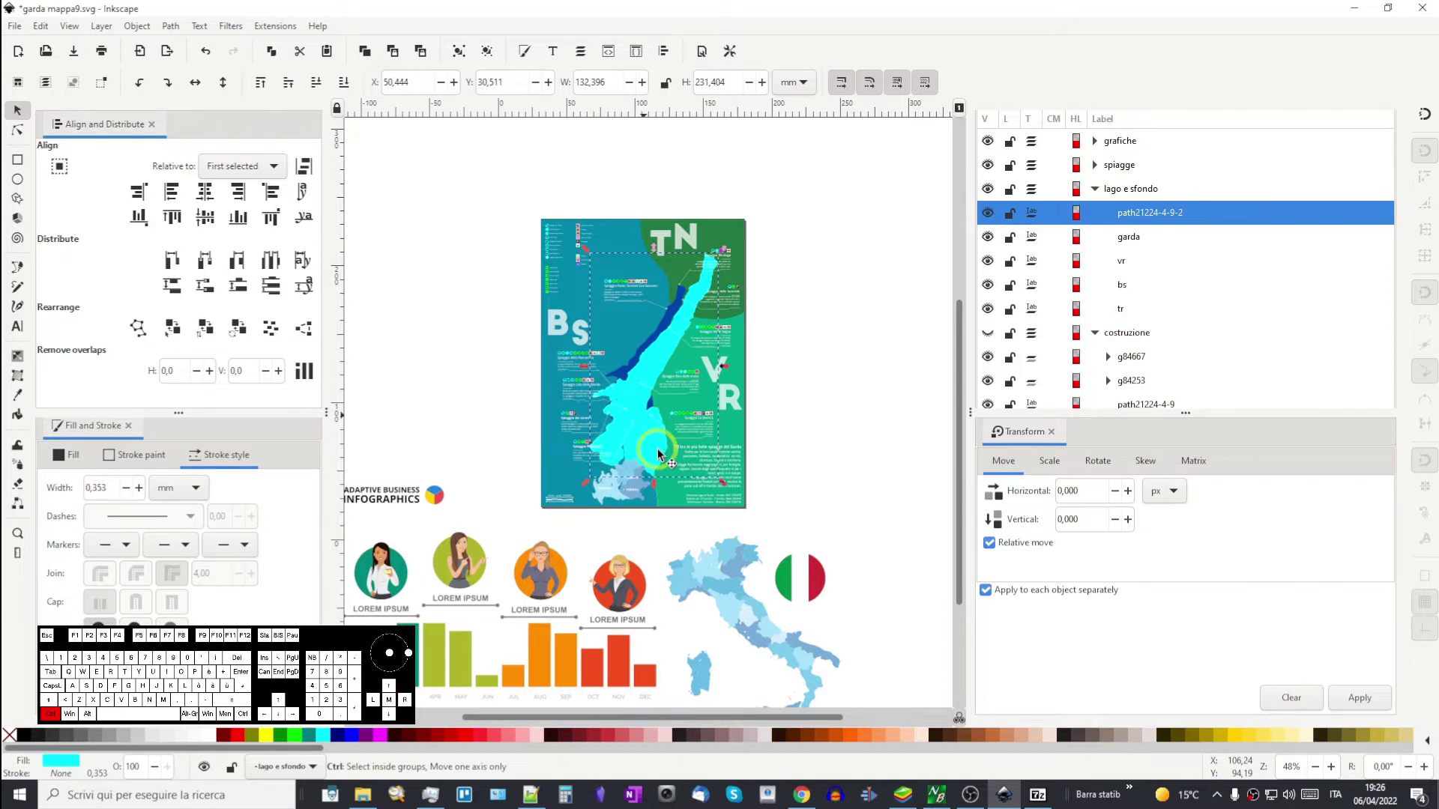
pyautogui.click(662, 454)
pyautogui.click(662, 453)
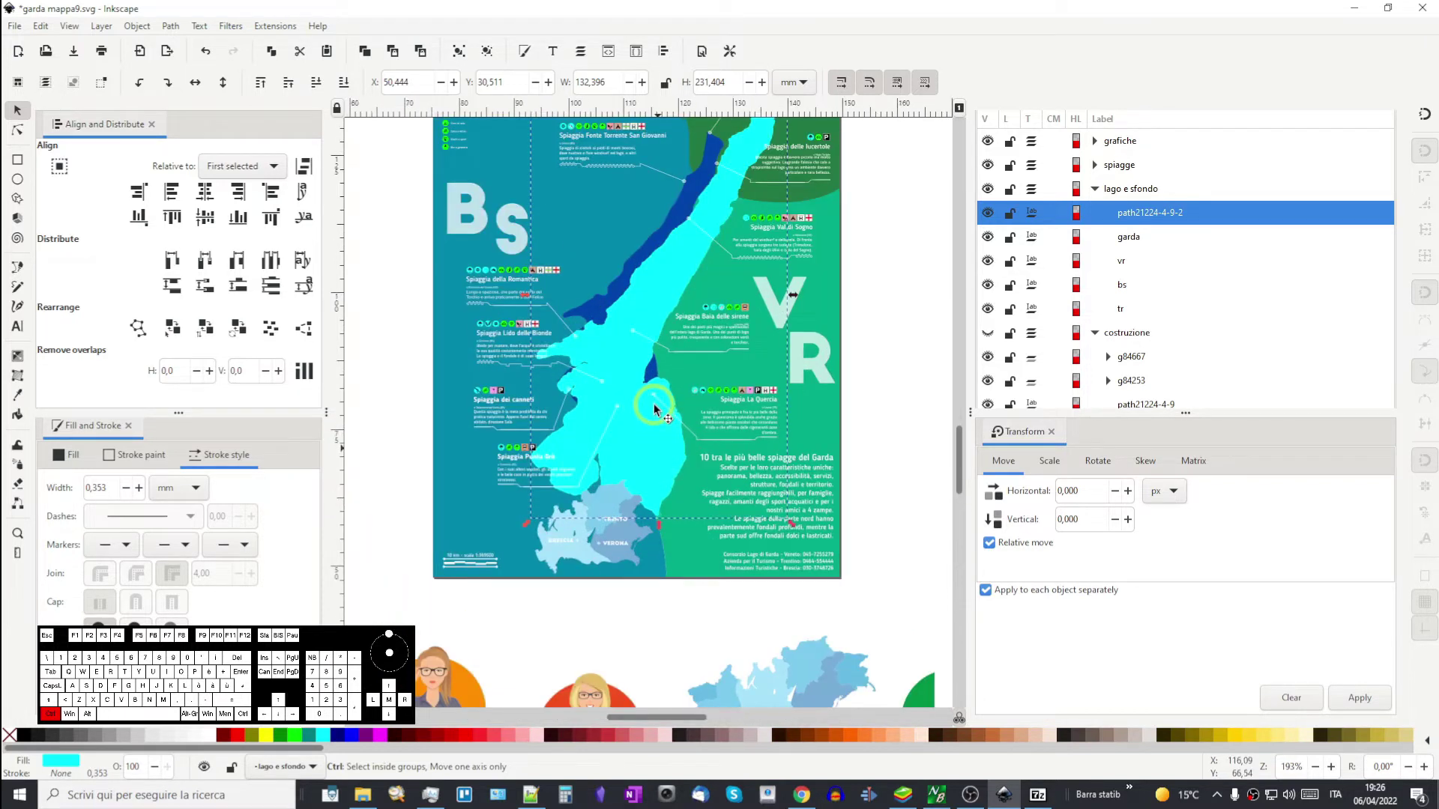
pyautogui.scroll(3)
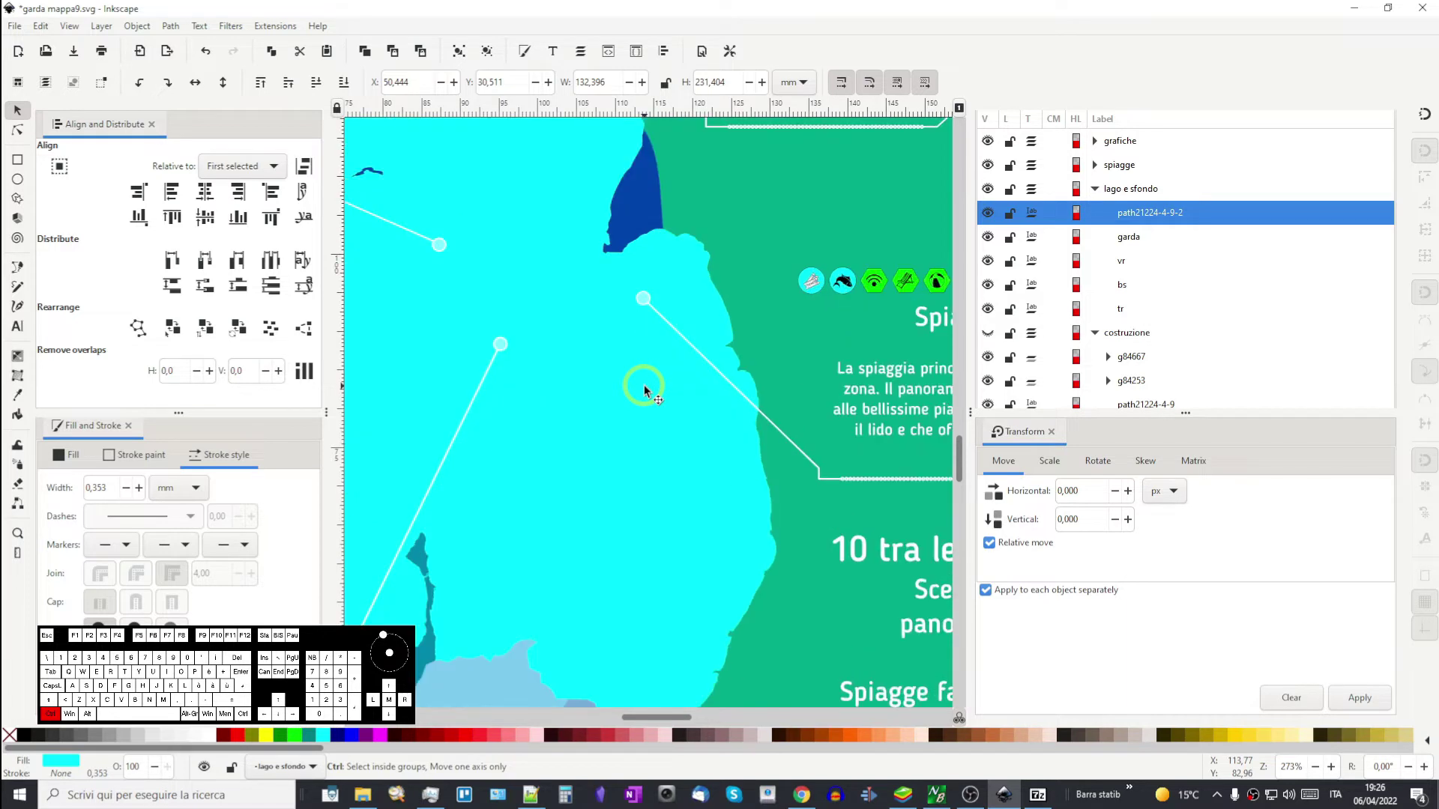
pyautogui.moveTo(700, 527); pyautogui.dragTo(791, 371)
pyautogui.middleClick(735, 475)
pyautogui.scroll(-3)
pyautogui.moveTo(762, 355); pyautogui.dragTo(781, 533)
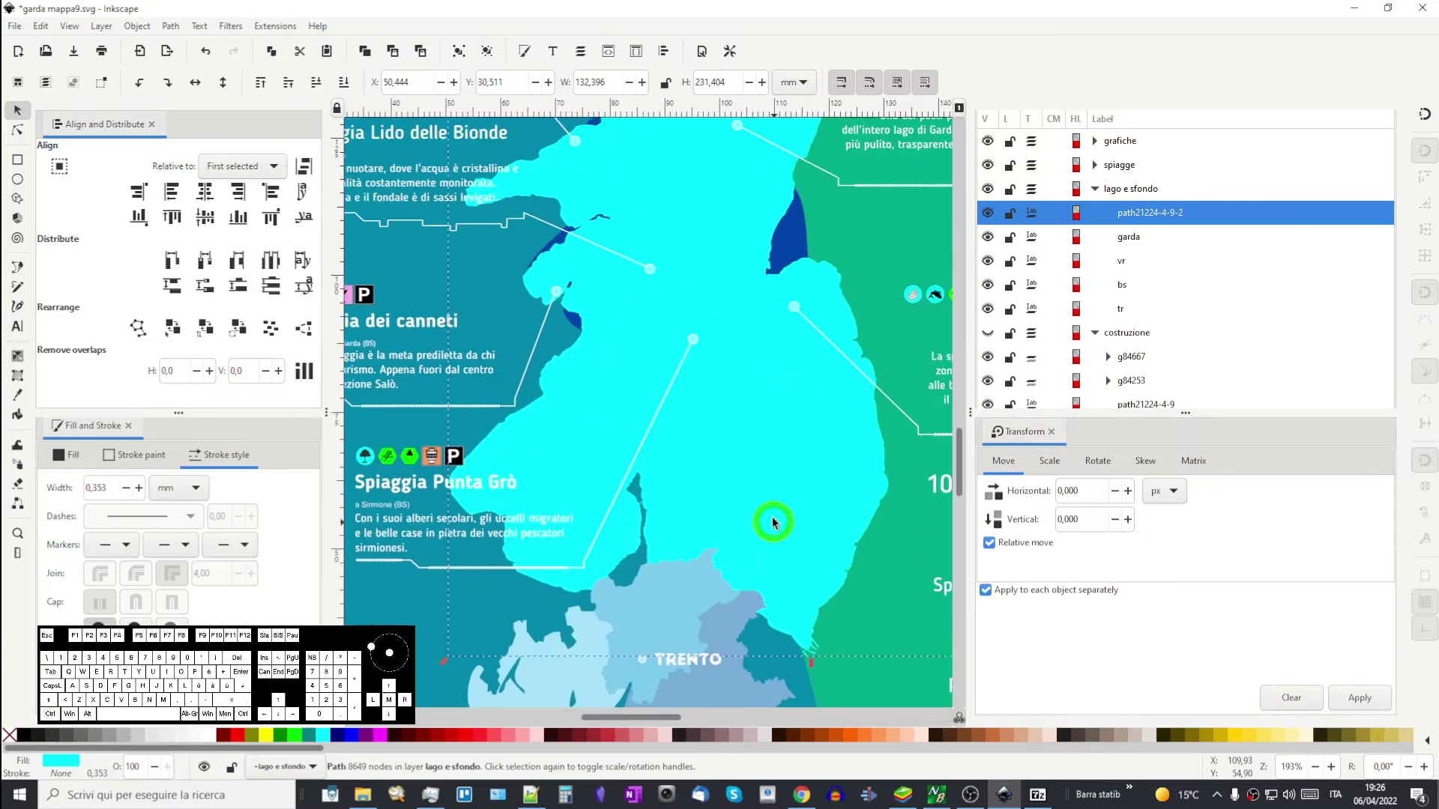
pyautogui.scroll(-3)
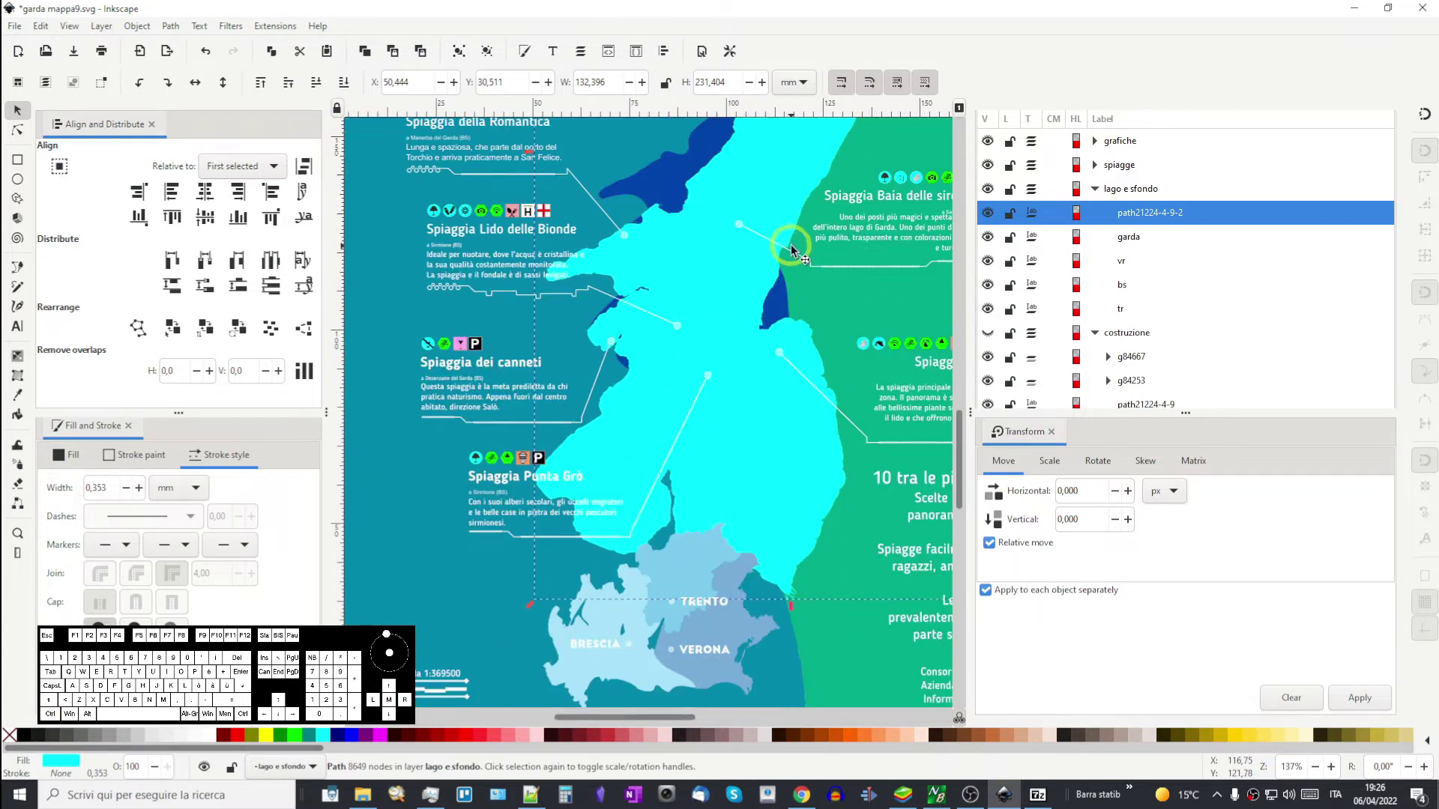
# - Match the cyan outline to the dark blue lake's 85 × 149 mm size with locked ratio and align them
pyautogui.click(661, 185)
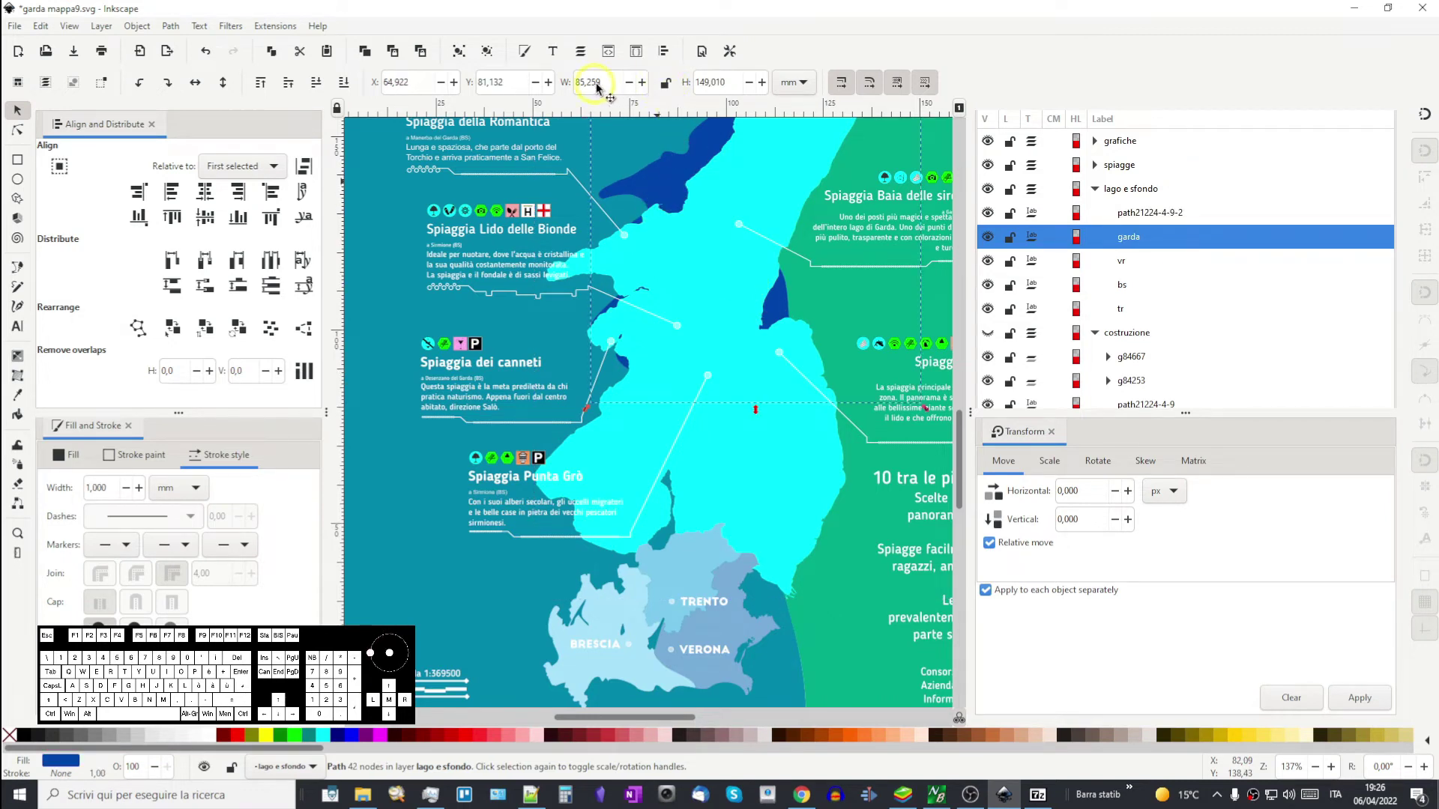
pyautogui.click(668, 91)
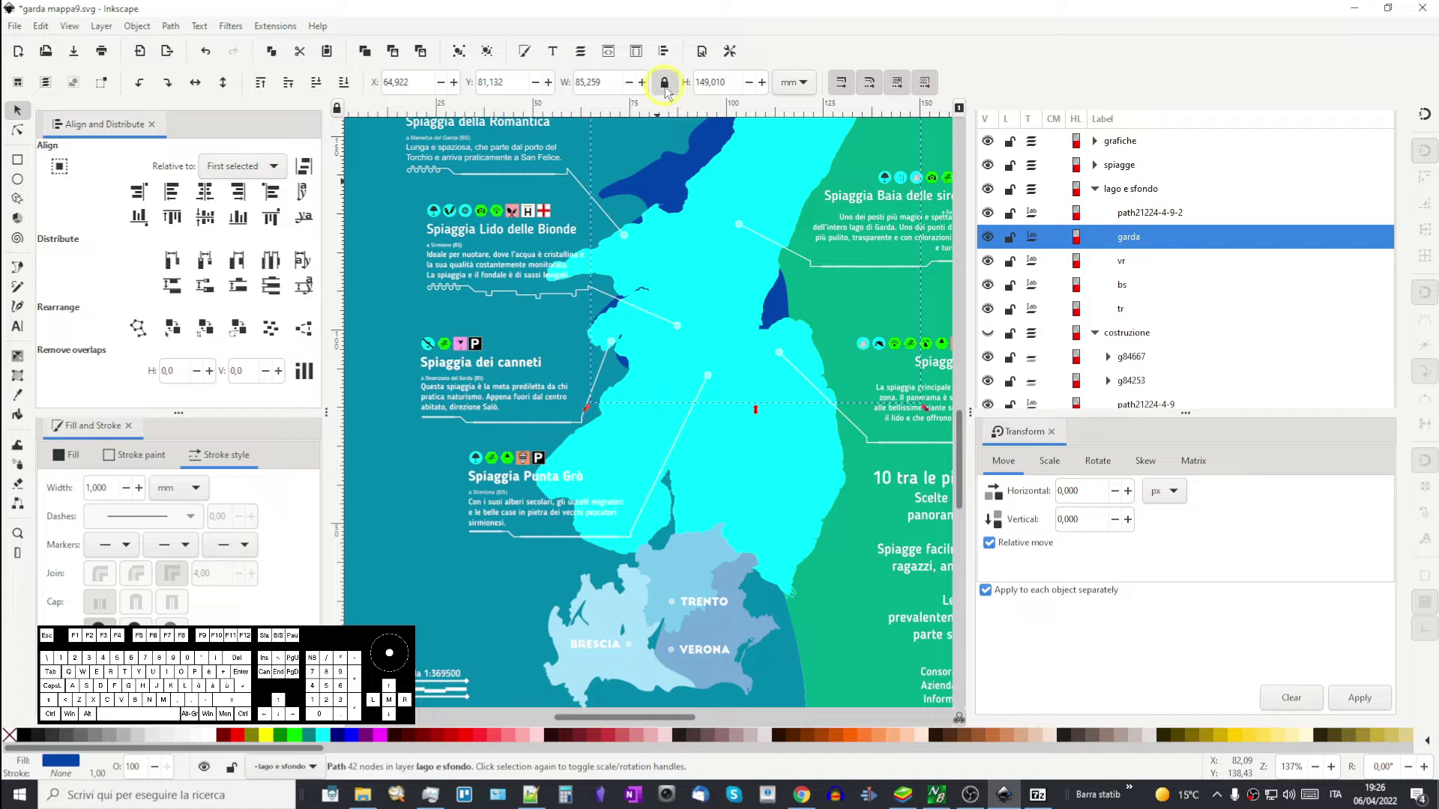
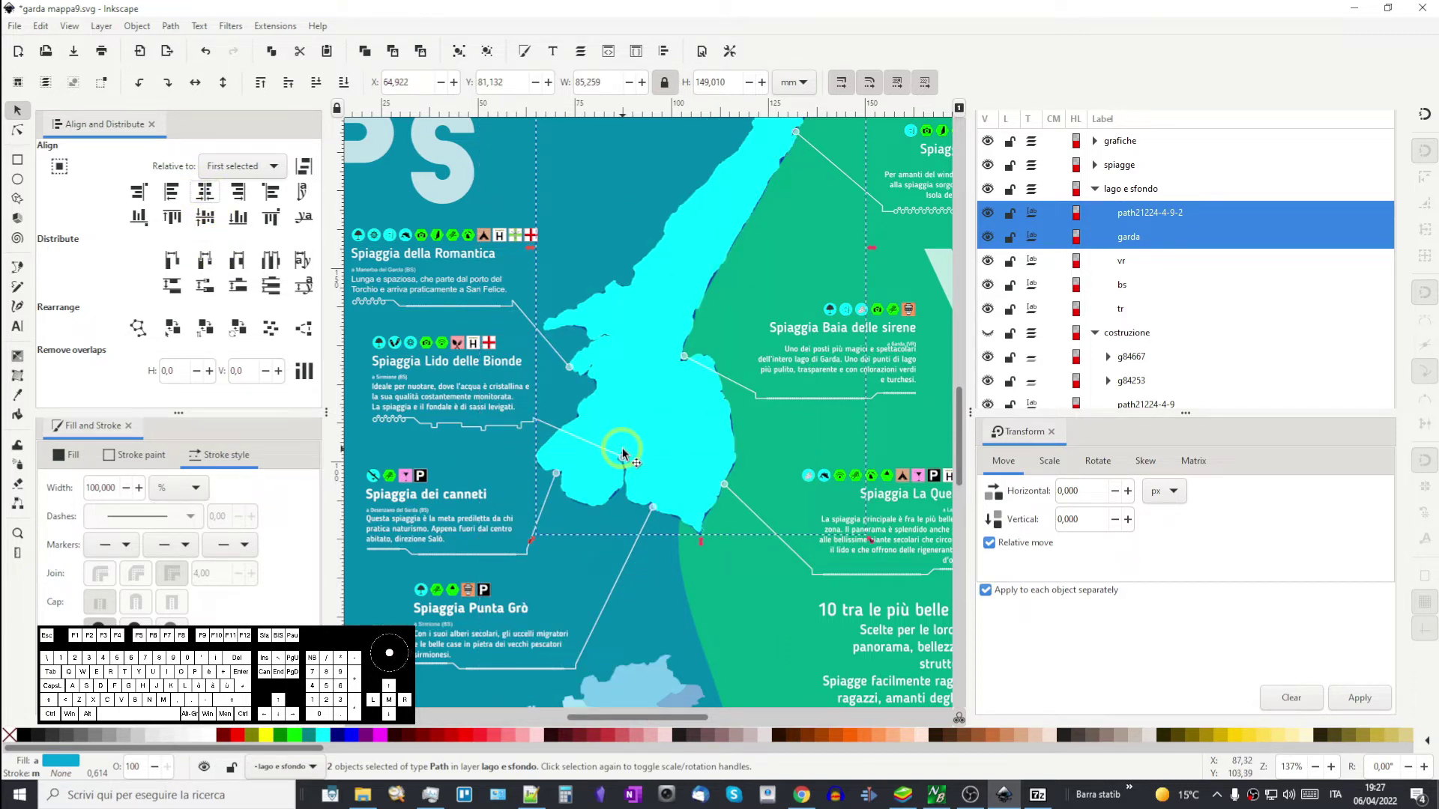
pyautogui.moveTo(659, 432); pyautogui.dragTo(596, 620)
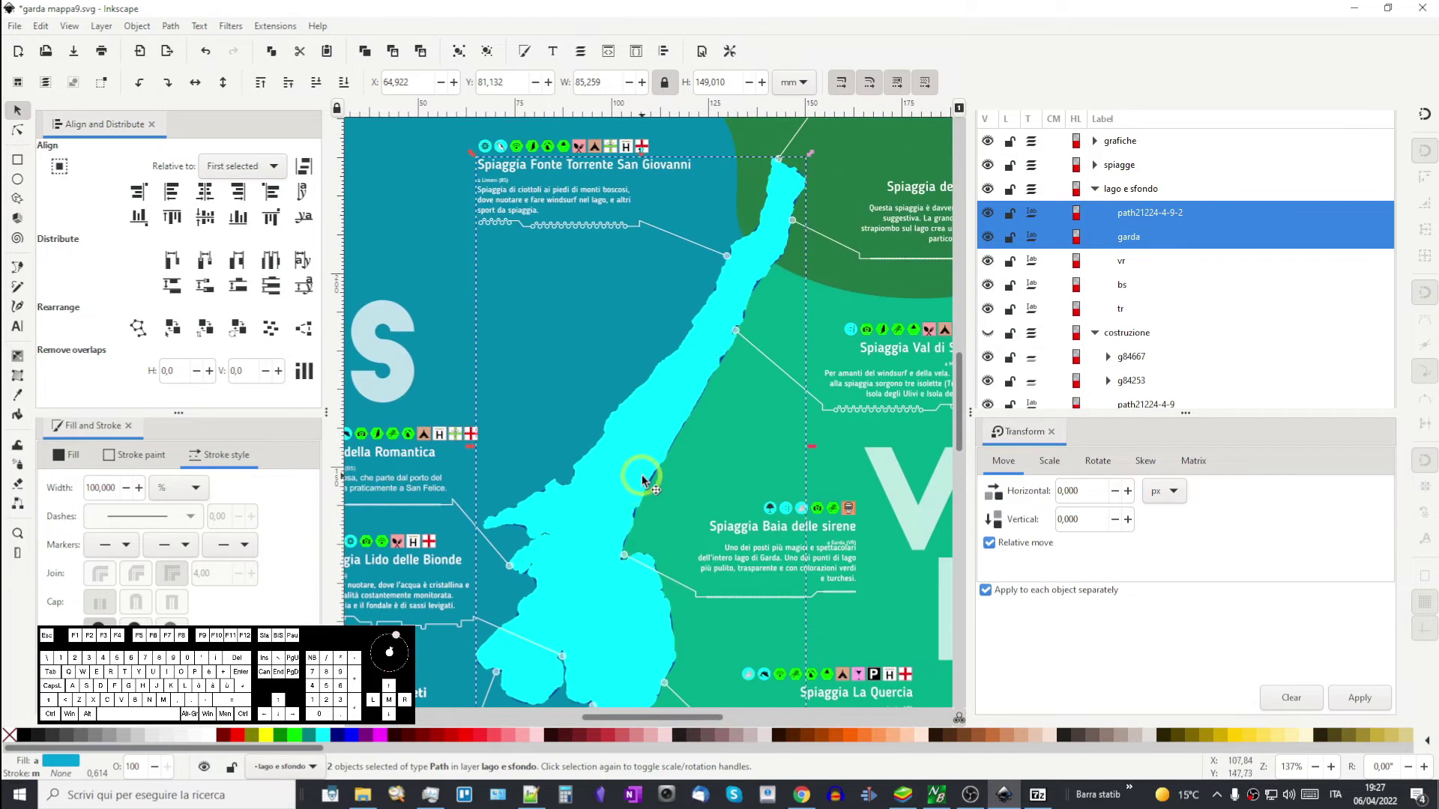
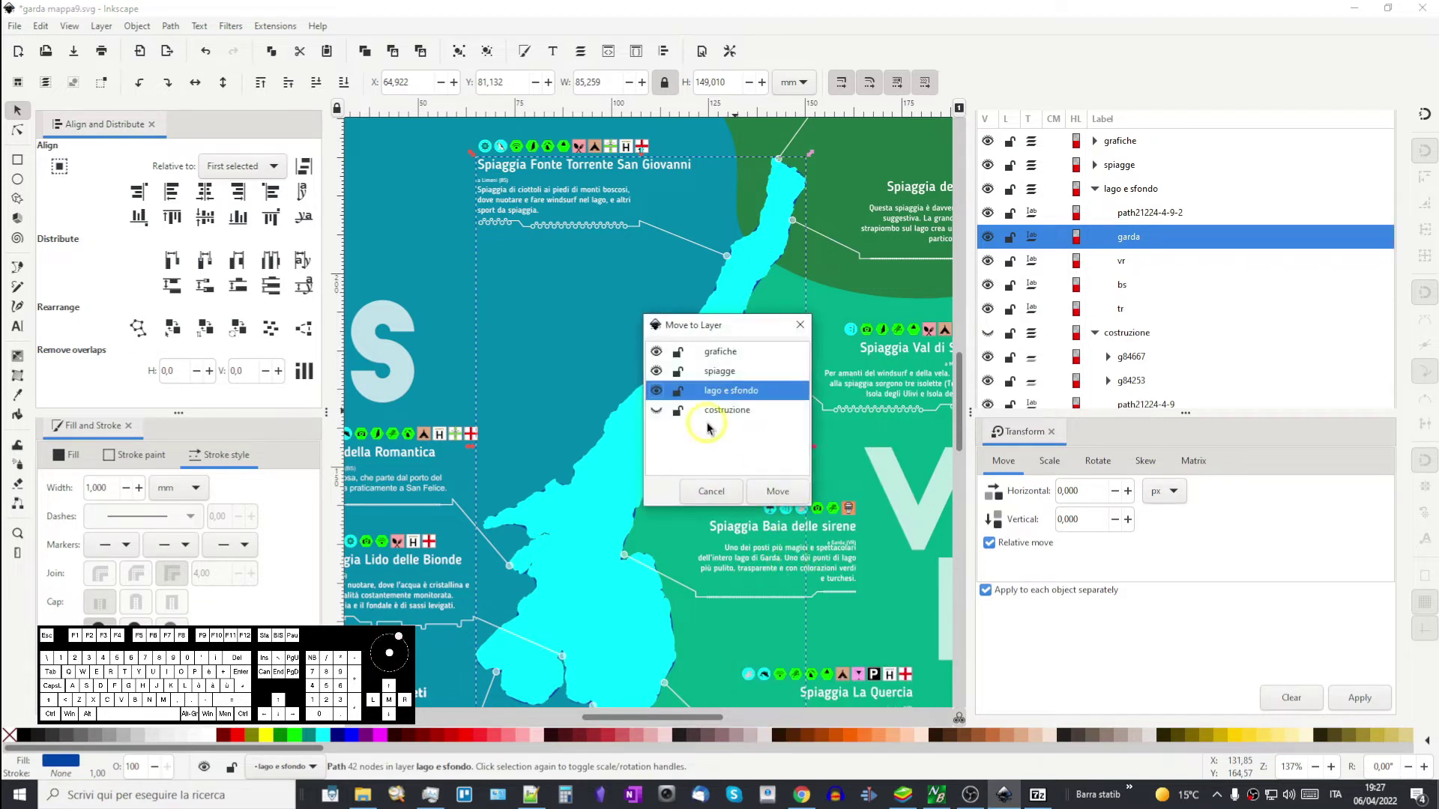
# - Move the garda lake path into the costruzione layer
pyautogui.click(724, 417)
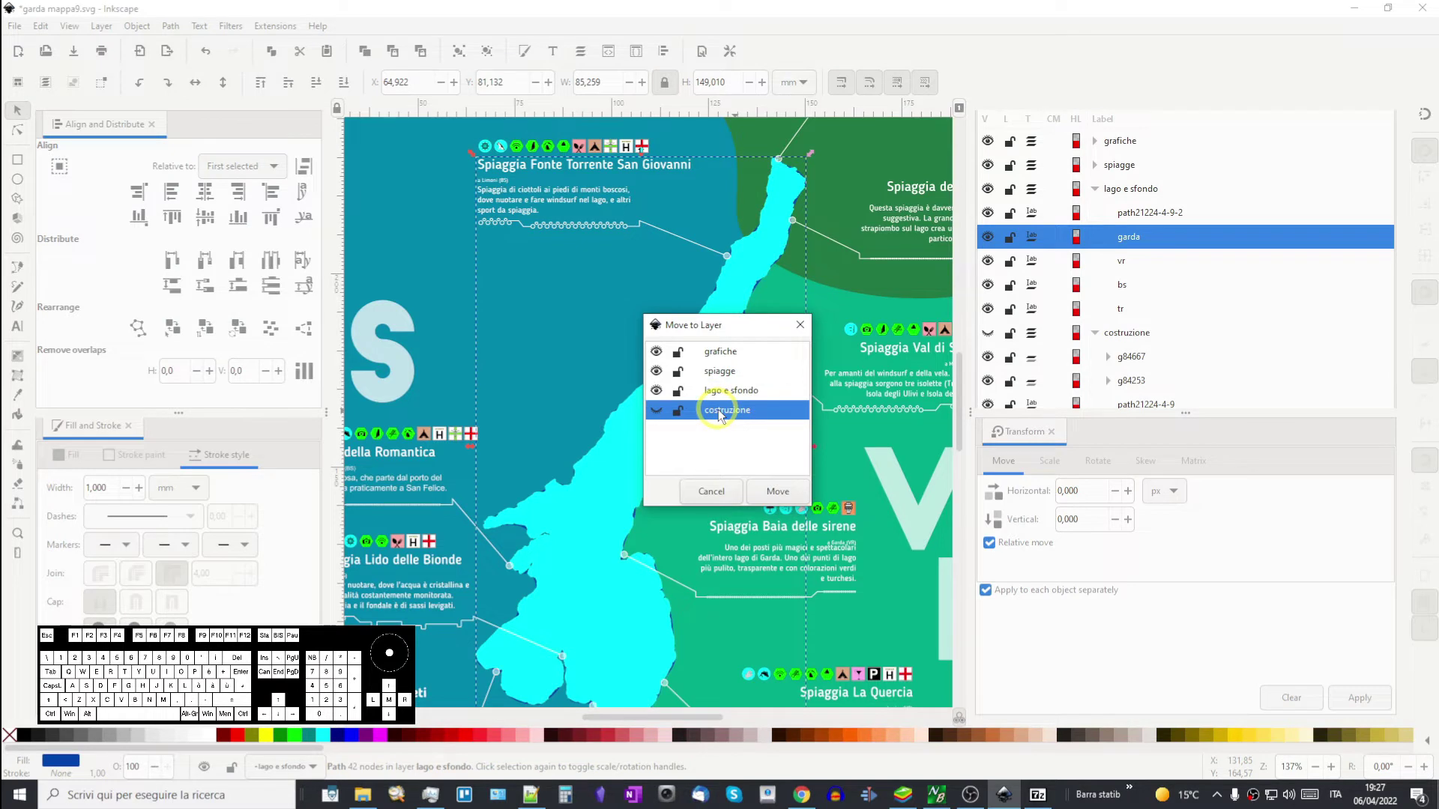
pyautogui.click(785, 493)
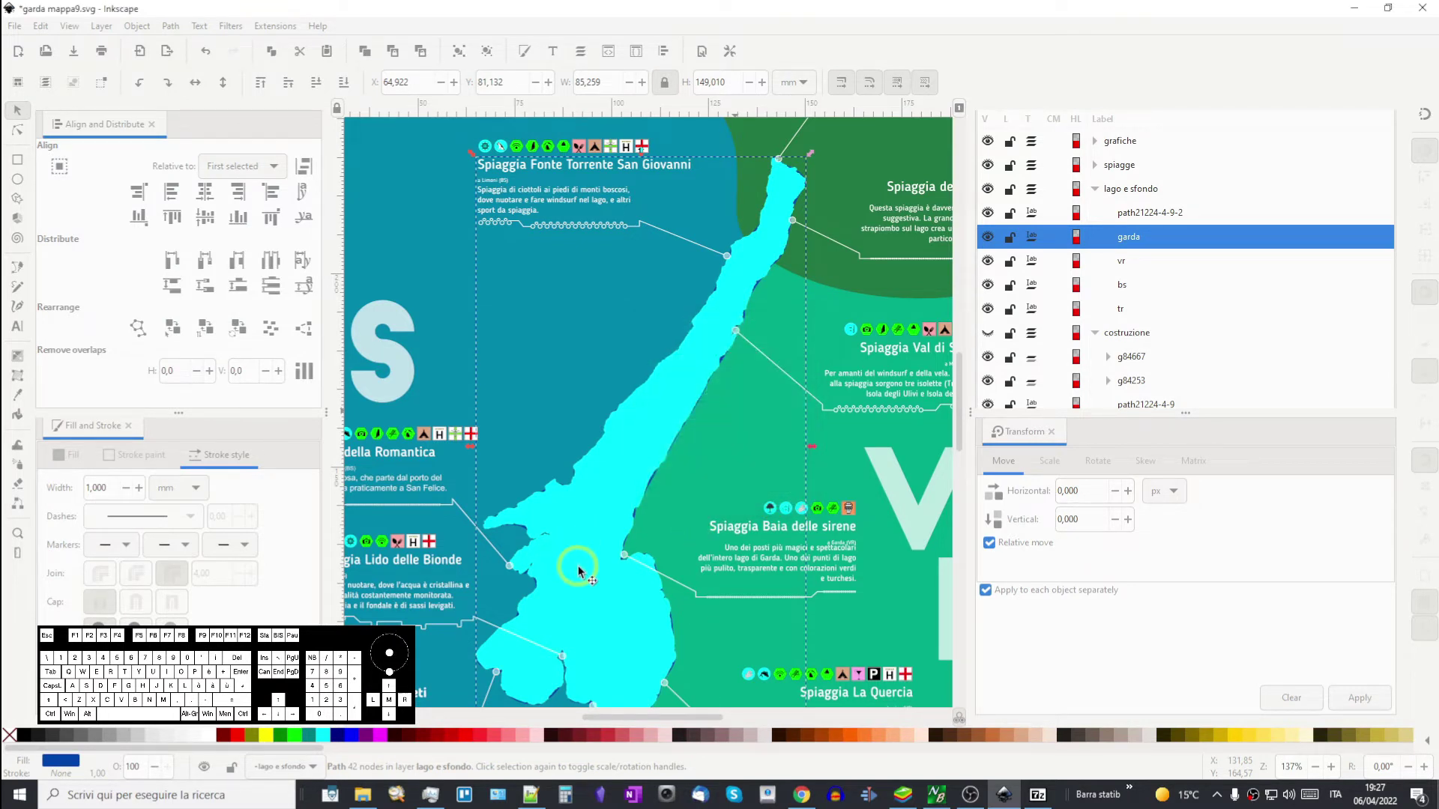
pyautogui.moveTo(612, 586); pyautogui.dragTo(758, 455)
# - Zoom in closely on the southwestern lake shore around the Spiaggia dei canneti pin
pyautogui.scroll(3)
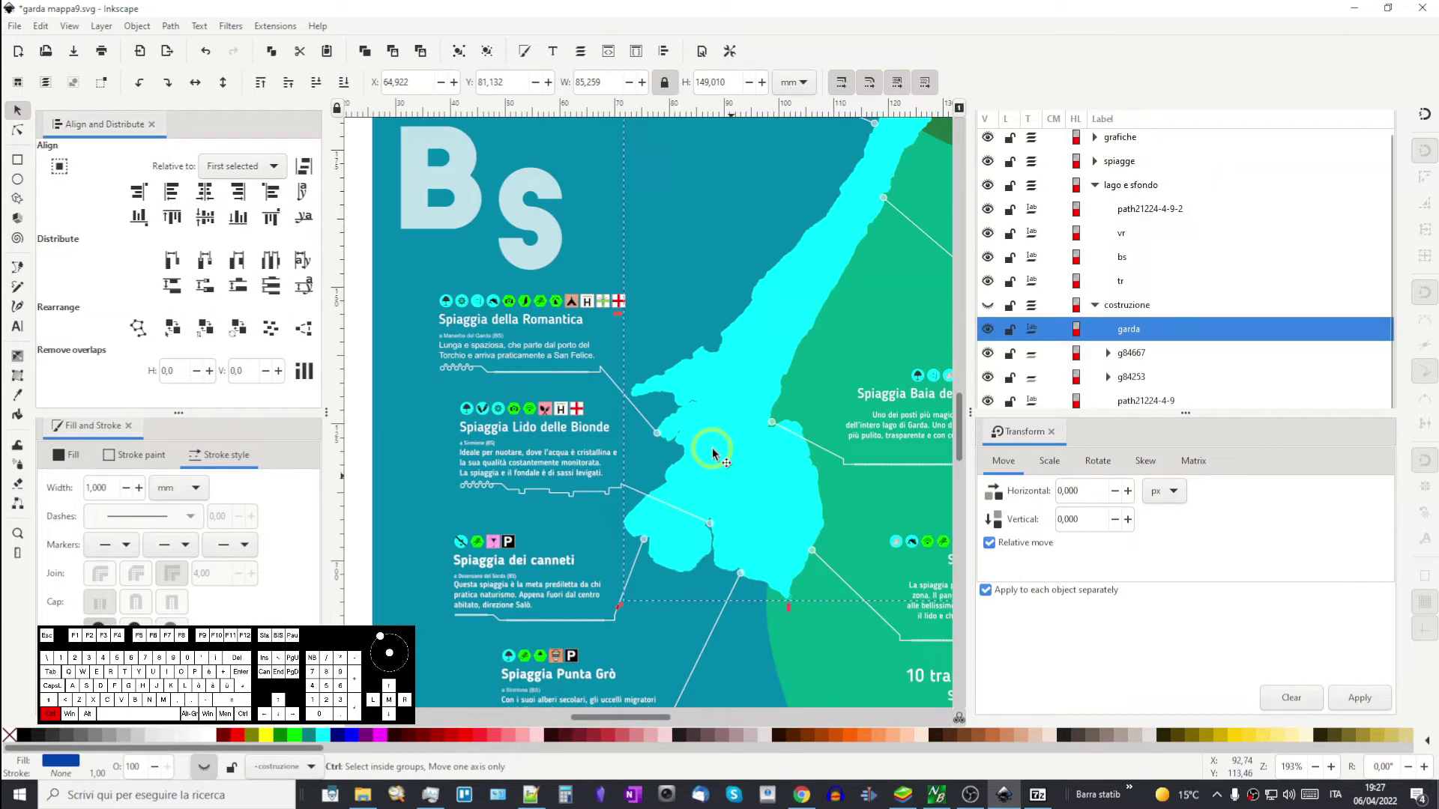
pyautogui.scroll(3)
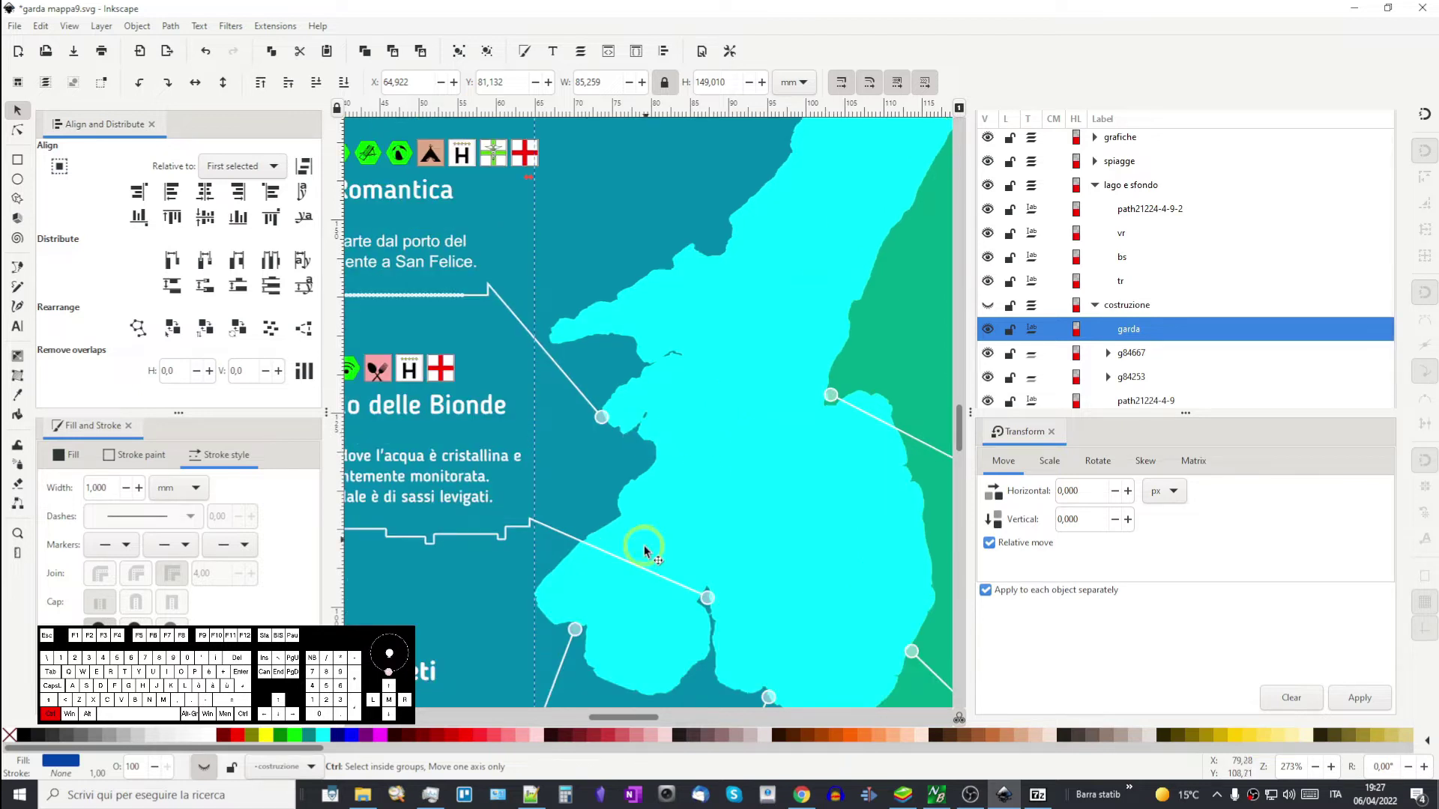
pyautogui.moveTo(606, 631); pyautogui.dragTo(683, 494)
pyautogui.scroll(3)
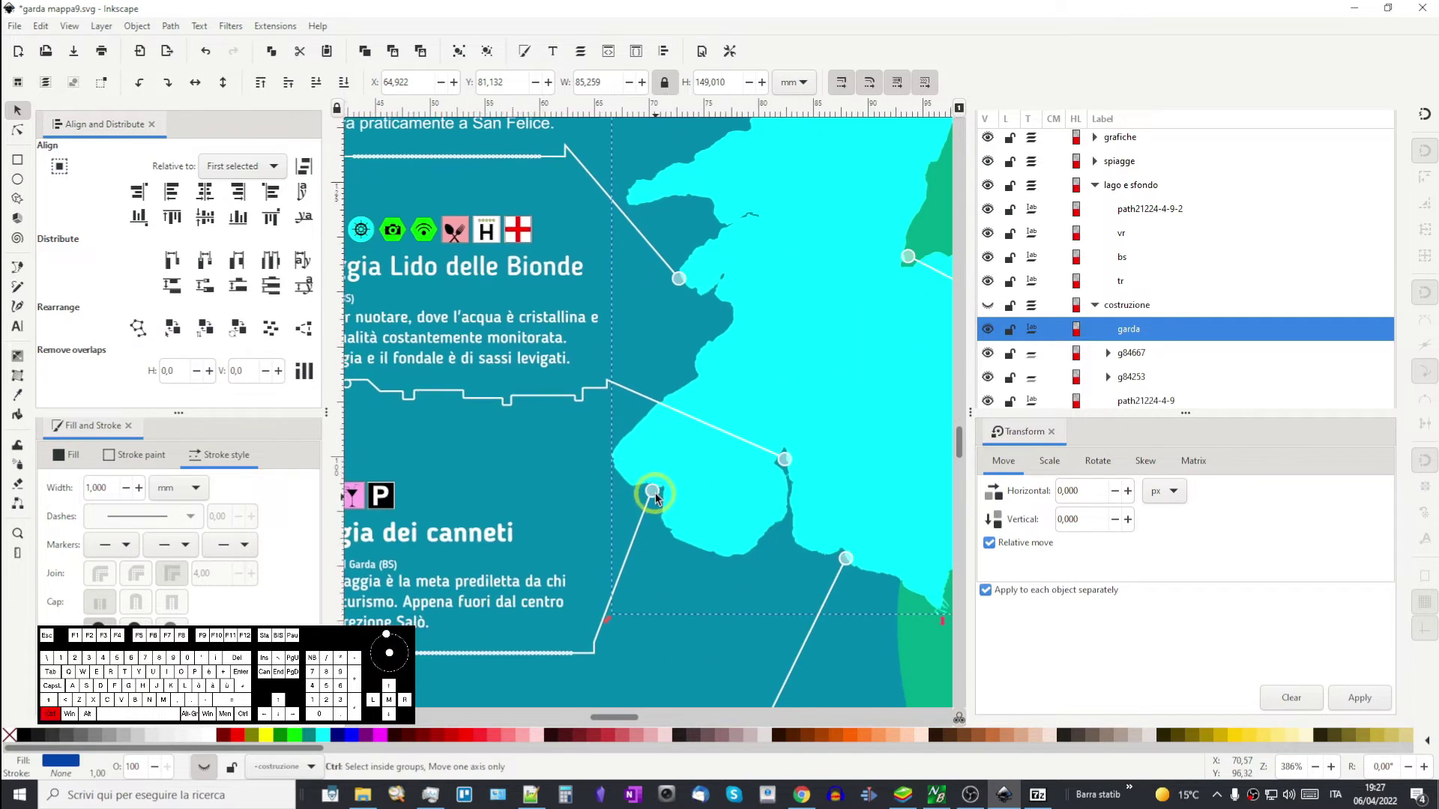
pyautogui.scroll(3)
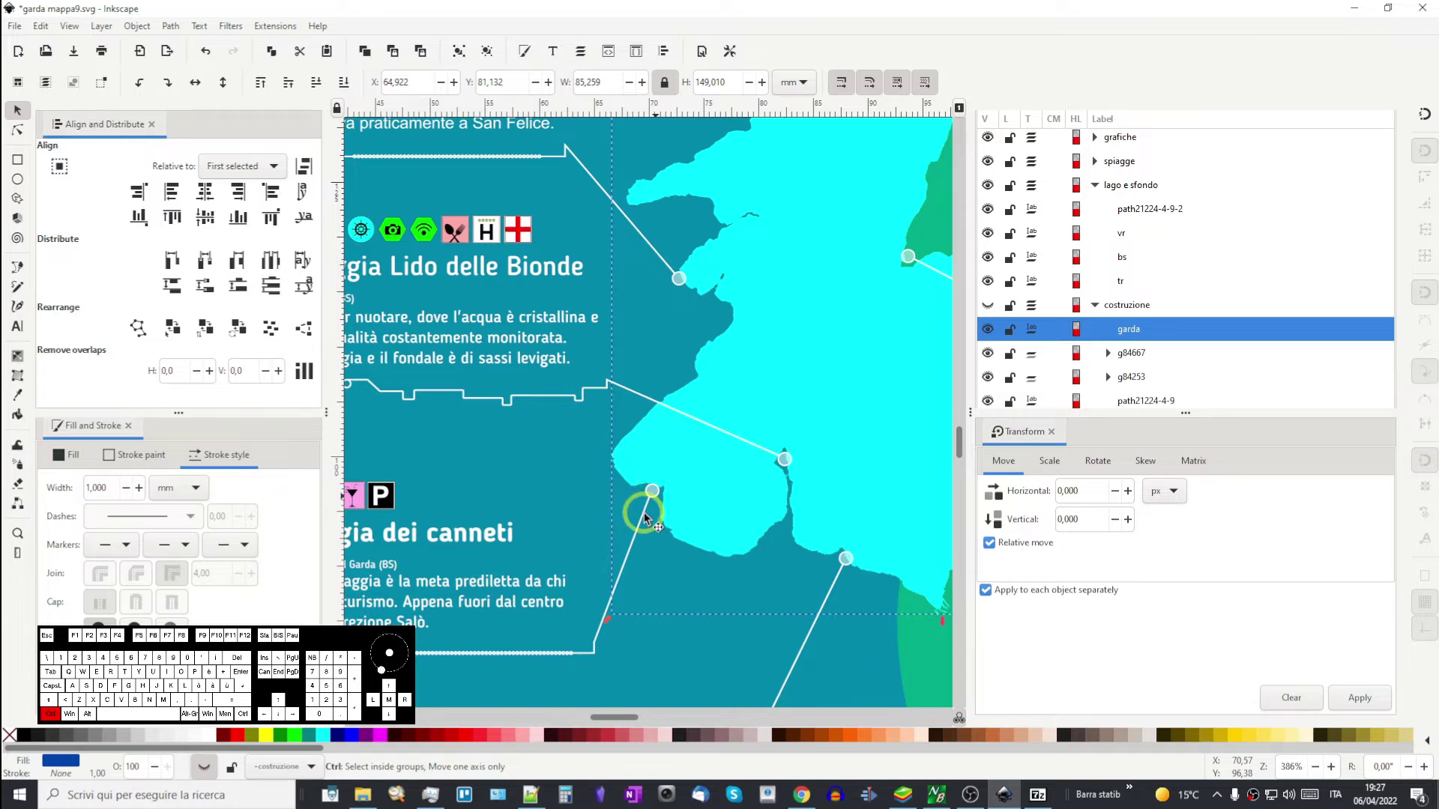
pyautogui.scroll(3)
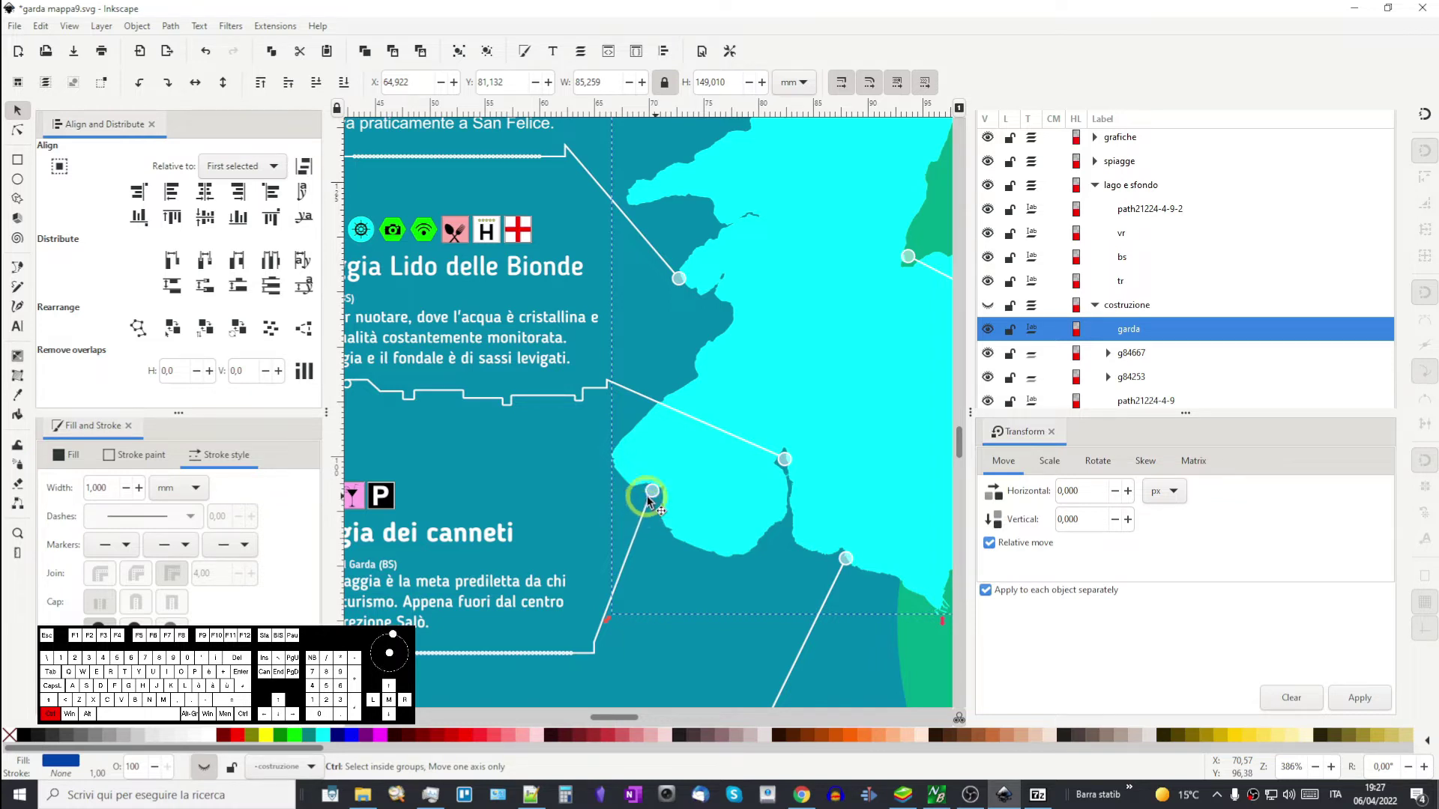
pyautogui.scroll(3)
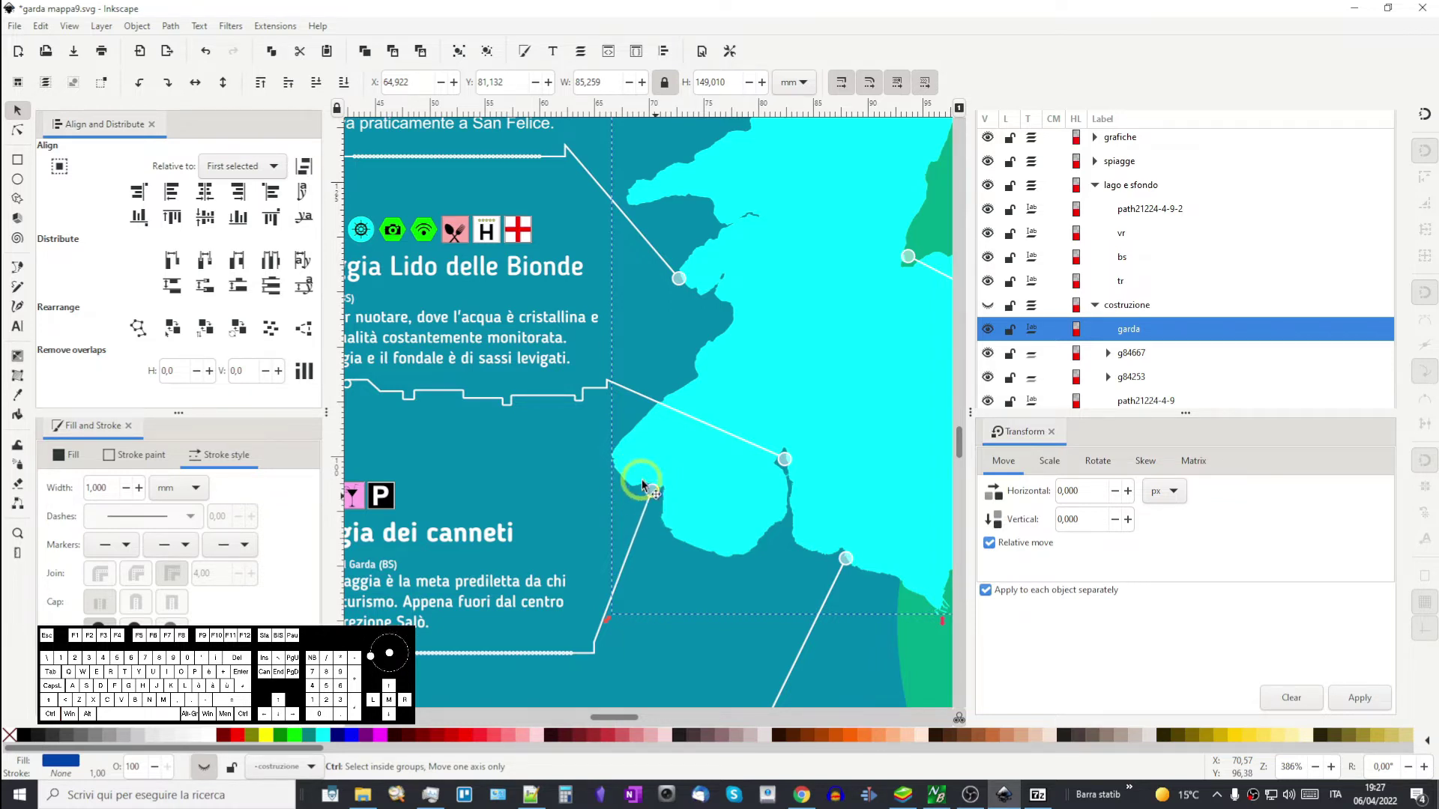
pyautogui.moveTo(721, 489); pyautogui.dragTo(654, 540)
pyautogui.scroll(3)
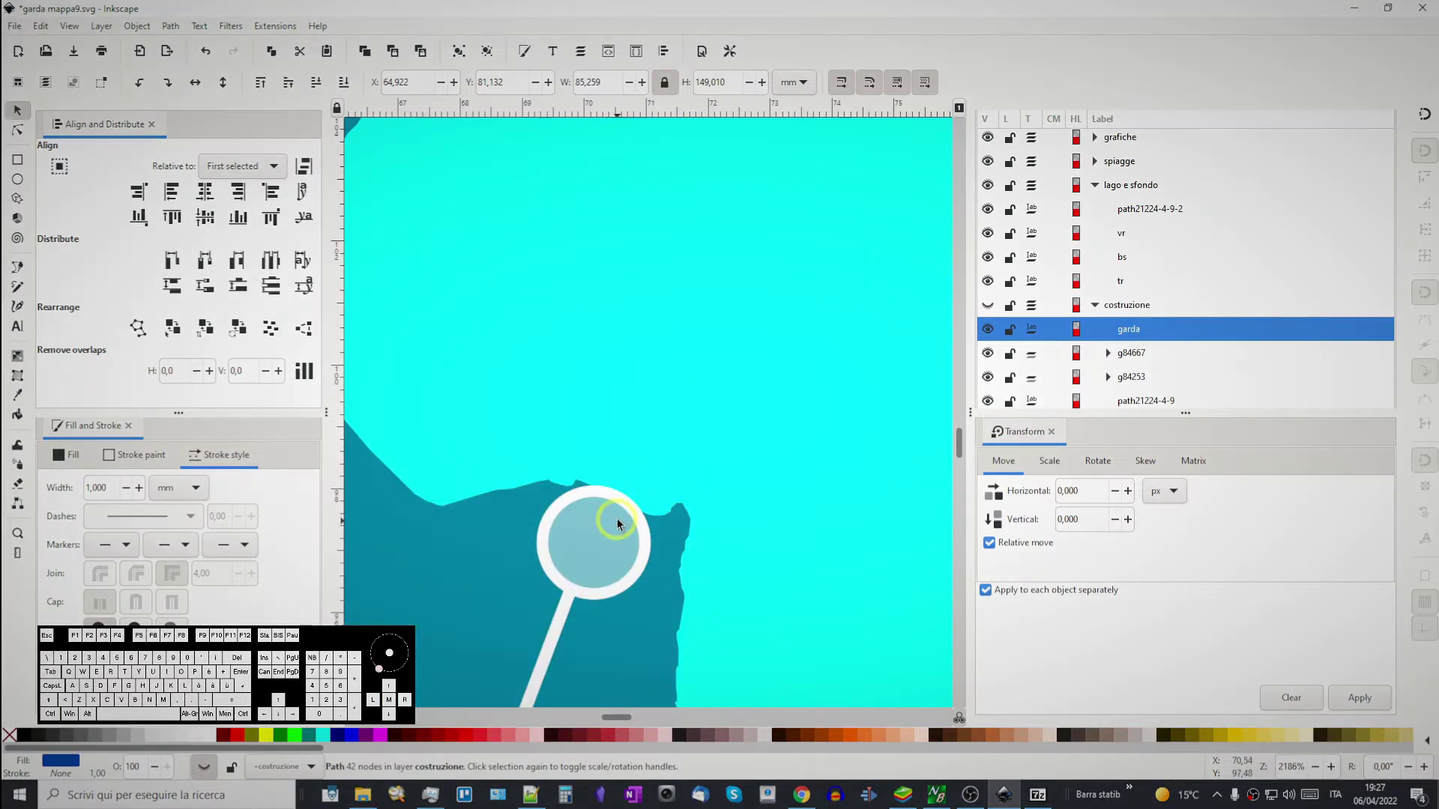
# - Try to grab the pin circle, undoing the accidental moves of the lake outline
pyautogui.click(618, 505)
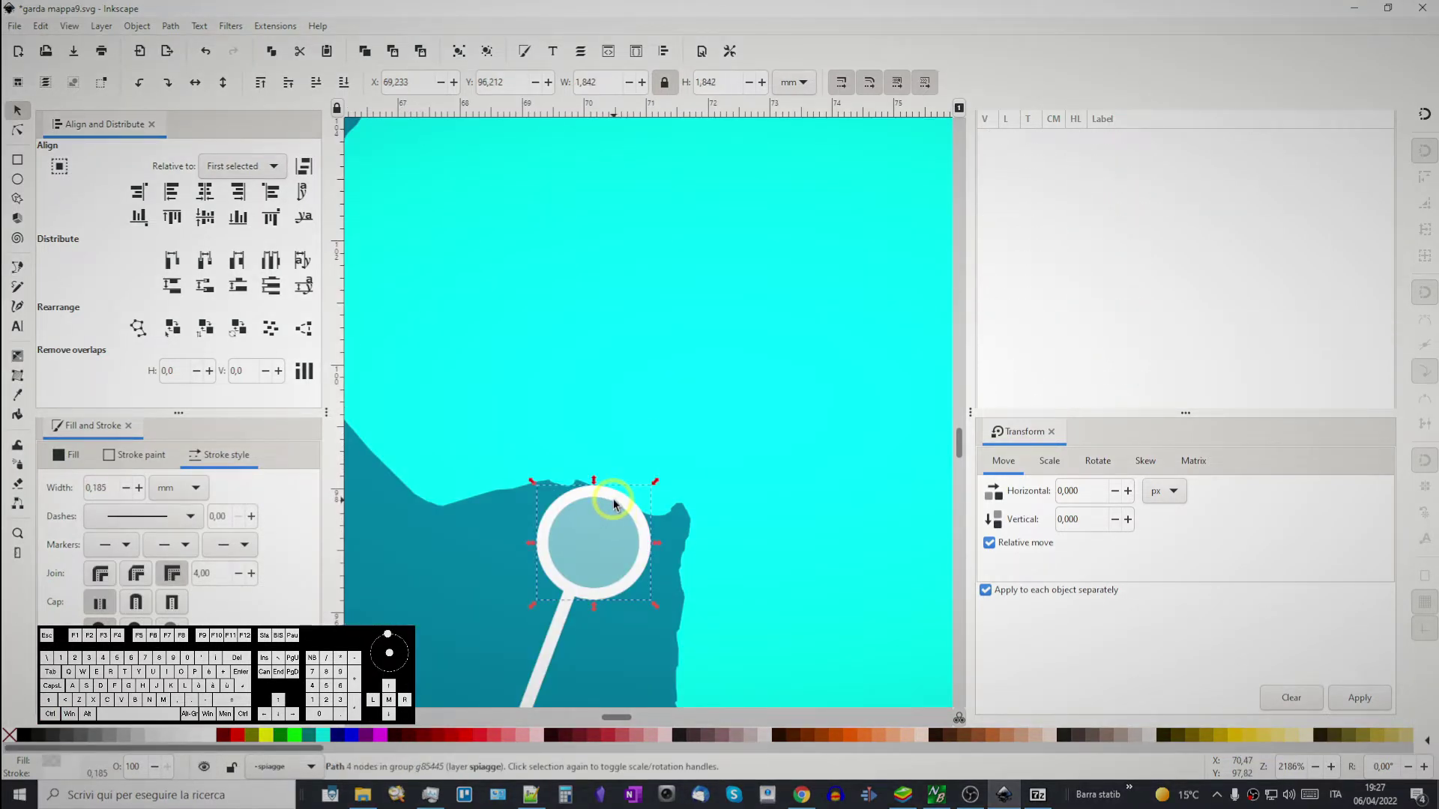
pyautogui.moveTo(624, 498); pyautogui.dragTo(640, 487)
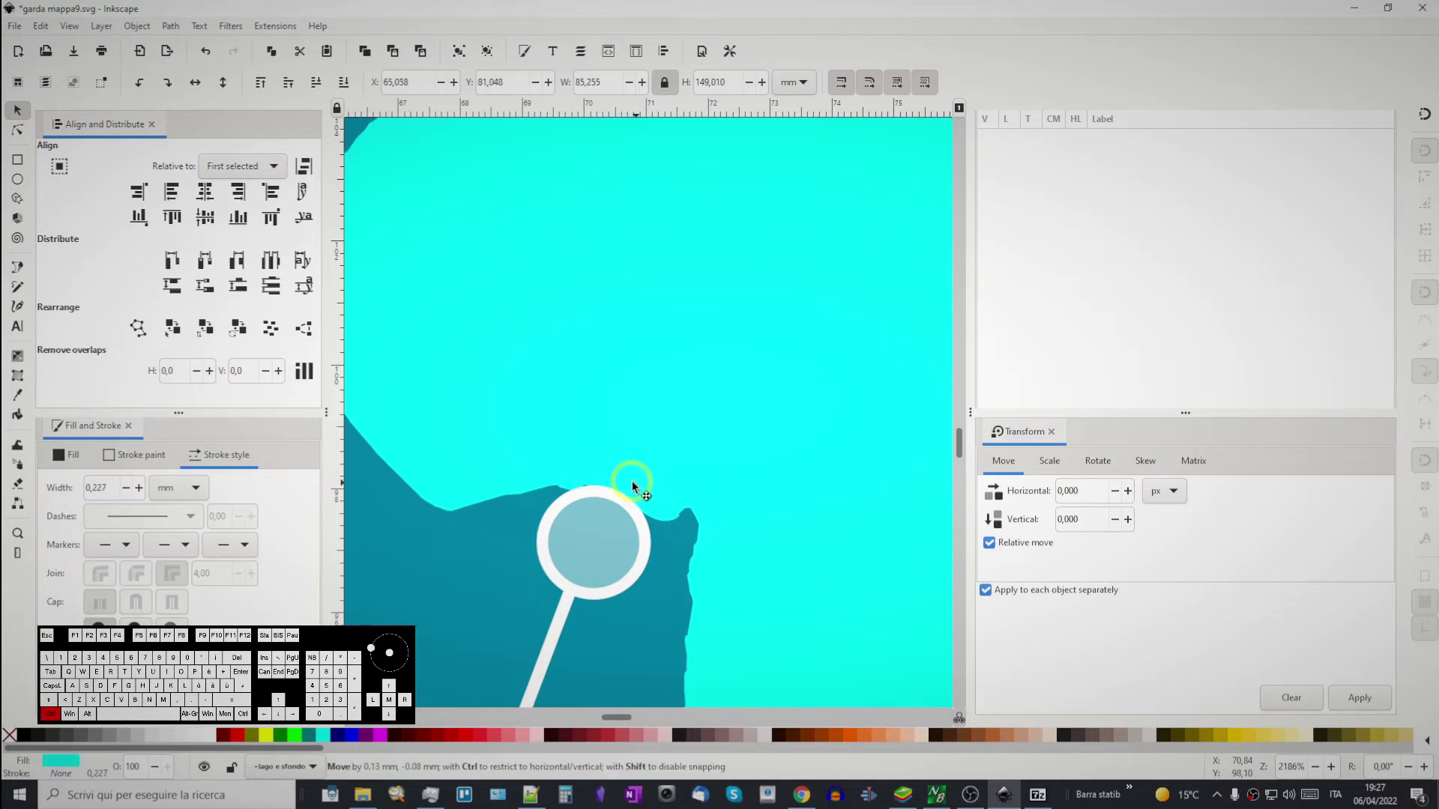
pyautogui.press('ctrl+z')
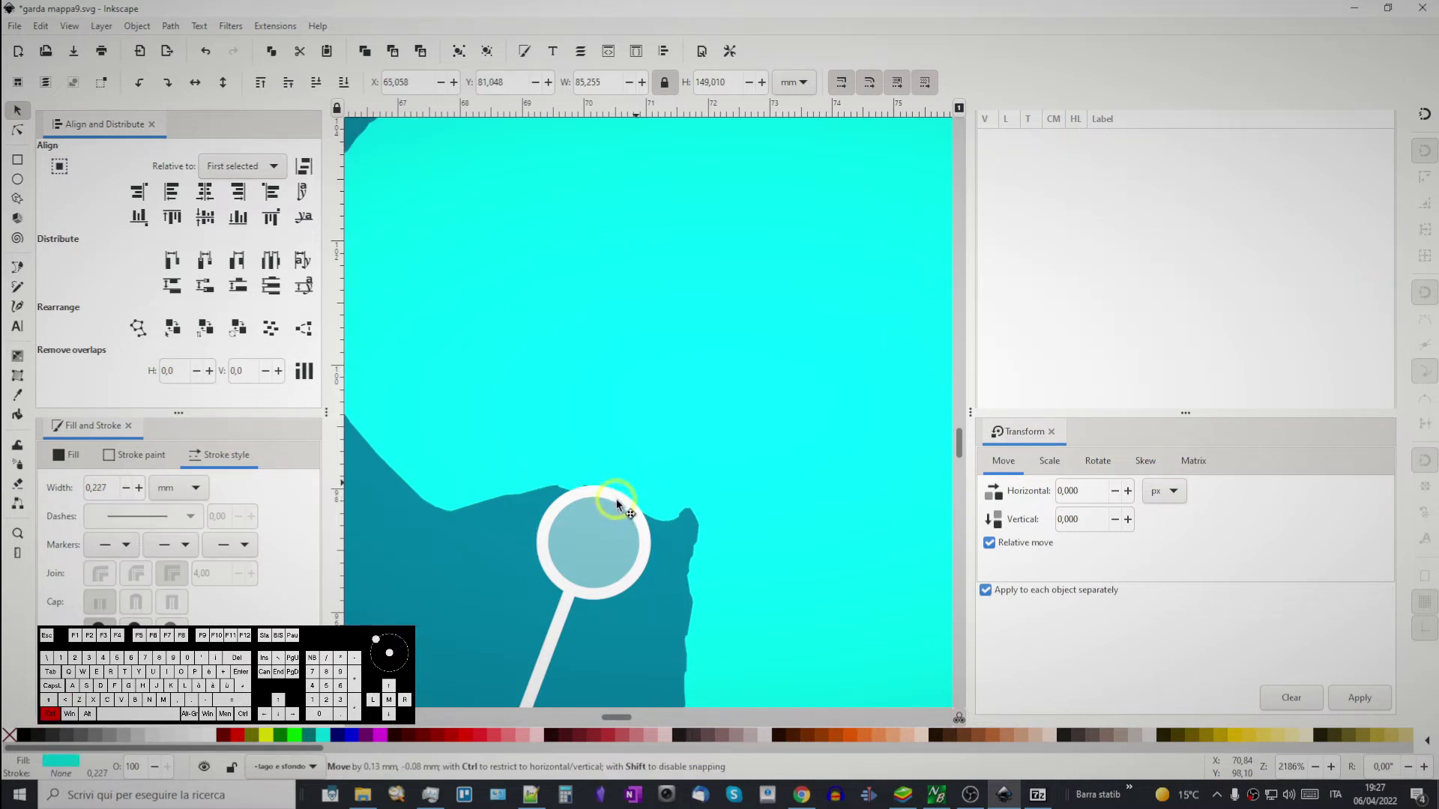
pyautogui.click(620, 505)
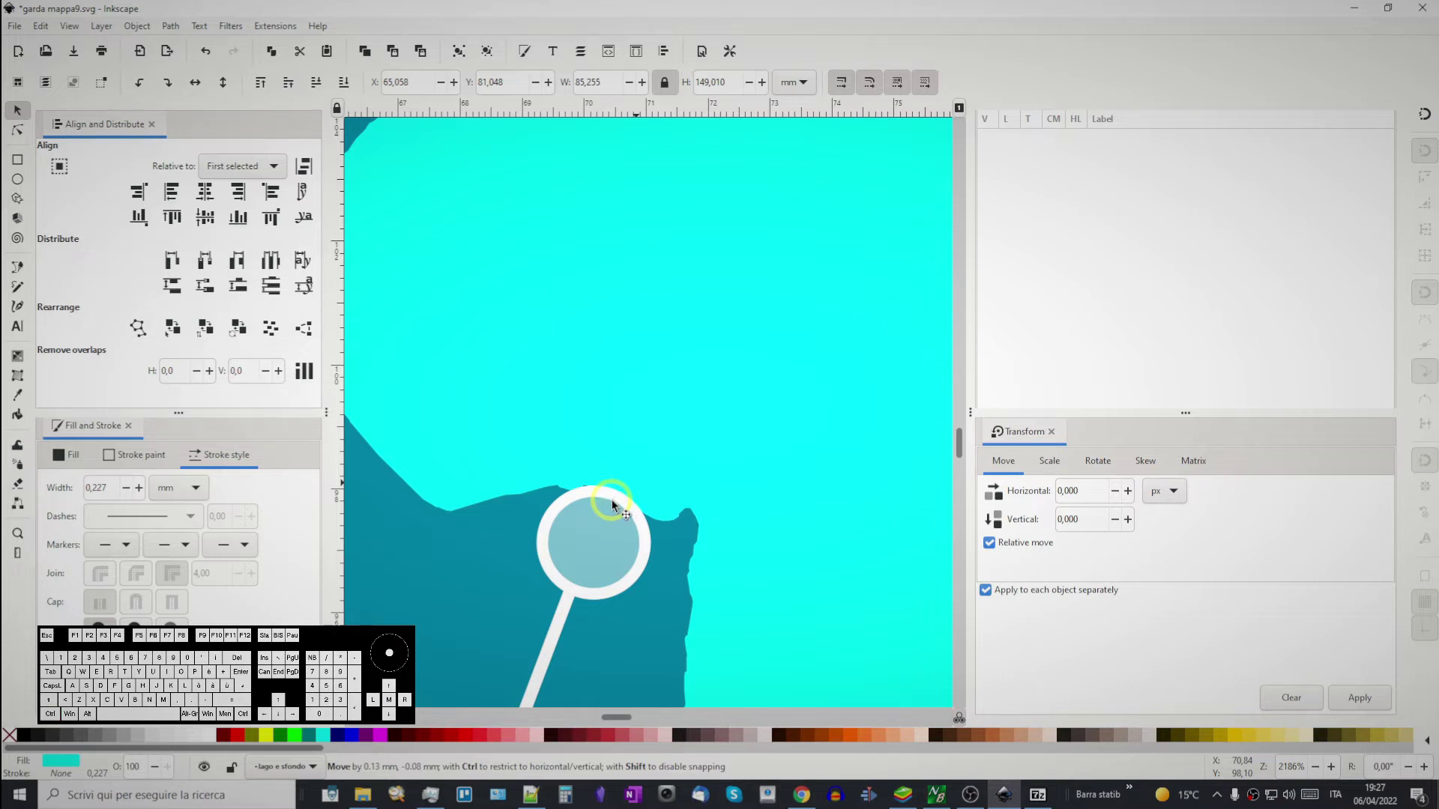
pyautogui.moveTo(619, 503); pyautogui.dragTo(629, 506)
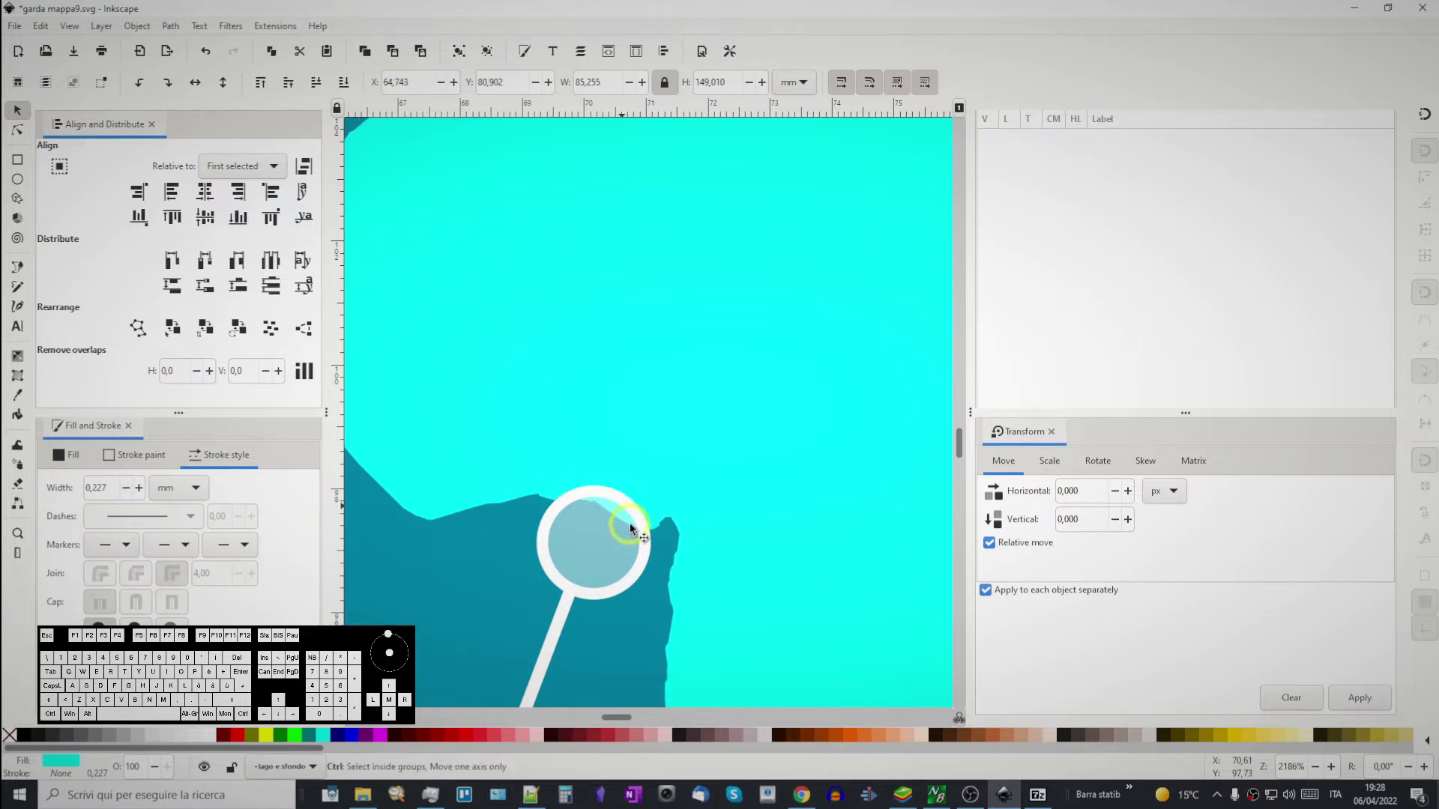
pyautogui.moveTo(664, 536); pyautogui.dragTo(727, 491)
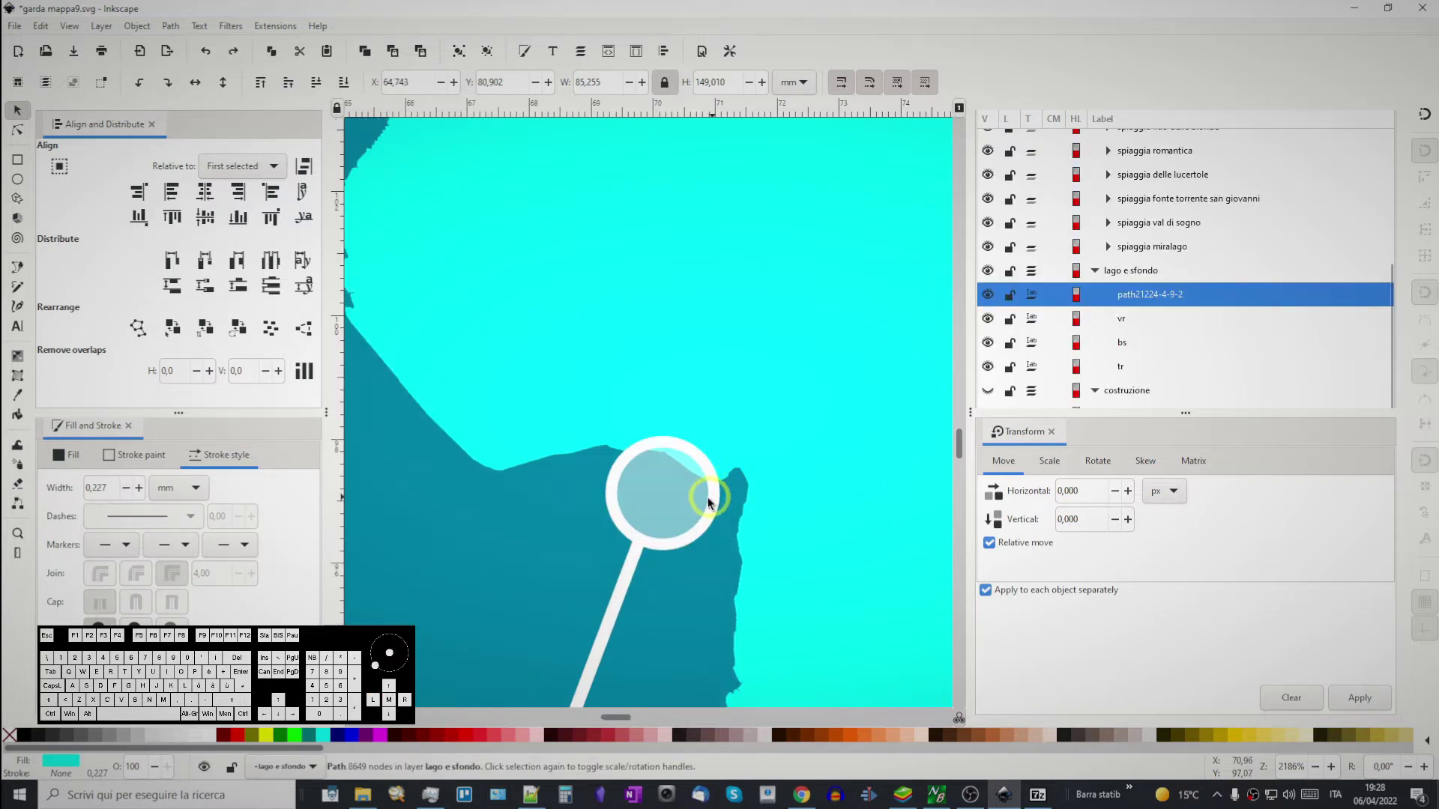
pyautogui.press('ctrl+z')
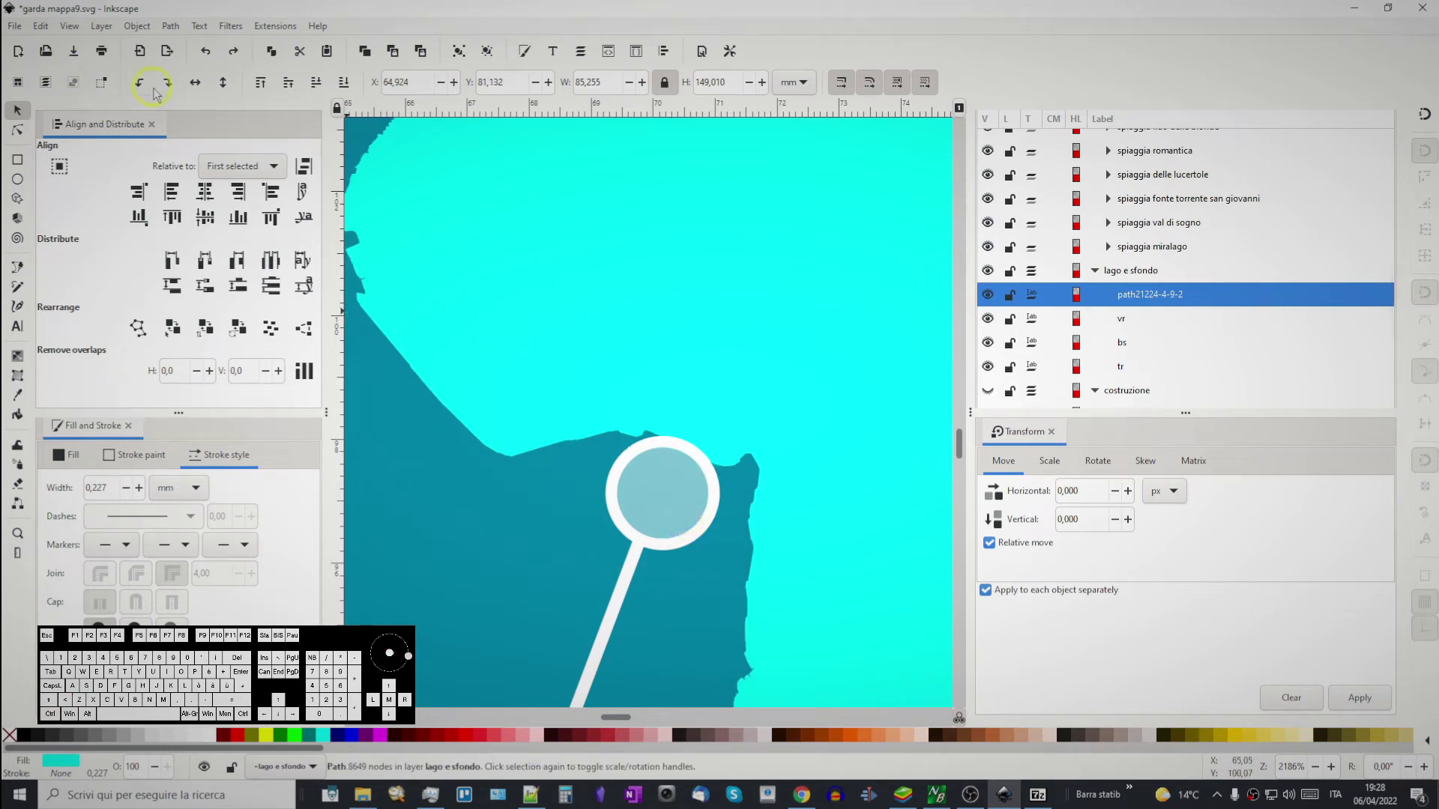
# - Undo another lake shift, hide the lake path and move the pin onto the shoreline
pyautogui.click(703, 531)
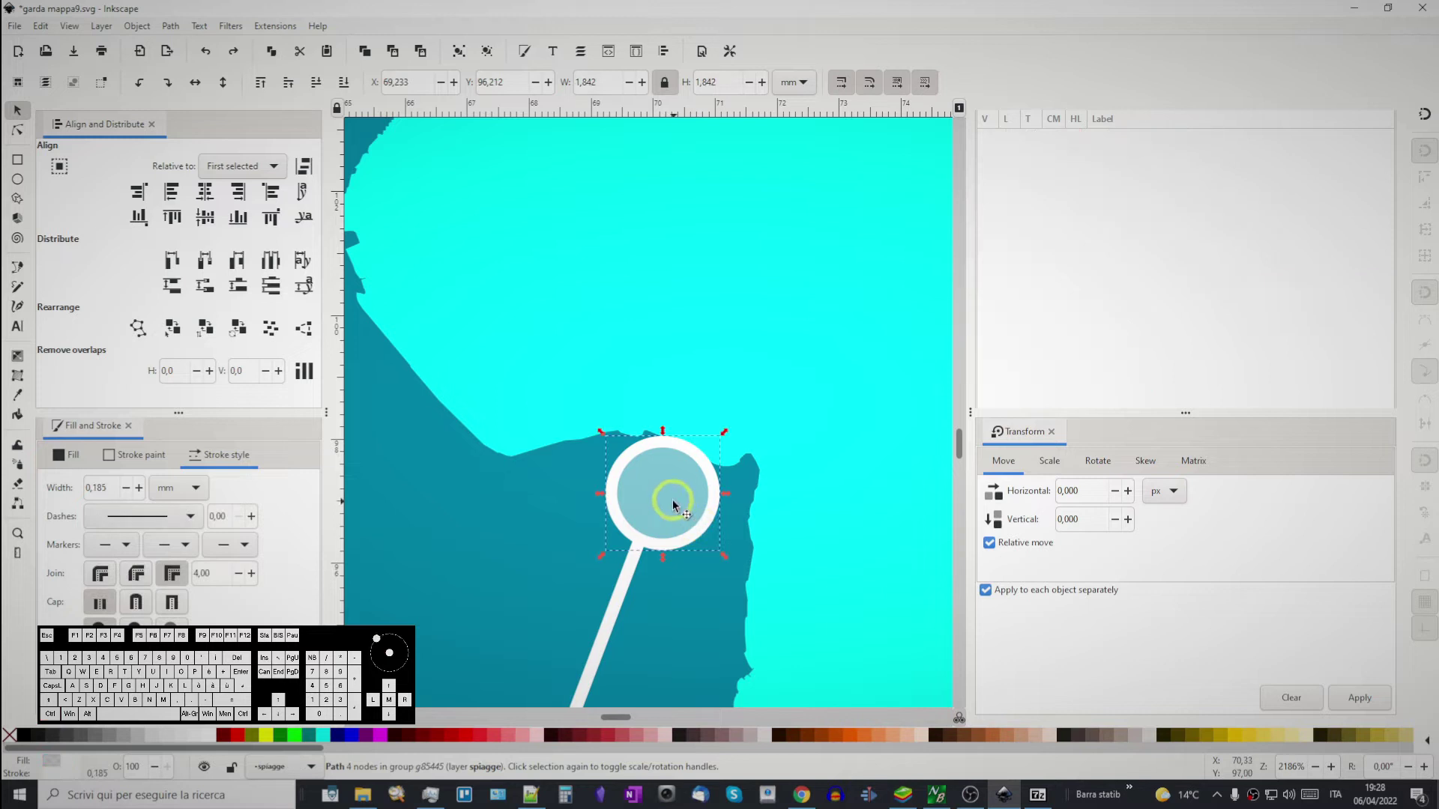
pyautogui.moveTo(663, 496); pyautogui.dragTo(699, 461)
pyautogui.press('ctrl+z')
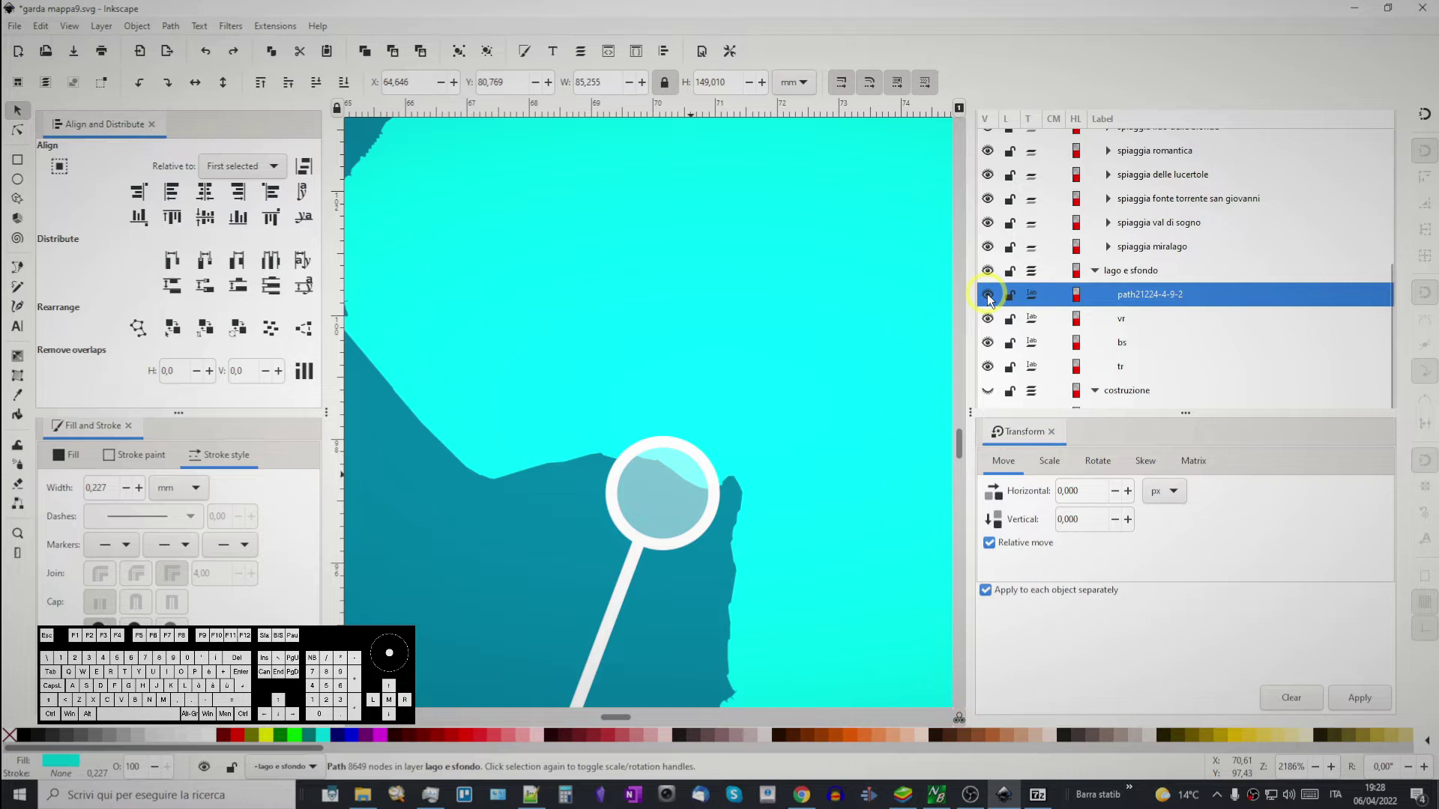
pyautogui.click(987, 299)
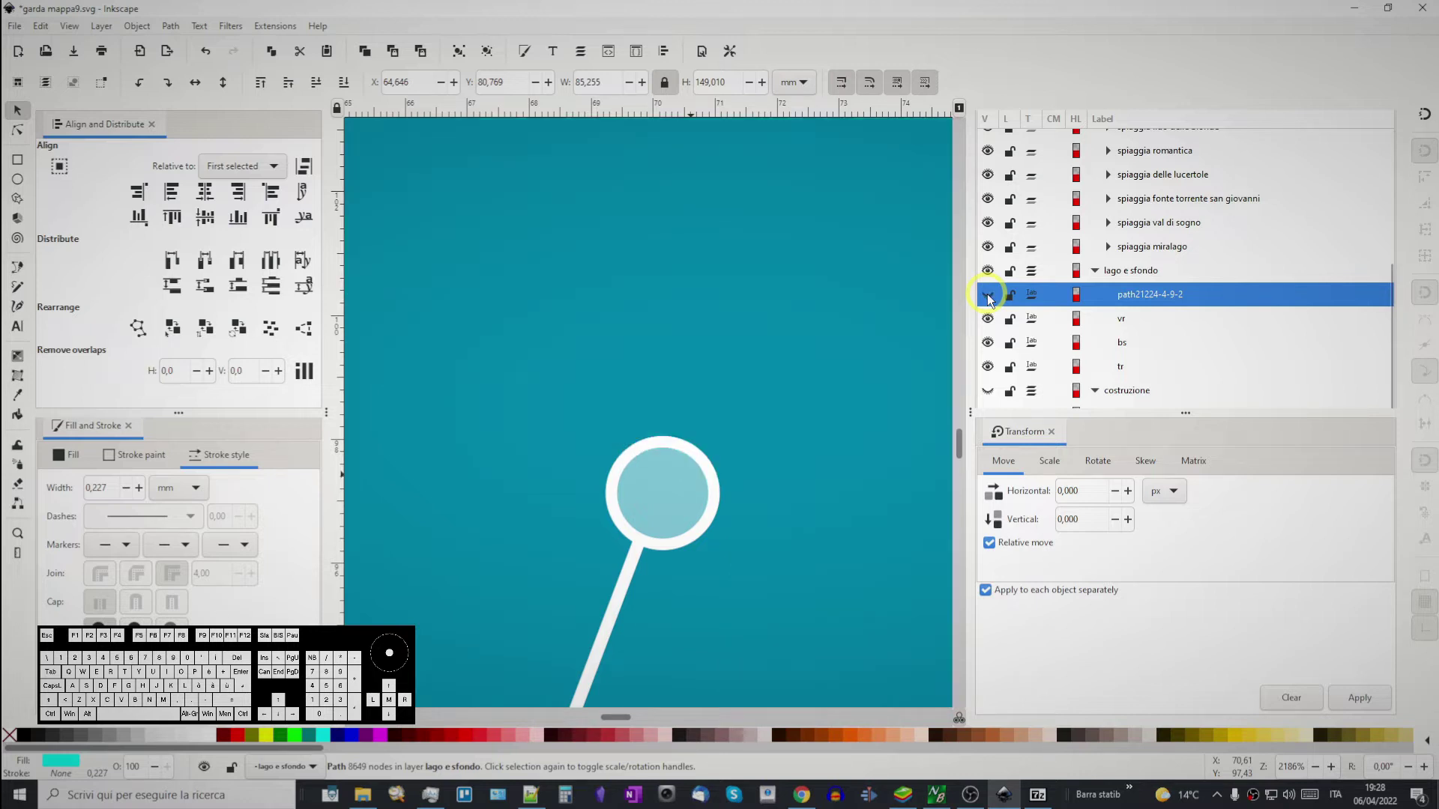
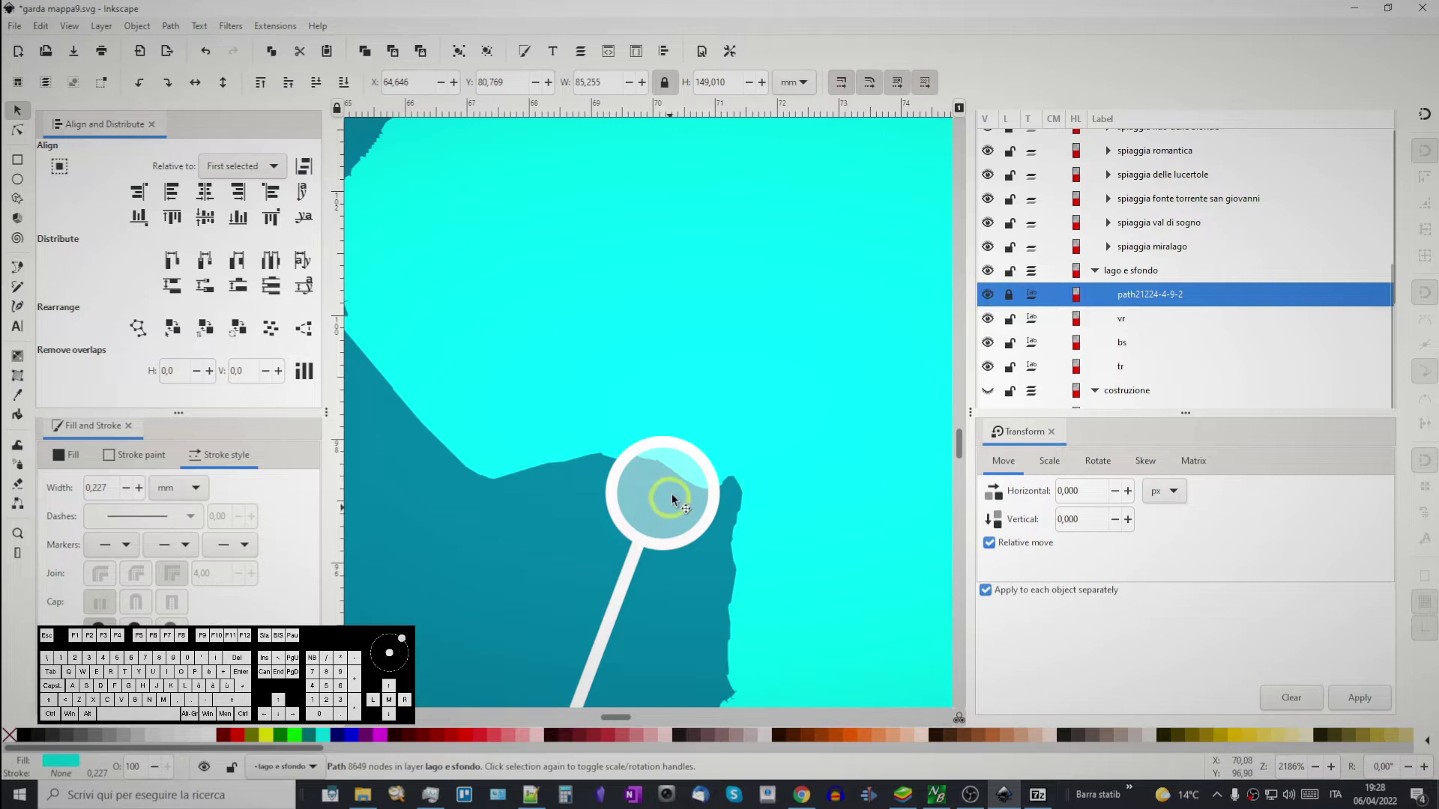
pyautogui.click(691, 456)
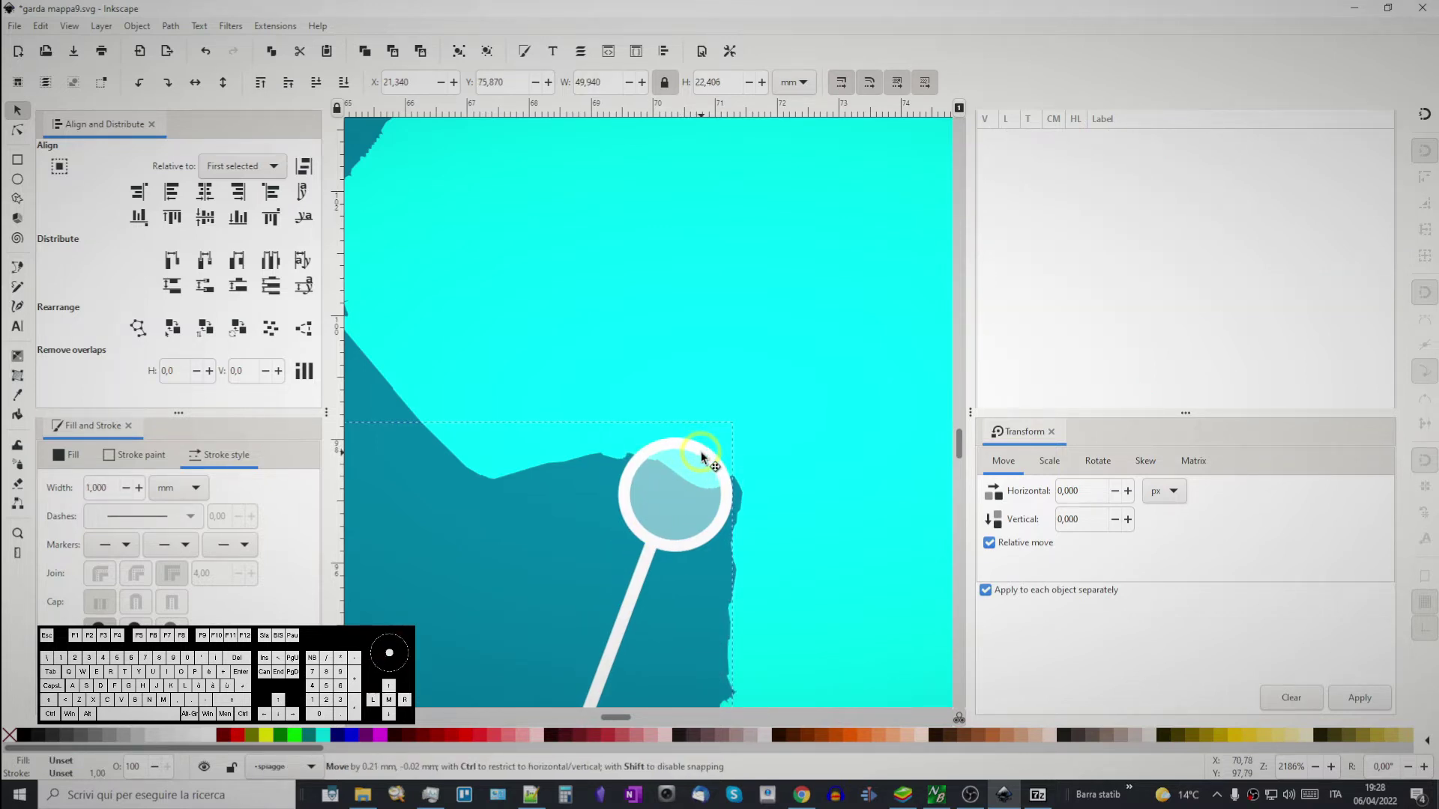
pyautogui.middleClick(859, 551)
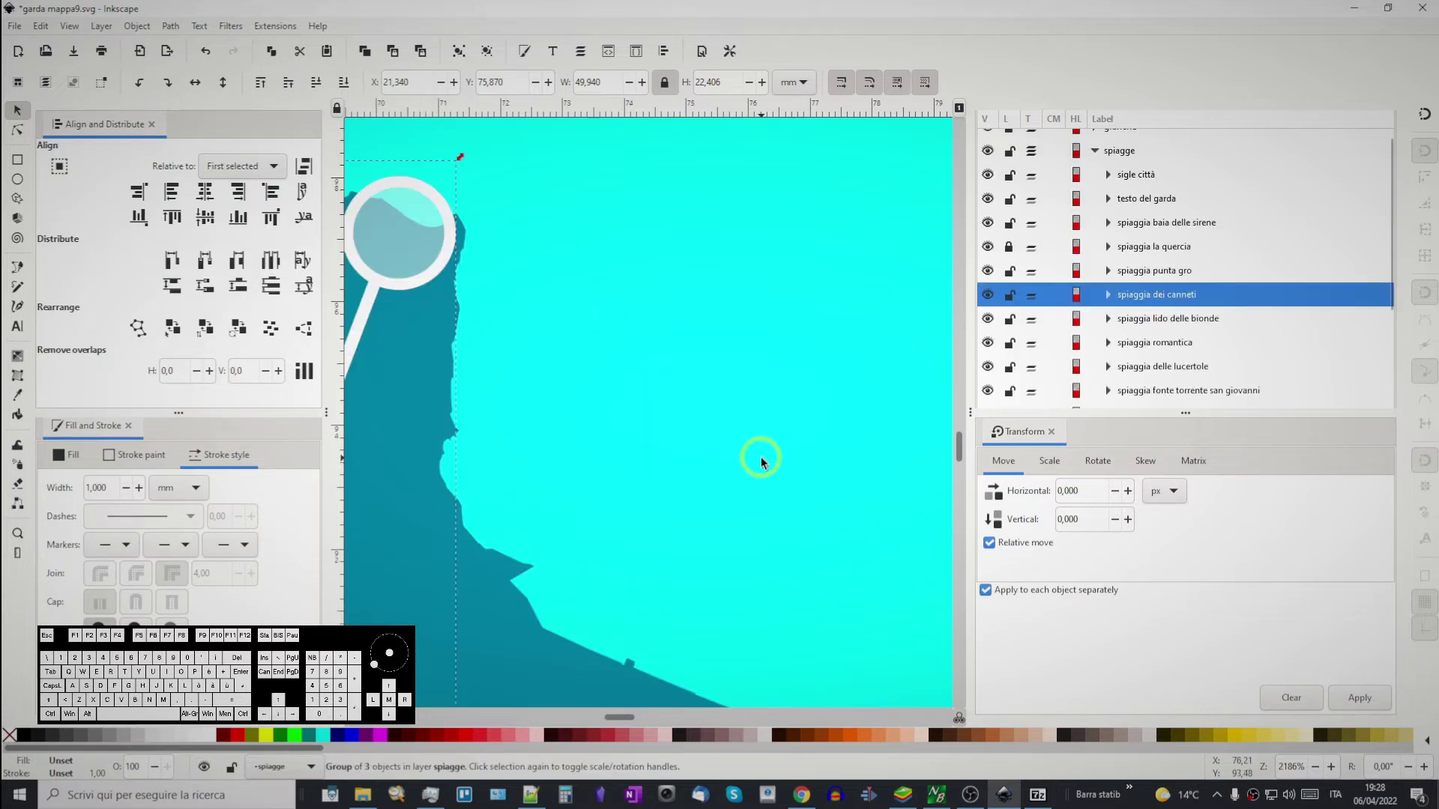
pyautogui.middleClick(628, 444)
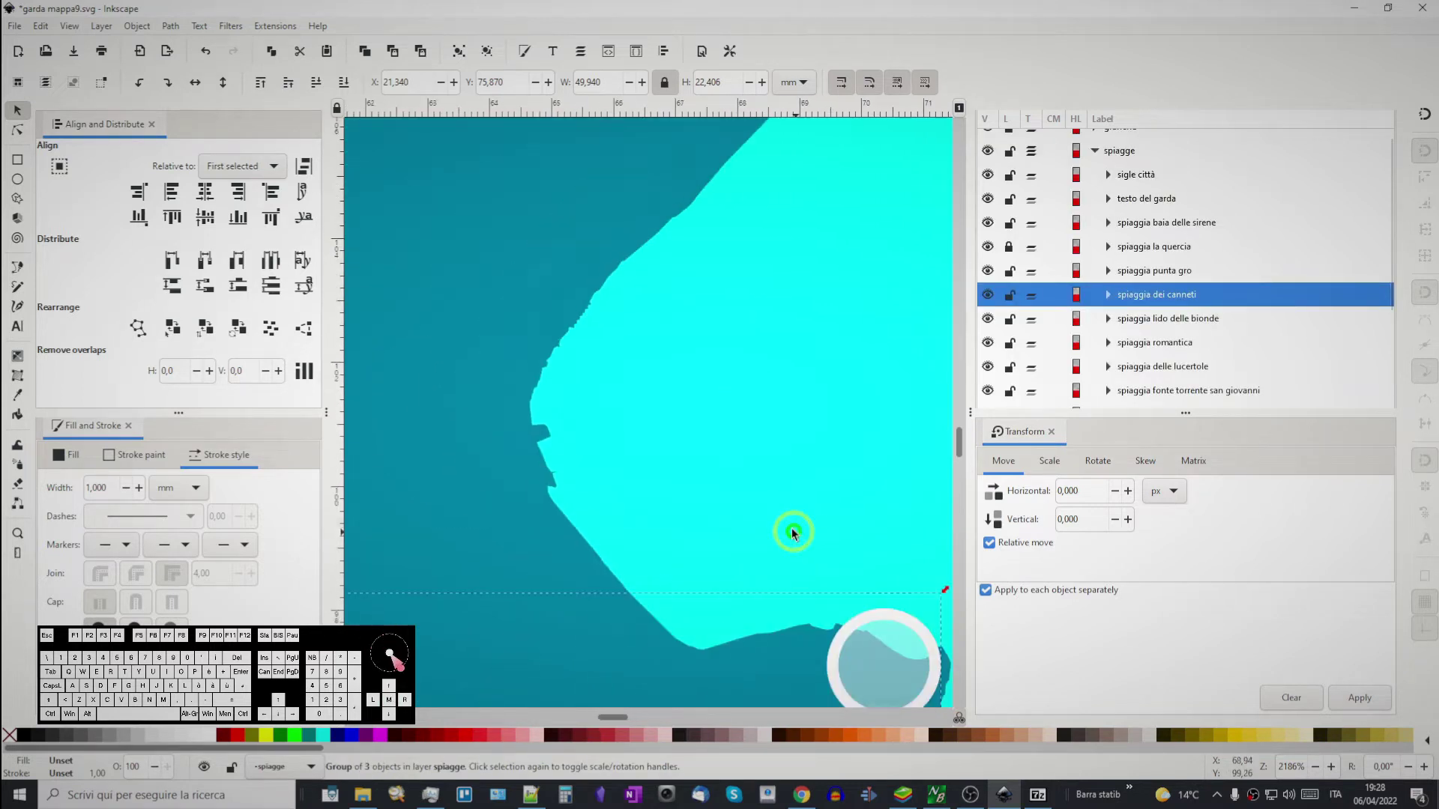
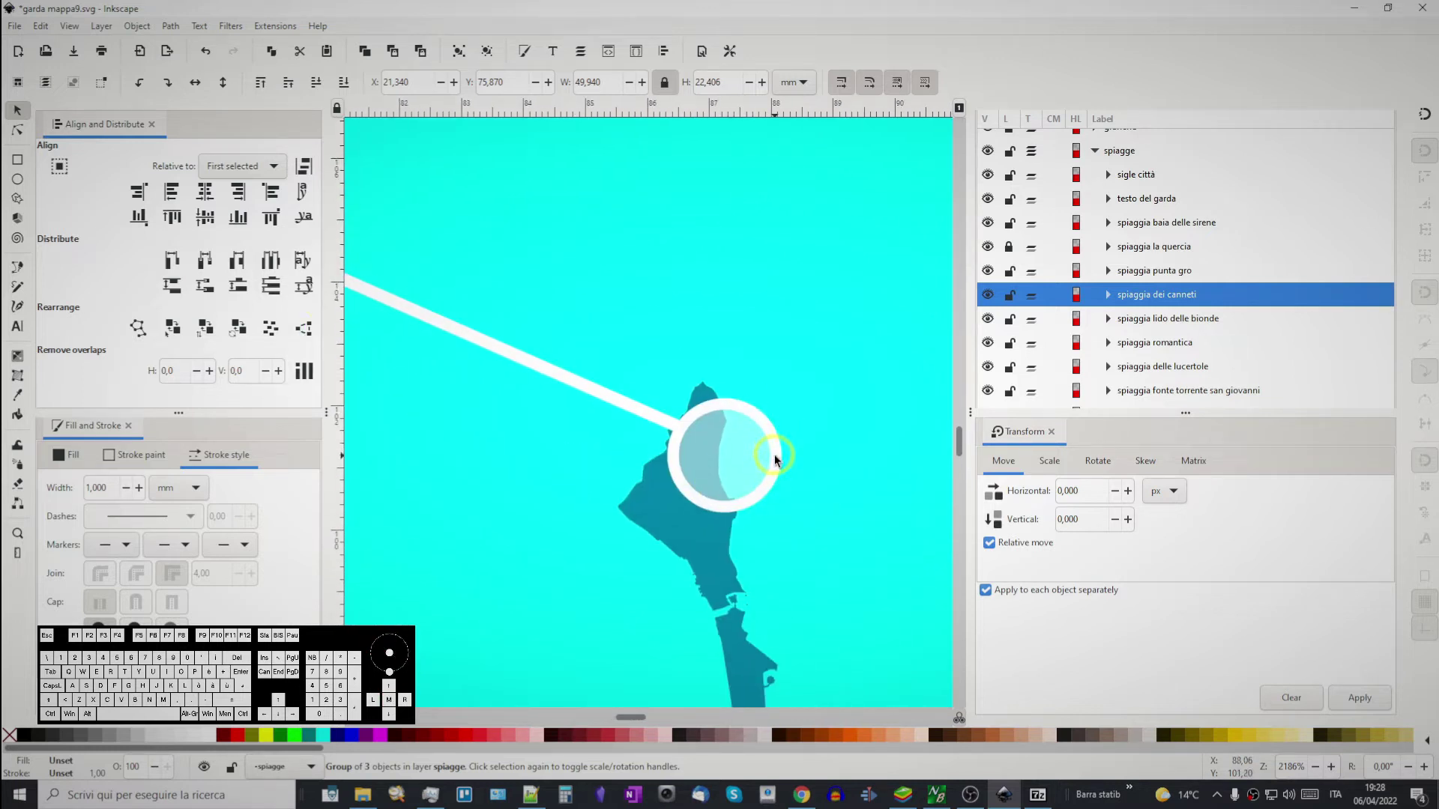
pyautogui.click(780, 462)
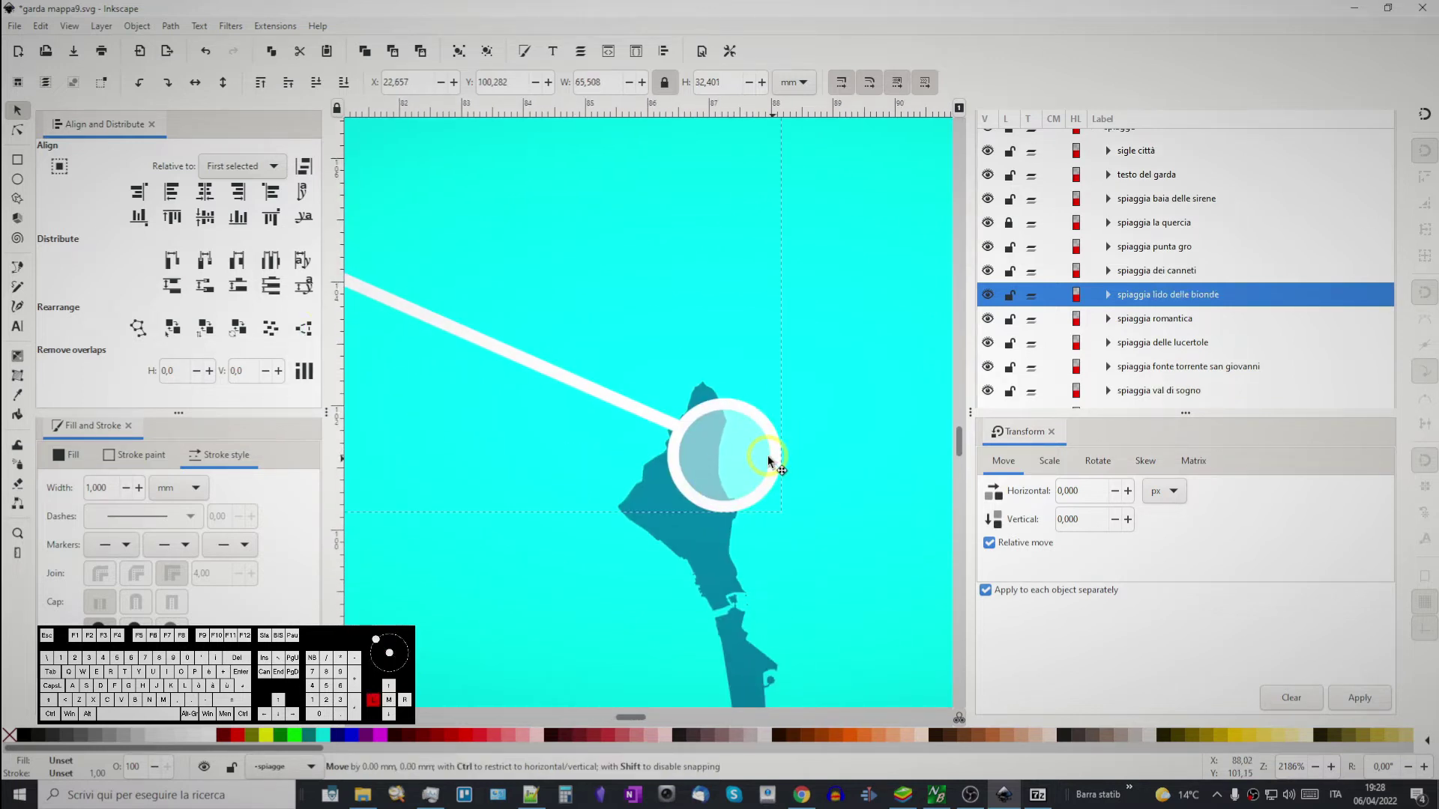
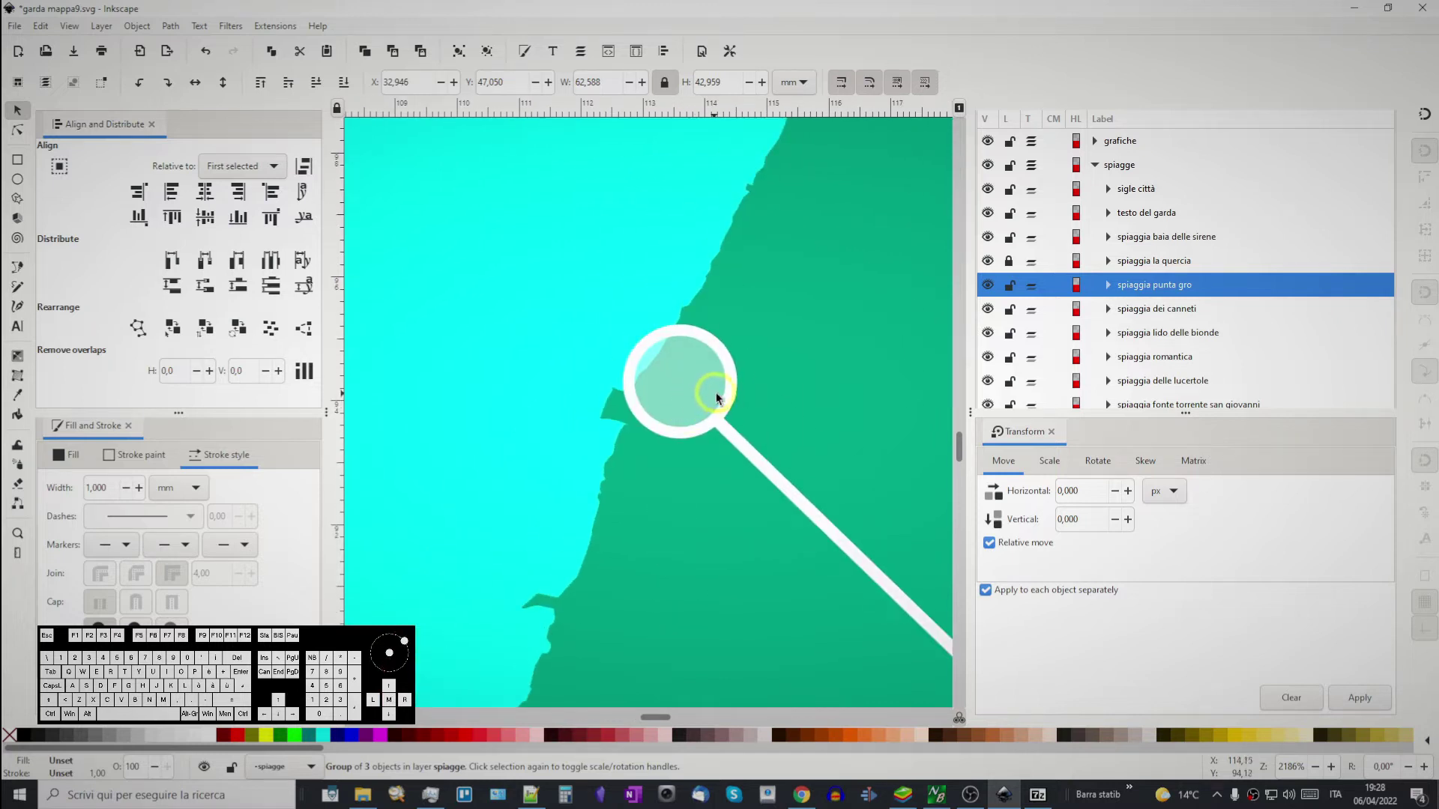
# - Put the green land shape back at Y 0 and lock the 'lago e sfondo' layer
pyautogui.moveTo(734, 394); pyautogui.dragTo(737, 424)
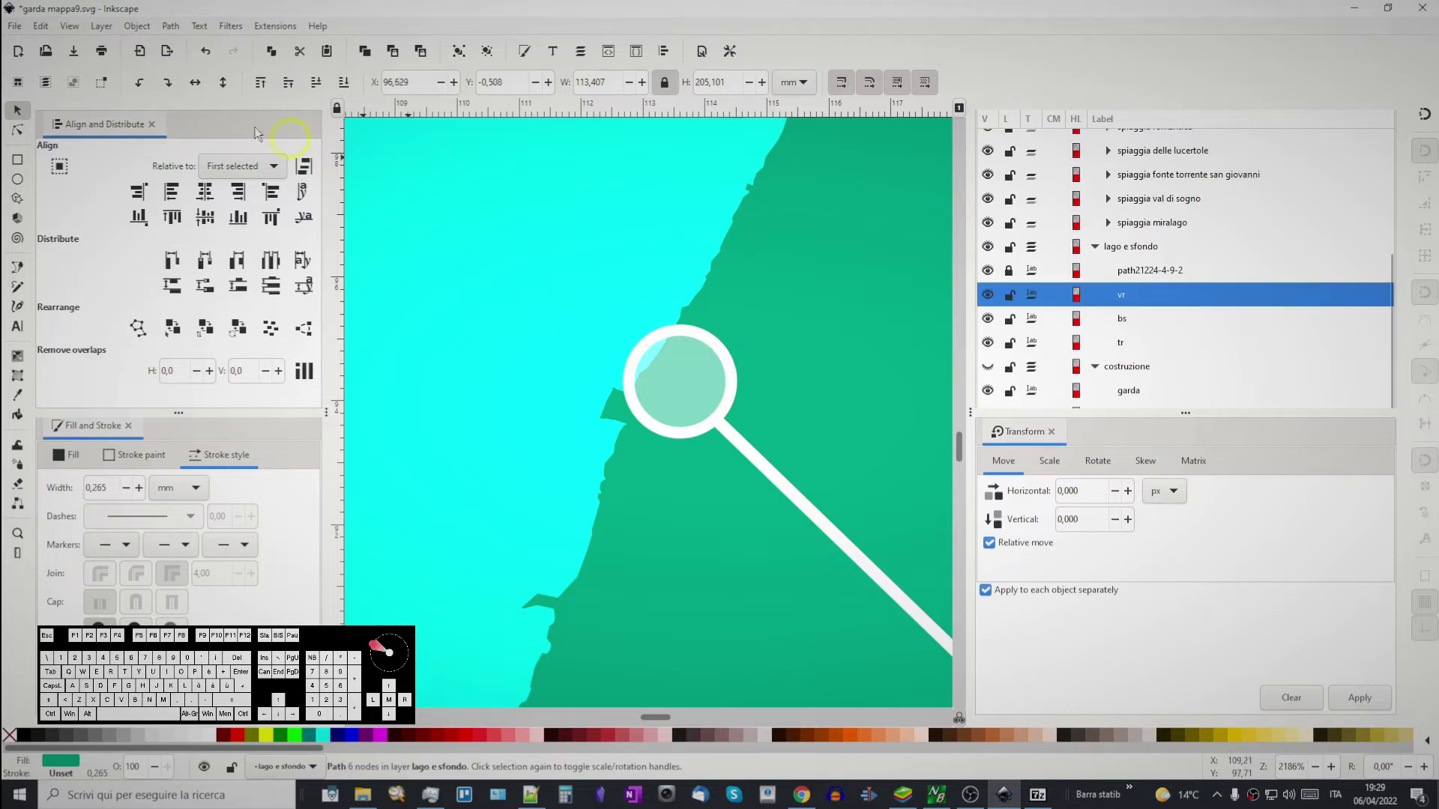
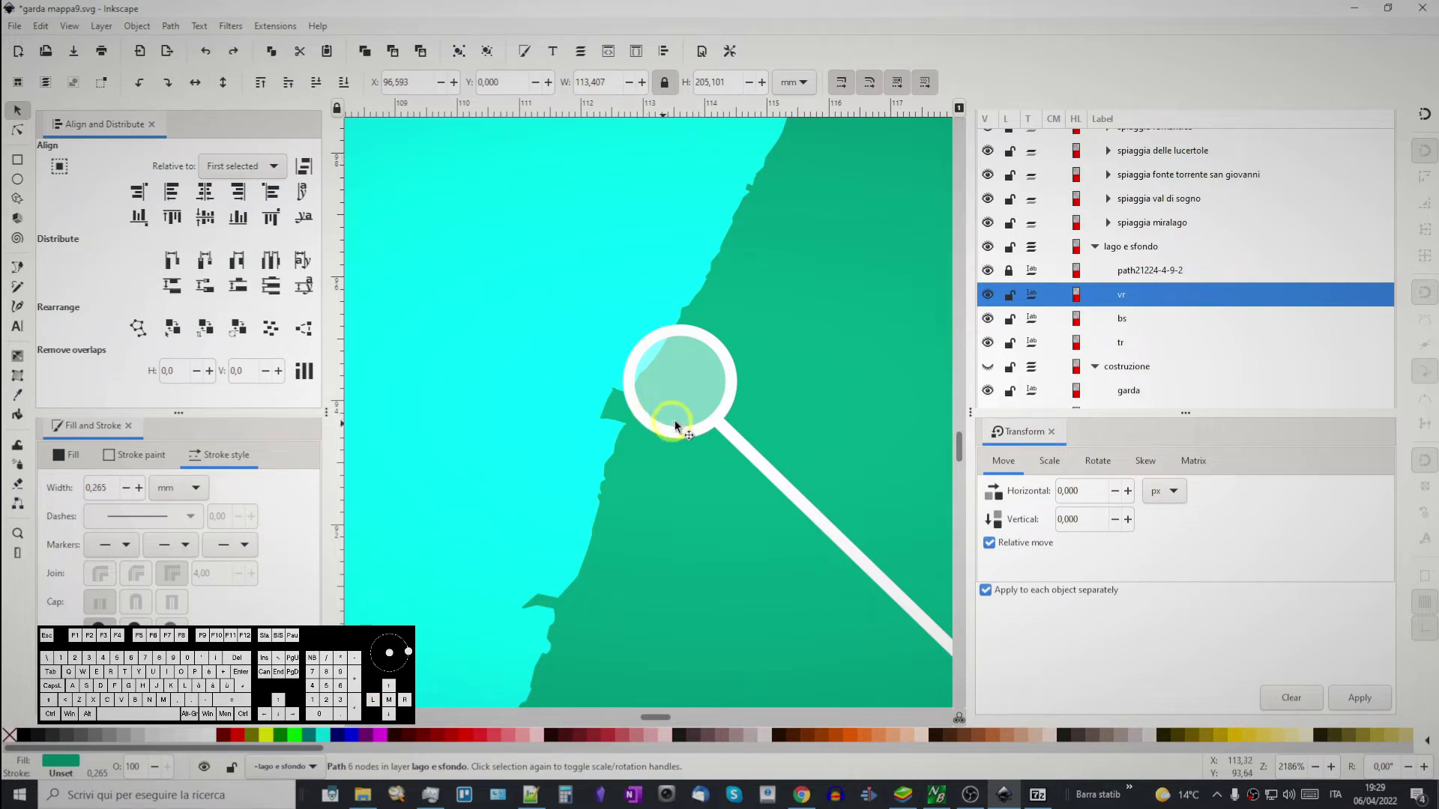
pyautogui.scroll(-3)
pyautogui.click(732, 439)
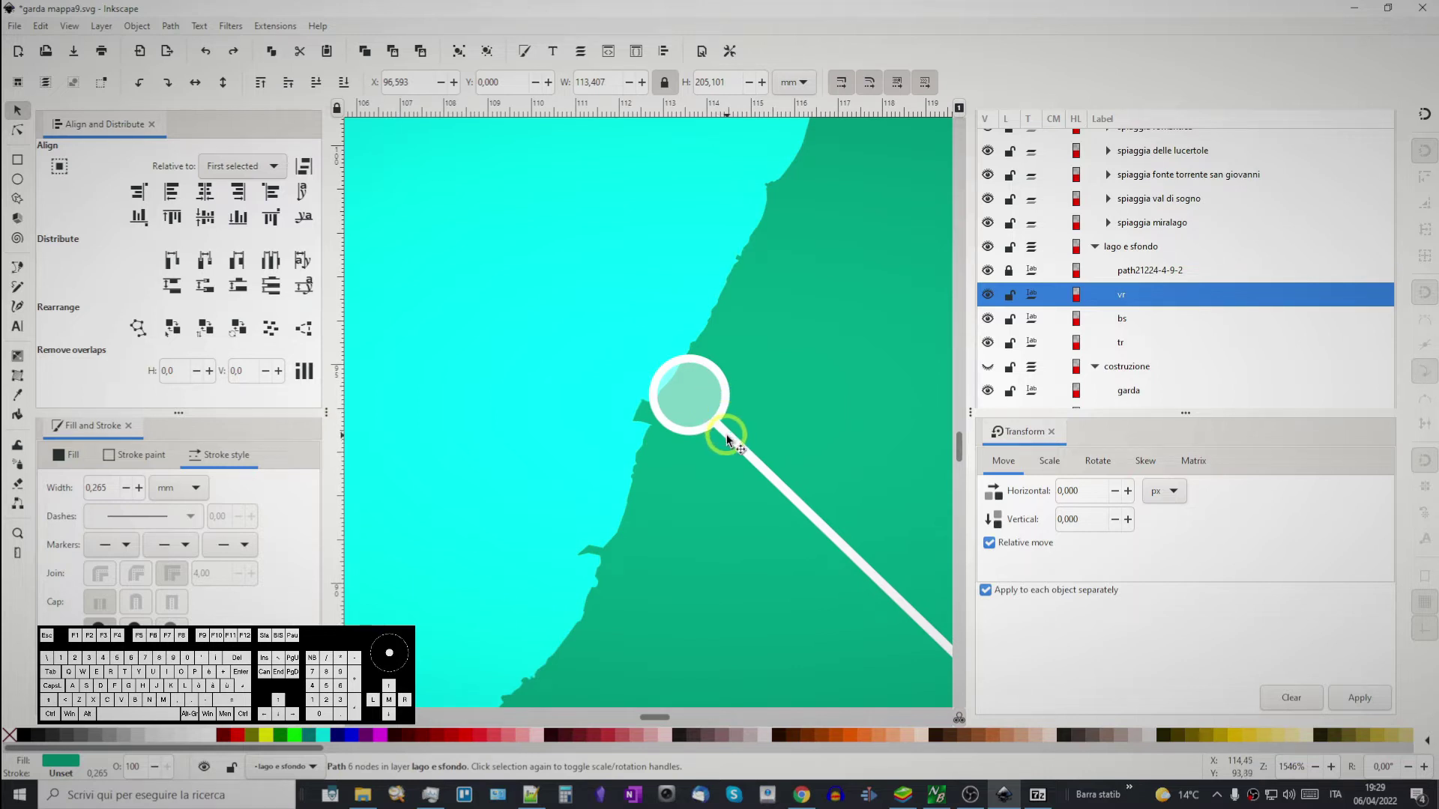
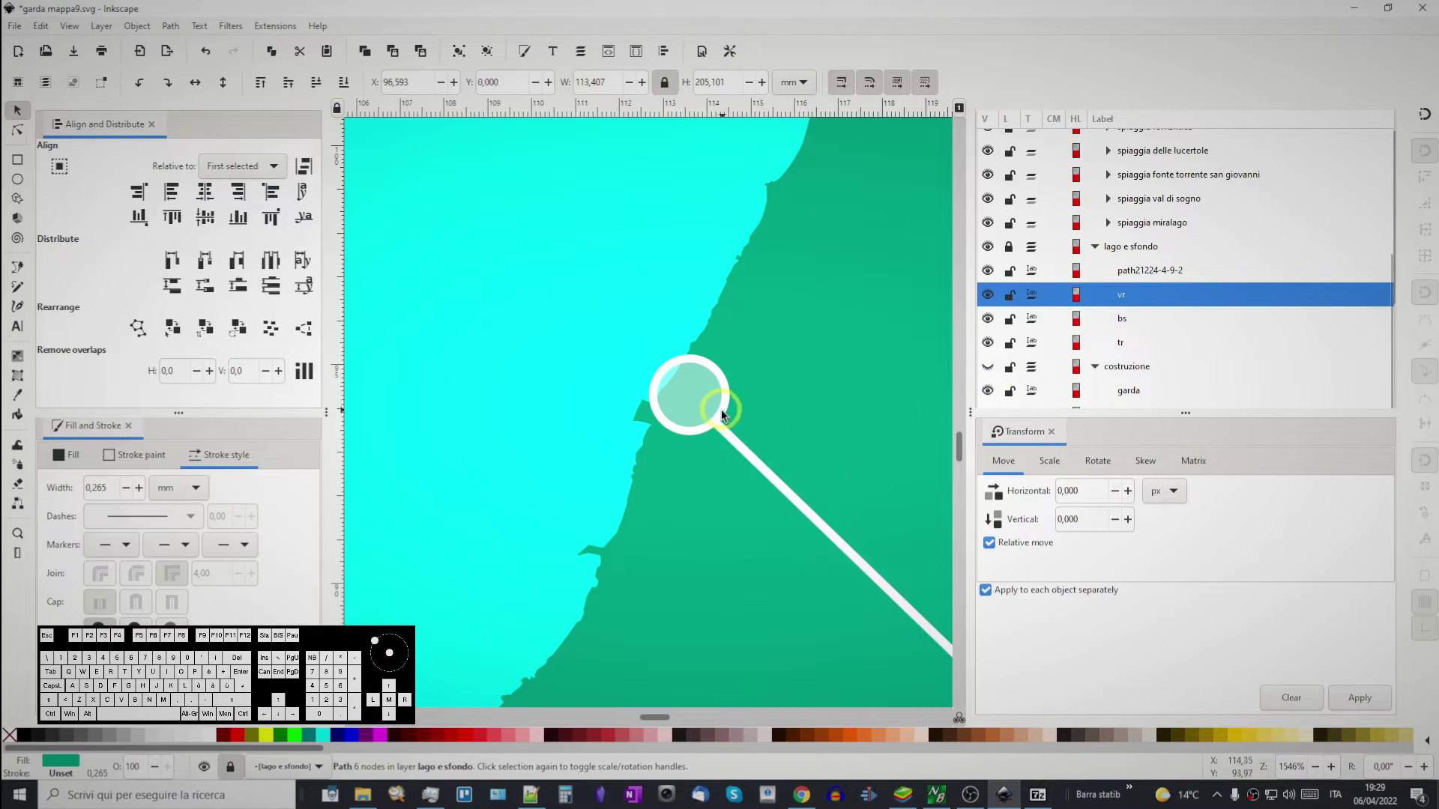
pyautogui.click(726, 433)
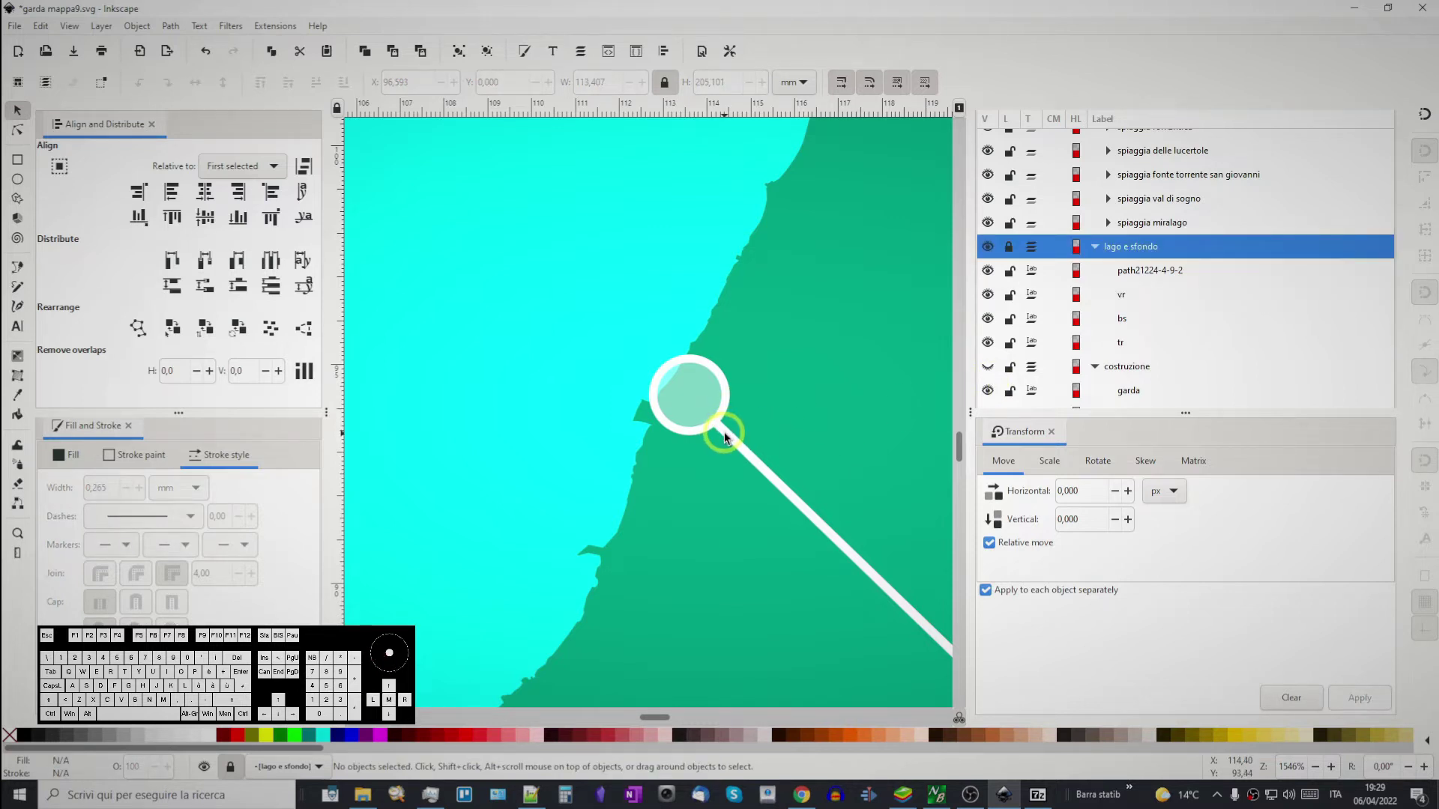
# - Pan along the beach callout's leader line across the land
pyautogui.moveTo(730, 437); pyautogui.dragTo(712, 422)
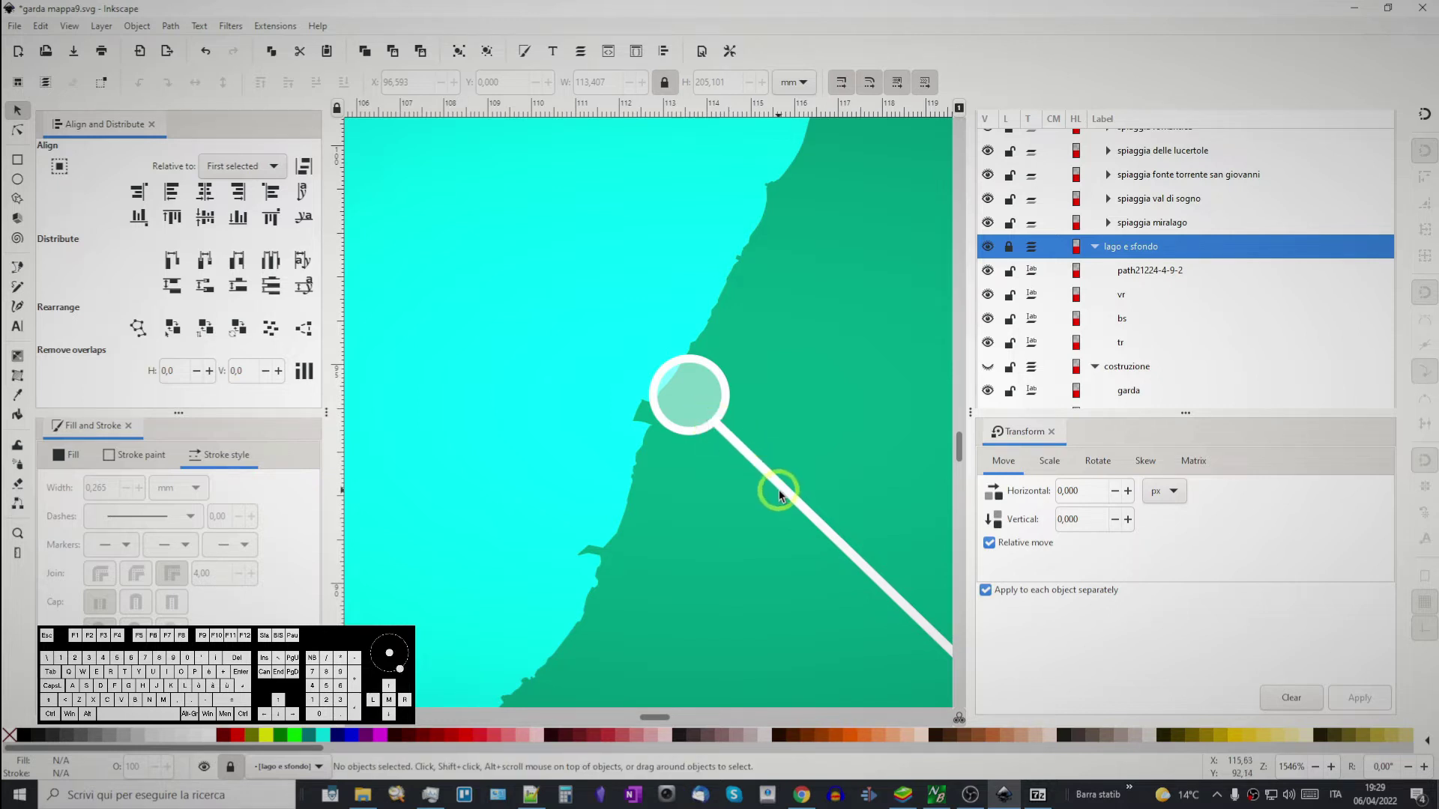
pyautogui.click(783, 495)
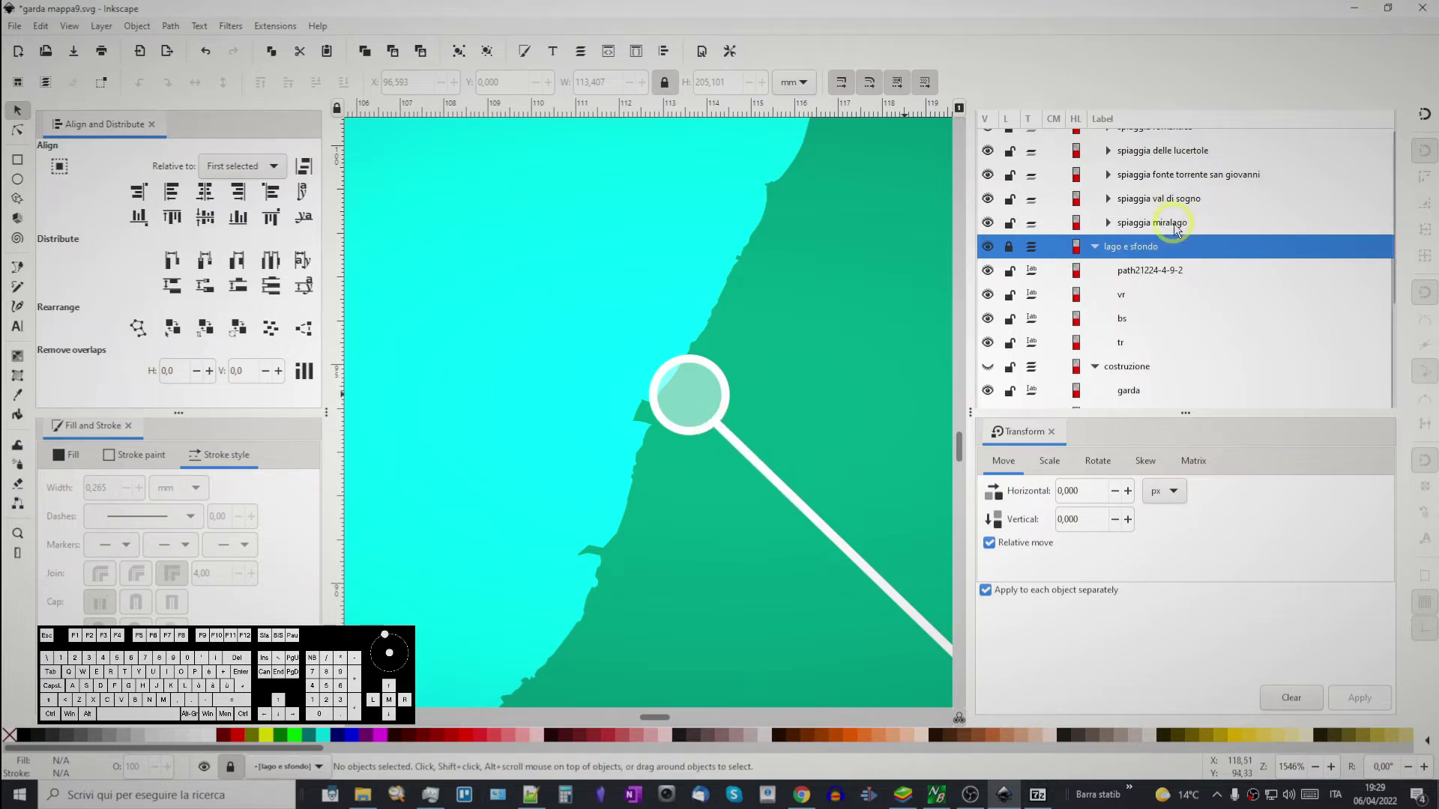
pyautogui.moveTo(782, 542); pyautogui.dragTo(575, 357)
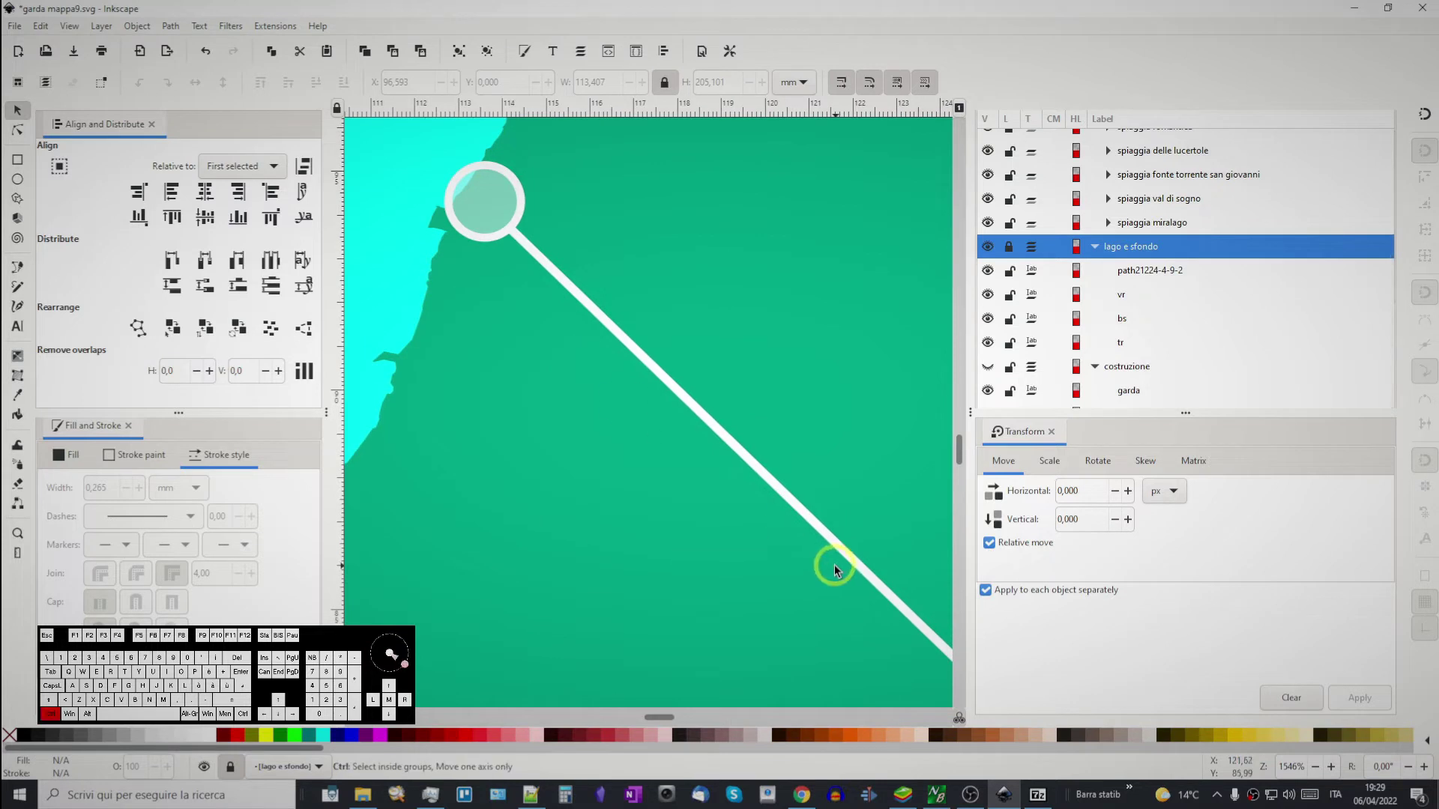
# - Bring the La Quercia beach description and its callout into view
pyautogui.scroll(-3)
pyautogui.middleClick(843, 591)
pyautogui.click(780, 558)
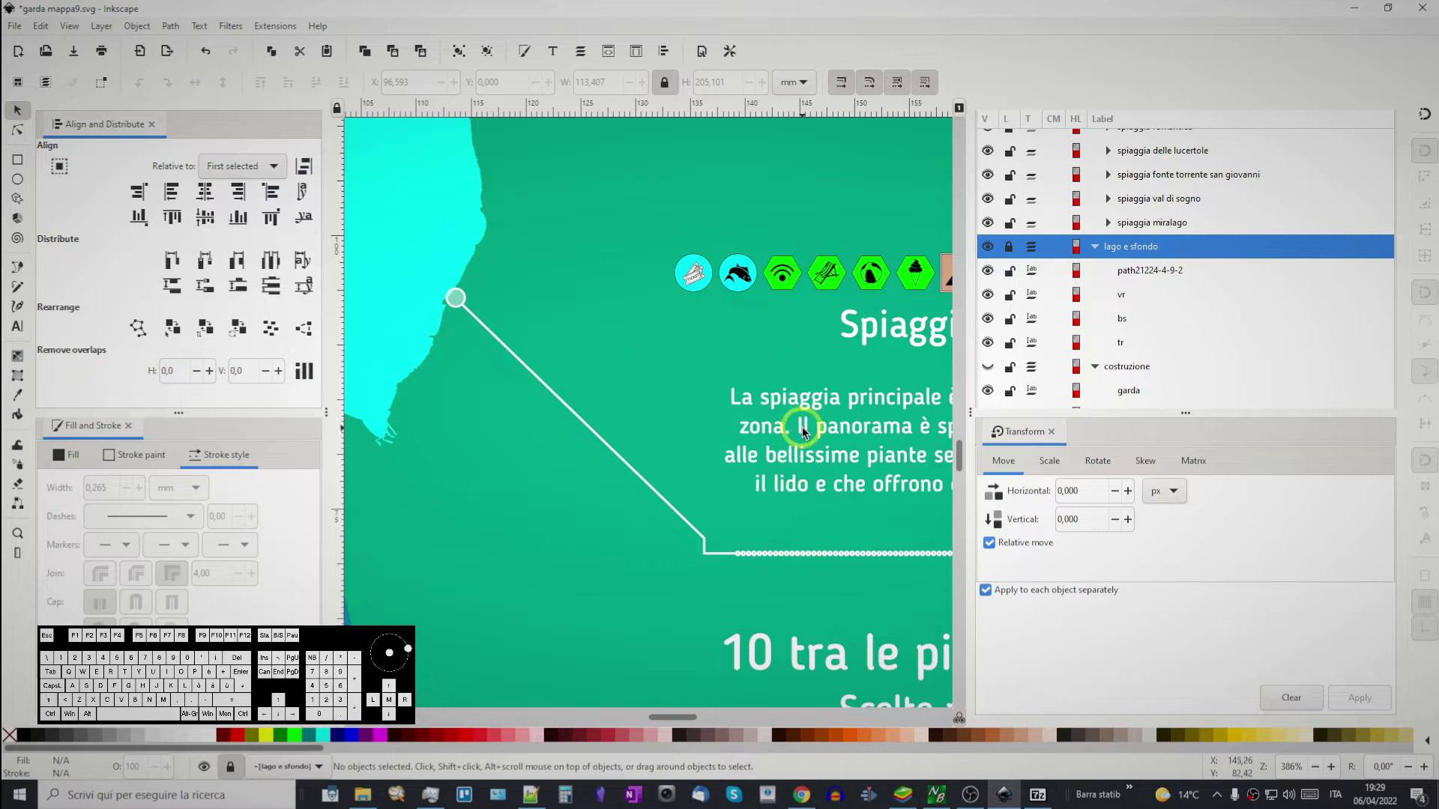
pyautogui.click(804, 433)
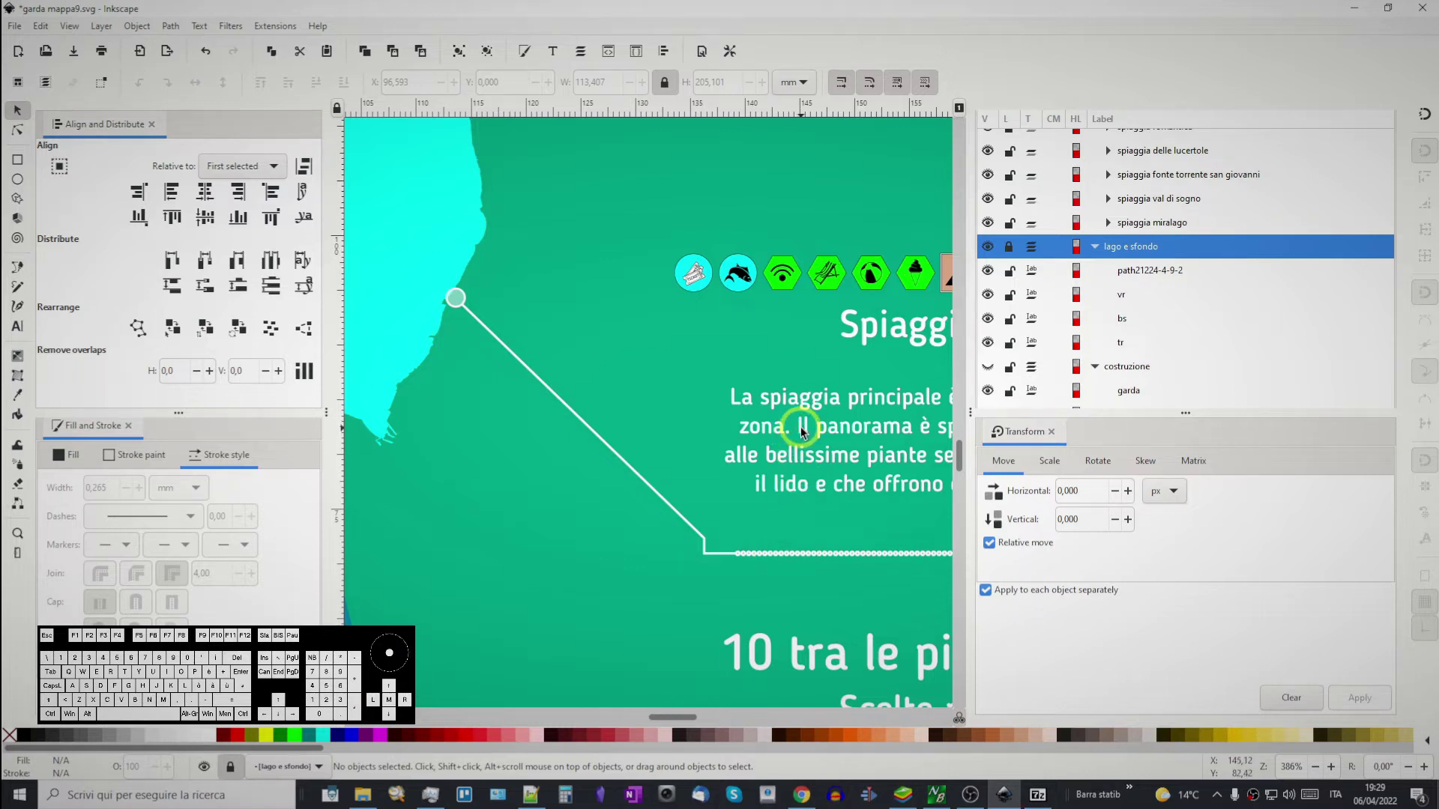
pyautogui.click(706, 271)
pyautogui.click(700, 277)
pyautogui.middleClick(755, 458)
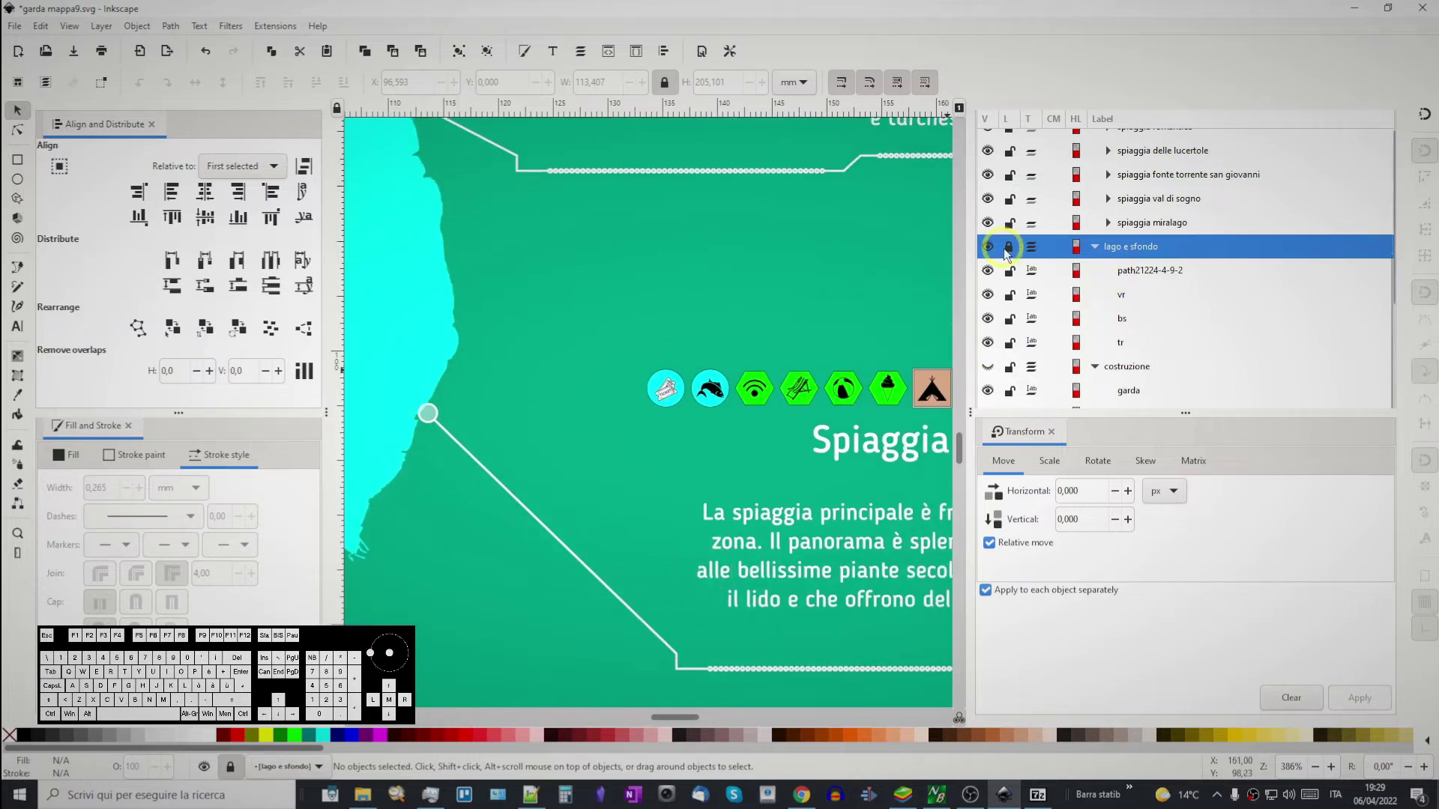
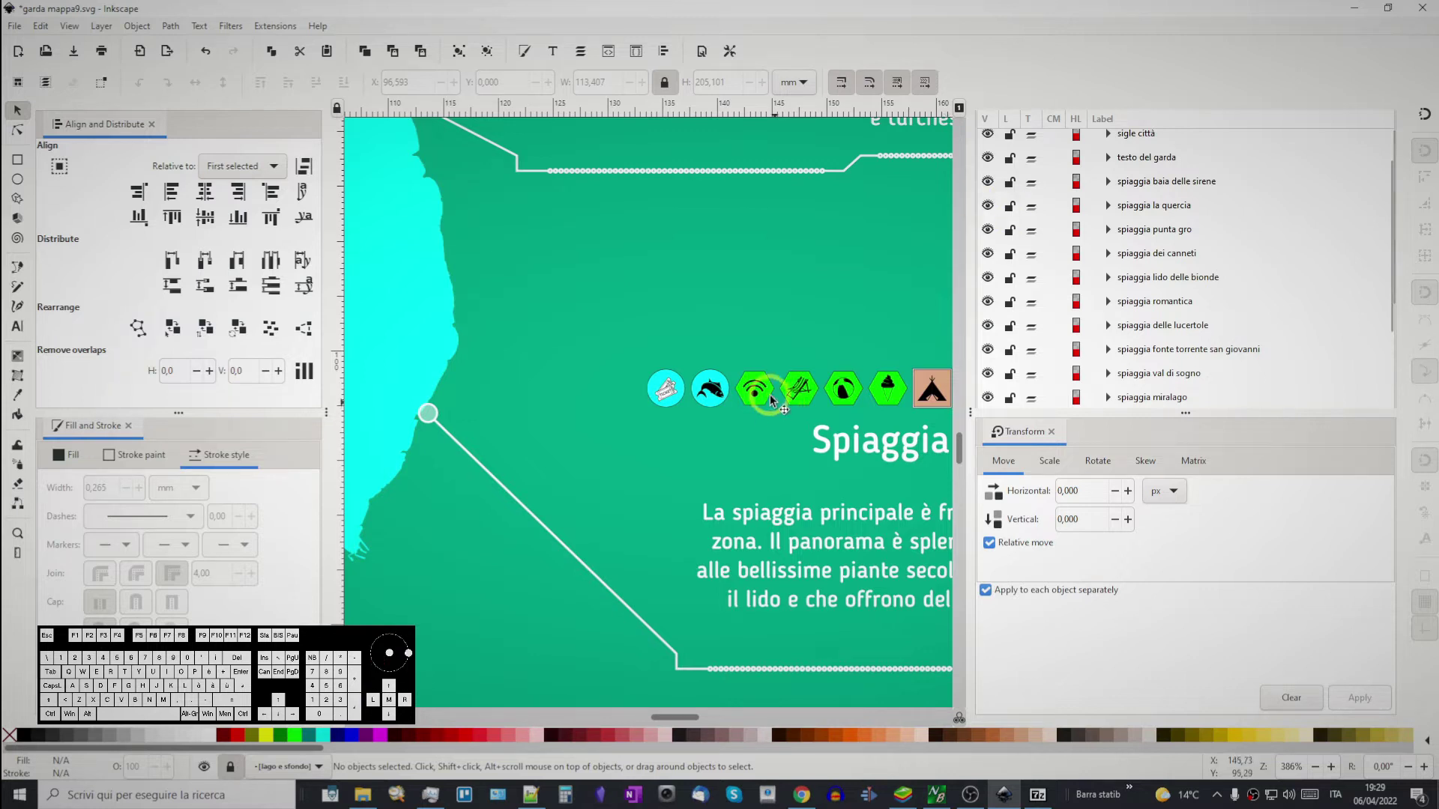
# - Select the La Quercia callout group and nudge it so its dot meets the shore
pyautogui.click(715, 392)
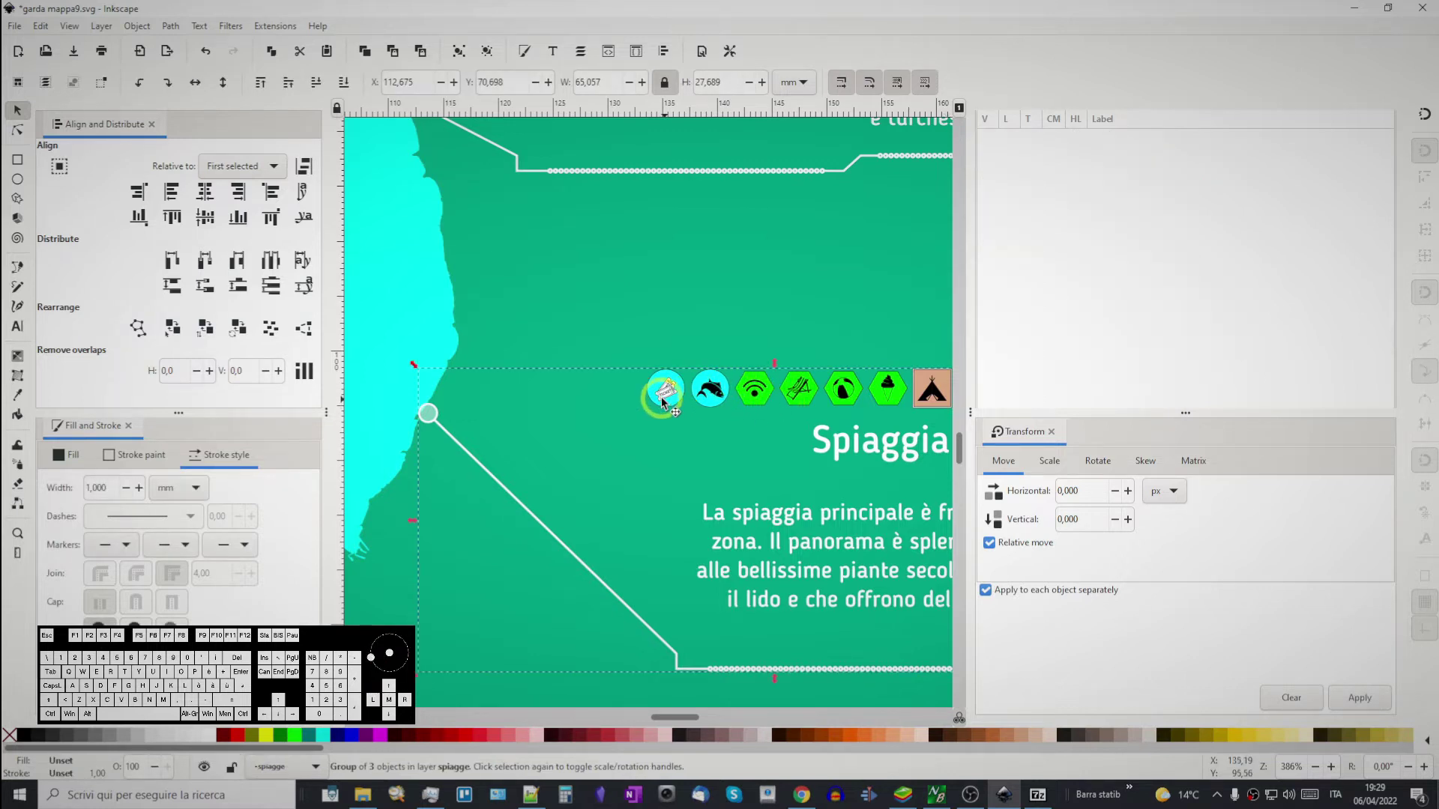
pyautogui.click(668, 397)
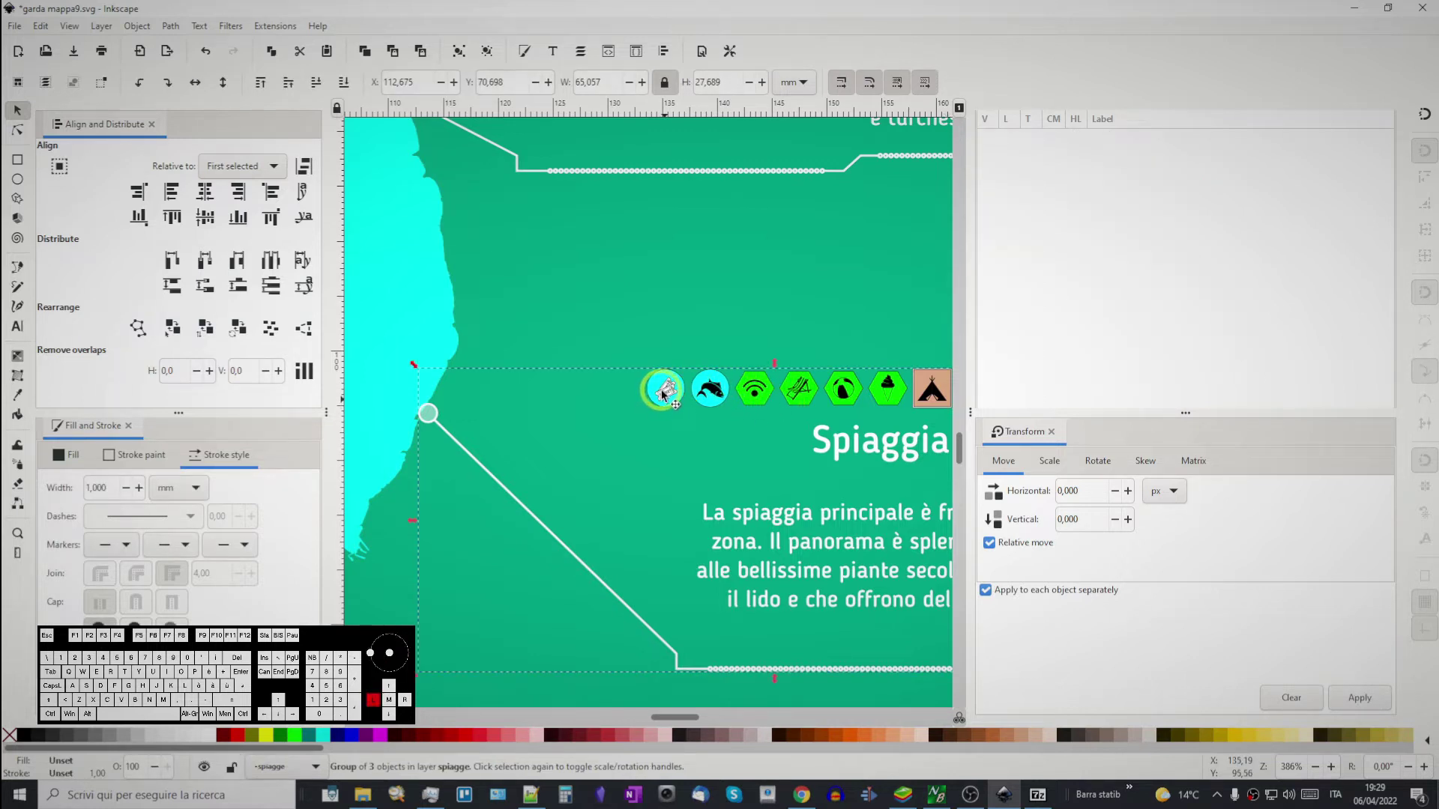
pyautogui.click(659, 387)
pyautogui.moveTo(553, 406); pyautogui.dragTo(751, 602)
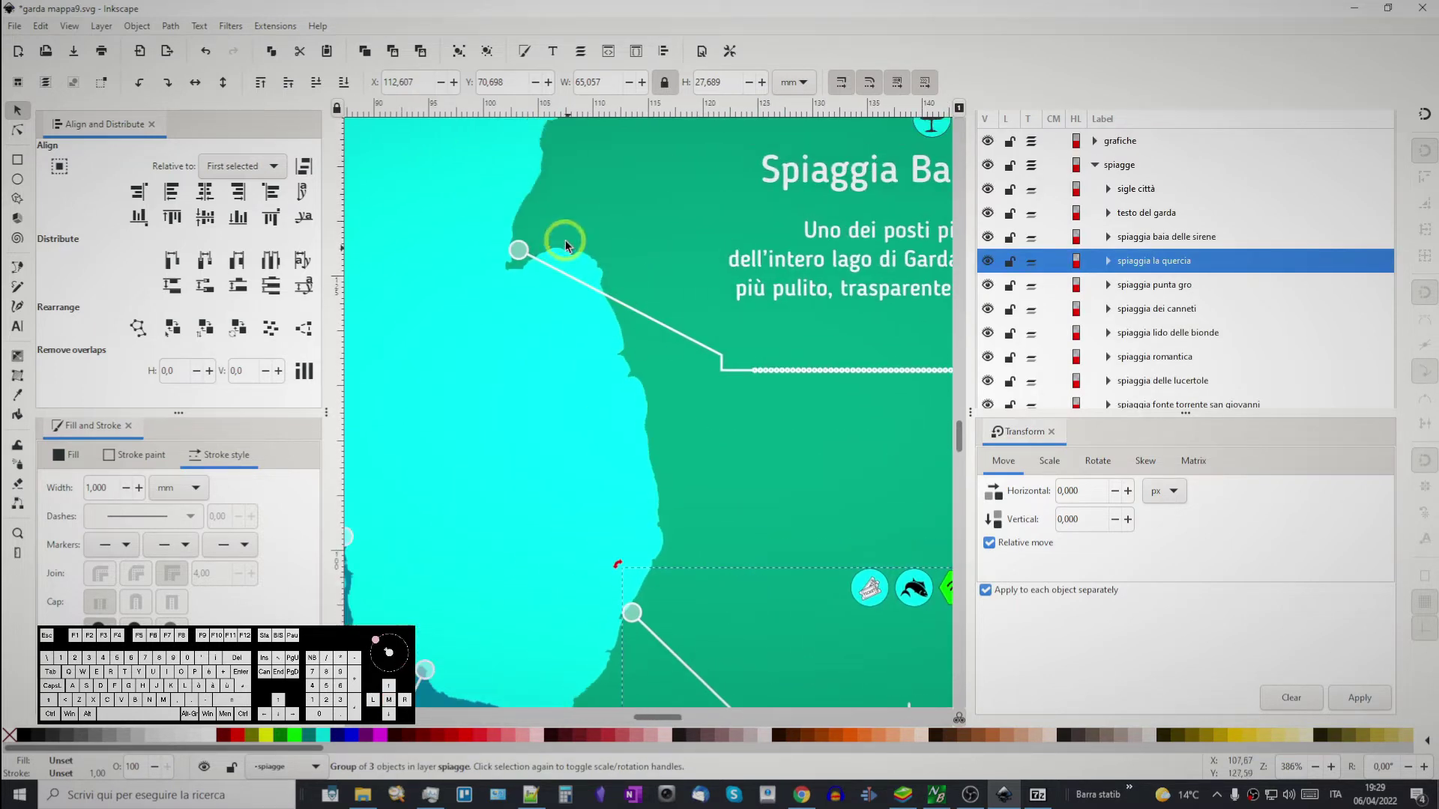
# - Move the Baia delle sirene callout so its end dot sits on the shoreline
pyautogui.click(799, 176)
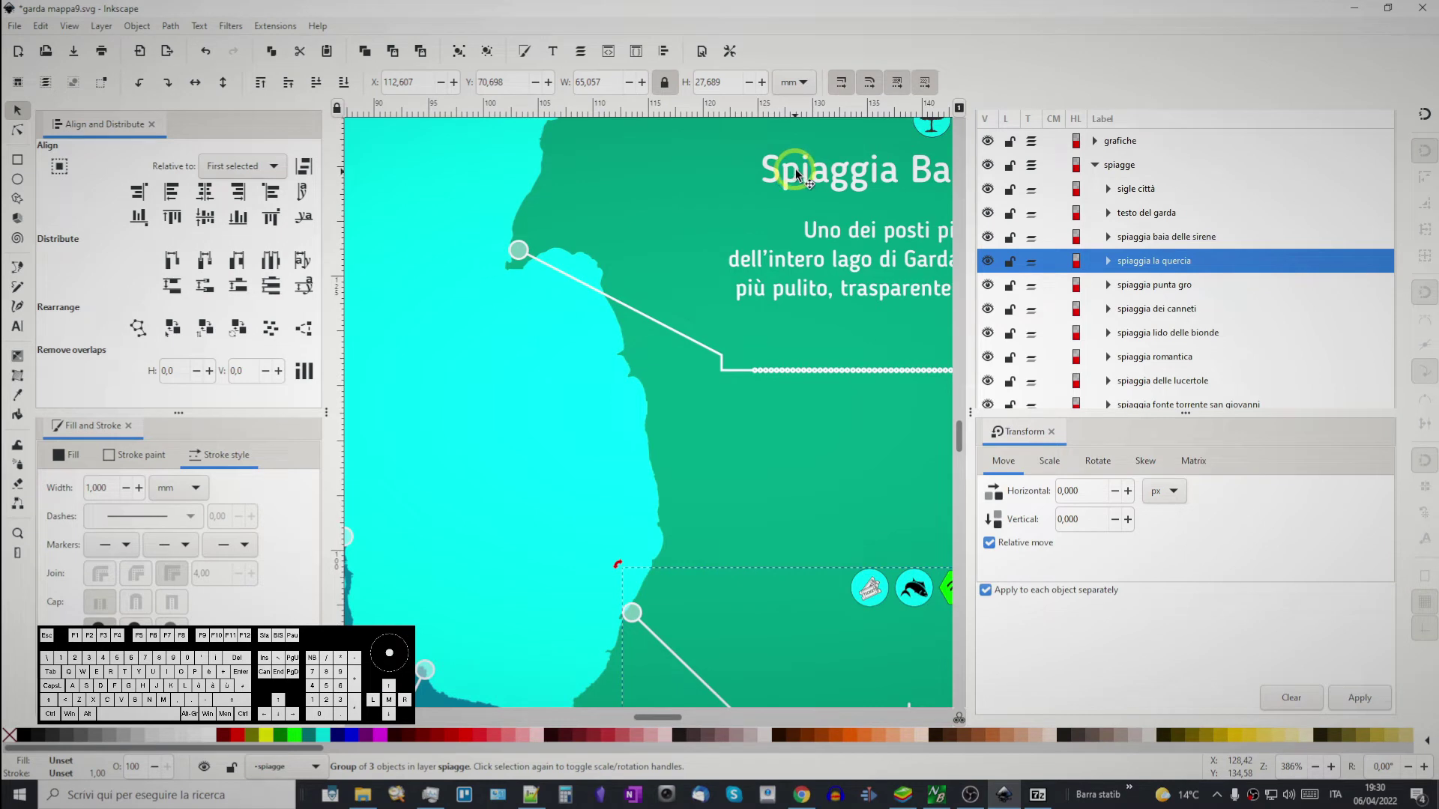
pyautogui.scroll(3)
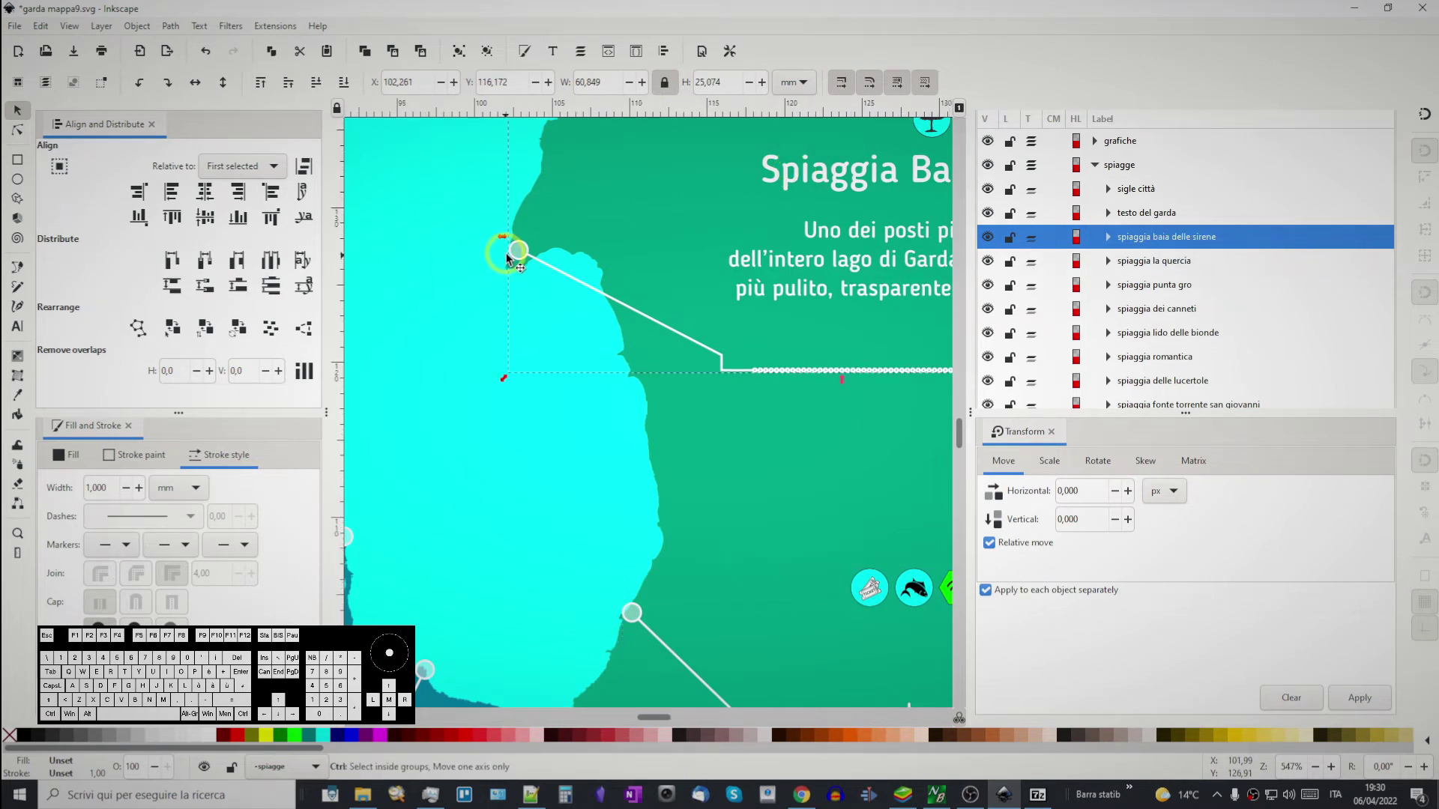
pyautogui.moveTo(605, 397); pyautogui.dragTo(714, 498)
pyautogui.moveTo(675, 394); pyautogui.dragTo(667, 417)
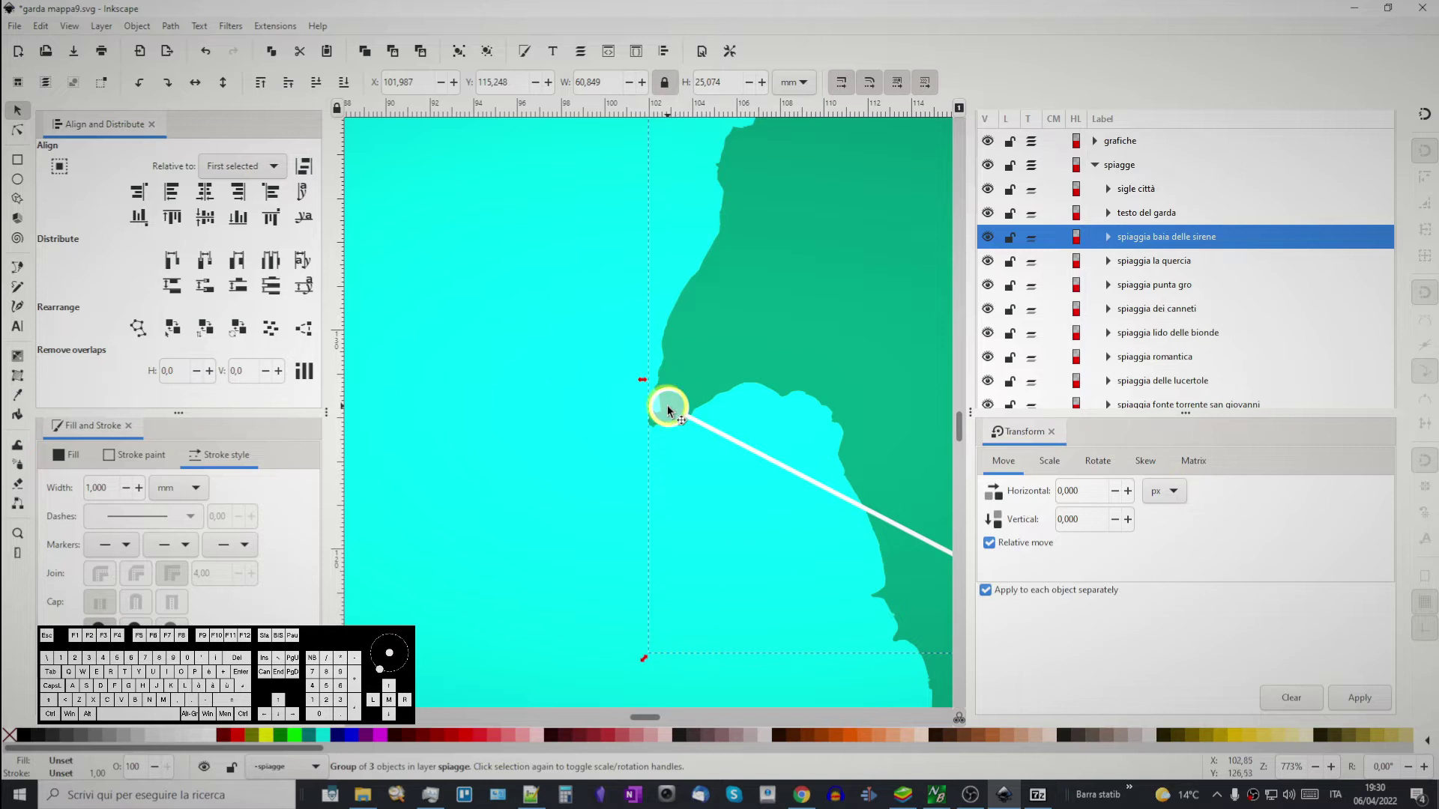
pyautogui.click(688, 419)
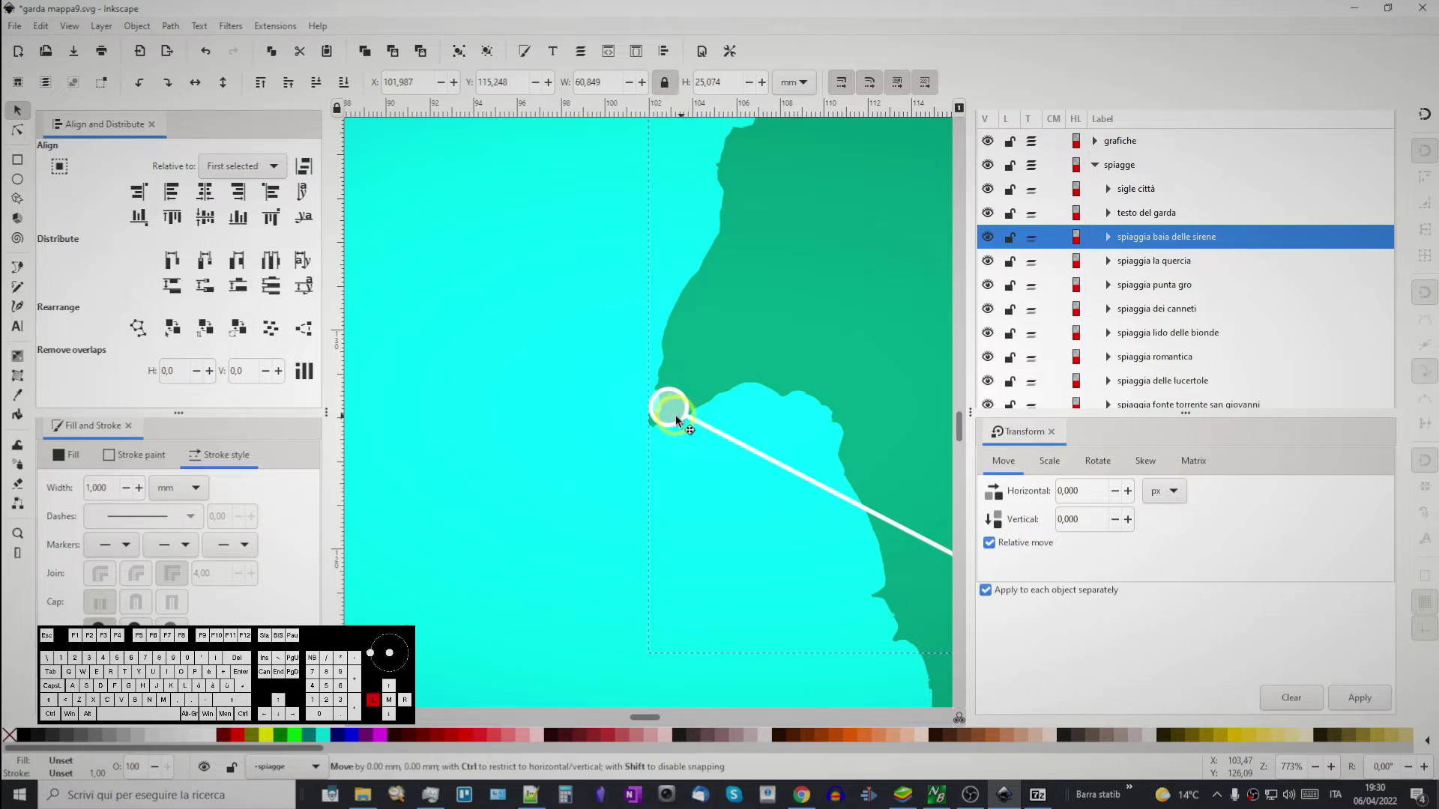
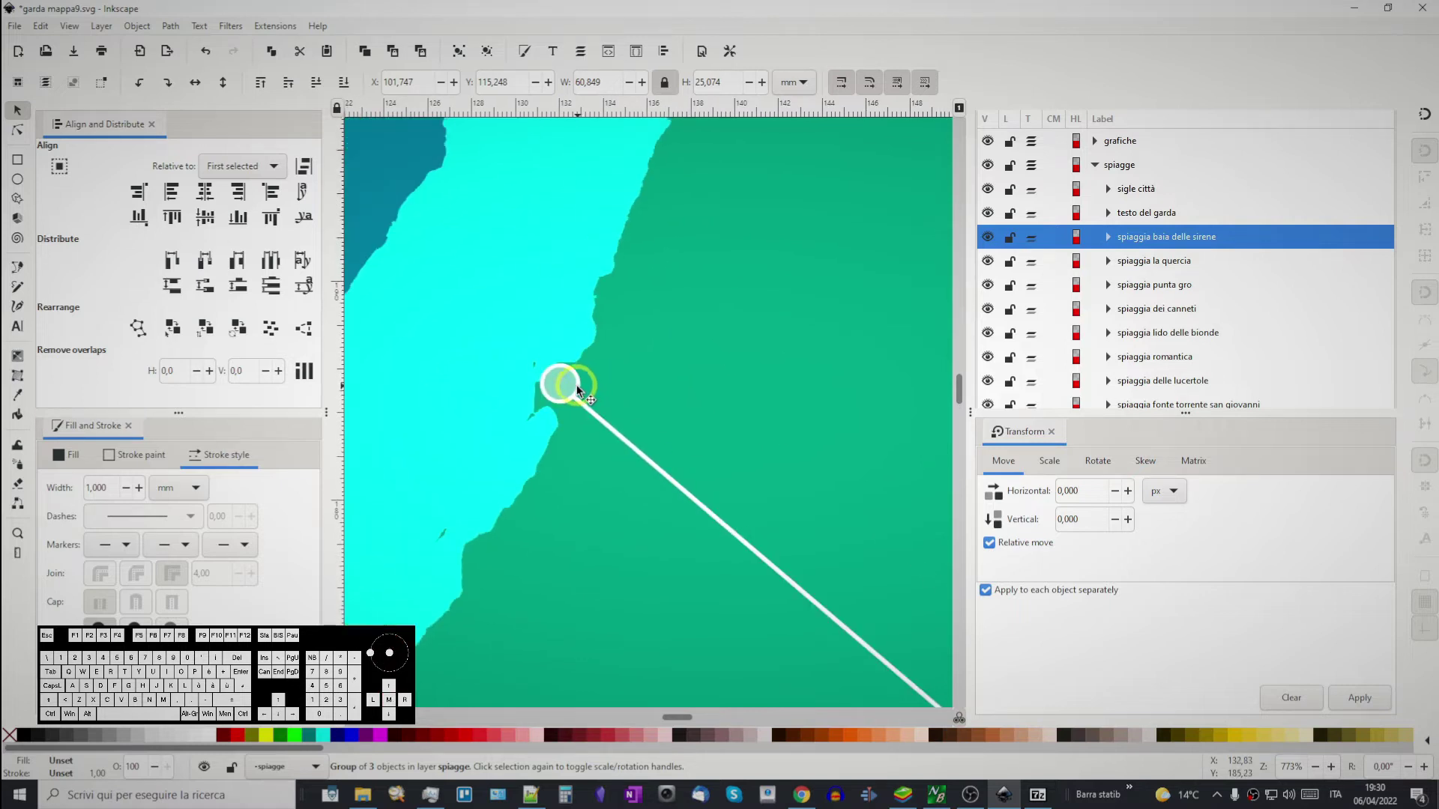
# - Nudge the Val di sogno callout dot onto the shore and pan to the next one
pyautogui.click(581, 391)
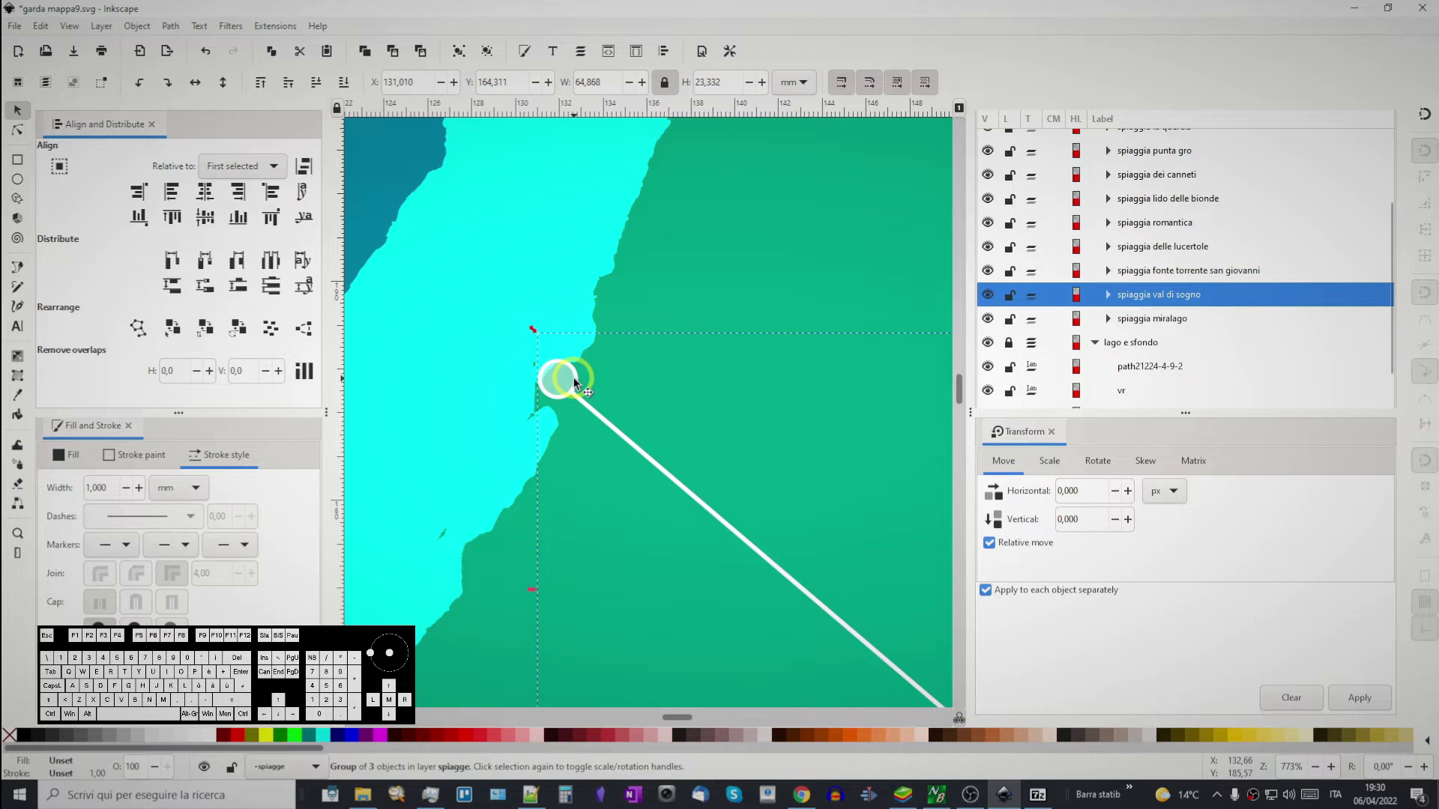
pyautogui.click(579, 386)
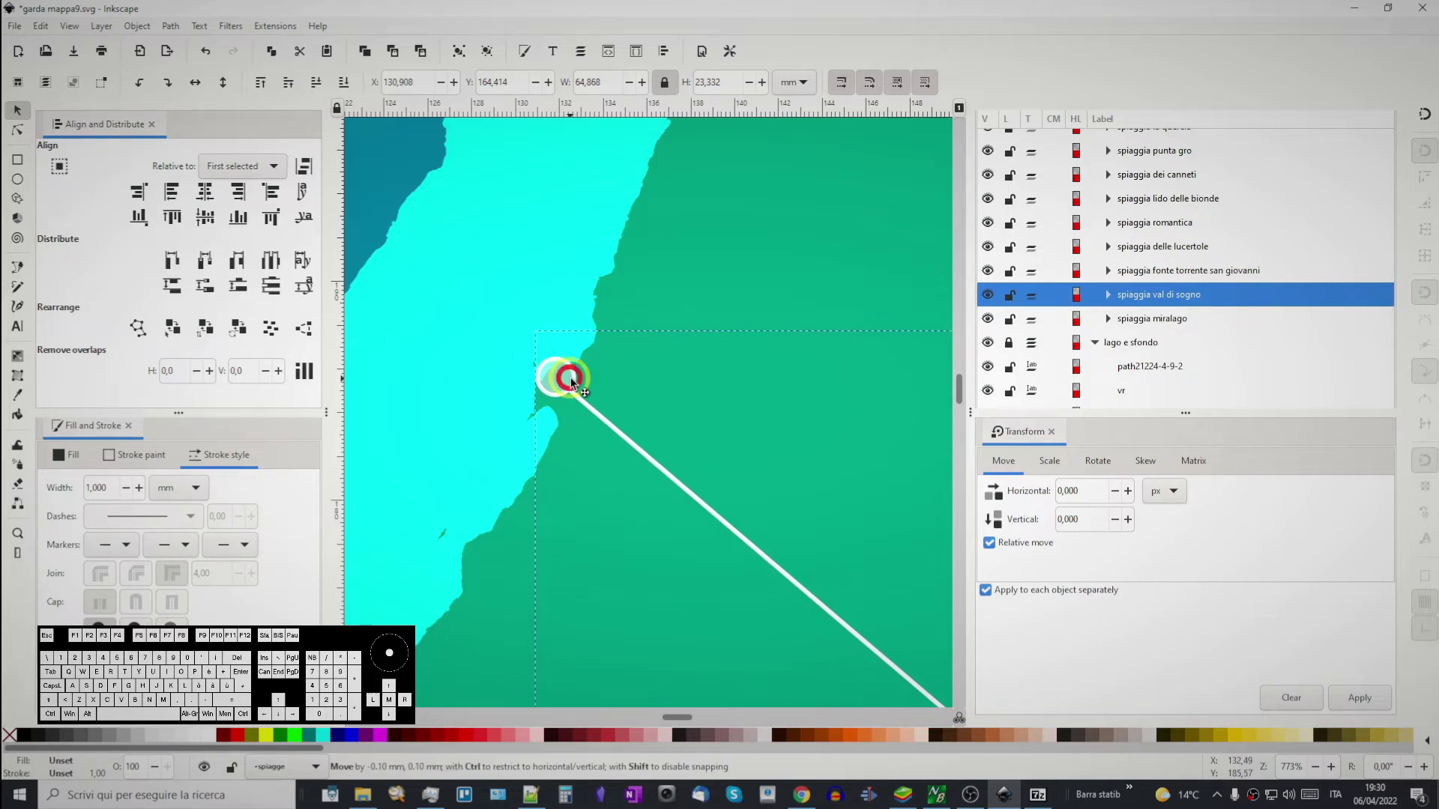
pyautogui.moveTo(795, 280); pyautogui.dragTo(739, 519)
pyautogui.middleClick(671, 417)
pyautogui.scroll(3)
# - Place the delle lucertole dot on the shoreline, then select the Romantica callout
pyautogui.click(747, 346)
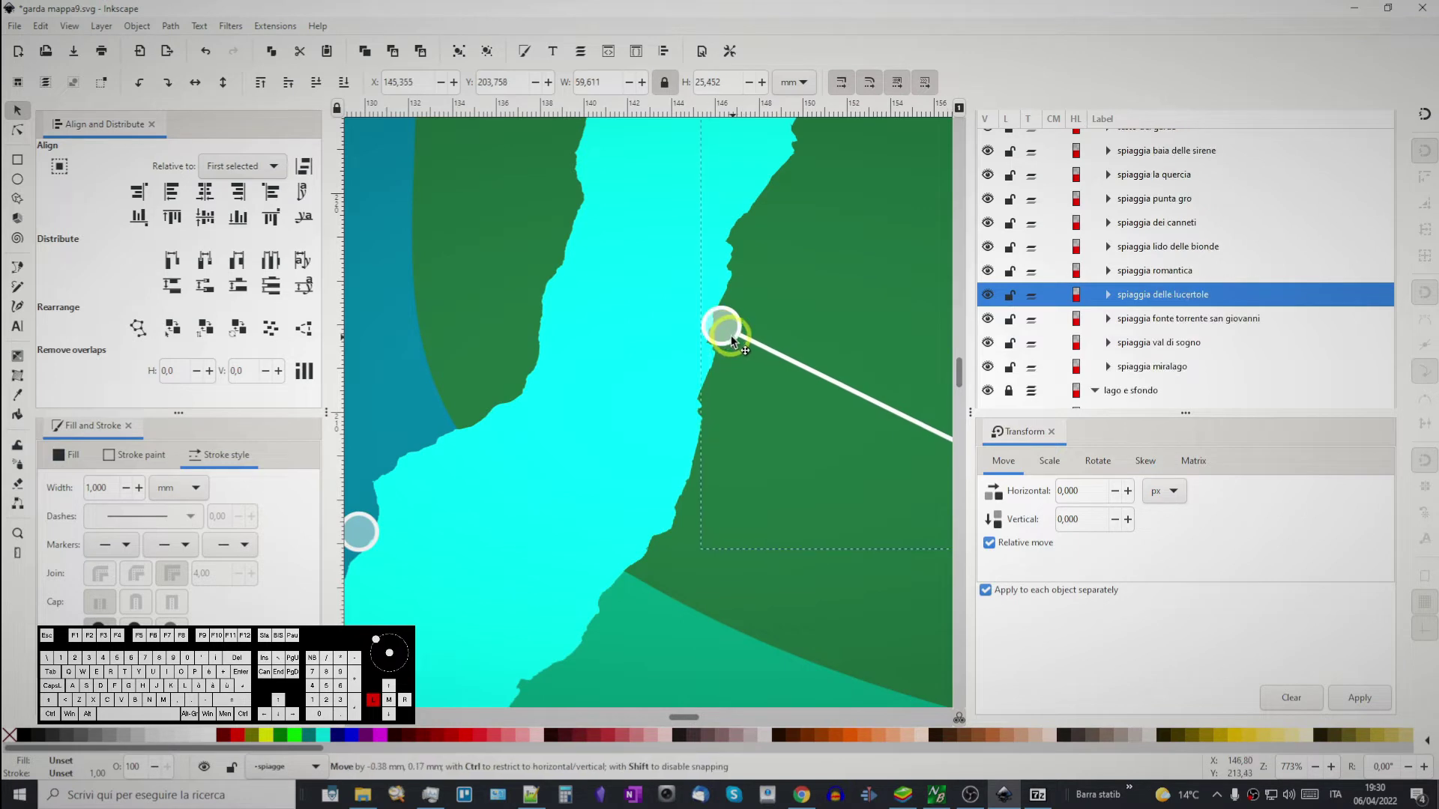
pyautogui.middleClick(777, 318)
pyautogui.scroll(3)
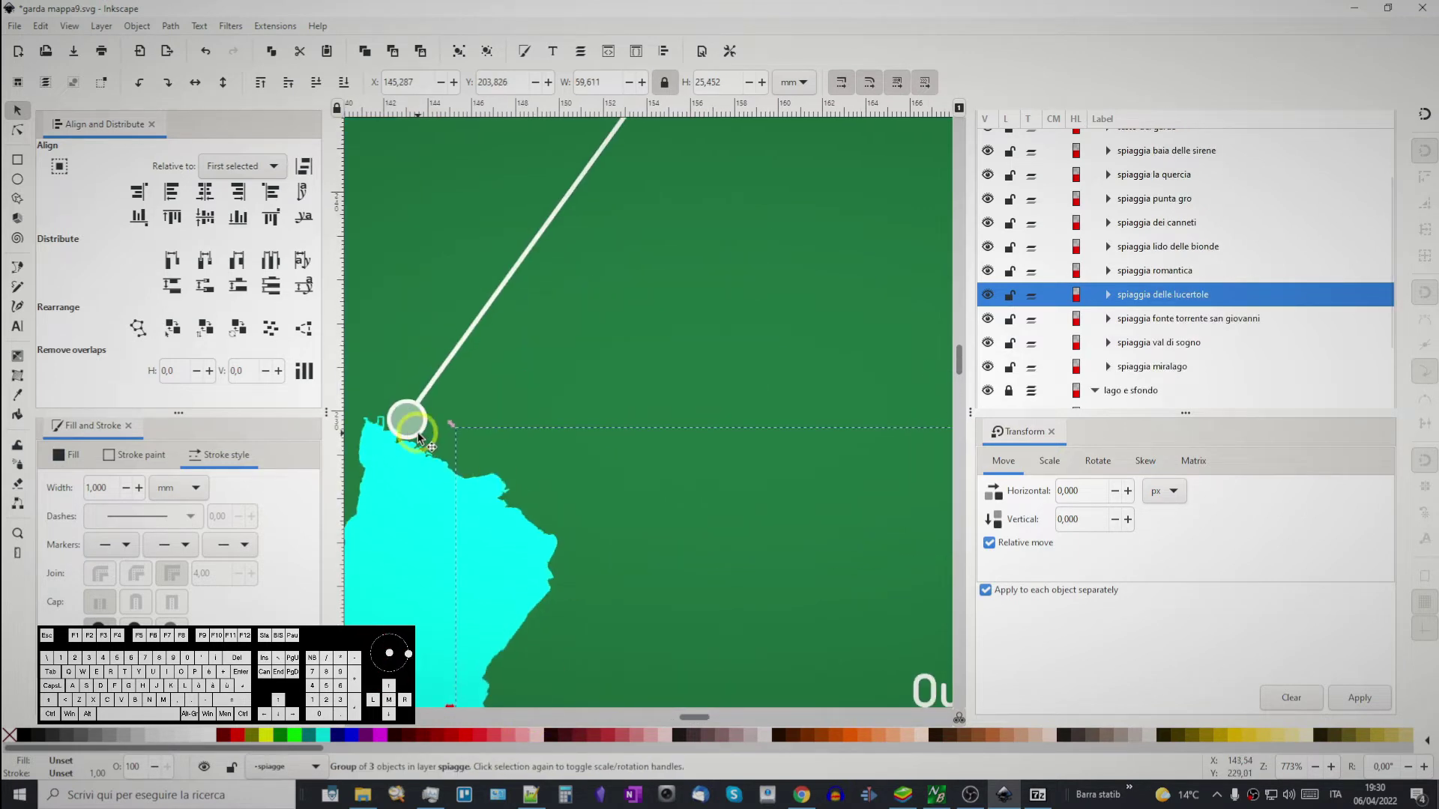
pyautogui.moveTo(425, 434); pyautogui.dragTo(417, 450)
pyautogui.middleClick(422, 595)
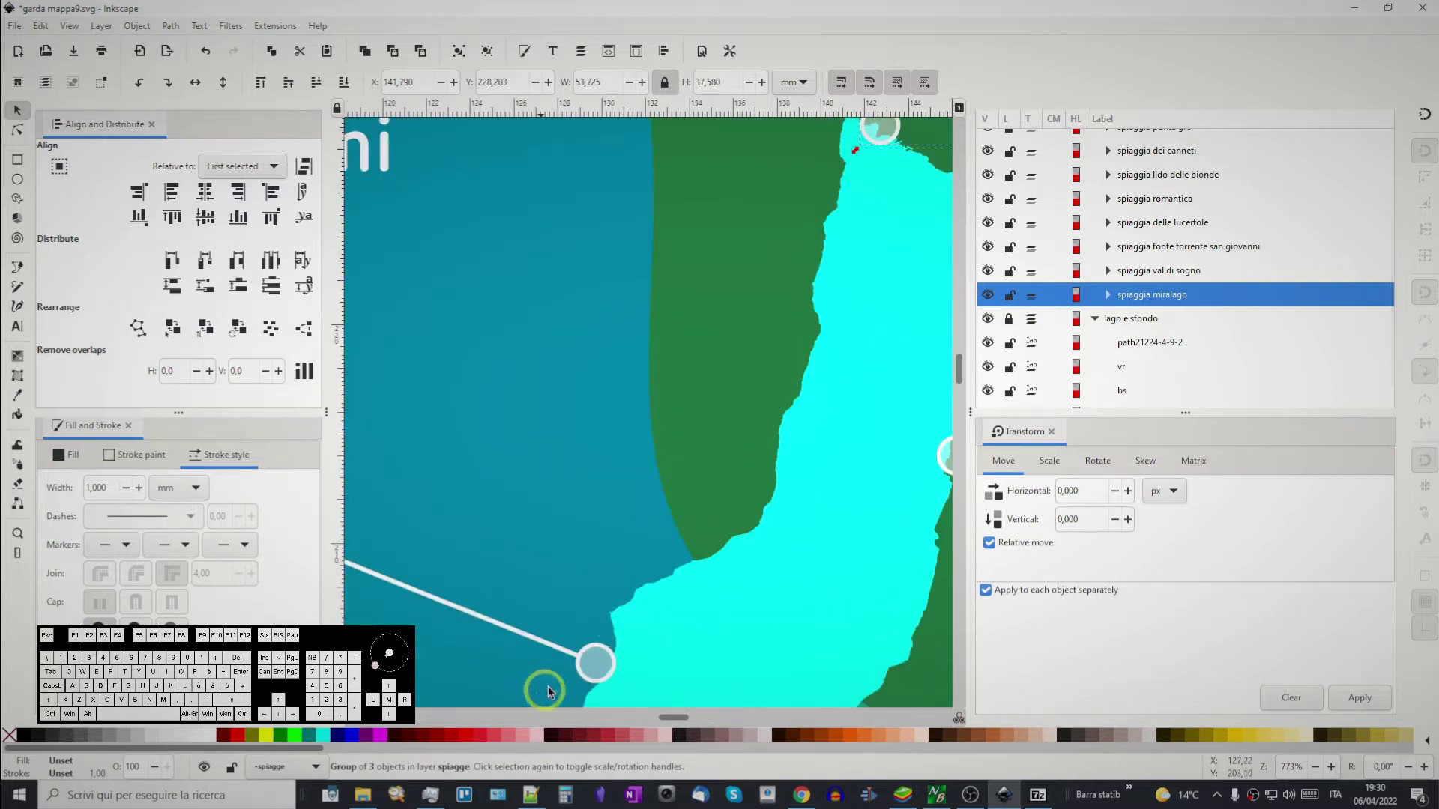
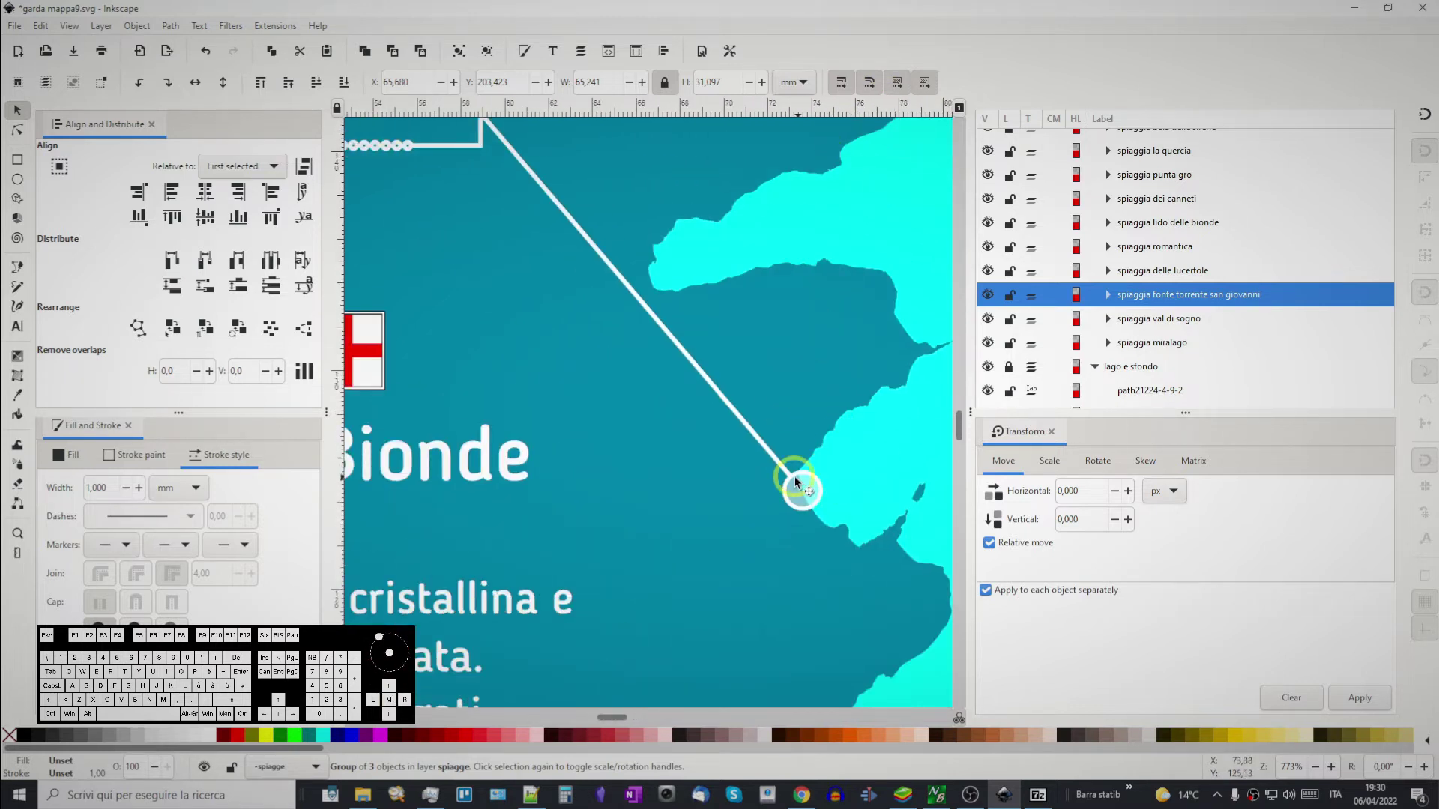
pyautogui.click(794, 482)
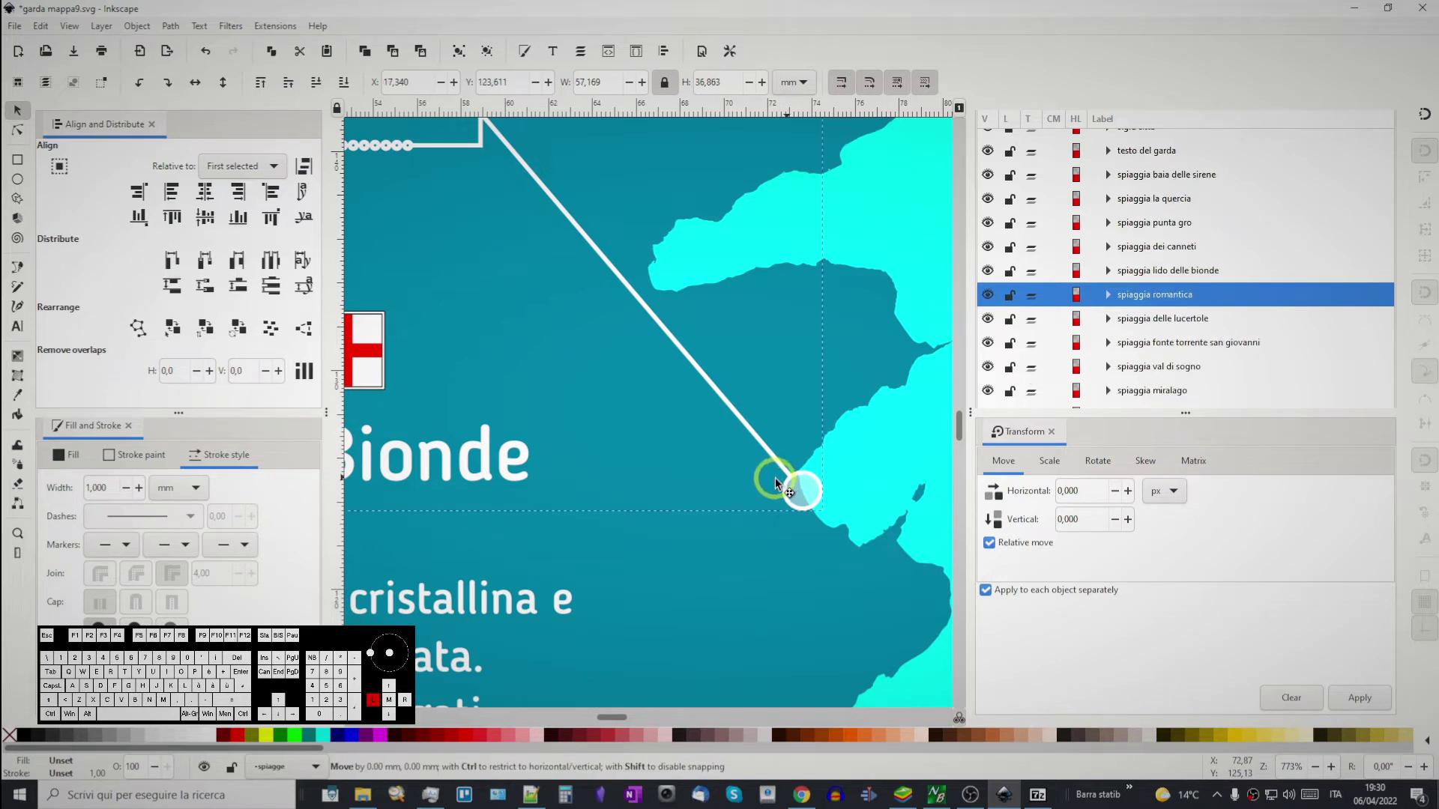
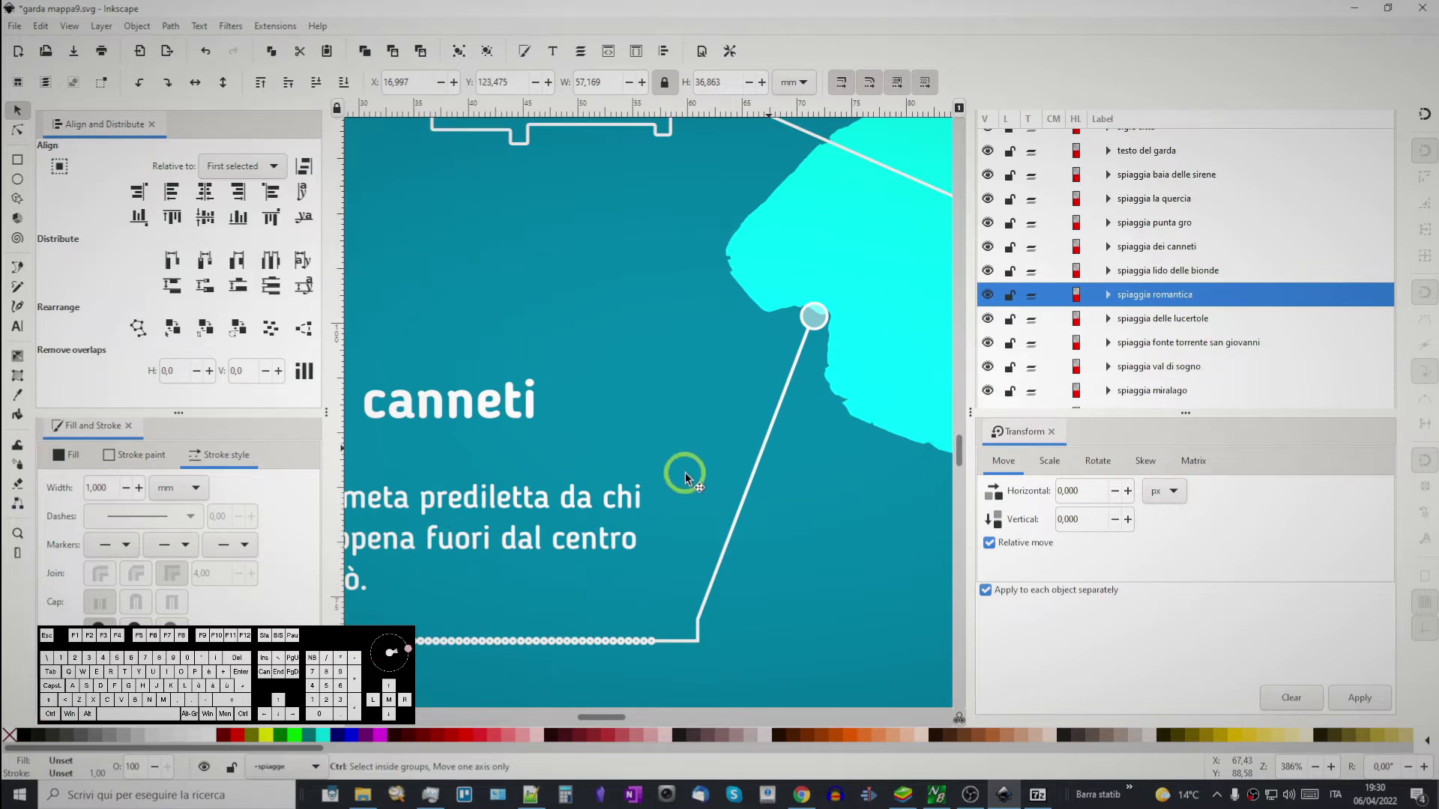
# - Clear the selection and bring the lower poster into view after the lake's fill lightens
pyautogui.click(574, 405)
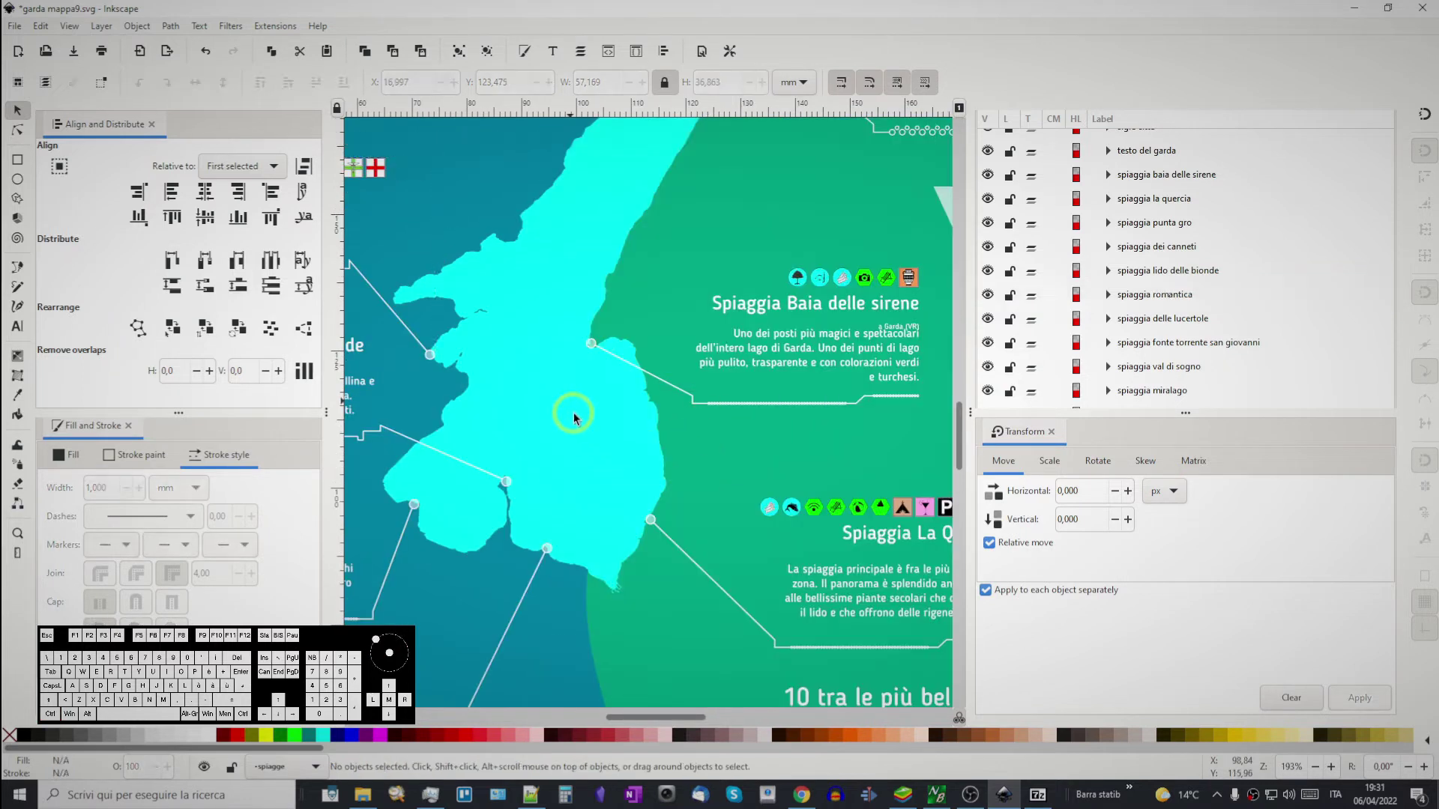
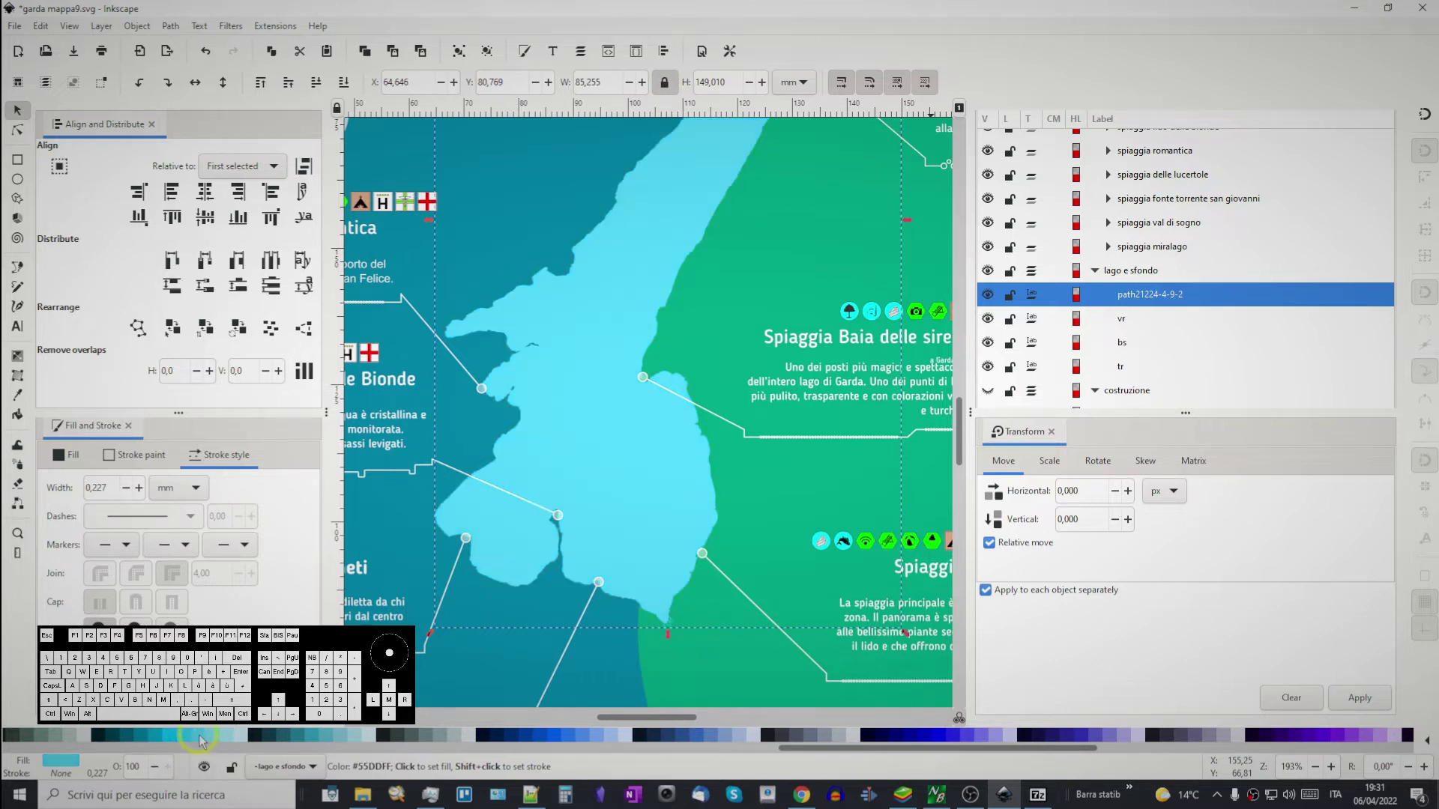
pyautogui.scroll(-3)
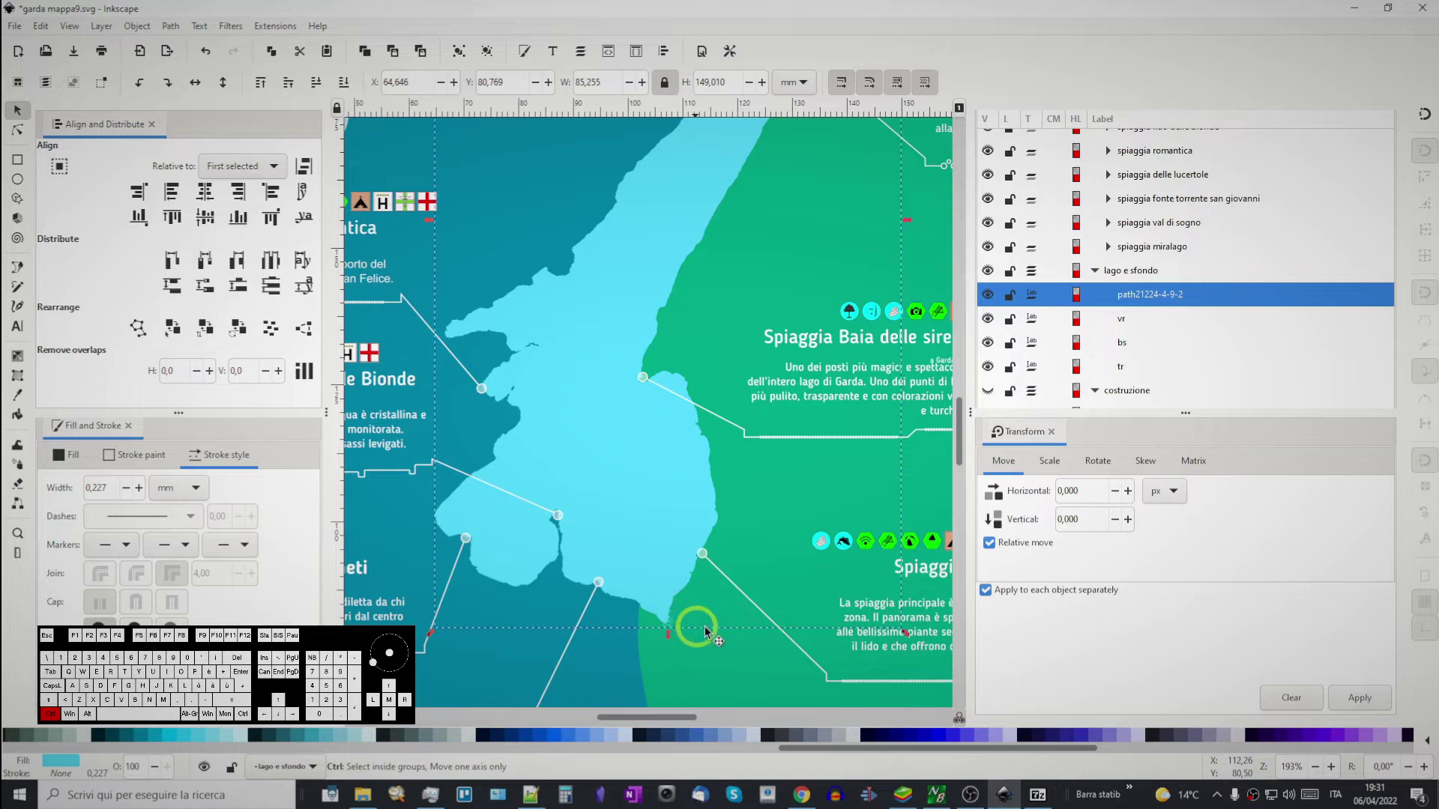
pyautogui.scroll(-3)
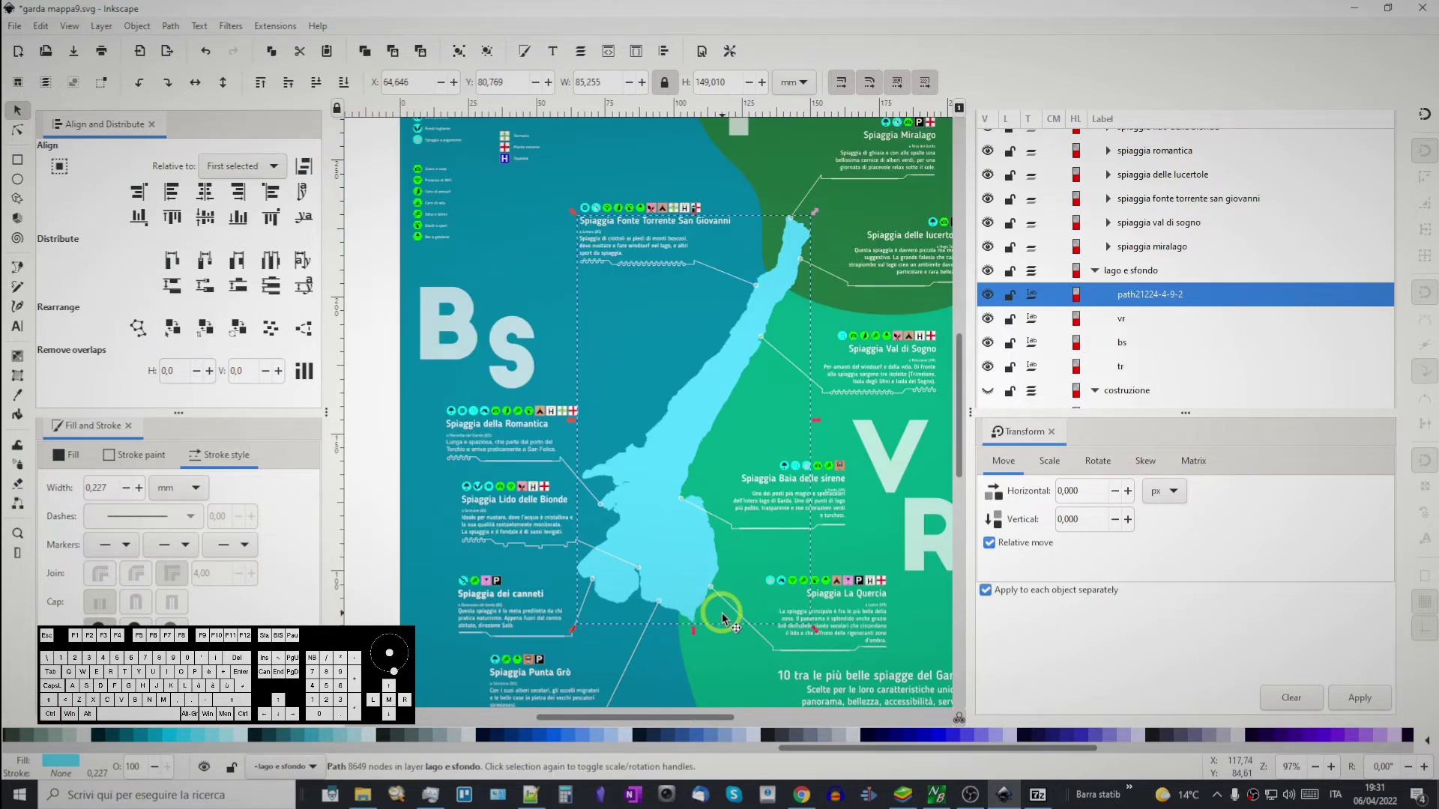
pyautogui.moveTo(725, 535); pyautogui.dragTo(738, 347)
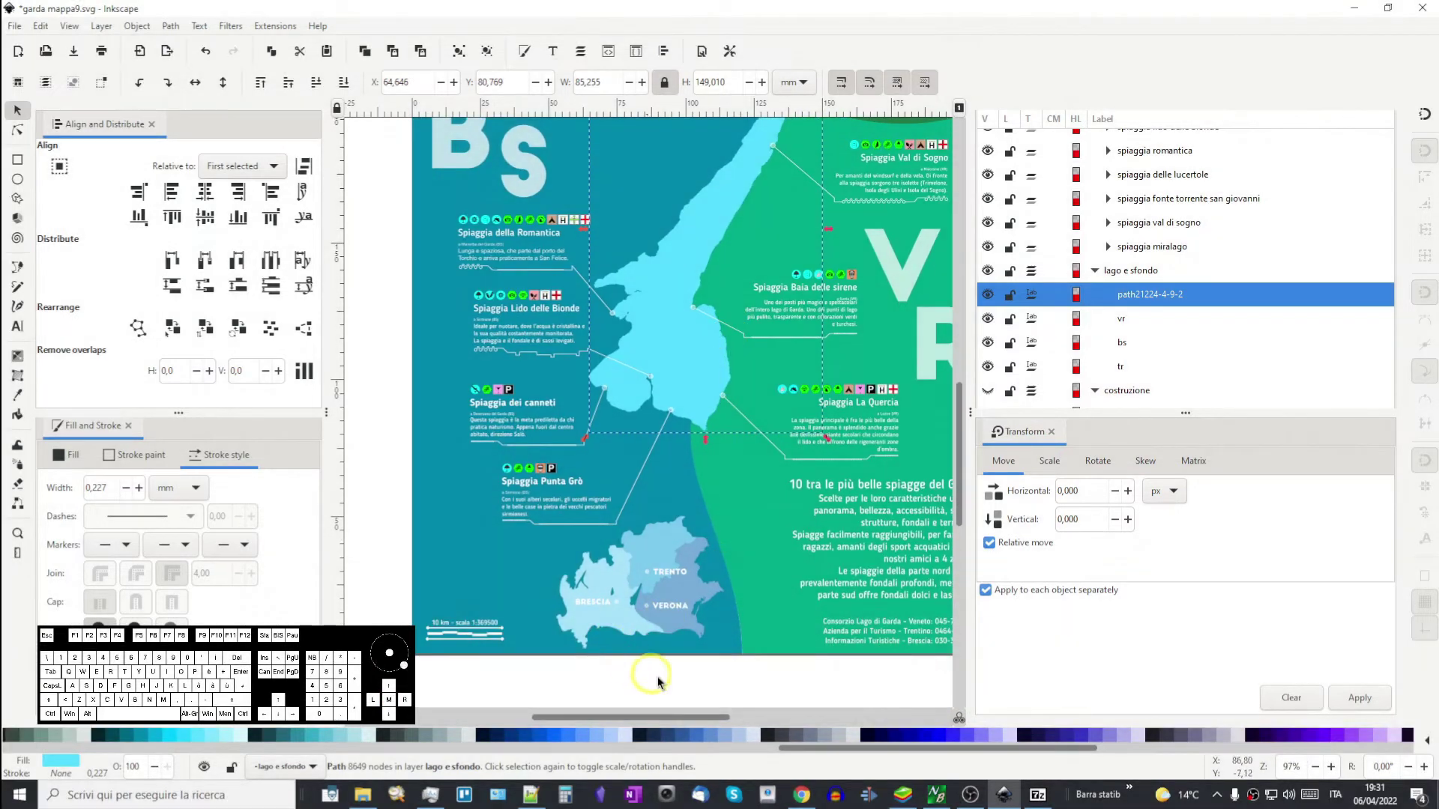
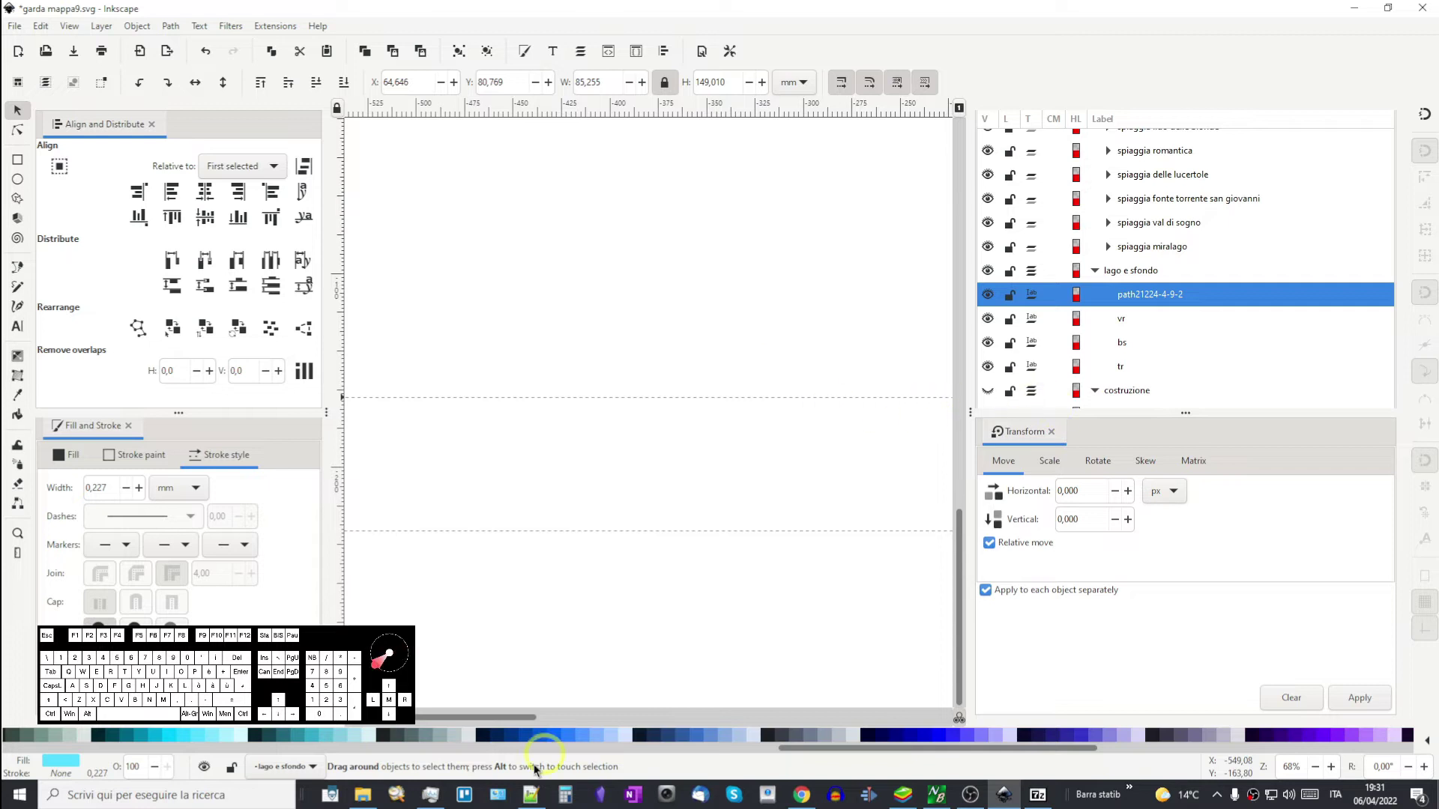
# - Rubber-band select the infographic's bar chart and month labels off the page
pyautogui.moveTo(475, 721); pyautogui.dragTo(556, 716)
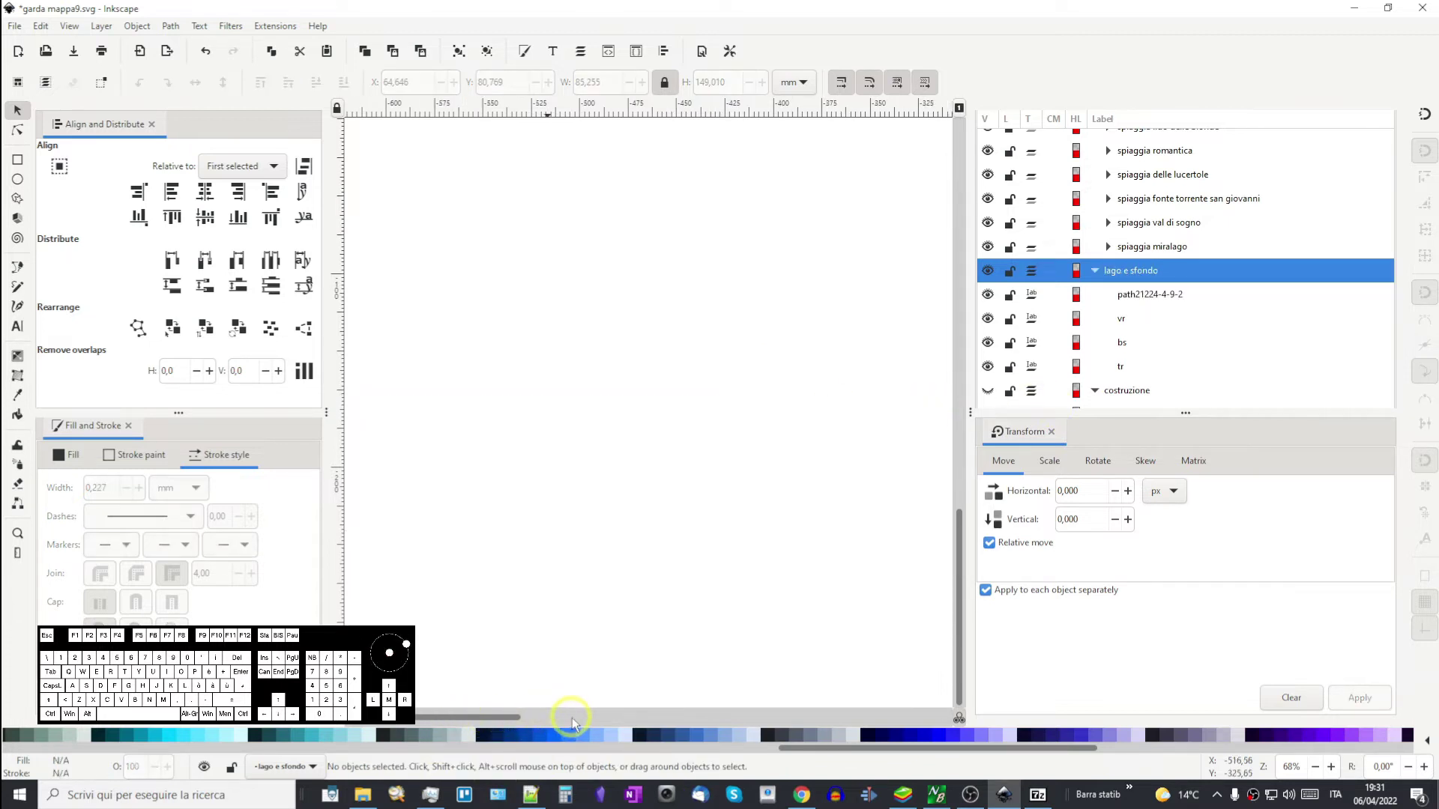
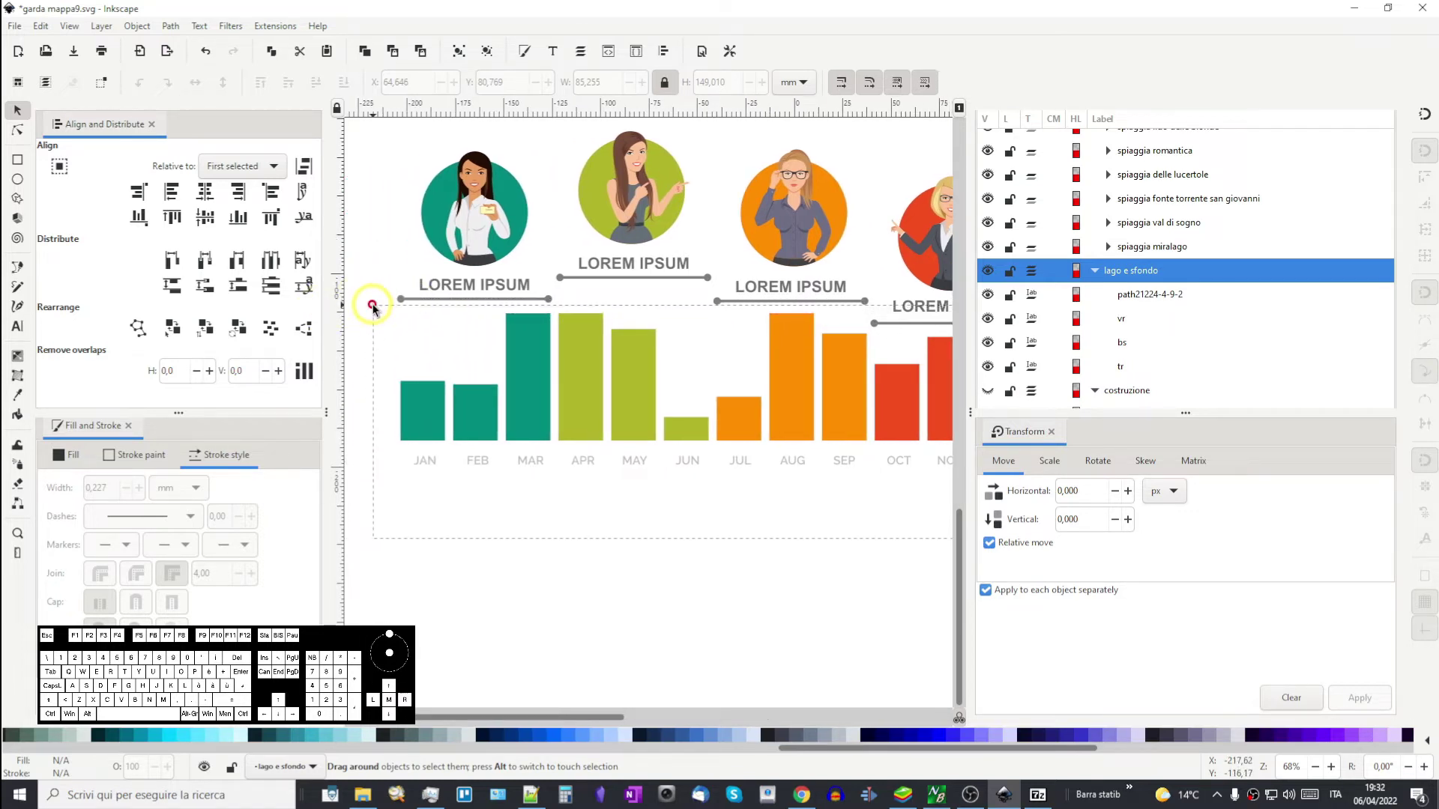
pyautogui.moveTo(804, 420); pyautogui.dragTo(476, 525)
pyautogui.click(598, 430)
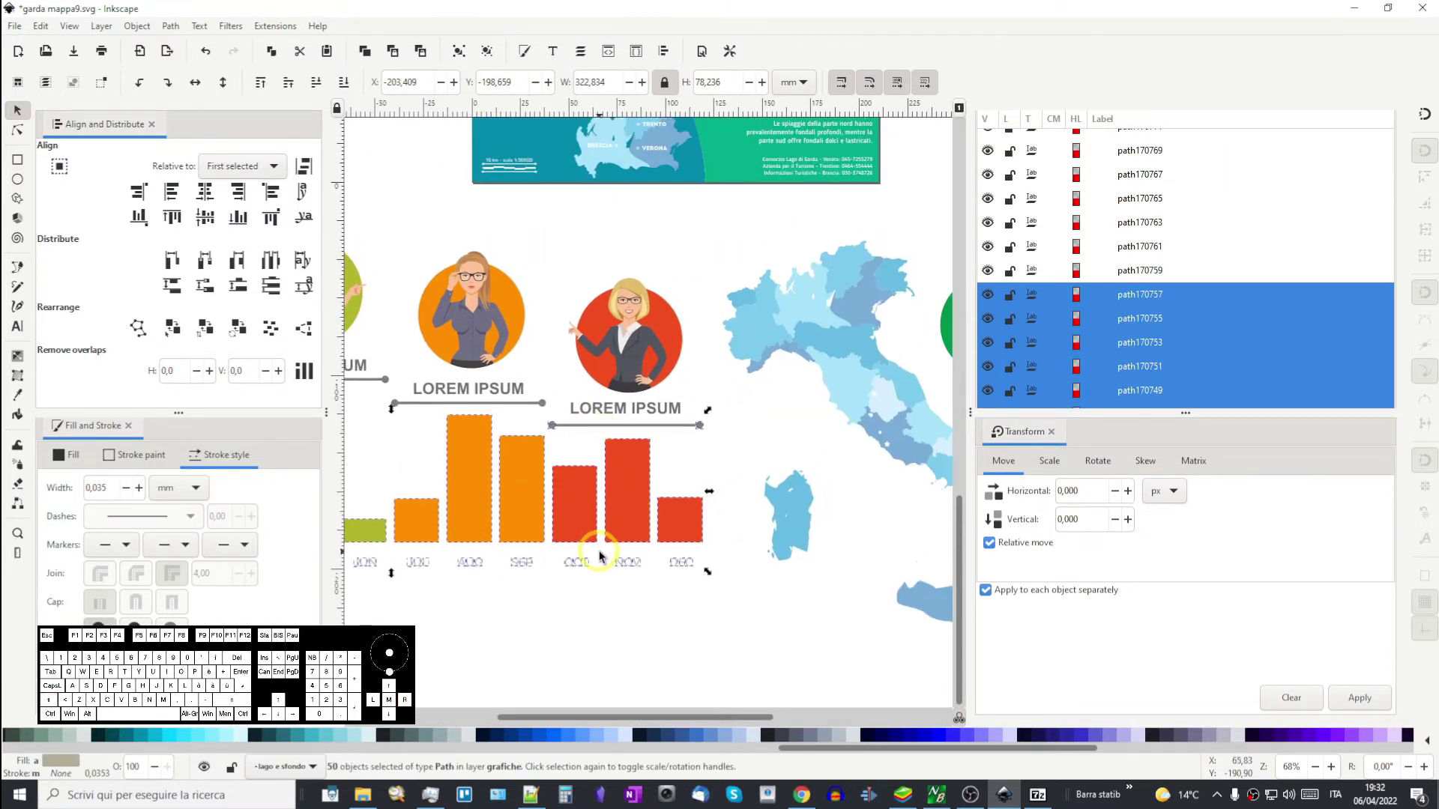
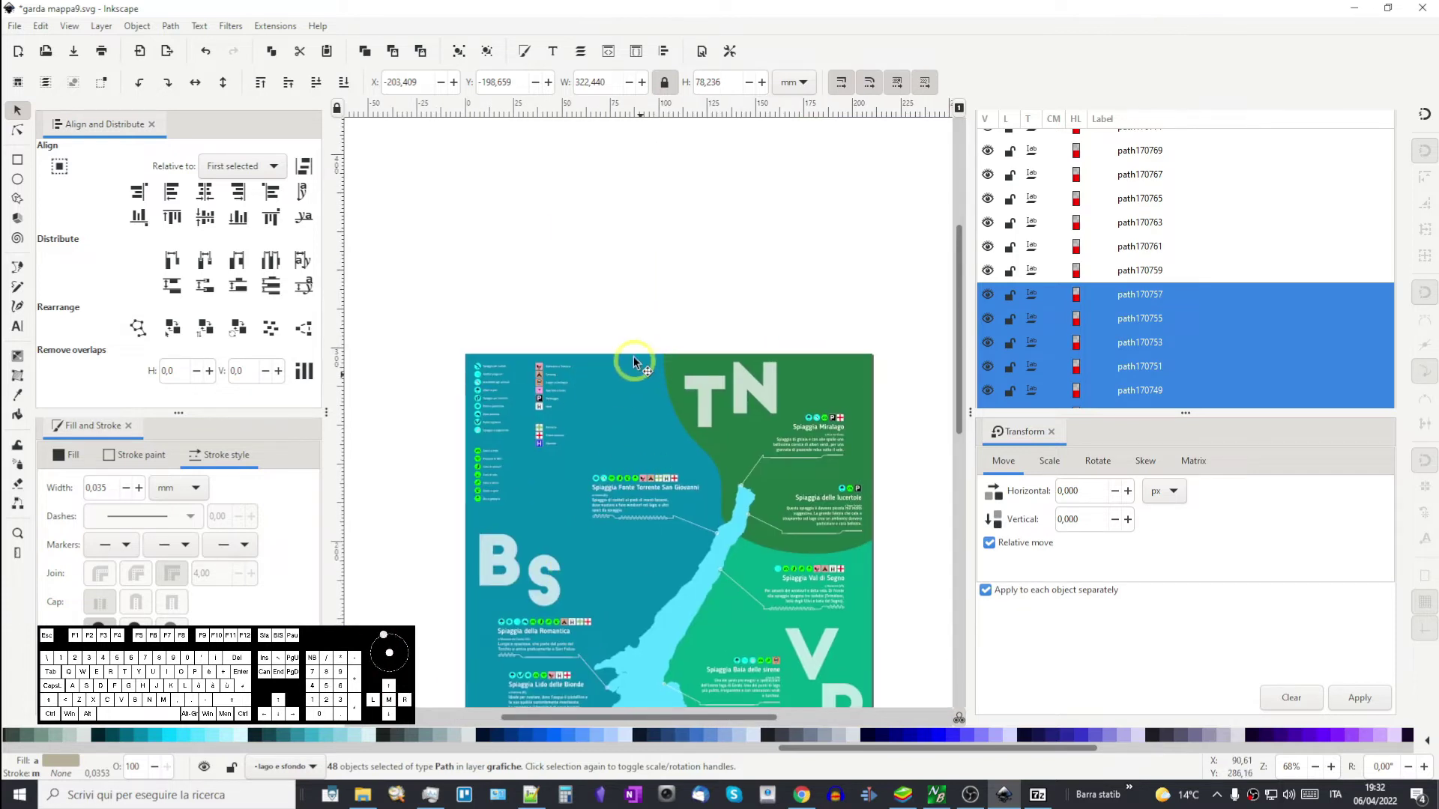
# - Paste the chart bars into the lago e sfondo layer and move them onto the poster top
pyautogui.moveTo(658, 497); pyautogui.dragTo(640, 515)
pyautogui.click(605, 336)
pyautogui.press('ctrl+v')
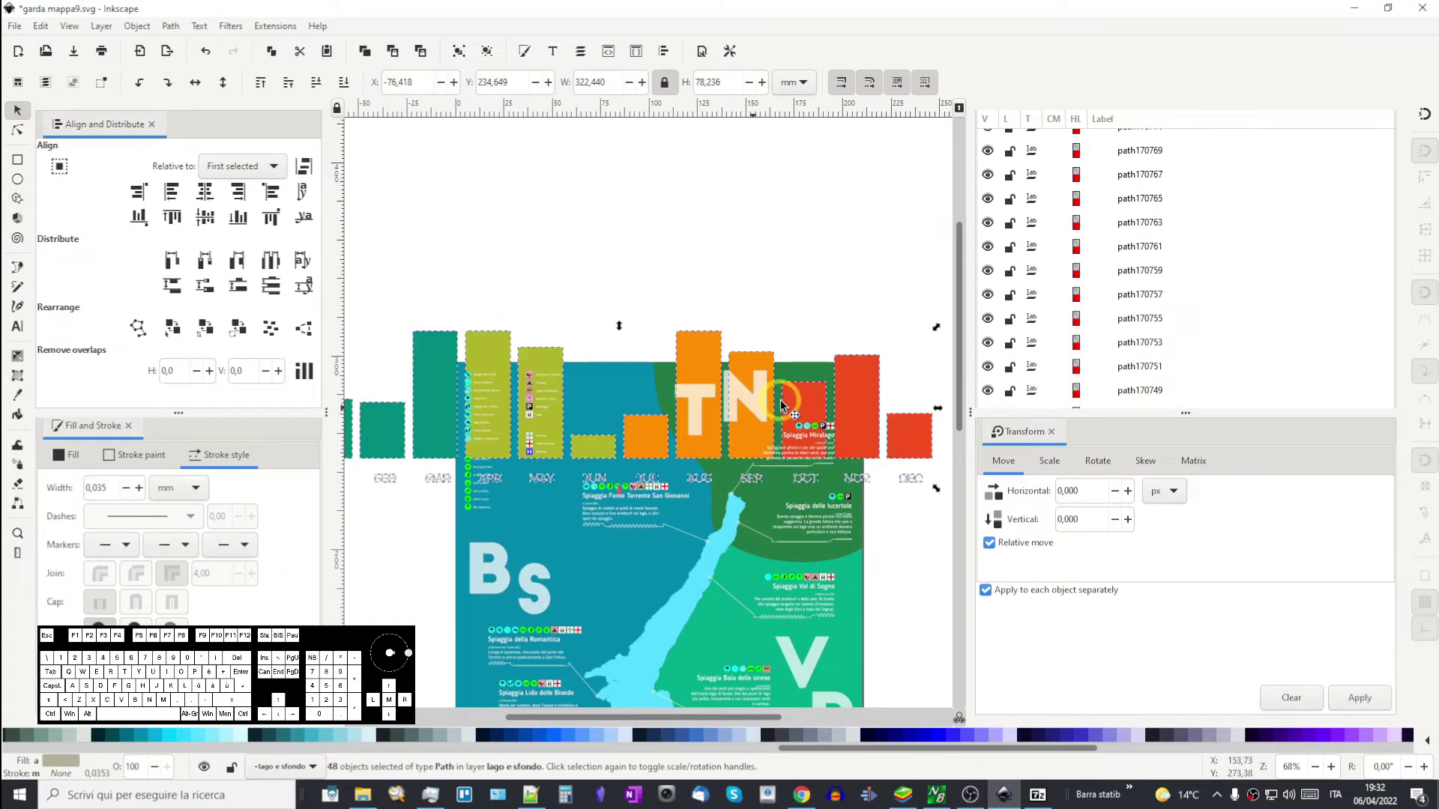
pyautogui.moveTo(936, 489); pyautogui.dragTo(781, 412)
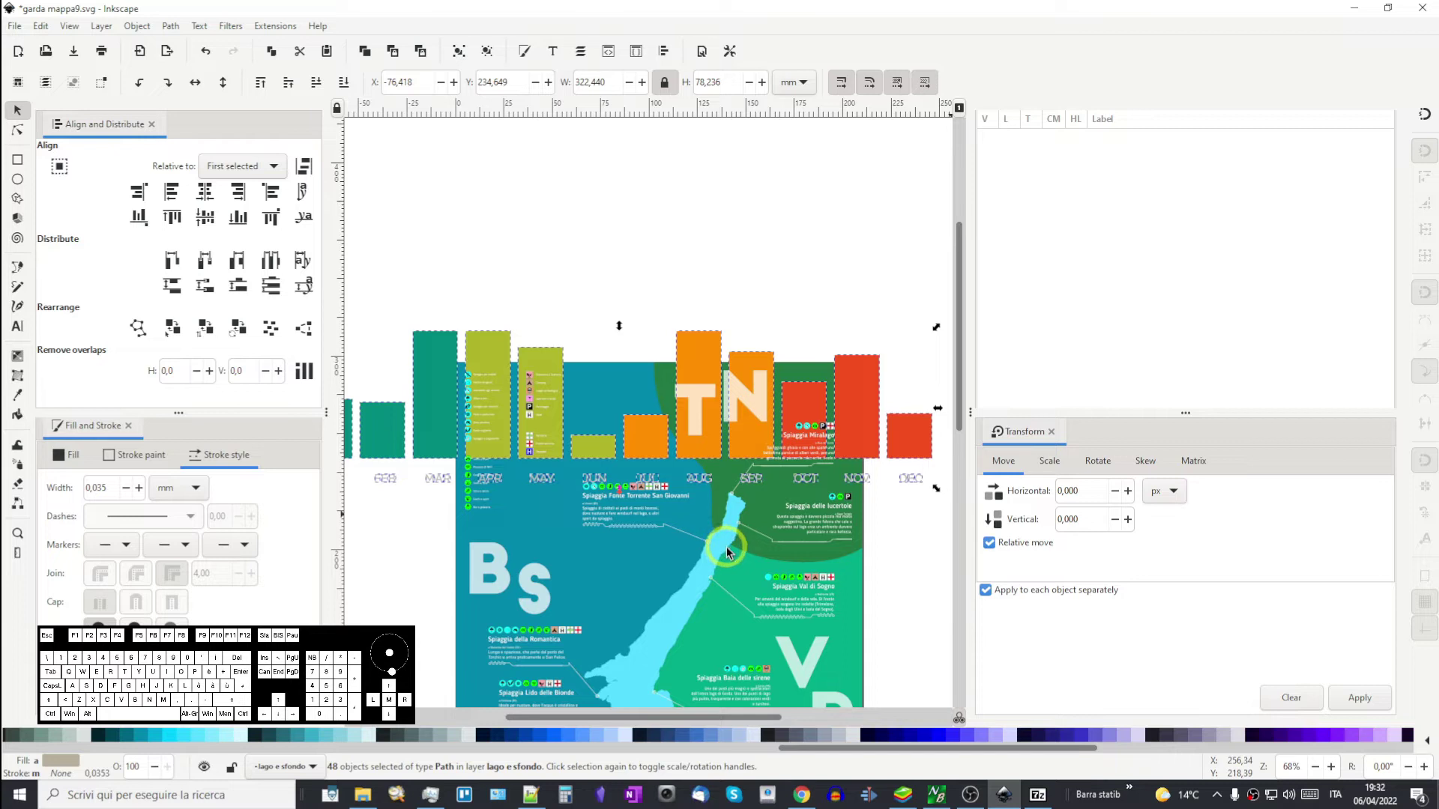
# - Shrink the bar chart and place it at the map's top edge beside the TN lettering
pyautogui.moveTo(579, 488); pyautogui.dragTo(822, 507)
pyautogui.moveTo(593, 364); pyautogui.dragTo(689, 392)
pyautogui.moveTo(783, 514); pyautogui.dragTo(441, 462)
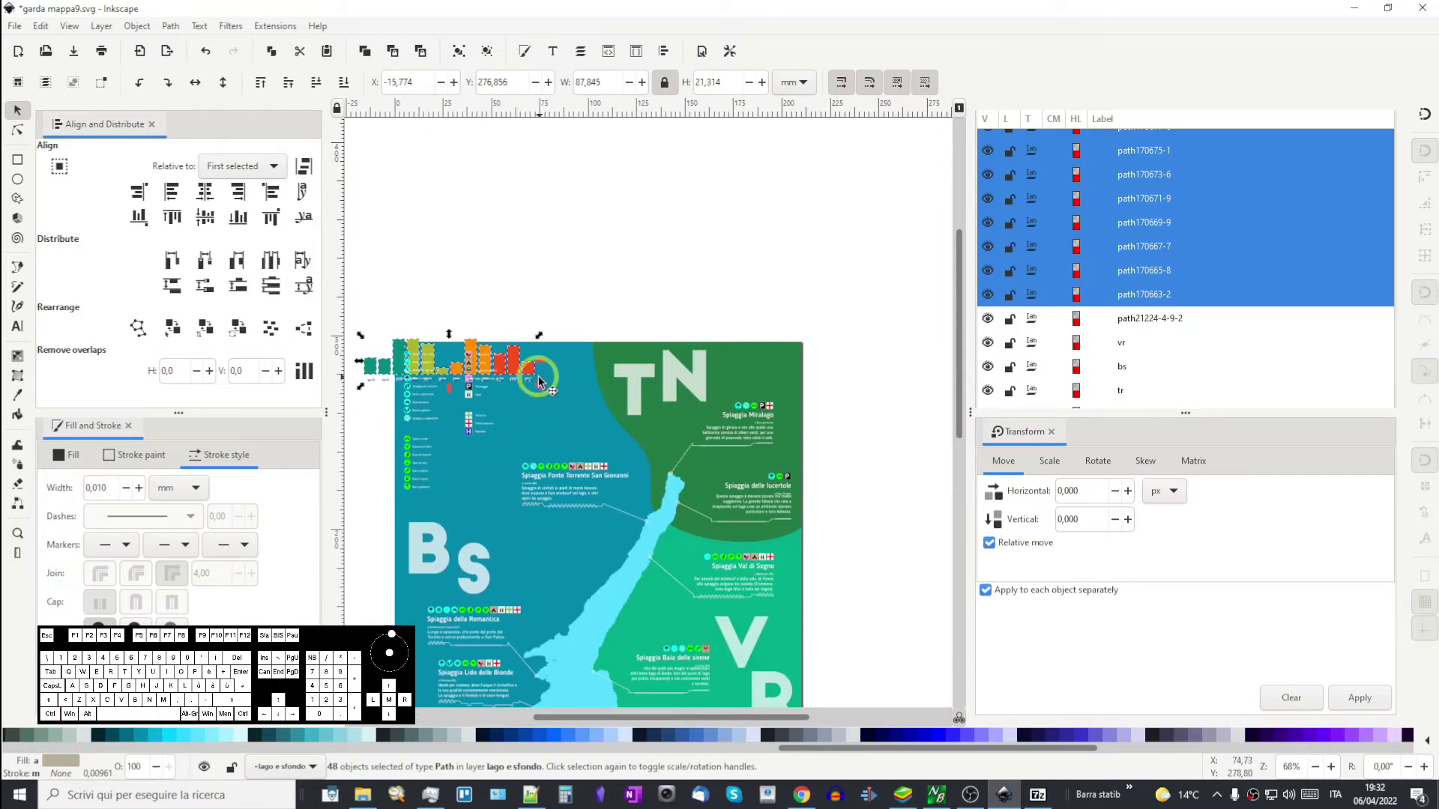
pyautogui.moveTo(535, 372); pyautogui.dragTo(699, 380)
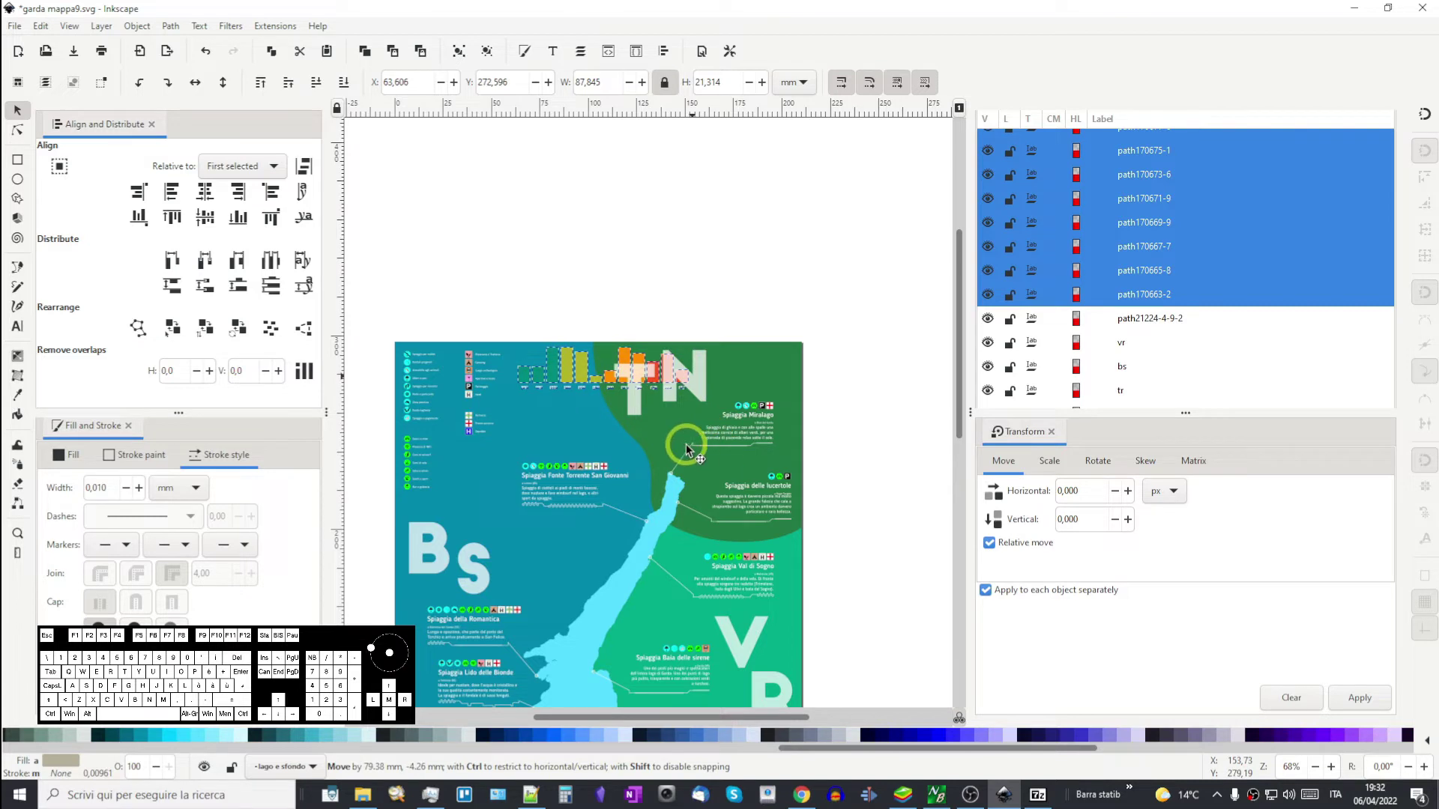
pyautogui.moveTo(694, 449); pyautogui.dragTo(697, 504)
pyautogui.scroll(3)
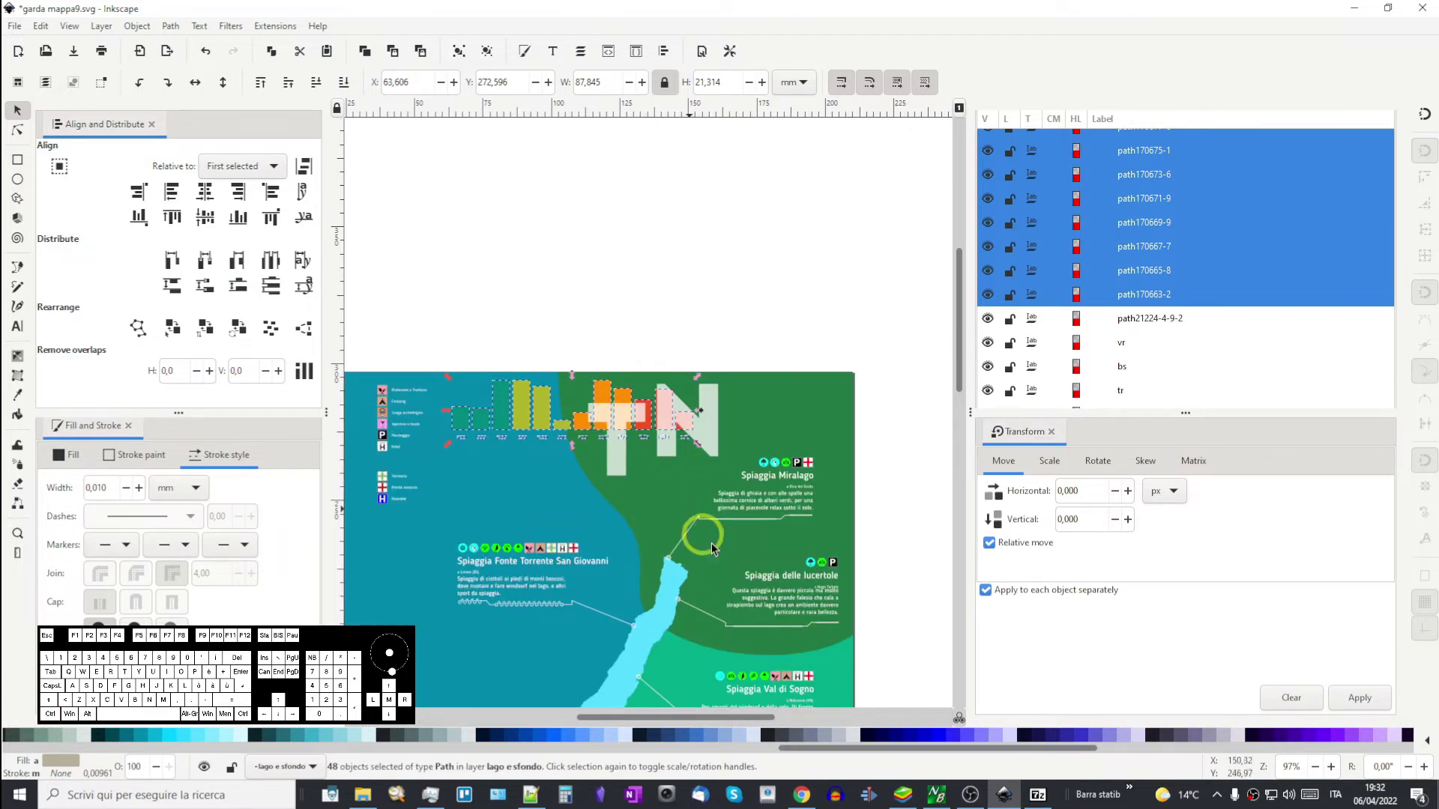
pyautogui.scroll(3)
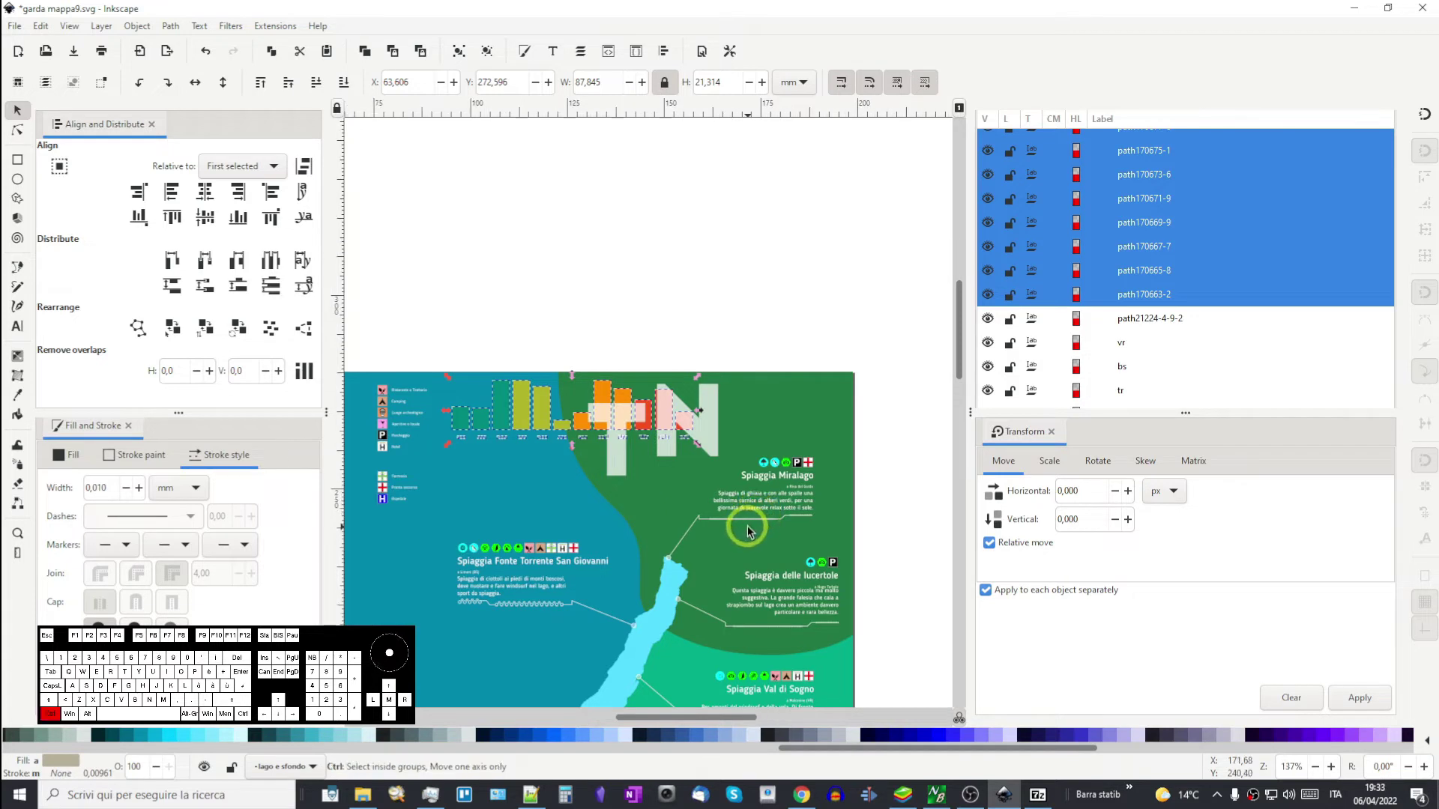
pyautogui.middleClick(783, 506)
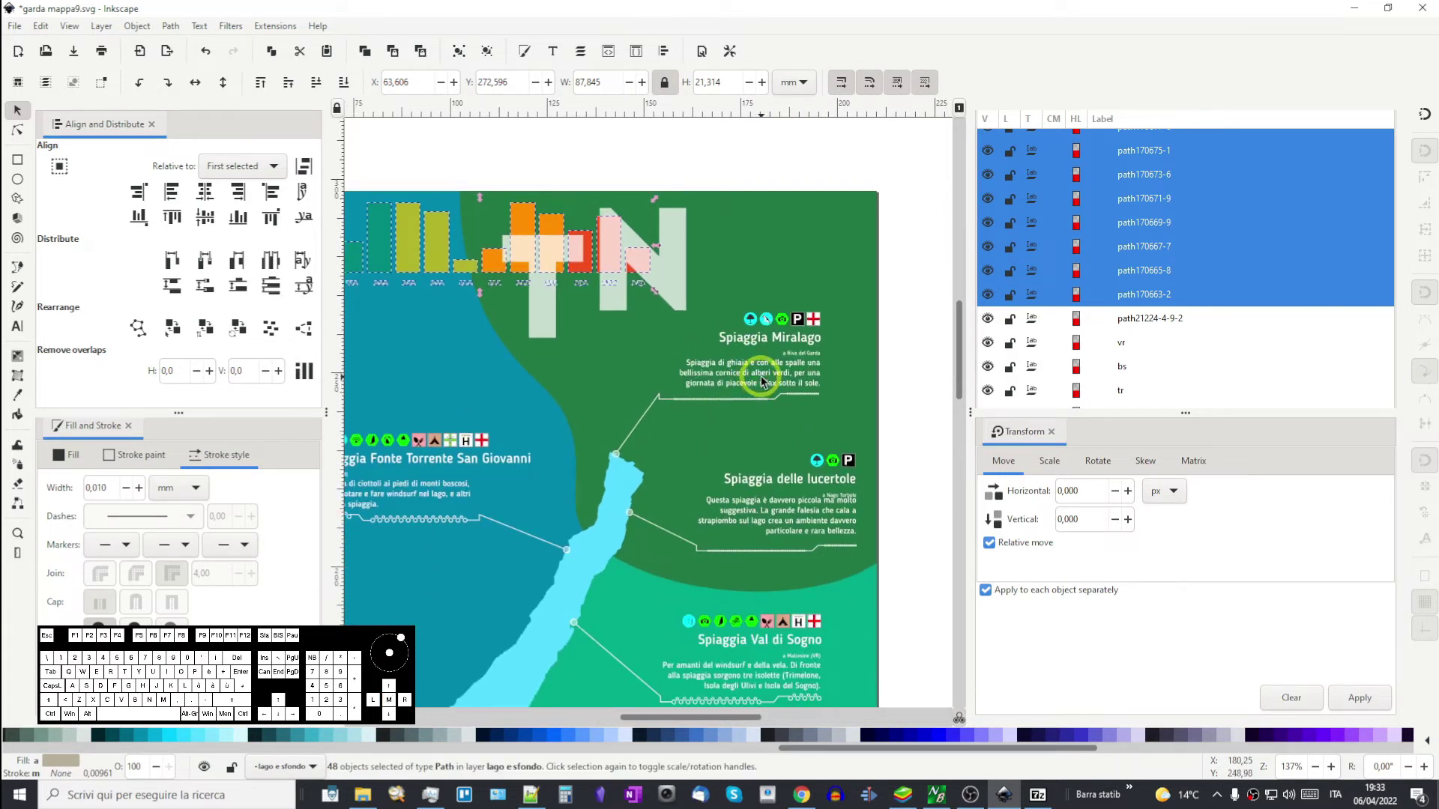
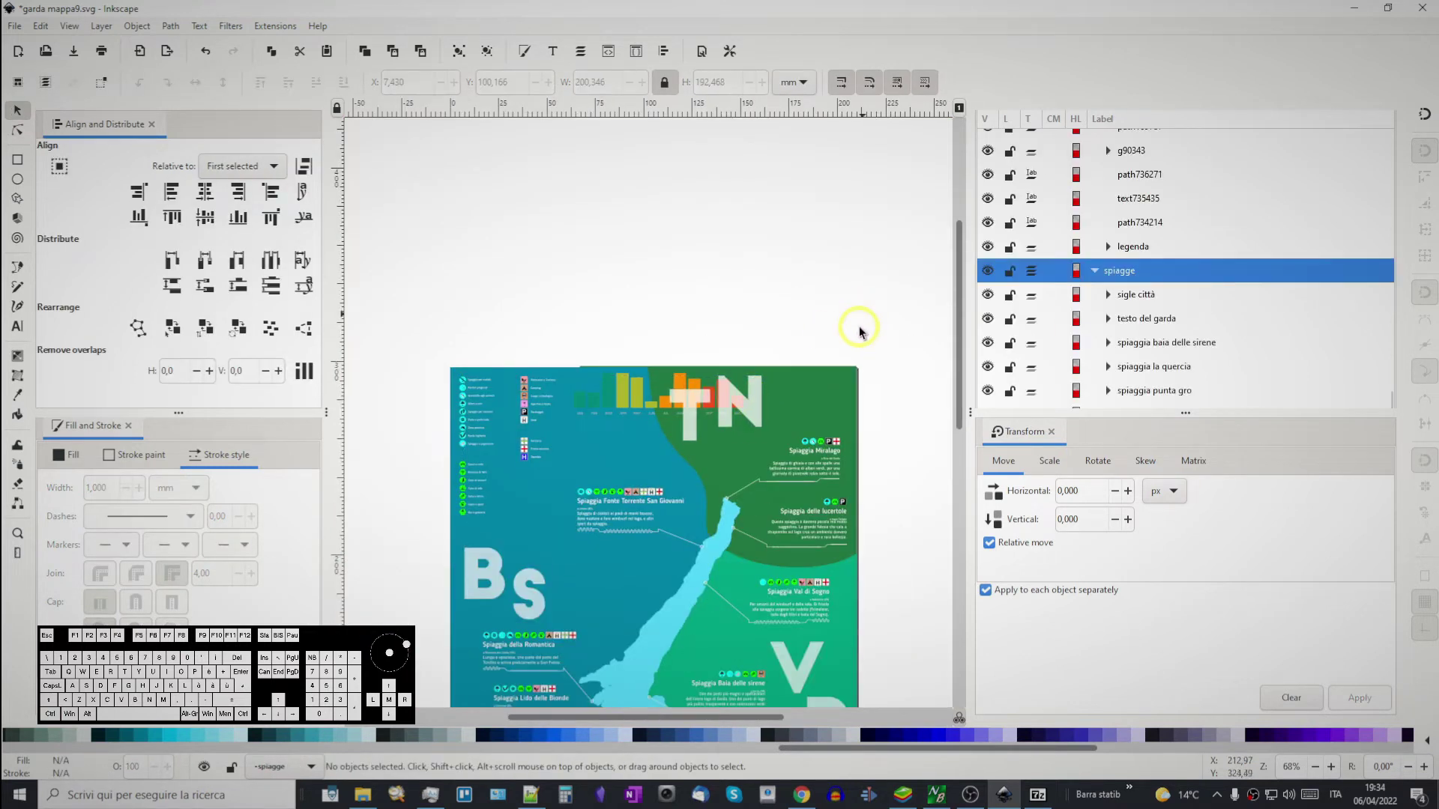
# - Rearrange groups in the Objects panel and save a copy as garda mappa10.svg
pyautogui.middleClick(589, 368)
pyautogui.click(855, 352)
pyautogui.moveTo(871, 343); pyautogui.dragTo(898, 233)
pyautogui.moveTo(878, 282); pyautogui.dragTo(875, 358)
pyautogui.click(777, 379)
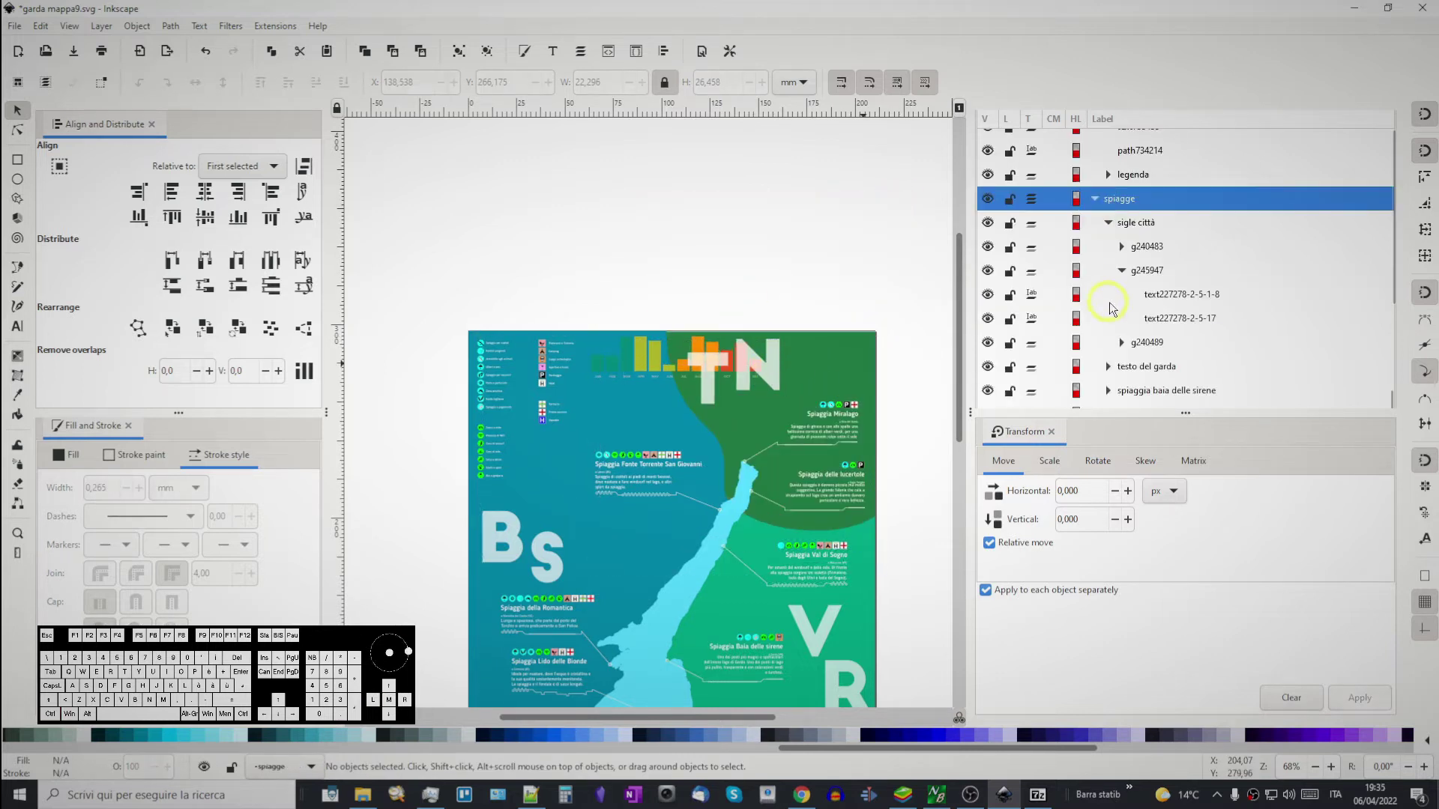
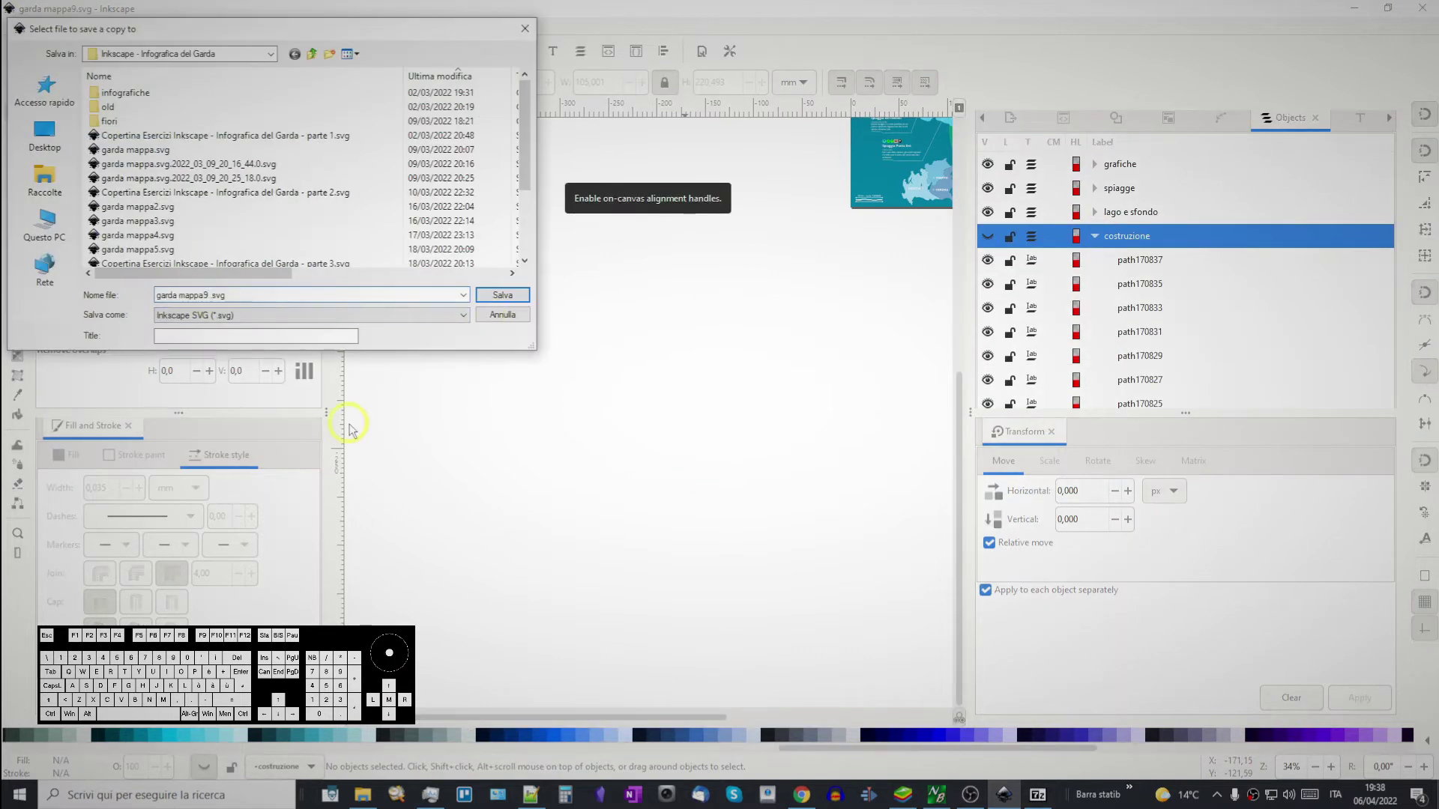
pyautogui.press('c')
pyautogui.press('o')
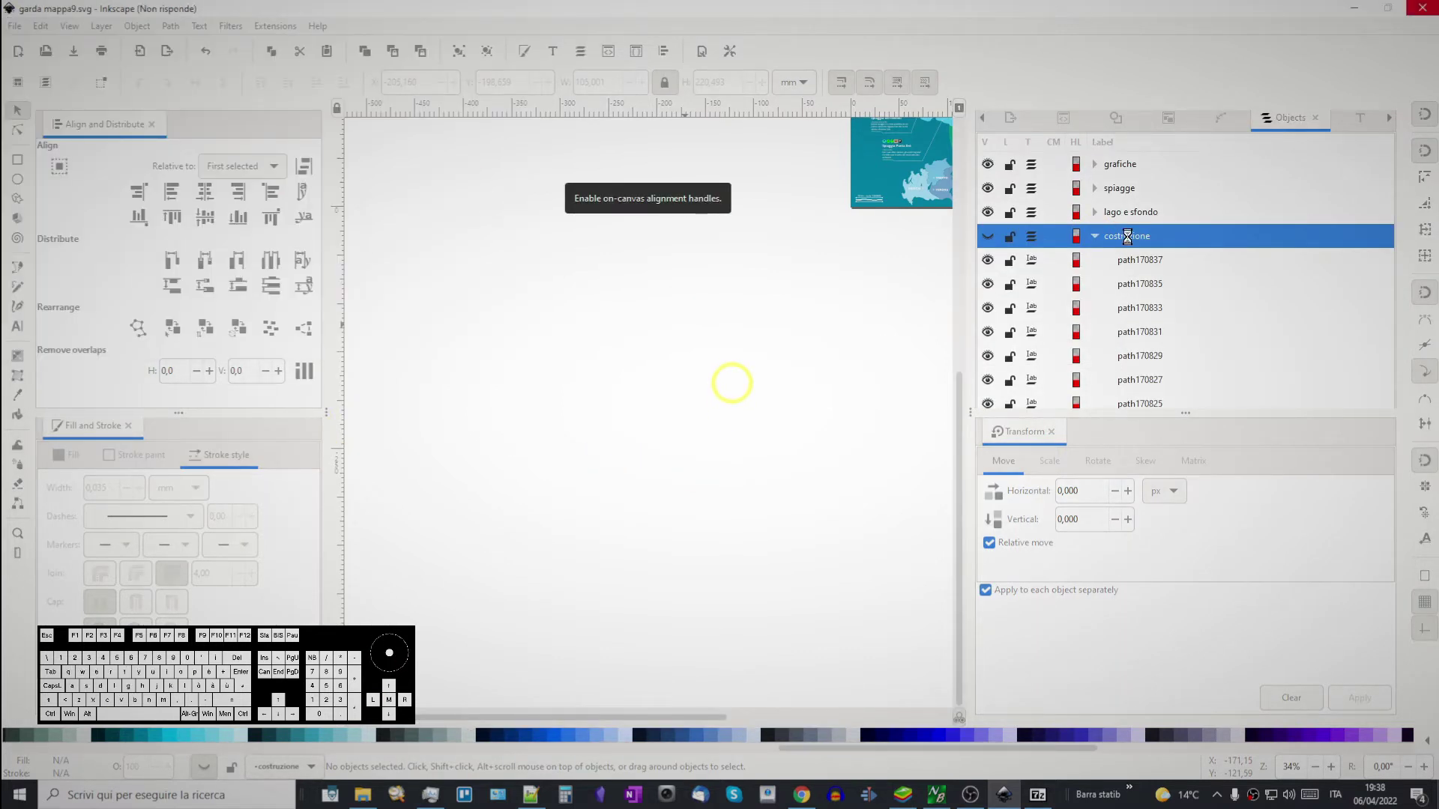
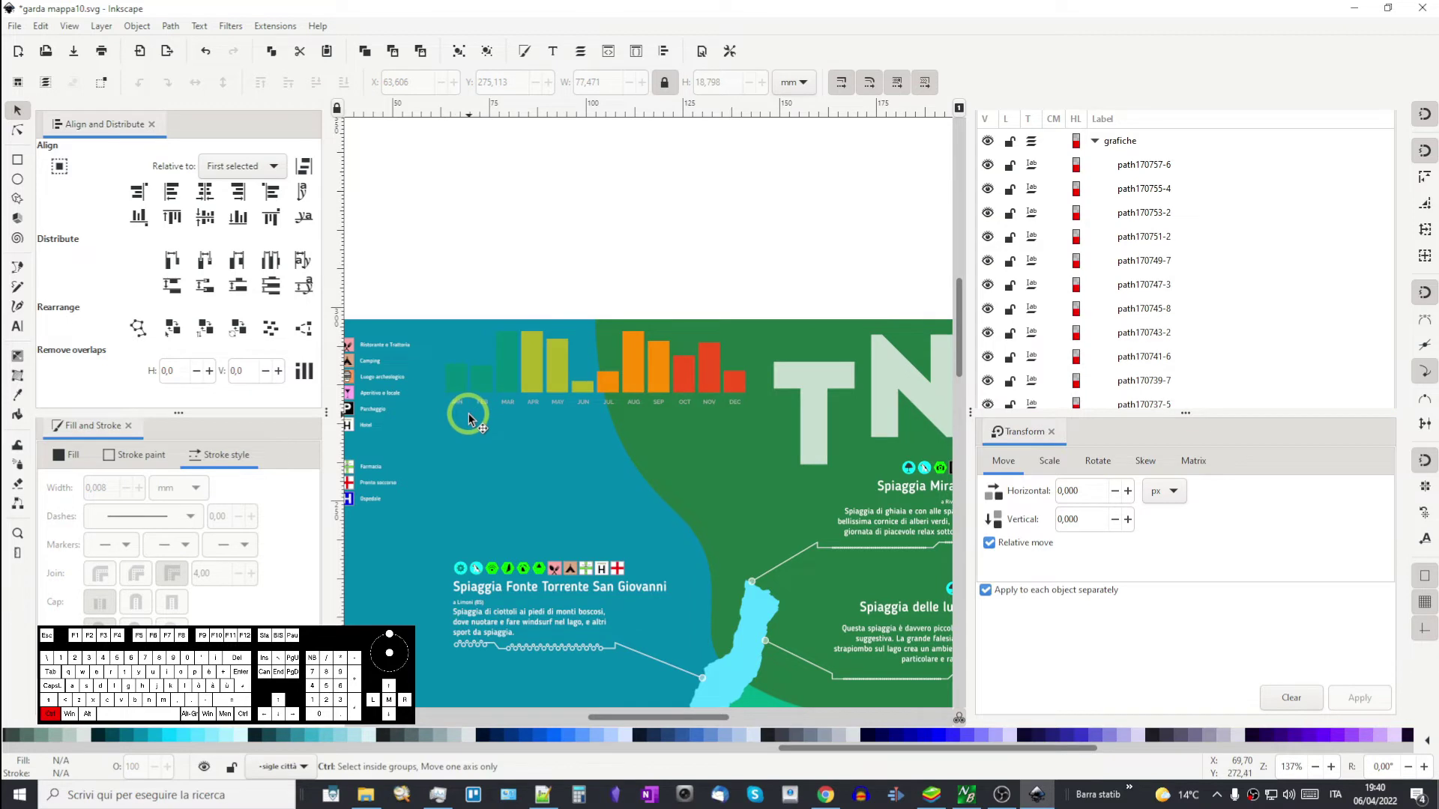
# - Zoom in on the chart's month labels and select the JAN label
pyautogui.scroll(3)
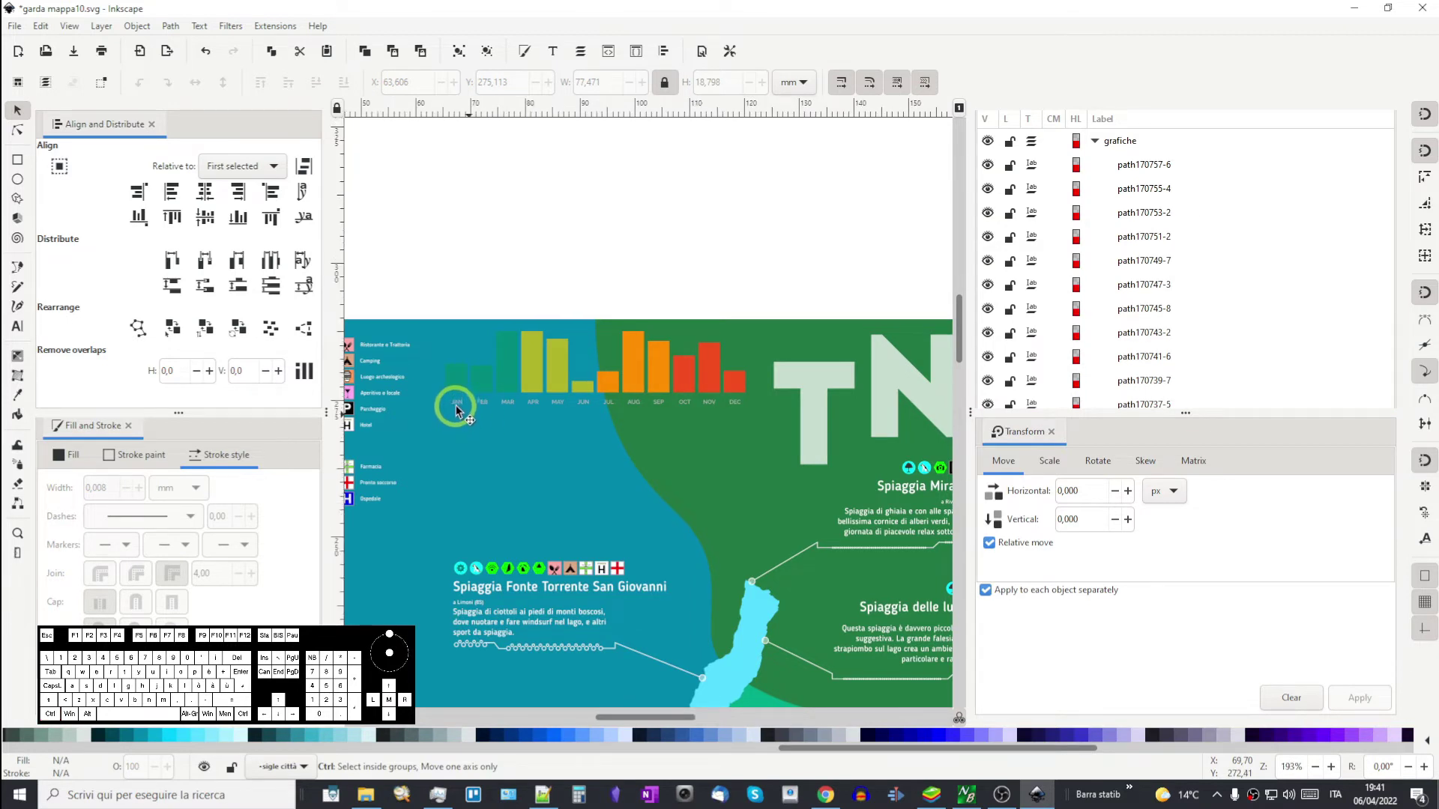
pyautogui.moveTo(487, 412); pyautogui.dragTo(560, 438)
pyautogui.click(532, 422)
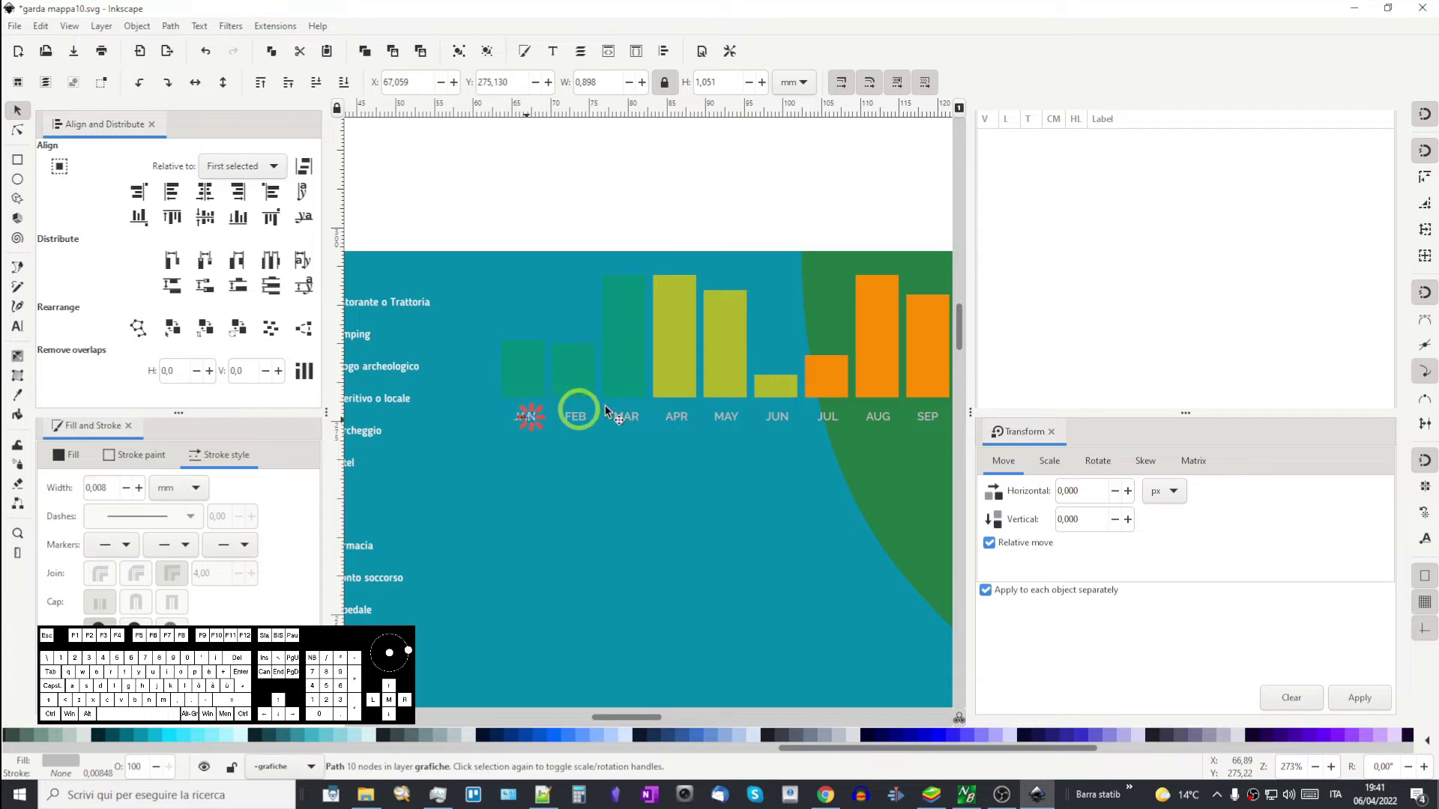
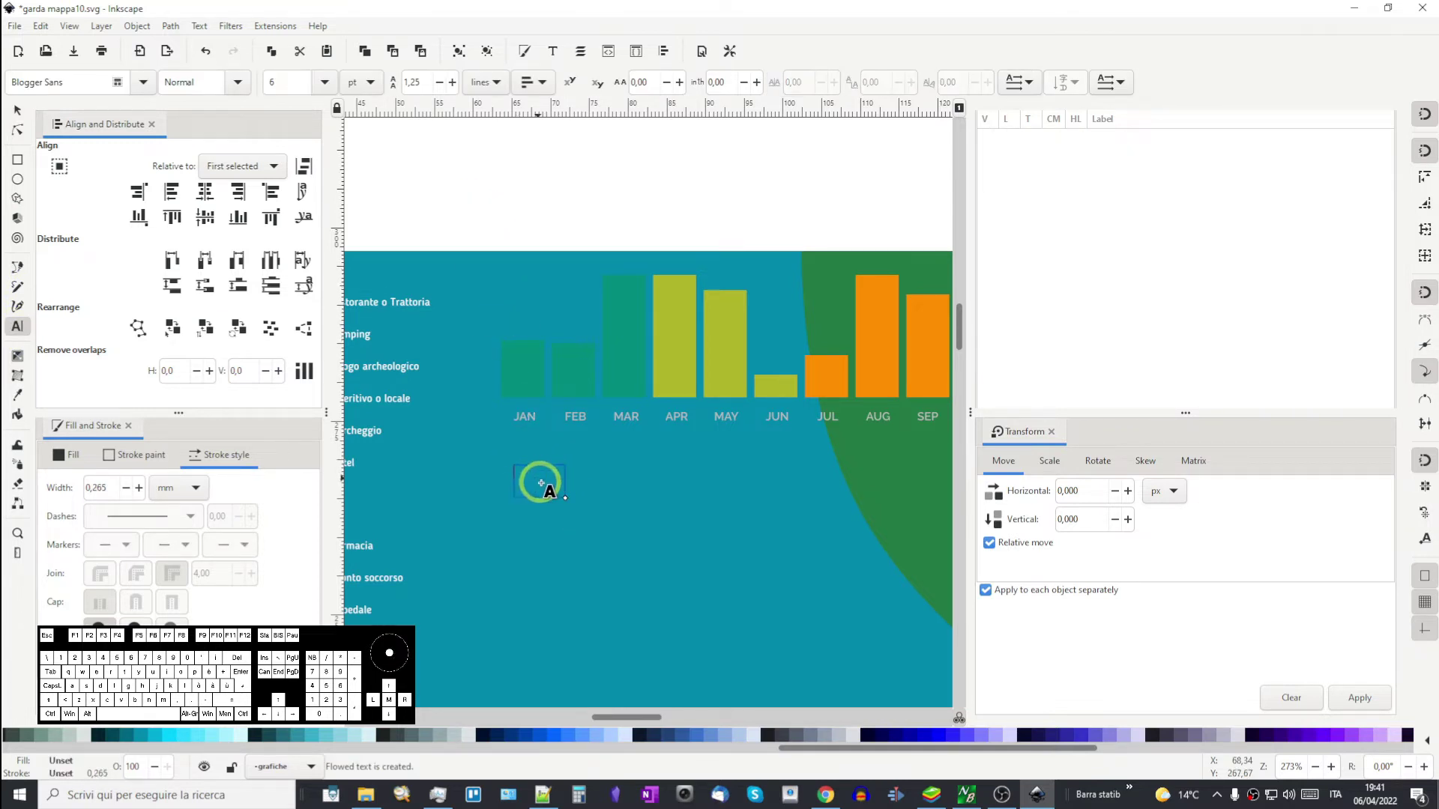
# - Write GEN in capitals in the new text frame and browse fonts for it
pyautogui.press('Caps_Lock')
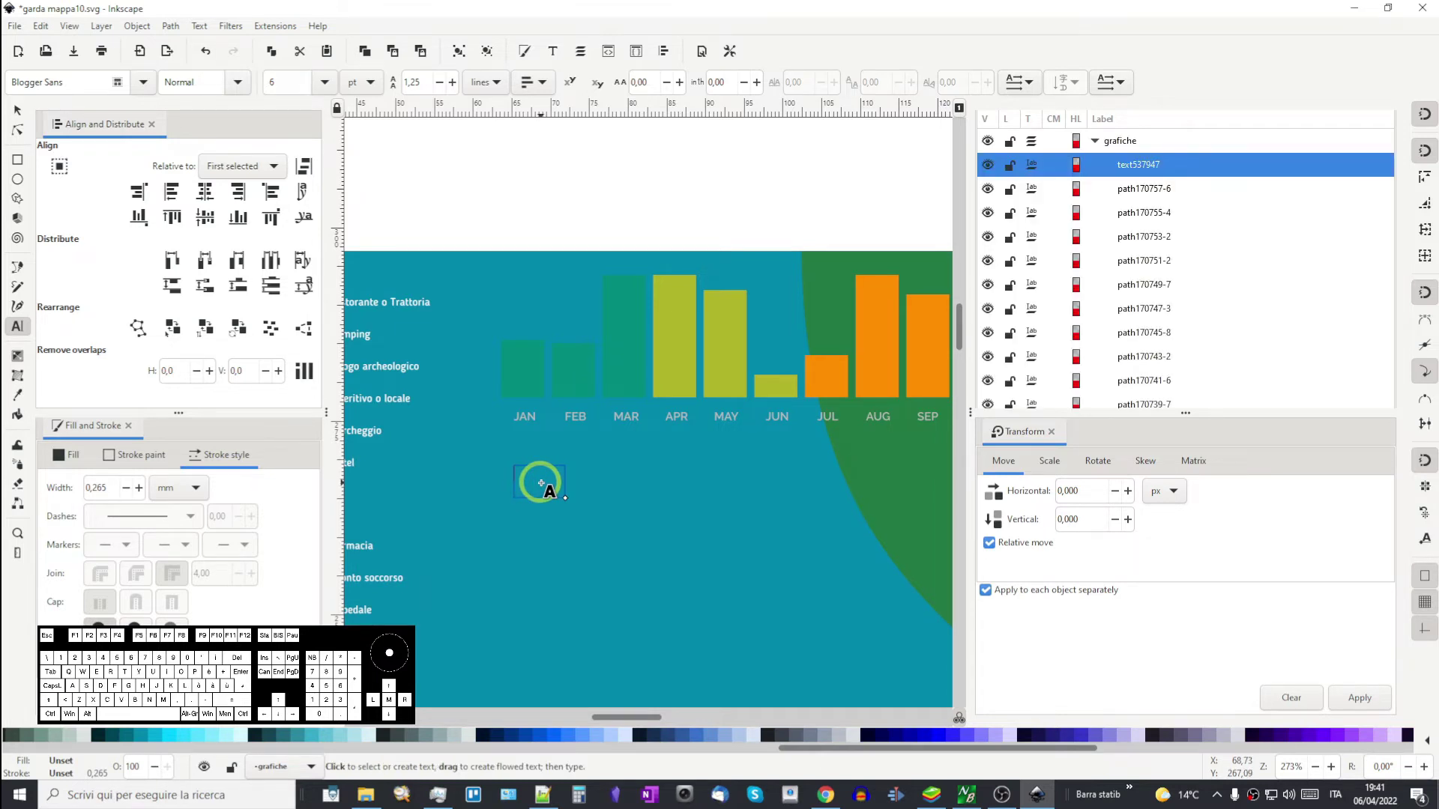
pyautogui.press('g')
pyautogui.press('e')
pyautogui.press('n')
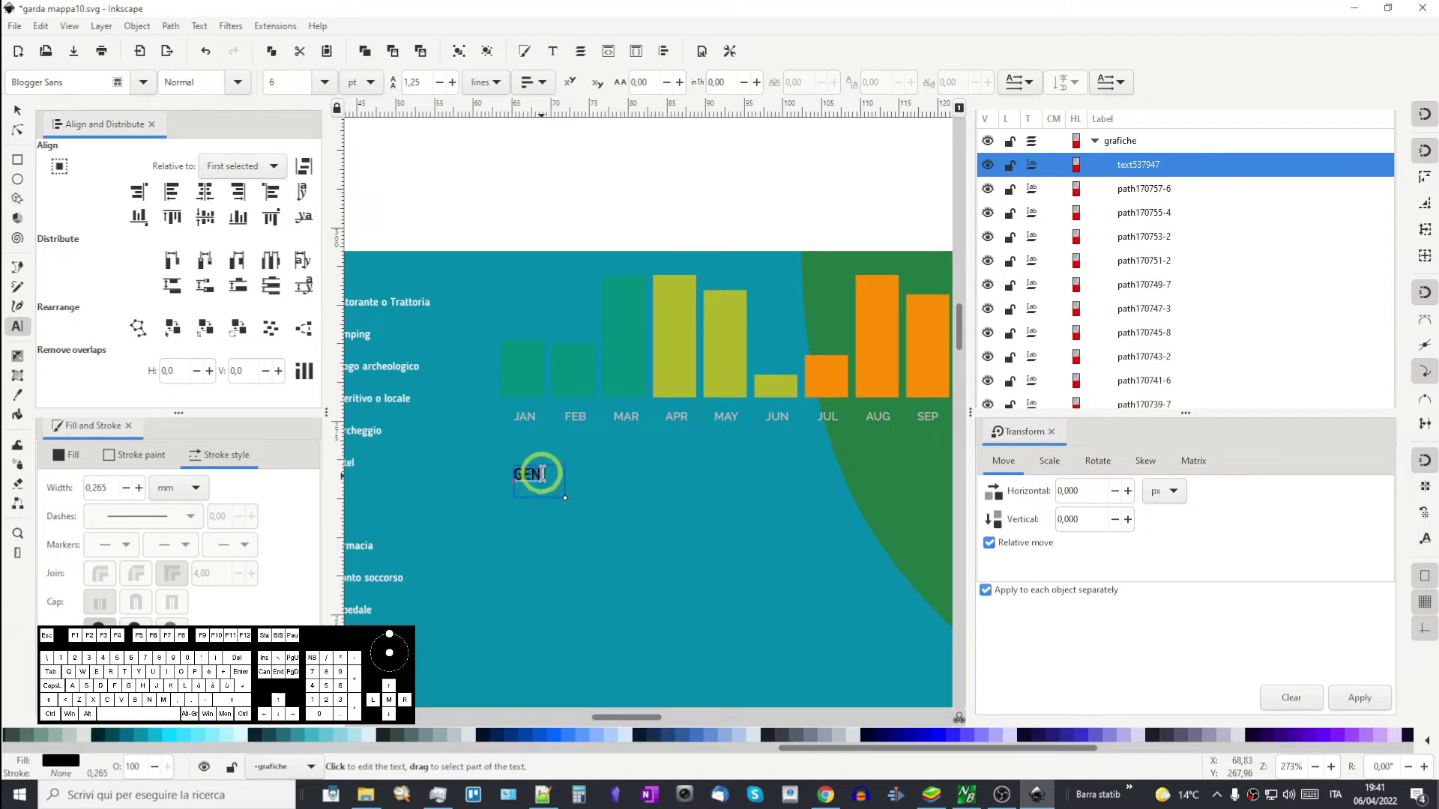
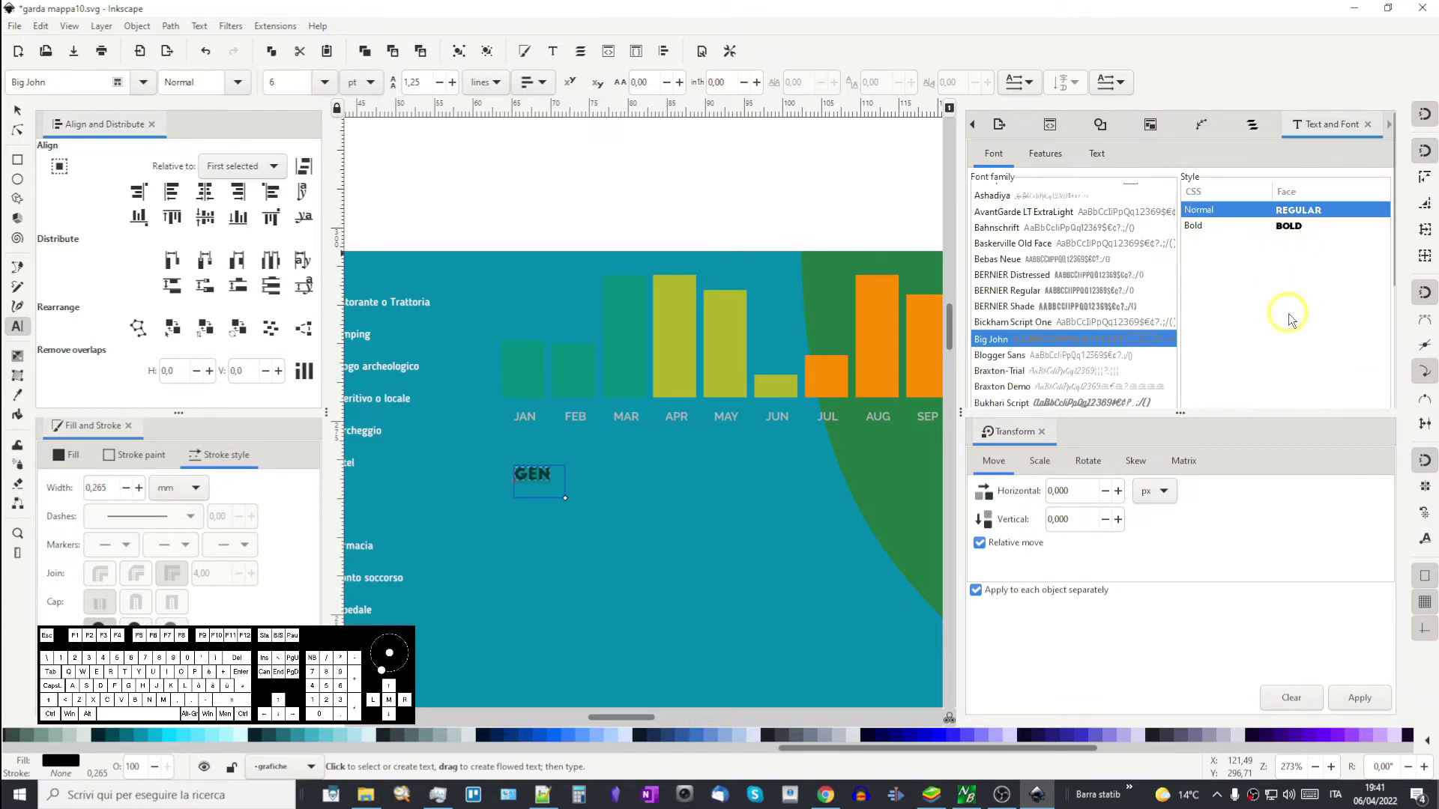
pyautogui.scroll(-3)
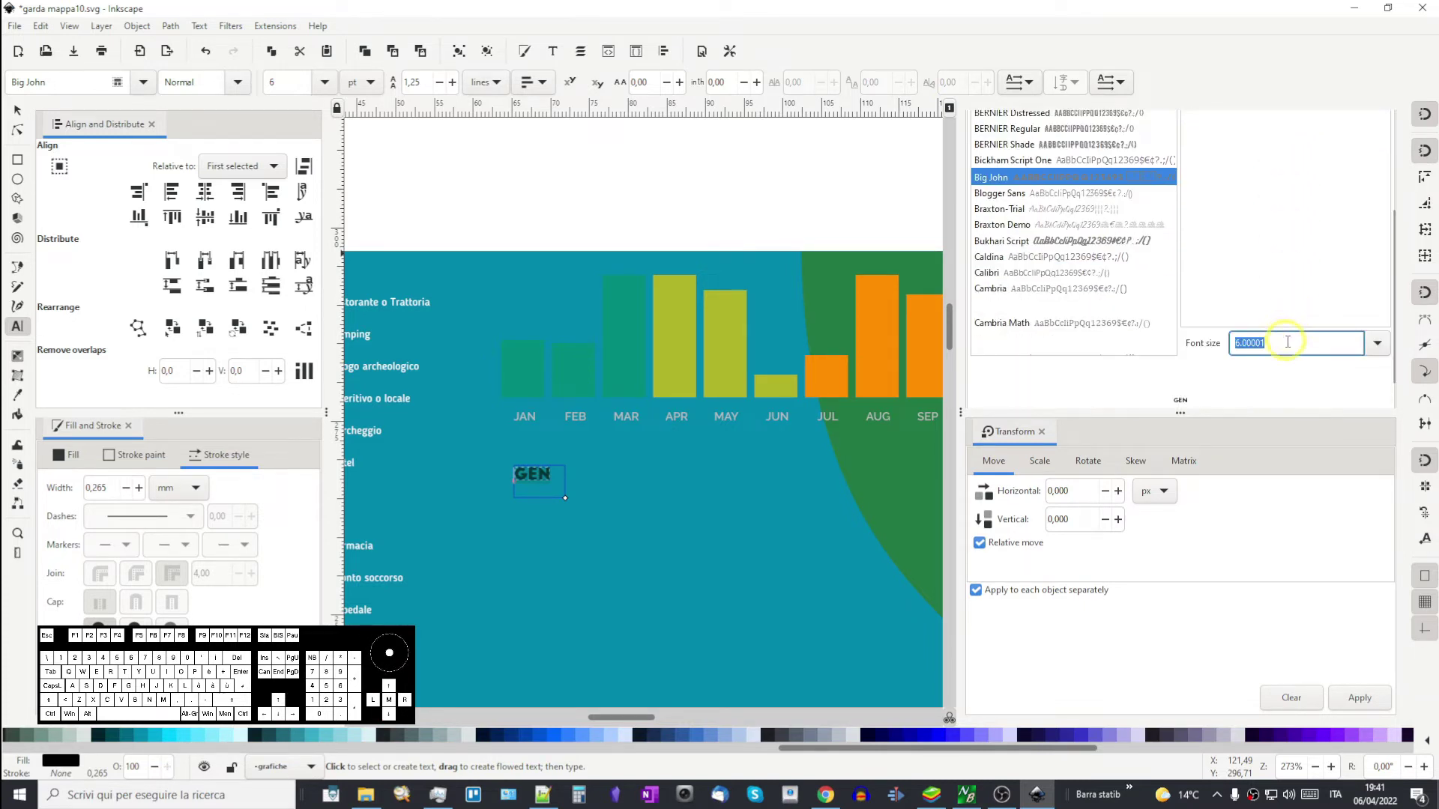
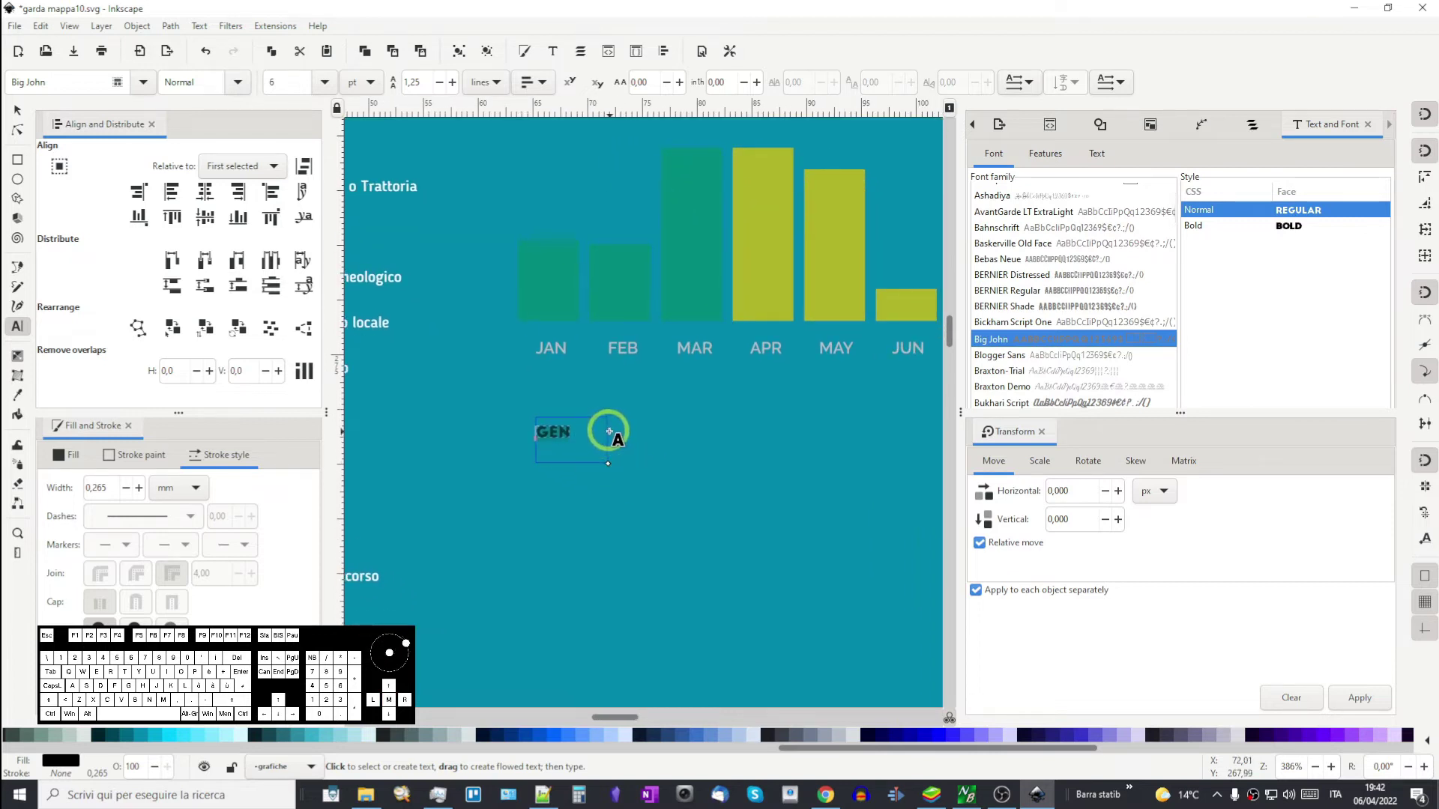
pyautogui.scroll(3)
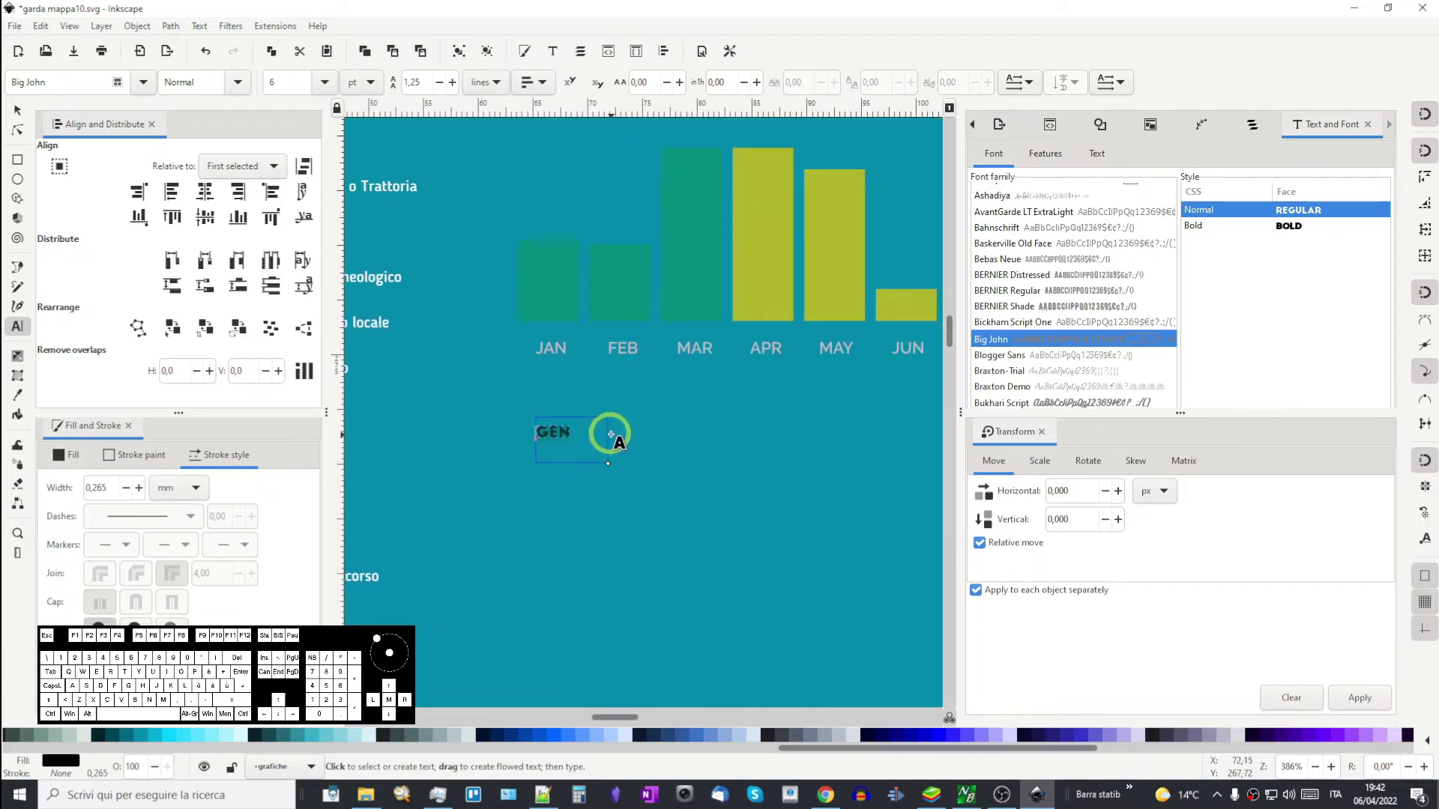
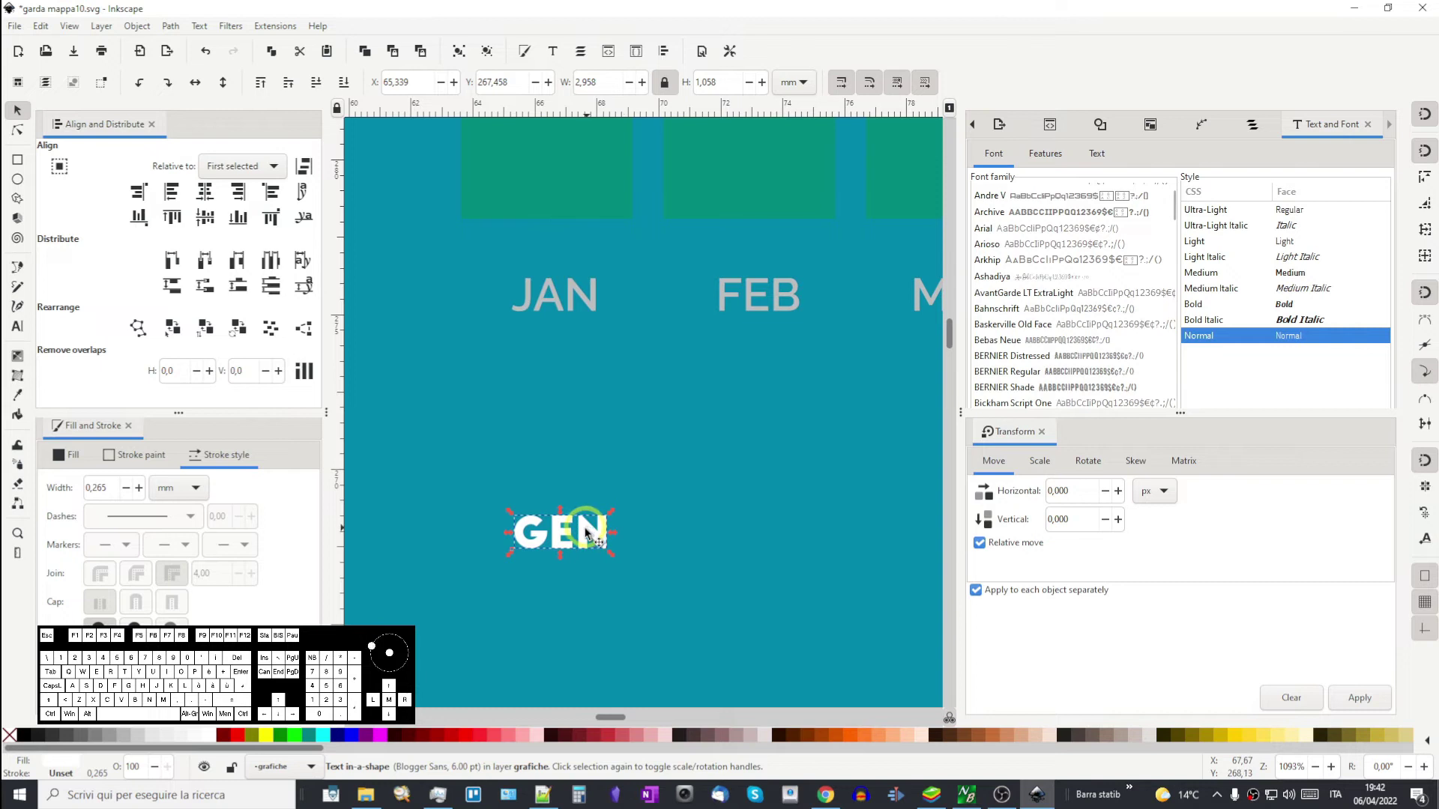
# - Place the white GEN label under JAN and paste a copy under FEB for editing
pyautogui.moveTo(590, 510); pyautogui.dragTo(585, 334)
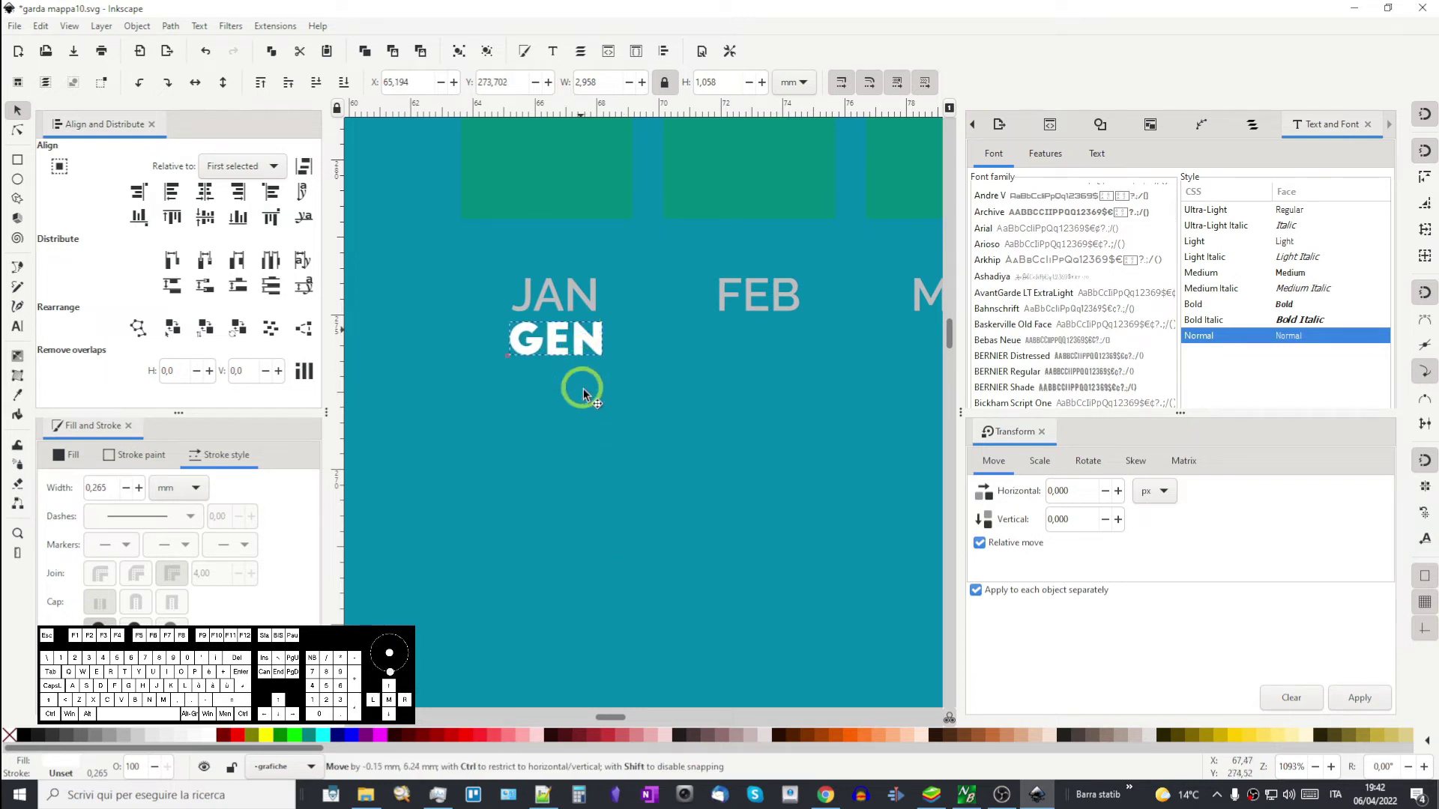
pyautogui.press('ctrl+v')
pyautogui.press('ctrl+v')
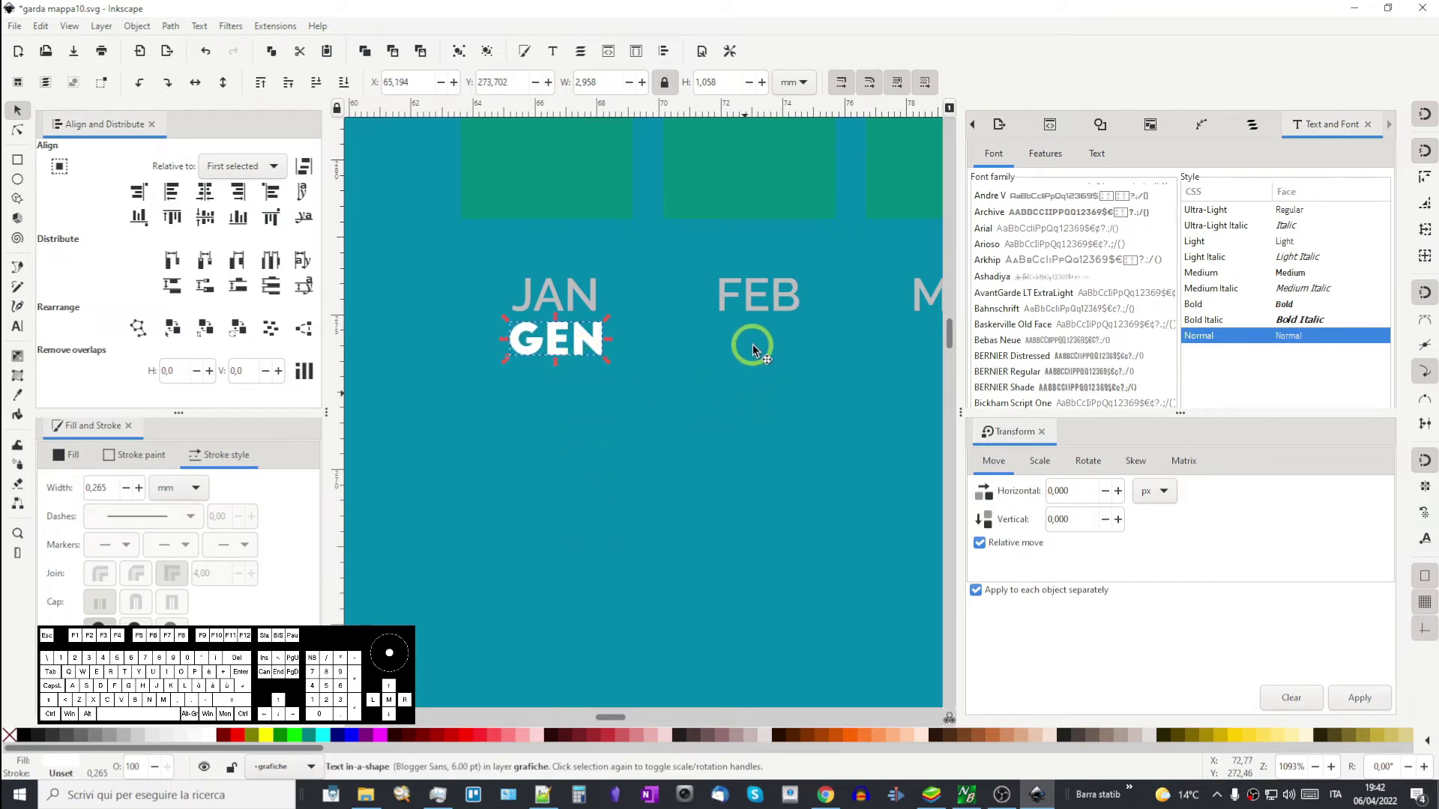
pyautogui.doubleClick(751, 350)
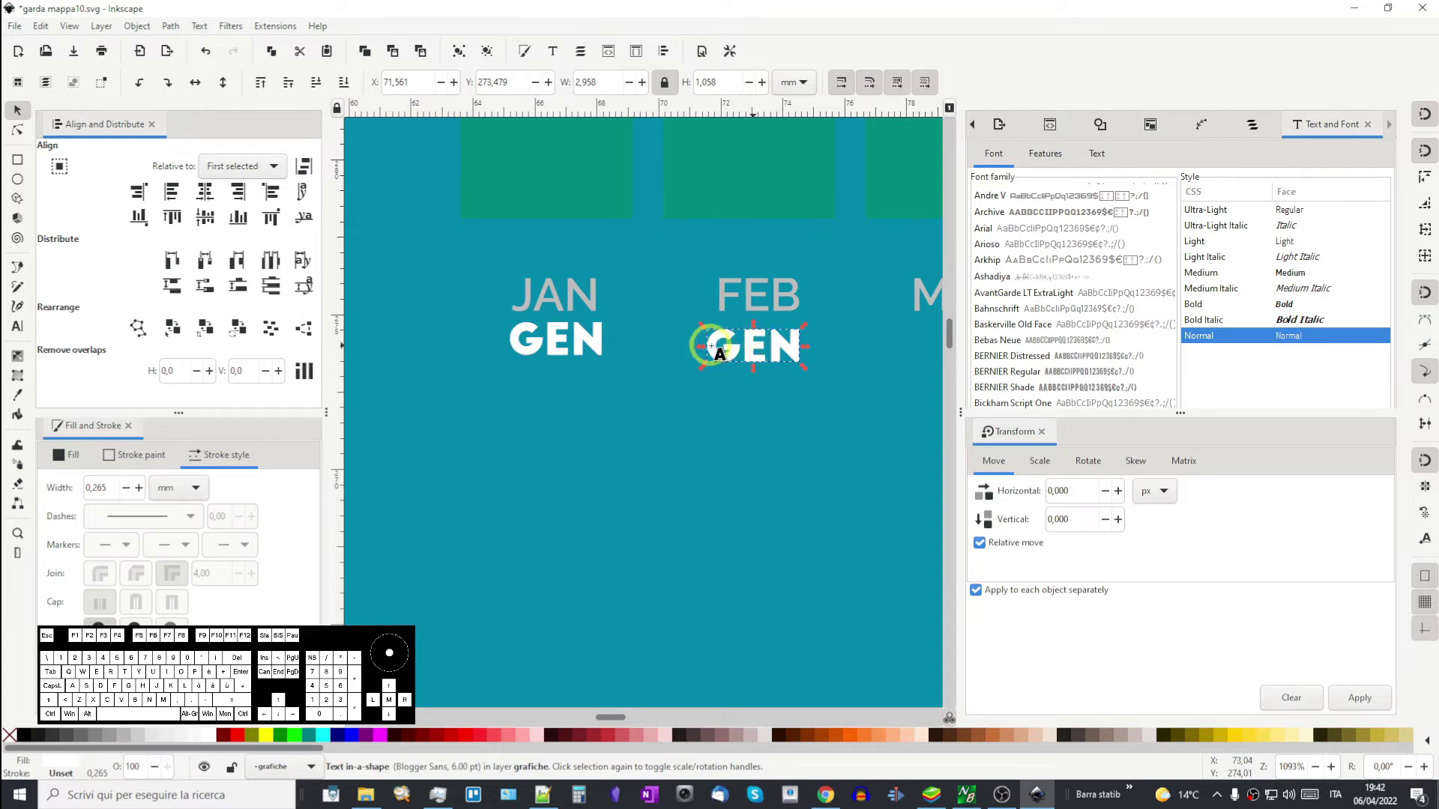
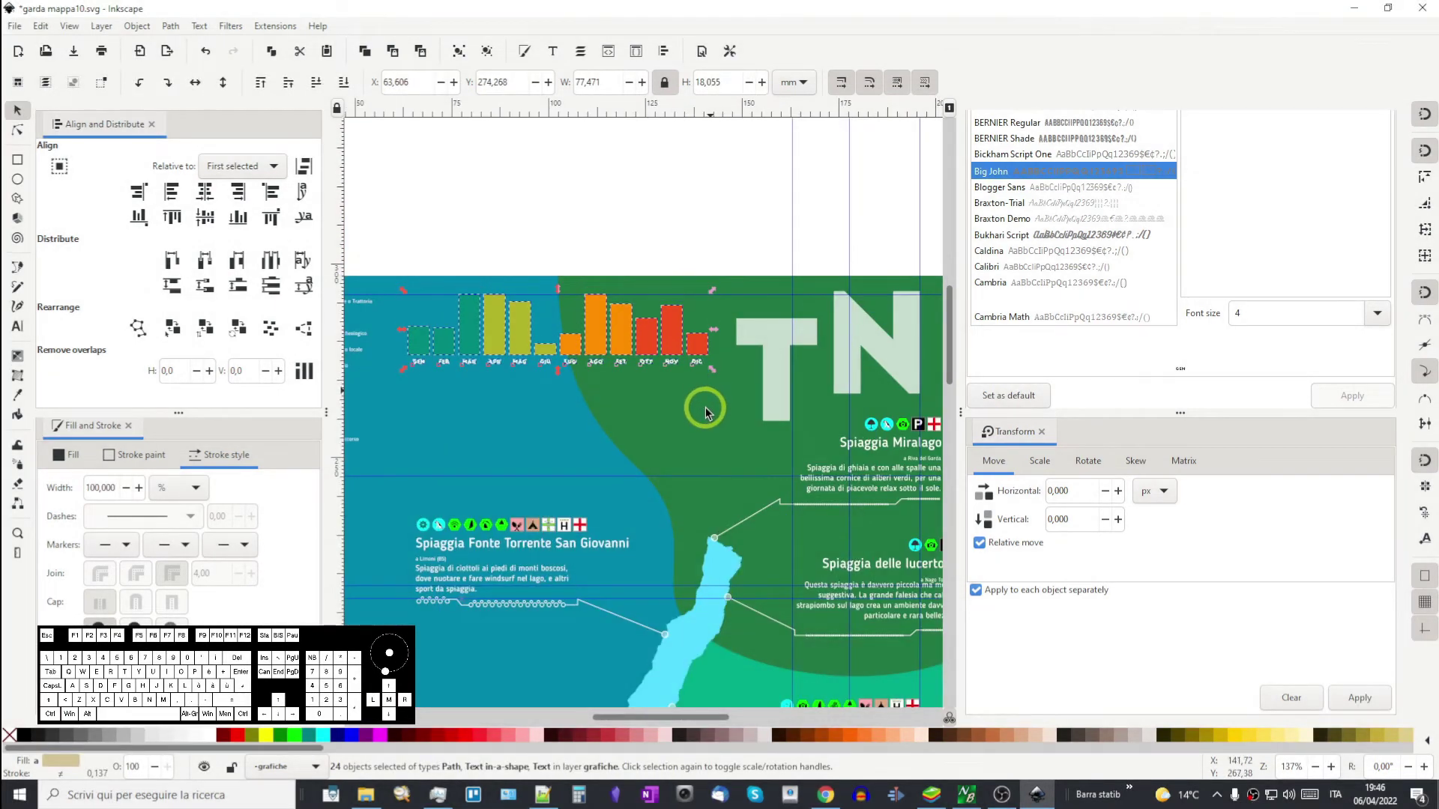
# - Nudge the chart down into place and deselect it
pyautogui.press('Down')
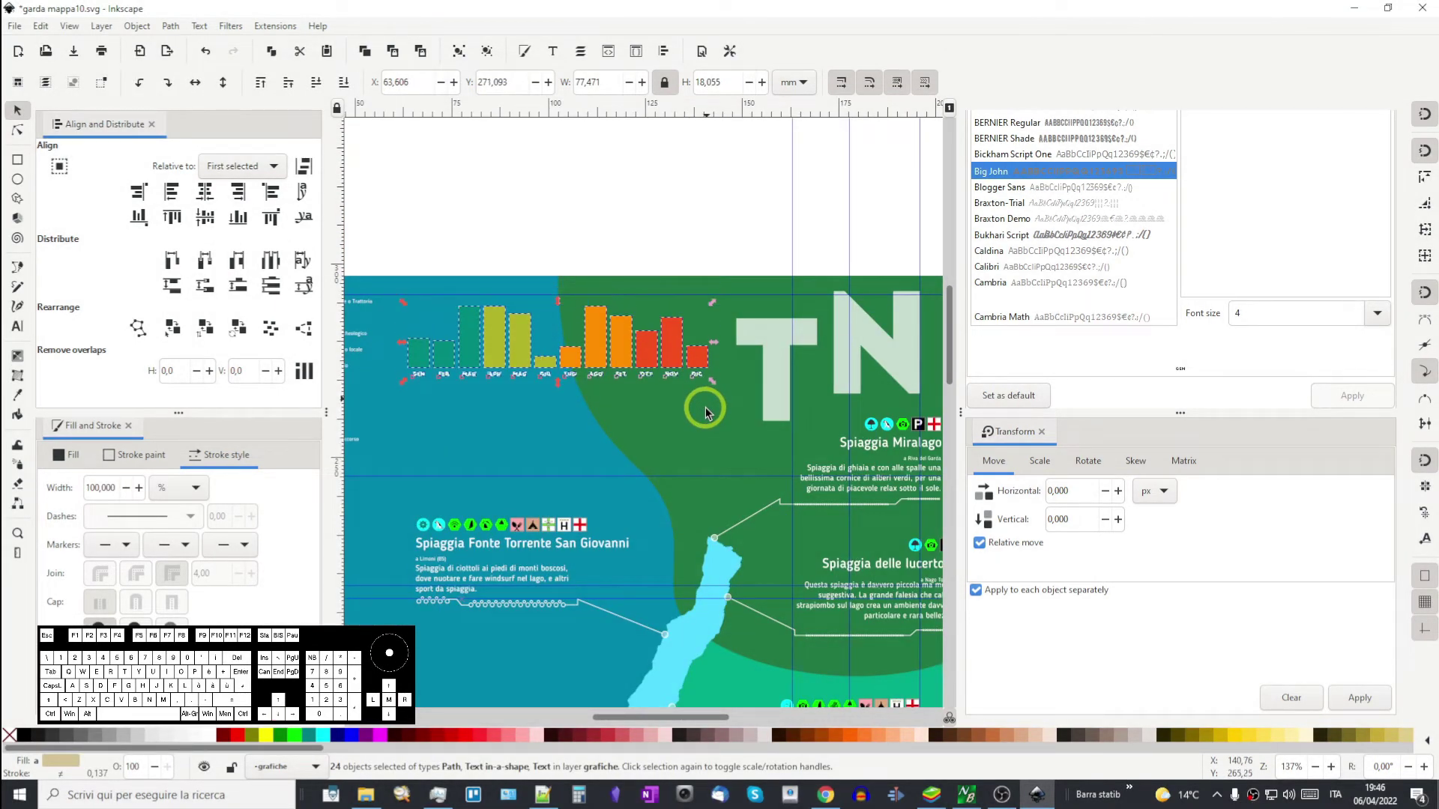
pyautogui.press('Down')
pyautogui.press('Down')
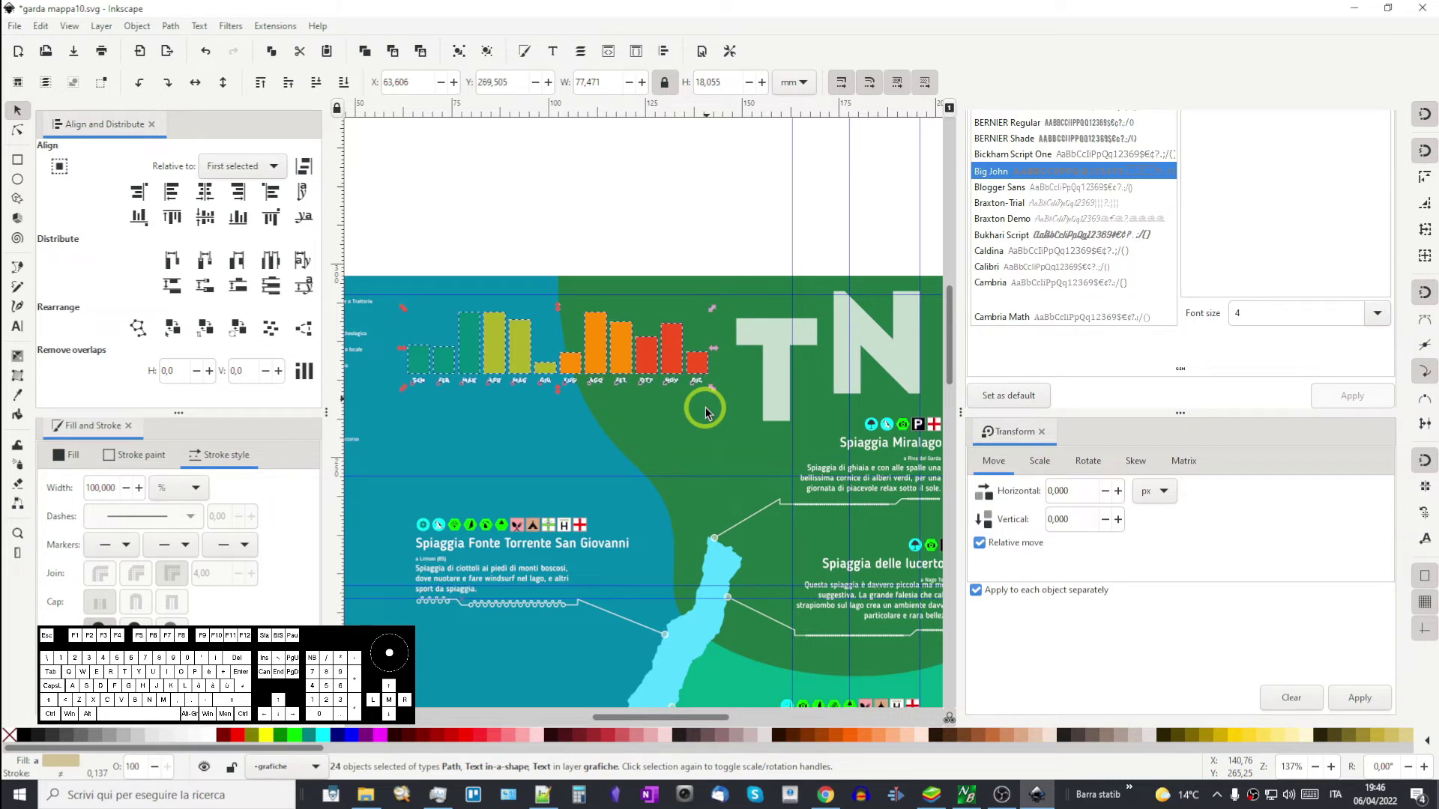
pyautogui.press('Down')
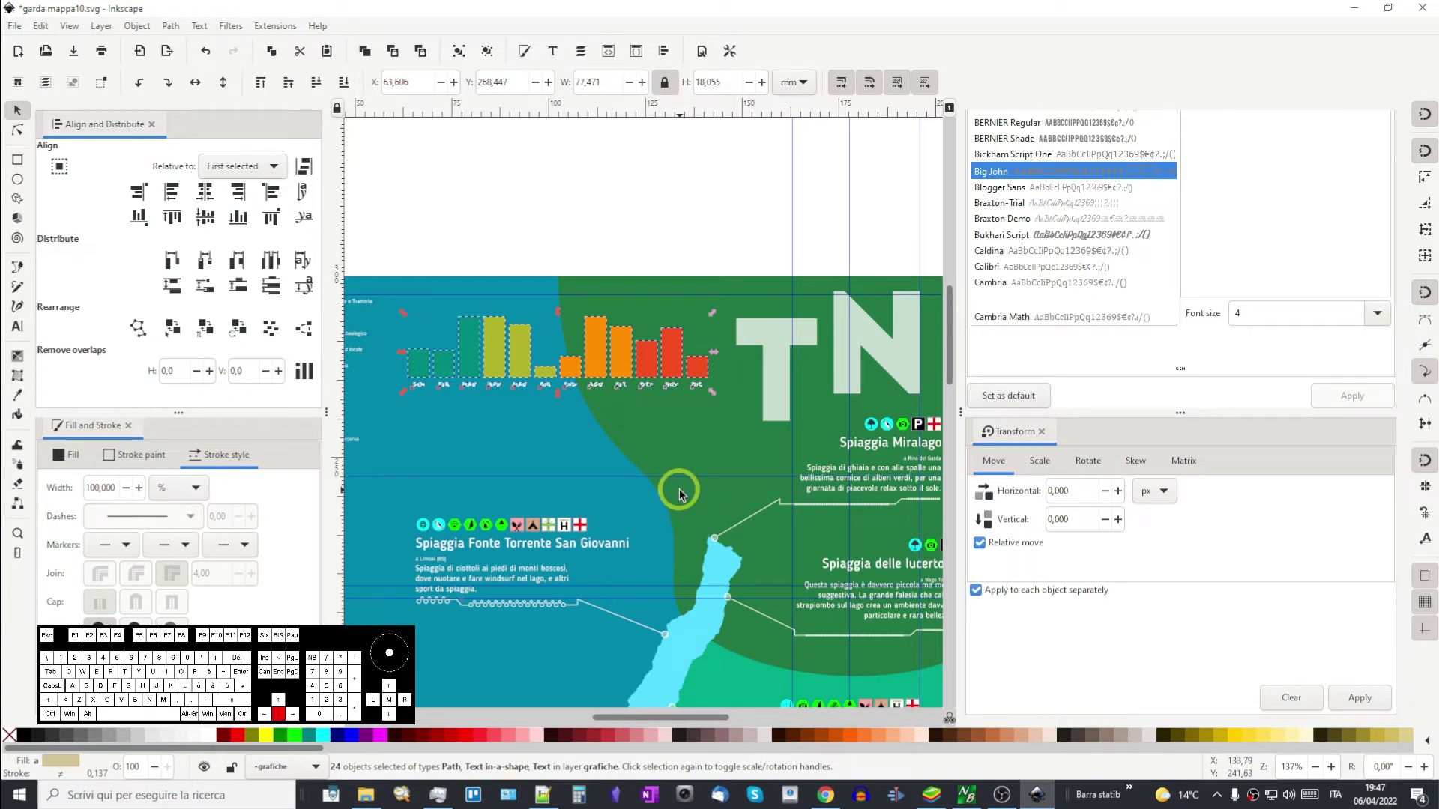
pyautogui.click(527, 223)
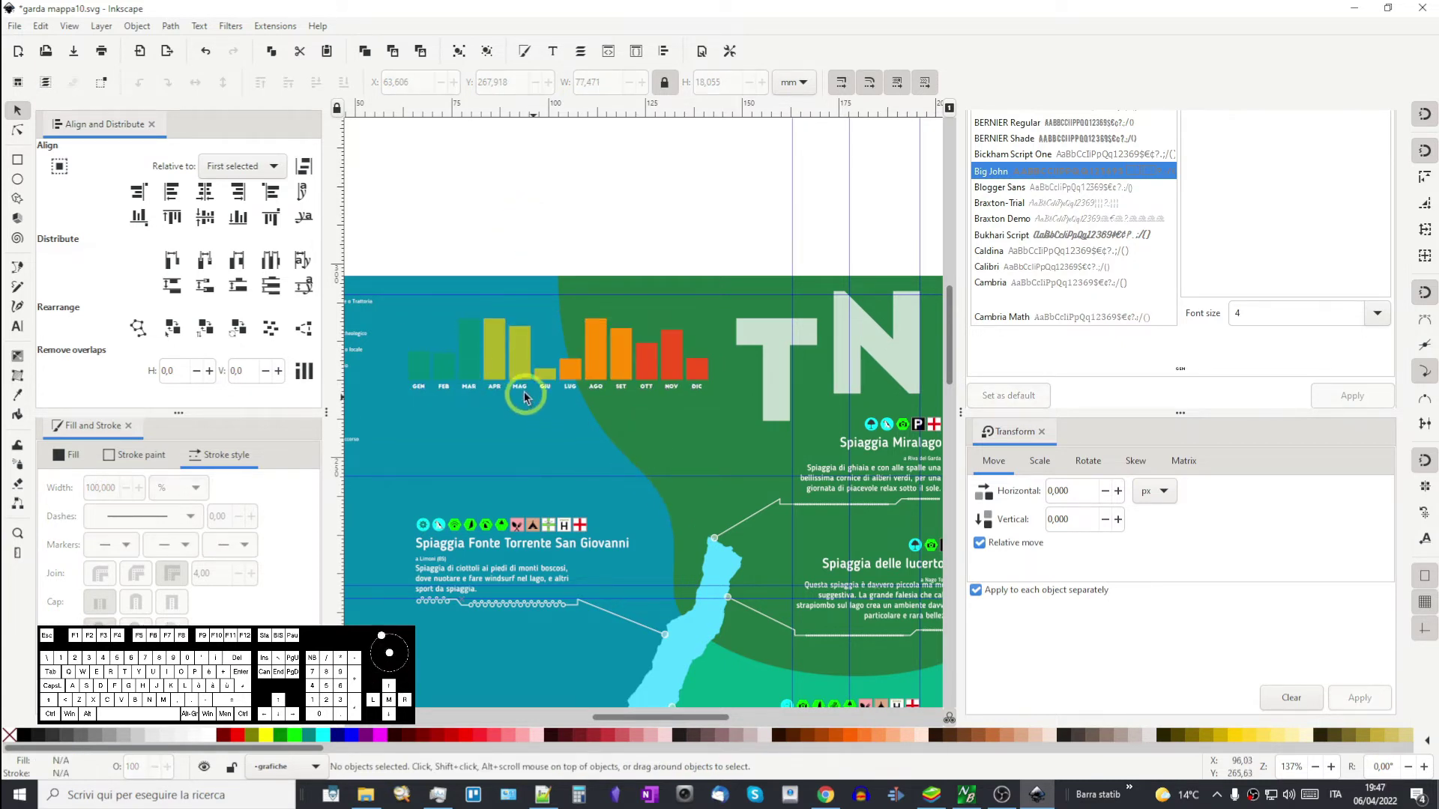
pyautogui.click(524, 396)
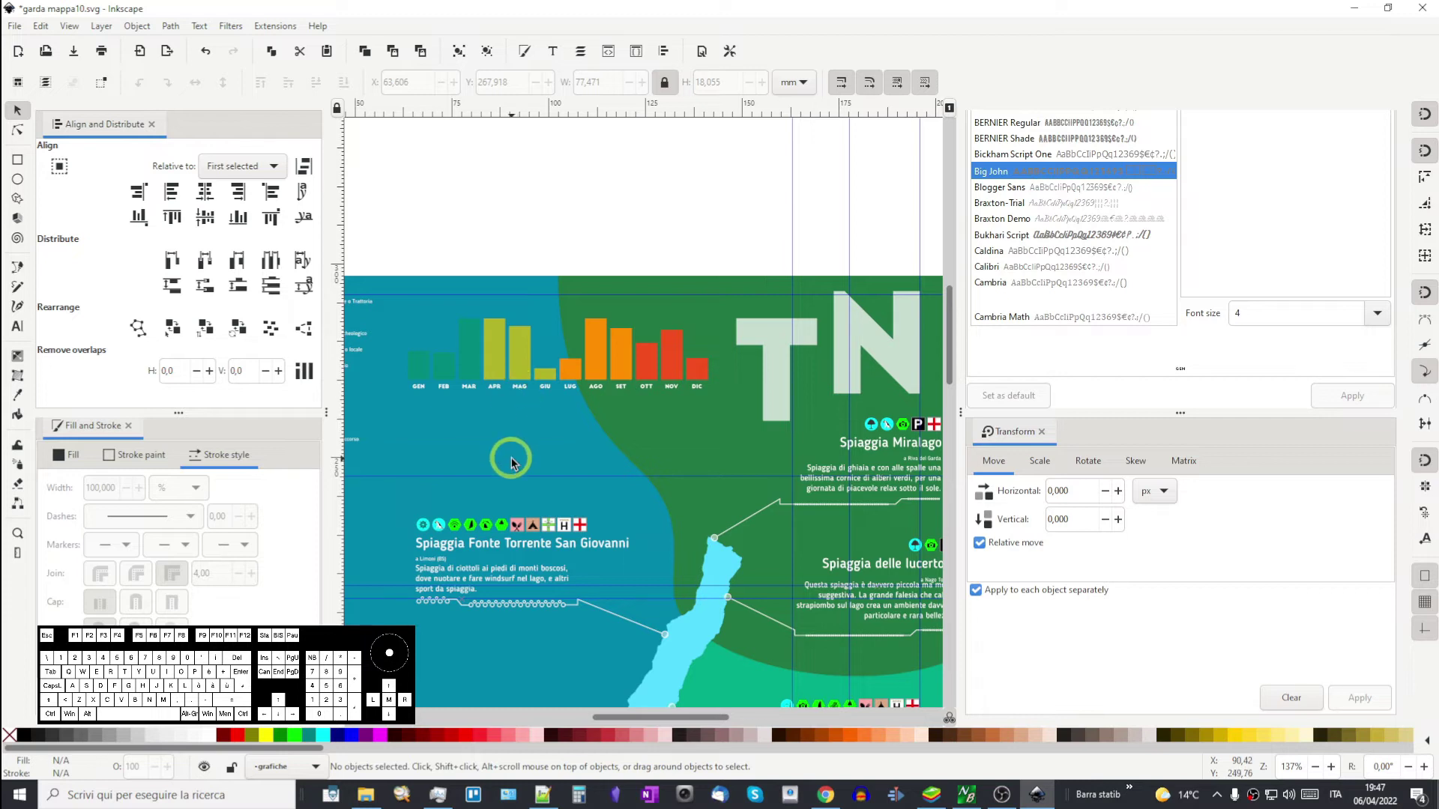
pyautogui.click(522, 393)
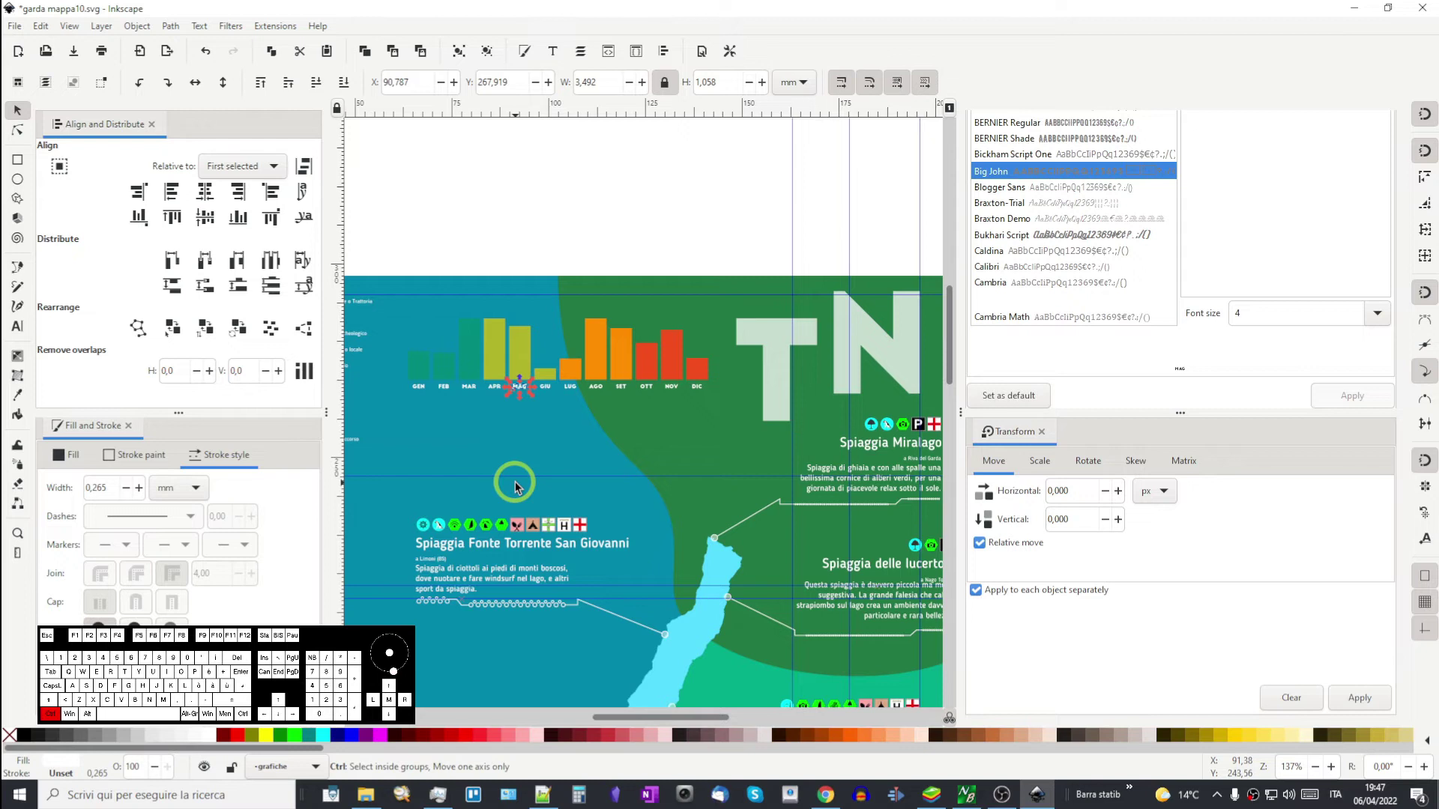
# - Duplicate the MAG label, enlarge it to 8 pt and start editing its text
pyautogui.click(499, 245)
pyautogui.press('ctrl+v')
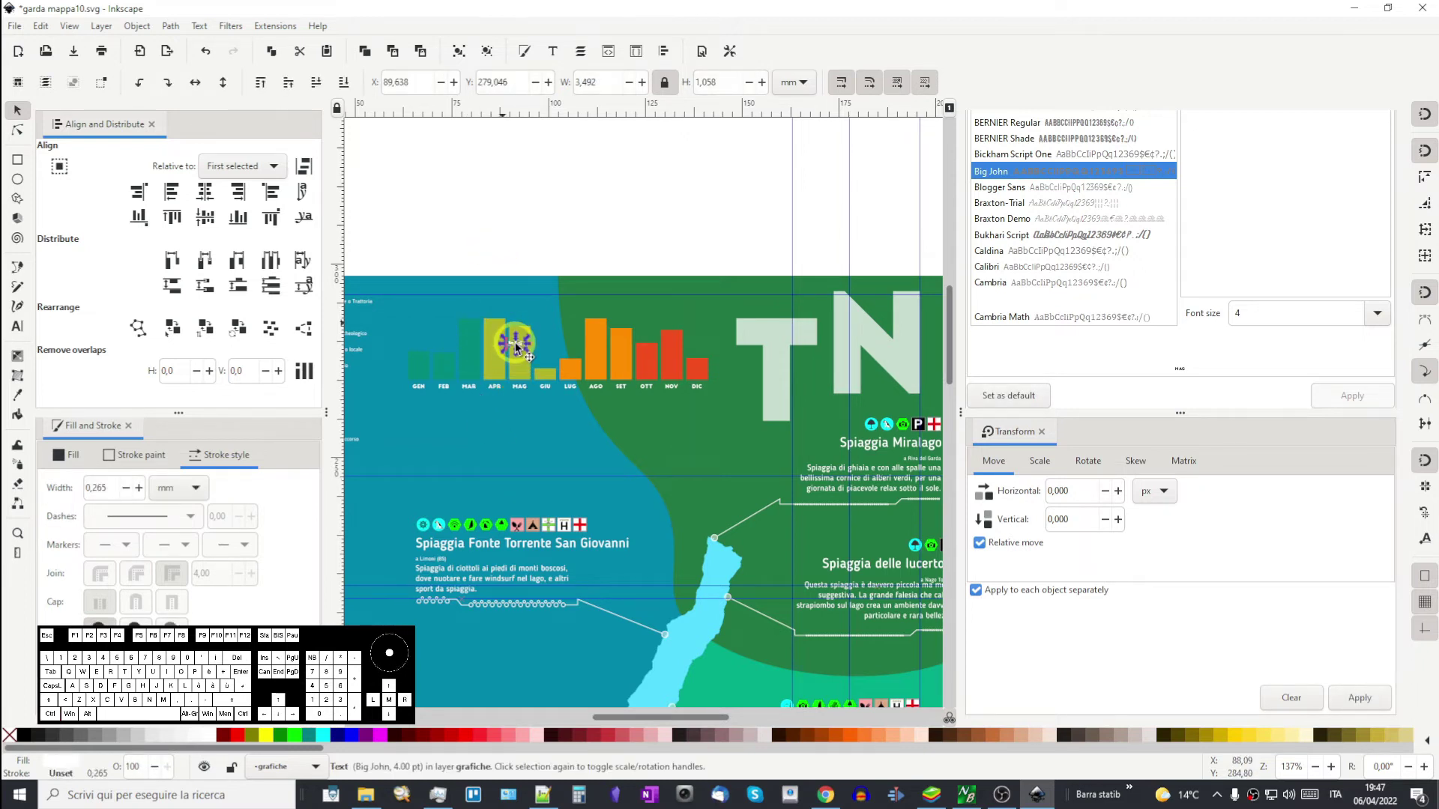
pyautogui.click(1380, 317)
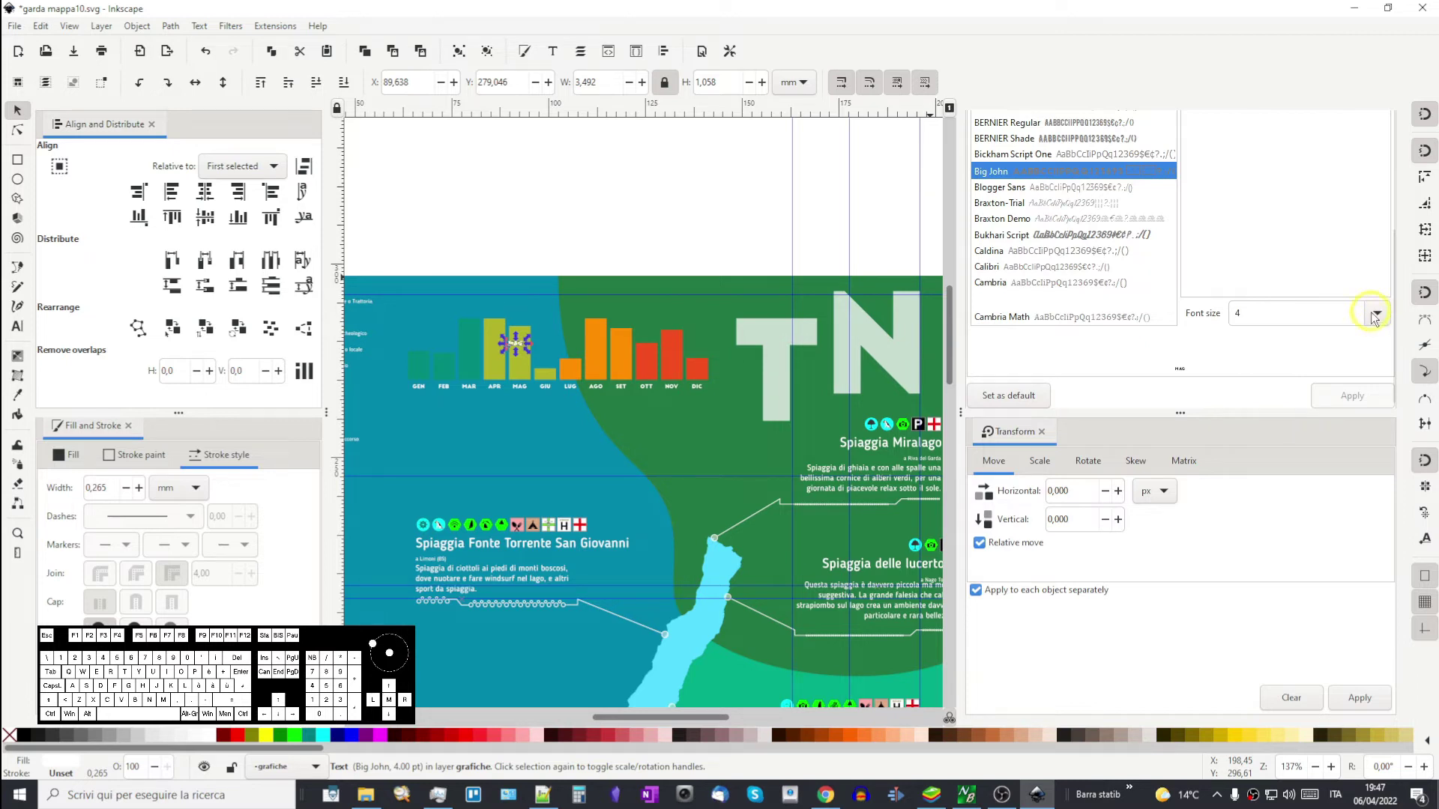
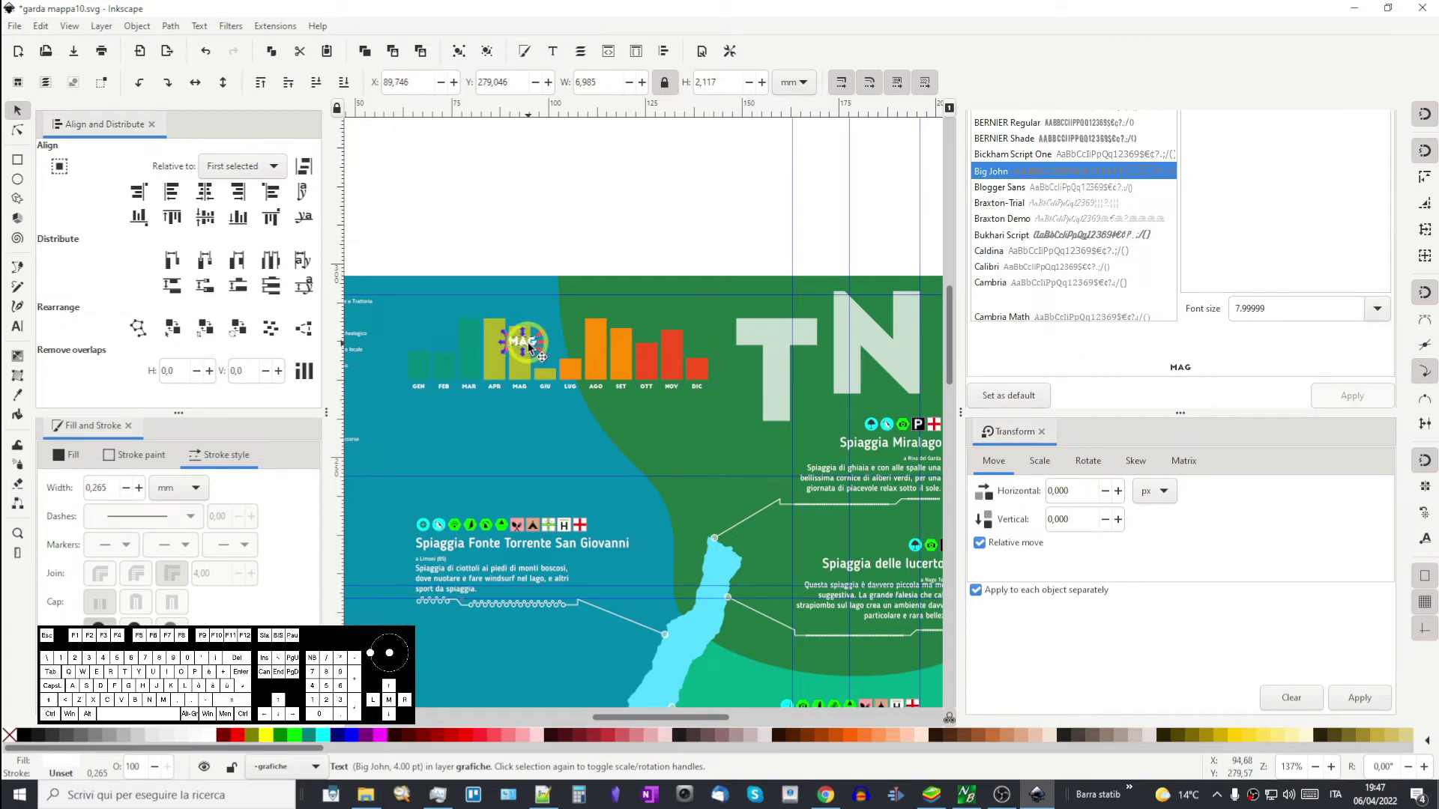
pyautogui.doubleClick(532, 348)
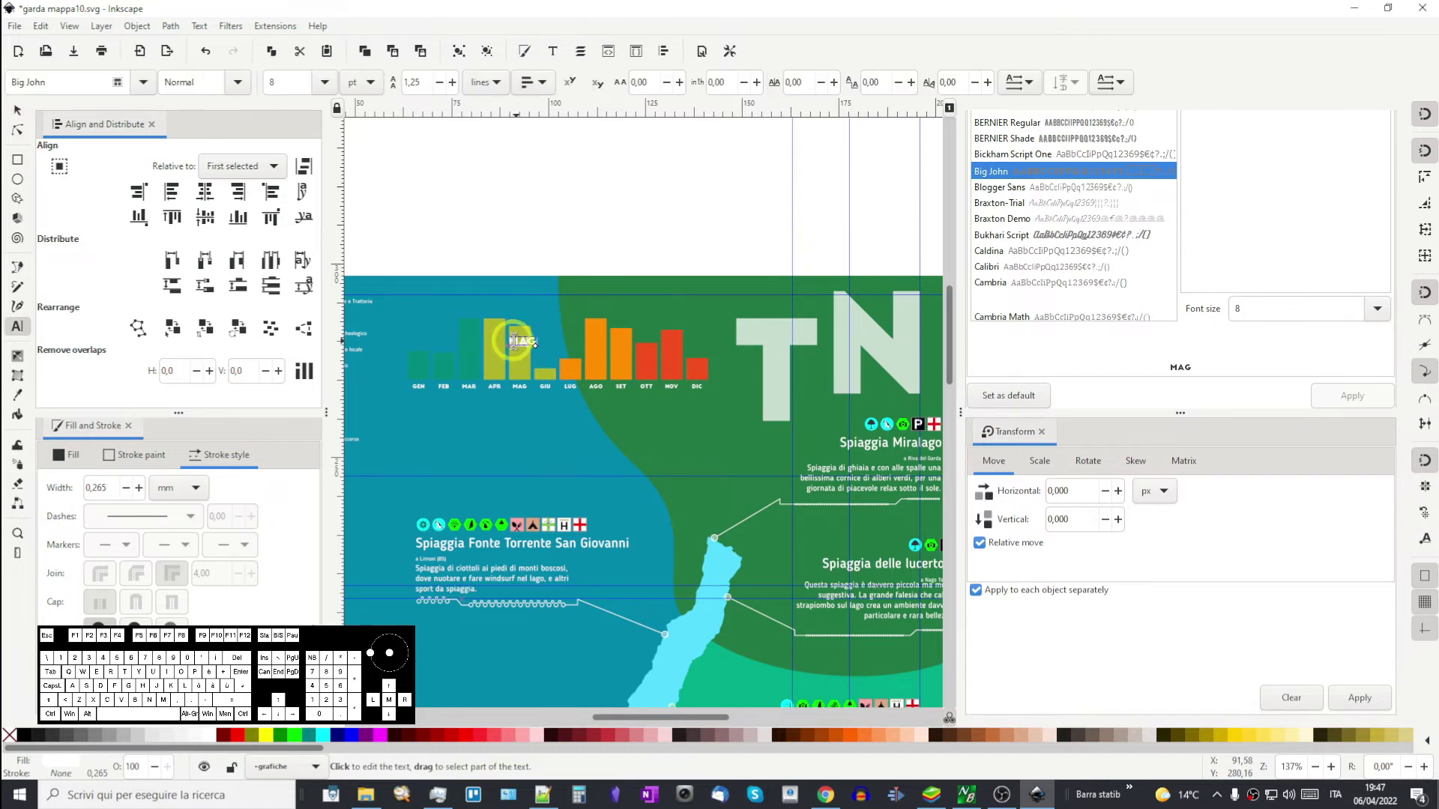
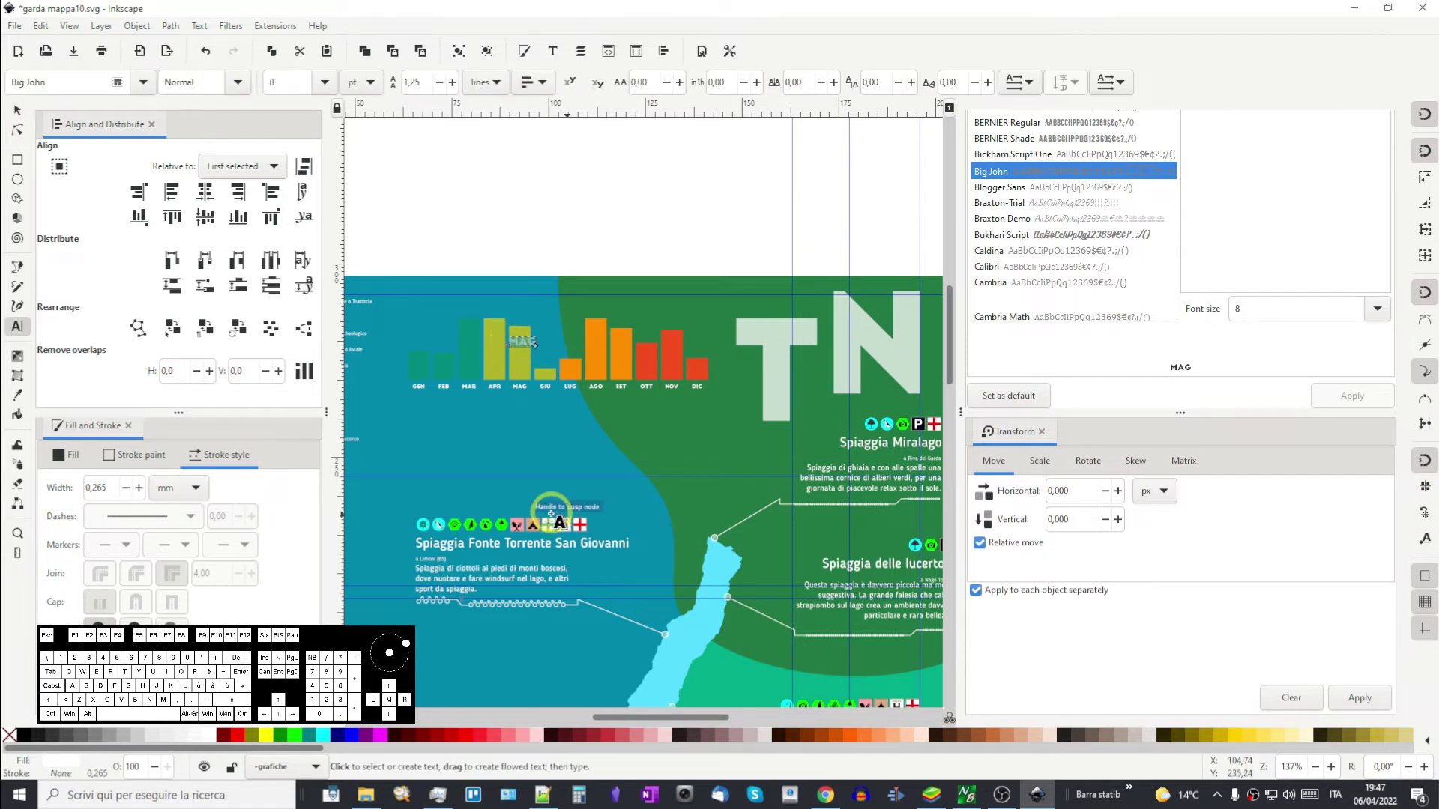
# - Retype the enlarged label as PRESENZE TURISTICHE and move it to the top of the chart
pyautogui.press('r')
pyautogui.press('e')
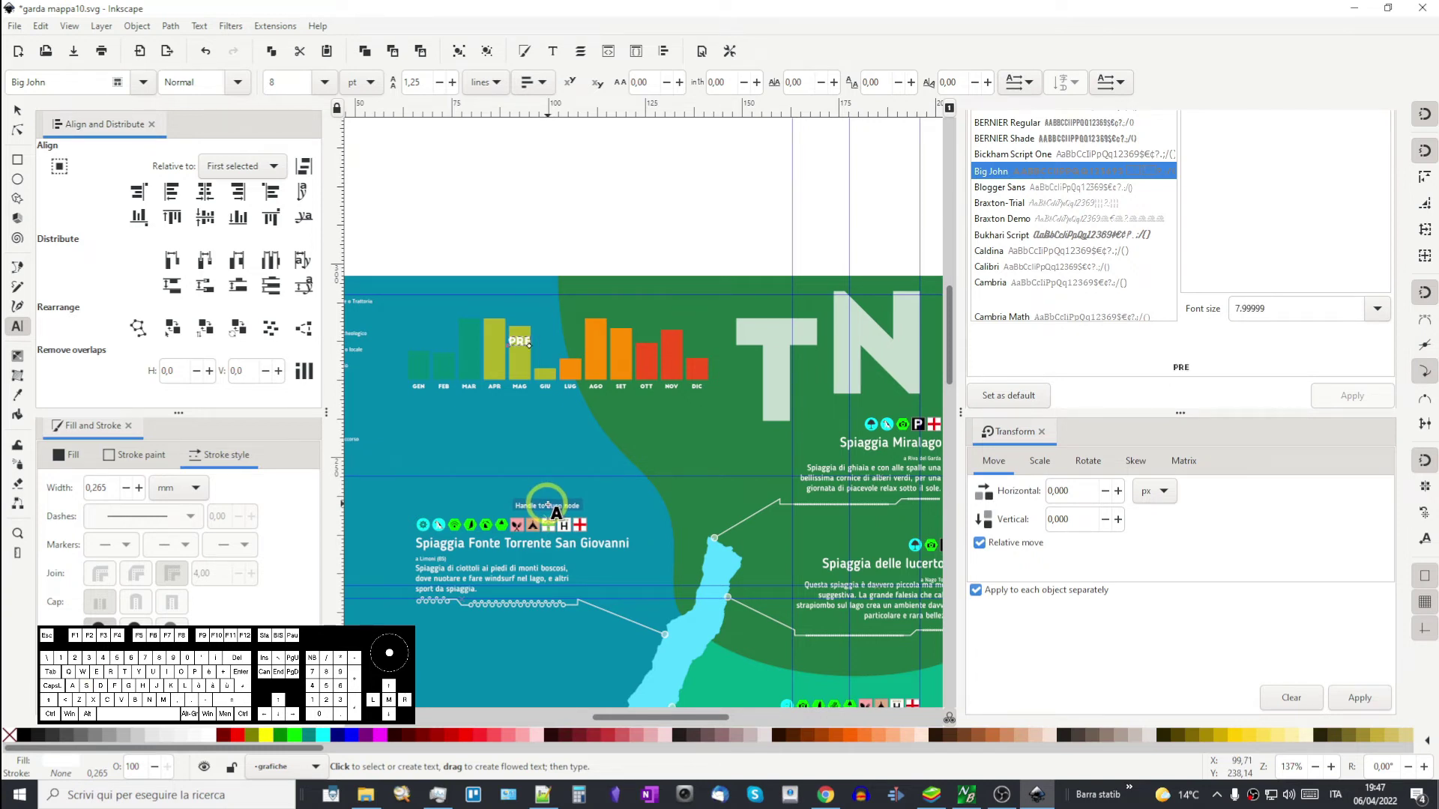
pyautogui.press('z')
pyautogui.press('e')
pyautogui.press('space')
pyautogui.press('t')
pyautogui.press('u')
pyautogui.press('6')
pyautogui.press('i')
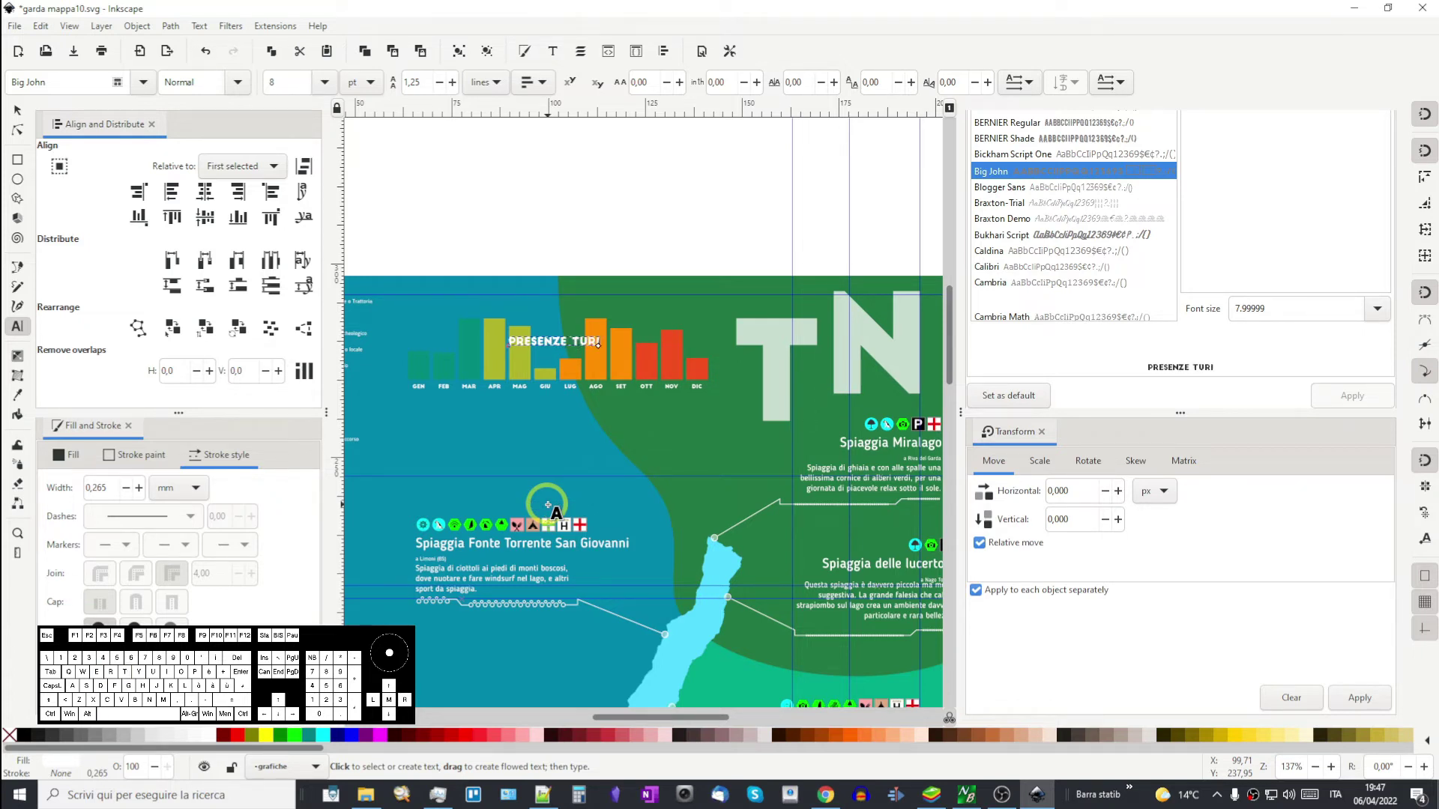
pyautogui.press('e')
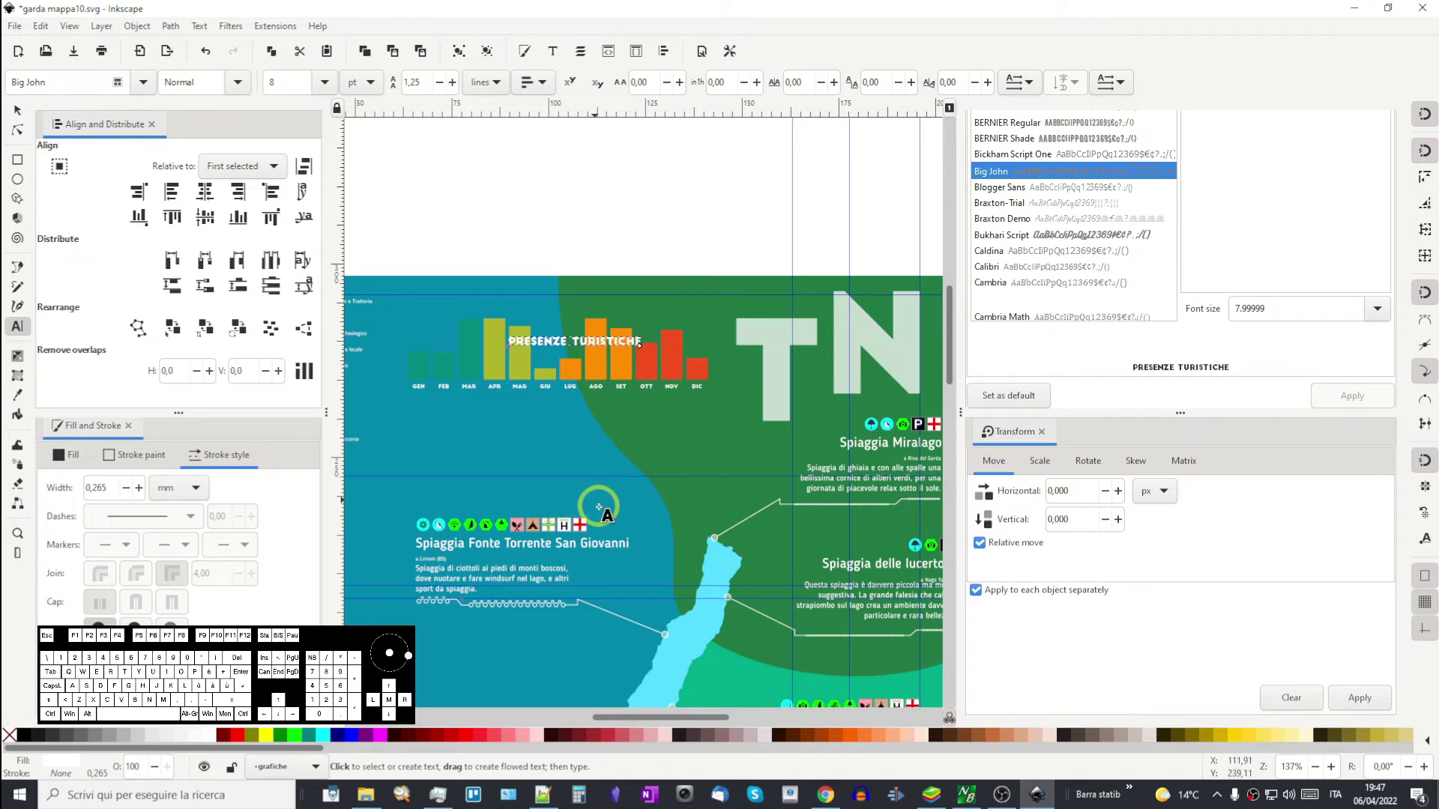
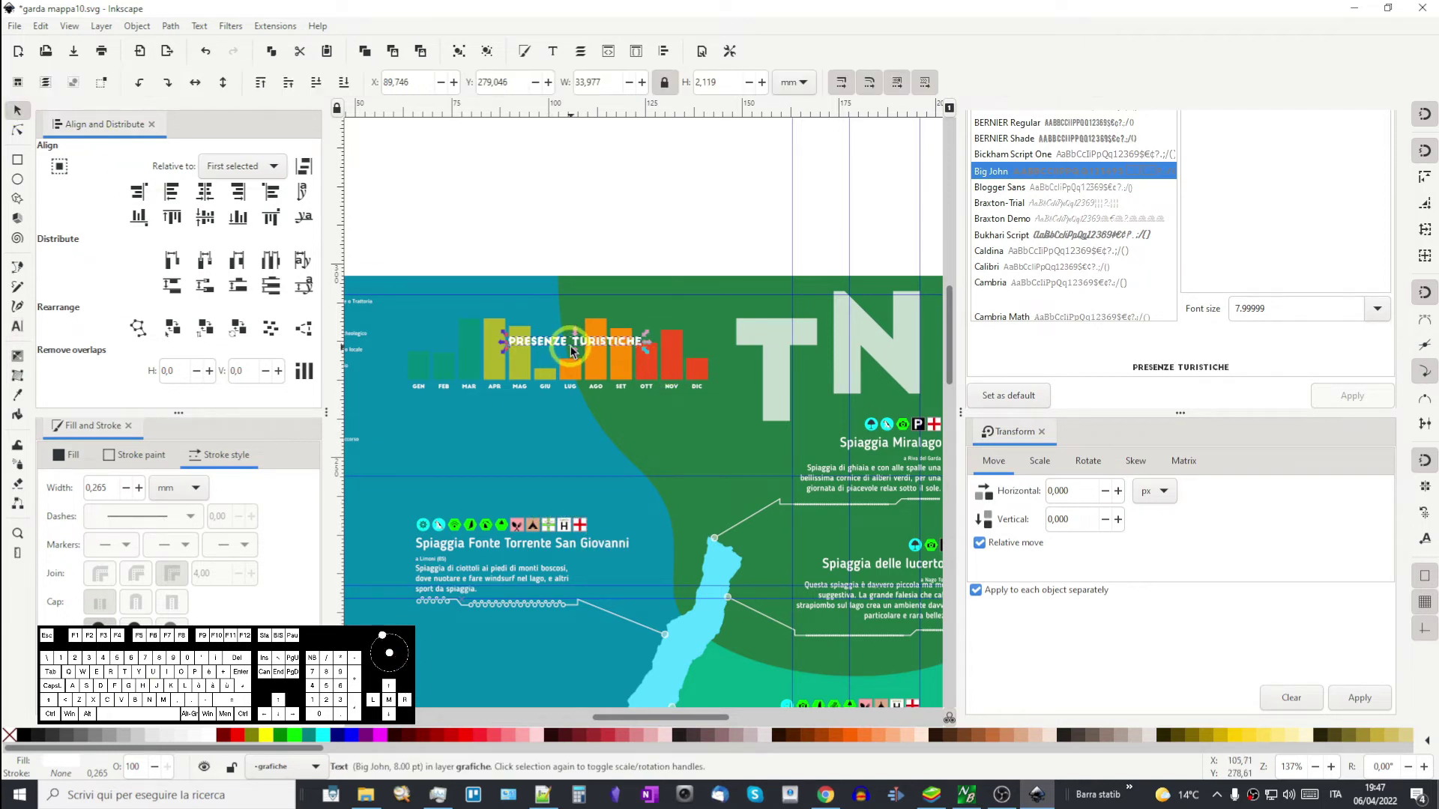
pyautogui.moveTo(580, 349); pyautogui.dragTo(576, 304)
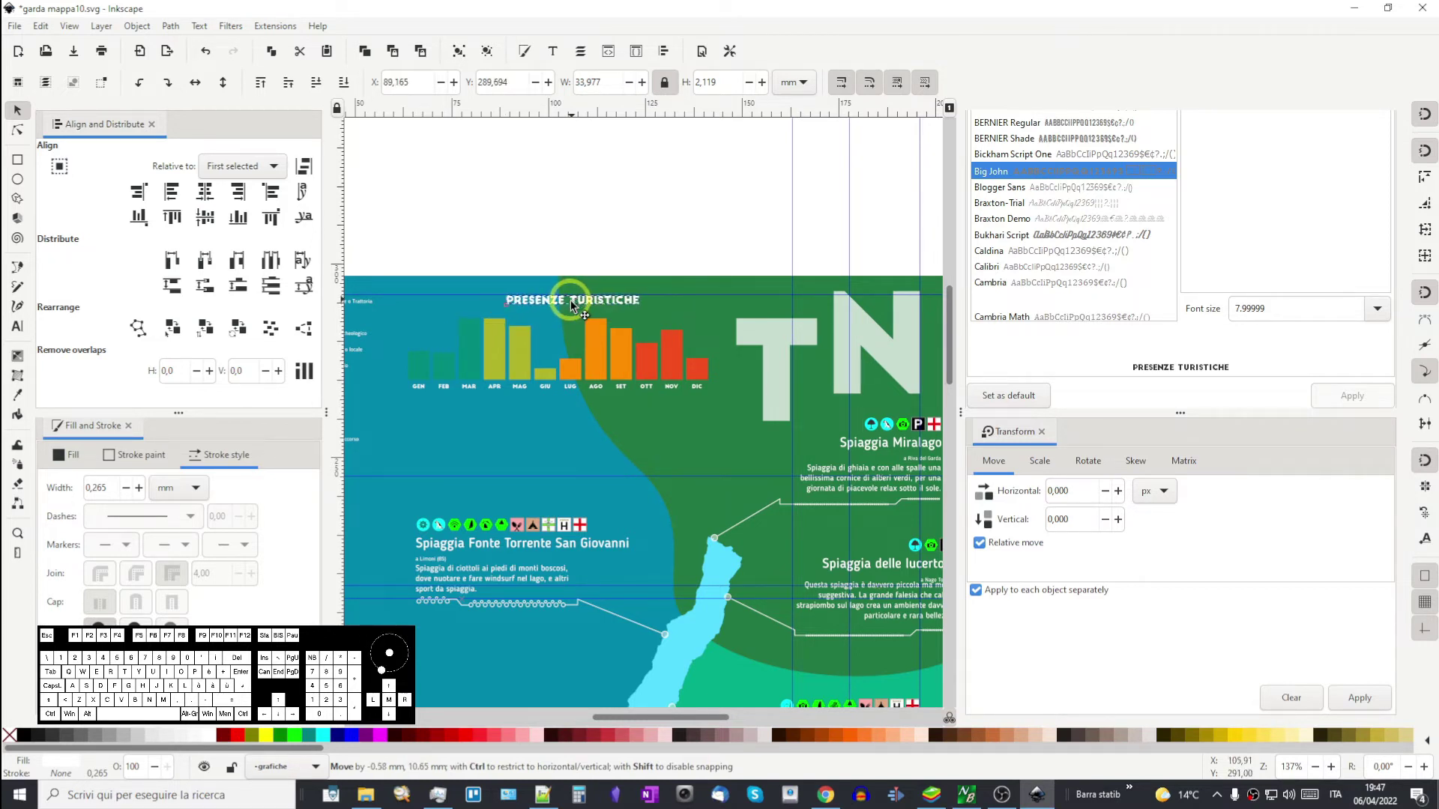
# - Select all chart bars, labels and title and nudge the whole chart right
pyautogui.moveTo(567, 388); pyautogui.dragTo(669, 392)
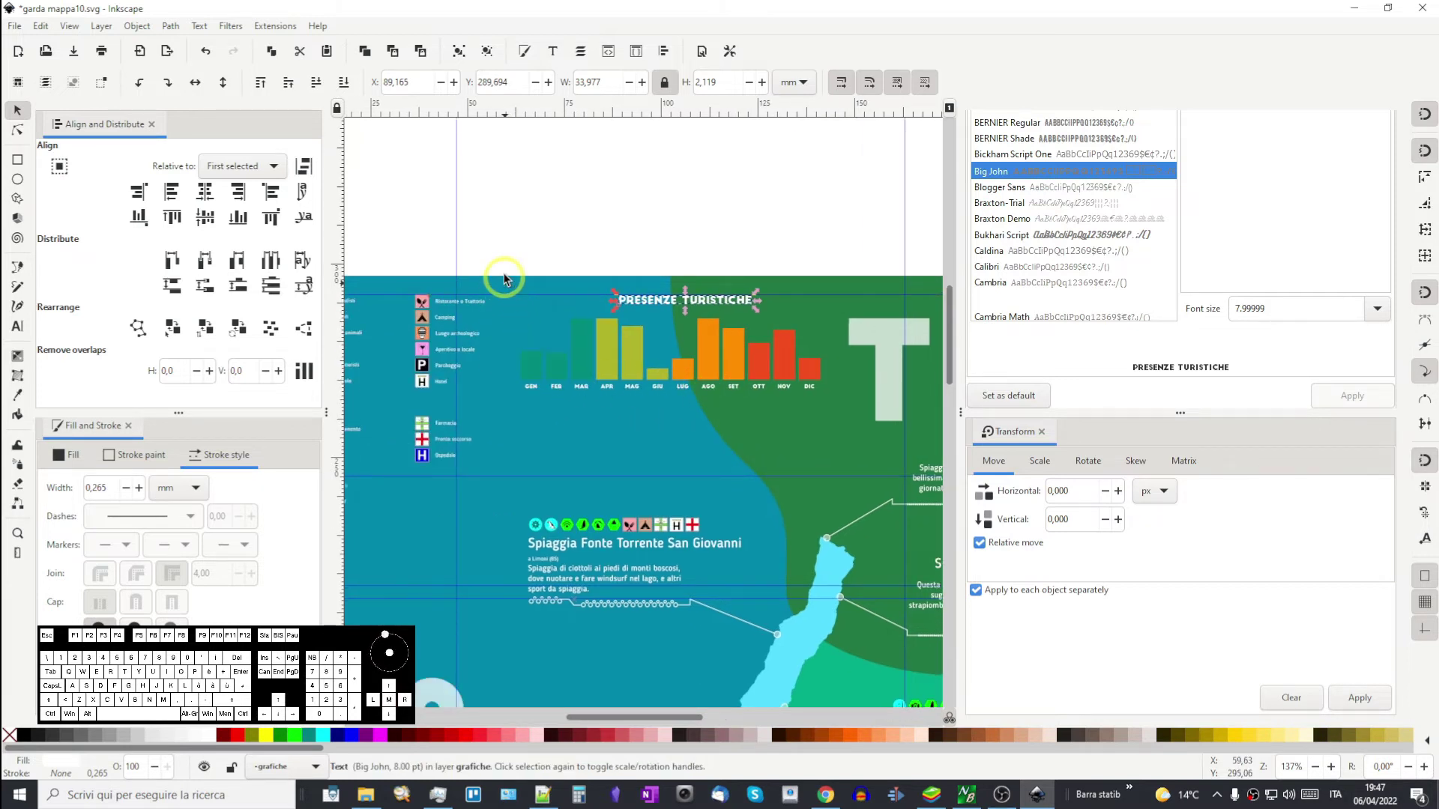
pyautogui.moveTo(510, 250); pyautogui.dragTo(841, 414)
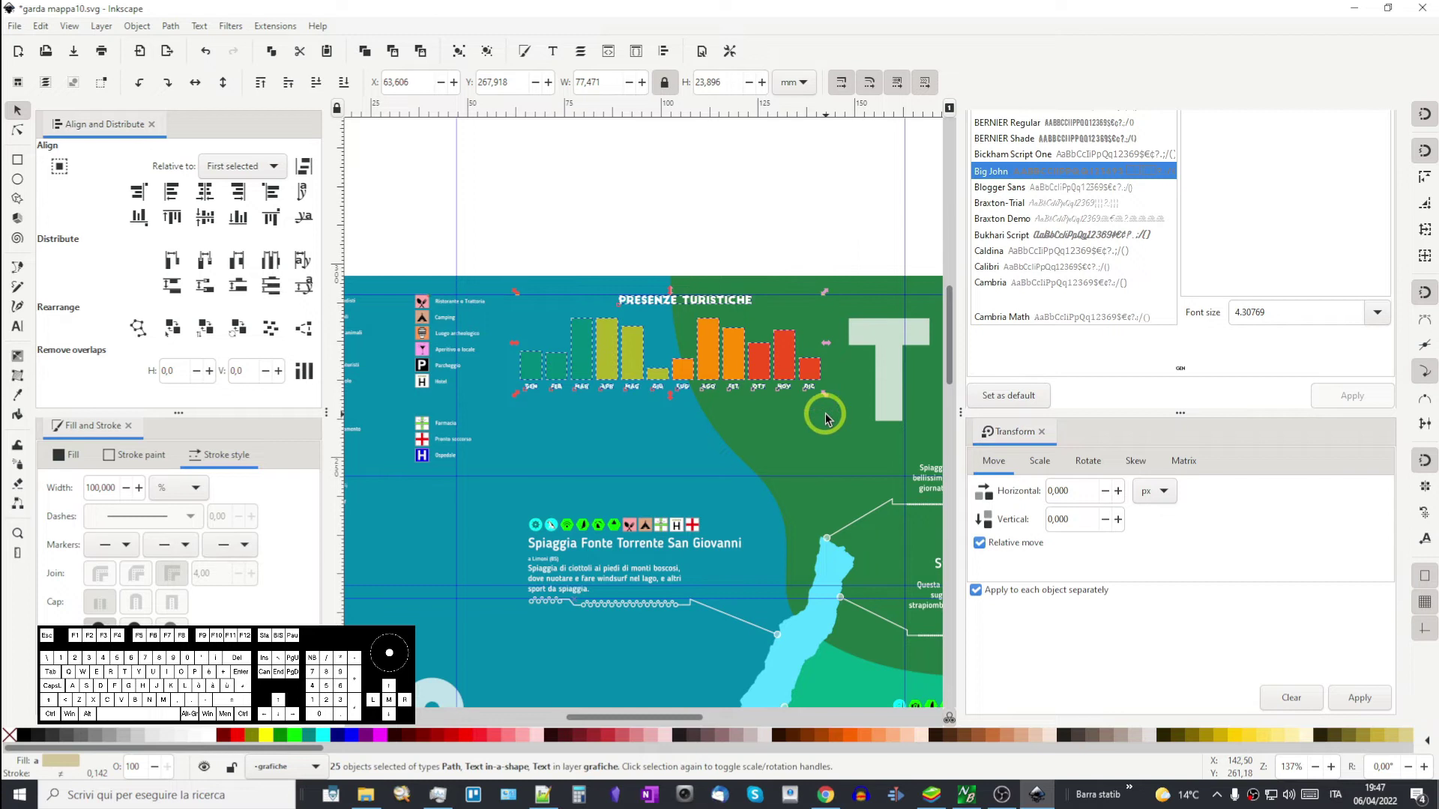
pyautogui.press('Right')
pyautogui.press('Right')
pyautogui.press('Right')
pyautogui.press('Right')
pyautogui.press('Right')
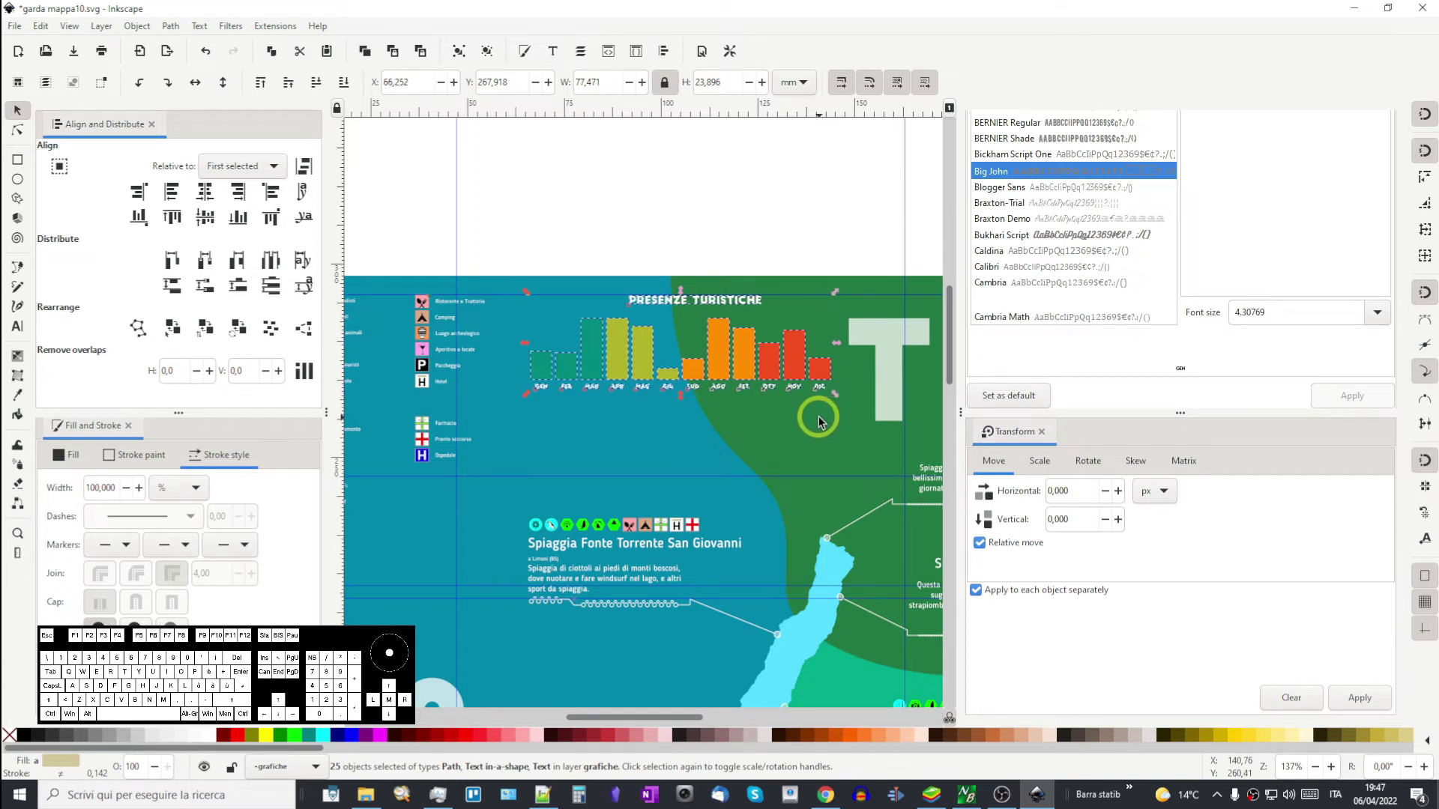
# - Draw a vertical axis path with the Bezier tool just left of the GEN bar
pyautogui.click(549, 239)
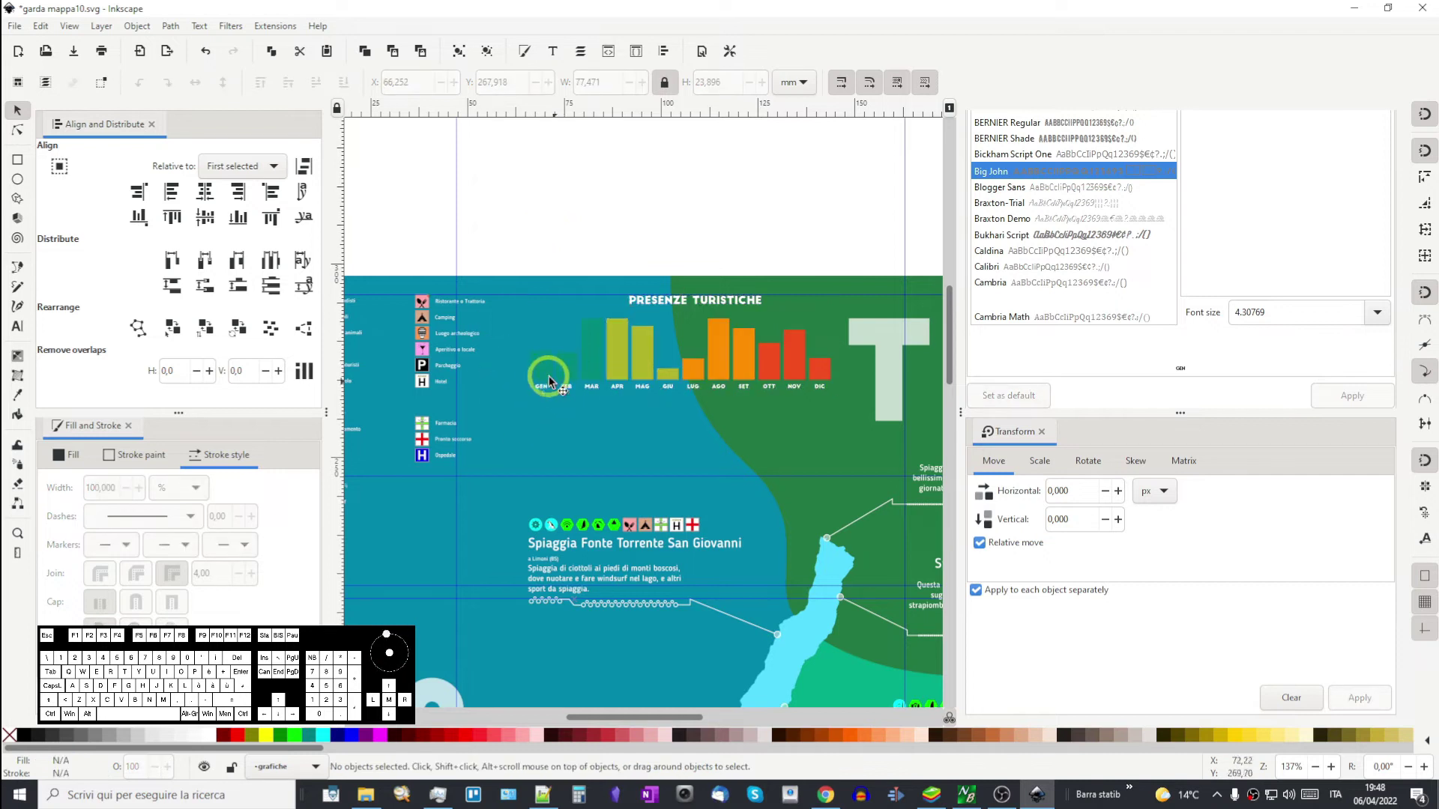
pyautogui.scroll(3)
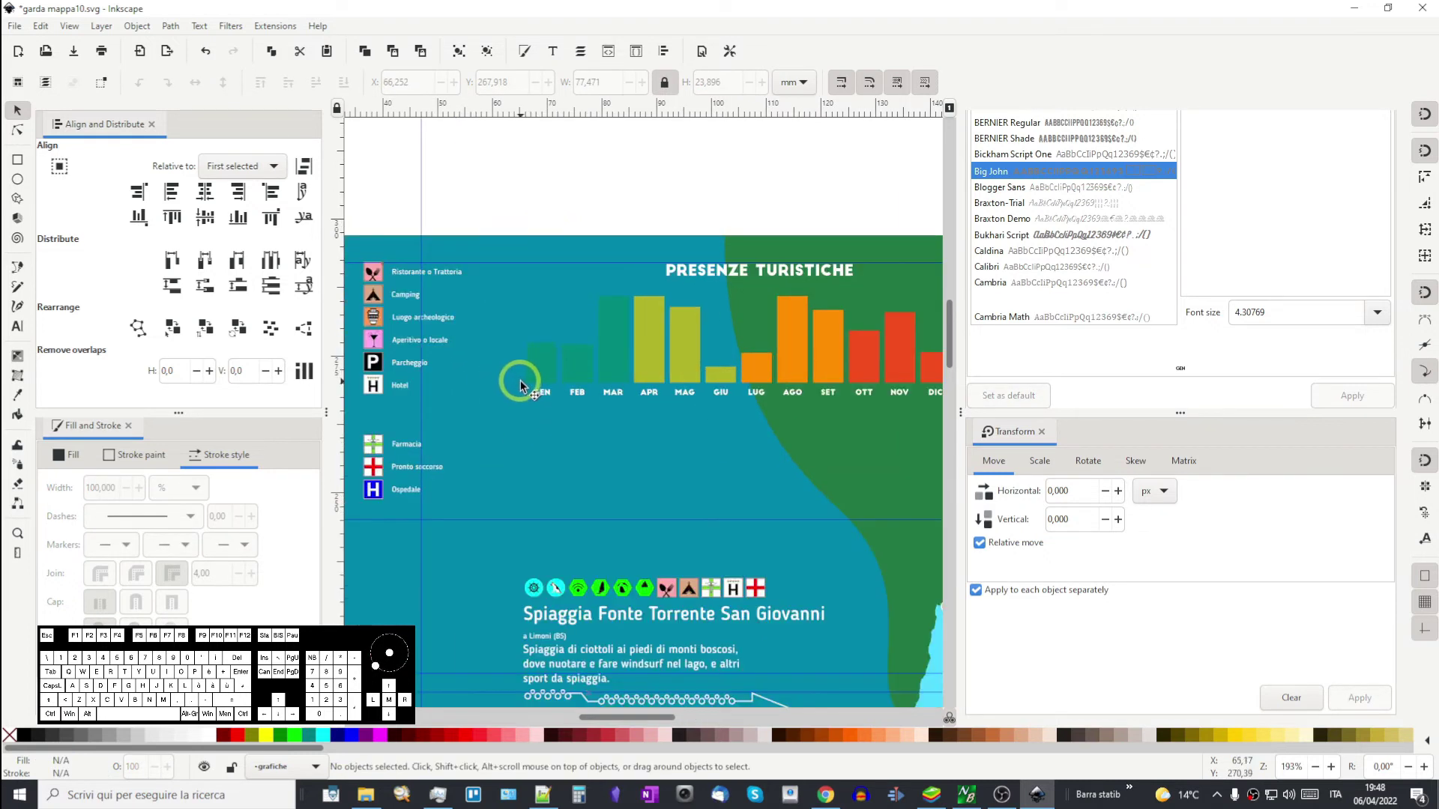
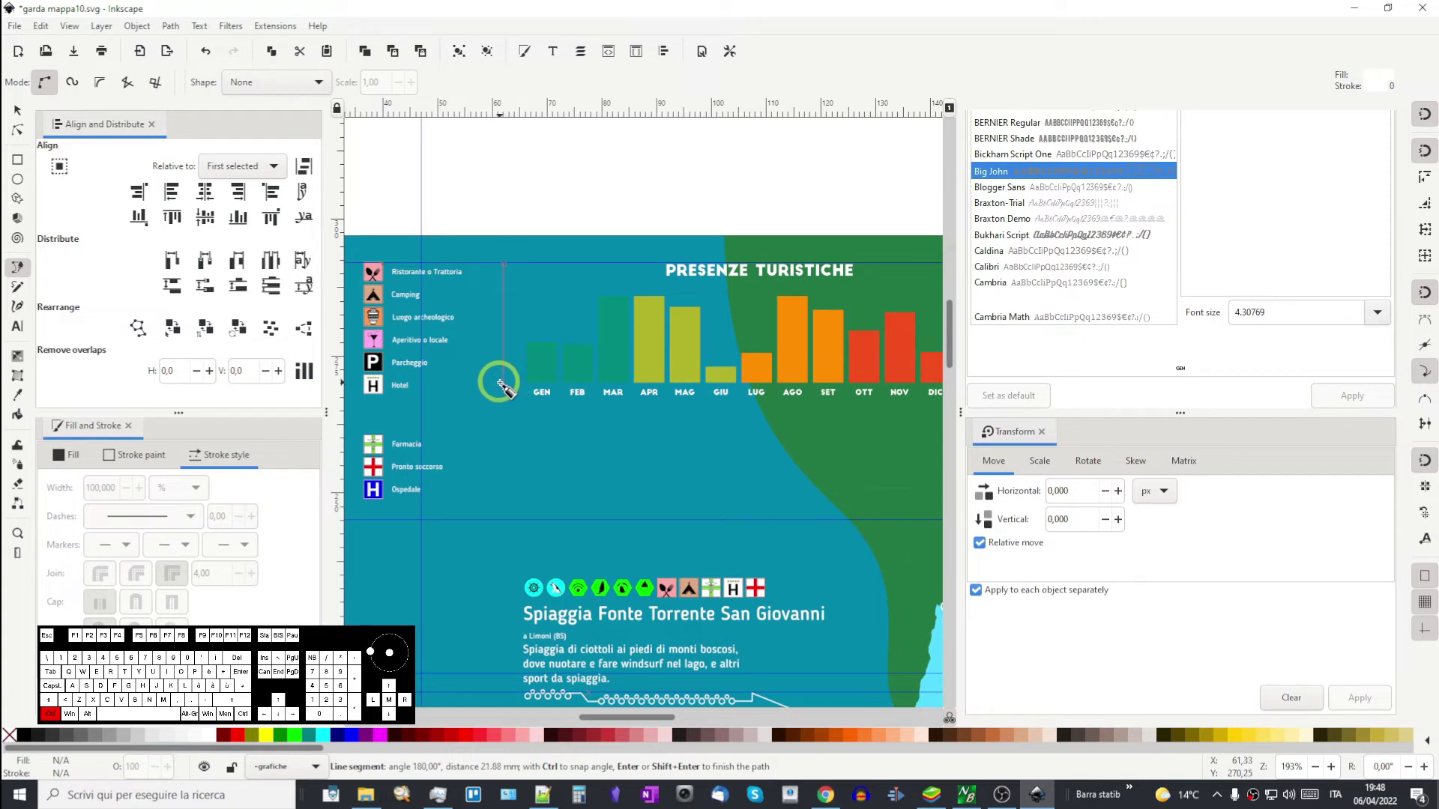
pyautogui.click(505, 384)
pyautogui.rightClick(543, 299)
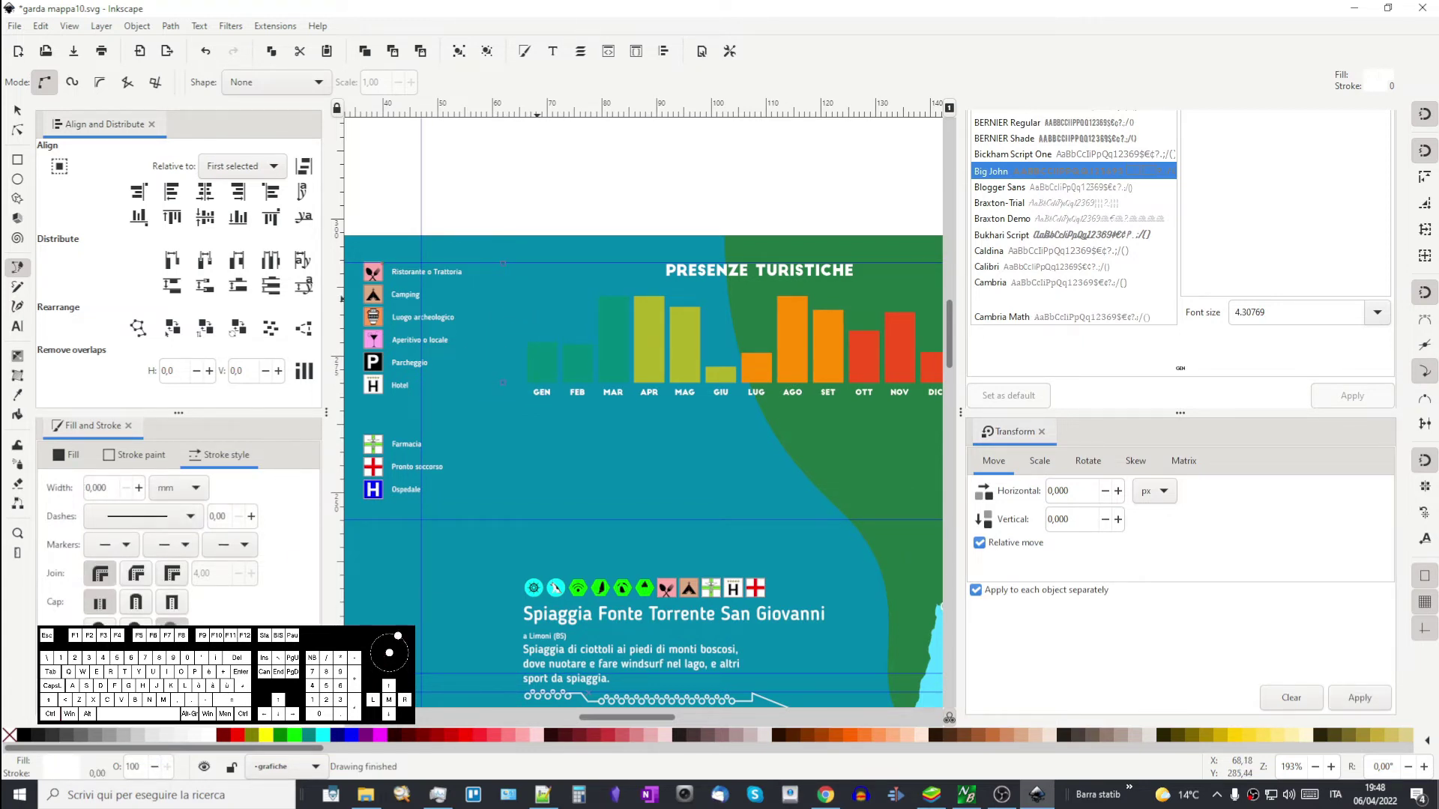
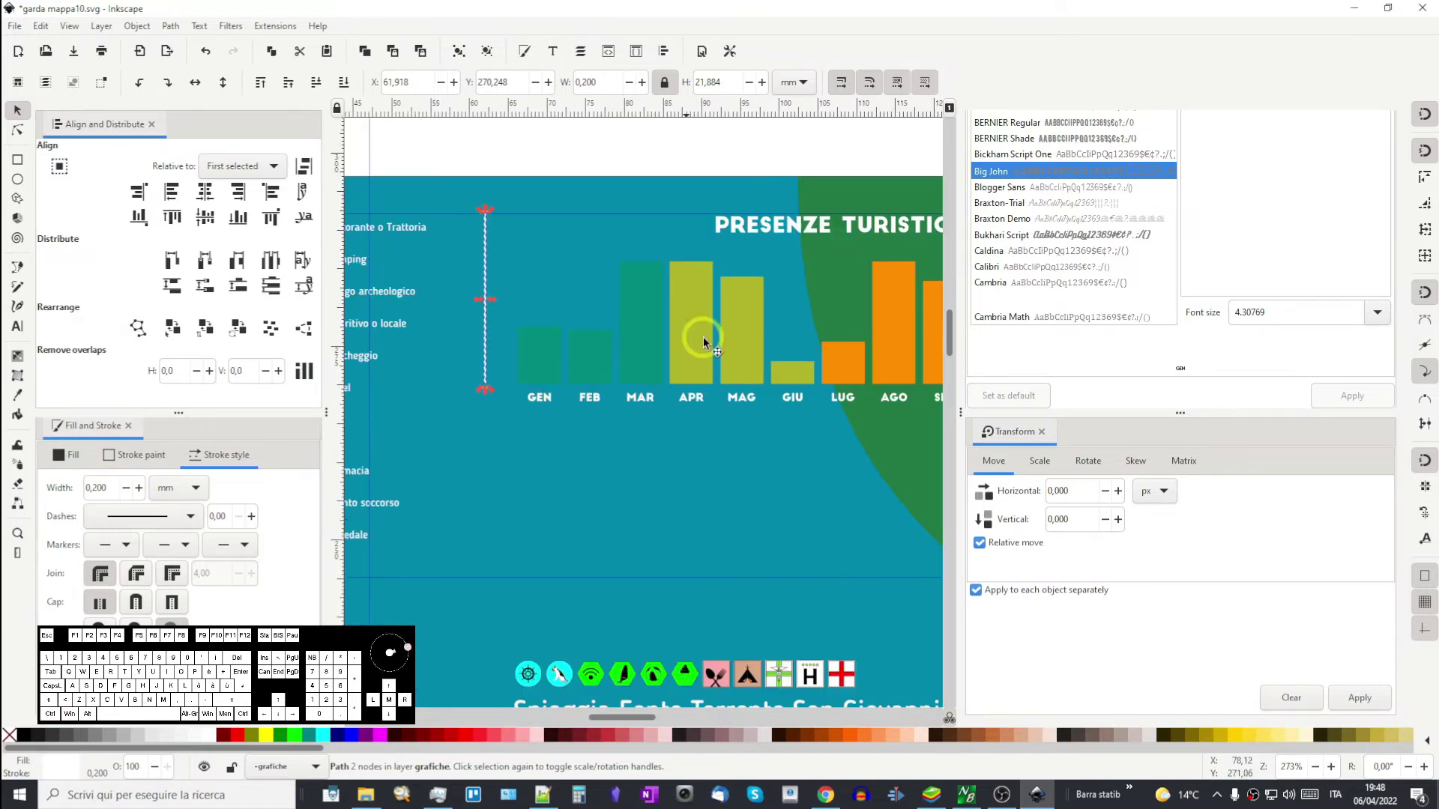
# - Paste a copy of the GEN month label beside the axis base and start editing it
pyautogui.moveTo(530, 421); pyautogui.dragTo(554, 482)
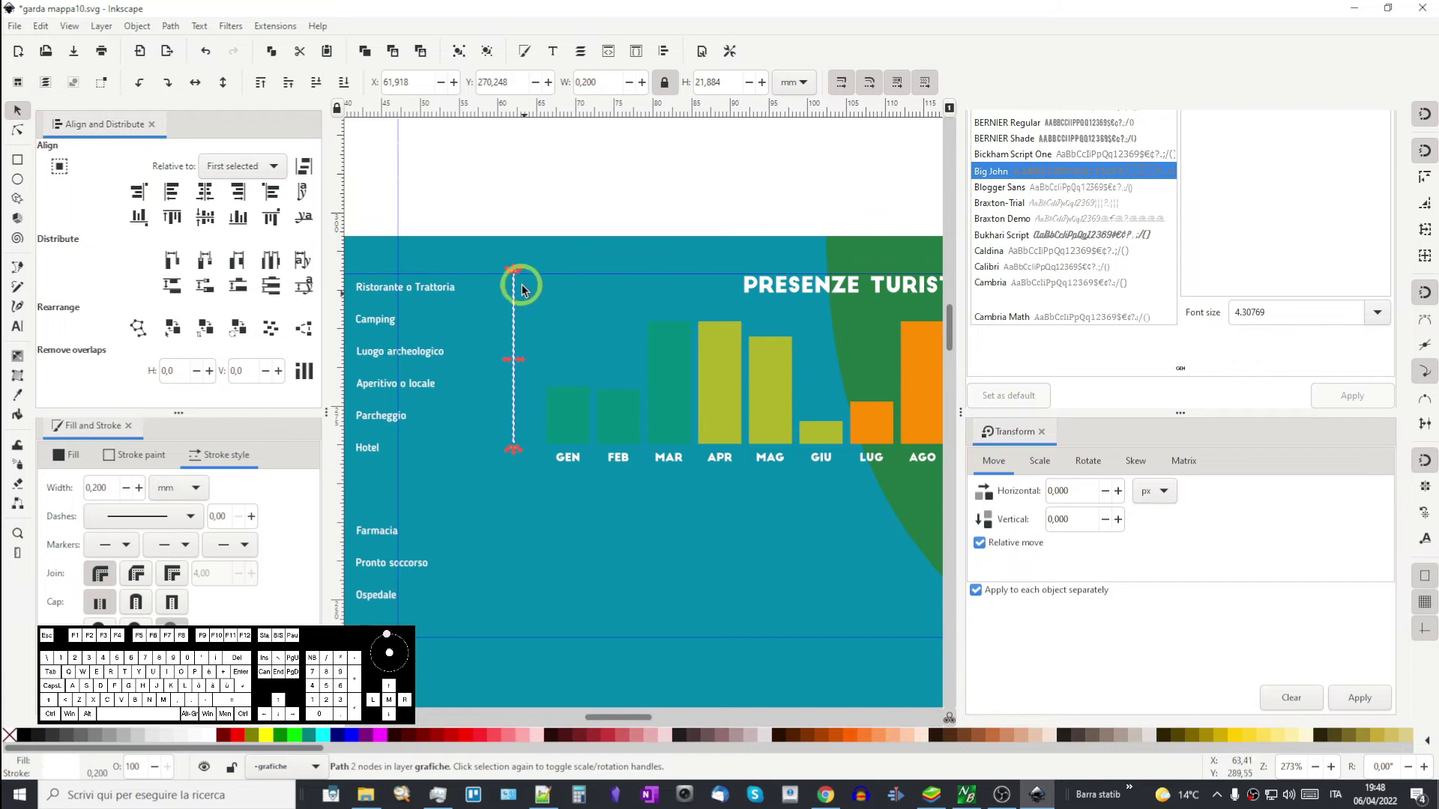
pyautogui.click(577, 466)
pyautogui.press('ctrl+c')
pyautogui.press('ctrl+v')
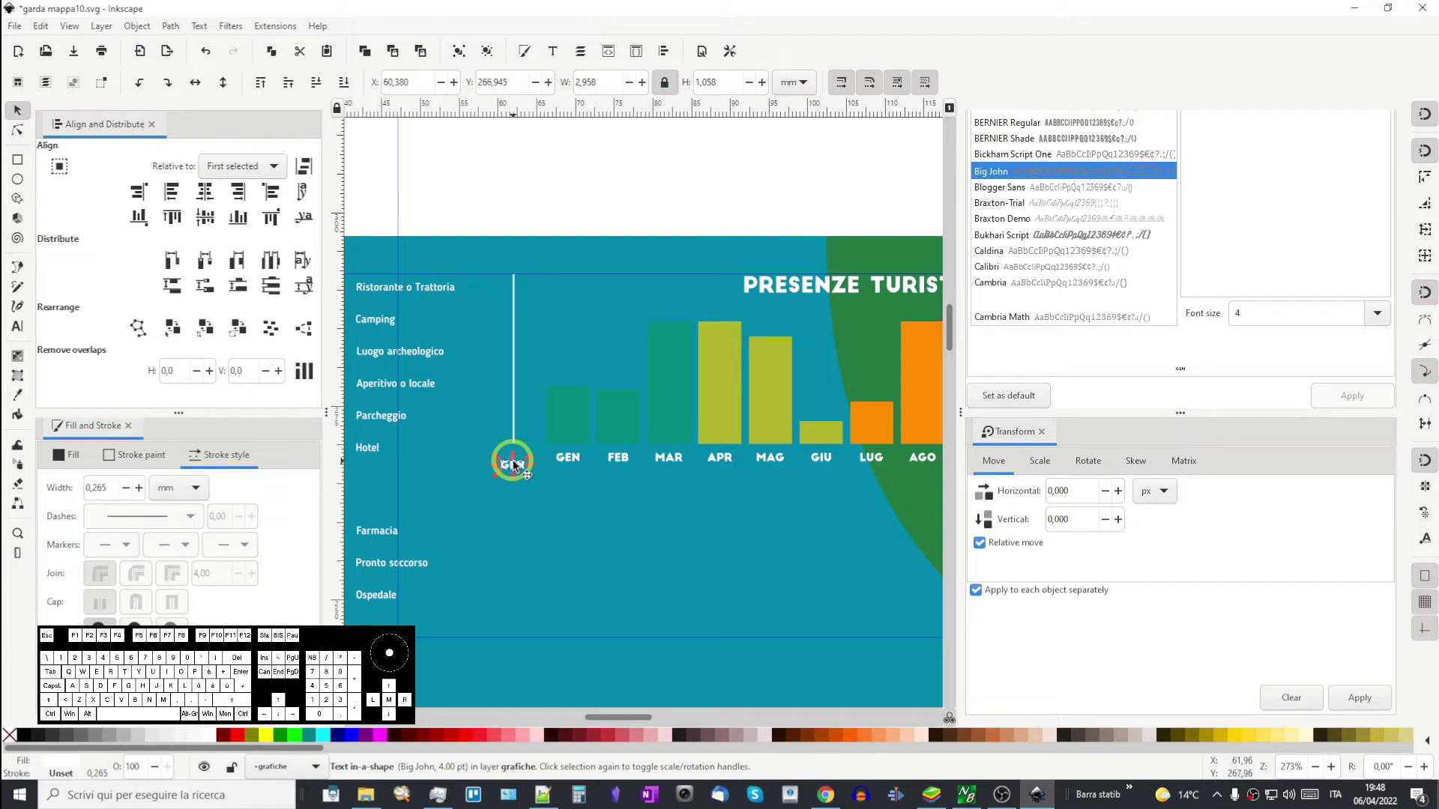
pyautogui.doubleClick(522, 469)
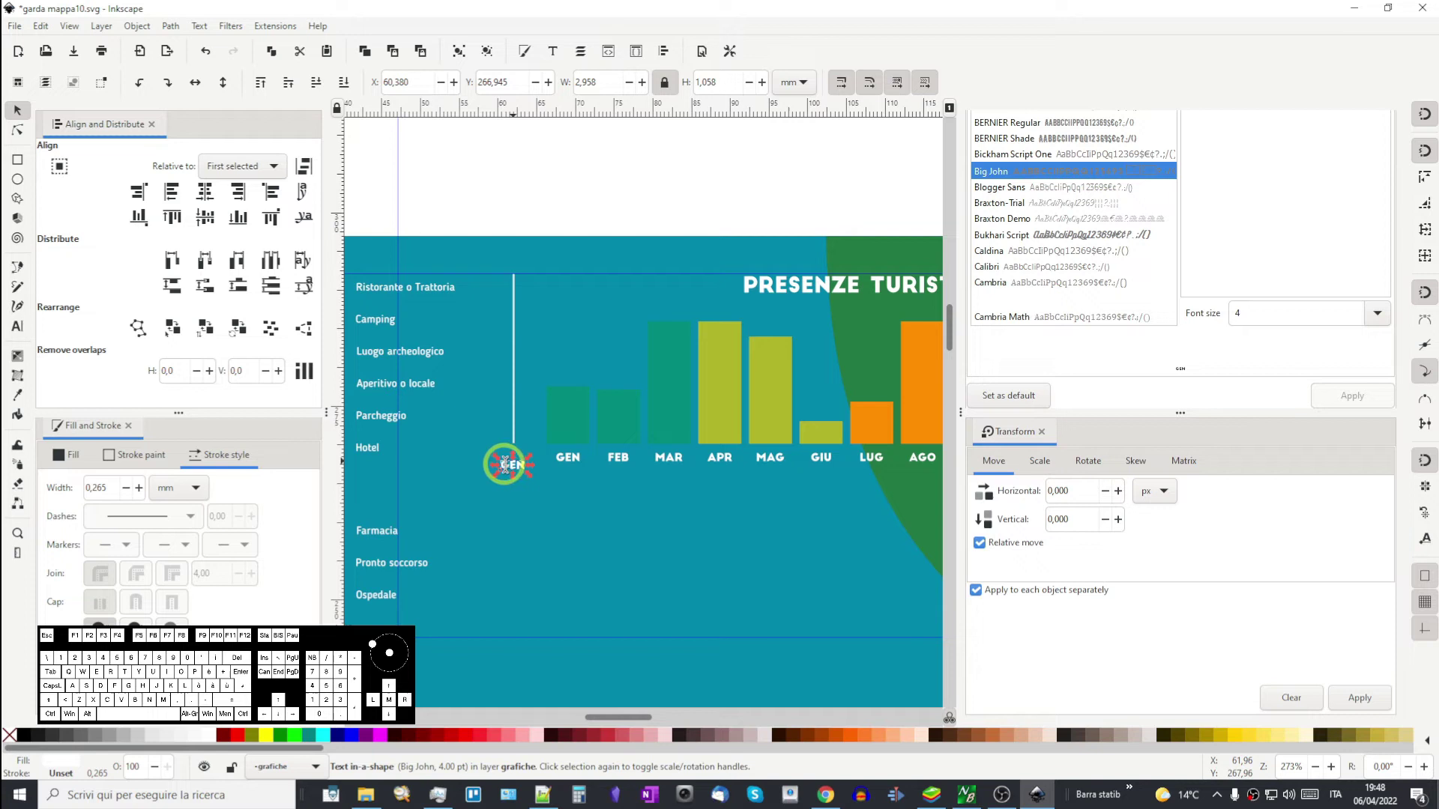
# - Replace the copied label's text with 1000M
pyautogui.moveTo(508, 464); pyautogui.dragTo(535, 464)
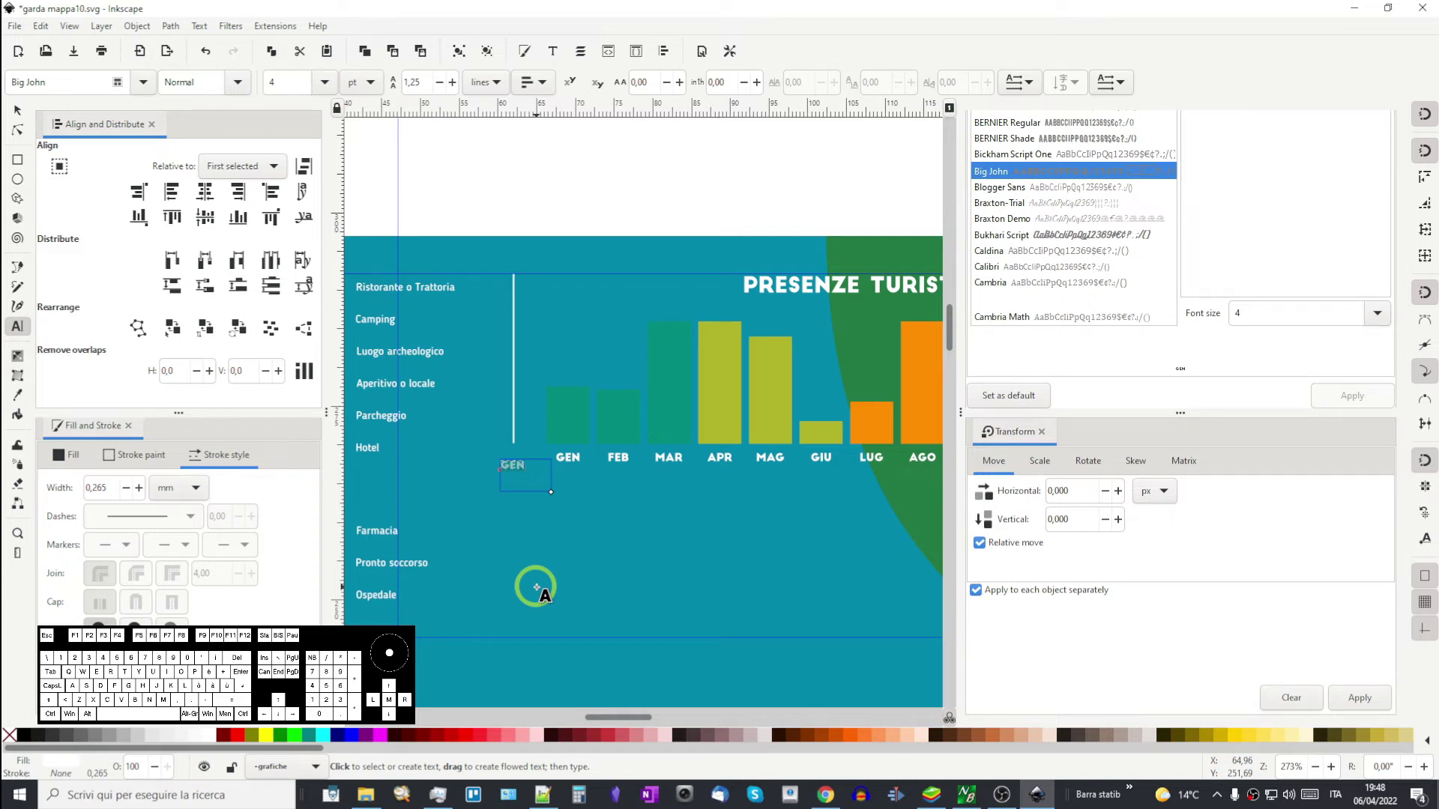
pyautogui.press('1')
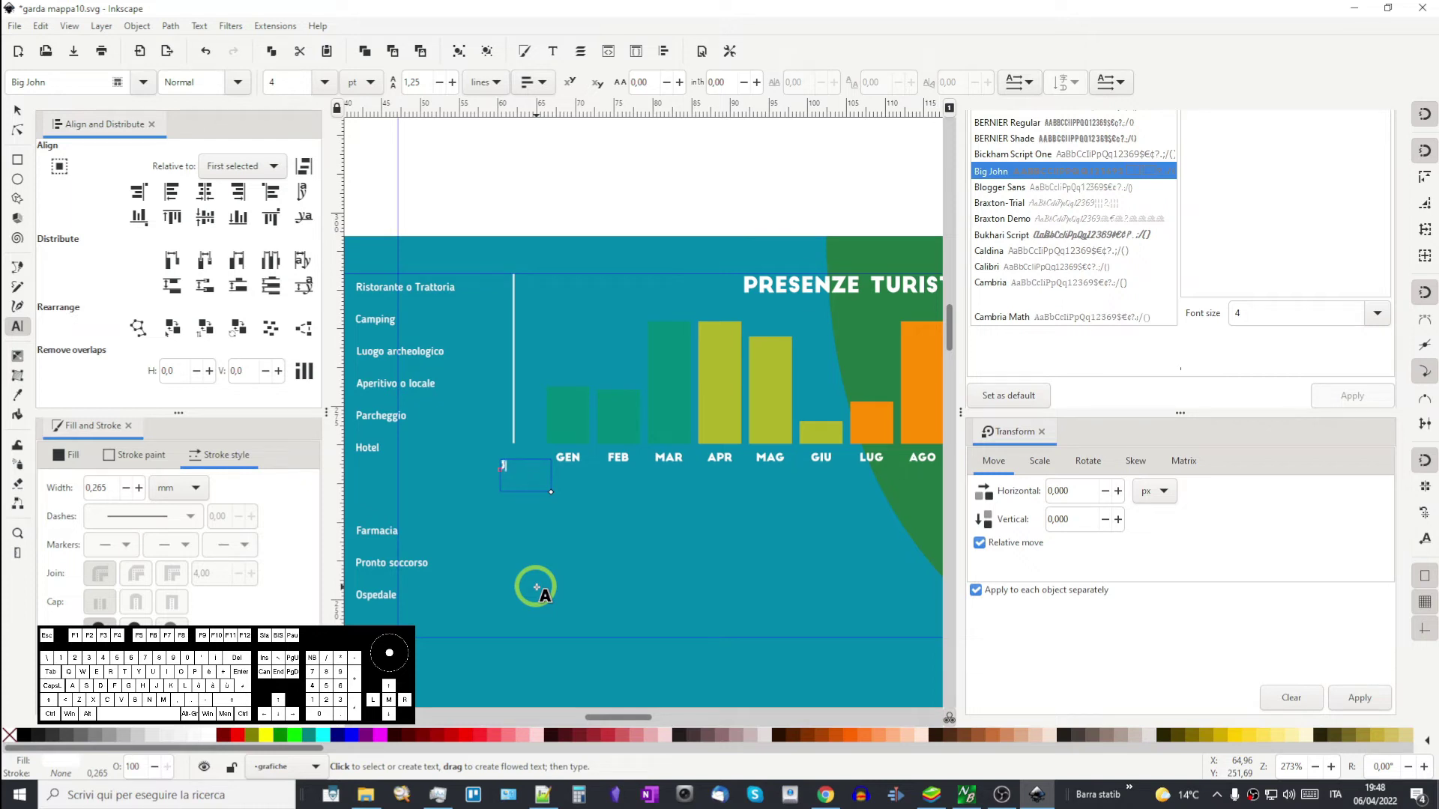
pyautogui.press('0')
pyautogui.press('0')
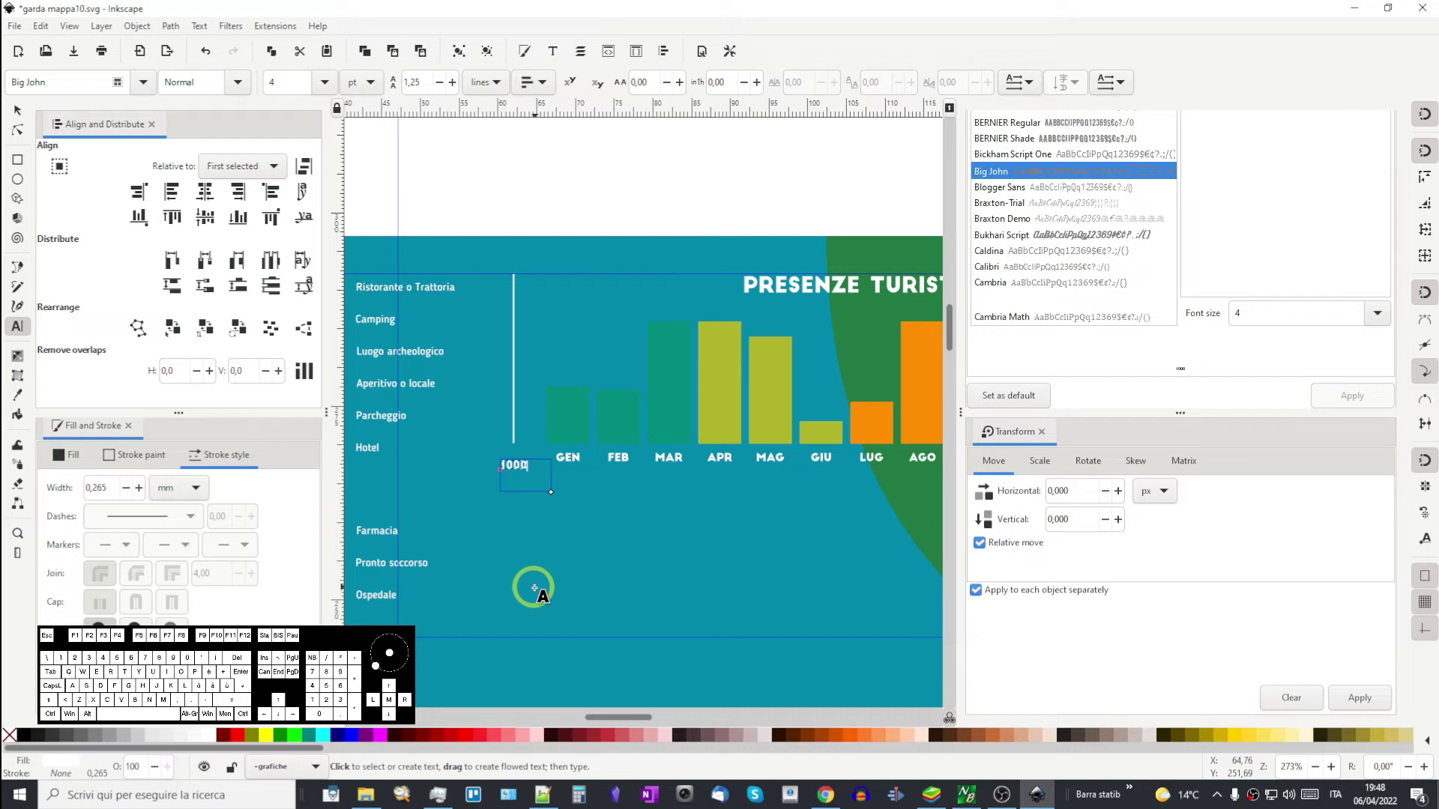
pyautogui.press('m')
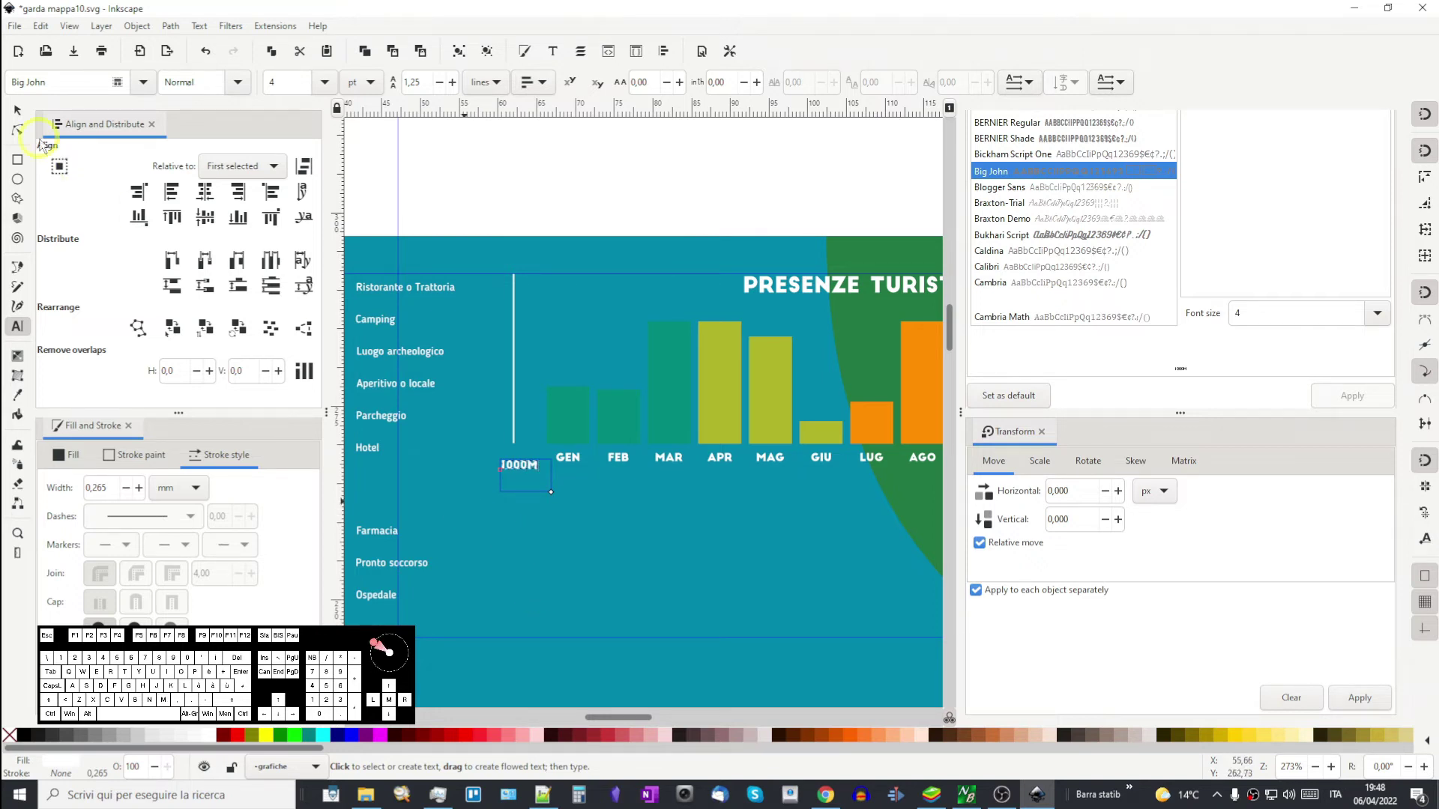
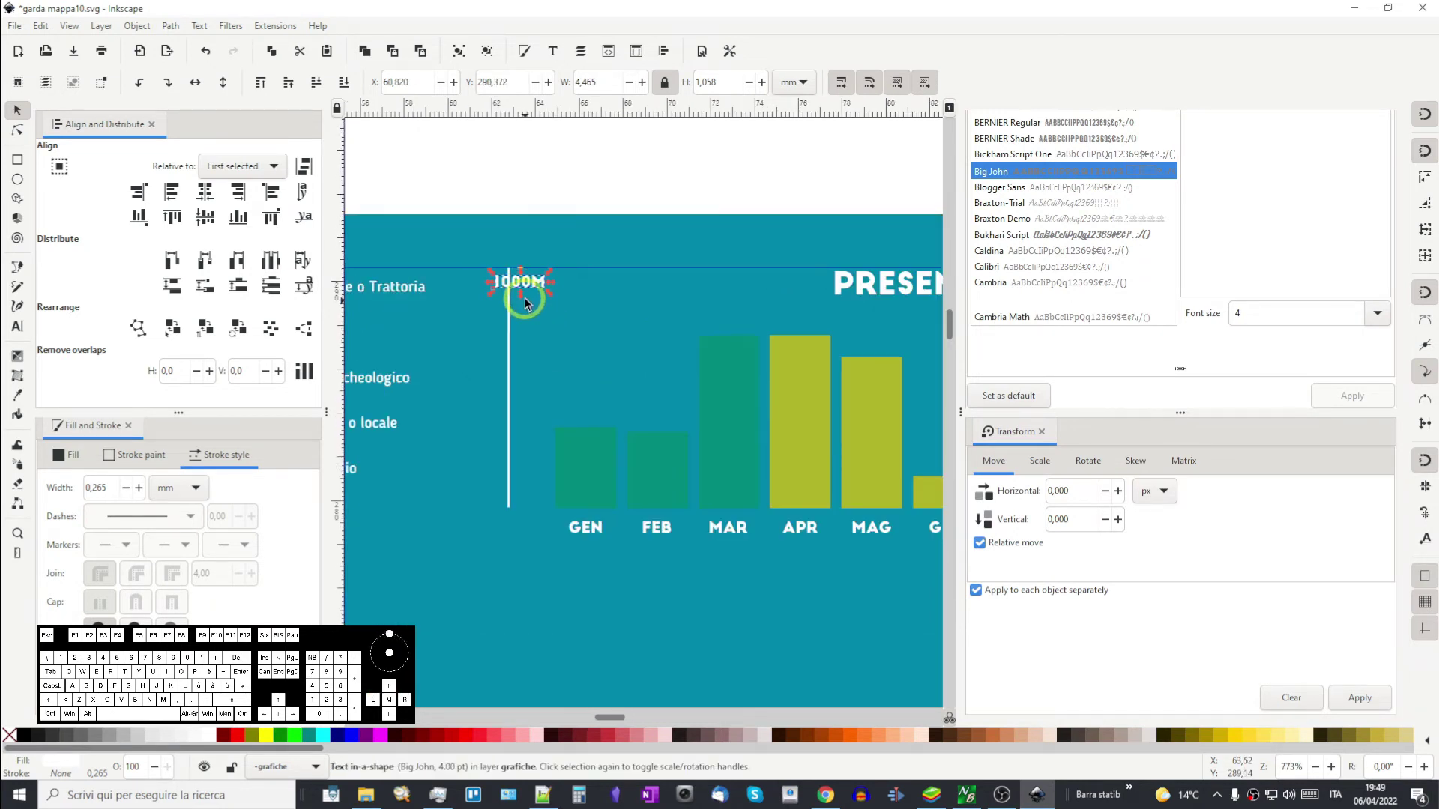
# - Move the 1000M label to the axis top and adjust the axis line's end points
pyautogui.moveTo(536, 271); pyautogui.dragTo(573, 252)
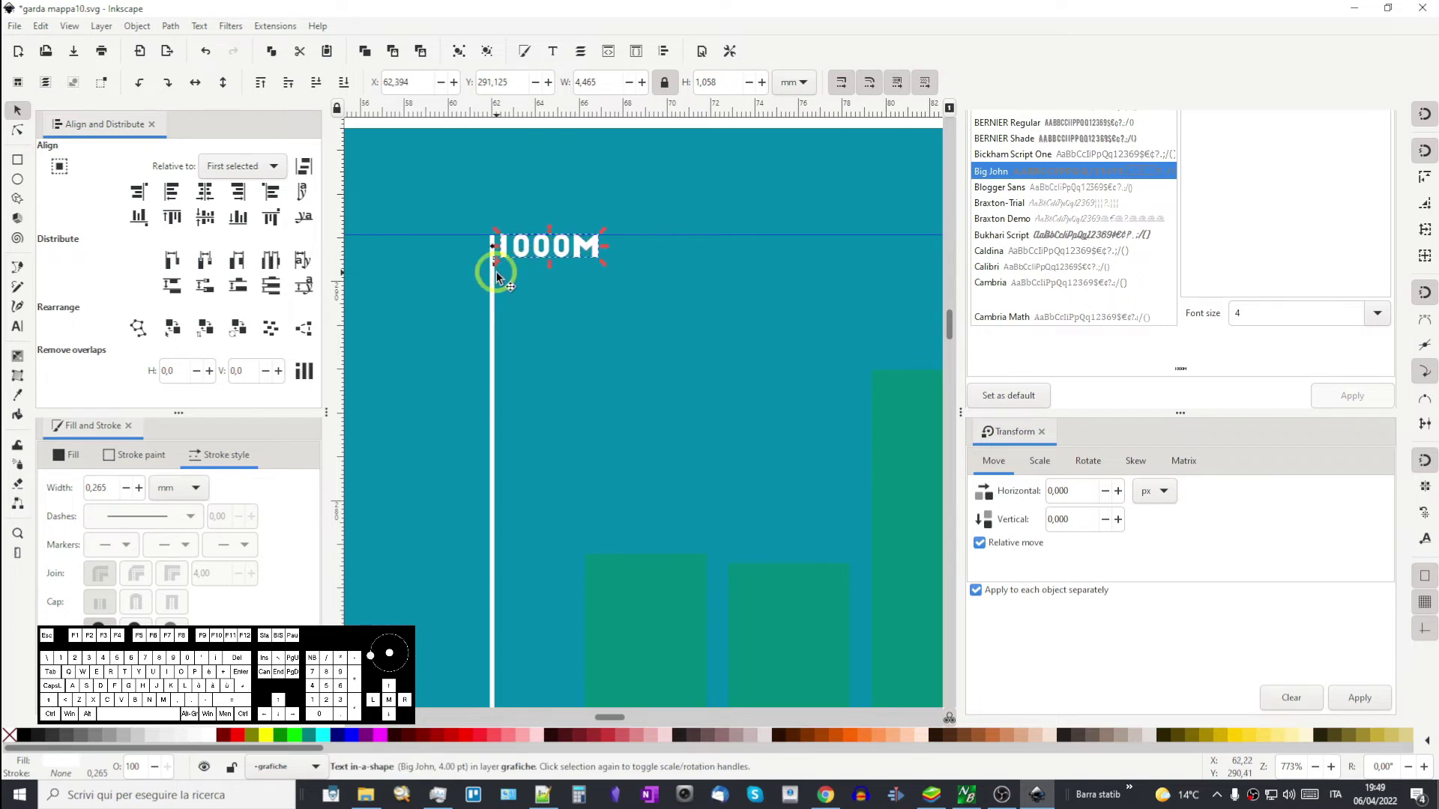
pyautogui.doubleClick(495, 284)
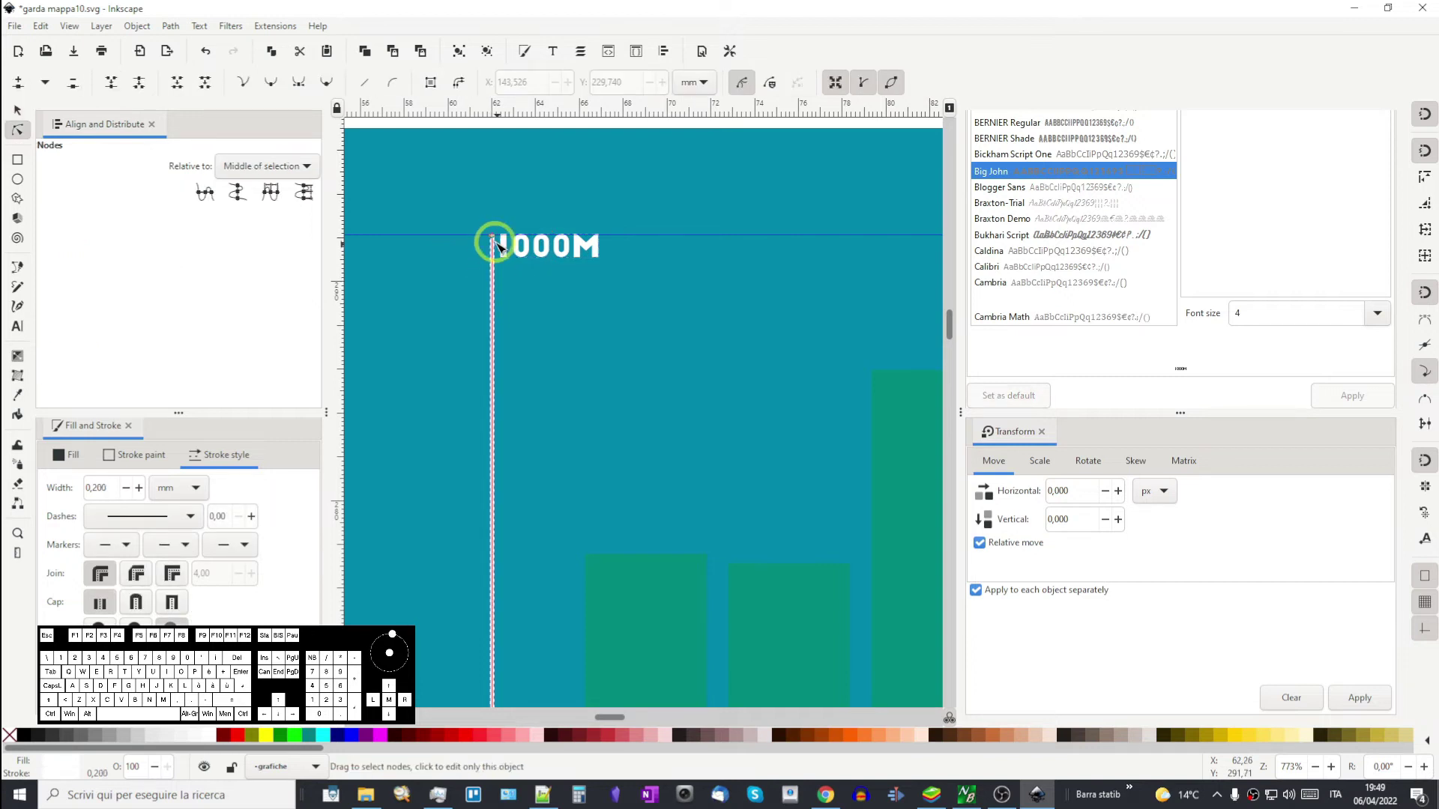
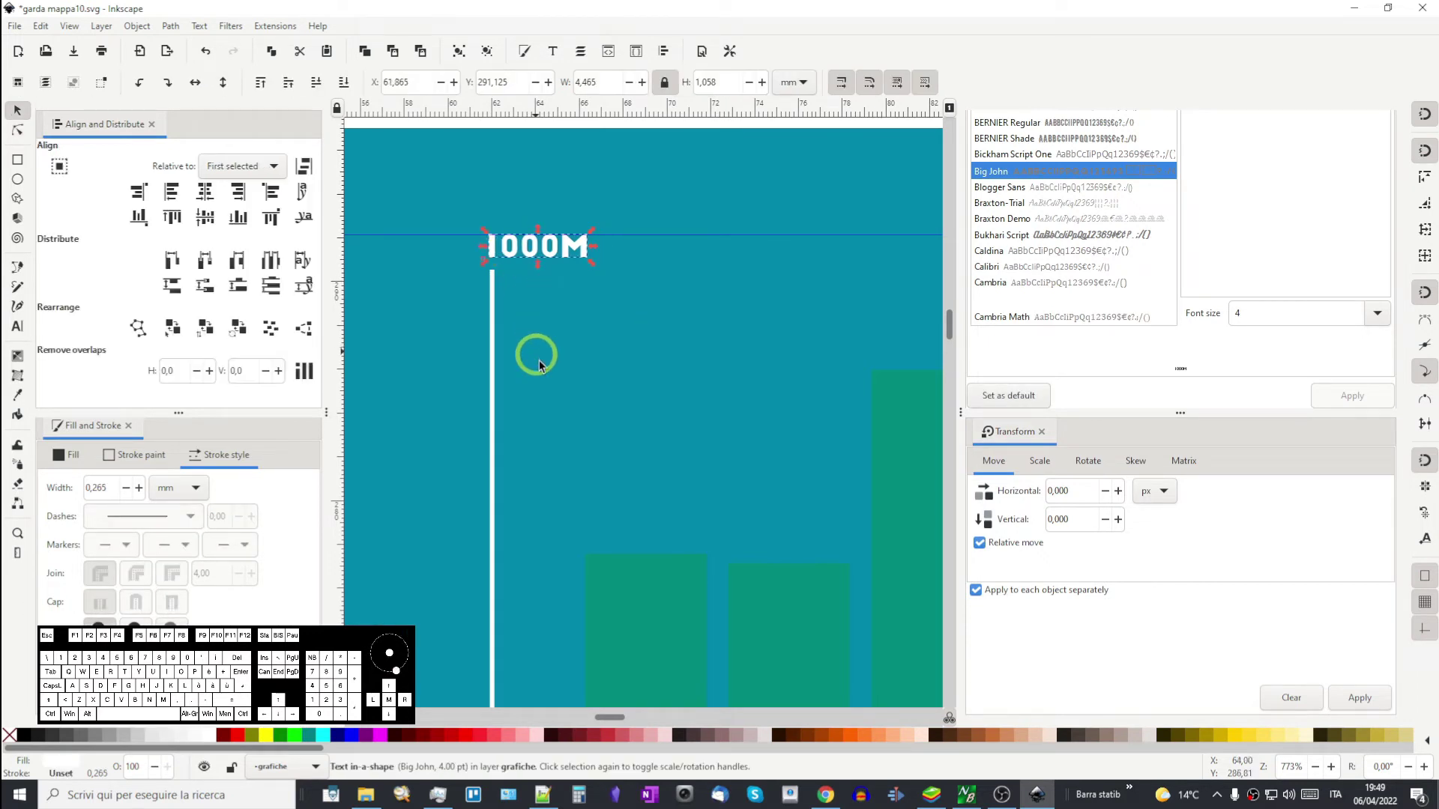
pyautogui.moveTo(619, 422); pyautogui.dragTo(611, 286)
pyautogui.click(493, 381)
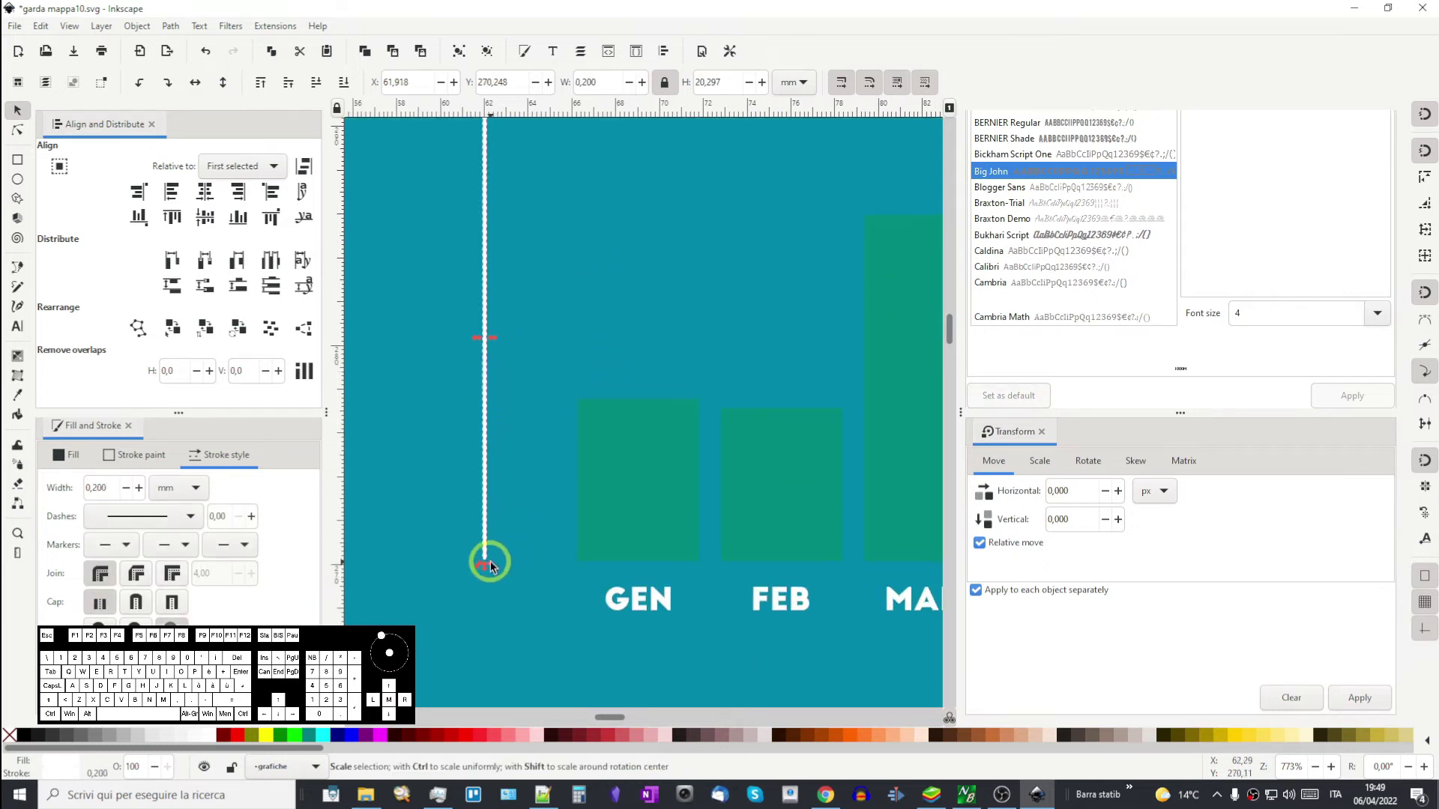
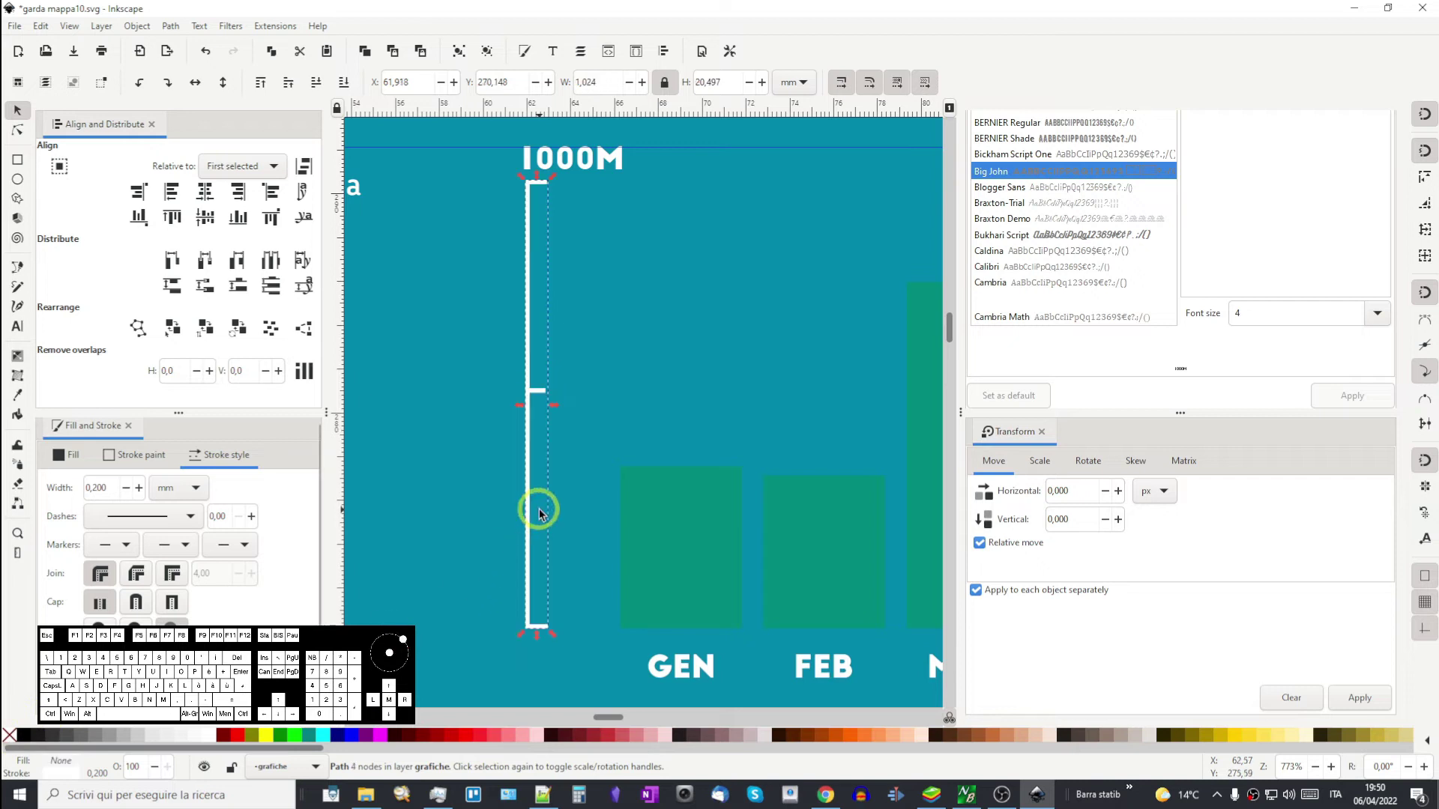
# - Add the tick marks, then group the axis line, ticks and 1000M label with Ctrl+G
pyautogui.click(608, 495)
pyautogui.moveTo(645, 542); pyautogui.dragTo(528, 428)
pyautogui.middleClick(485, 567)
pyautogui.moveTo(562, 307); pyautogui.dragTo(559, 409)
pyautogui.moveTo(544, 271); pyautogui.dragTo(659, 515)
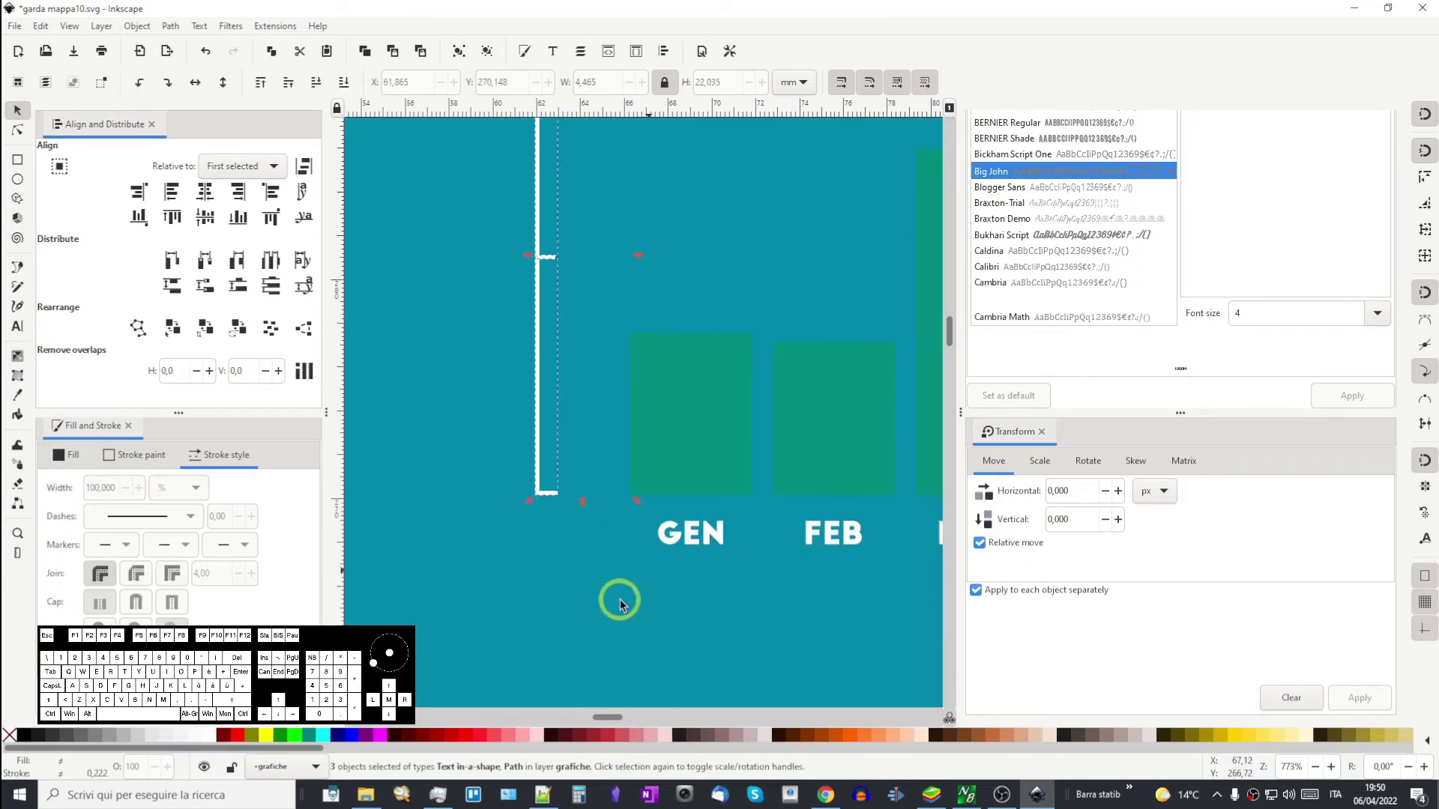
pyautogui.press('ctrl+g')
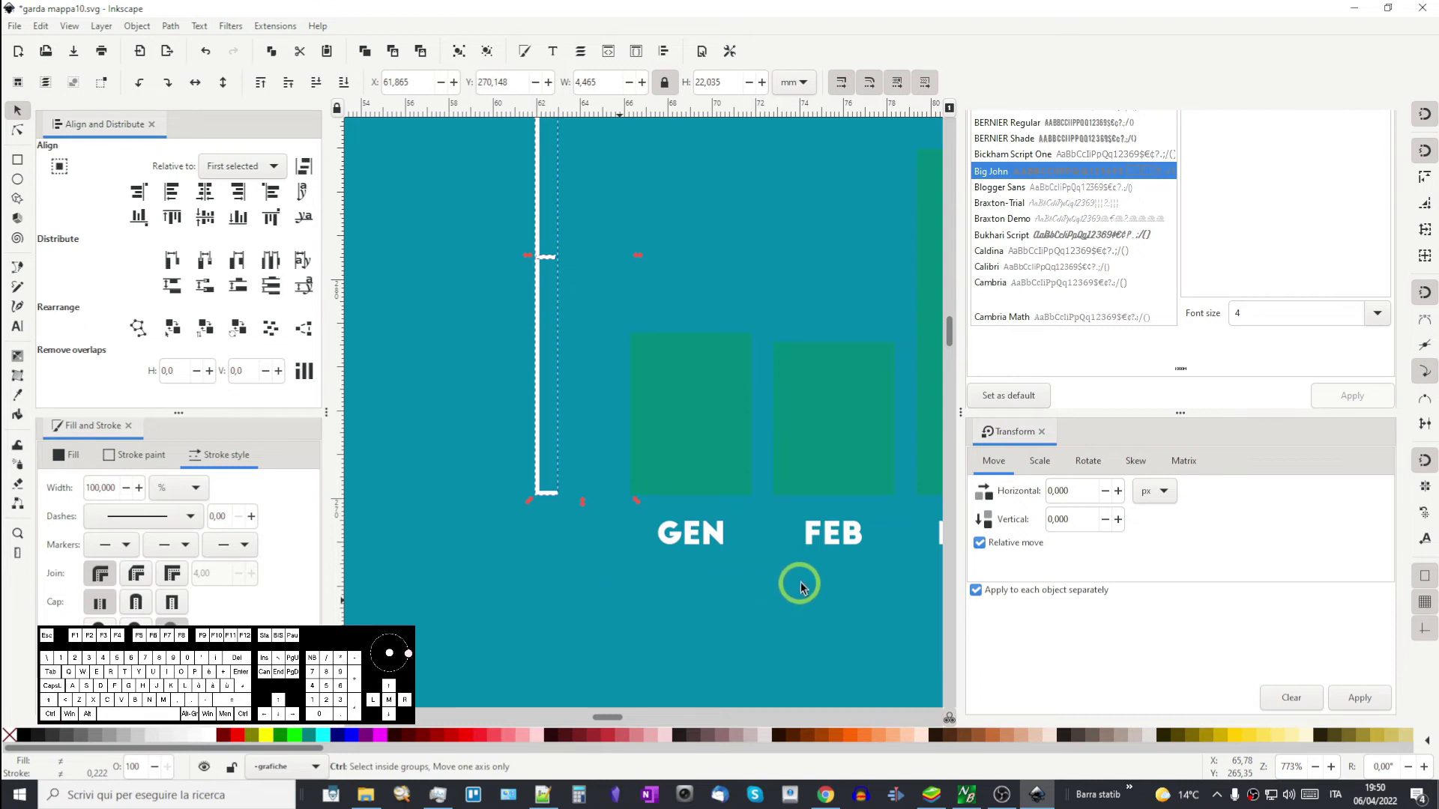
pyautogui.moveTo(813, 582); pyautogui.dragTo(616, 560)
# - Select the grouped axis, then a chart bar to begin the seasonal recolouring
pyautogui.click(485, 382)
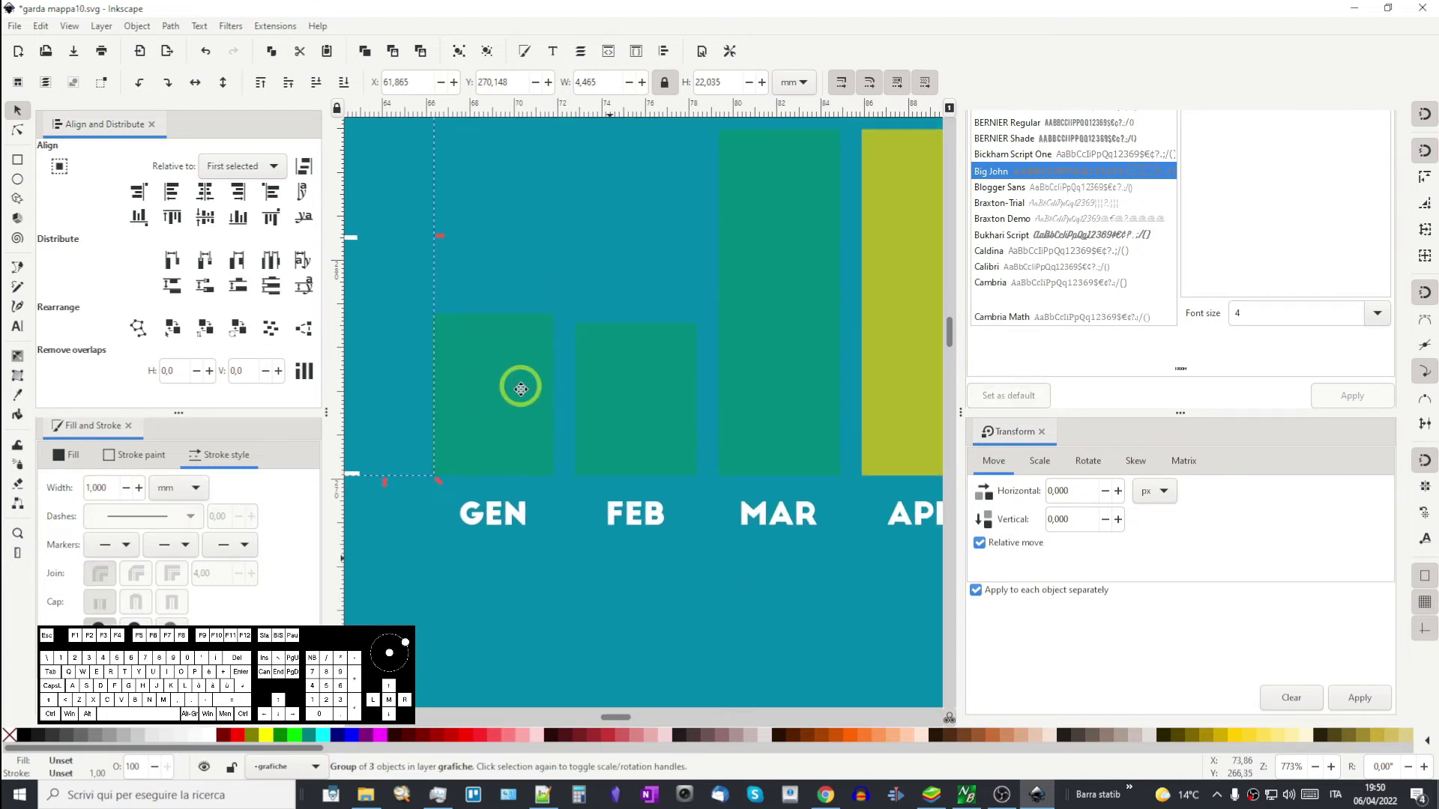
pyautogui.scroll(-3)
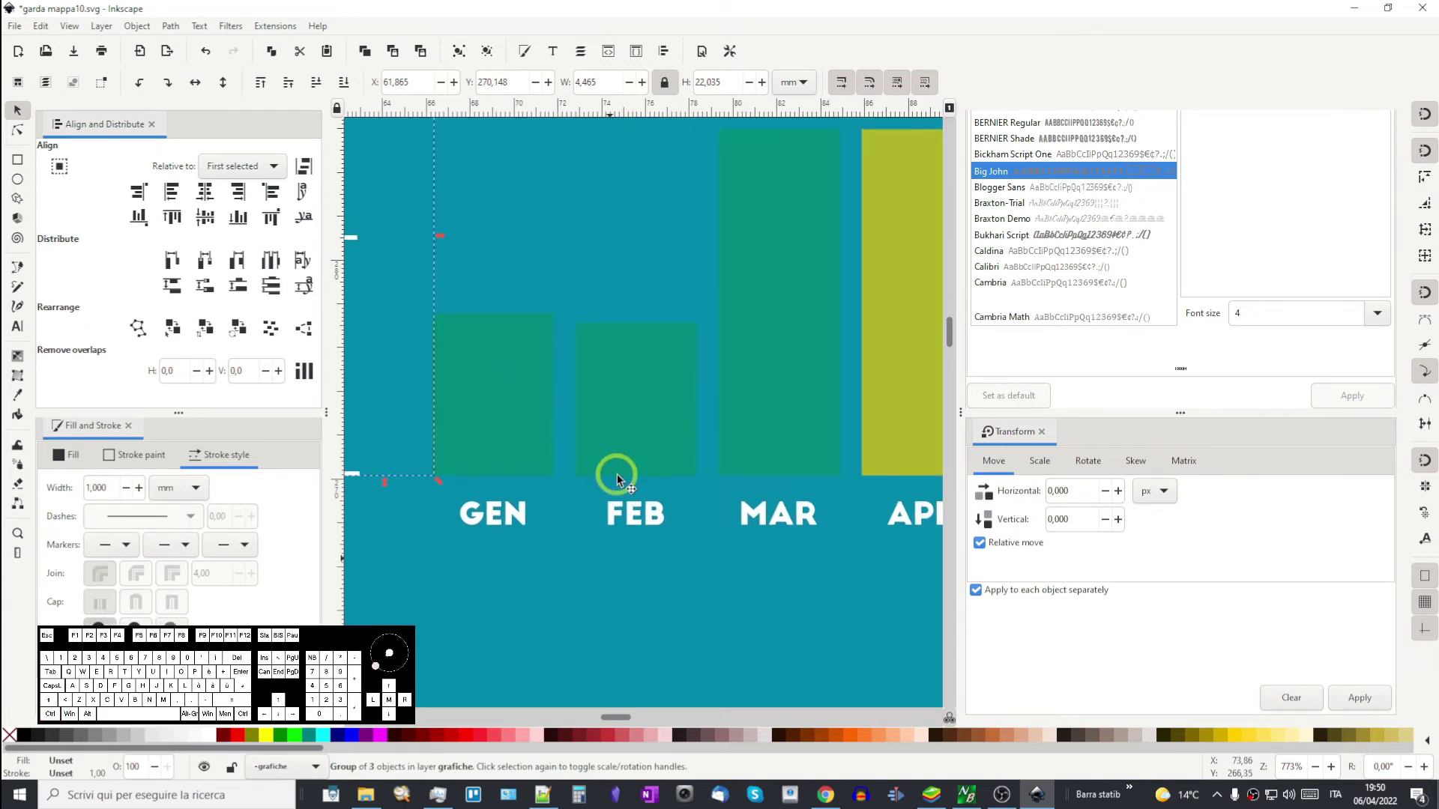
pyautogui.click(503, 412)
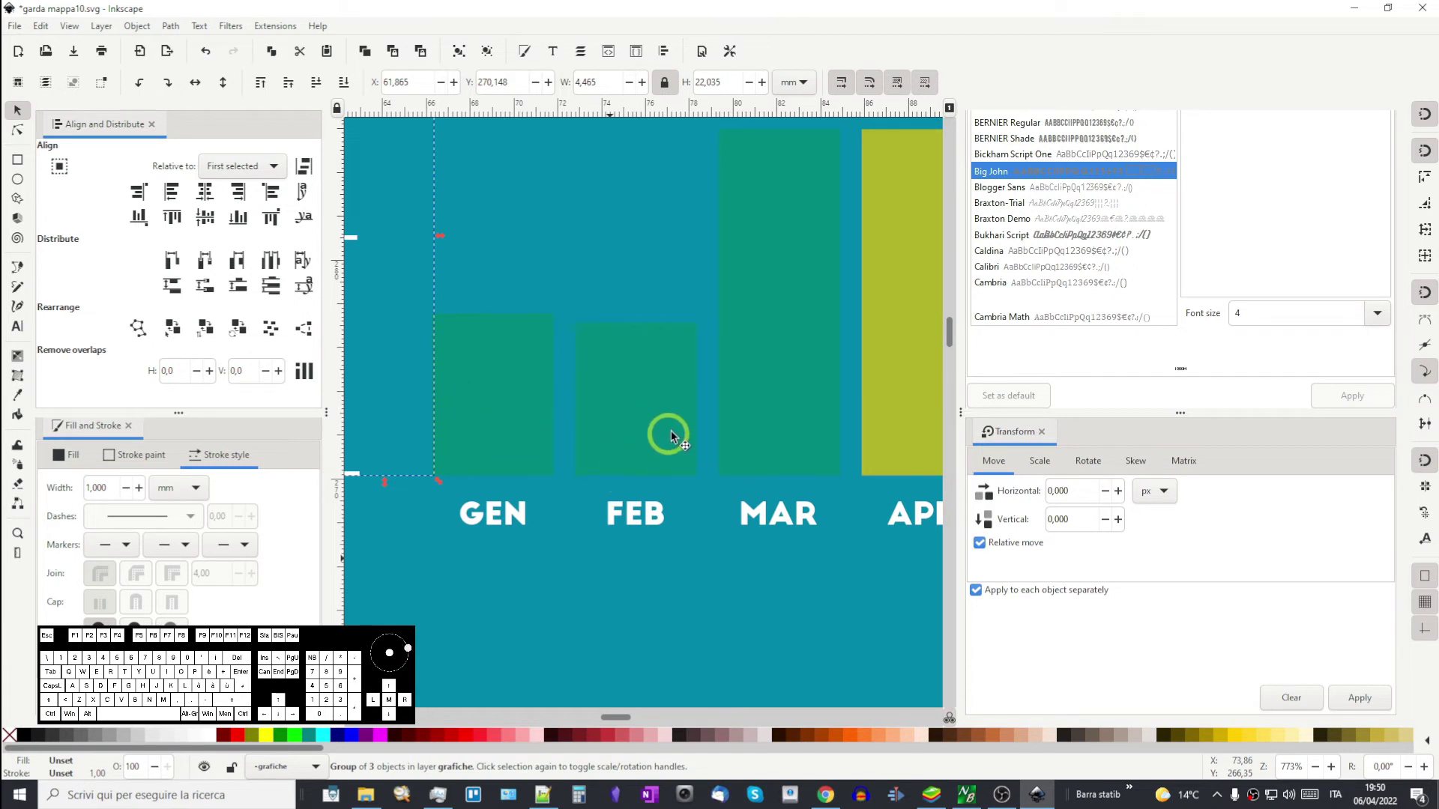
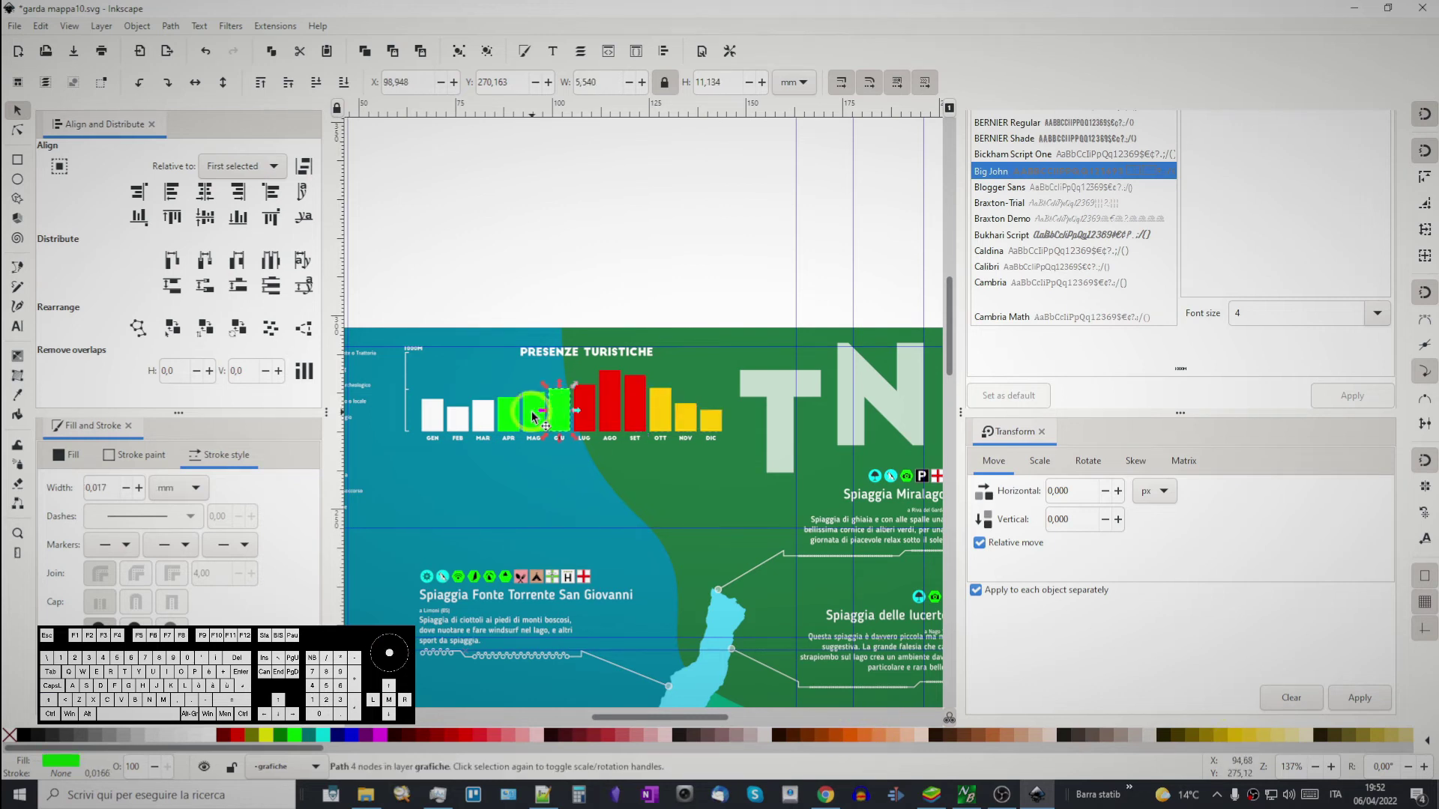
# - Nudge the PRESENZE TURISTICHE title into position above the bars
pyautogui.middleClick(726, 583)
pyautogui.middleClick(660, 476)
pyautogui.middleClick(784, 432)
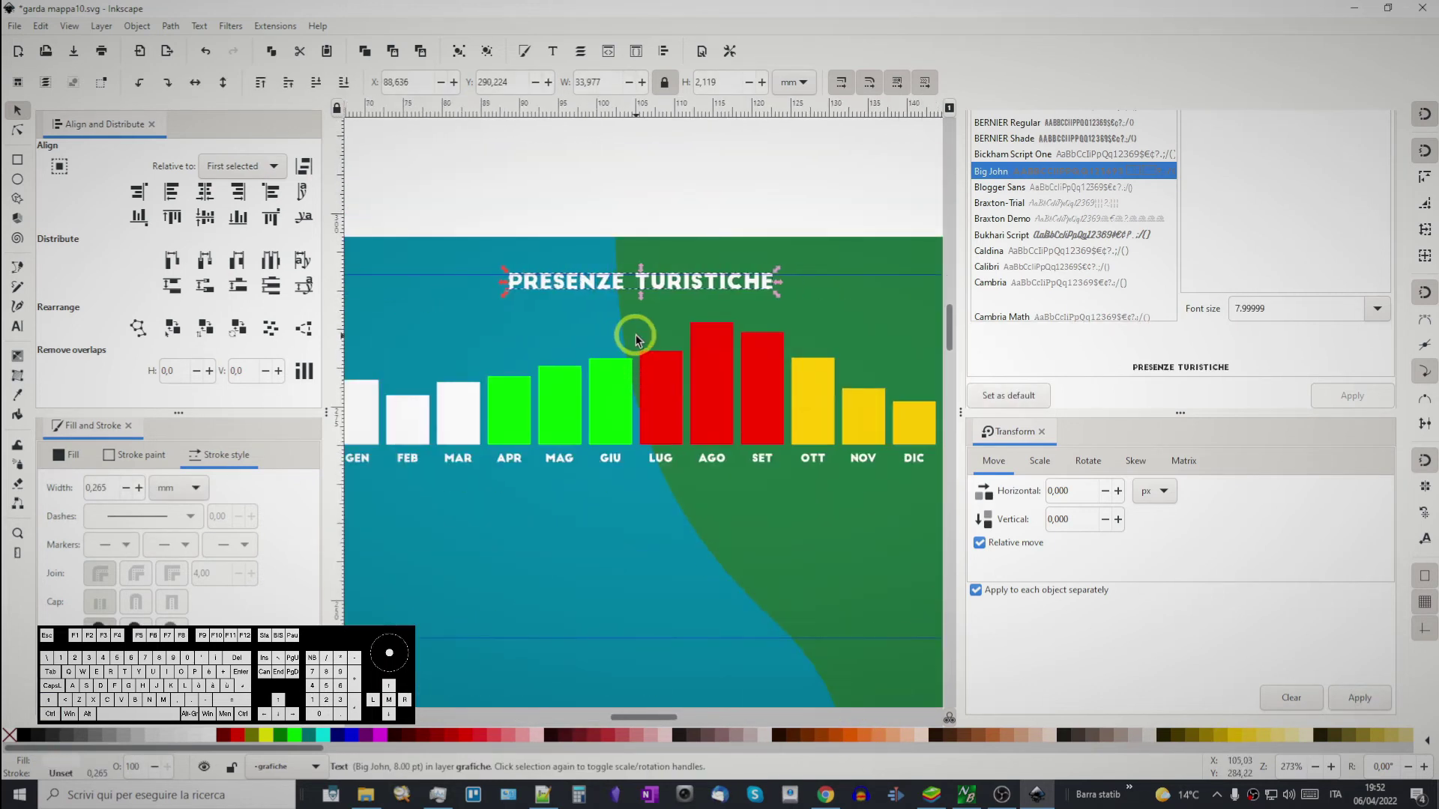
pyautogui.press('alt+Up')
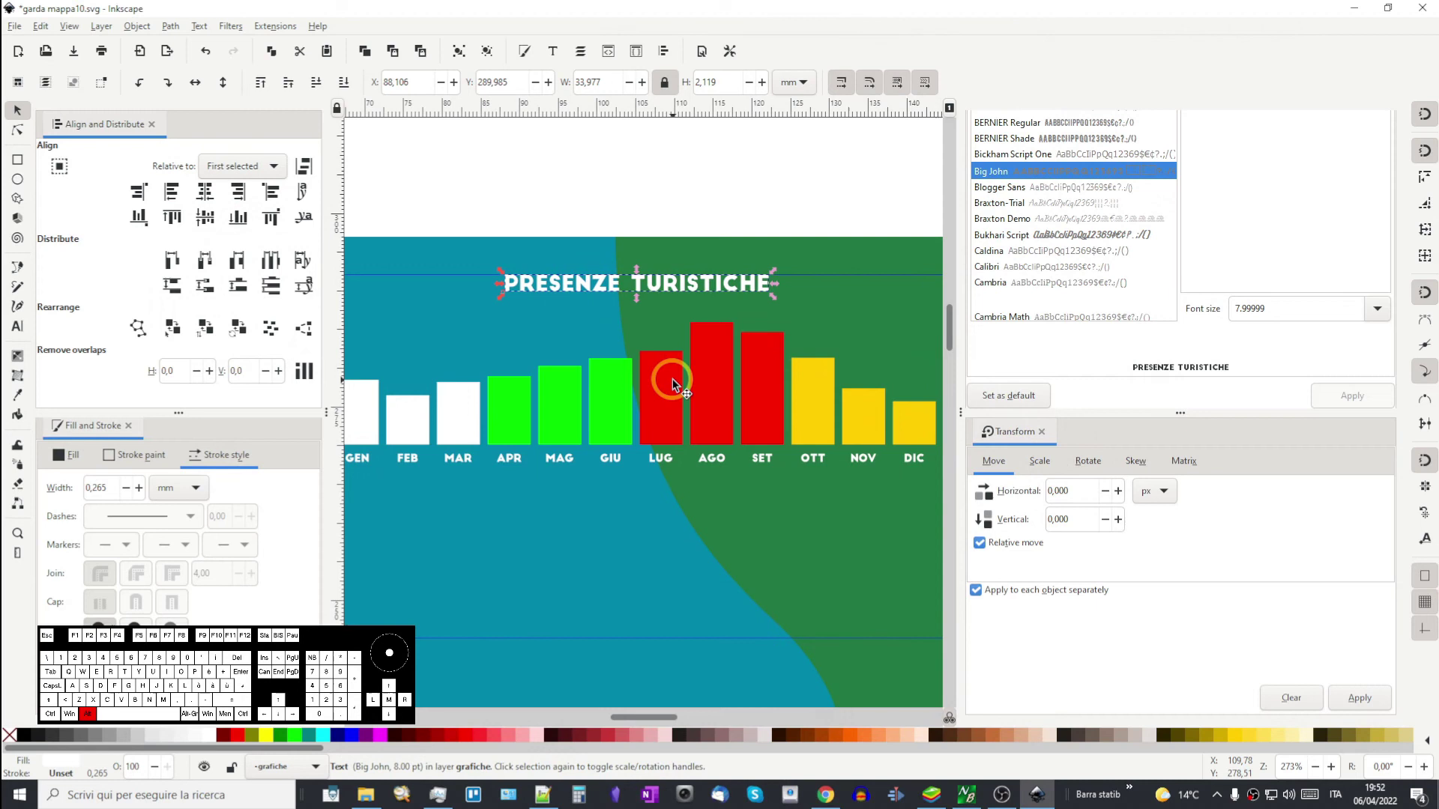
pyautogui.scroll(-3)
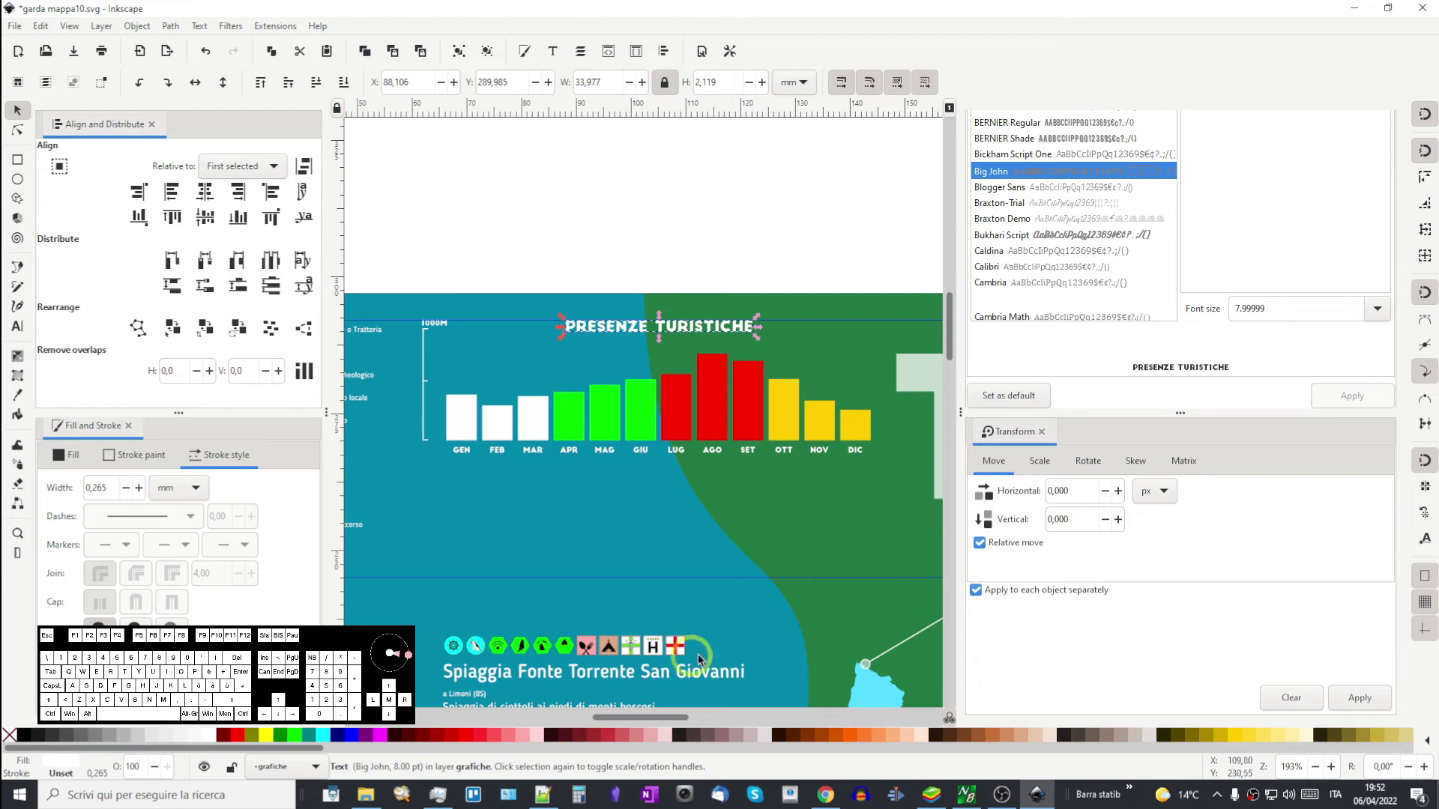
pyautogui.moveTo(753, 592); pyautogui.dragTo(750, 442)
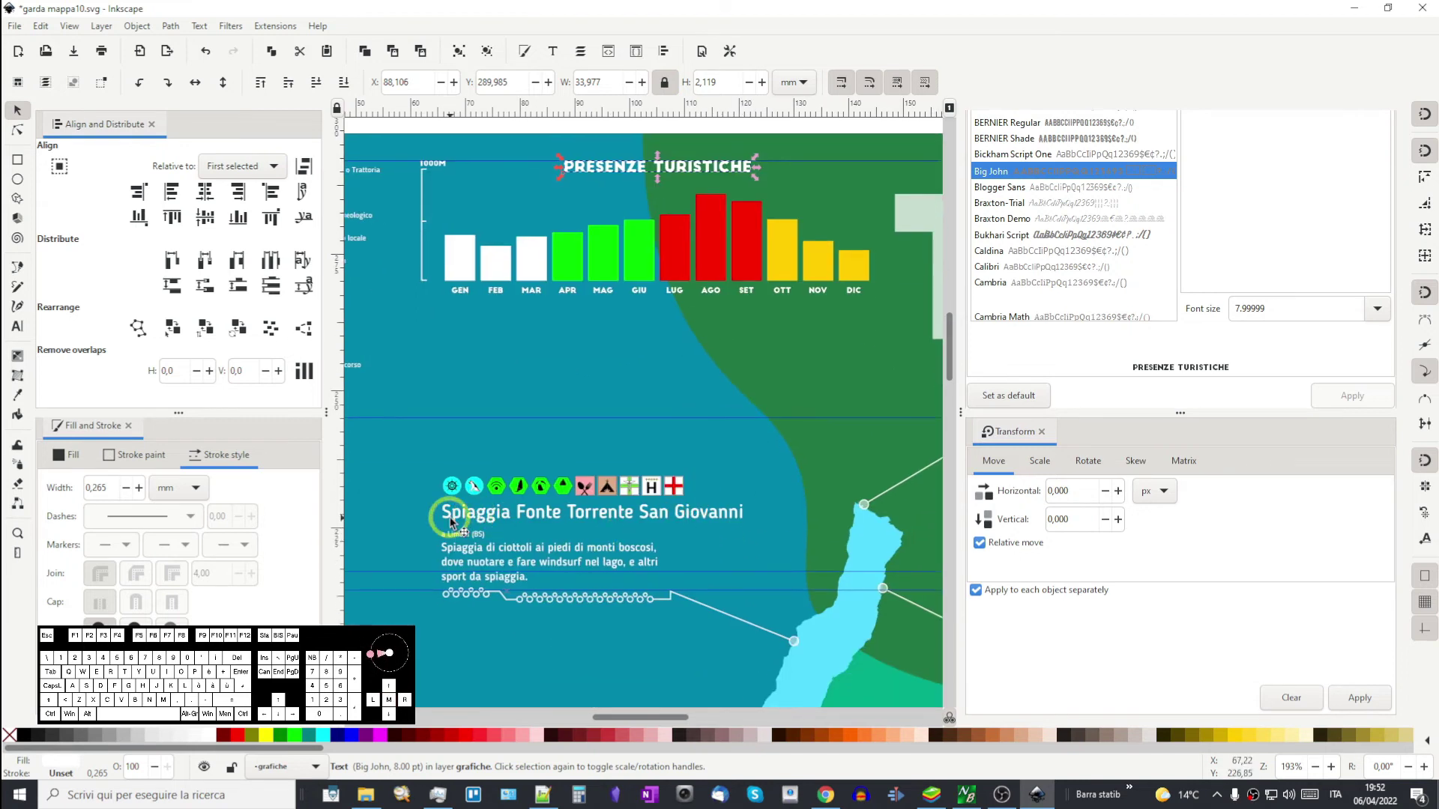
pyautogui.middleClick(643, 531)
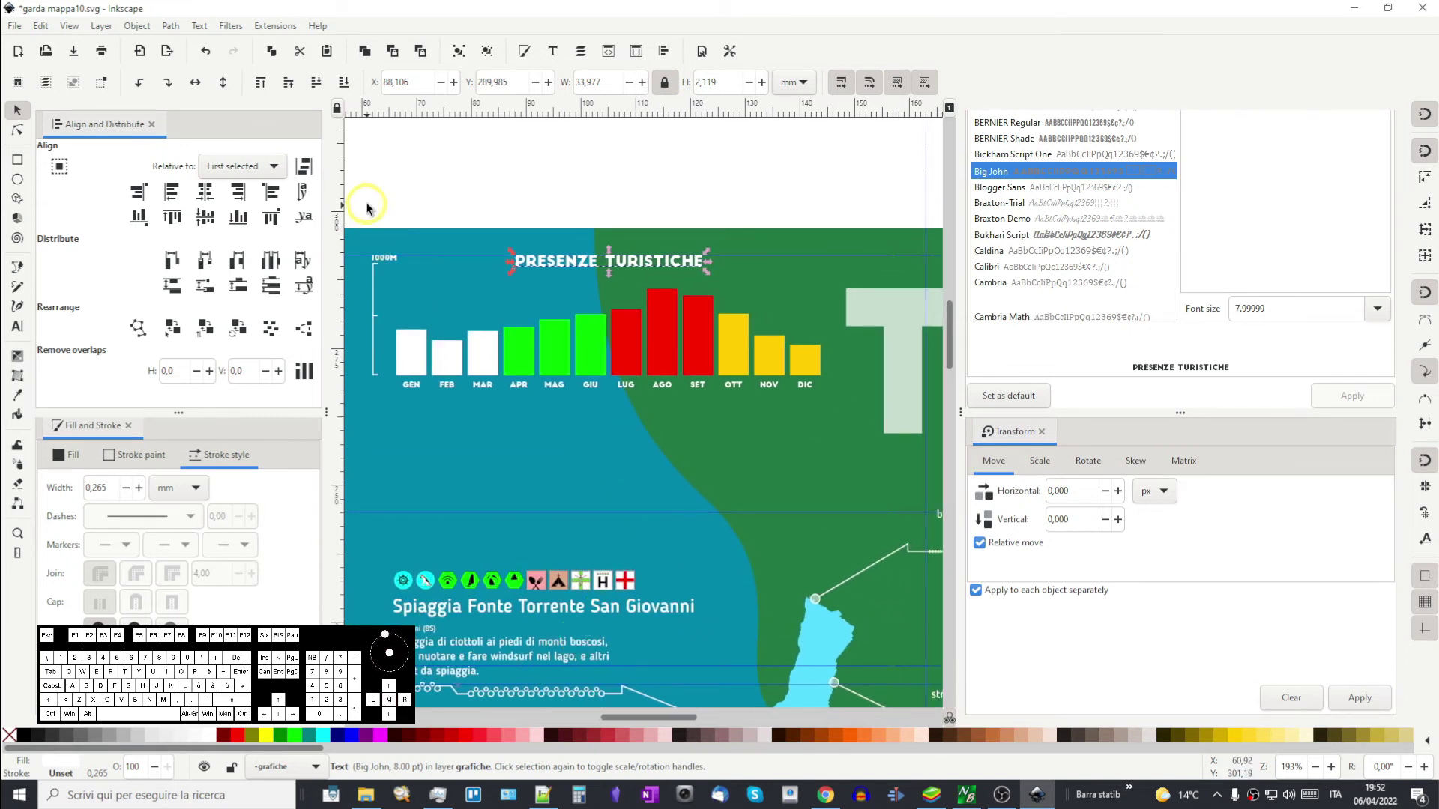
# - Shift the 1000M axis group right, closer to the GEN bar
pyautogui.moveTo(369, 227); pyautogui.dragTo(407, 407)
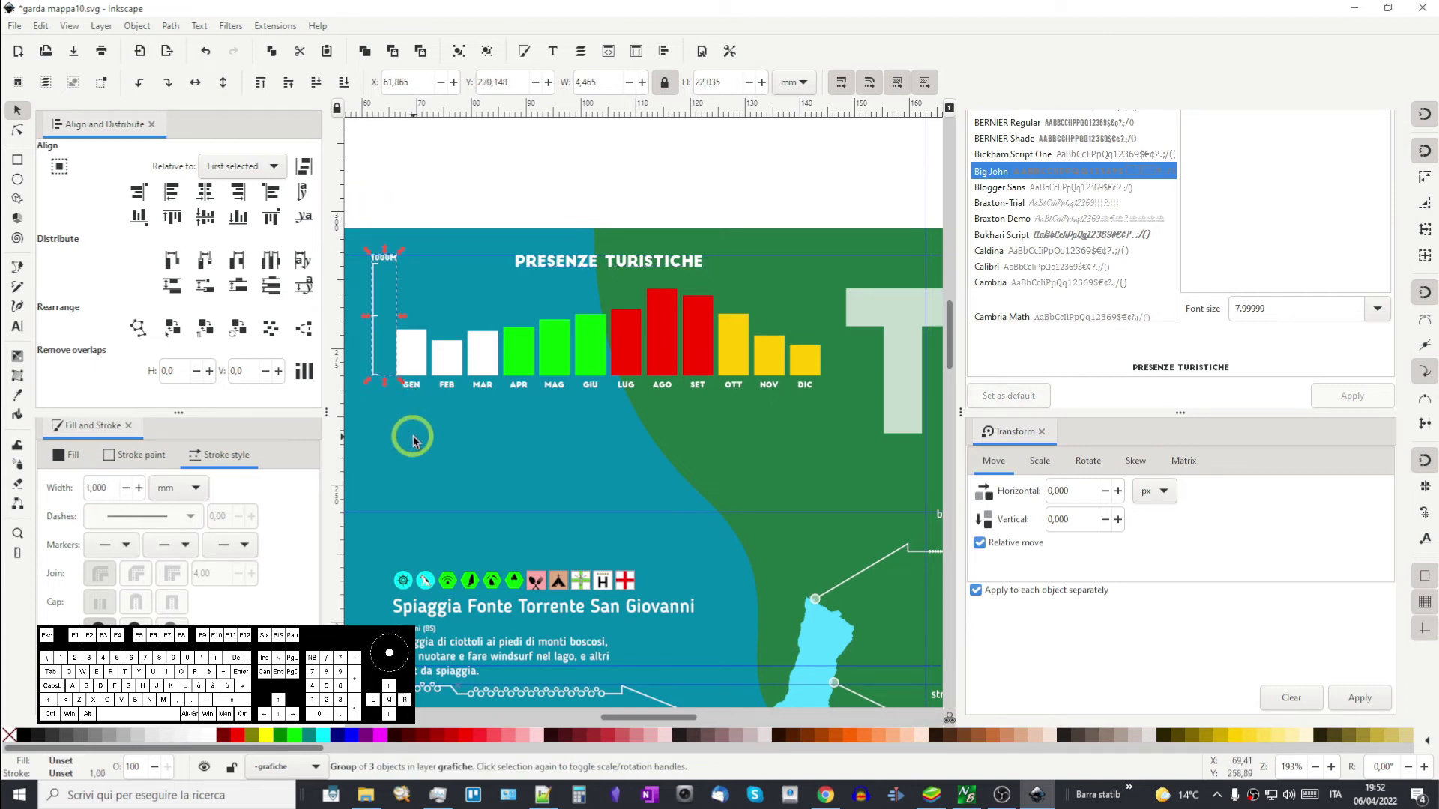
pyautogui.press('Right')
pyautogui.press('Right')
pyautogui.press('Right')
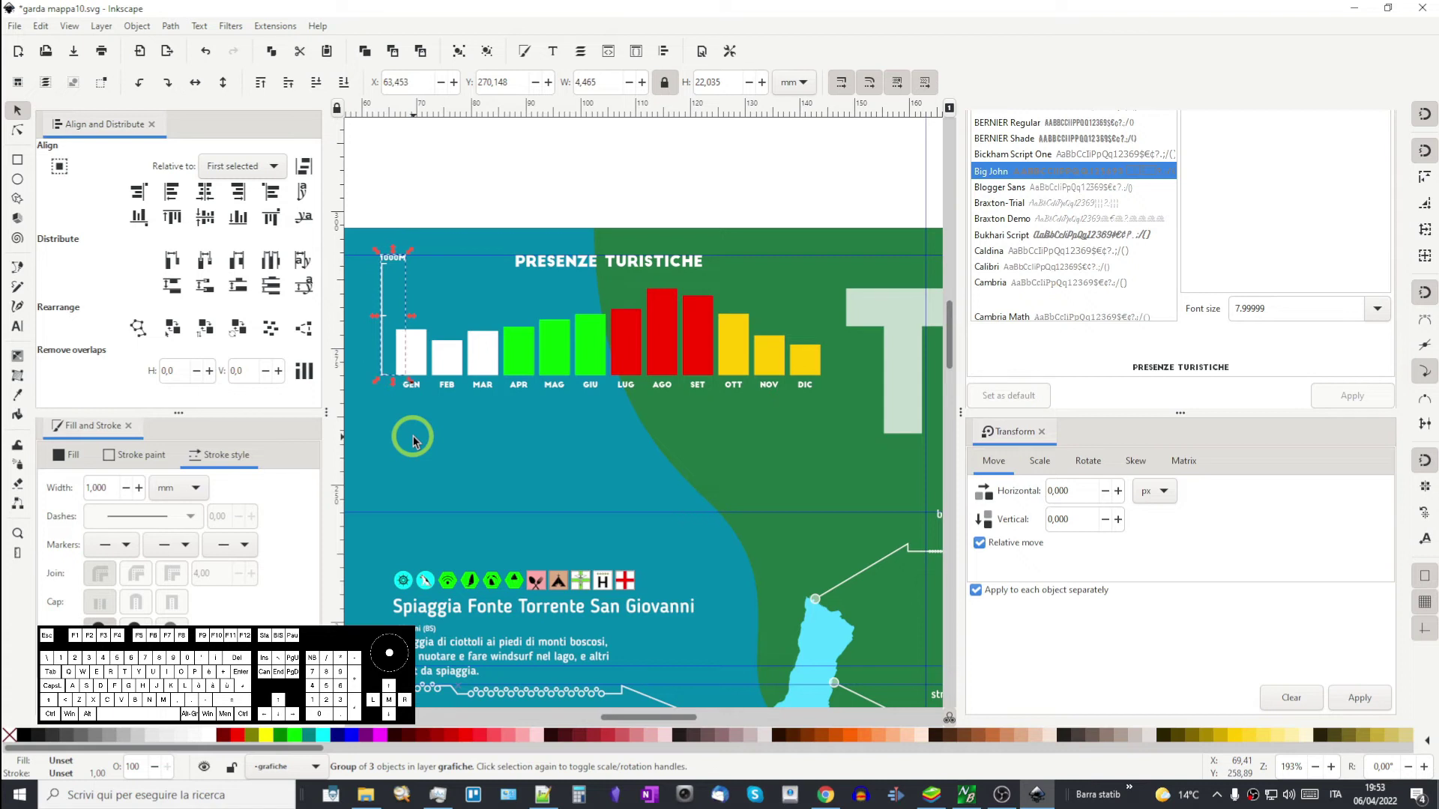
pyautogui.press('Right')
# - Group all 26 chart and axis objects and relabel the group presenze in the Objects panel
pyautogui.click(364, 194)
pyautogui.moveTo(371, 190); pyautogui.dragTo(845, 427)
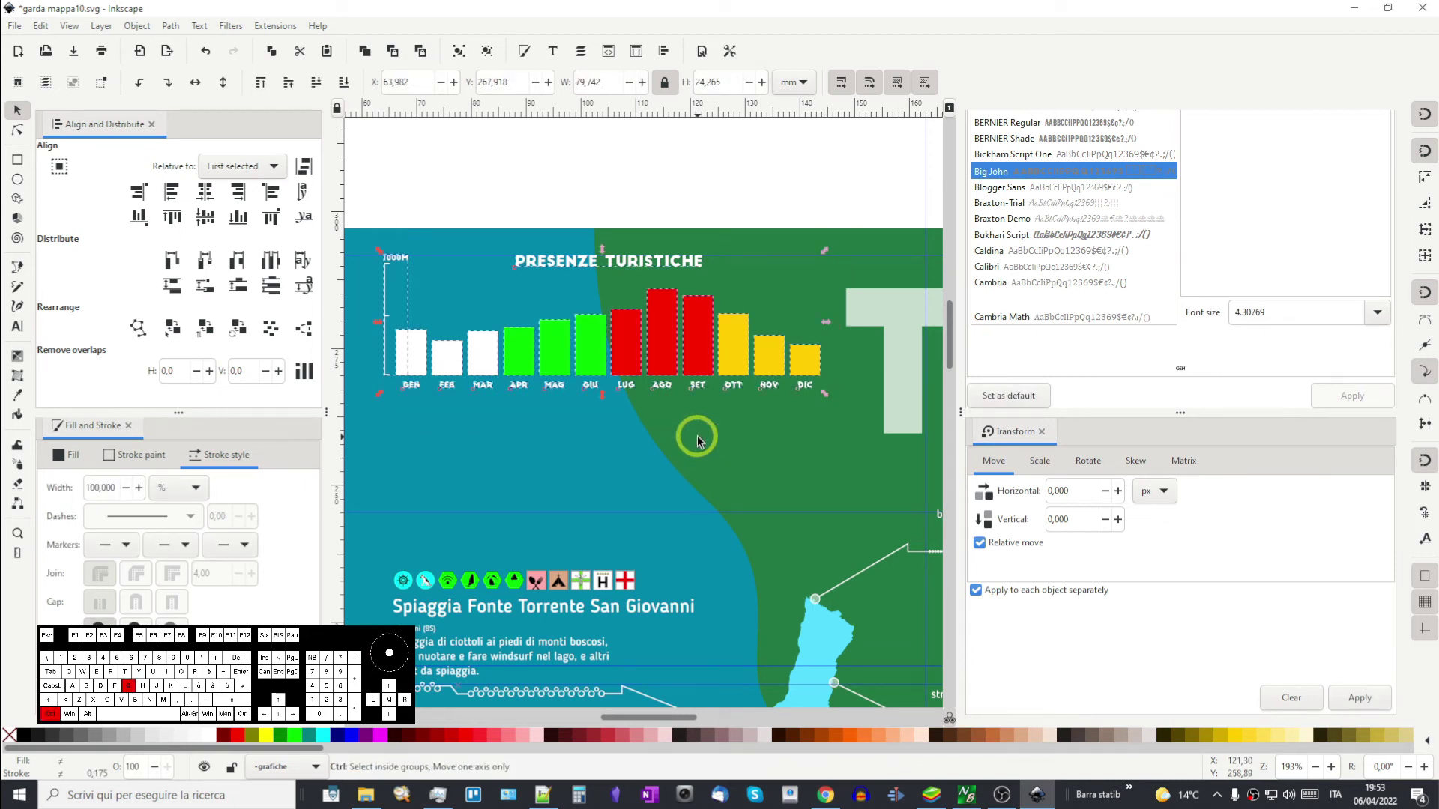
pyautogui.scroll(3)
pyautogui.scroll(3)
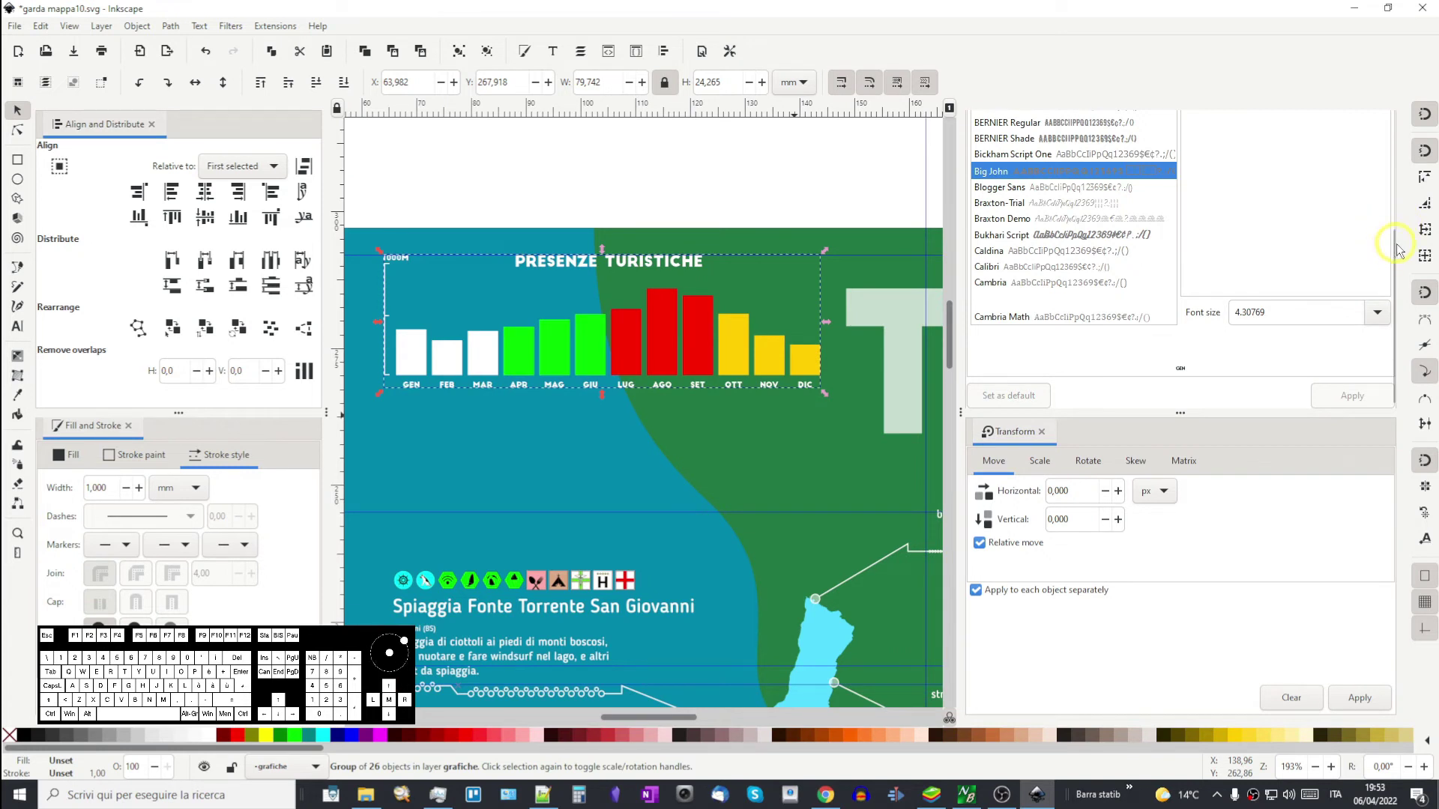
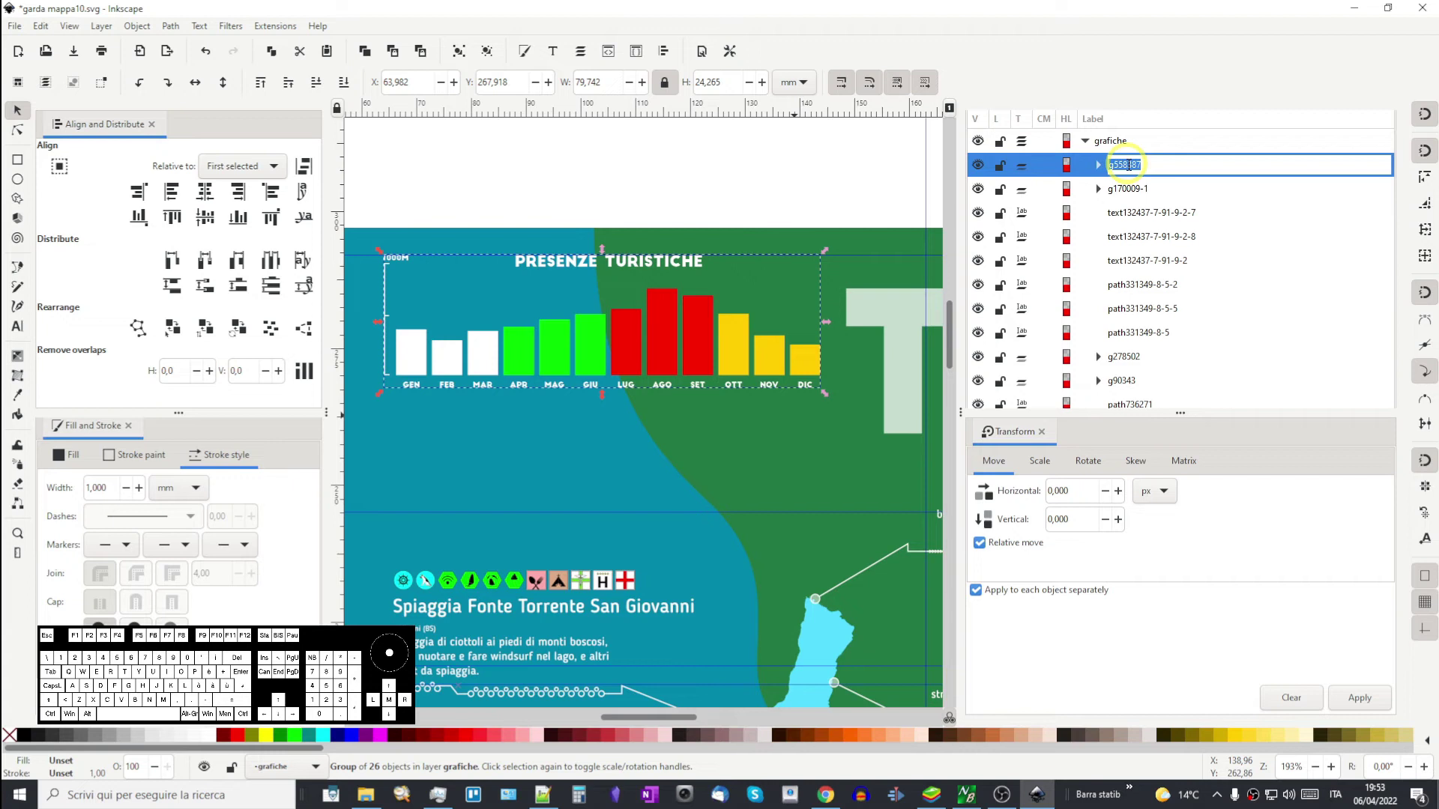
pyautogui.press('Caps_Lock')
pyautogui.press('p')
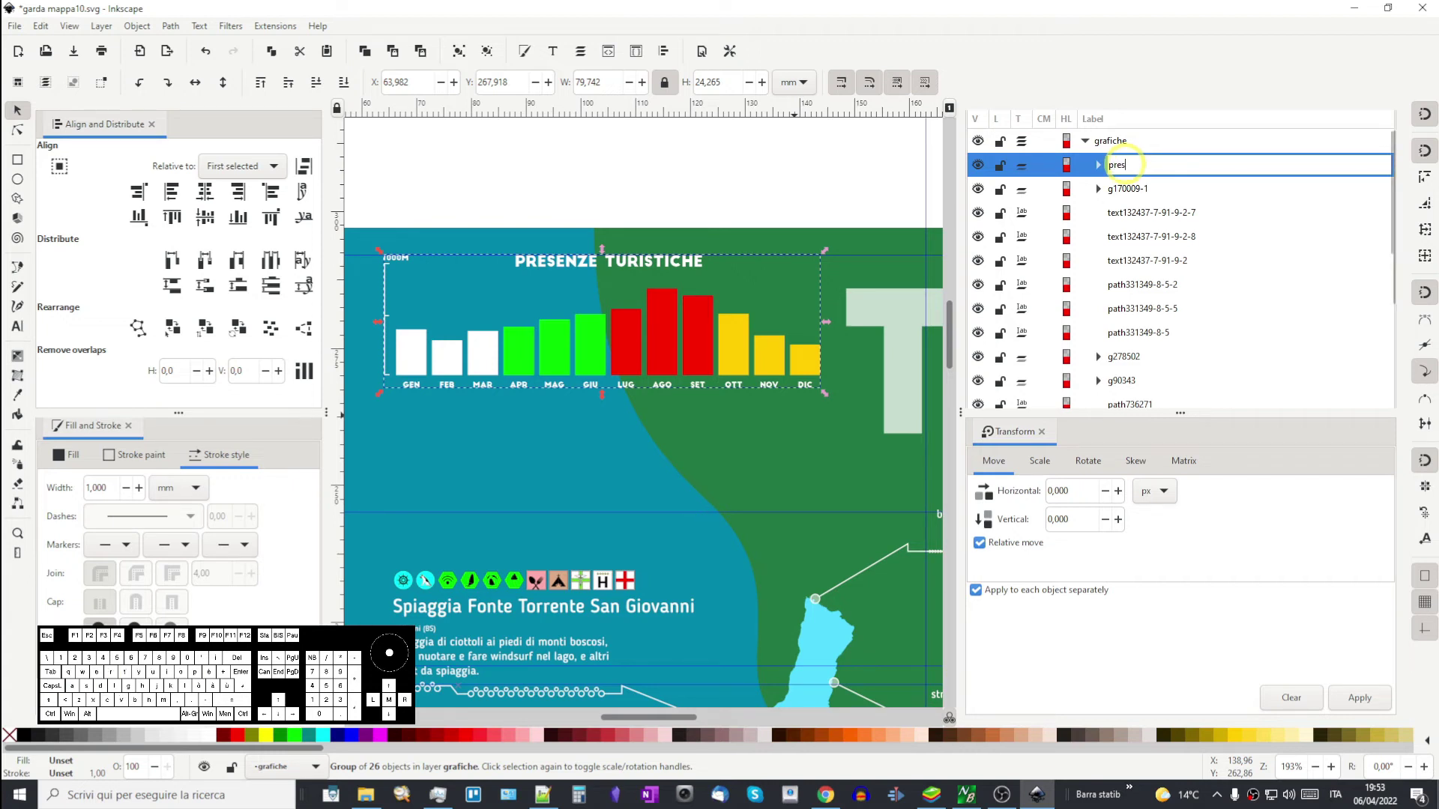
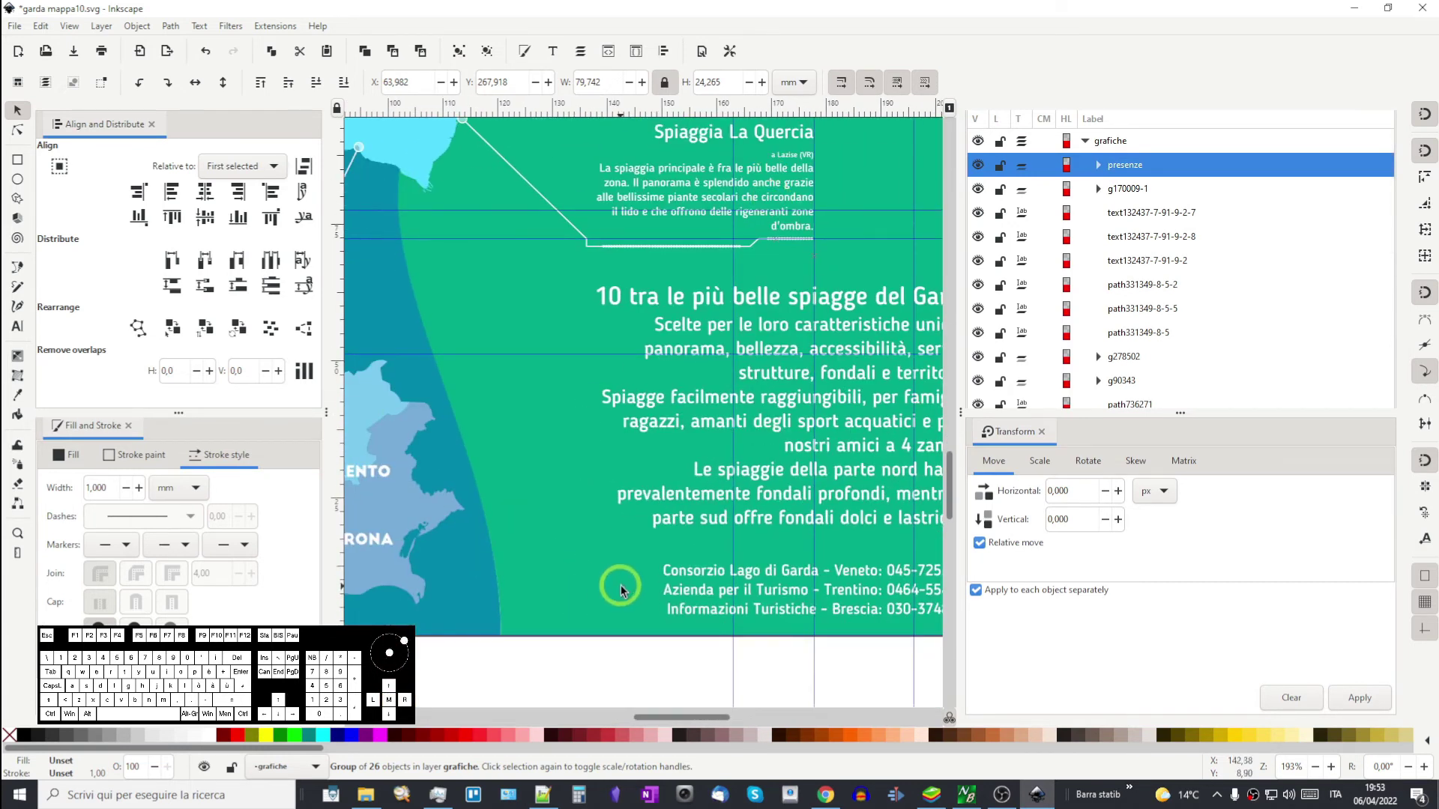
pyautogui.moveTo(632, 571); pyautogui.dragTo(590, 386)
# - Drag the round Italian flag icon beside the Consorzio contact lines
pyautogui.scroll(-3)
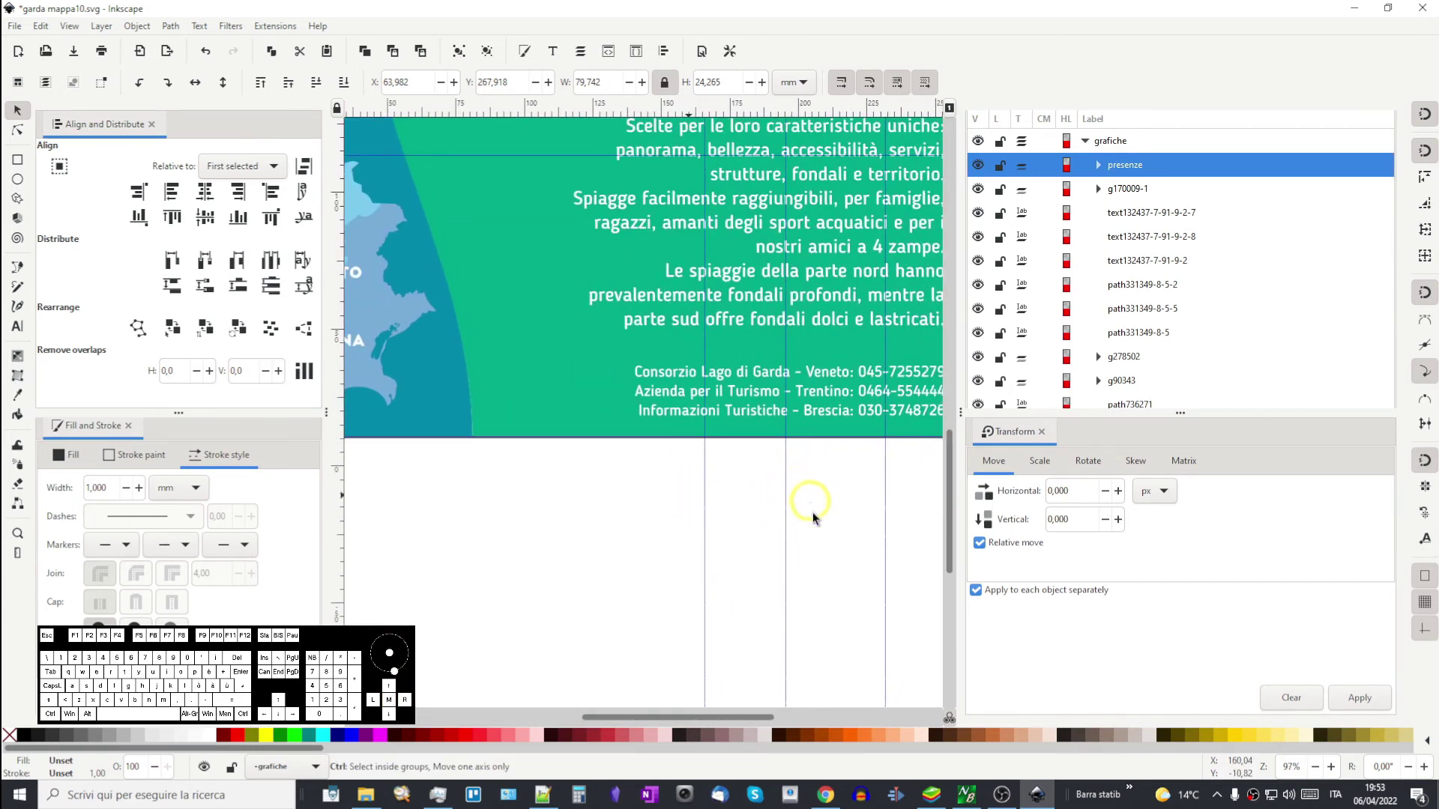
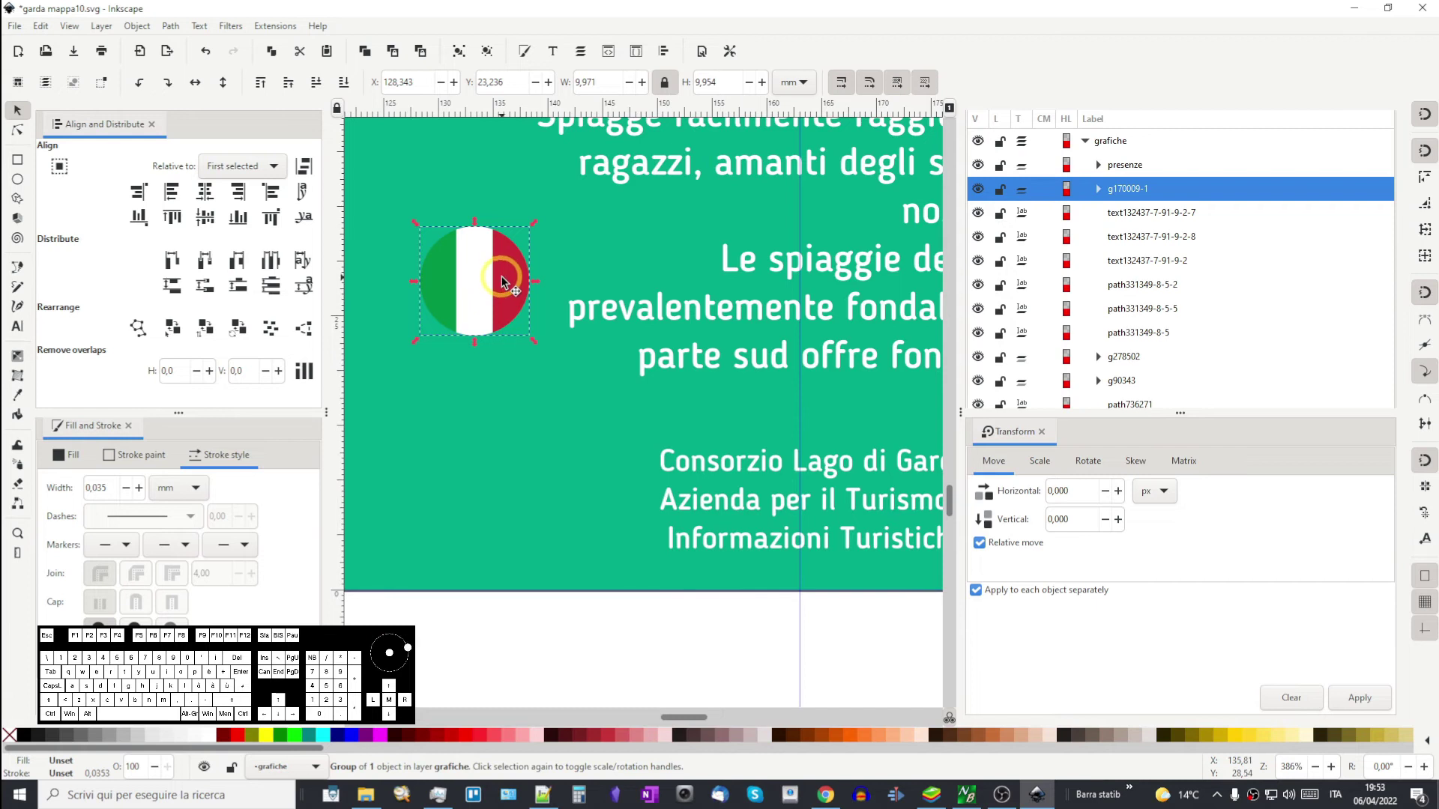
pyautogui.moveTo(509, 286); pyautogui.dragTo(609, 508)
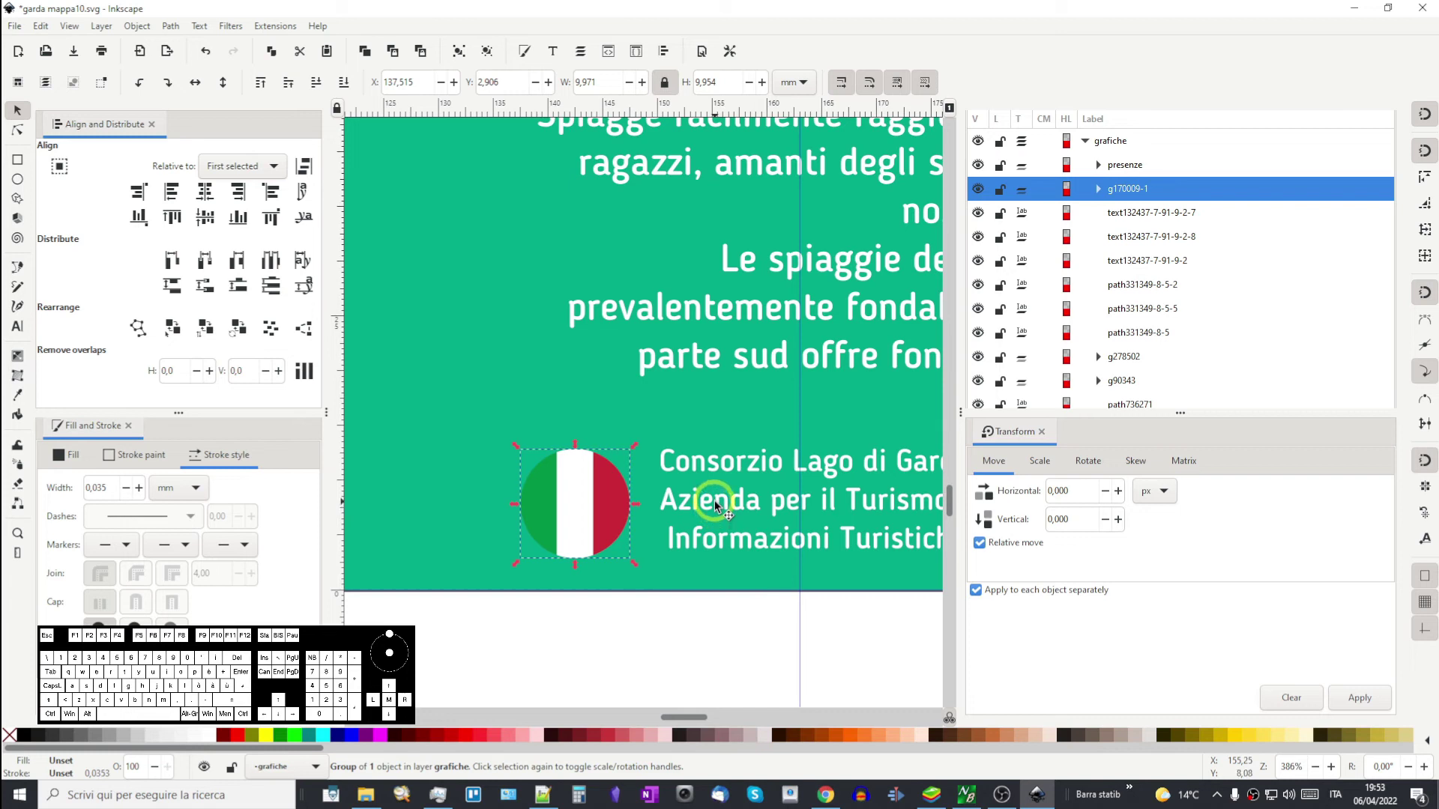
pyautogui.click(718, 506)
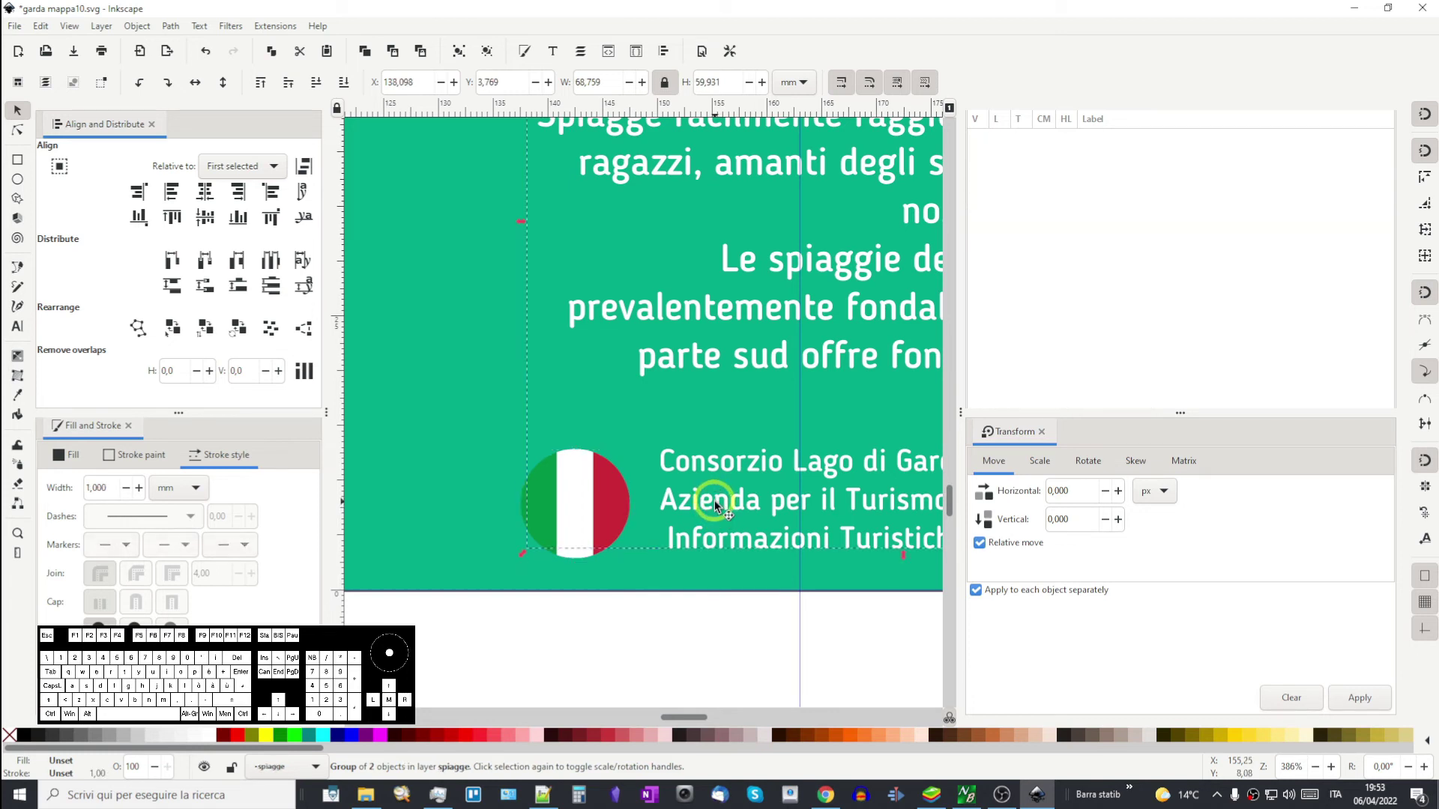
pyautogui.click(601, 512)
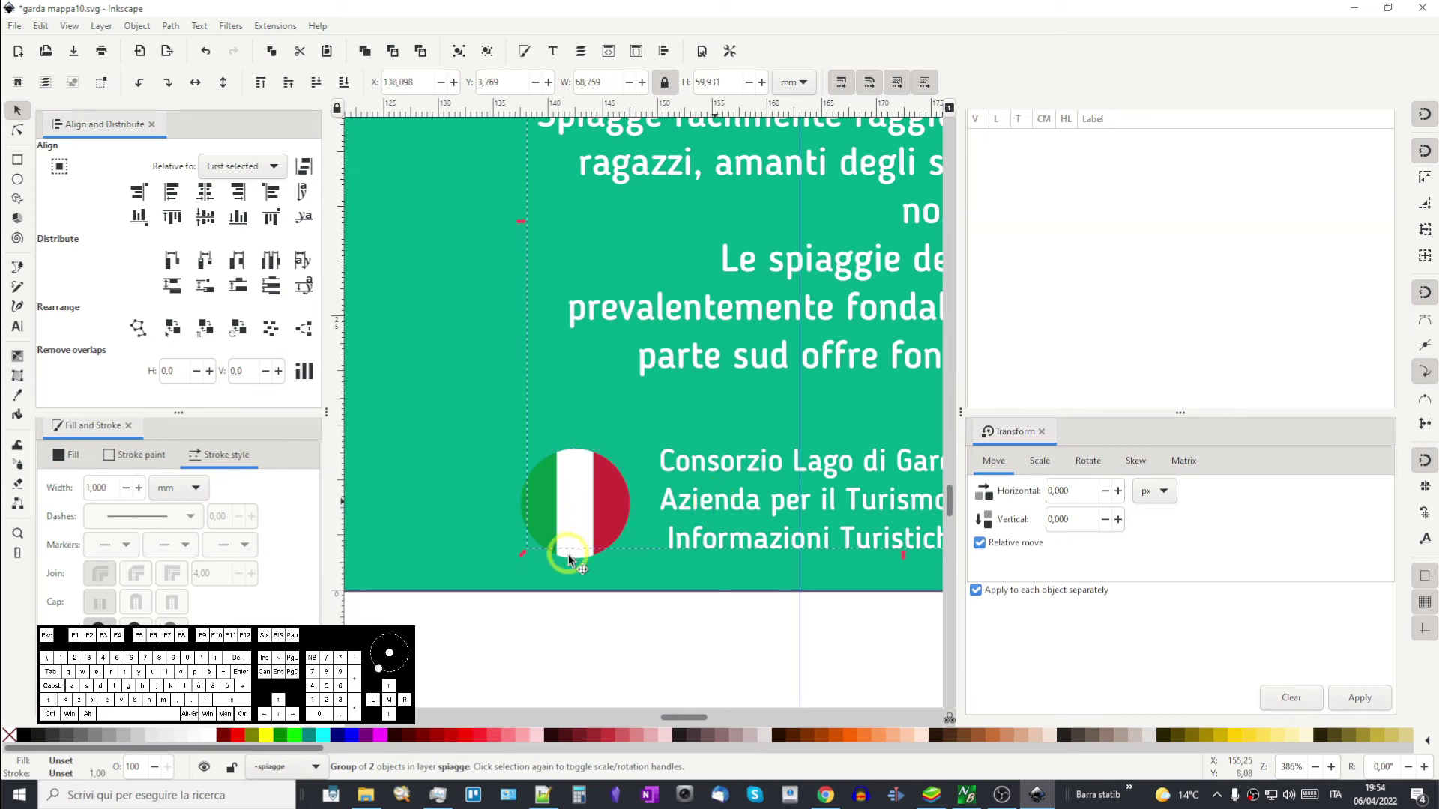
pyautogui.click(577, 560)
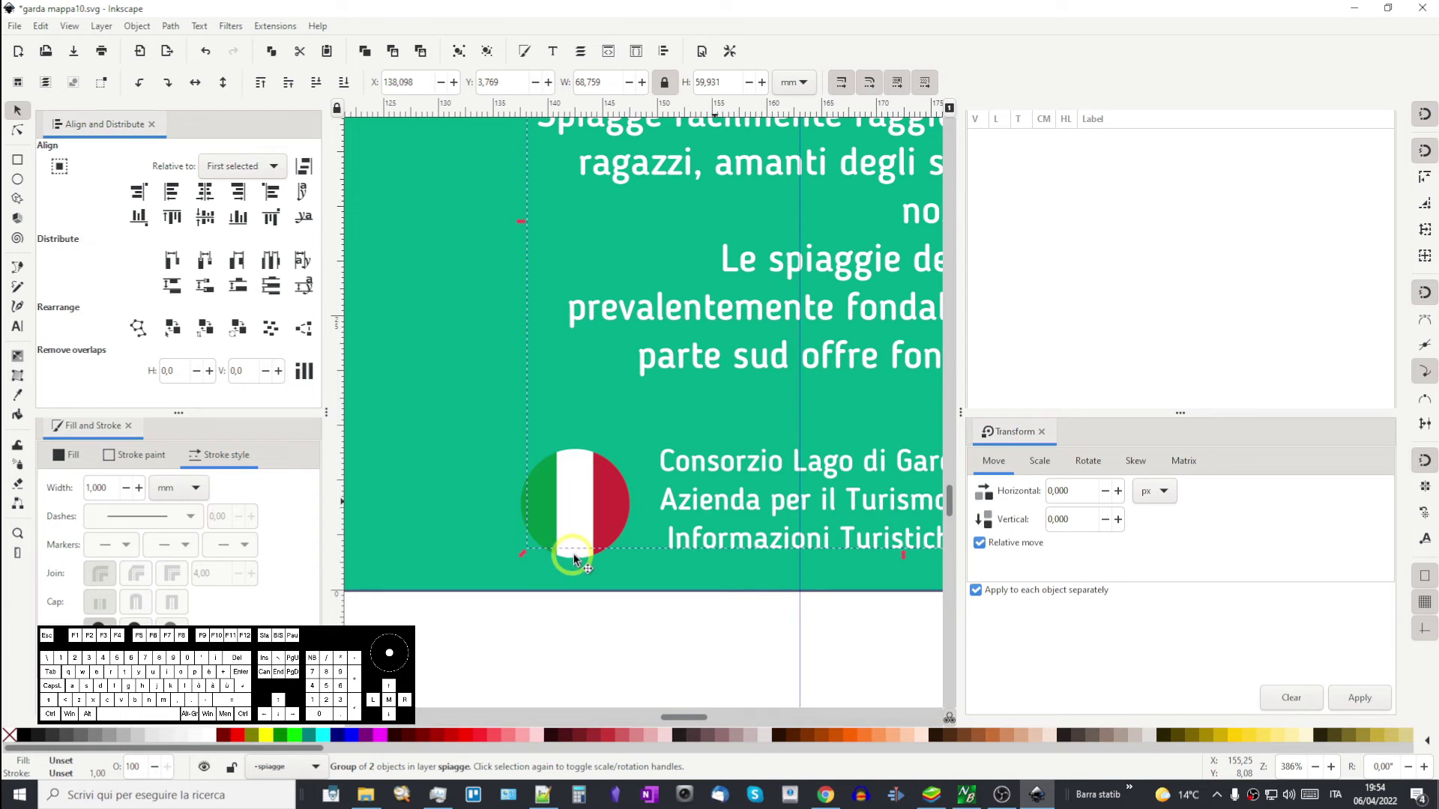
pyautogui.press('Down')
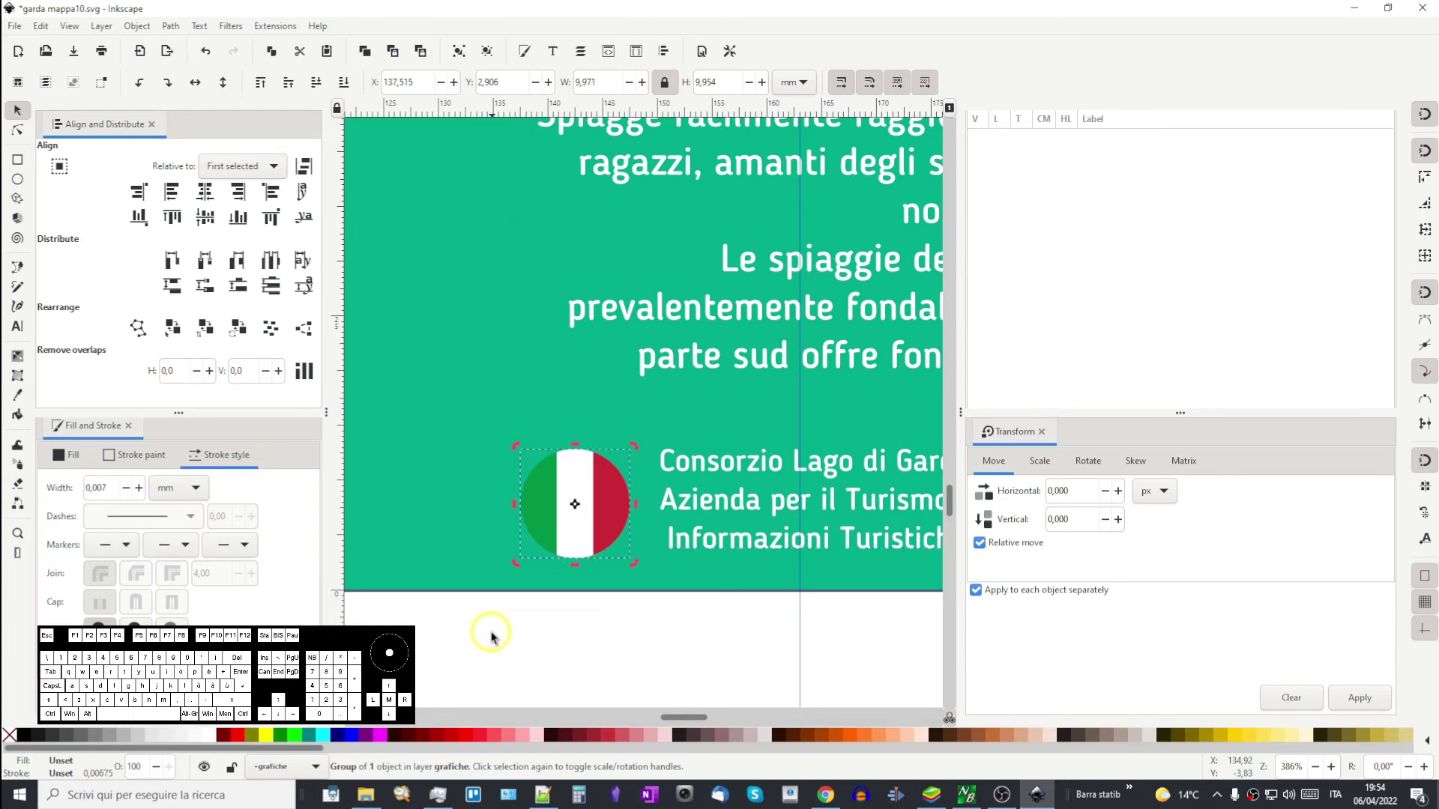
# - Fine-tune the flag's alignment with the contact lines and deselect it
pyautogui.moveTo(673, 626); pyautogui.dragTo(599, 603)
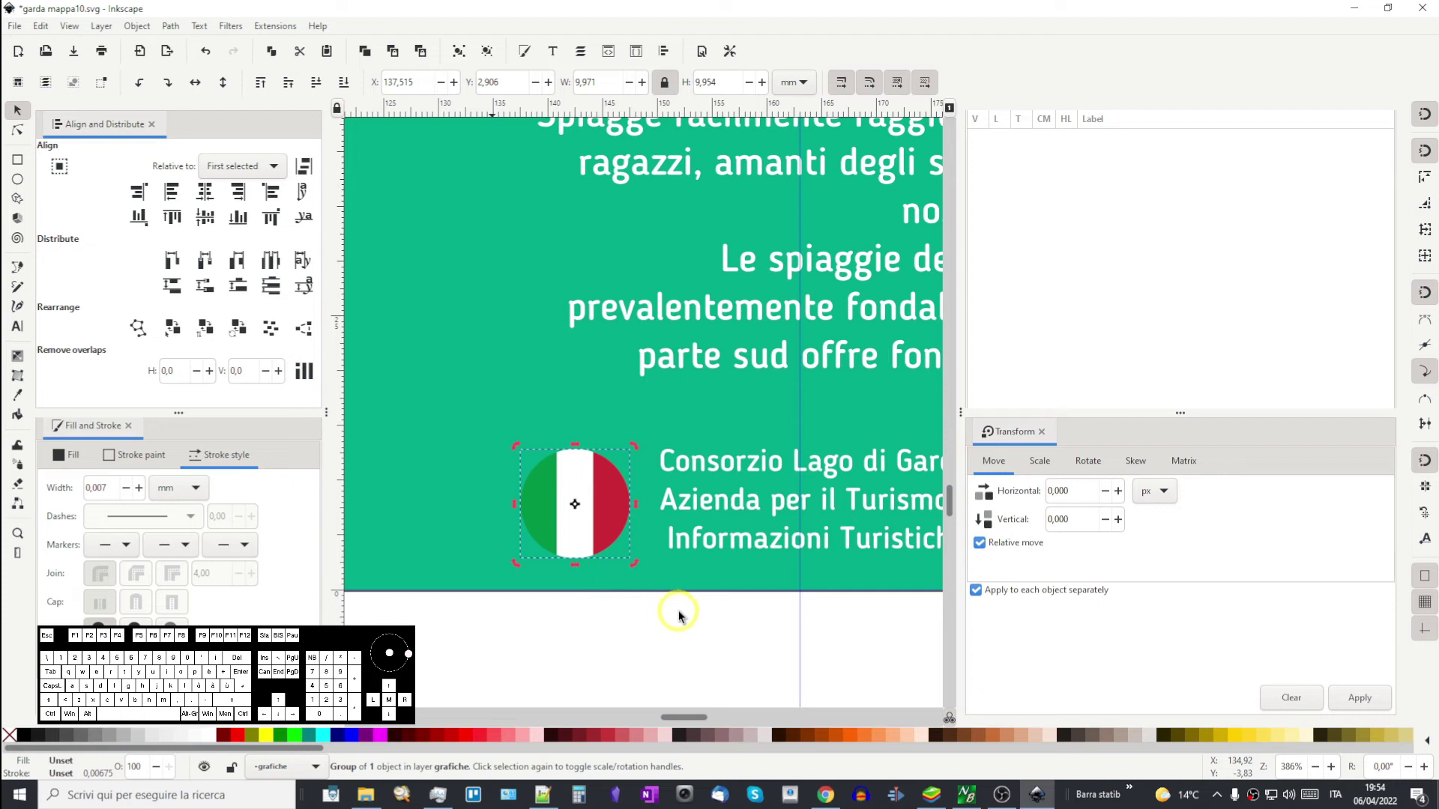
pyautogui.moveTo(701, 622); pyautogui.dragTo(731, 580)
pyautogui.moveTo(731, 586); pyautogui.dragTo(740, 608)
pyautogui.click(608, 622)
# - Pan around the whole Garda poster, reviewing the chart at top and the flag beside the contacts
pyautogui.scroll(-3)
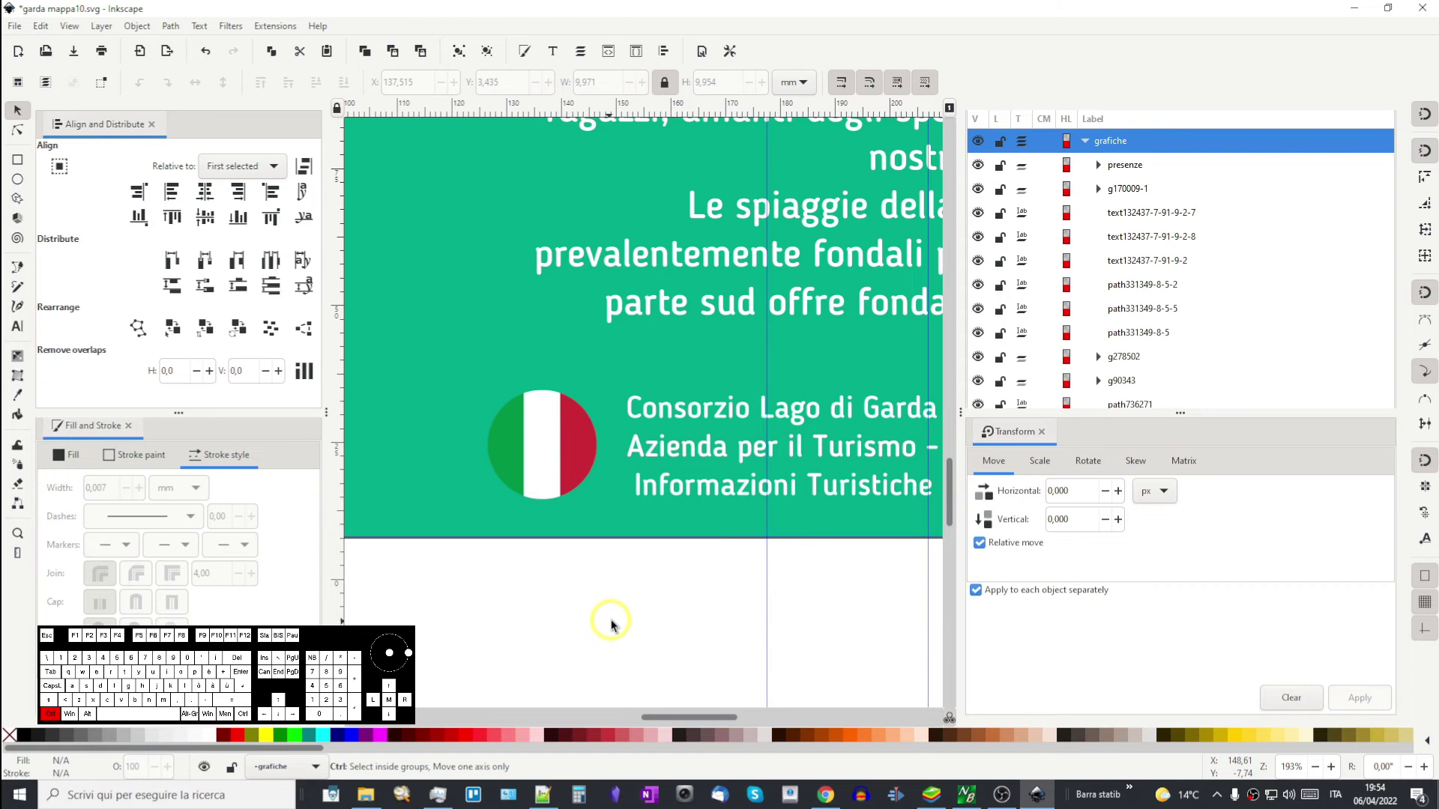
pyautogui.scroll(-3)
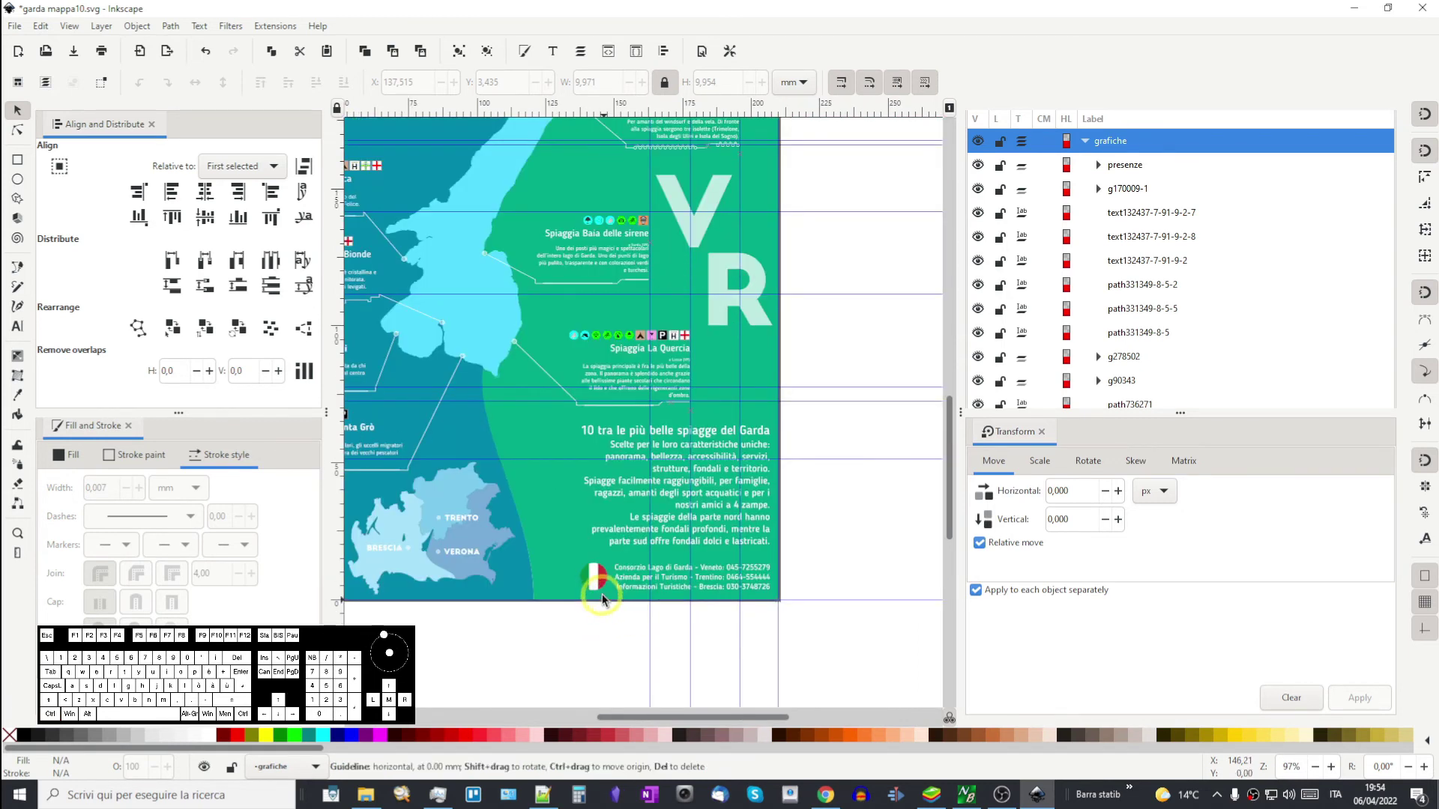
pyautogui.scroll(-3)
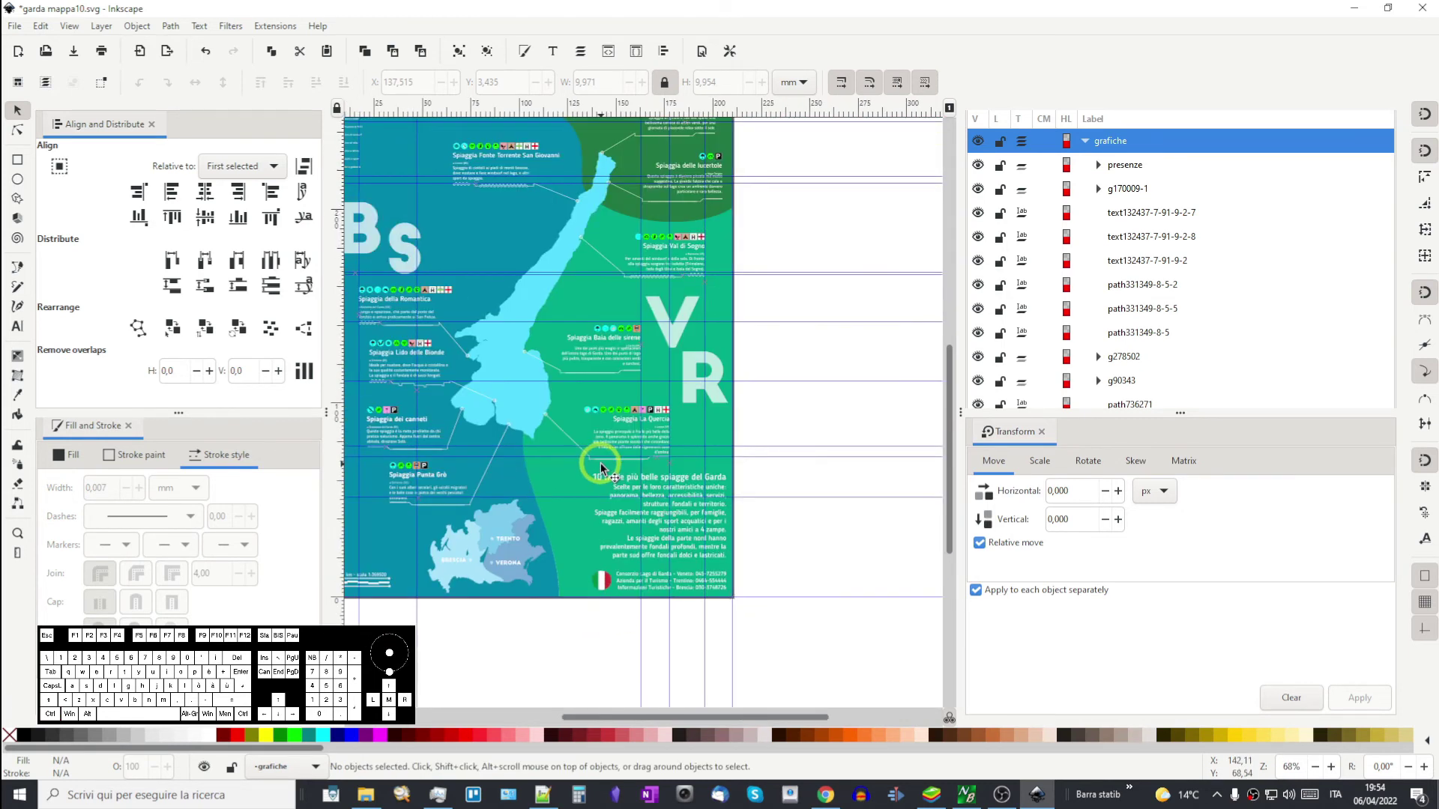
pyautogui.moveTo(583, 446); pyautogui.dragTo(680, 575)
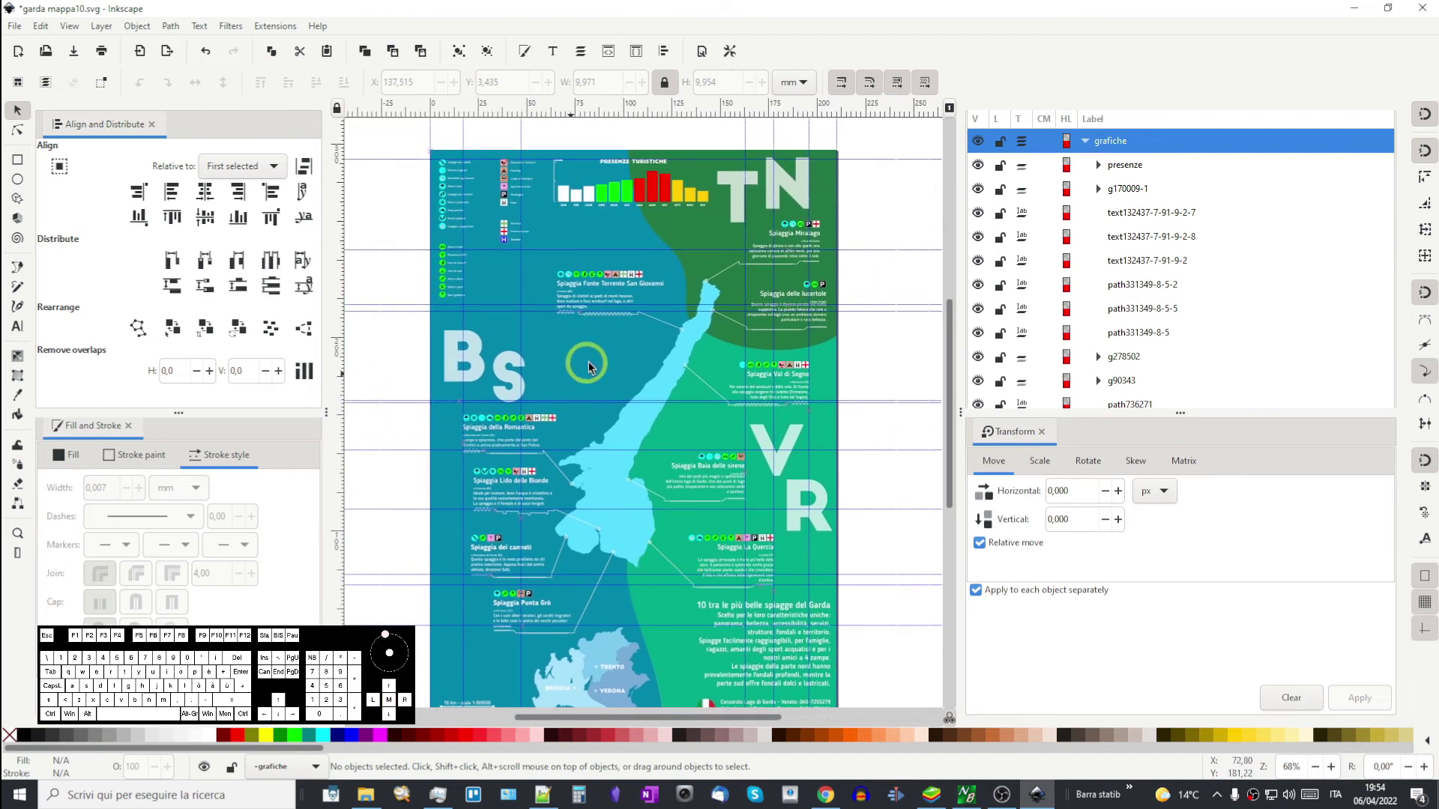
pyautogui.middleClick(599, 528)
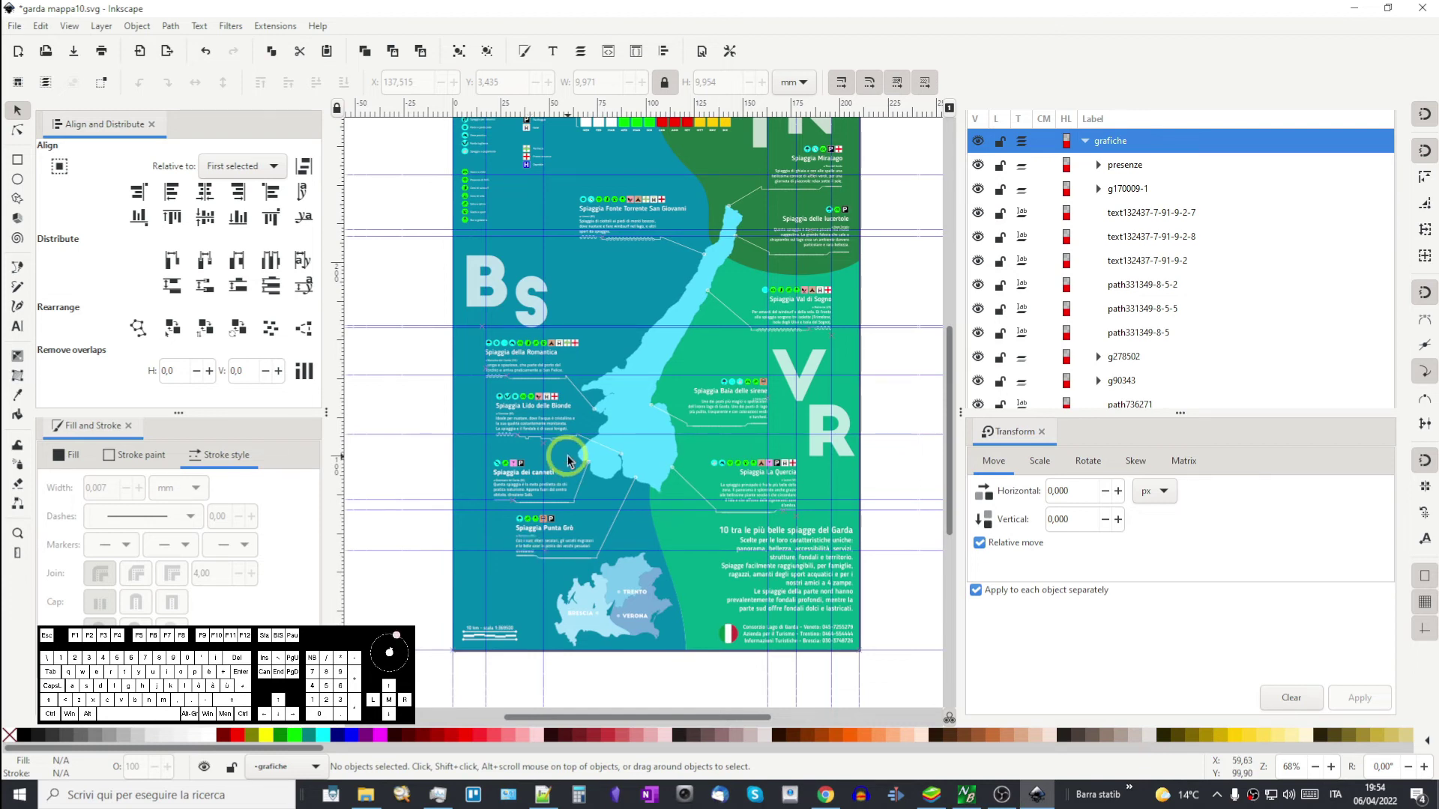
pyautogui.moveTo(580, 484); pyautogui.dragTo(545, 590)
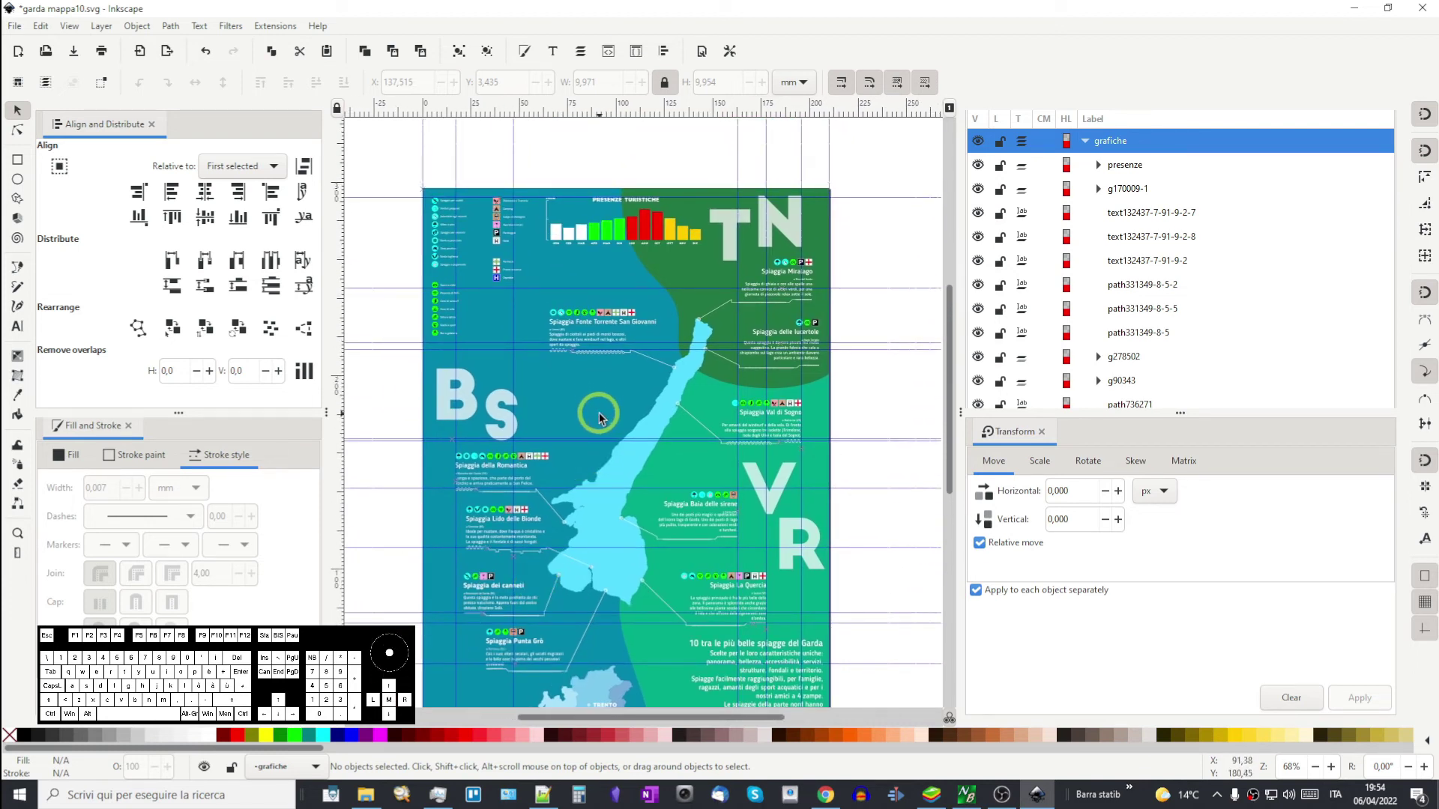
pyautogui.moveTo(620, 490); pyautogui.dragTo(613, 462)
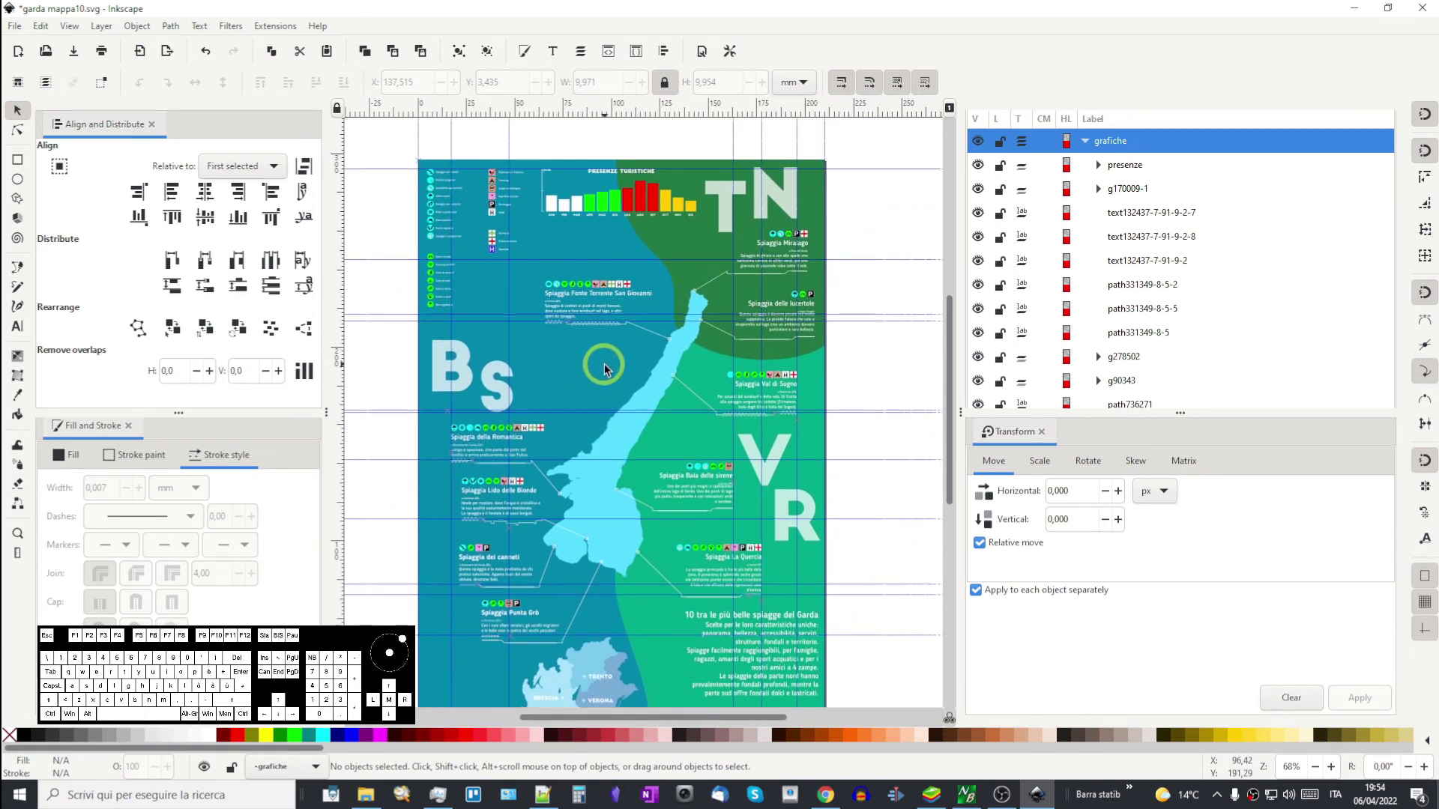
pyautogui.moveTo(491, 658); pyautogui.dragTo(568, 515)
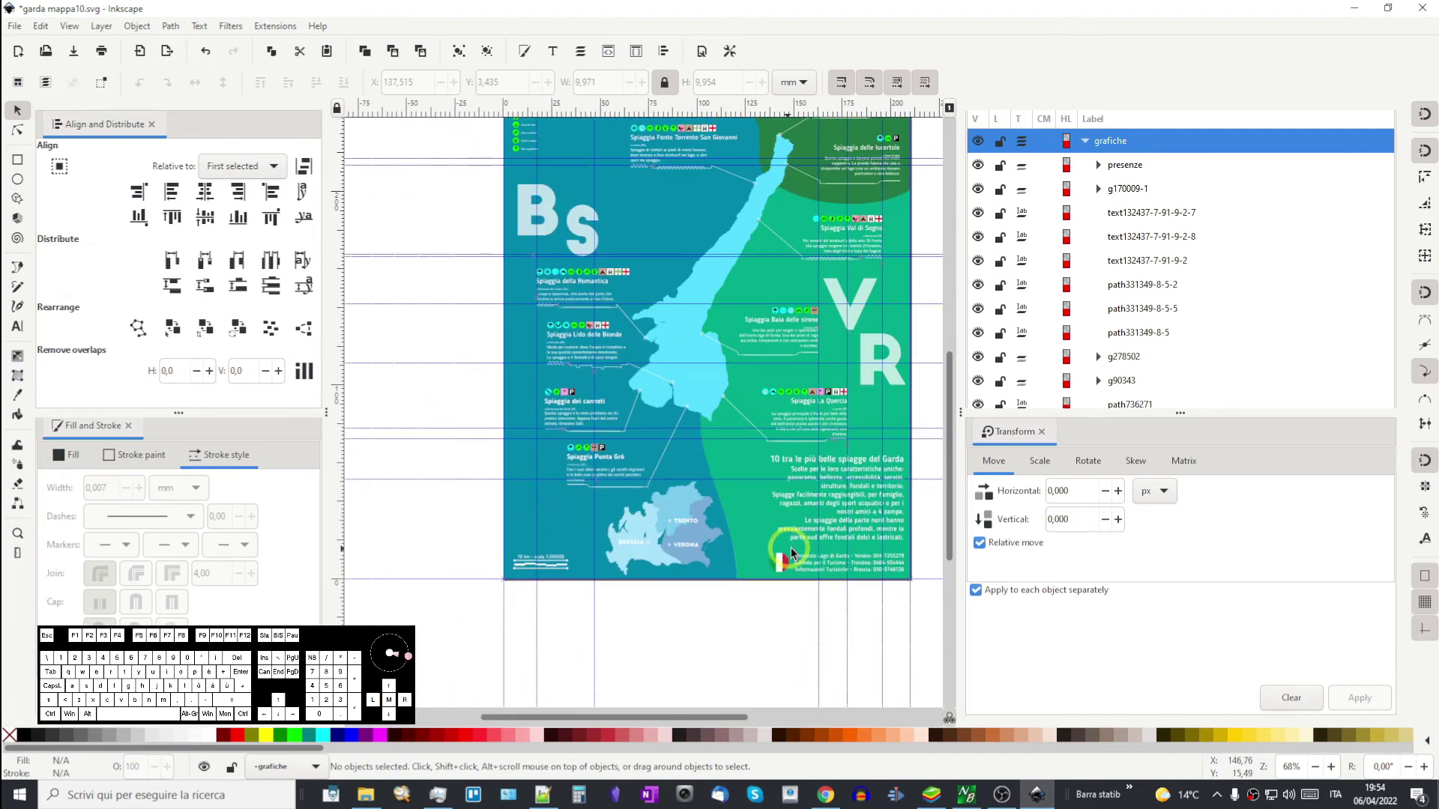
pyautogui.moveTo(798, 508); pyautogui.dragTo(725, 630)
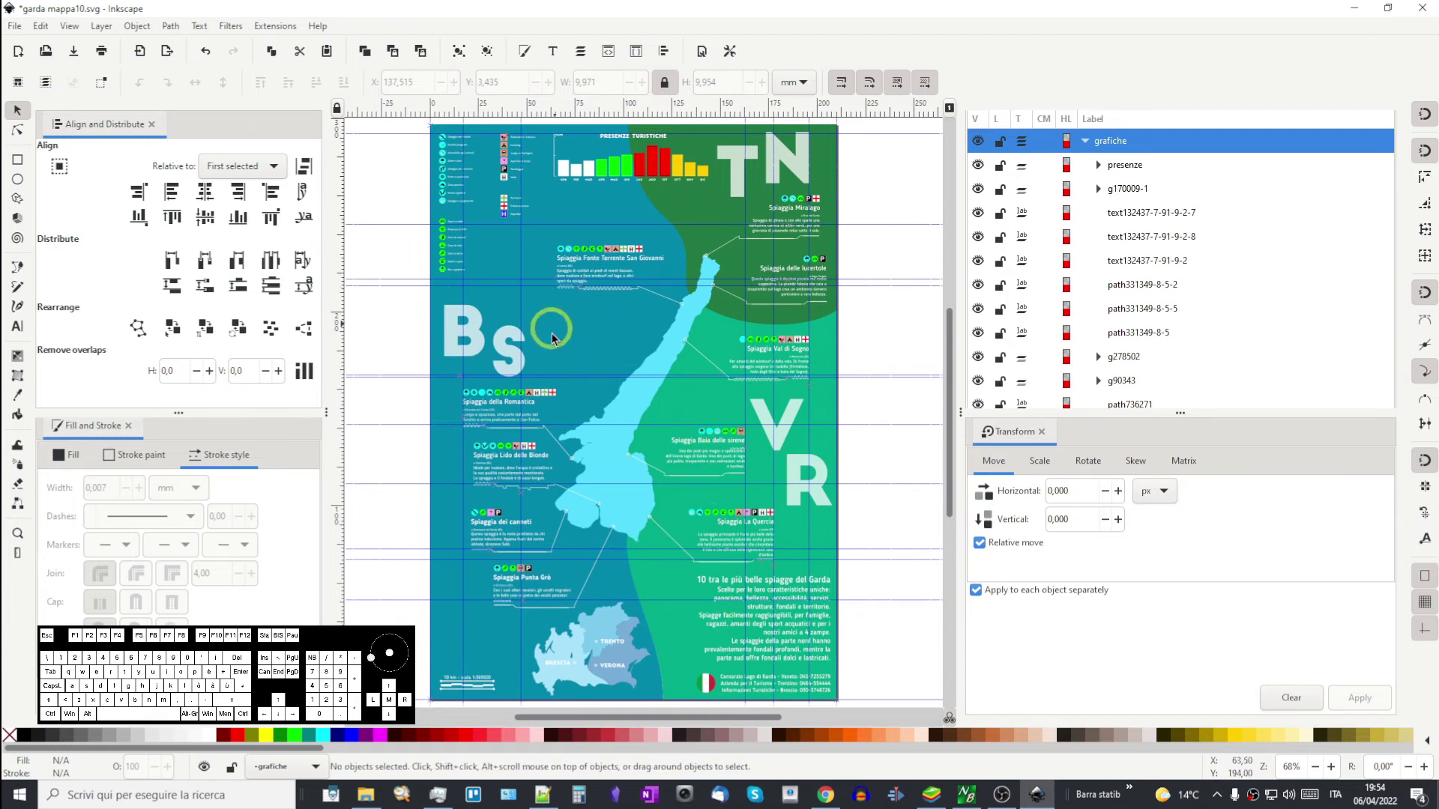
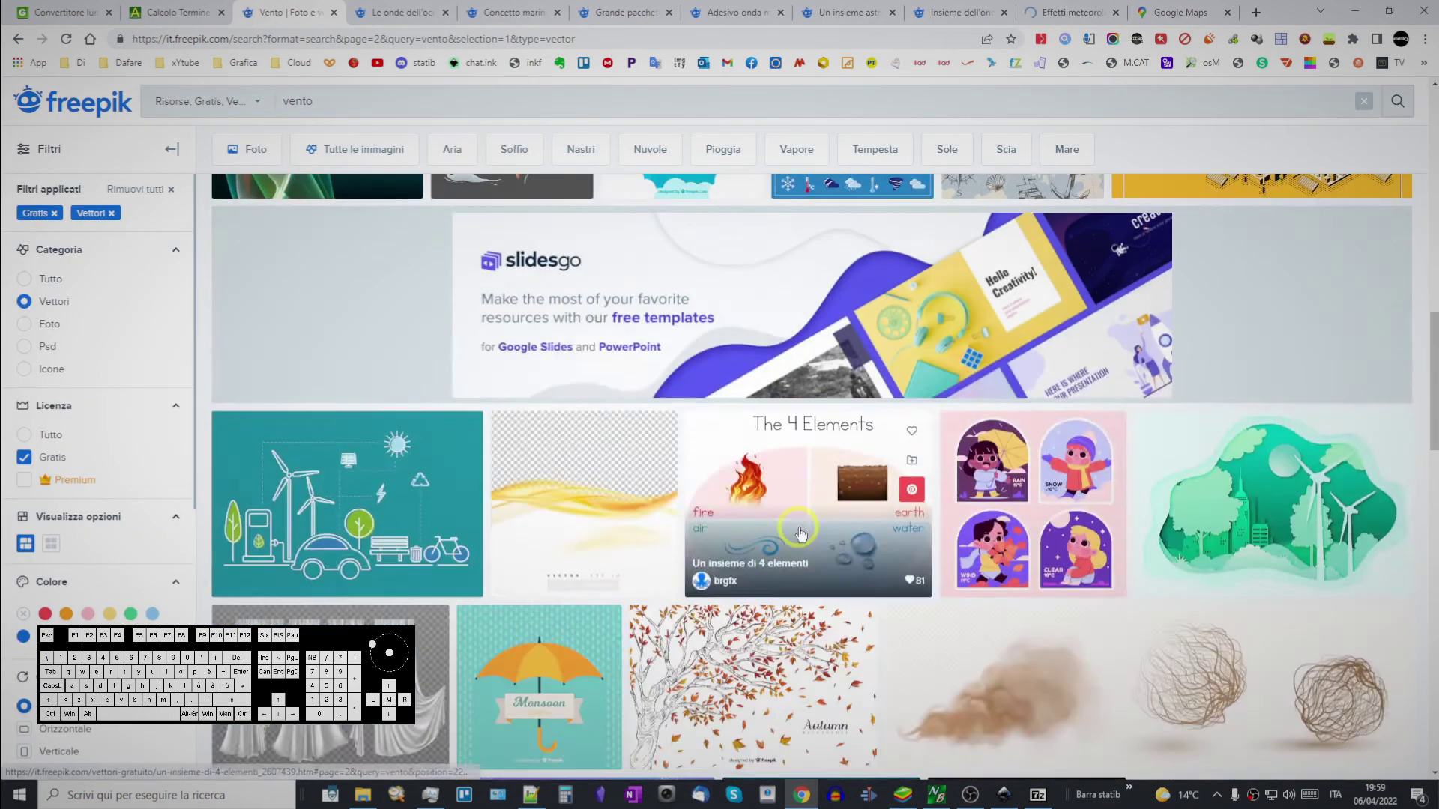
# - Browse the Freepik free vector results for 'vento' to find the Waves Set artwork
pyautogui.scroll(-3)
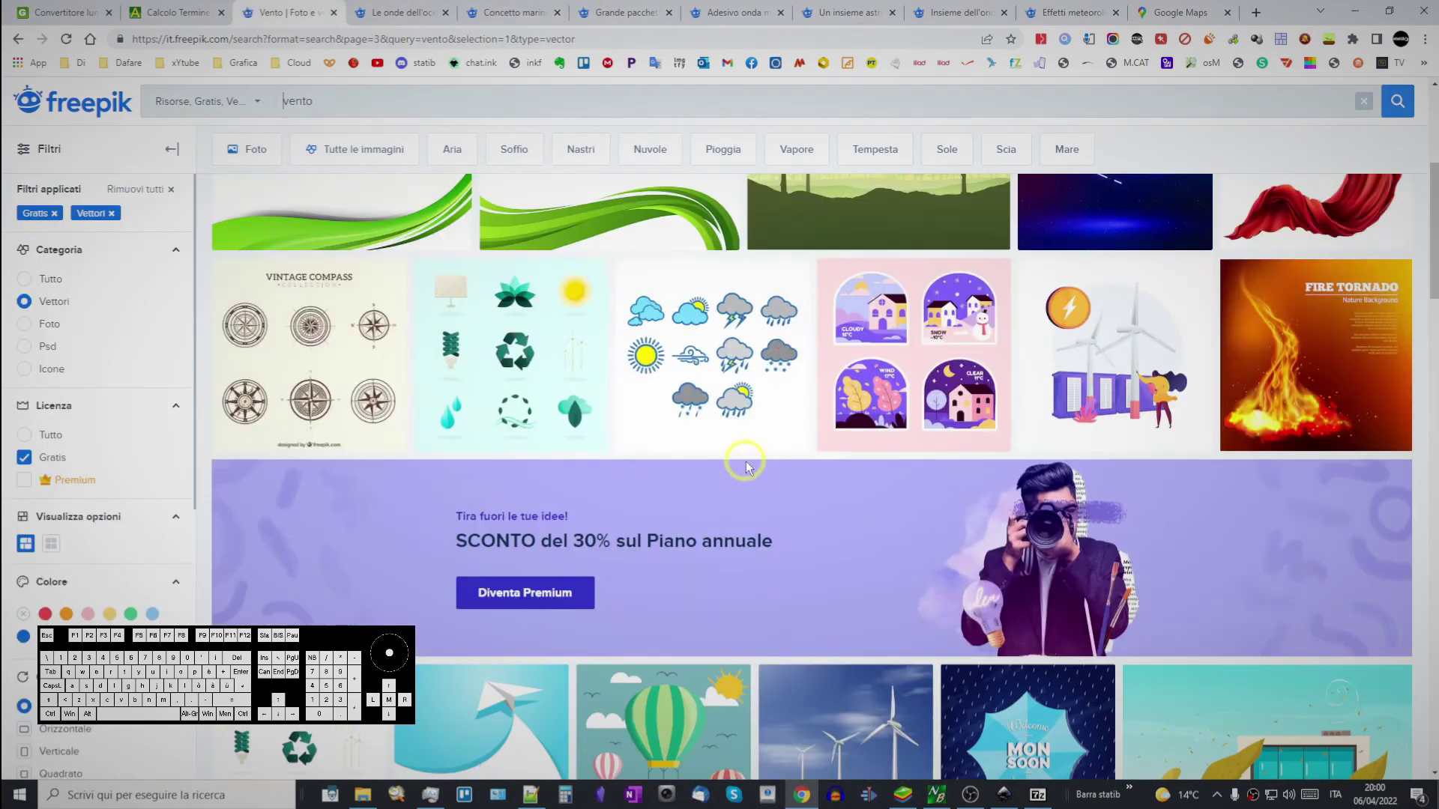
pyautogui.scroll(-3)
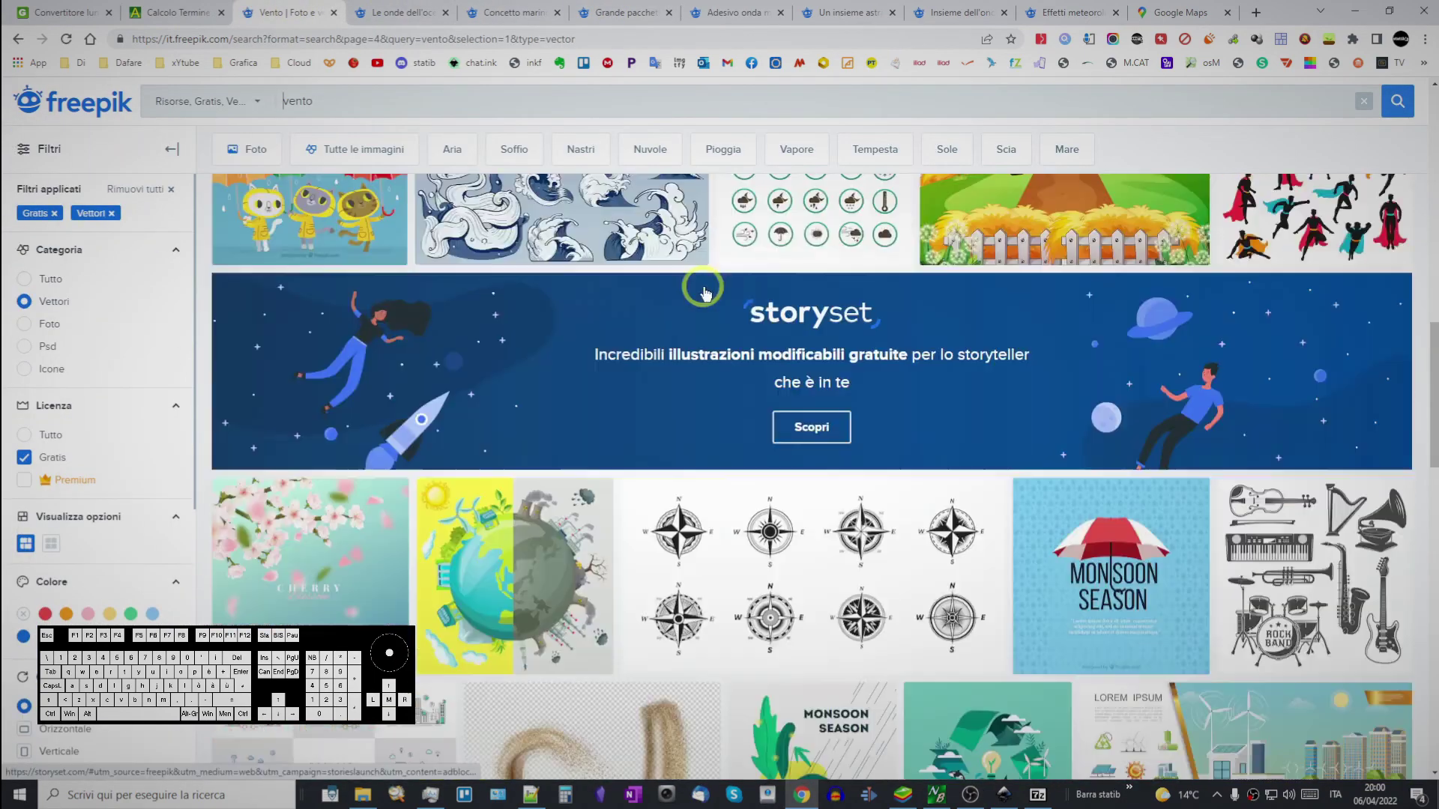
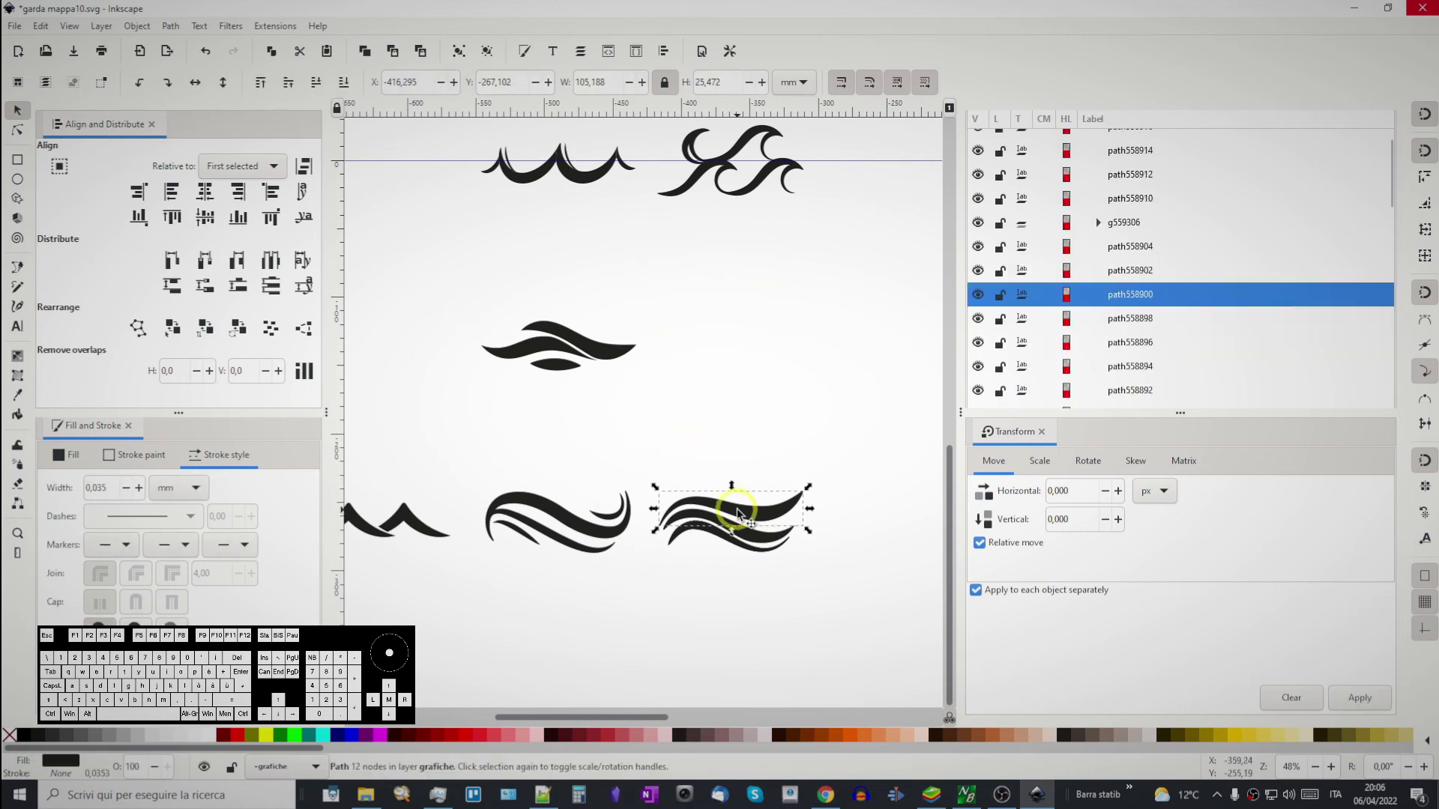
# - Inspect and select individual wave shapes from the pasted Waves Set on the canvas
pyautogui.click(689, 485)
pyautogui.click(551, 425)
pyautogui.middleClick(644, 539)
pyautogui.click(560, 376)
pyautogui.middleClick(633, 430)
pyautogui.click(657, 434)
pyautogui.click(678, 441)
pyautogui.click(646, 443)
pyautogui.click(558, 346)
# - Ungroup the selected wave group and pick a single stroke inside it
pyautogui.press('ctrl+g')
pyautogui.doubleClick(741, 481)
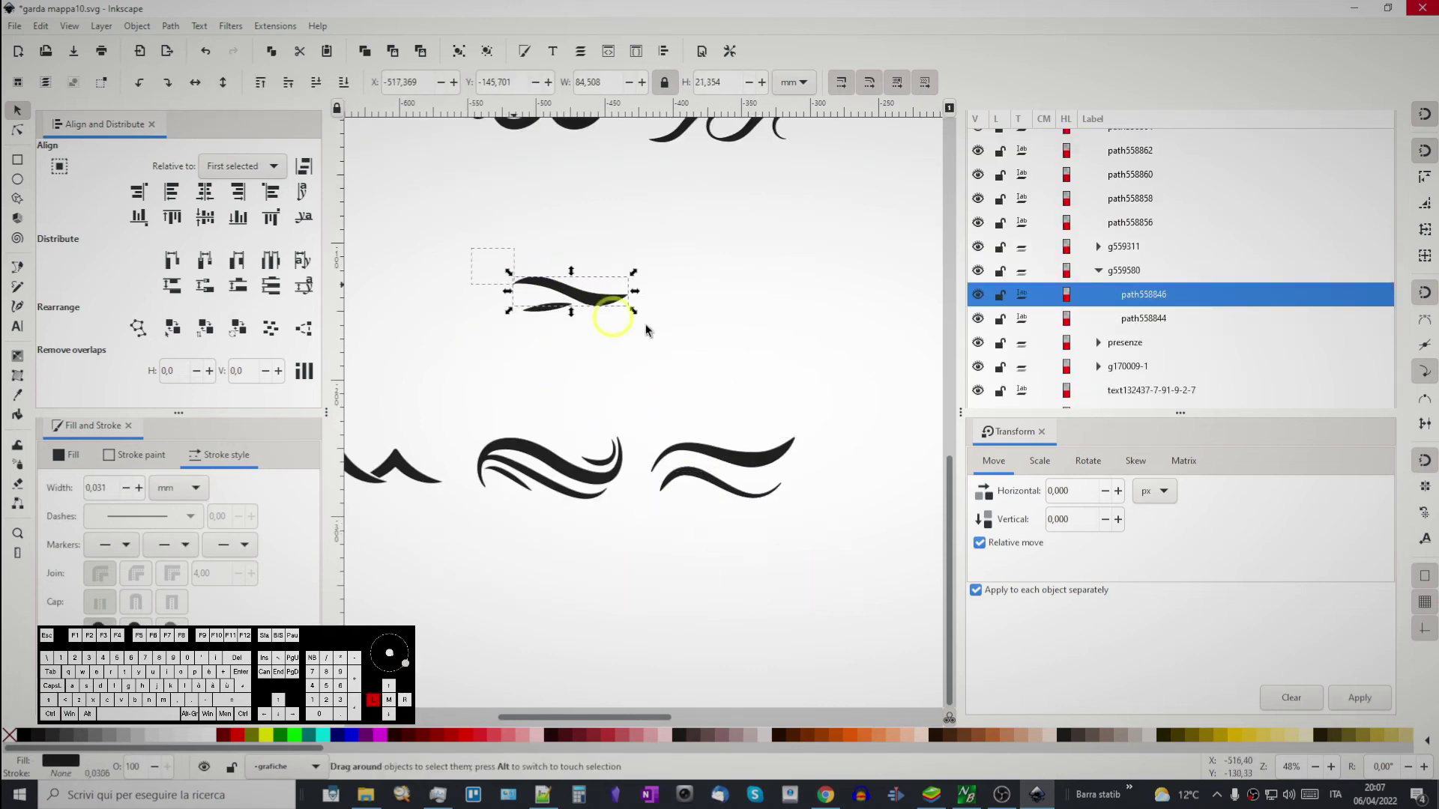
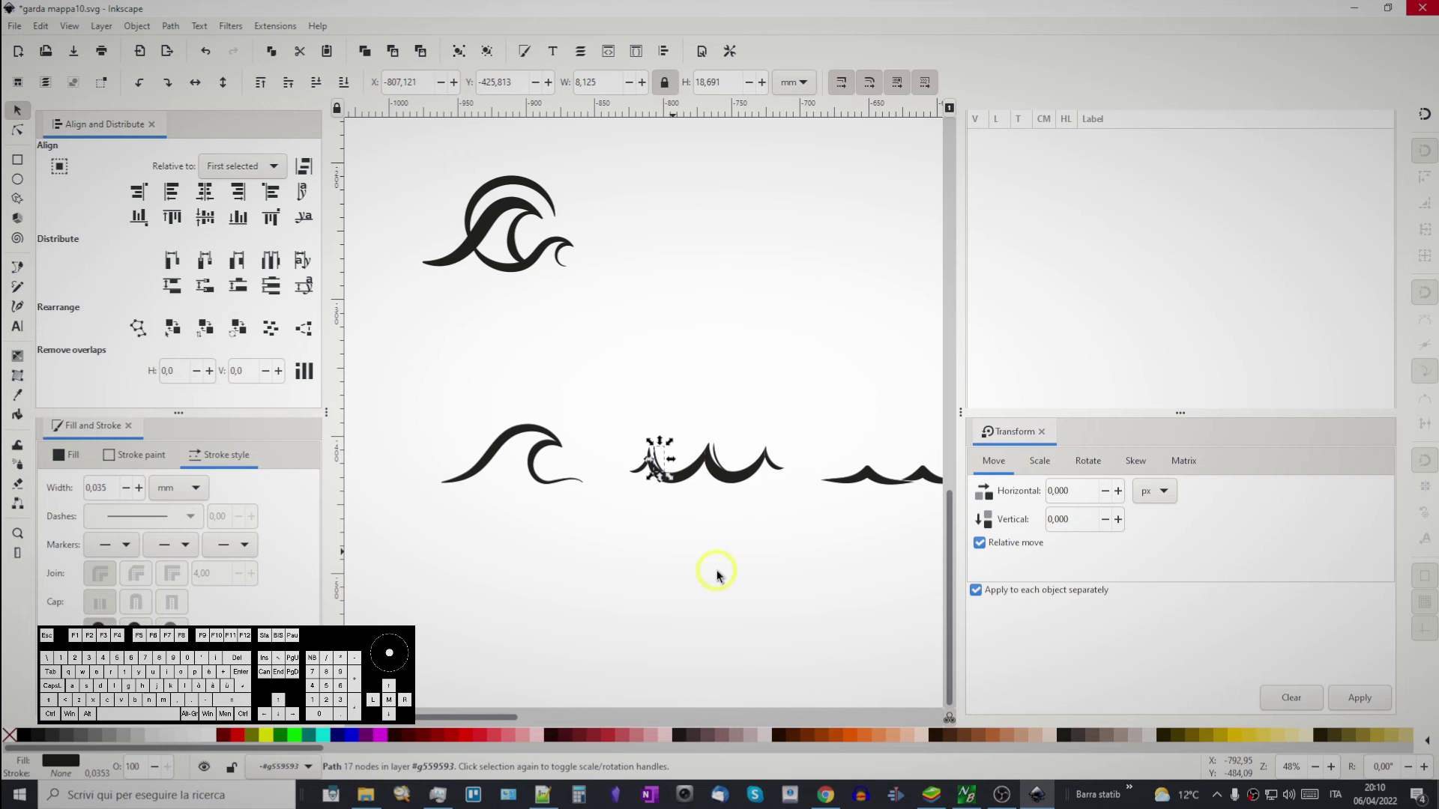
pyautogui.middleClick(825, 543)
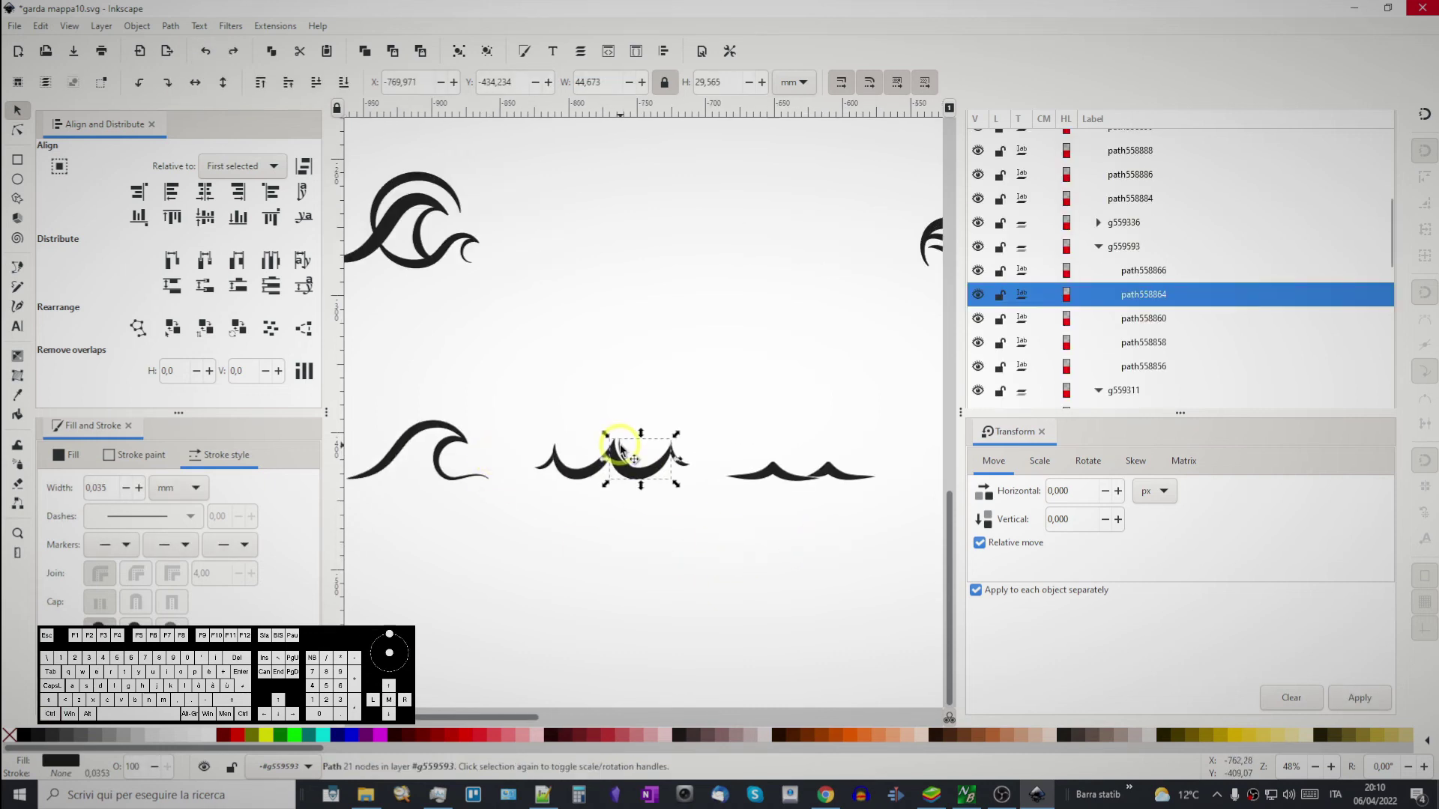
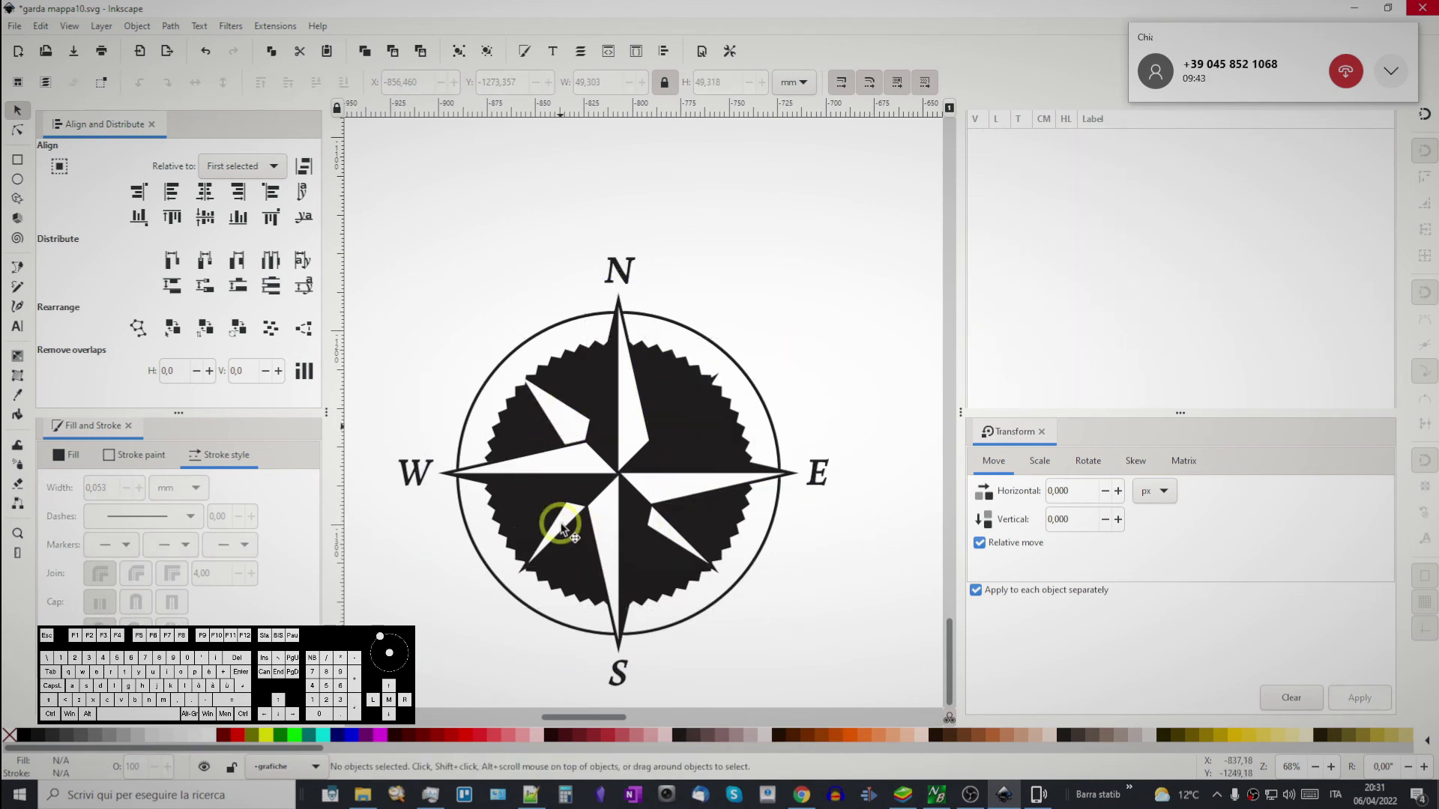
# - Delete the compass rose's inner artwork and a stray mark, keeping star points and direction letters
pyautogui.press('Delete')
pyautogui.click(608, 558)
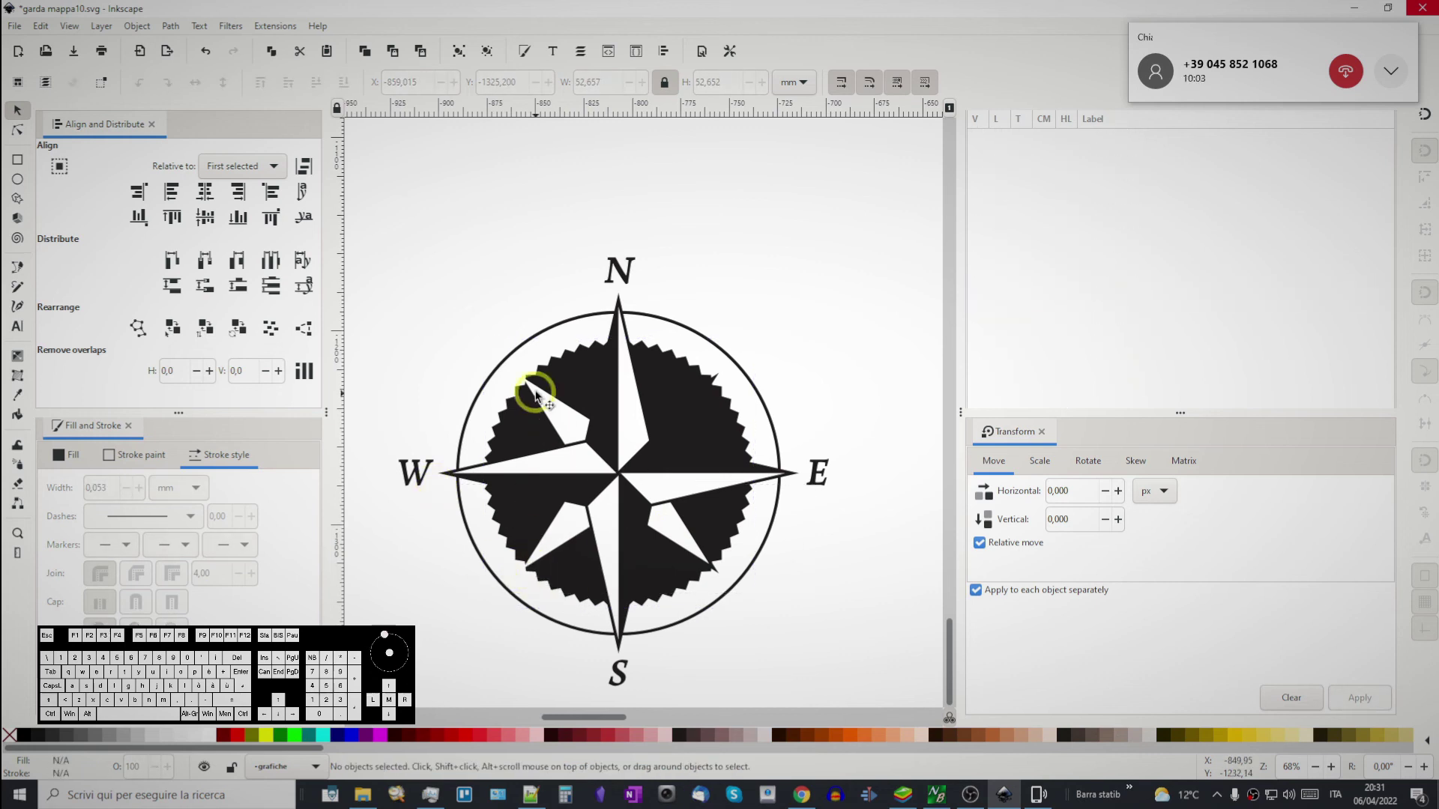
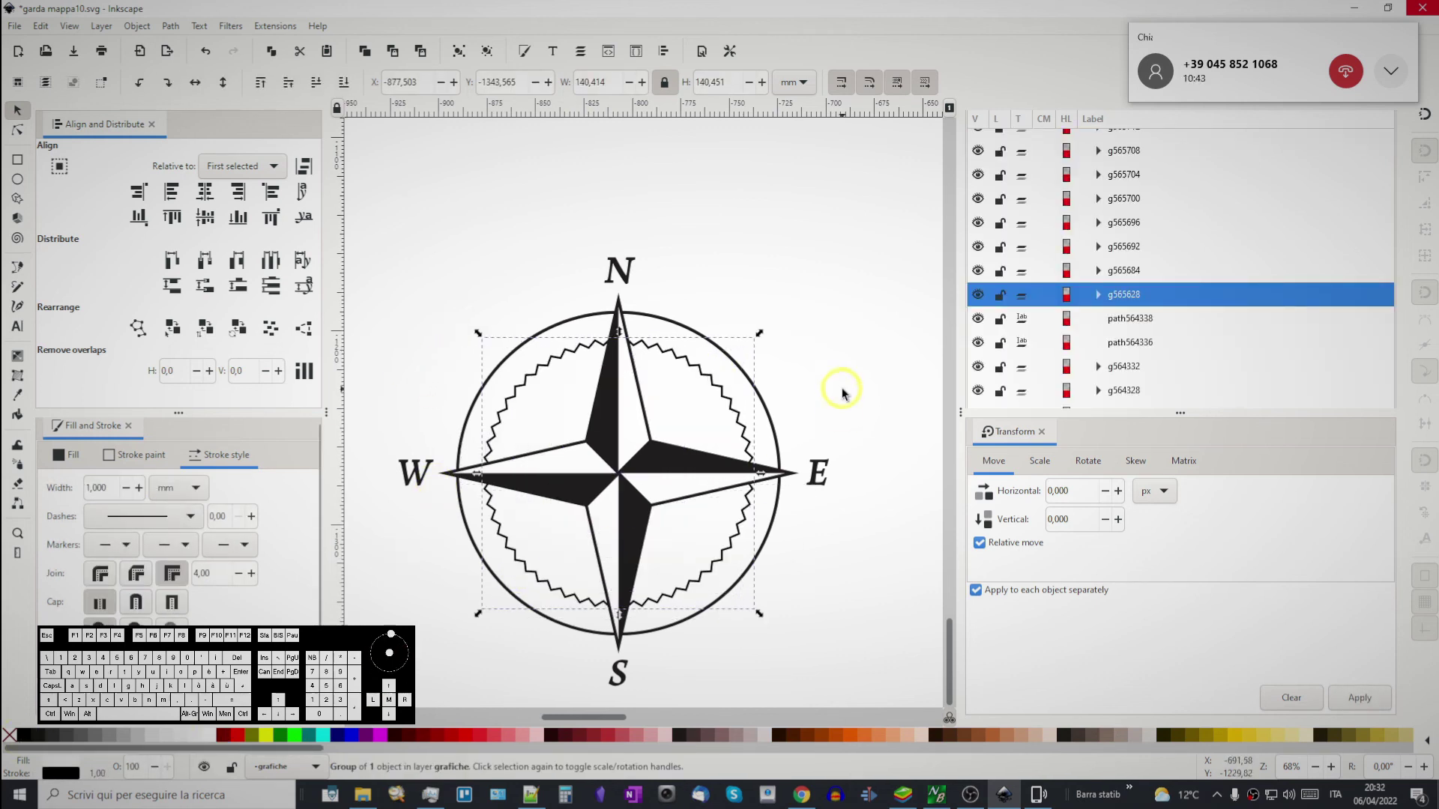
pyautogui.click(758, 345)
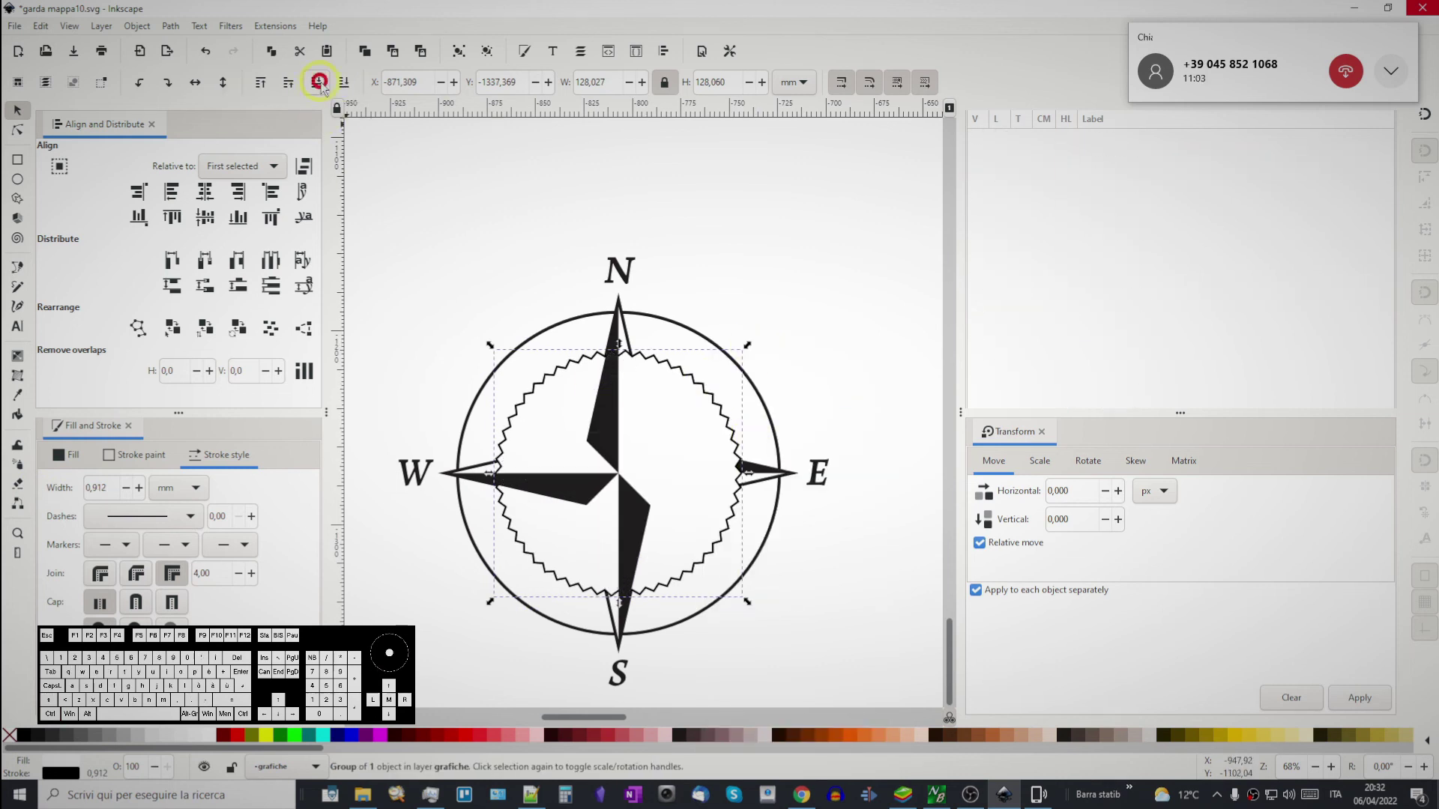
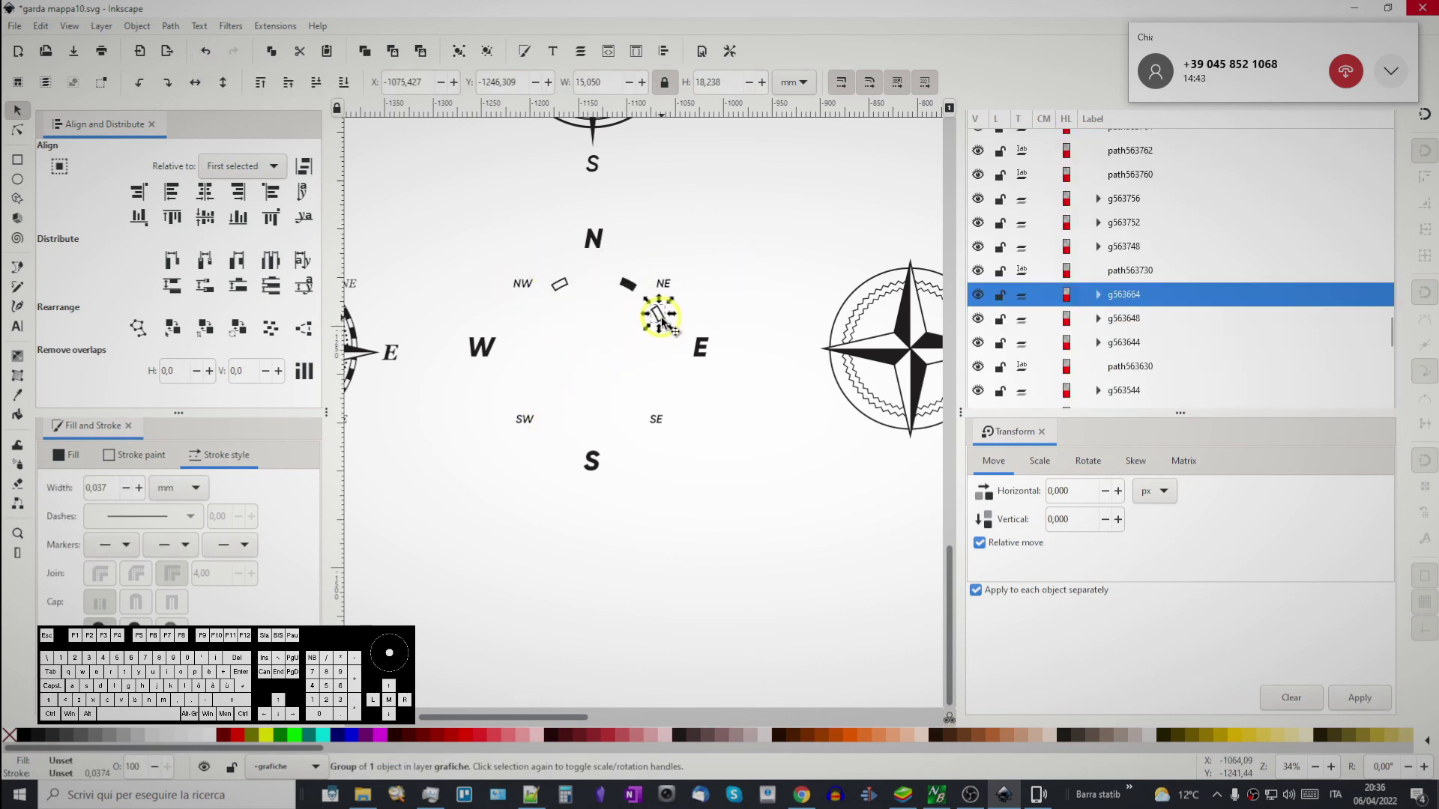
pyautogui.moveTo(567, 290); pyautogui.dragTo(564, 342)
pyautogui.click(564, 325)
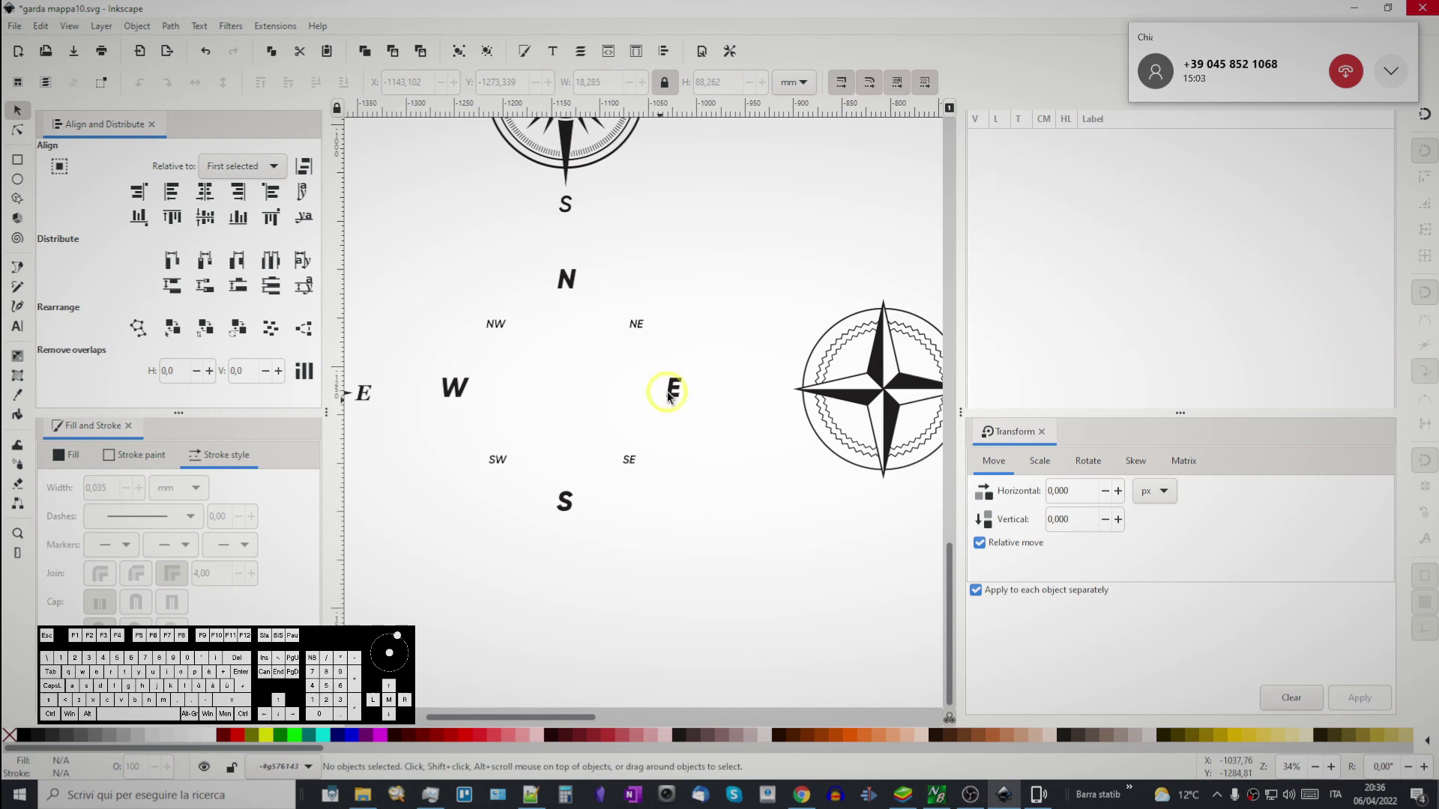
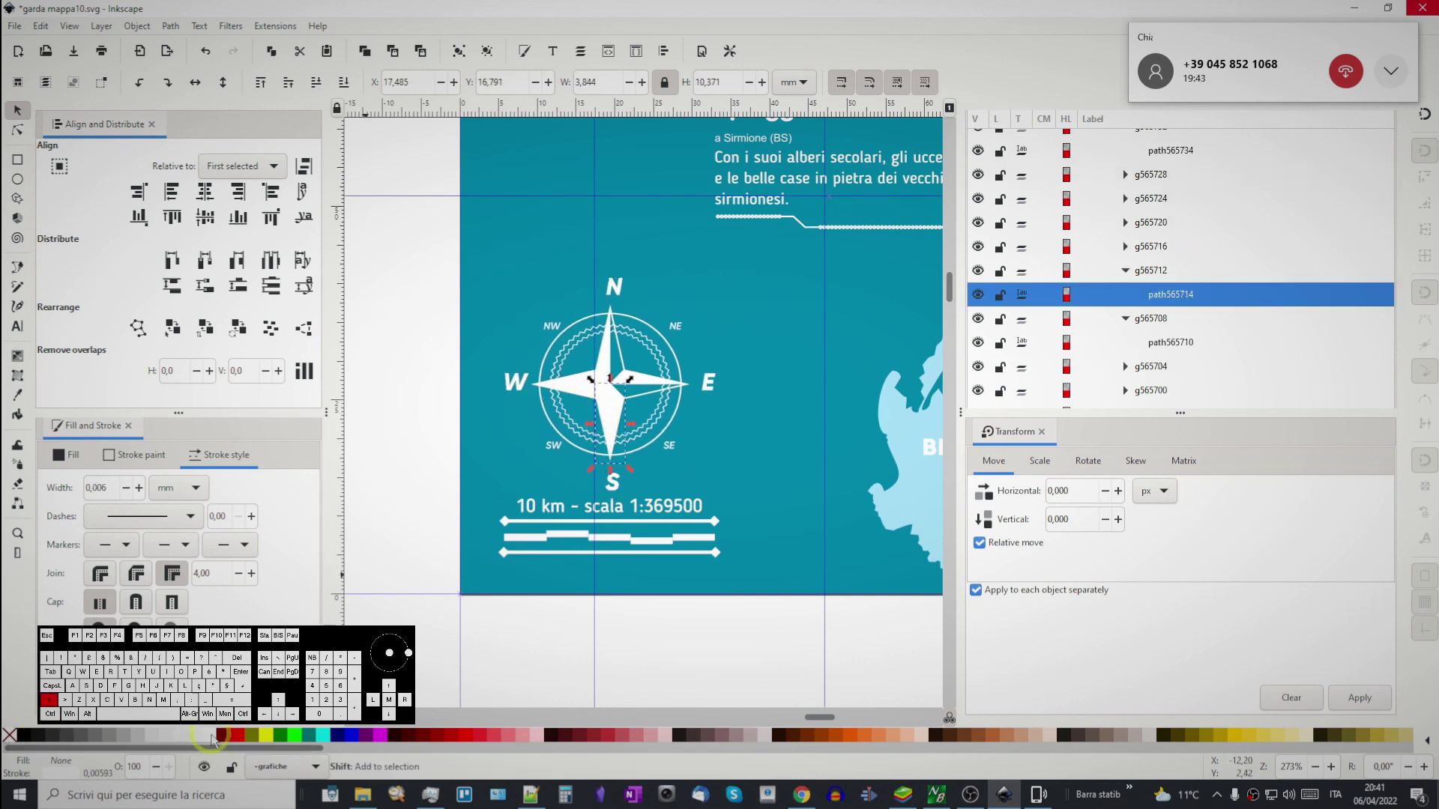
# - Cut the compass rose to move it above the 10 km scale bar as a white ornament
pyautogui.press('ctrl+x')
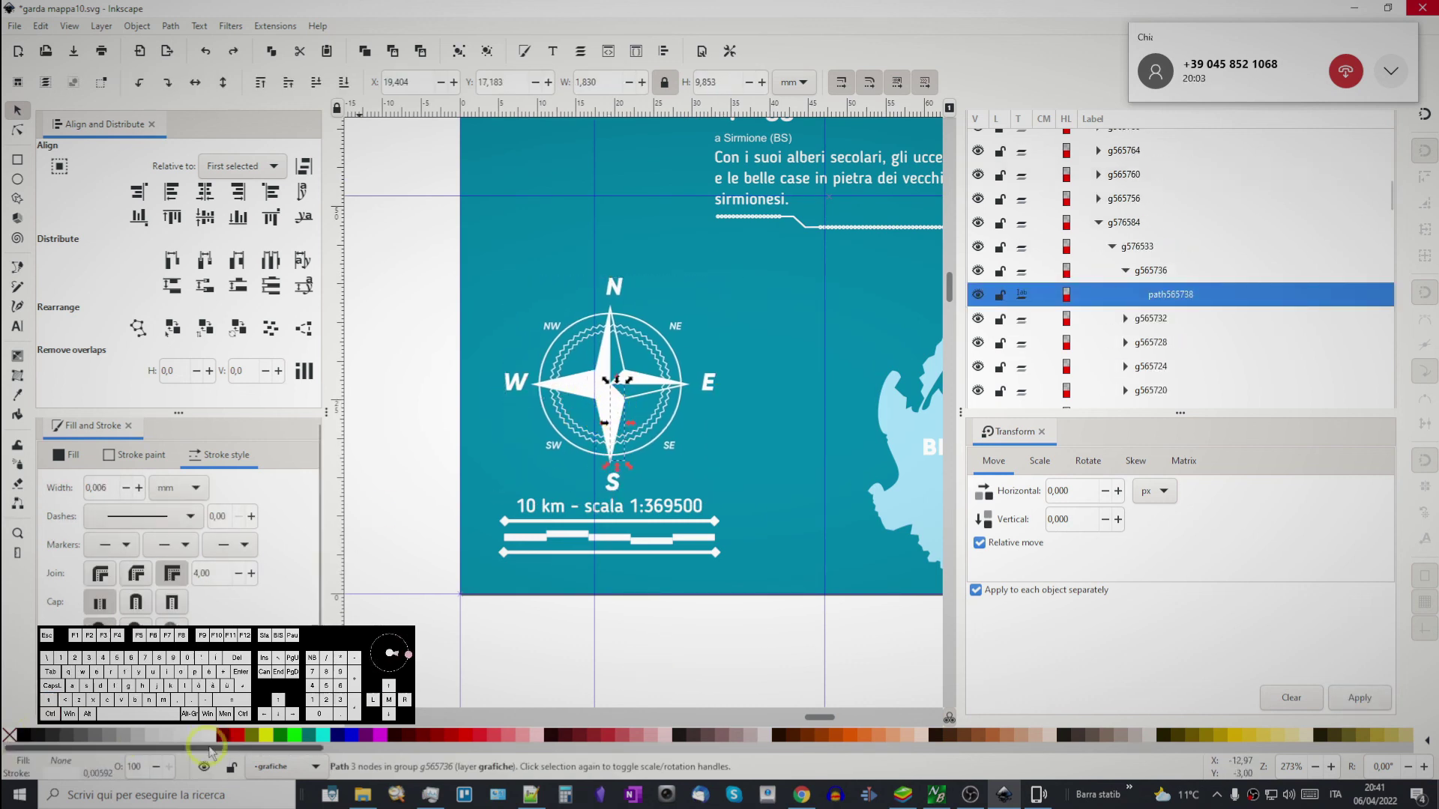
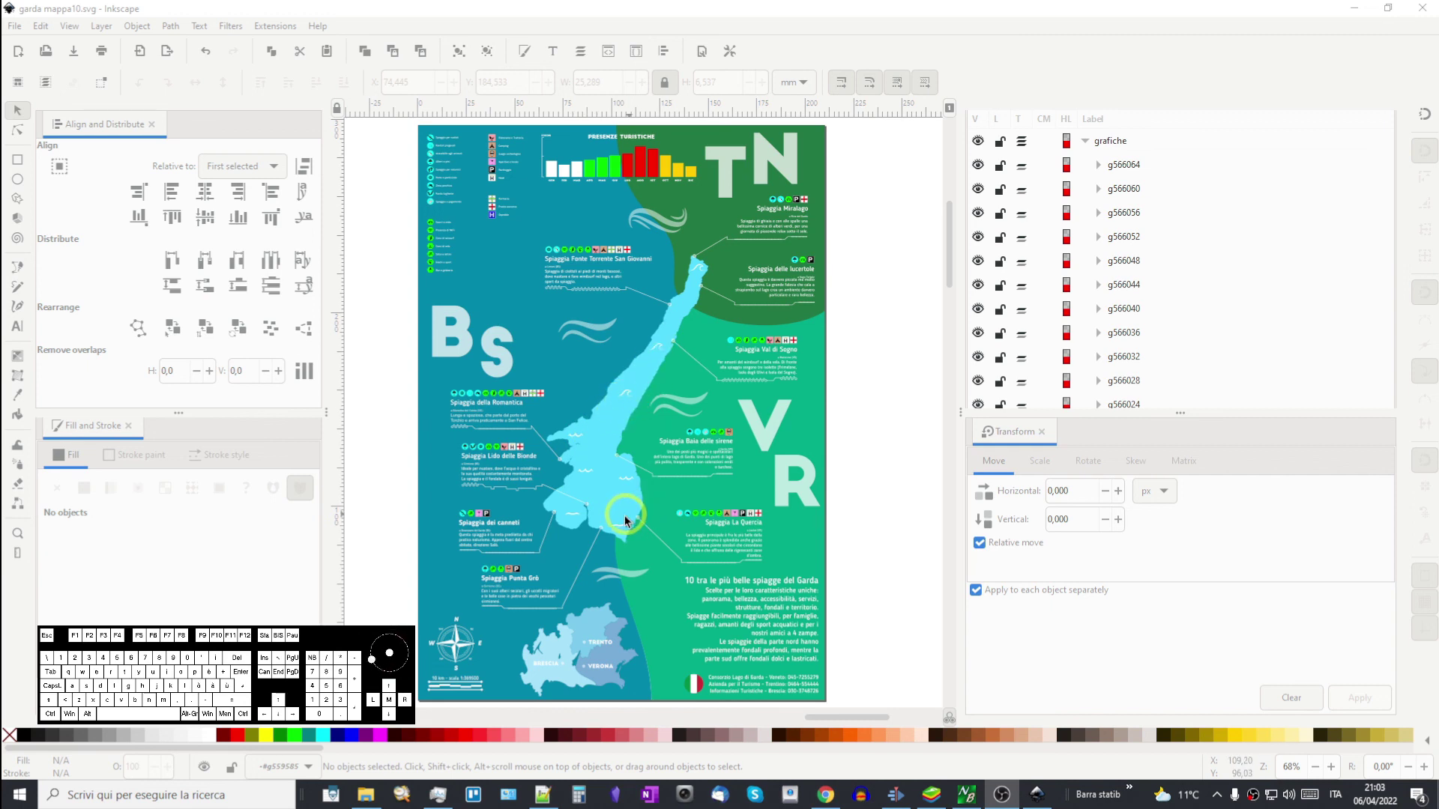
# - Check a pale wave ornament placed over the lake area of the poster
pyautogui.scroll(3)
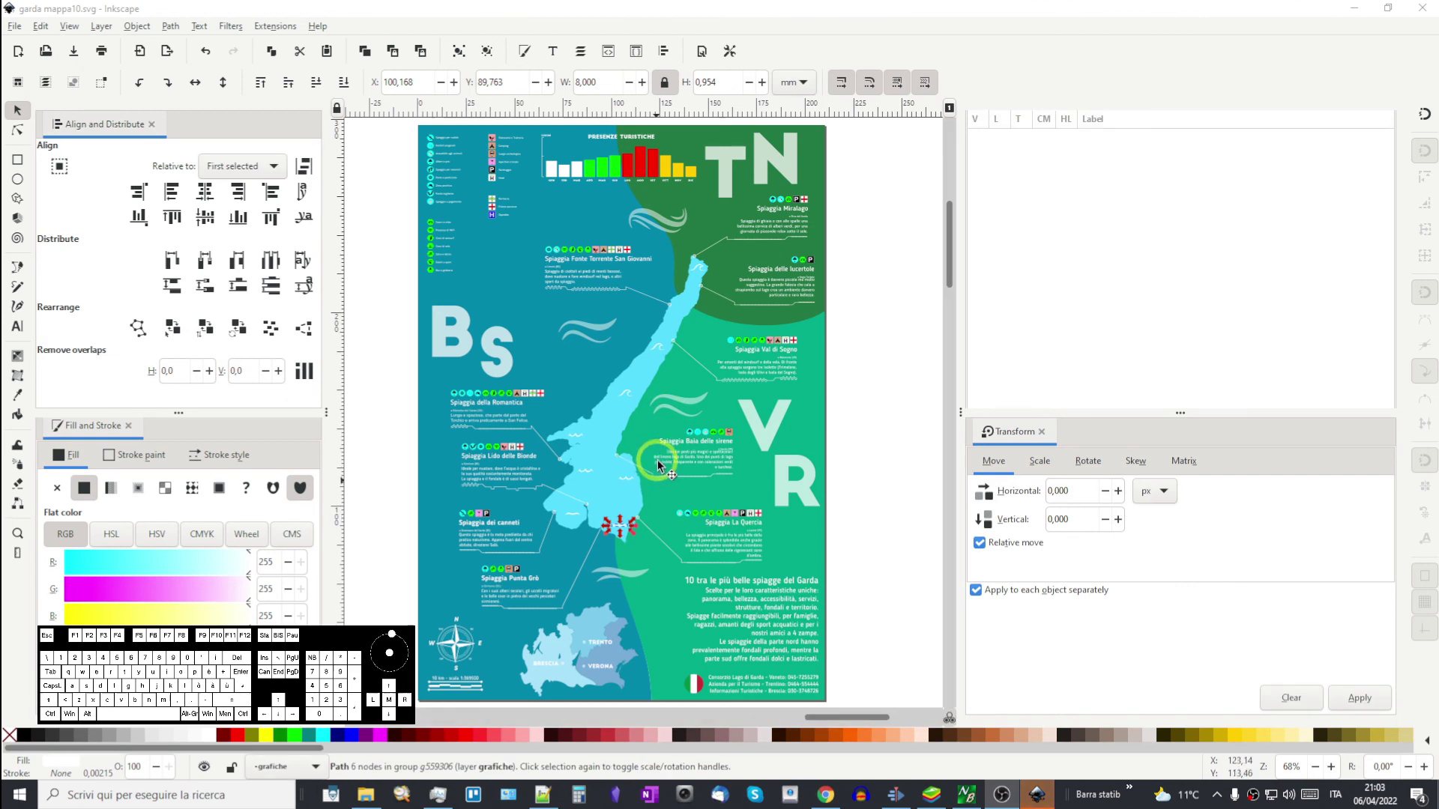
pyautogui.click(883, 304)
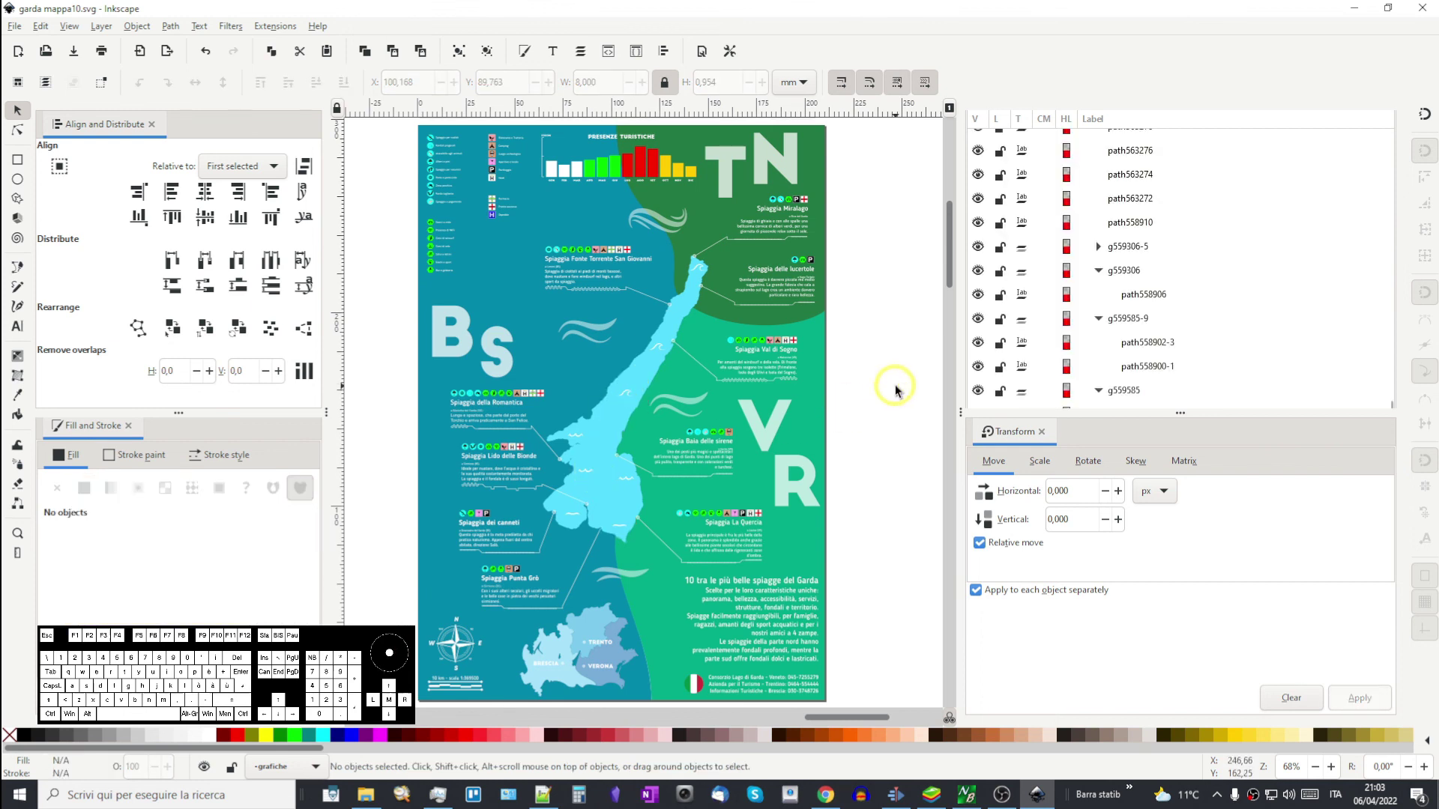
pyautogui.click(900, 390)
pyautogui.scroll(3)
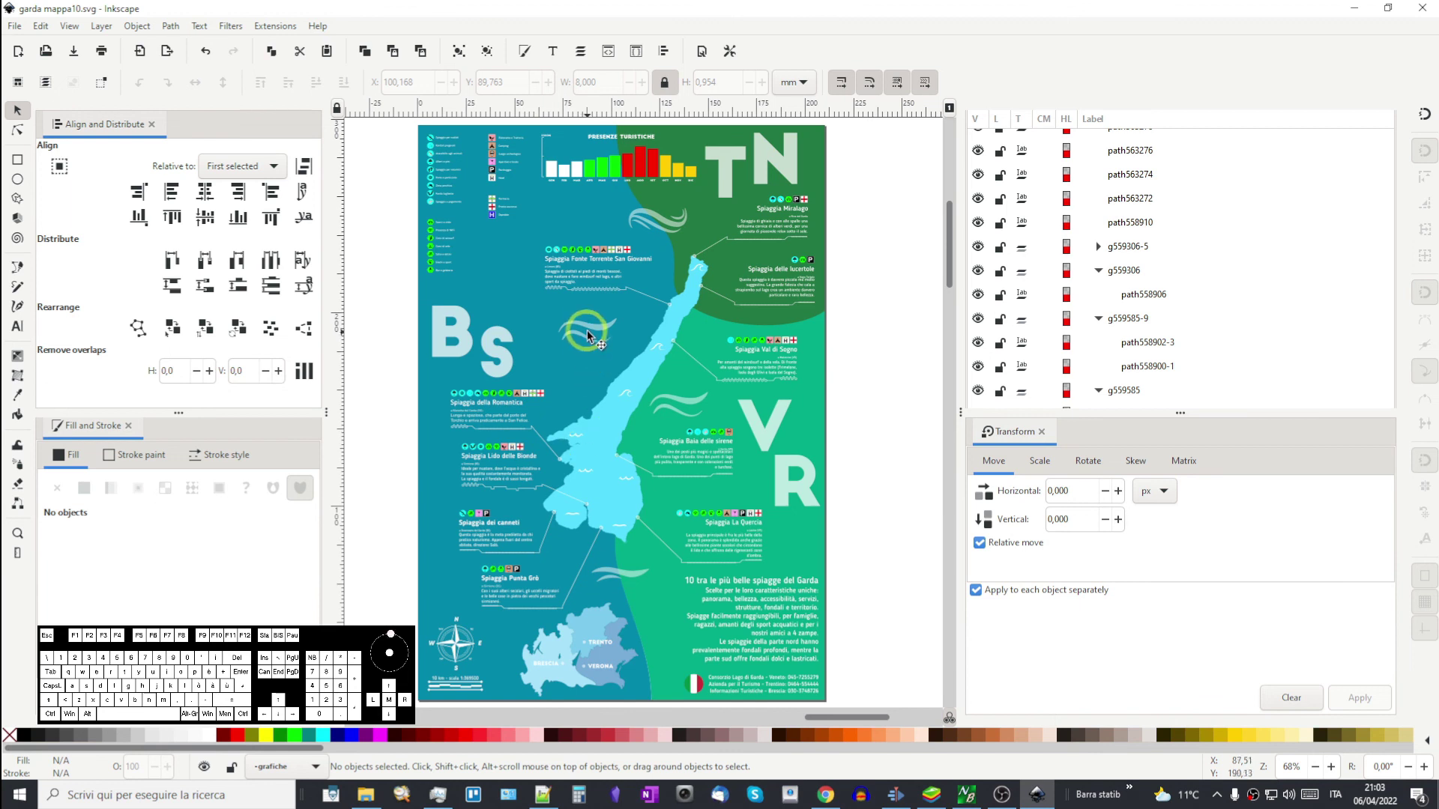